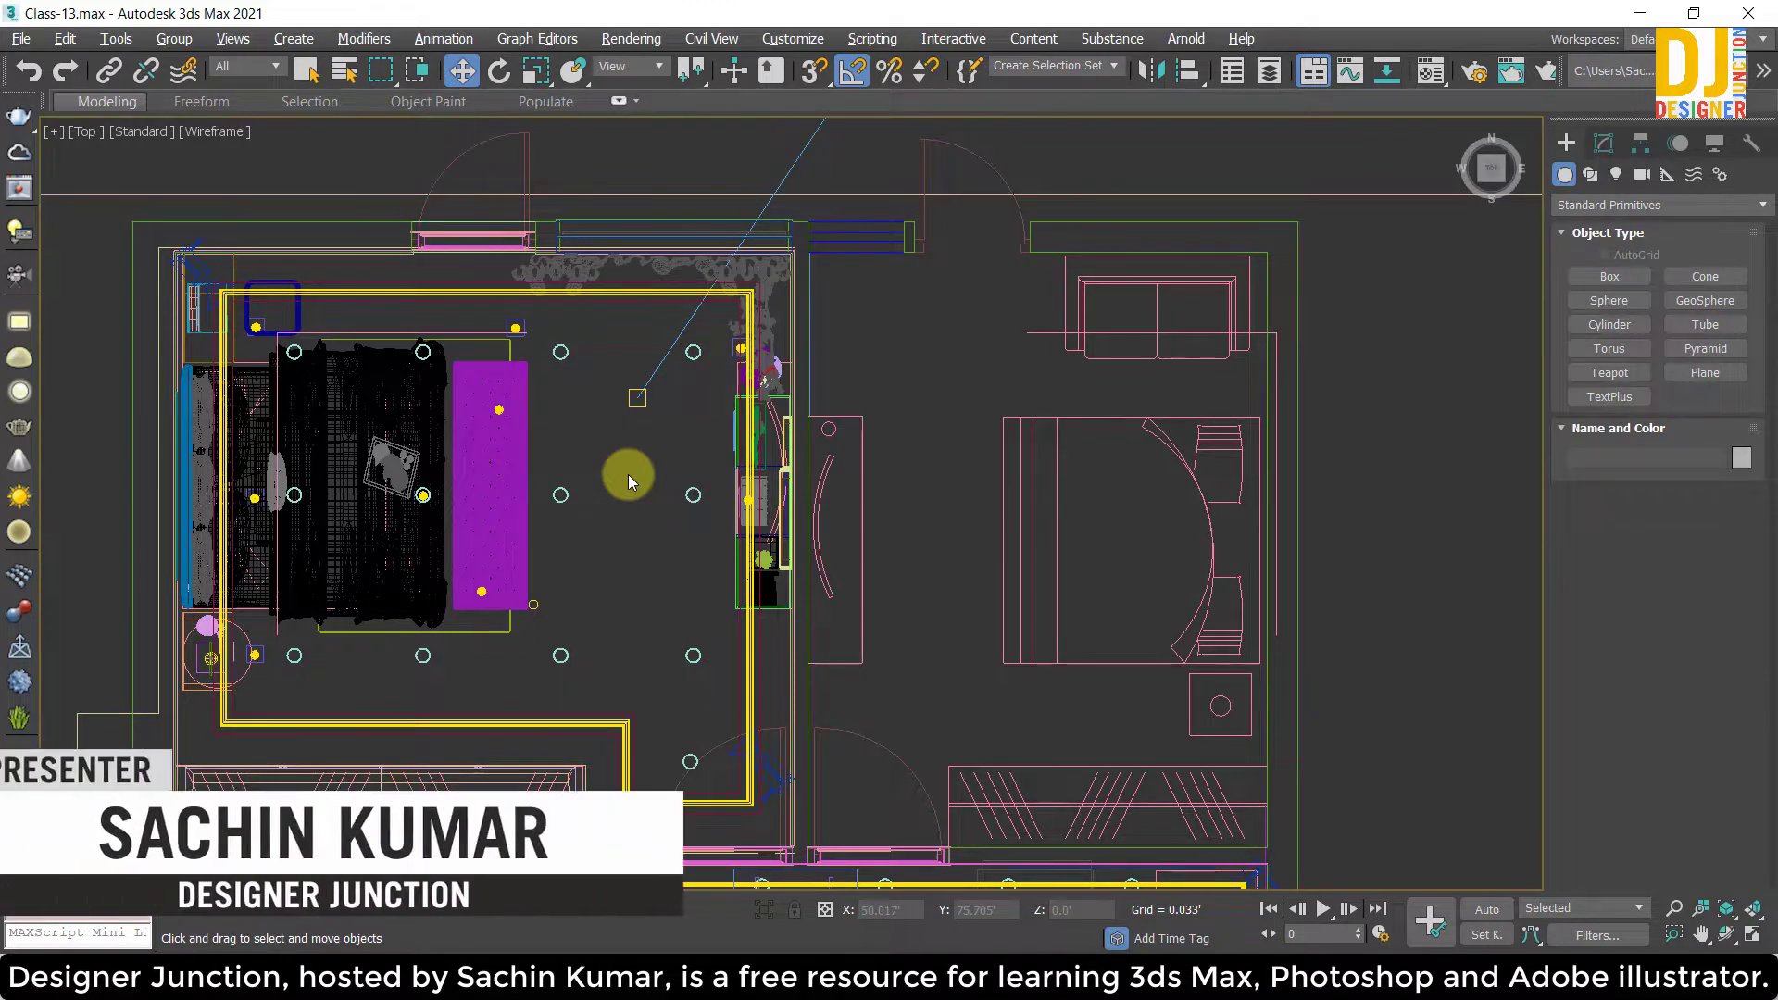
# Pan and zoom across the apartment floor plan toward the lower rooms, then view through the bedroom camera.
pyautogui.middleClick(658, 410)
pyautogui.scroll(-3)
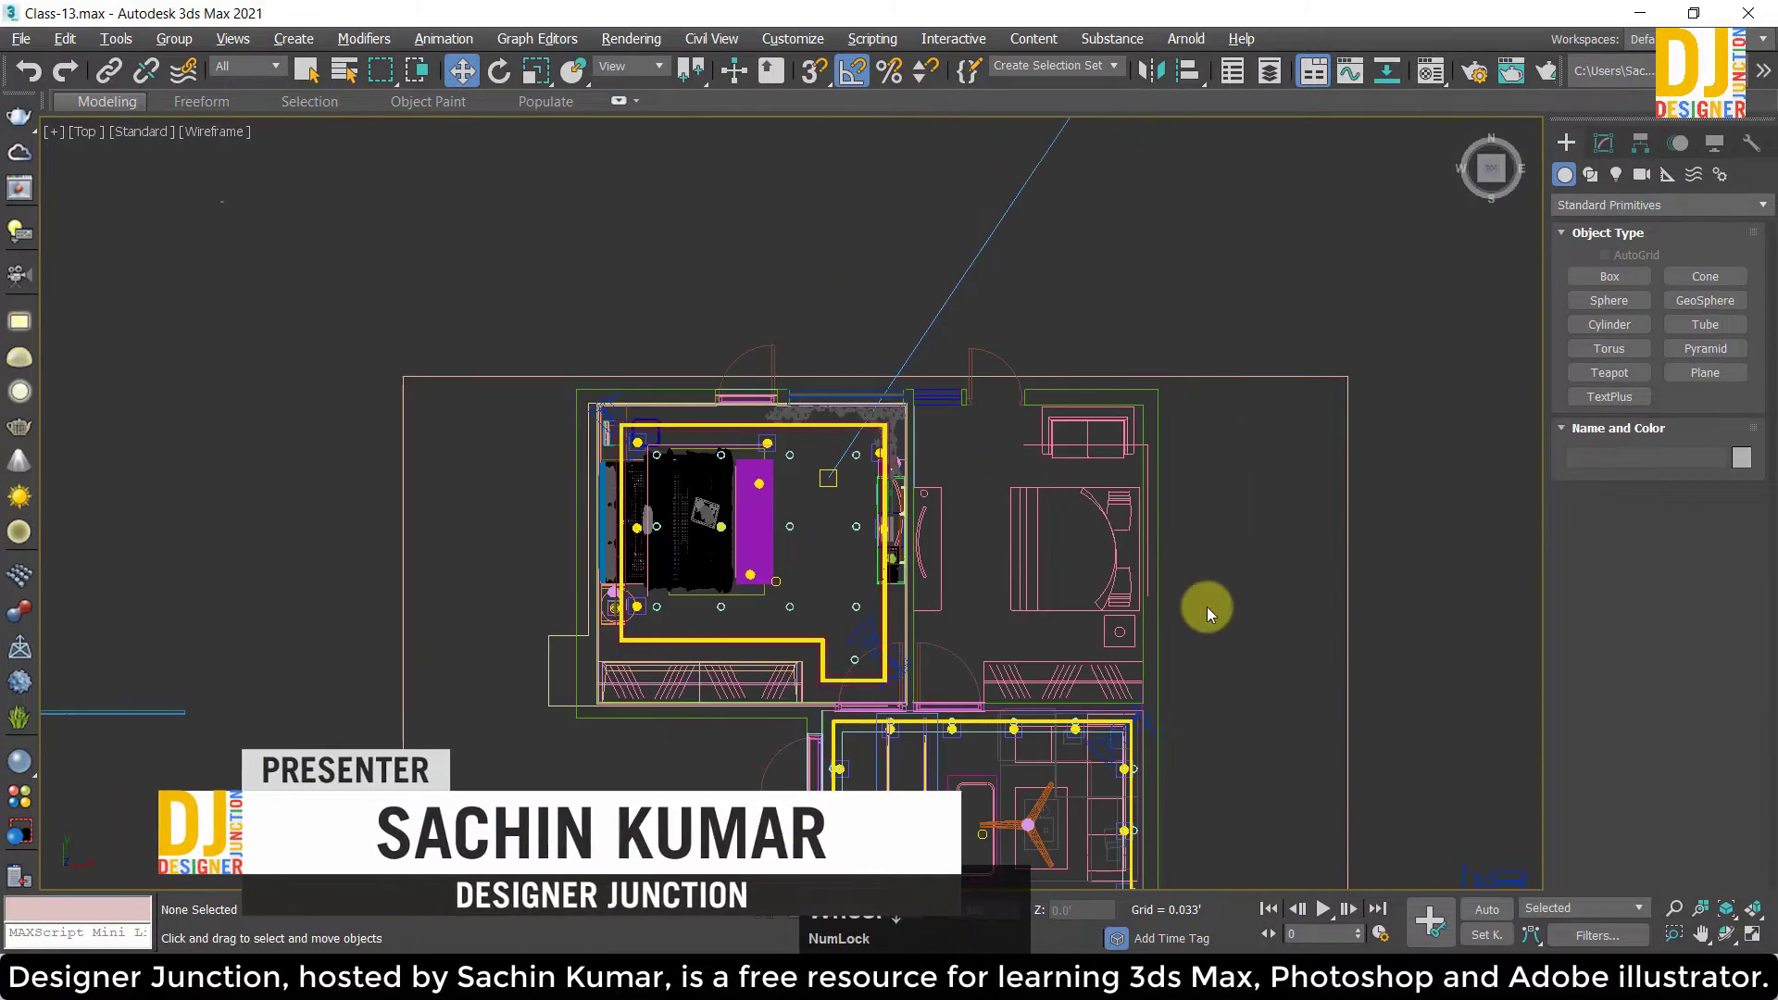
pyautogui.scroll(3)
pyautogui.middleClick(401, 524)
pyautogui.scroll(-3)
pyautogui.middleClick(907, 563)
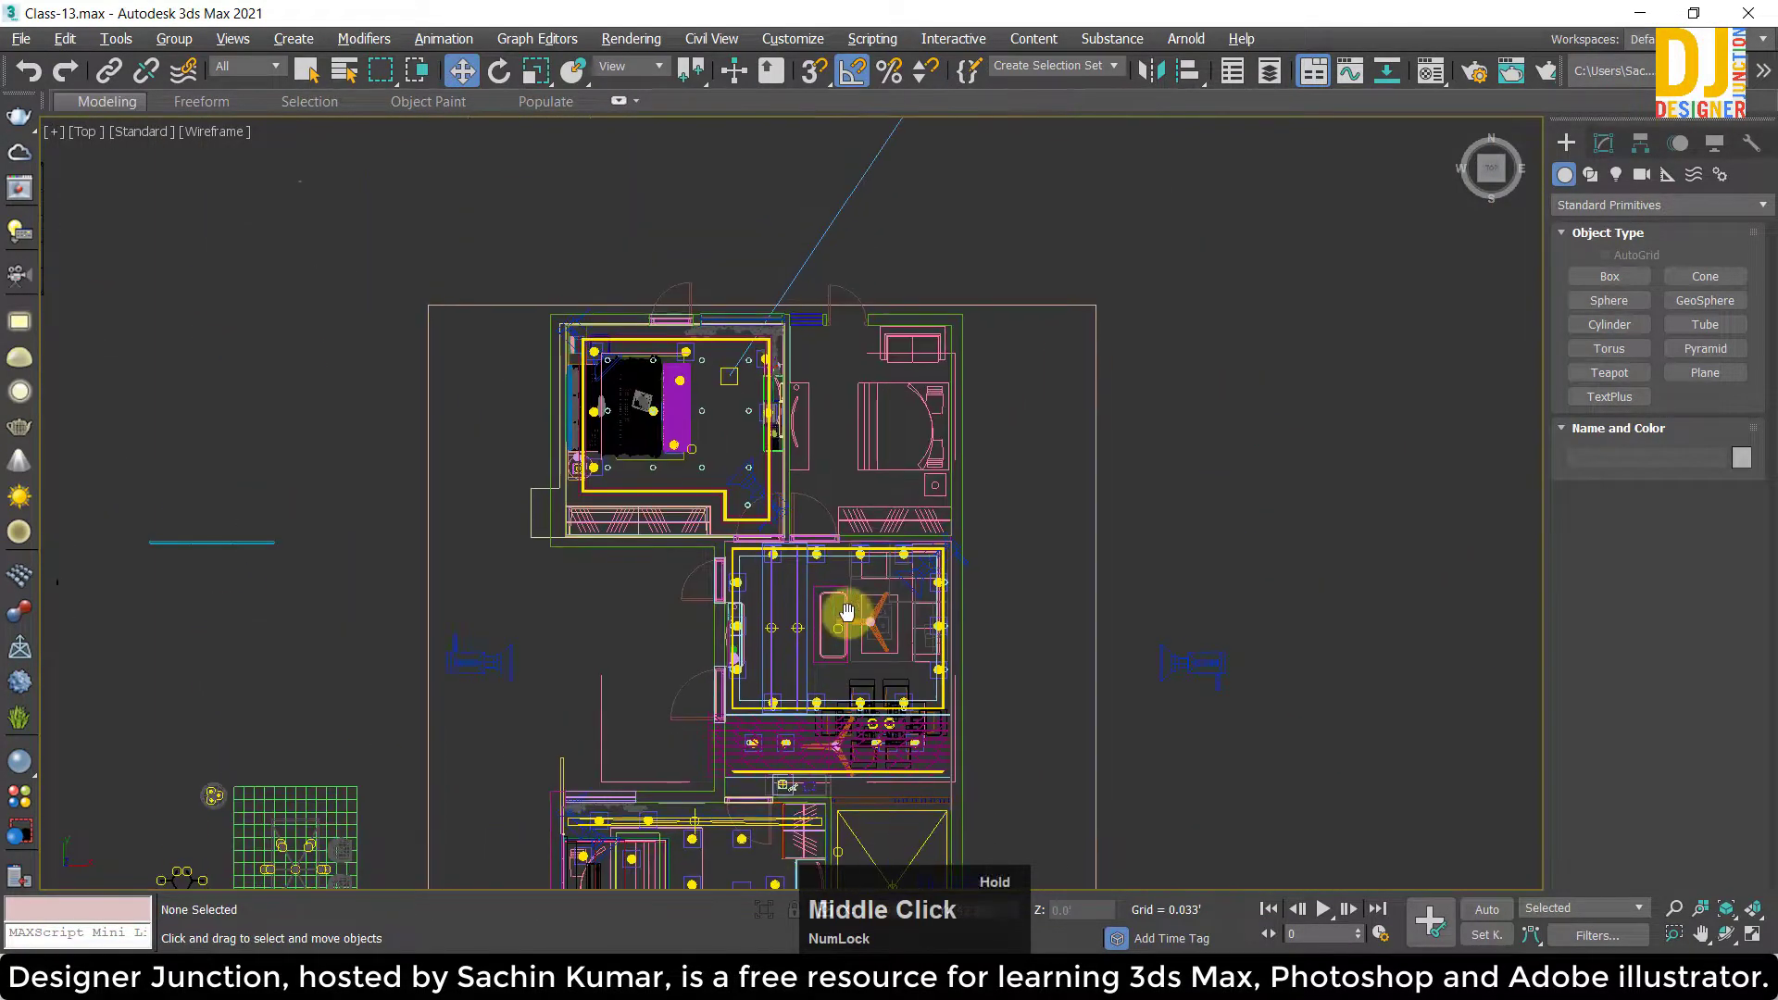
pyautogui.press('alt+w')
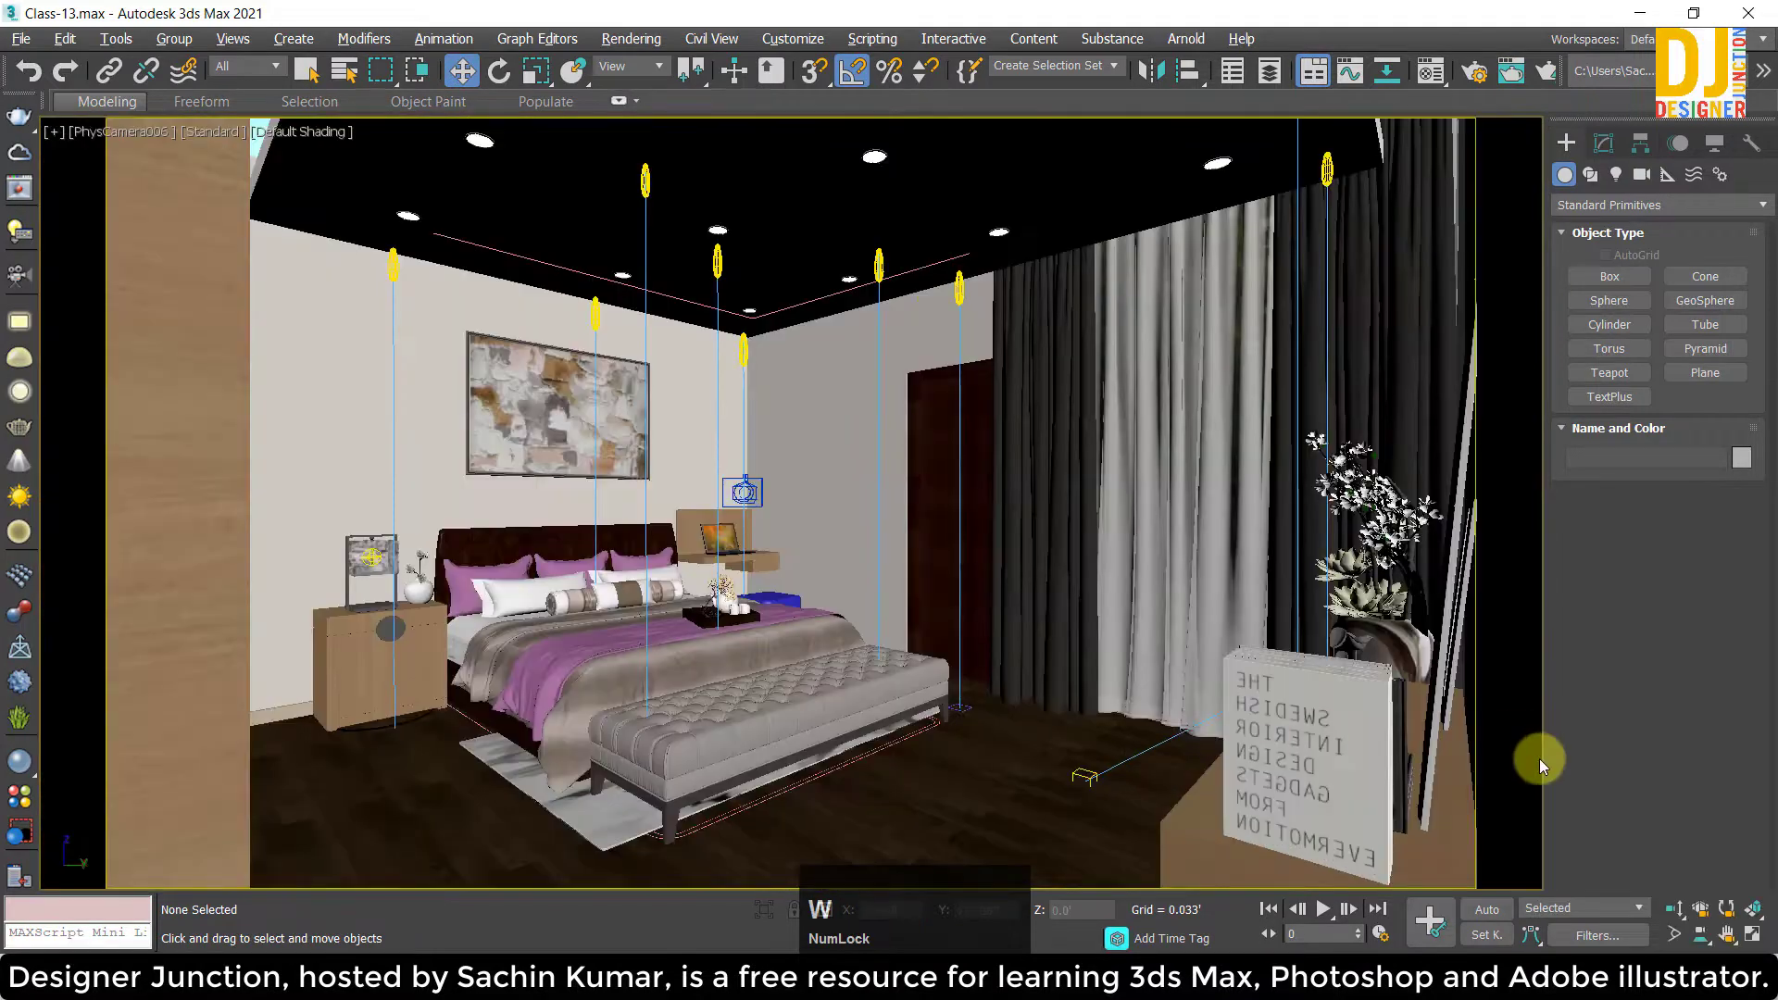
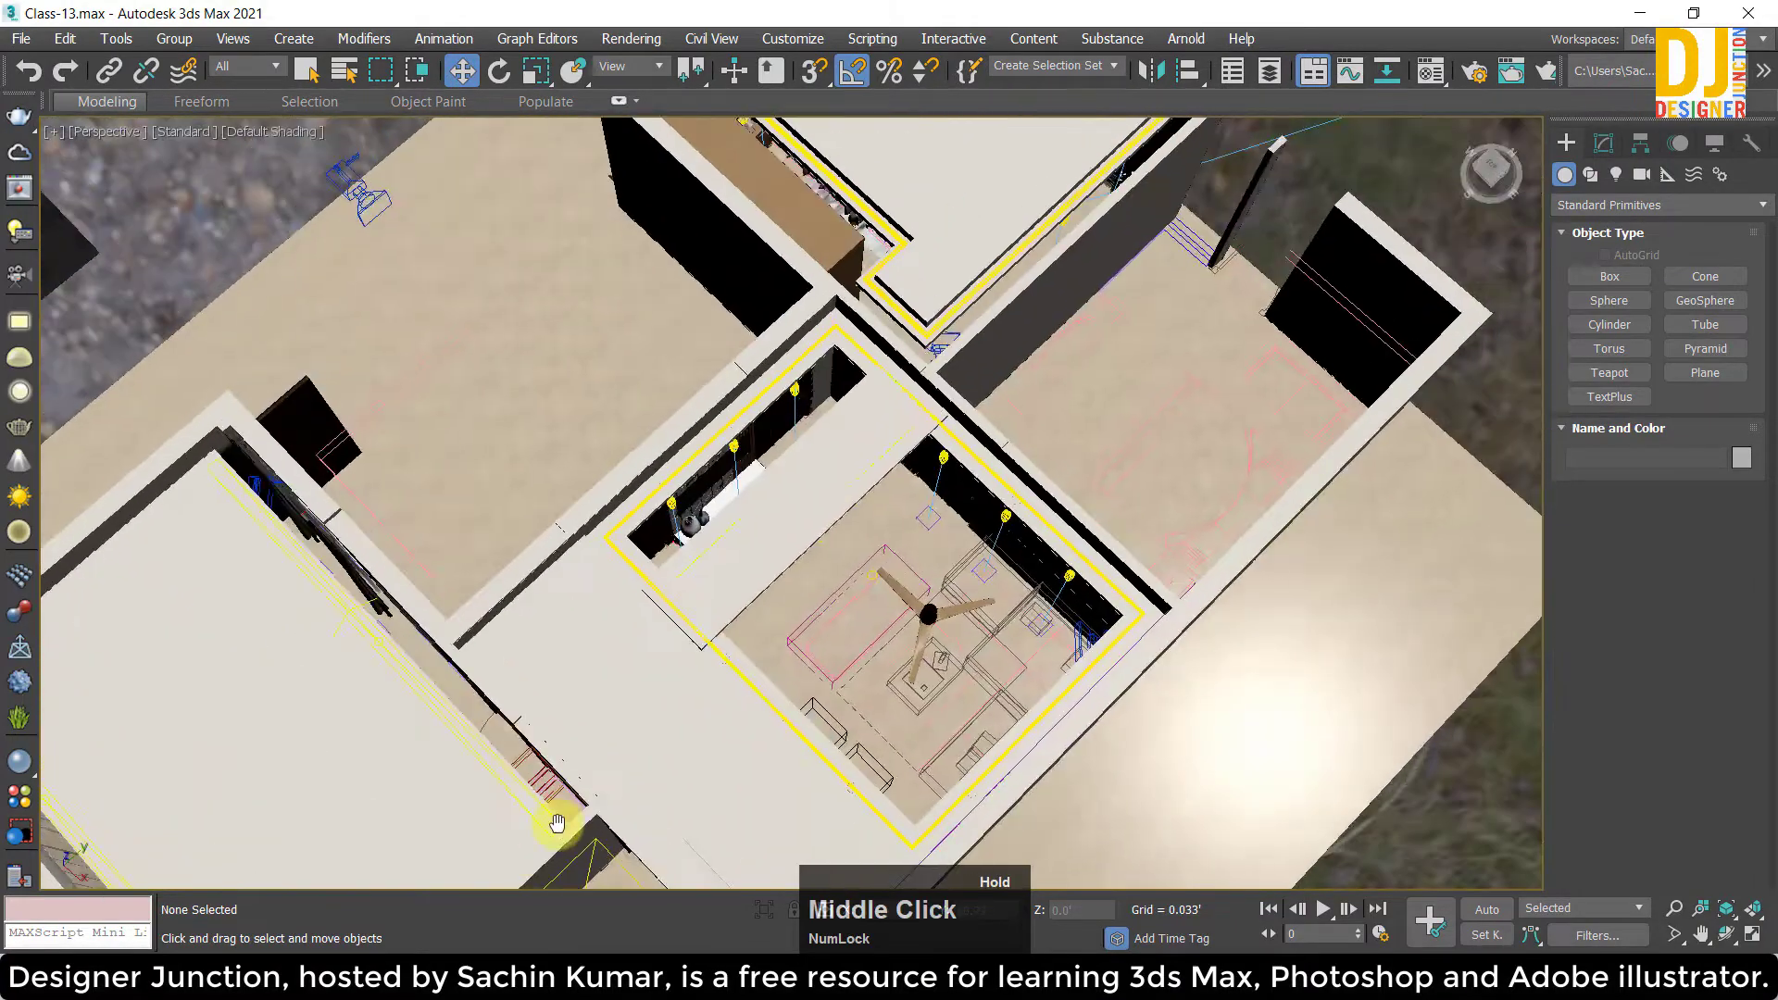
# Pan the shaded 3D apartment model around the empty bedroom and its walls.
pyautogui.middleClick(835, 539)
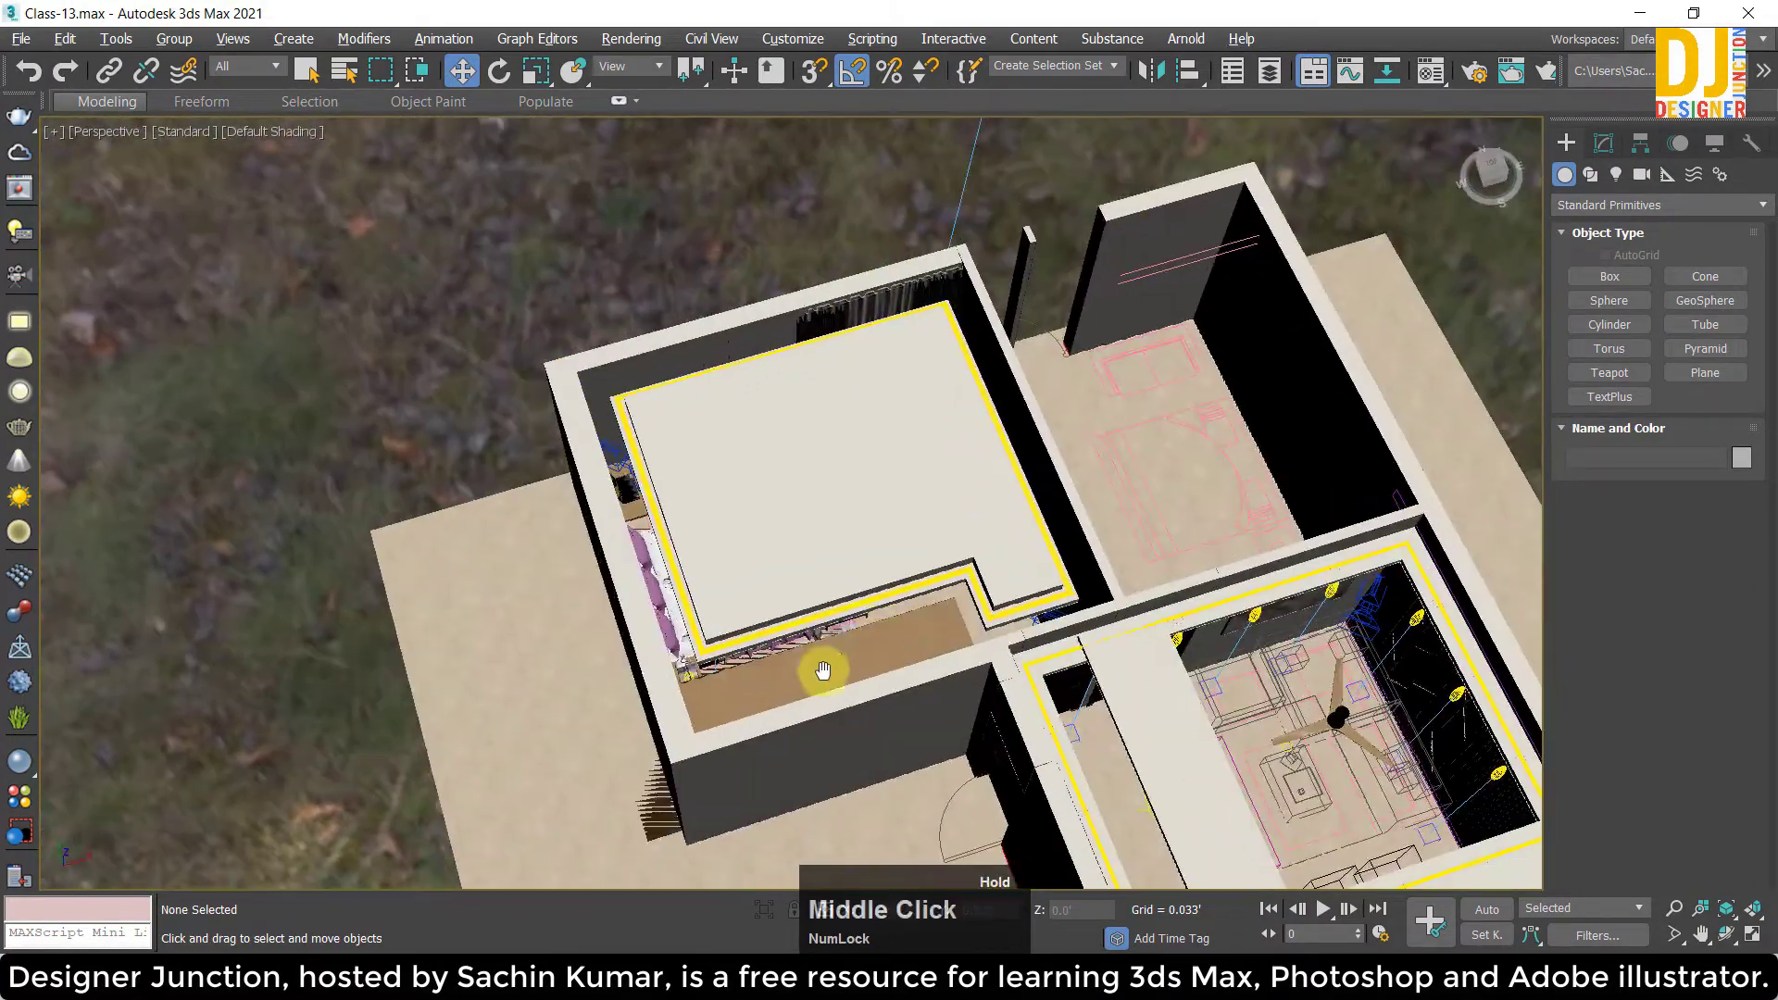
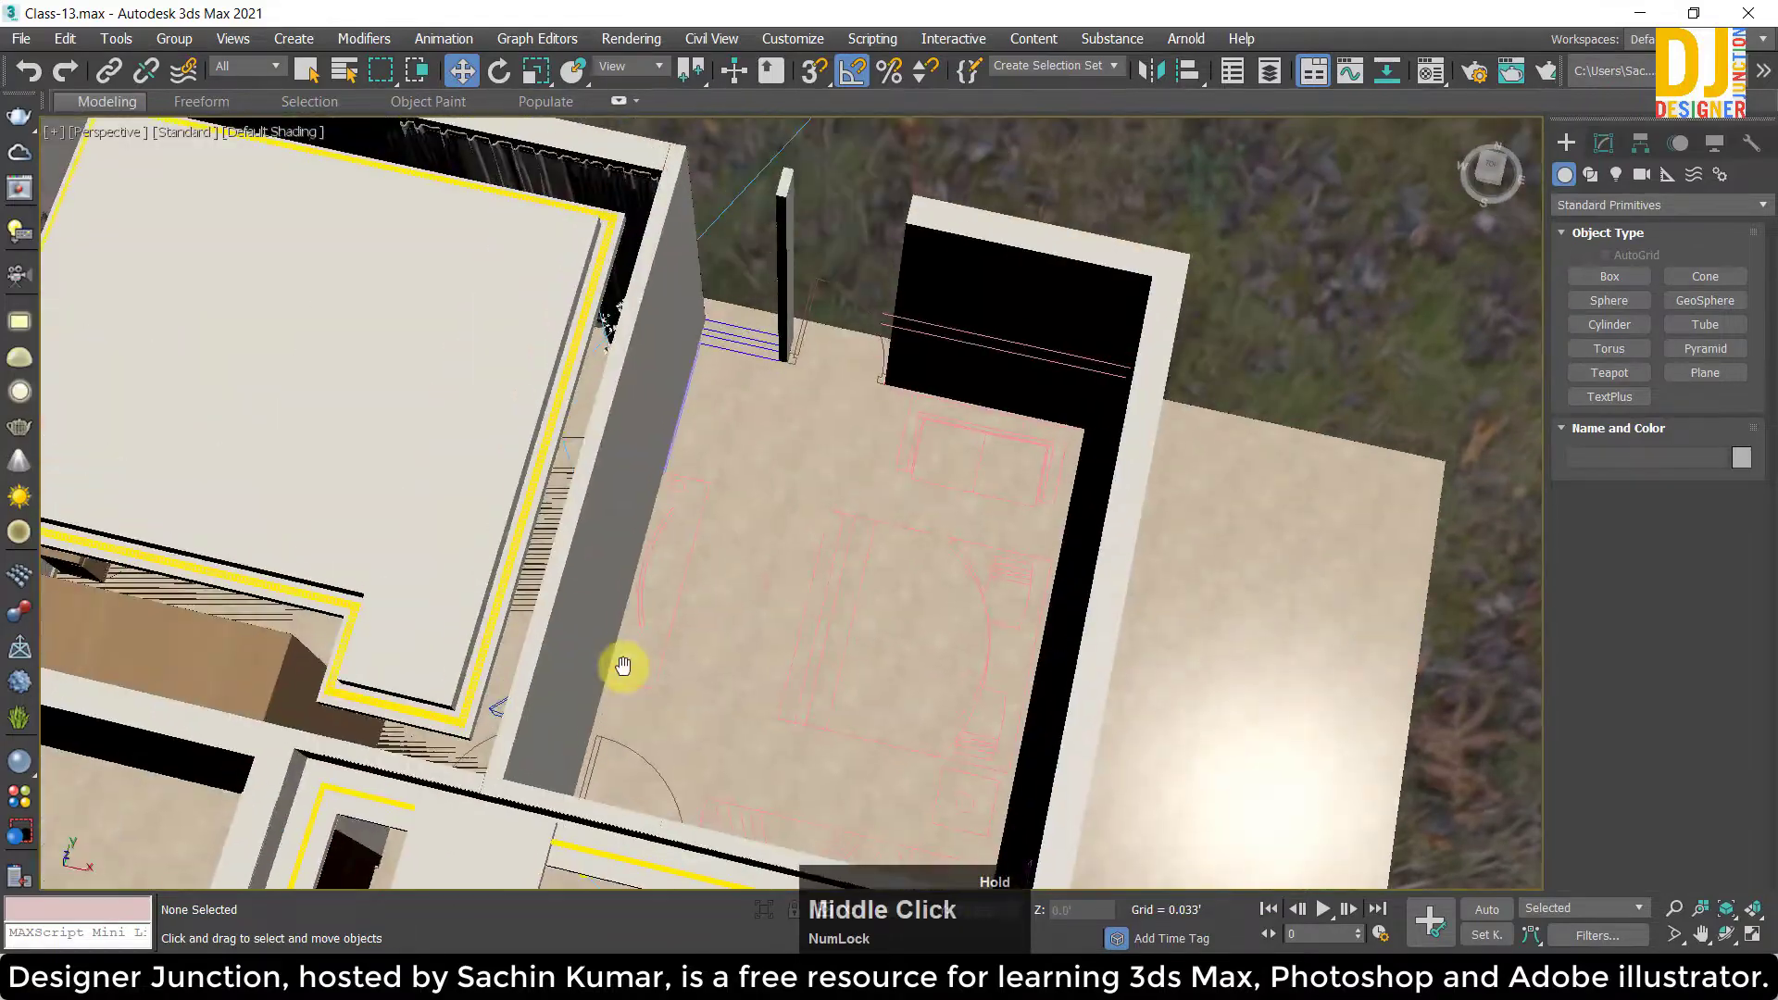
pyautogui.middleClick(764, 496)
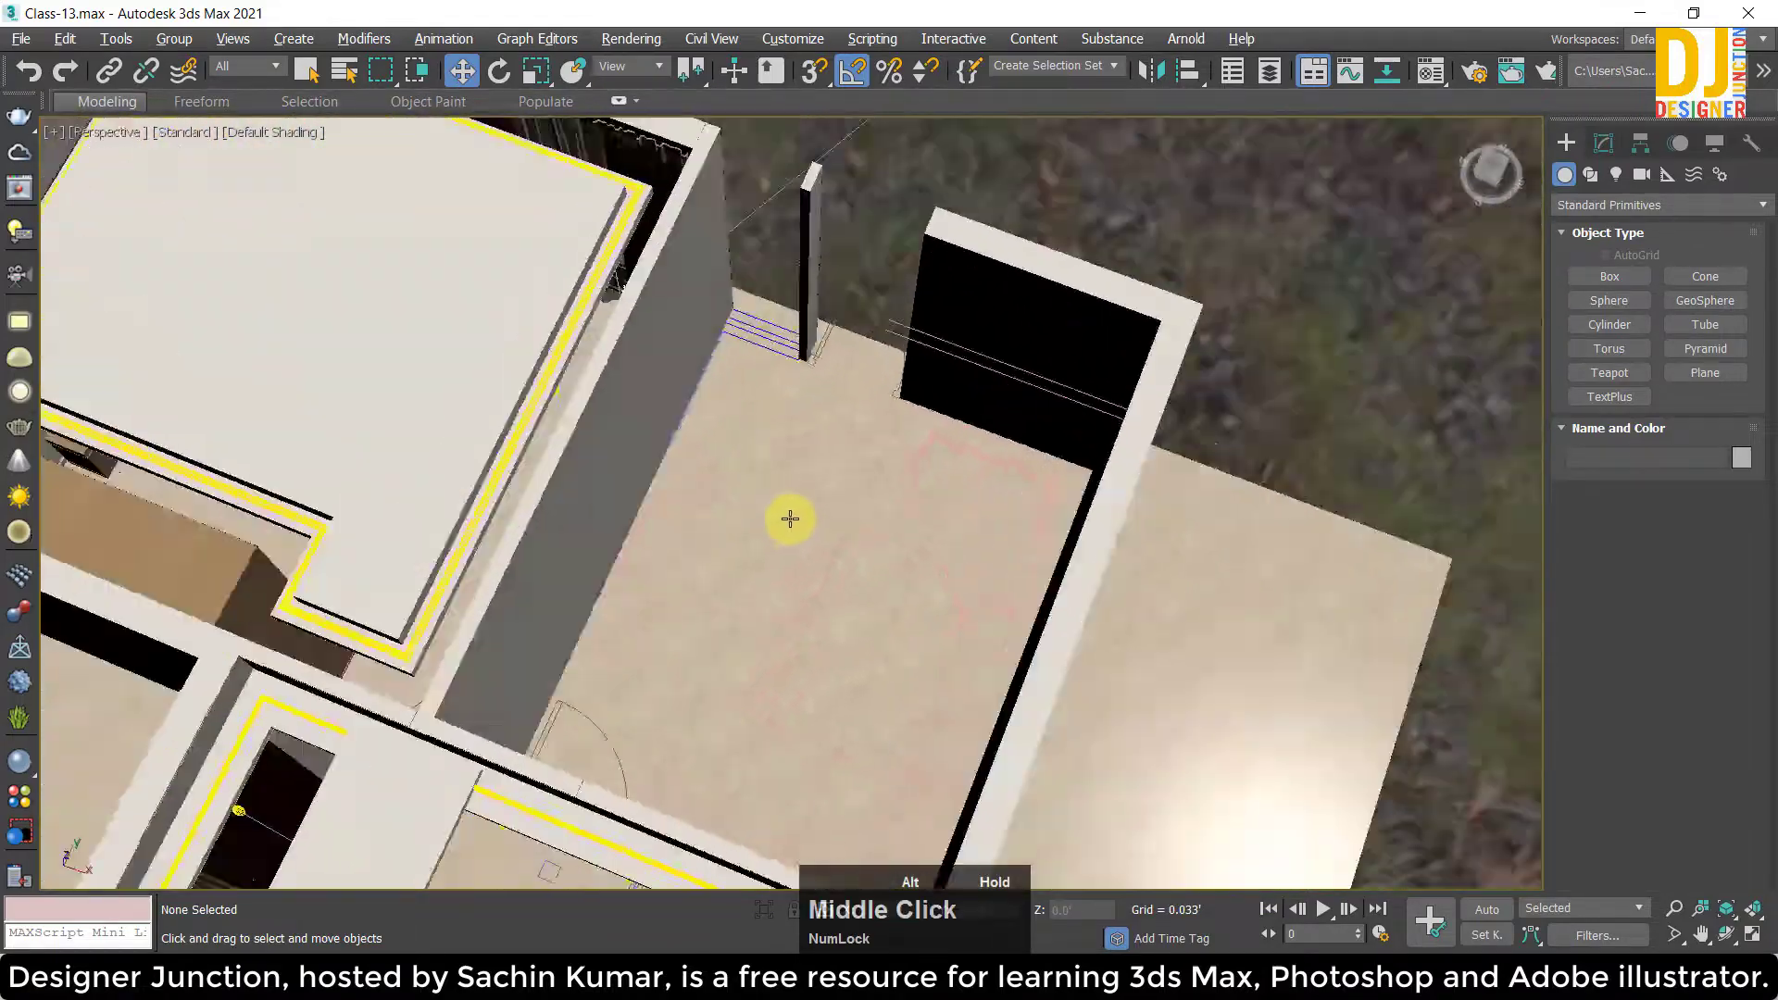
pyautogui.middleClick(819, 541)
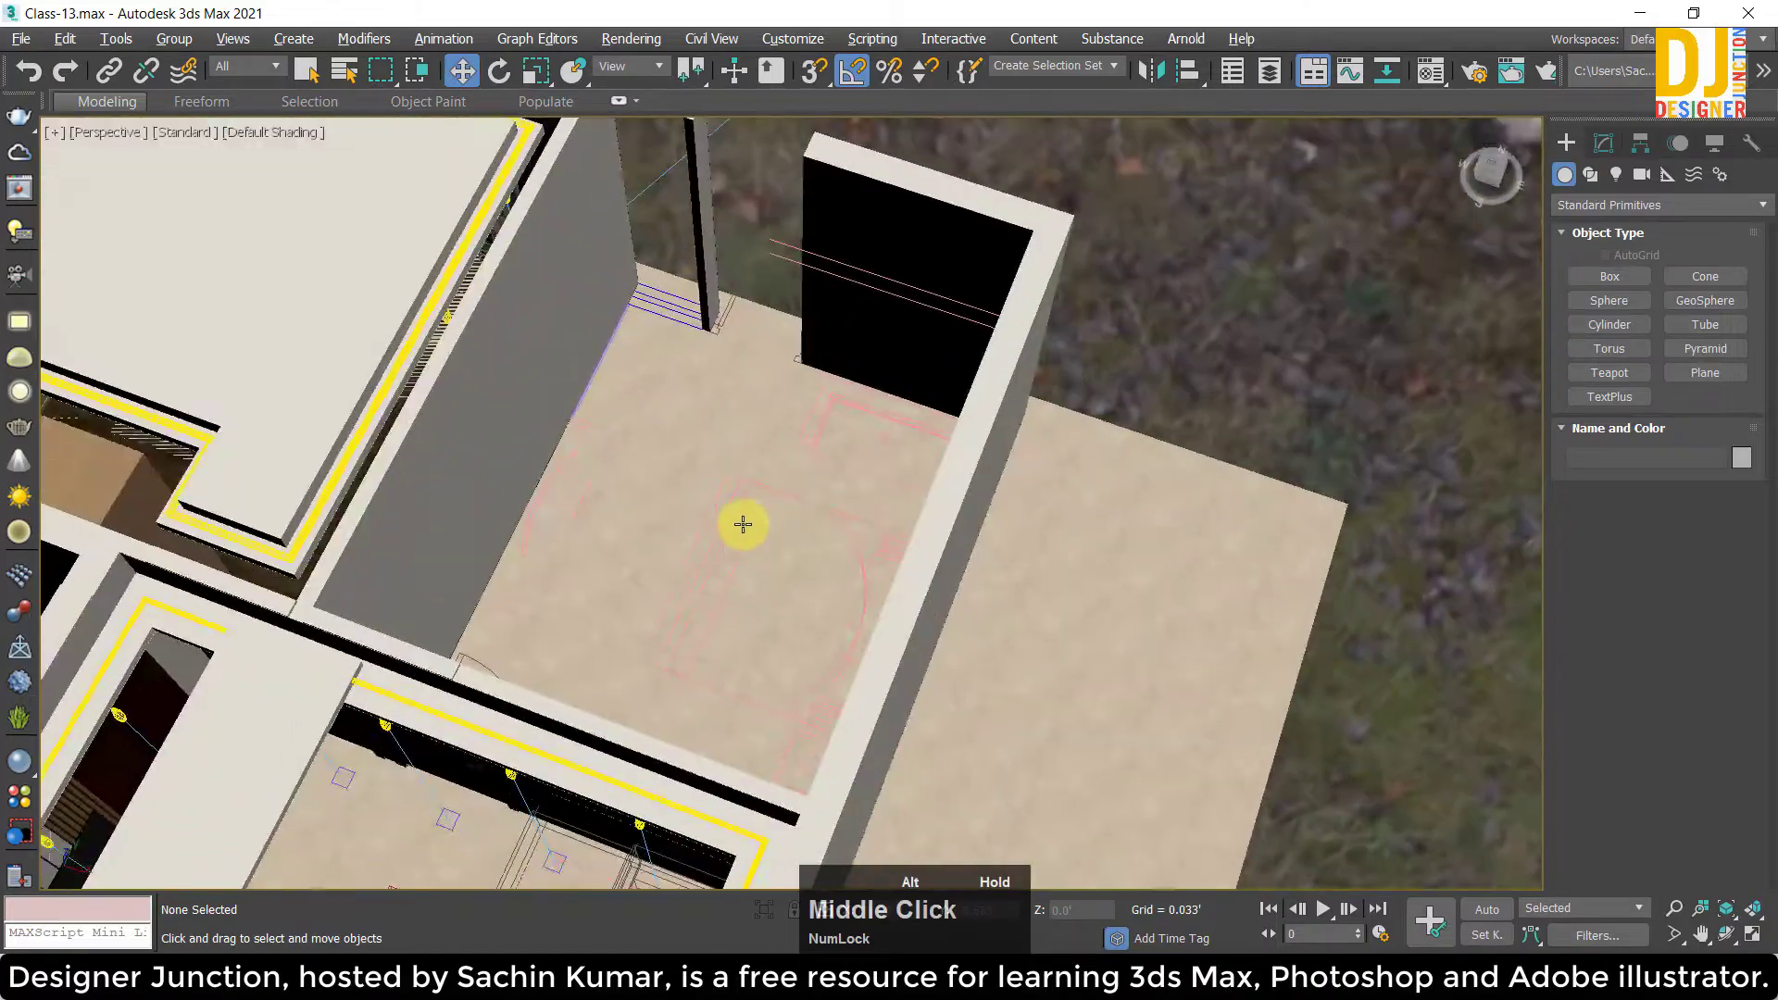
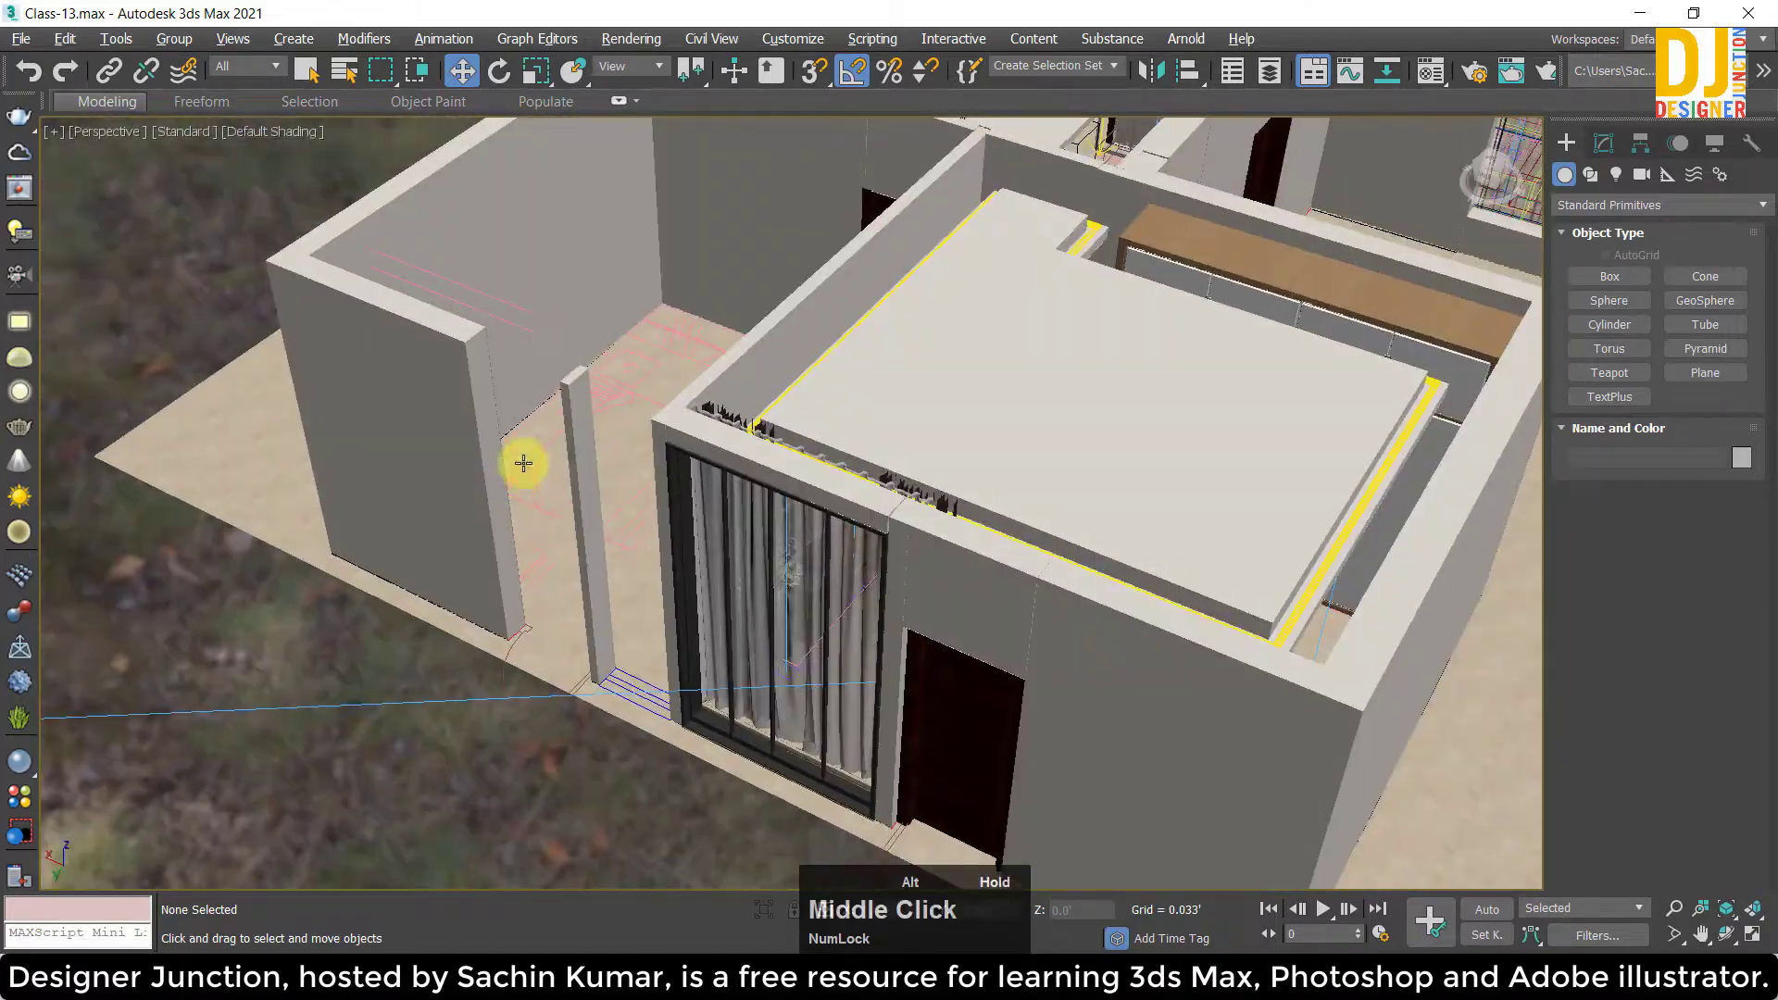
pyautogui.middleClick(540, 346)
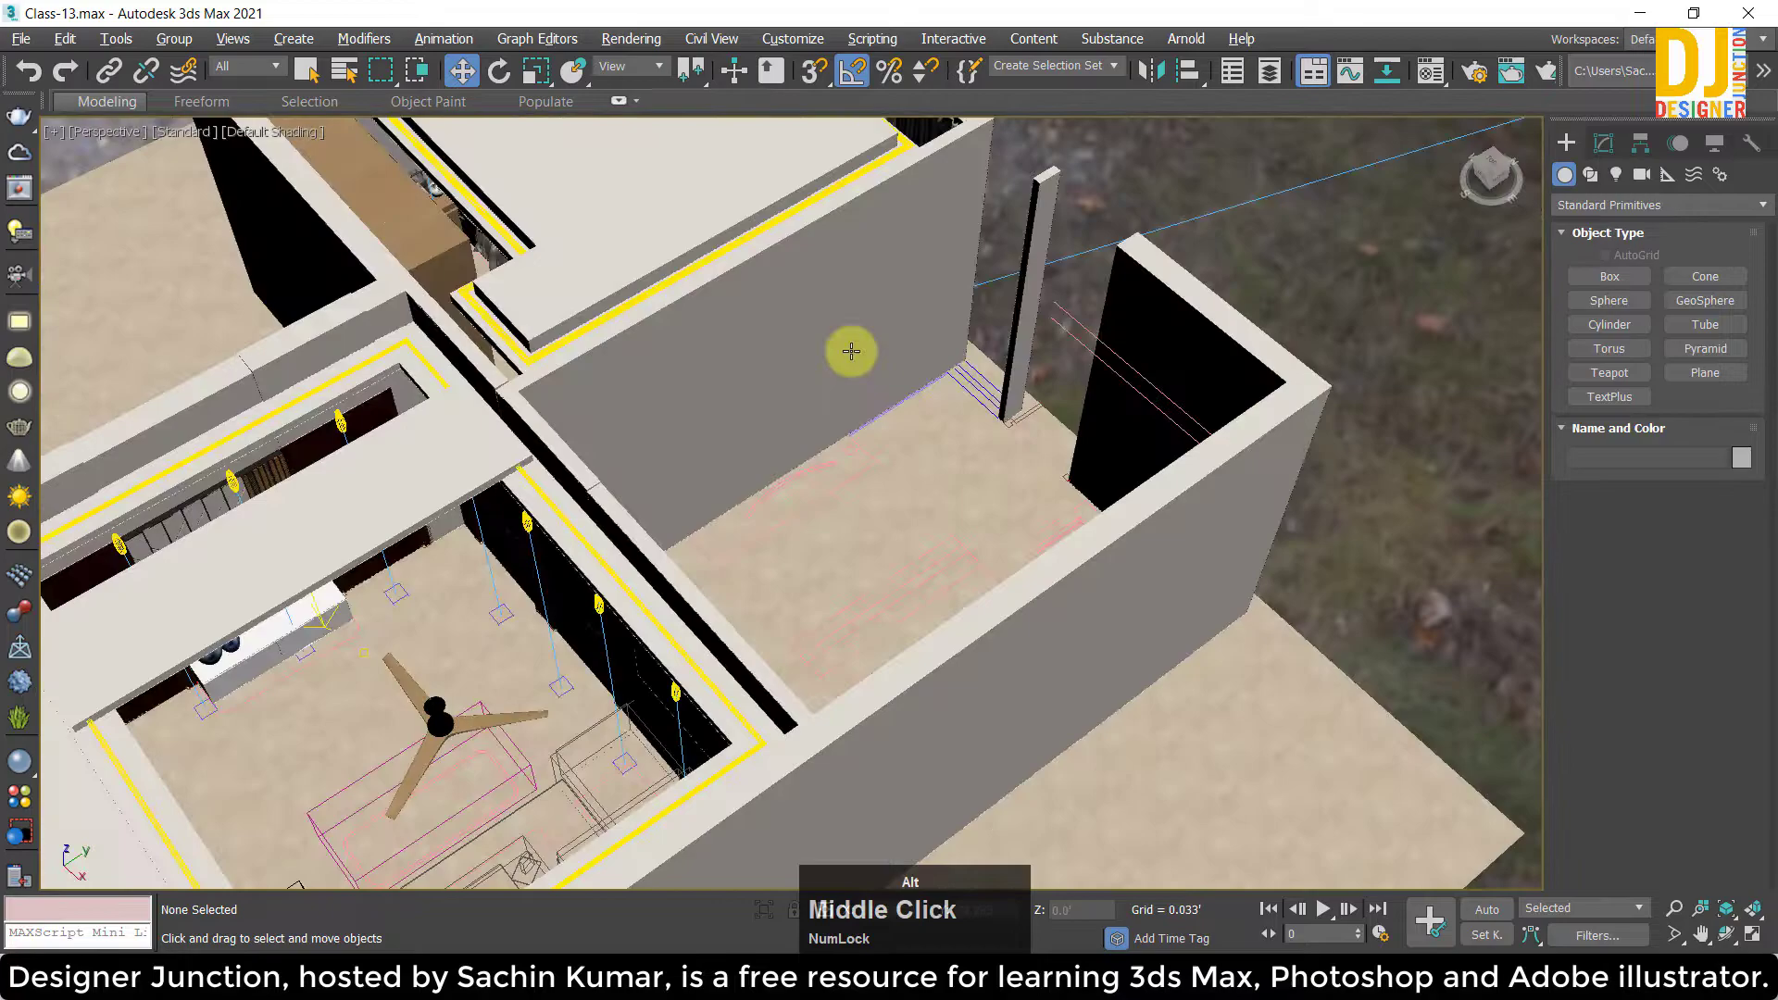
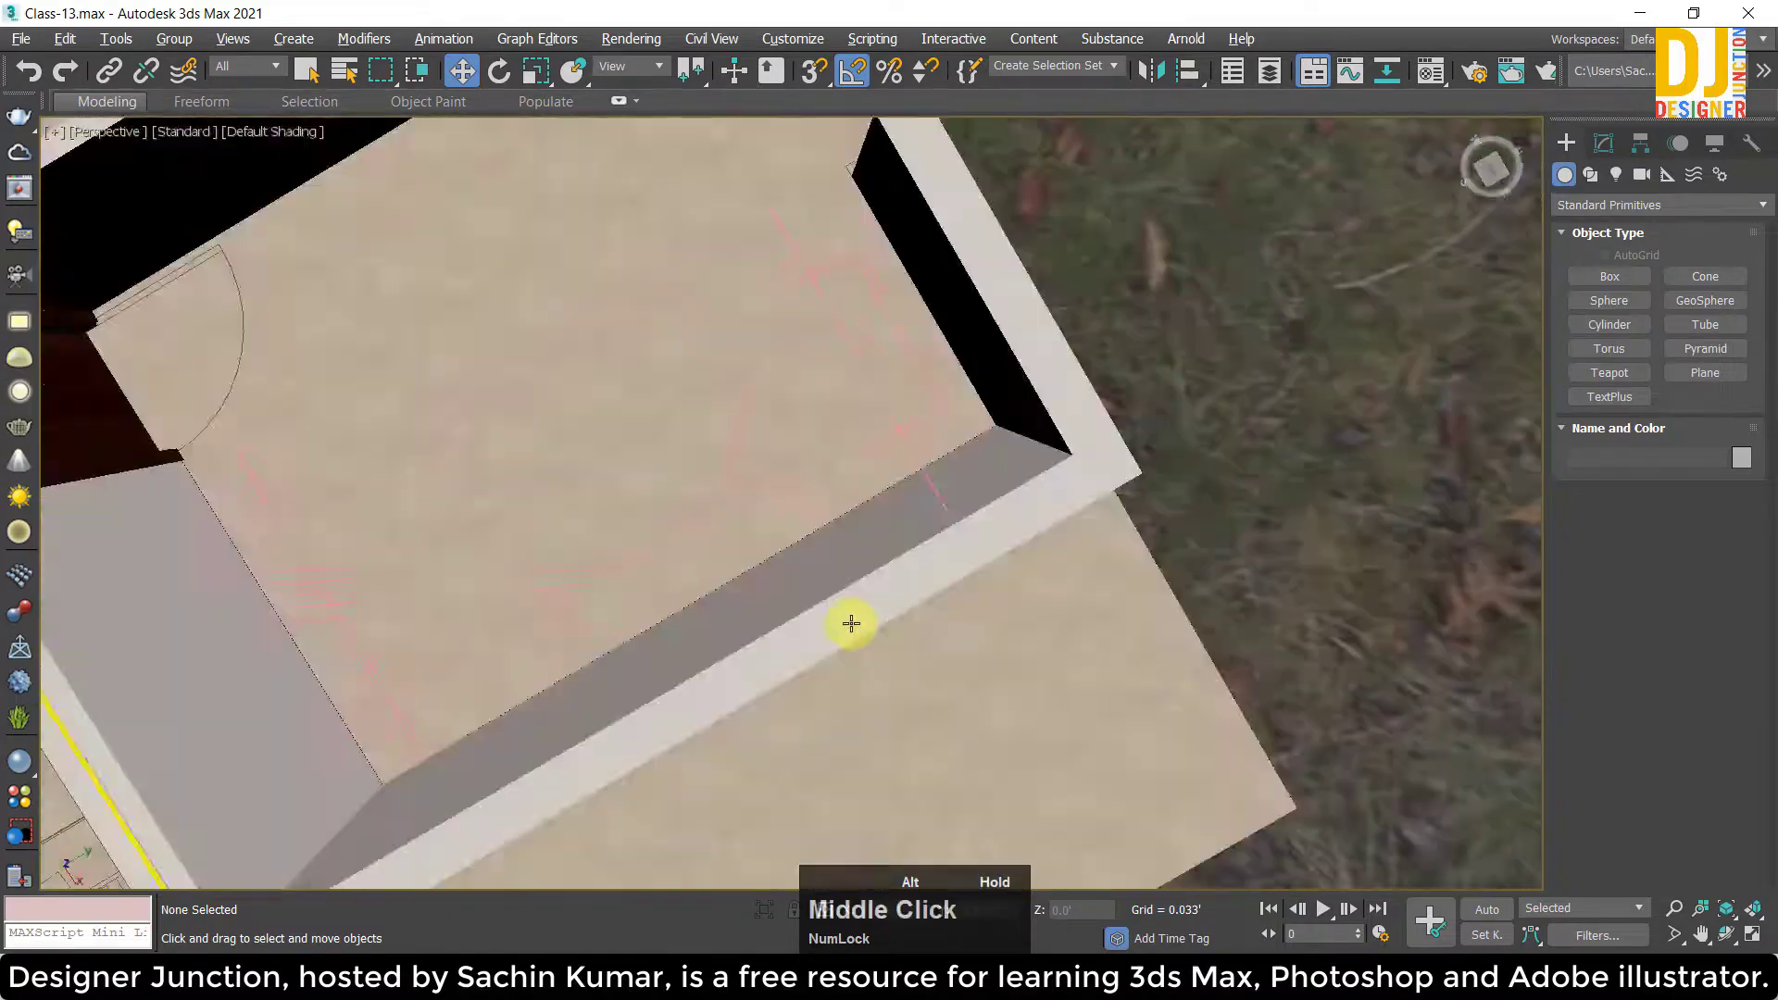
pyautogui.scroll(-3)
pyautogui.middleClick(889, 448)
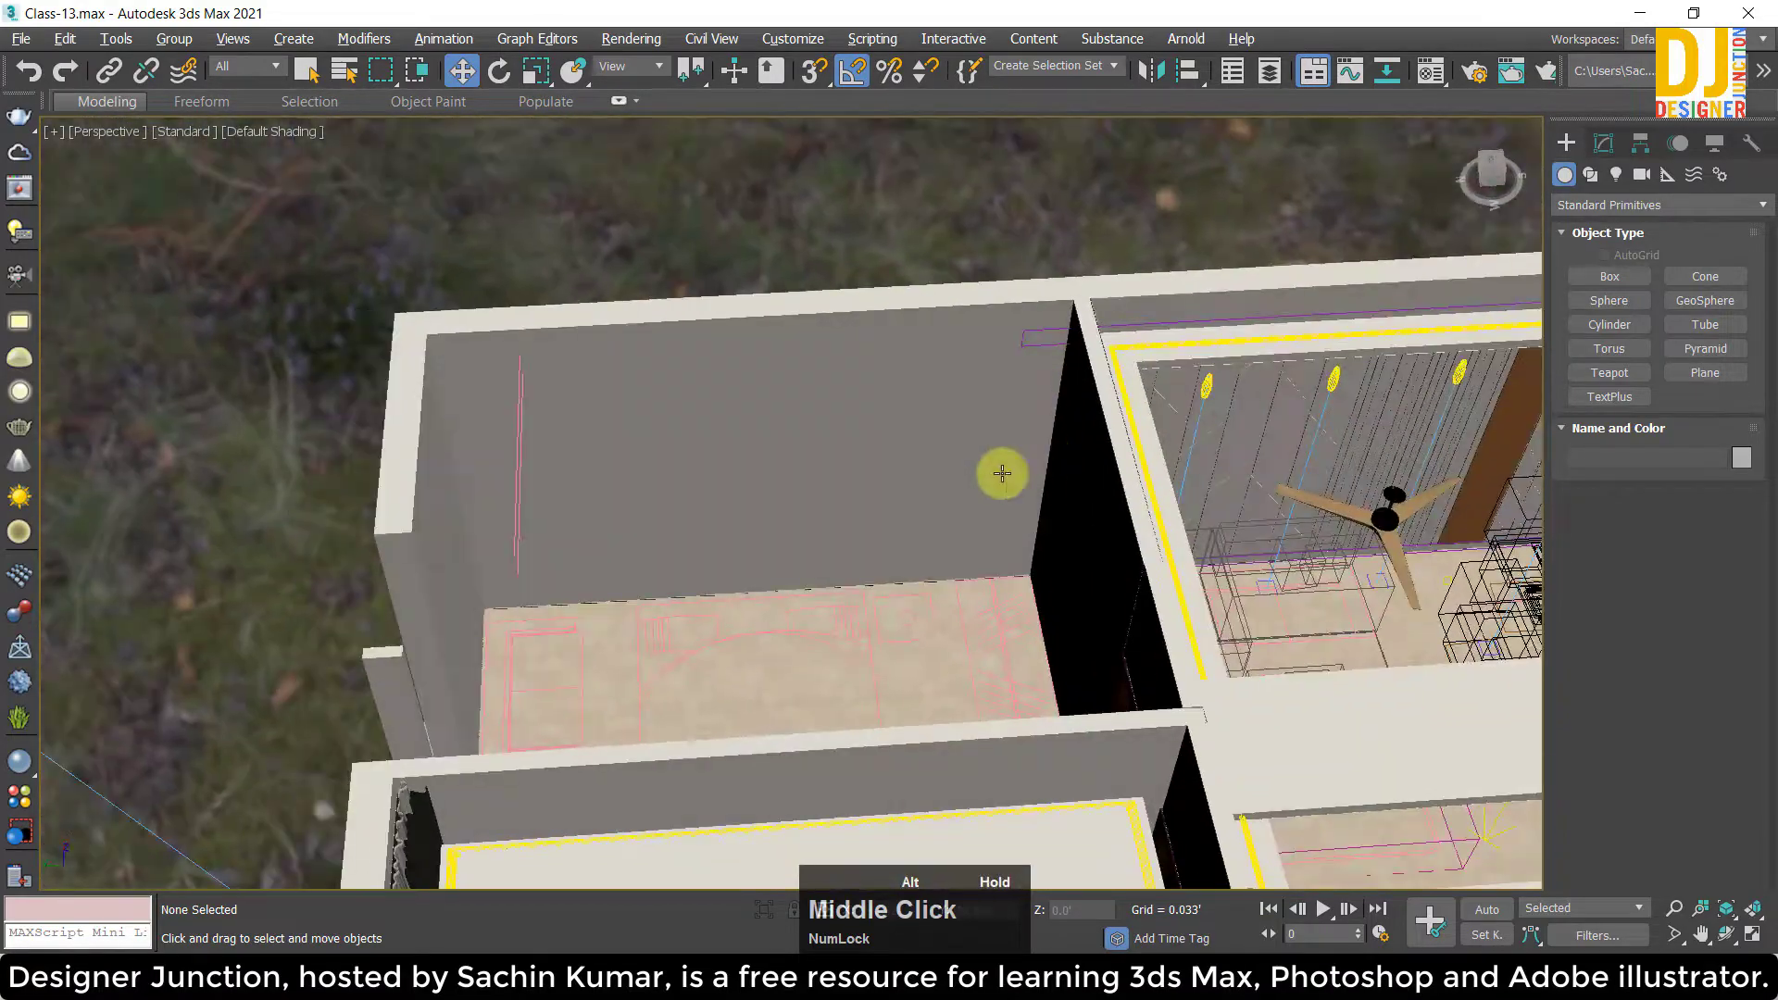
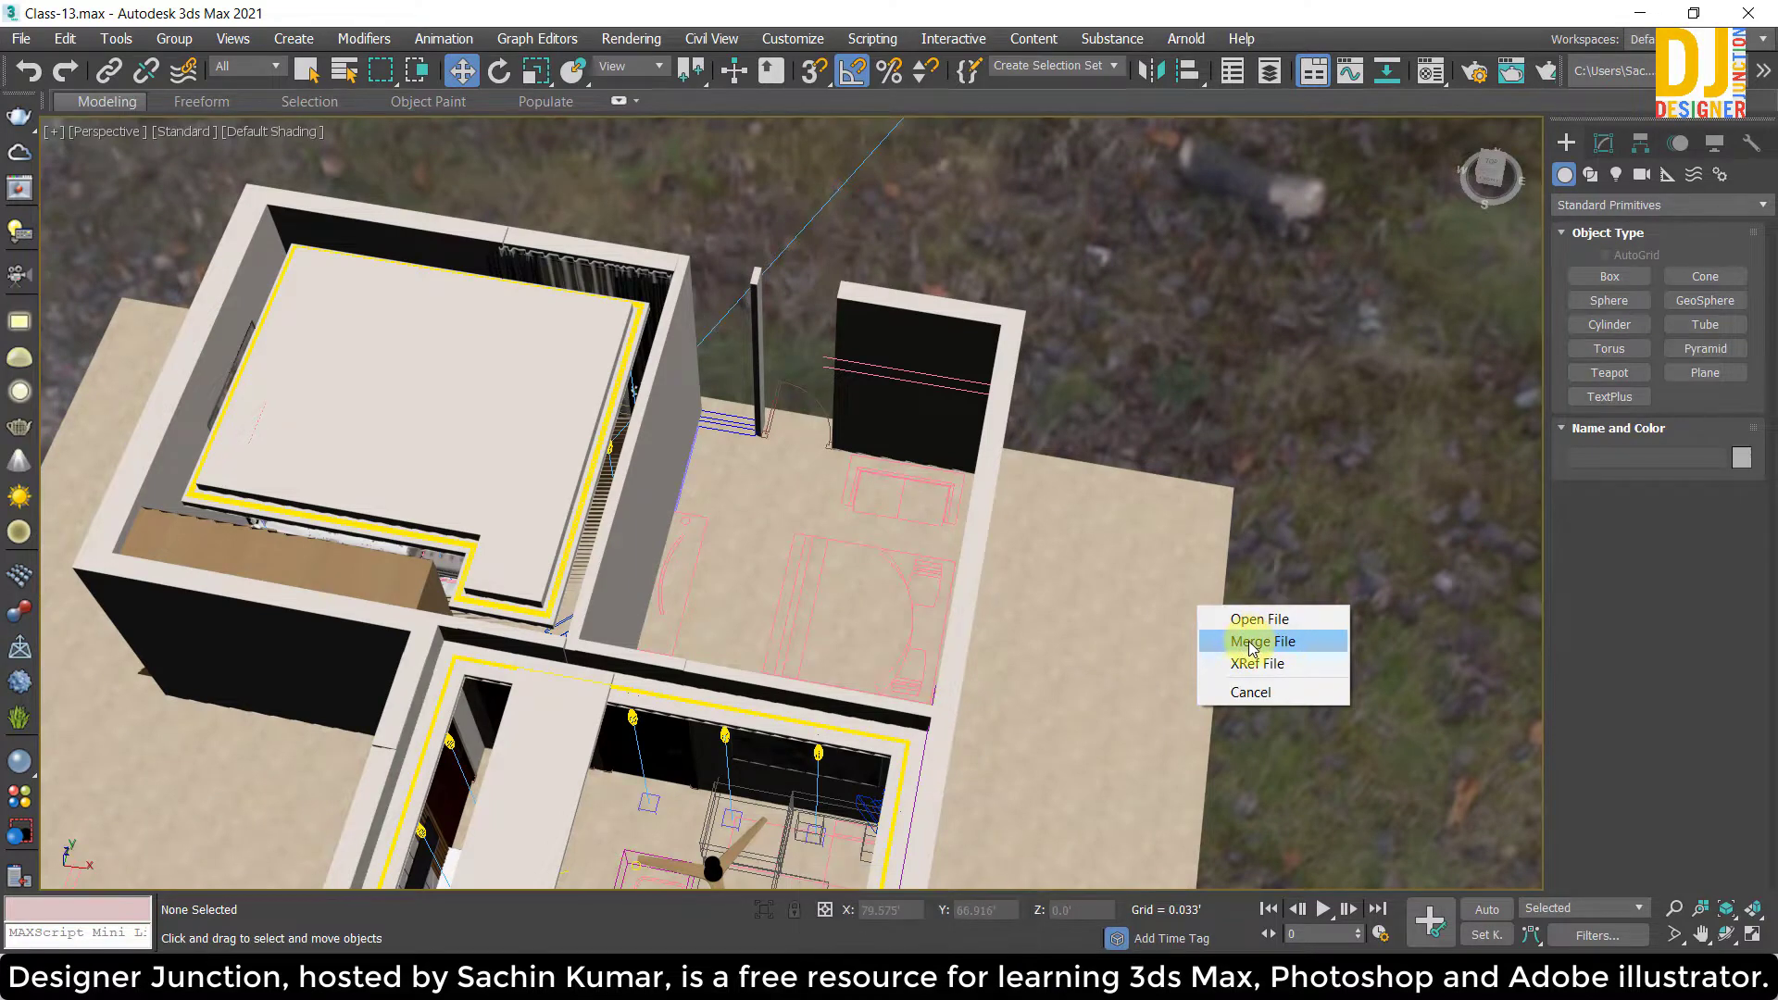
# Merge the dropped furniture file with all its objects and dismiss the Scene Converter.
pyautogui.click(1248, 644)
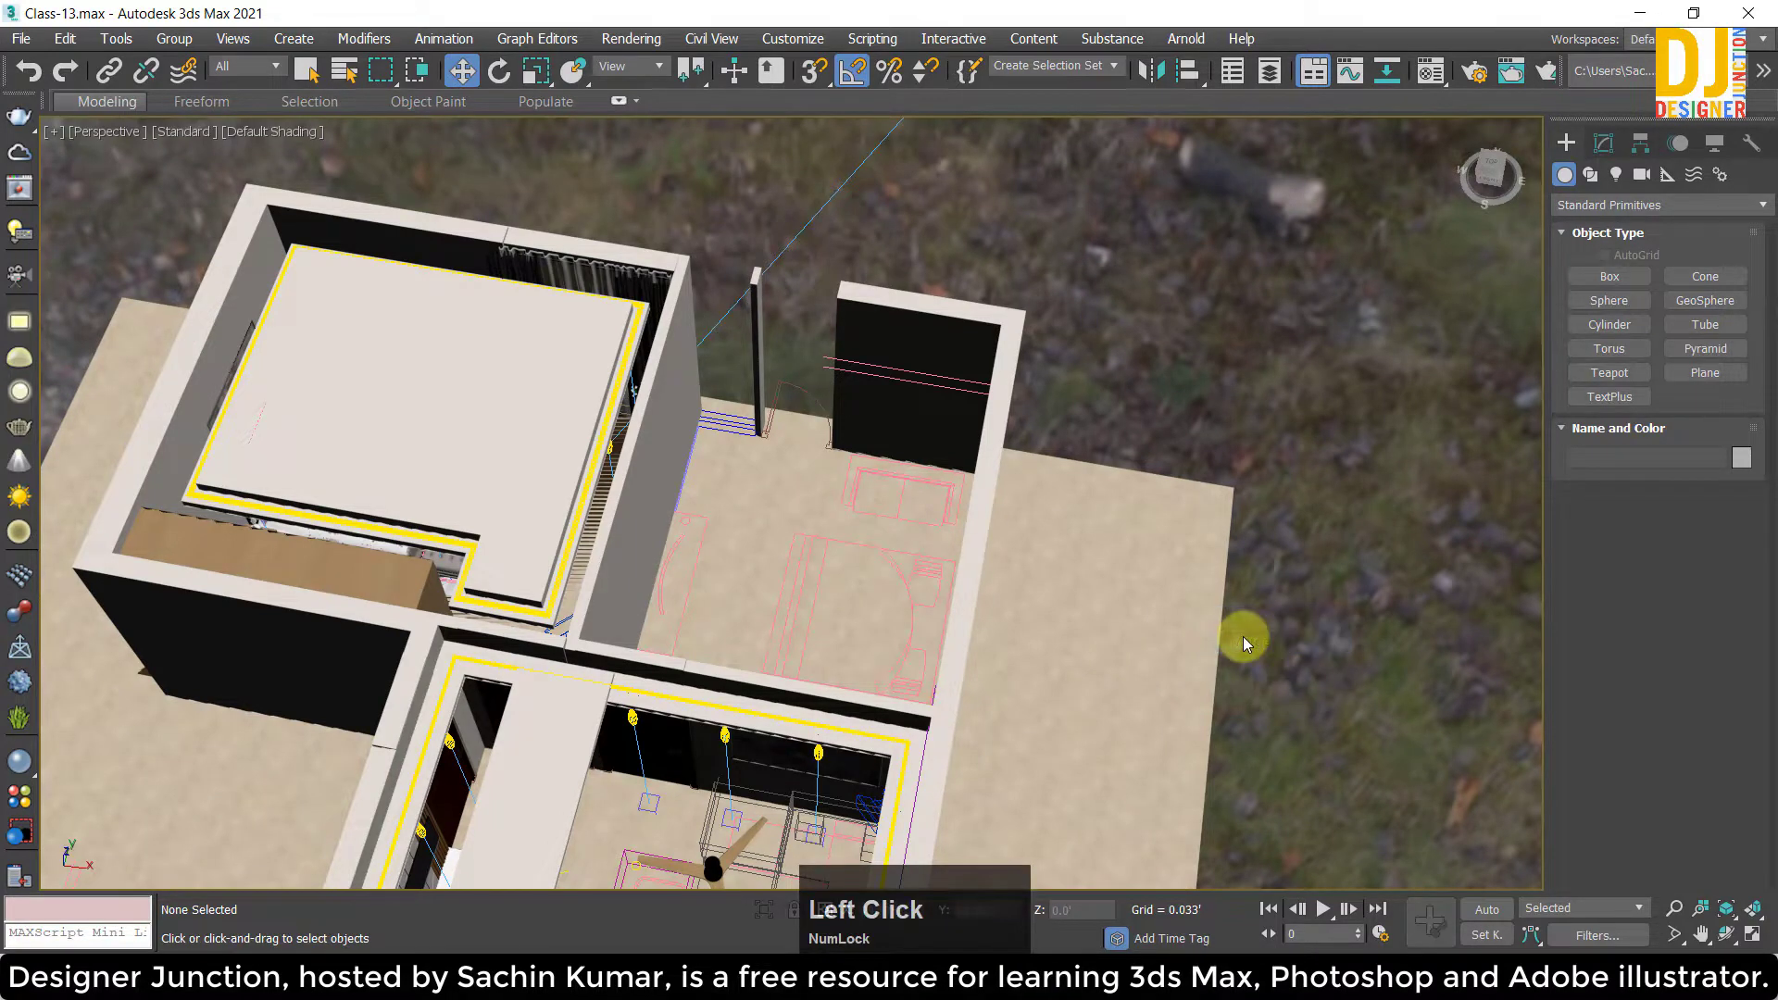
pyautogui.click(879, 515)
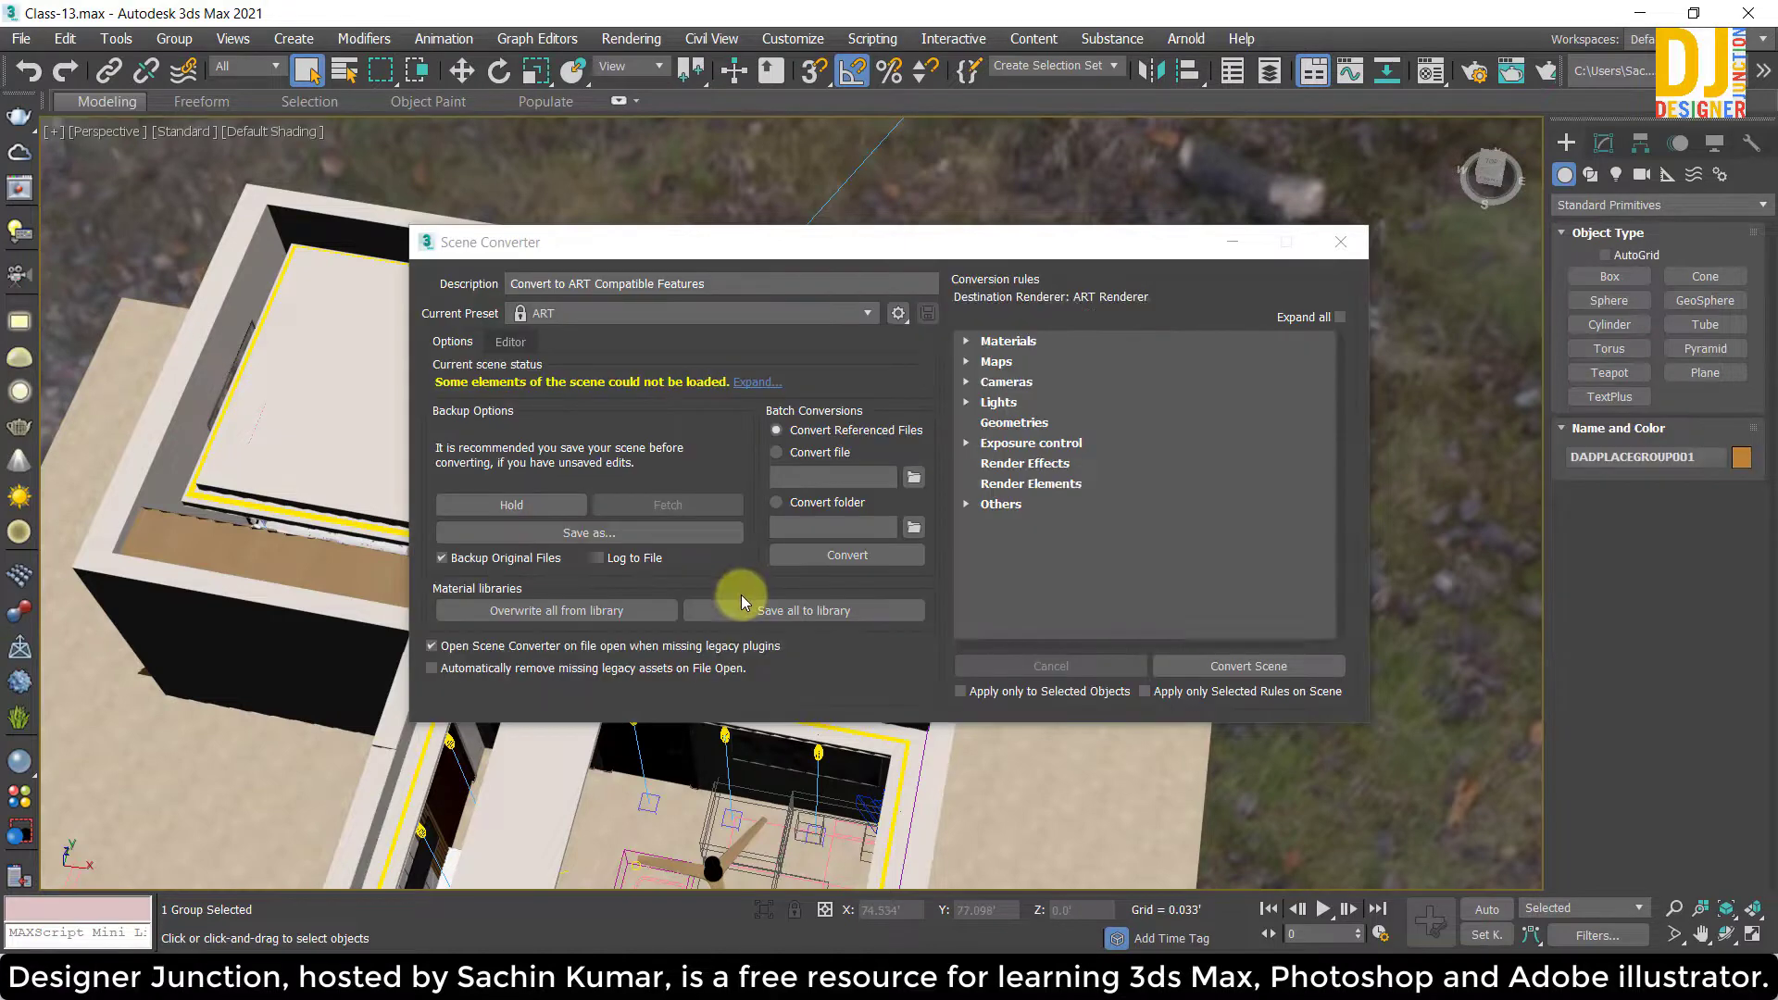
pyautogui.click(1405, 274)
# Frame the top view to show the merged 36-object bedroom set beside the floor plan.
pyautogui.press('z')
pyautogui.middleClick(1130, 378)
pyautogui.scroll(-3)
pyautogui.middleClick(1197, 317)
pyautogui.press('alt+w')
pyautogui.press('z')
pyautogui.write('zz')
pyautogui.scroll(-3)
pyautogui.middleClick(783, 519)
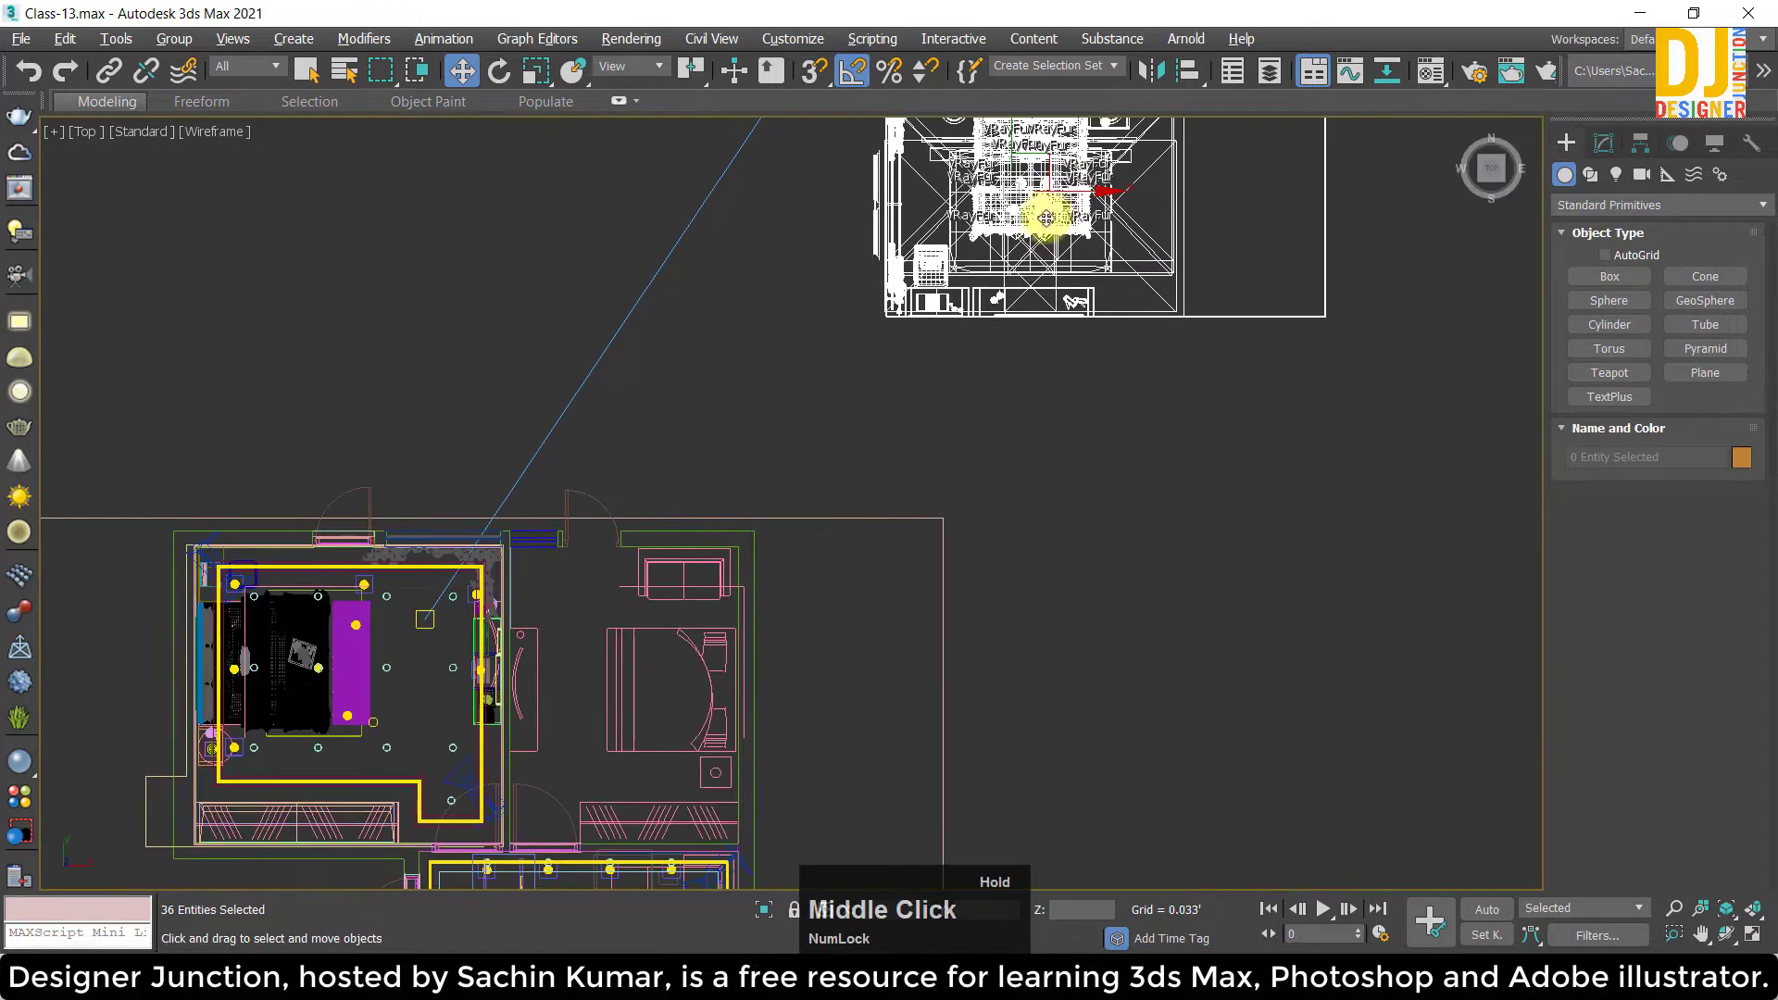
# Move the merged bedroom set nearer the apartment and check it across the four viewports.
pyautogui.click(958, 192)
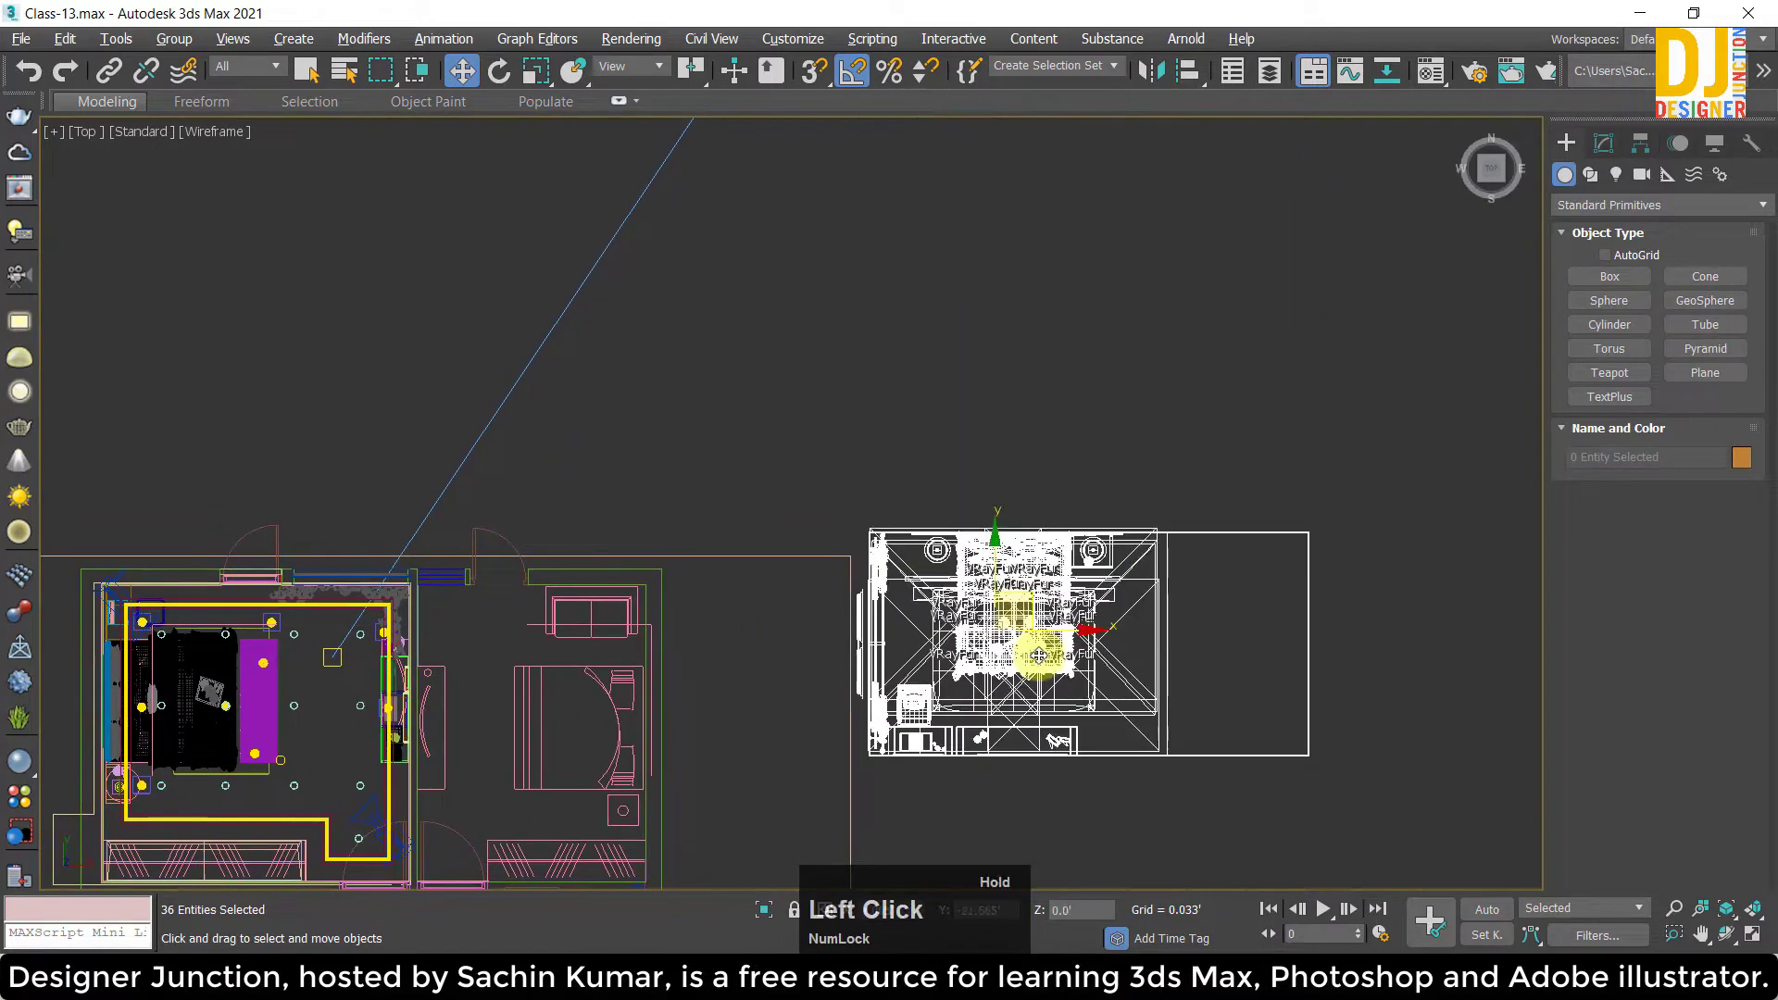
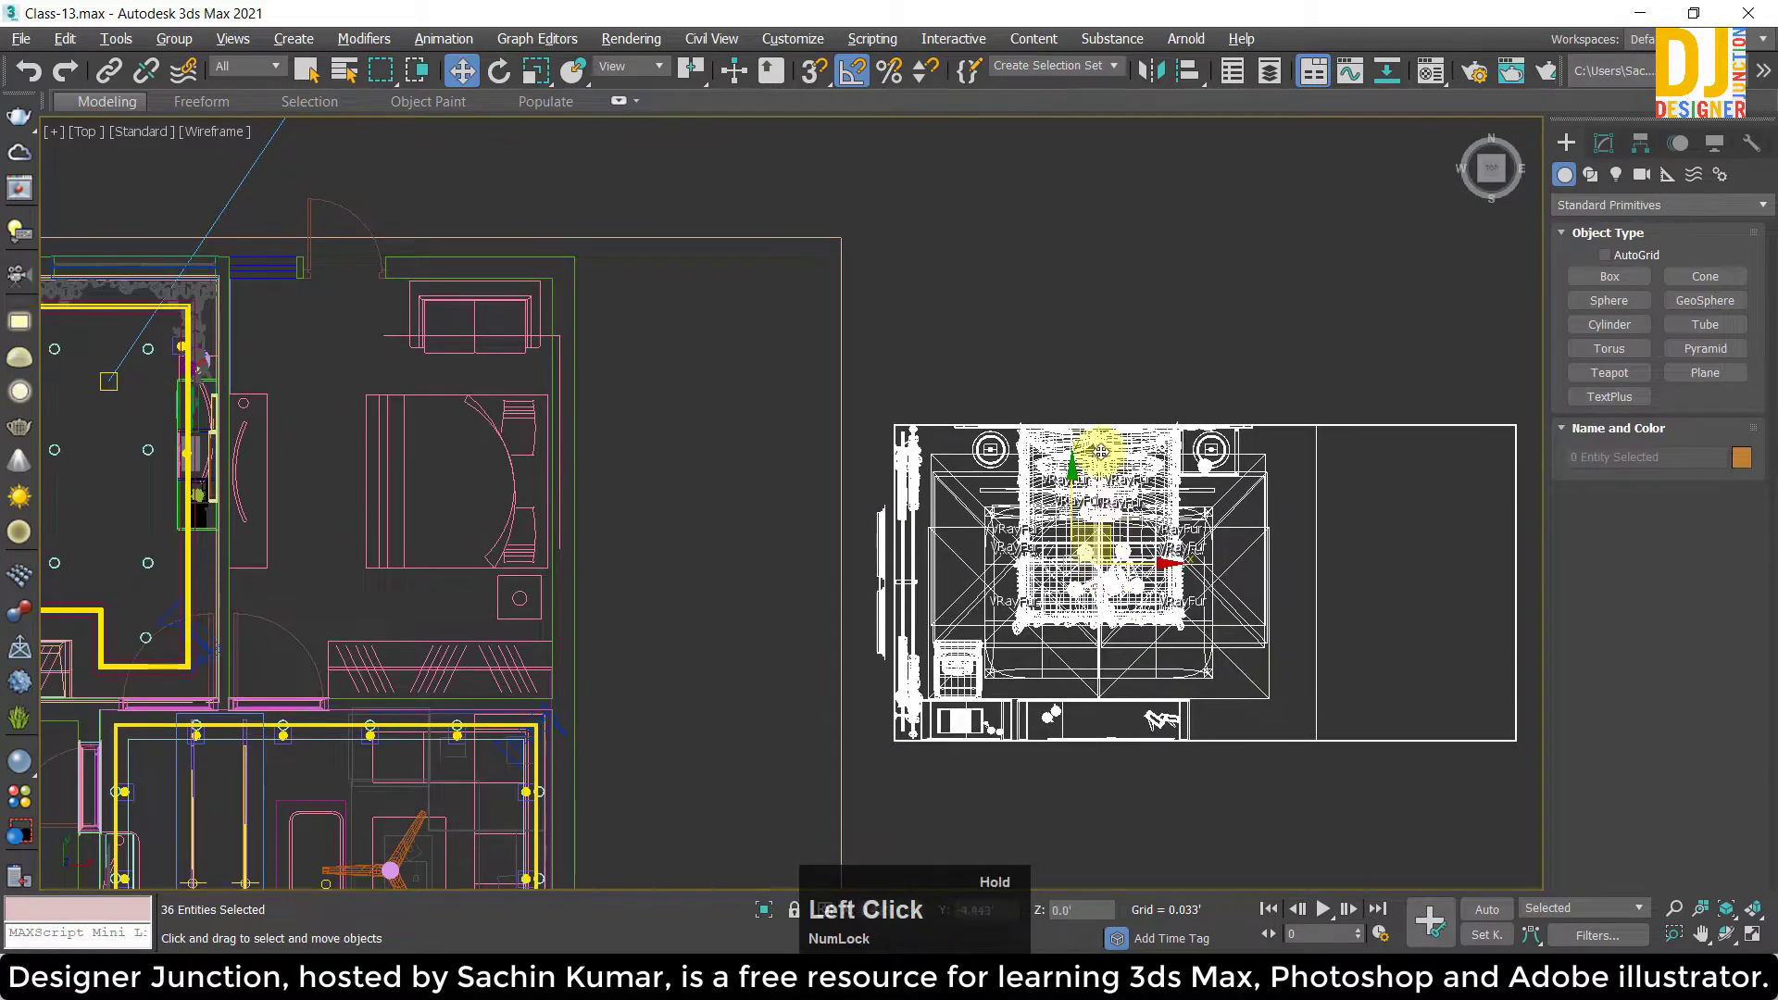
pyautogui.press('alt+w')
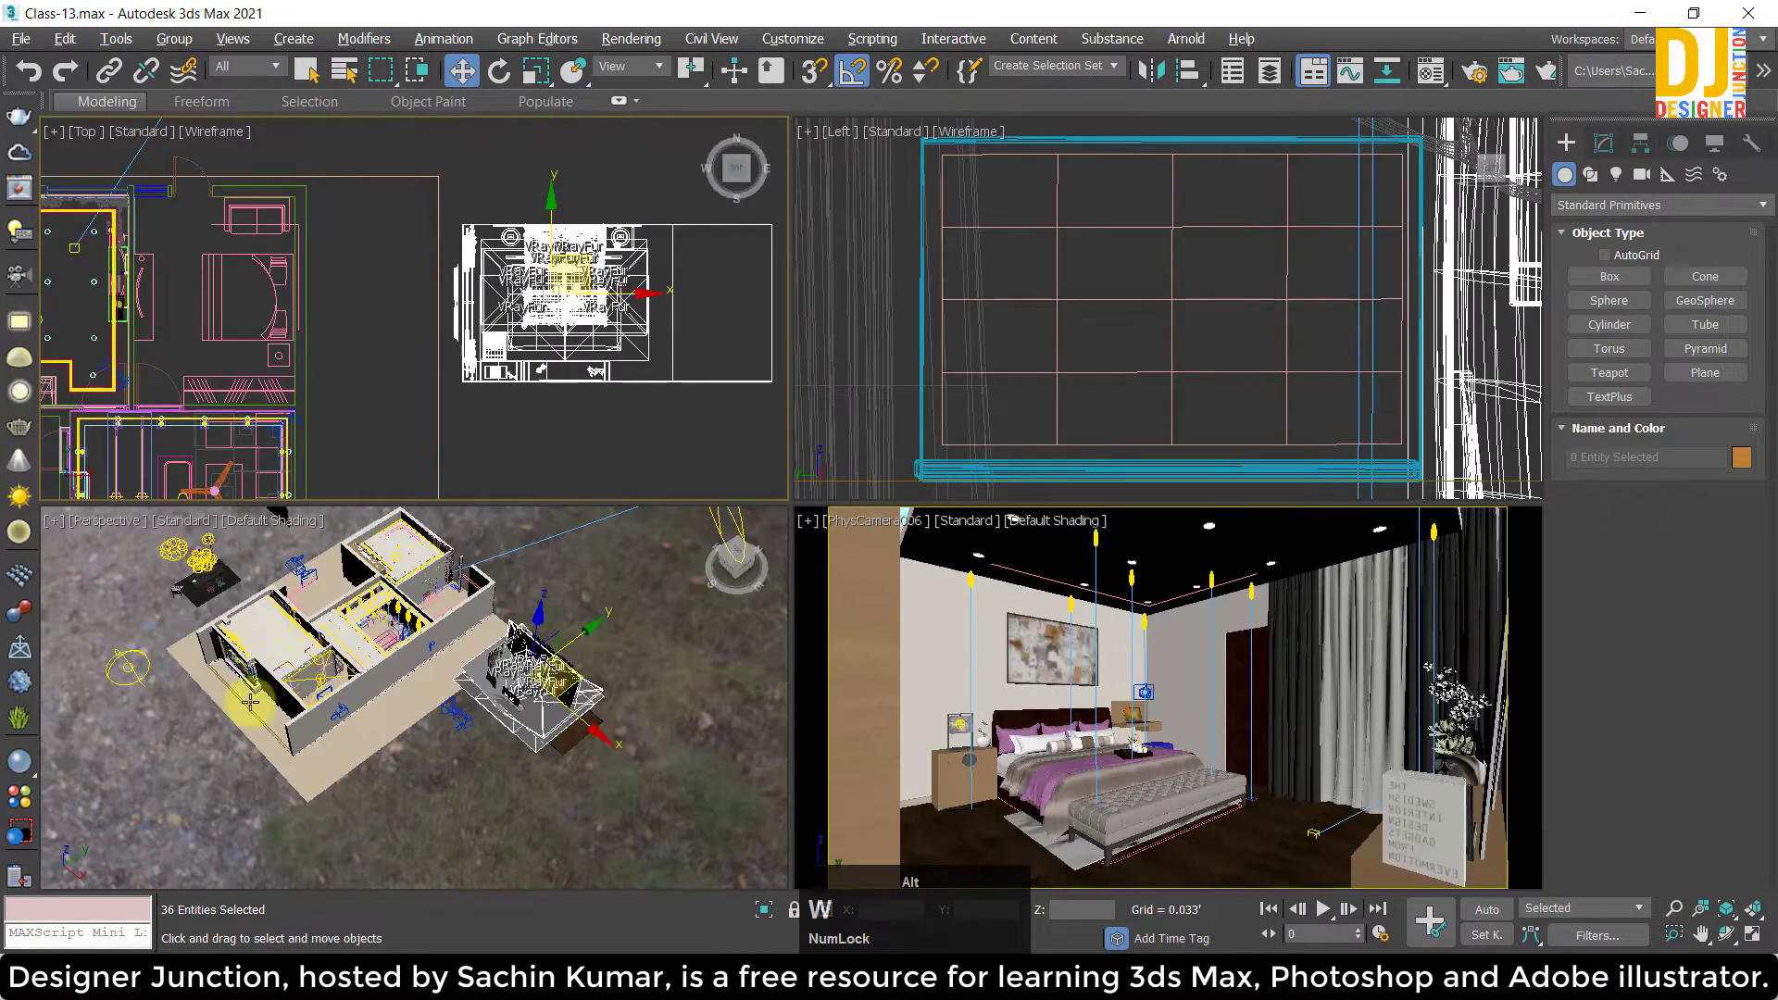
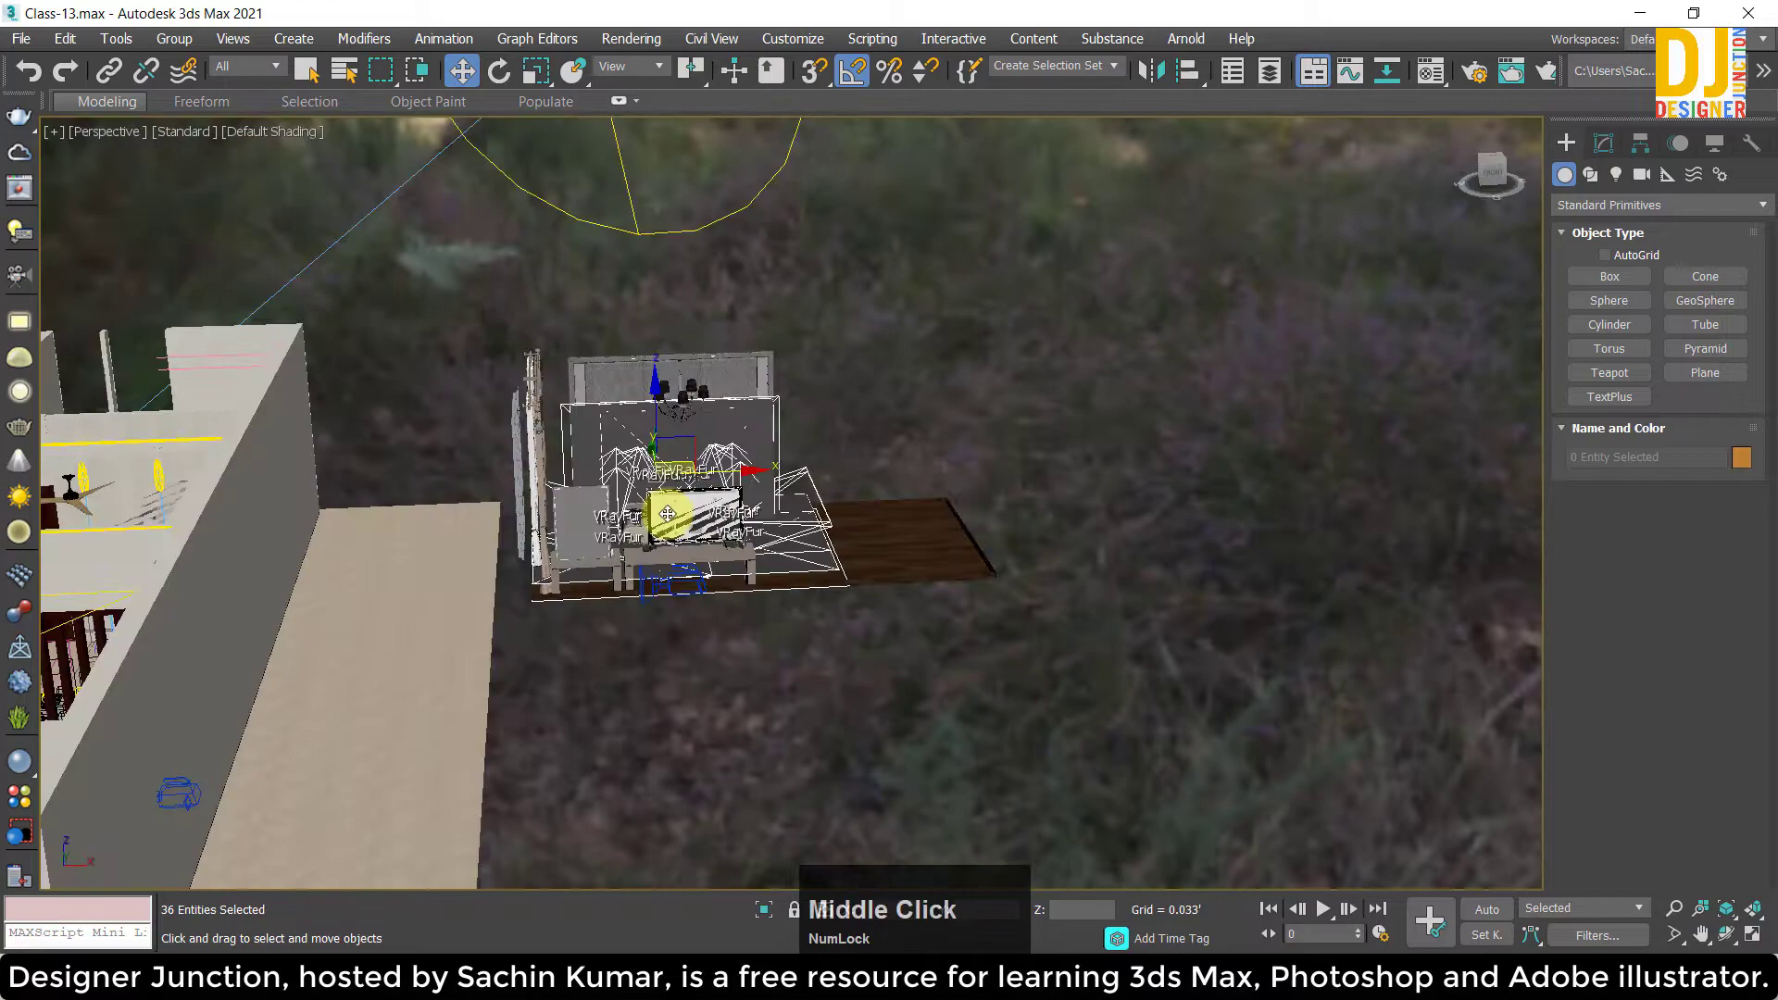
pyautogui.scroll(3)
pyautogui.middleClick(699, 498)
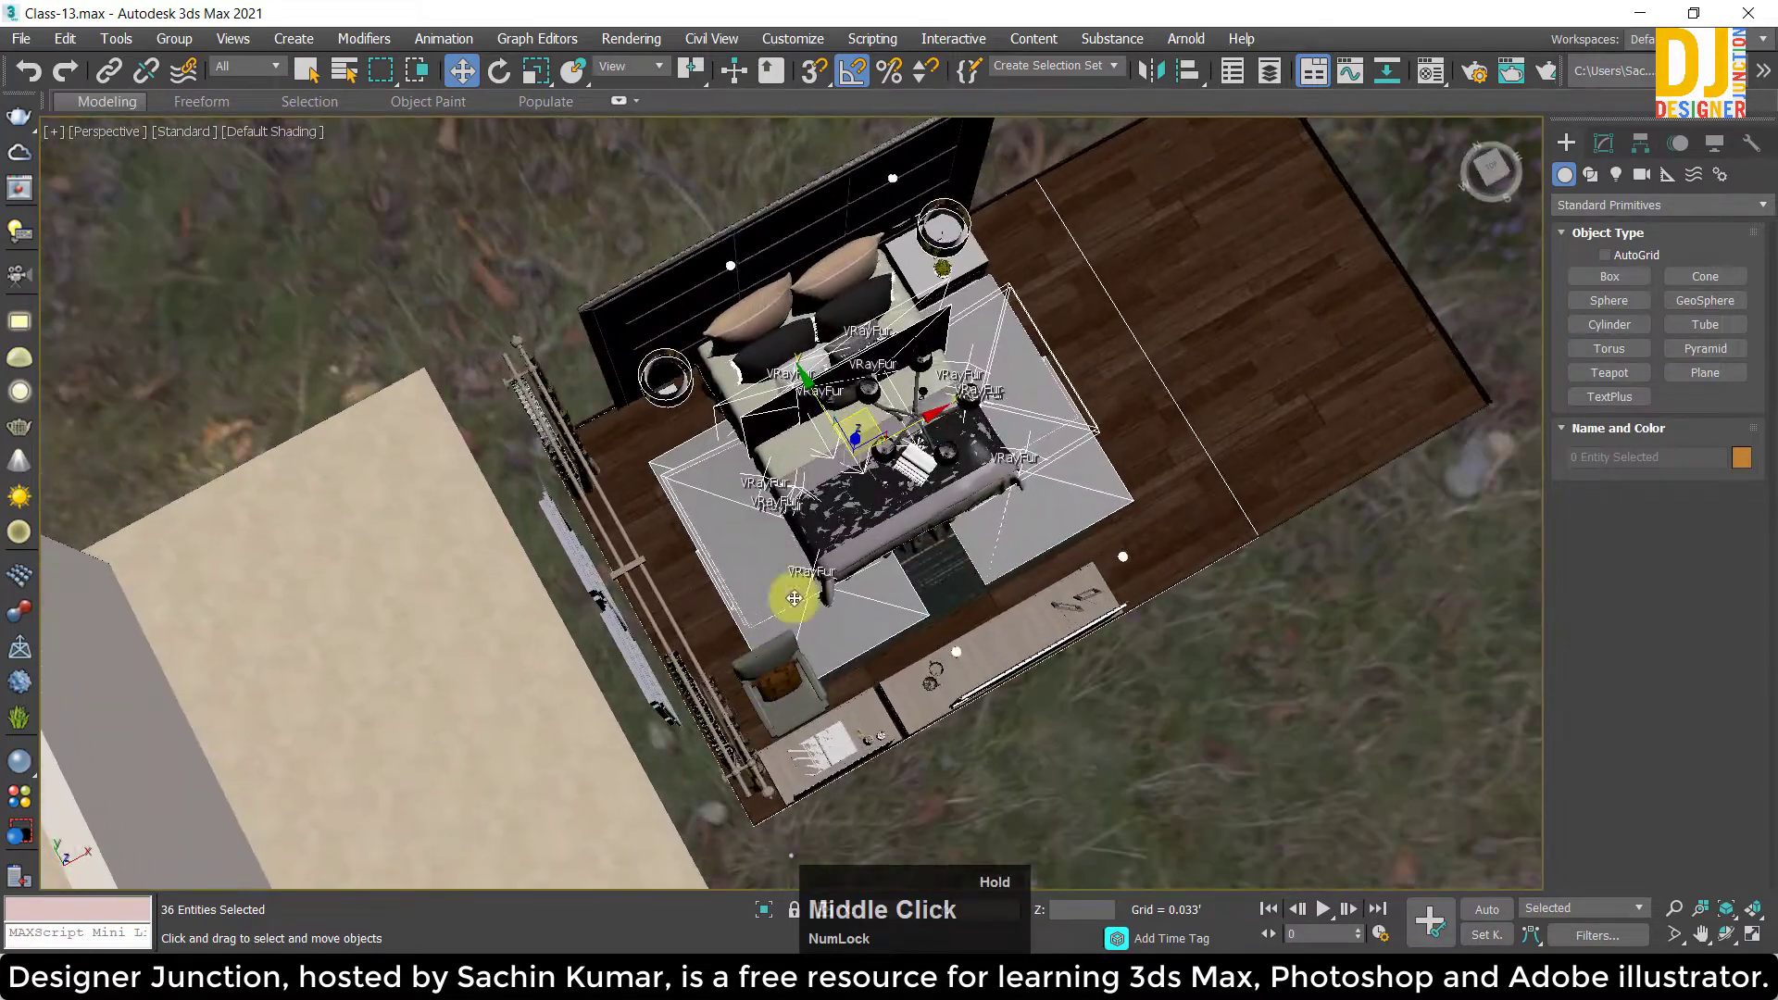
pyautogui.middleClick(707, 482)
pyautogui.scroll(-3)
pyautogui.middleClick(670, 462)
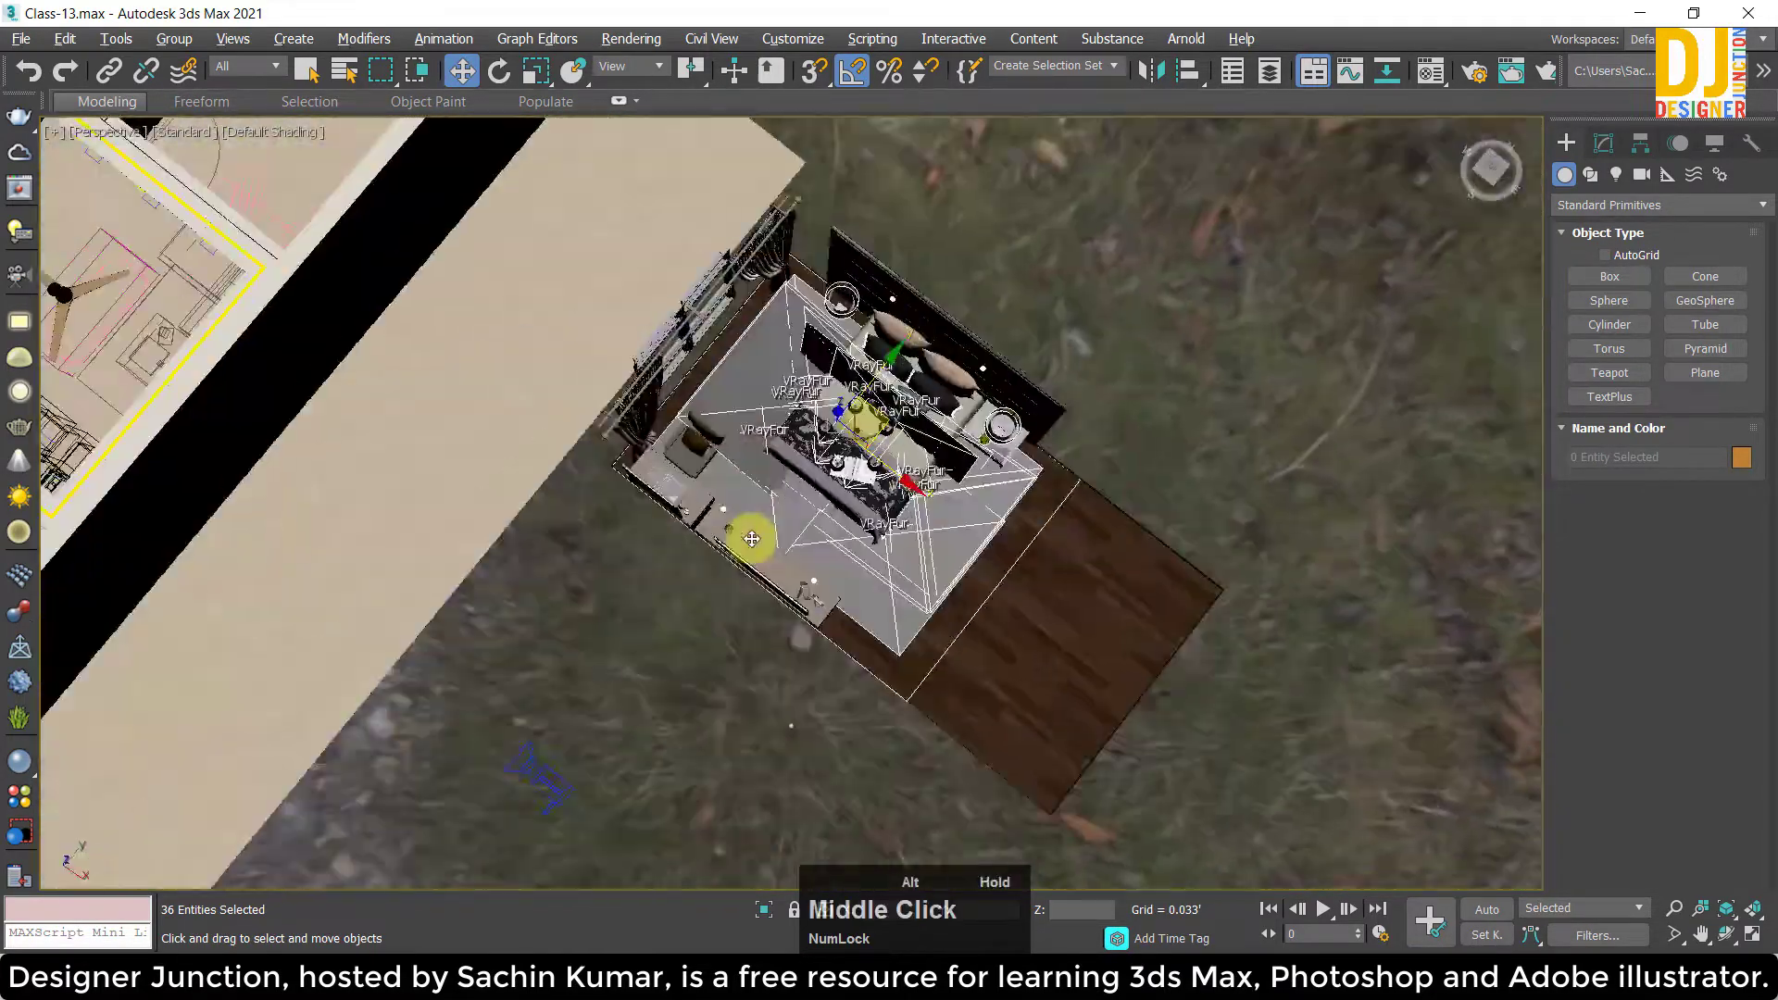
# Inspect the set's curtains and headboard up close in the shaded perspective view.
pyautogui.scroll(-3)
pyautogui.click(908, 480)
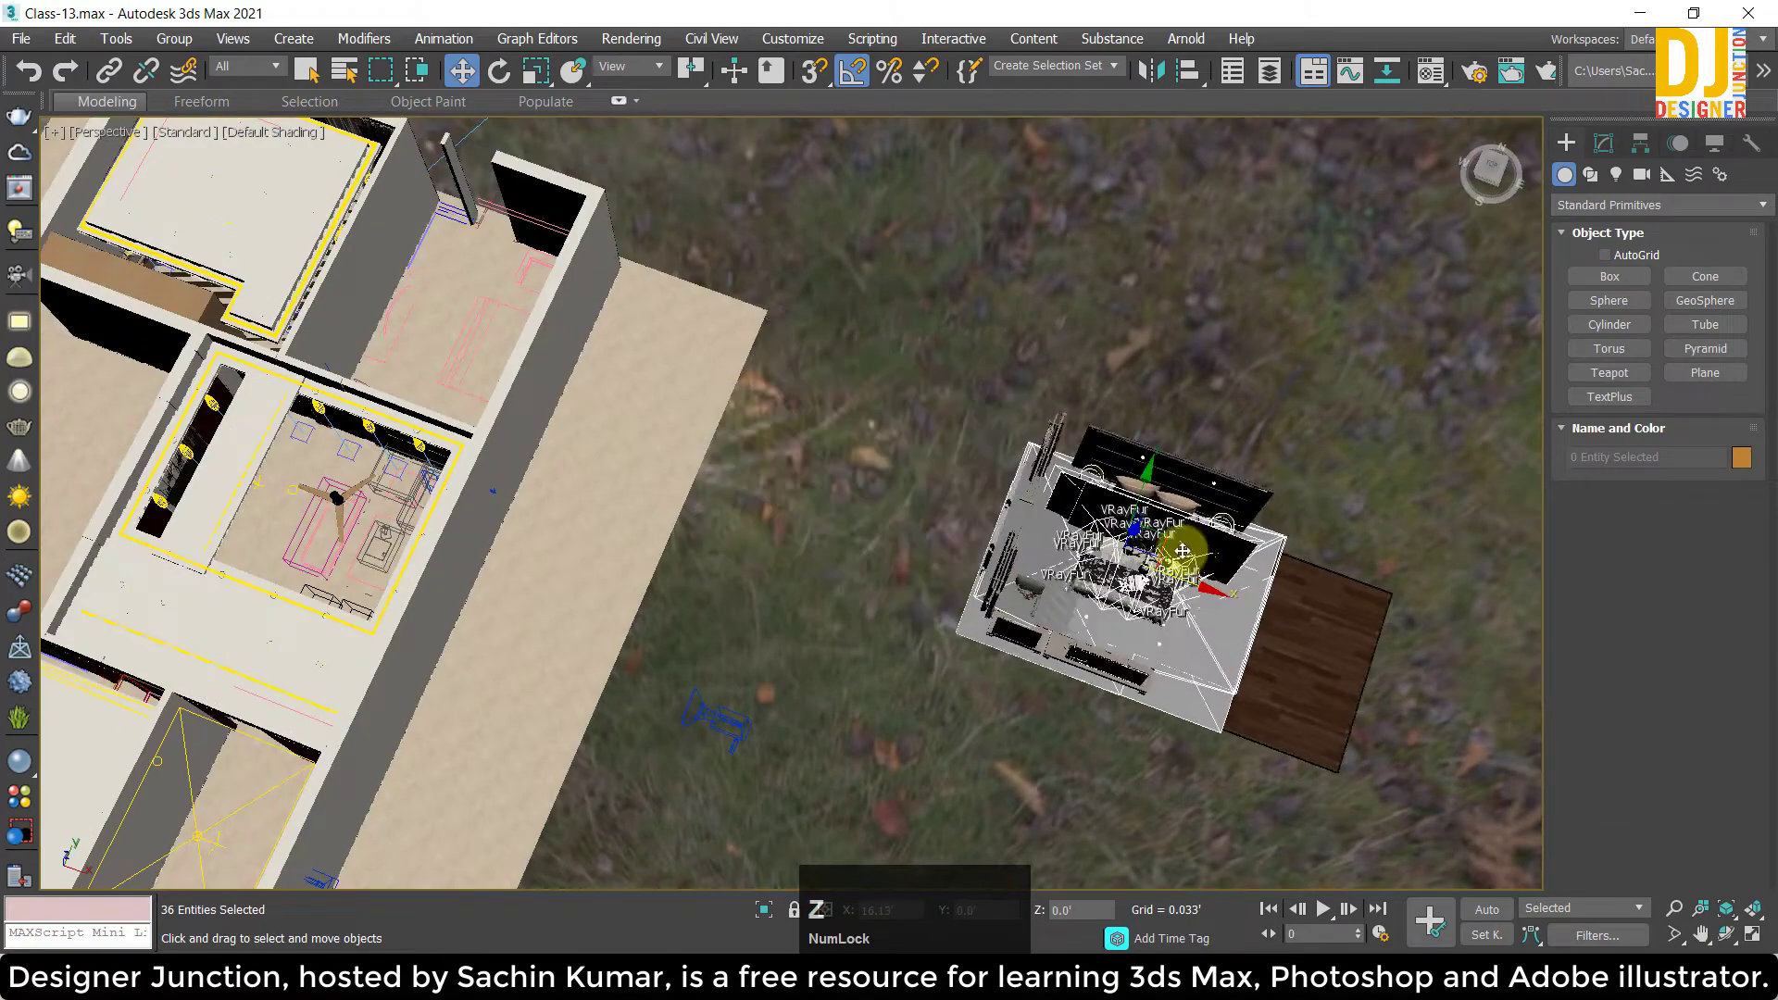
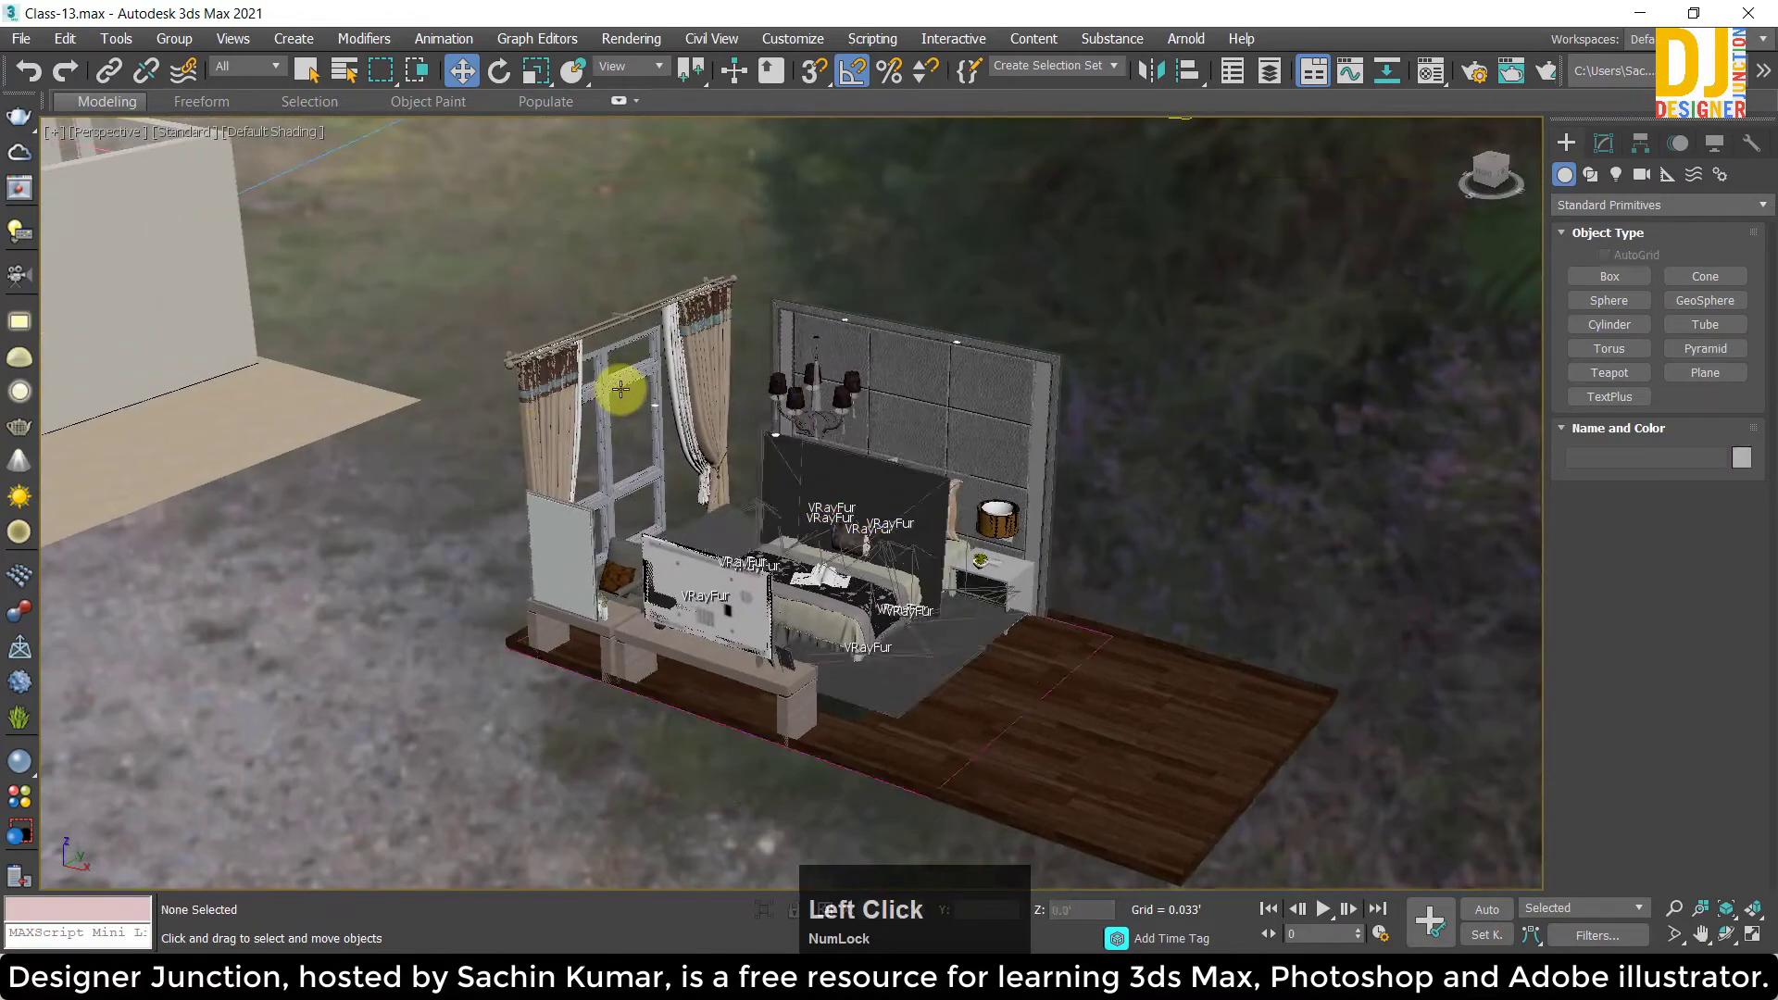
pyautogui.scroll(3)
pyautogui.middleClick(633, 422)
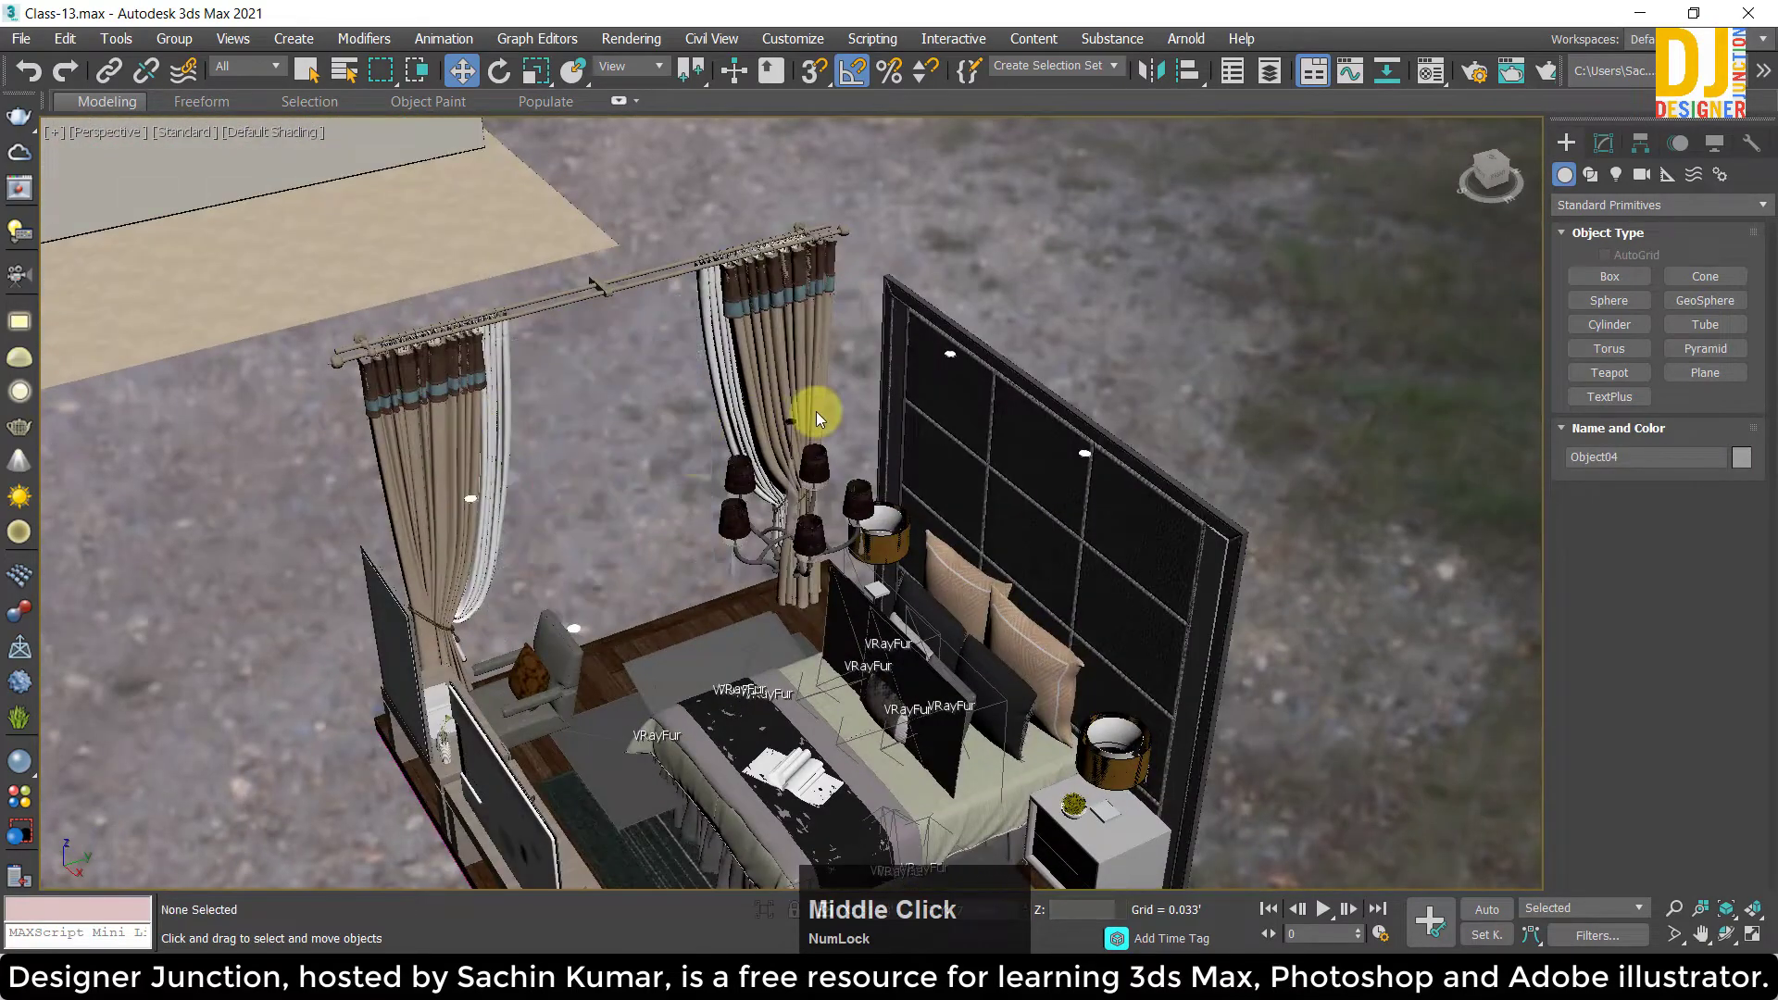
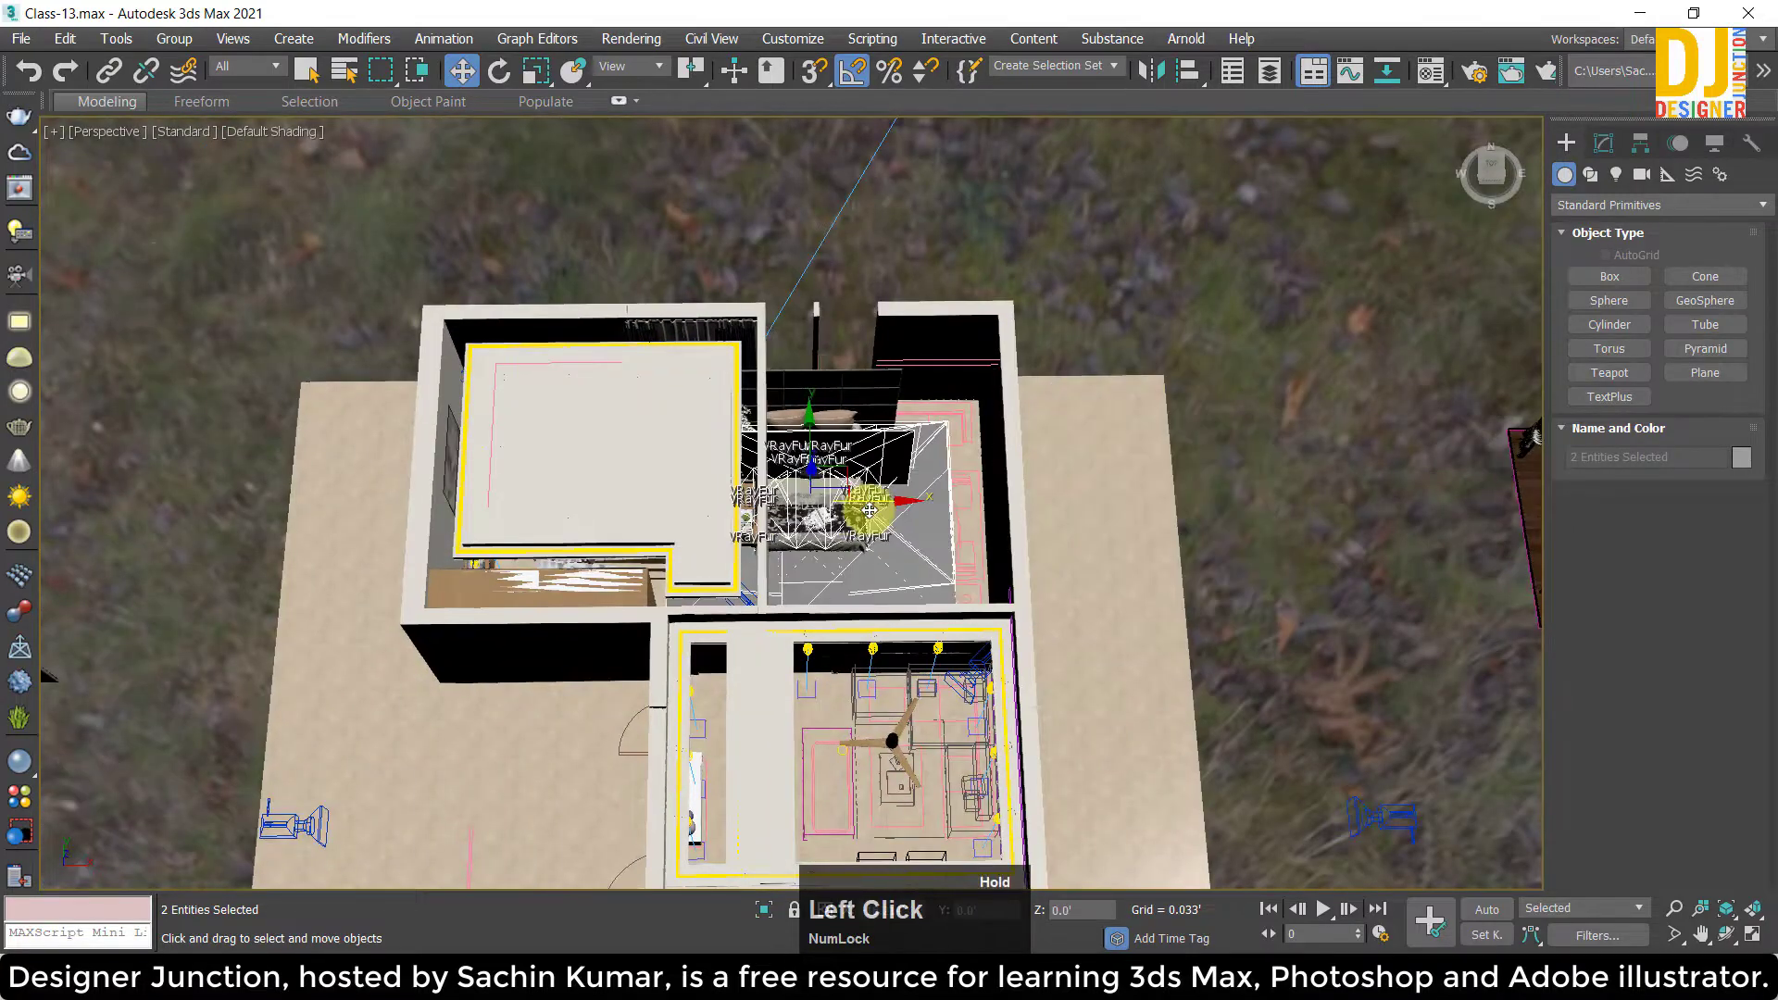
# Rotate the bed set square and shift it over the bedroom outline in the top-view plan.
pyautogui.press('w')
pyautogui.press('z')
pyautogui.press('e')
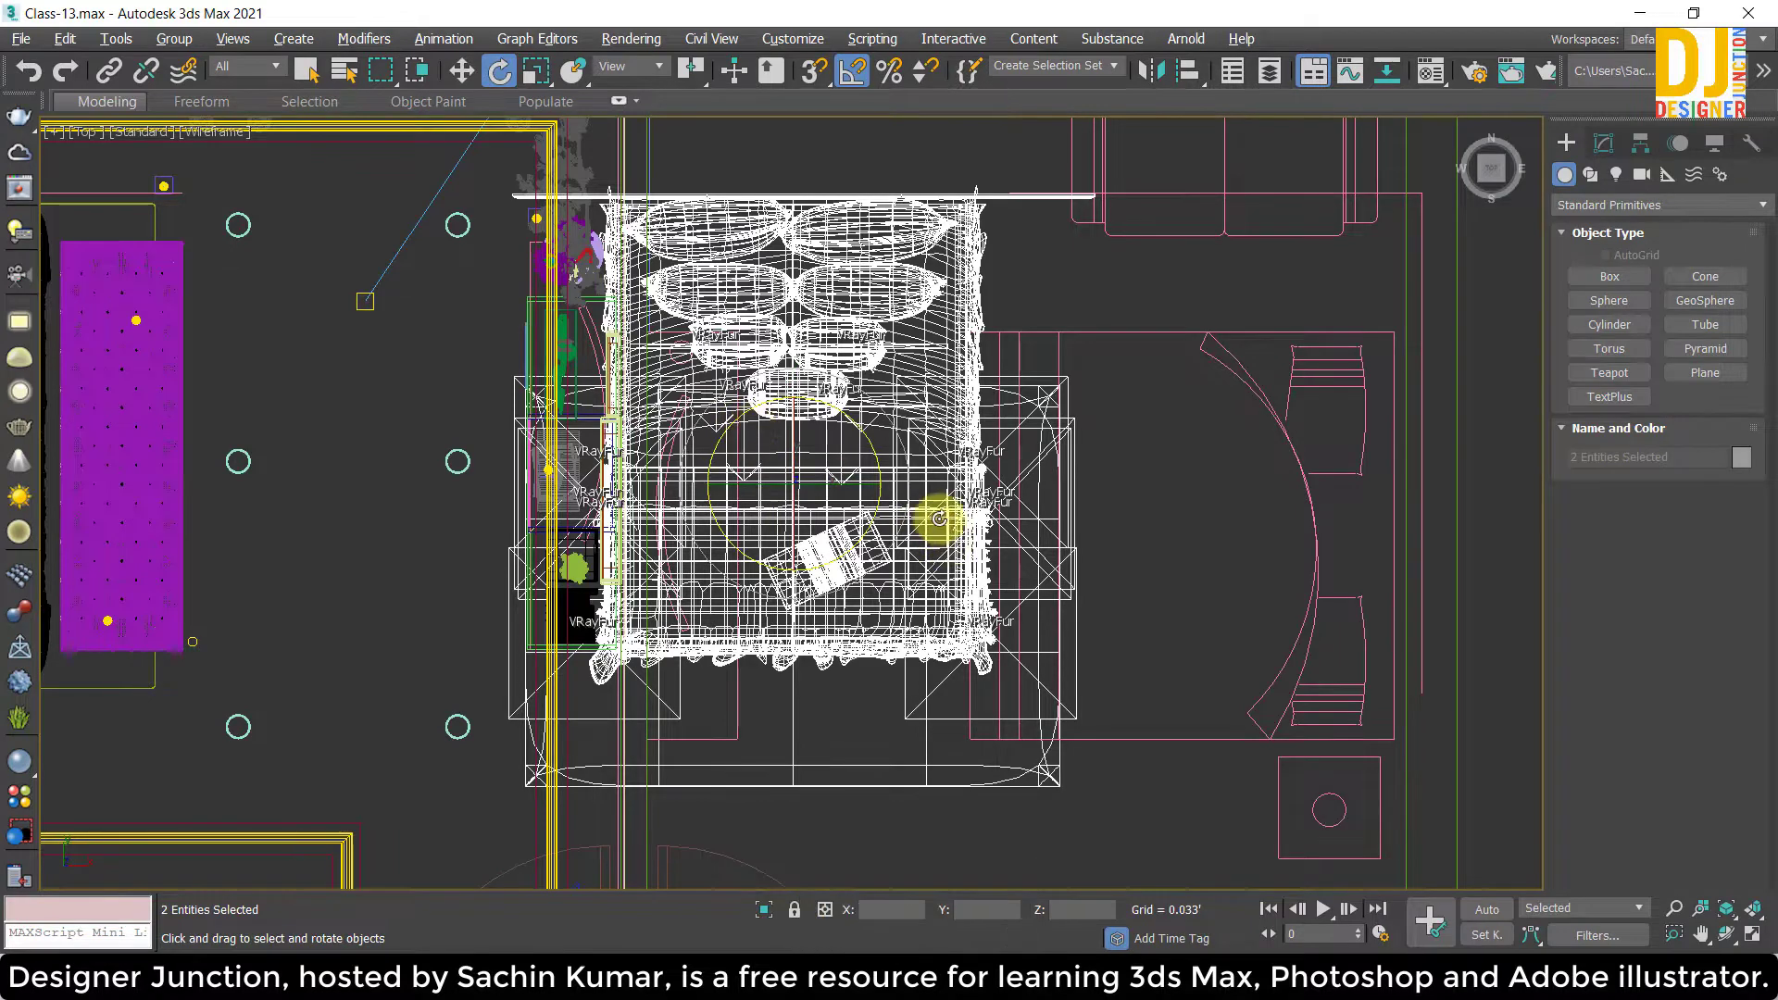
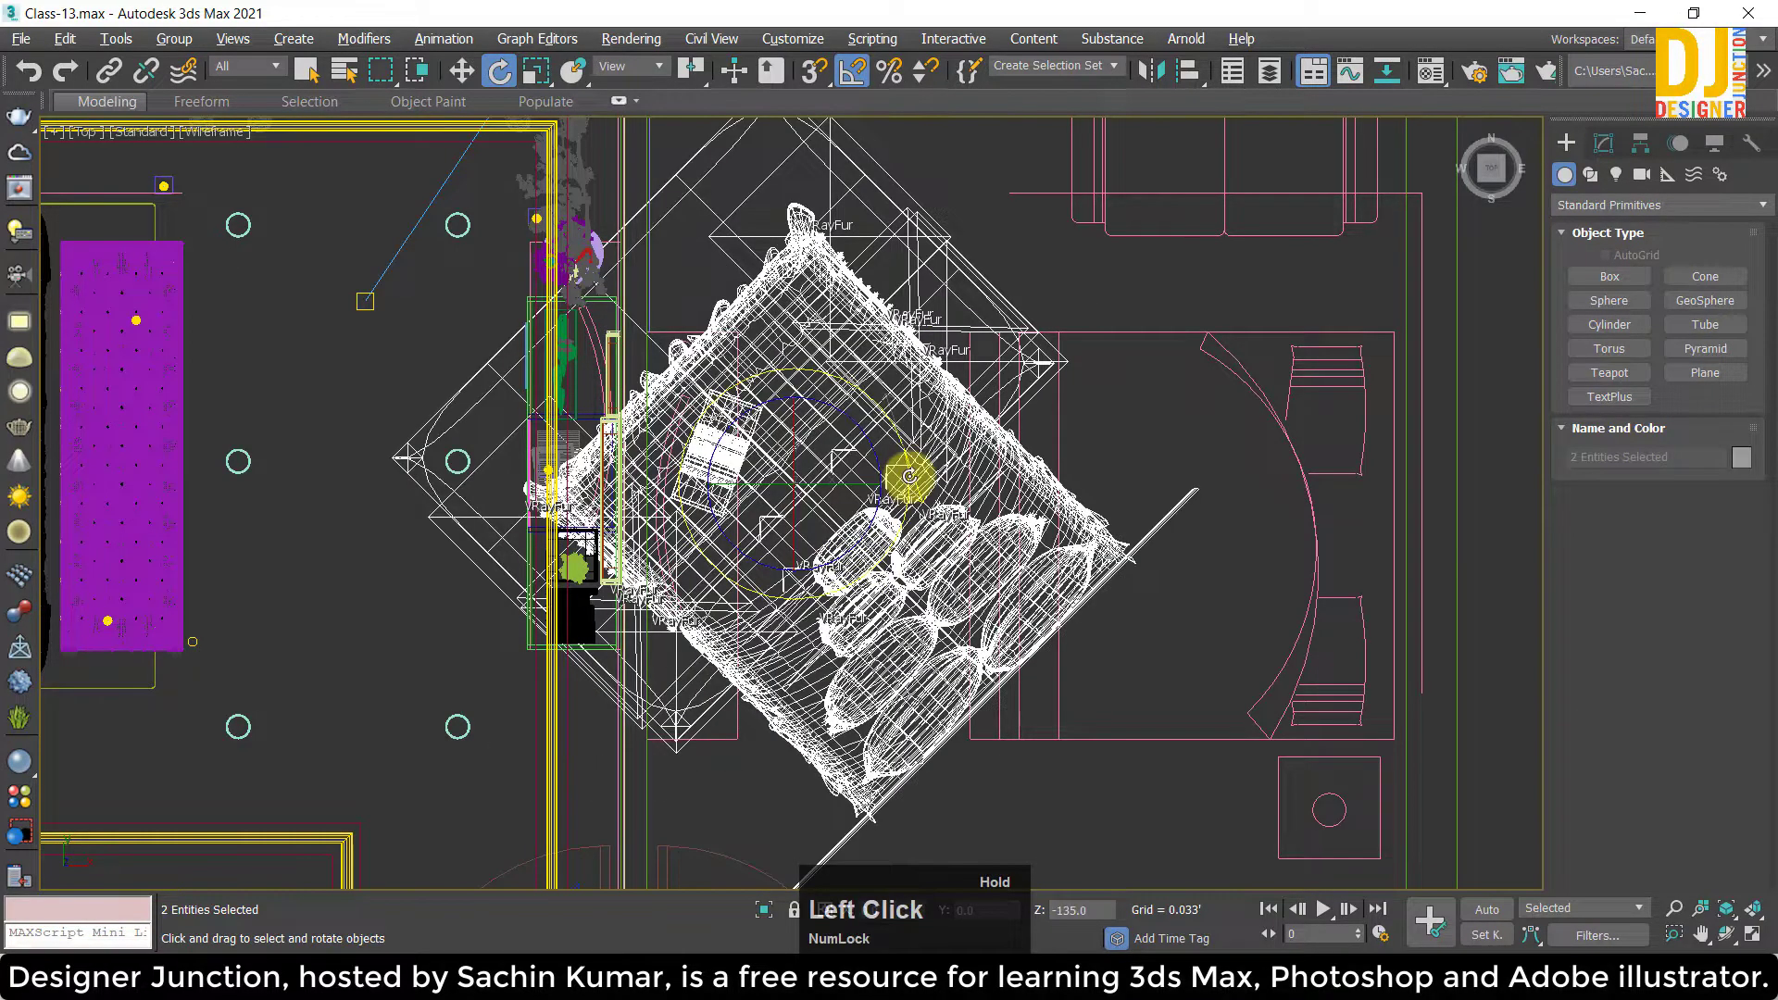
pyautogui.press('w')
pyautogui.write('ww')
pyautogui.click(829, 451)
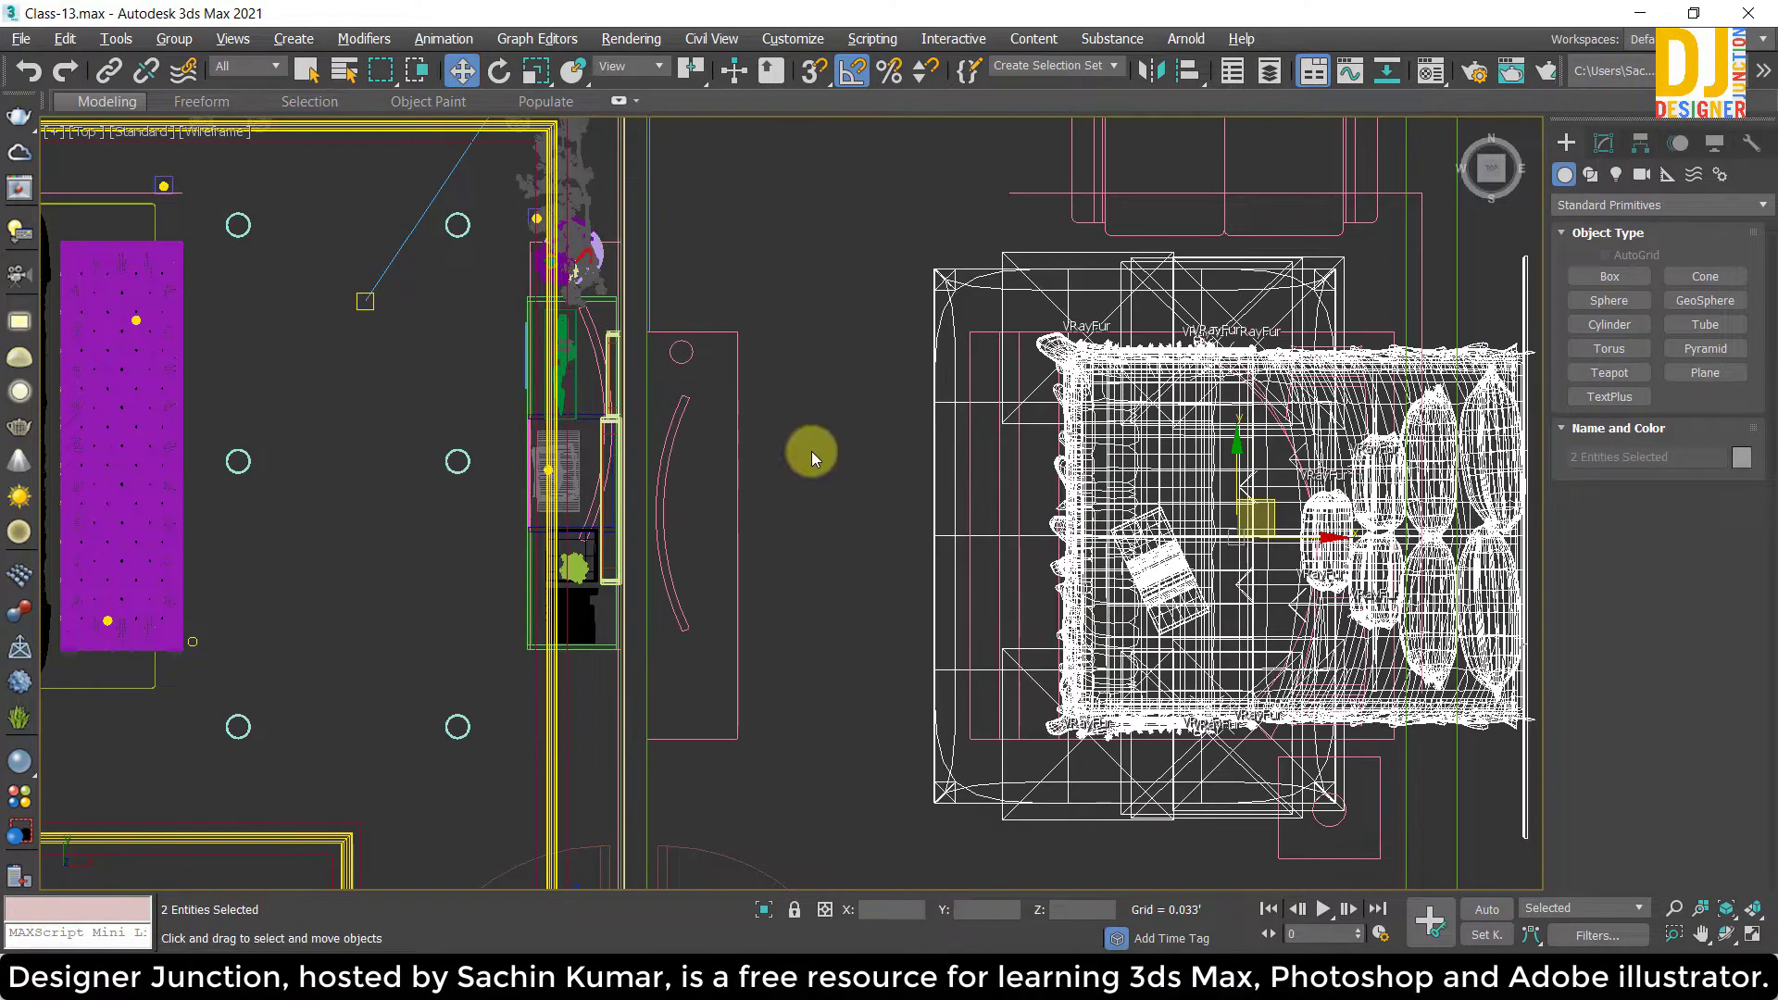
pyautogui.click(1274, 503)
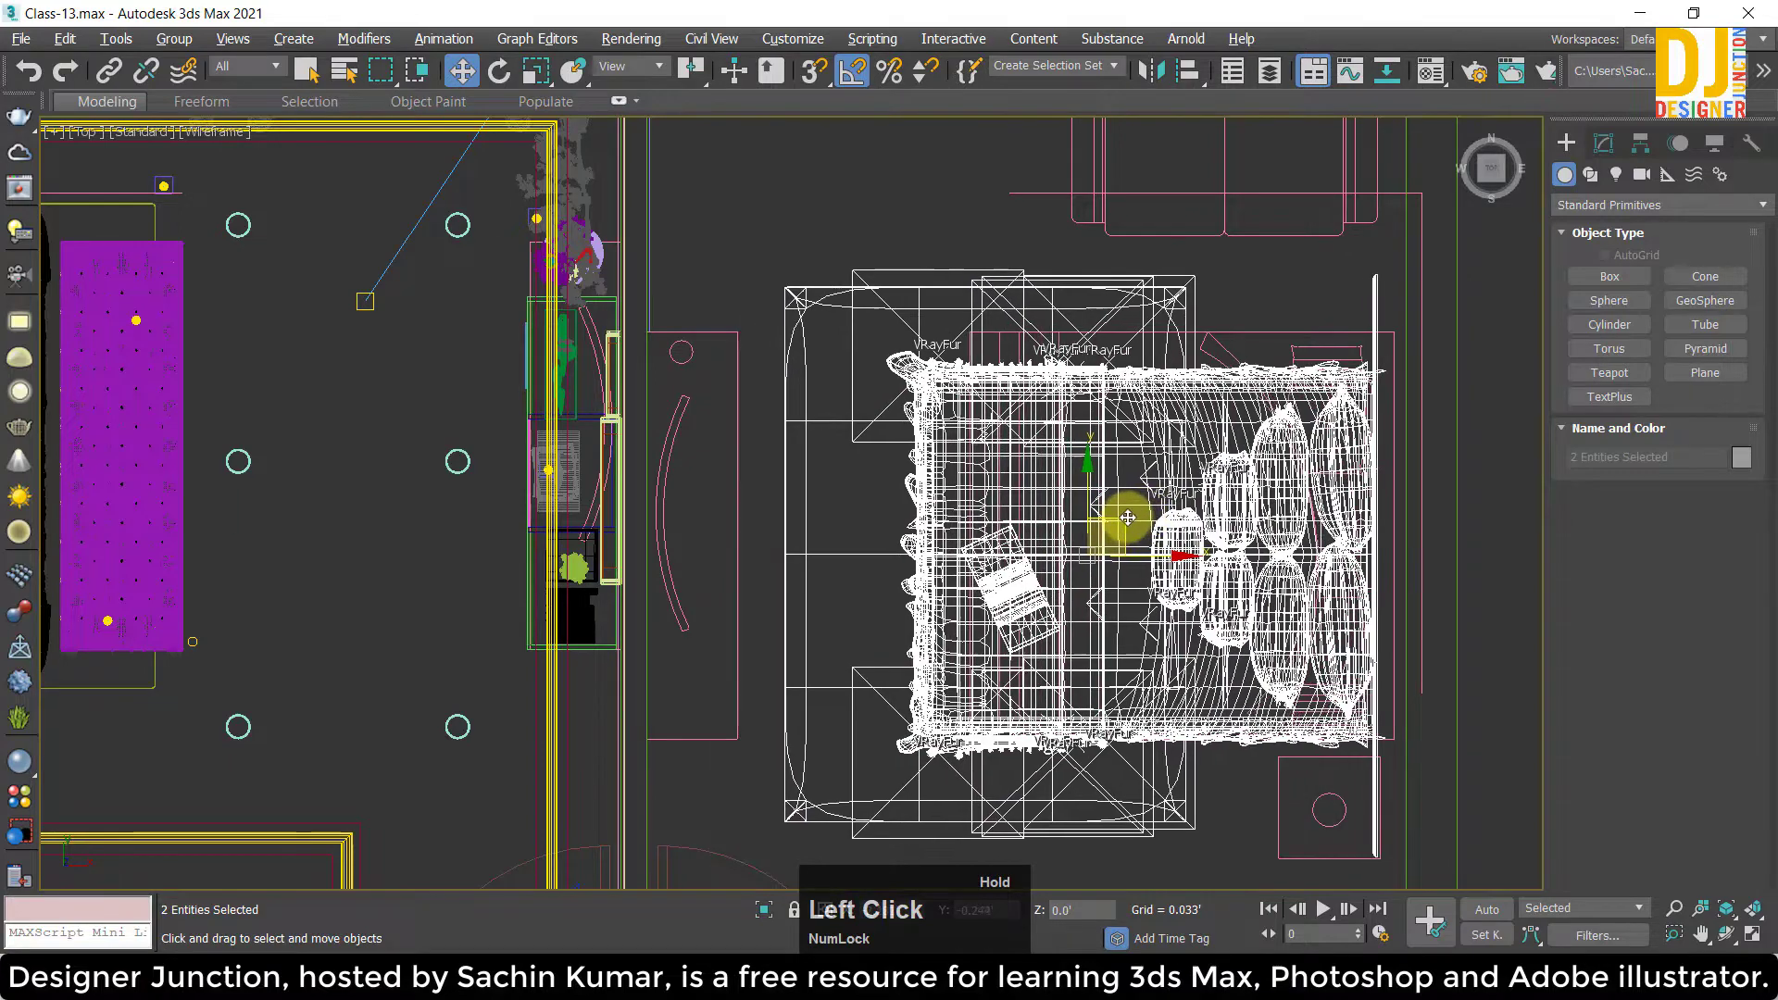
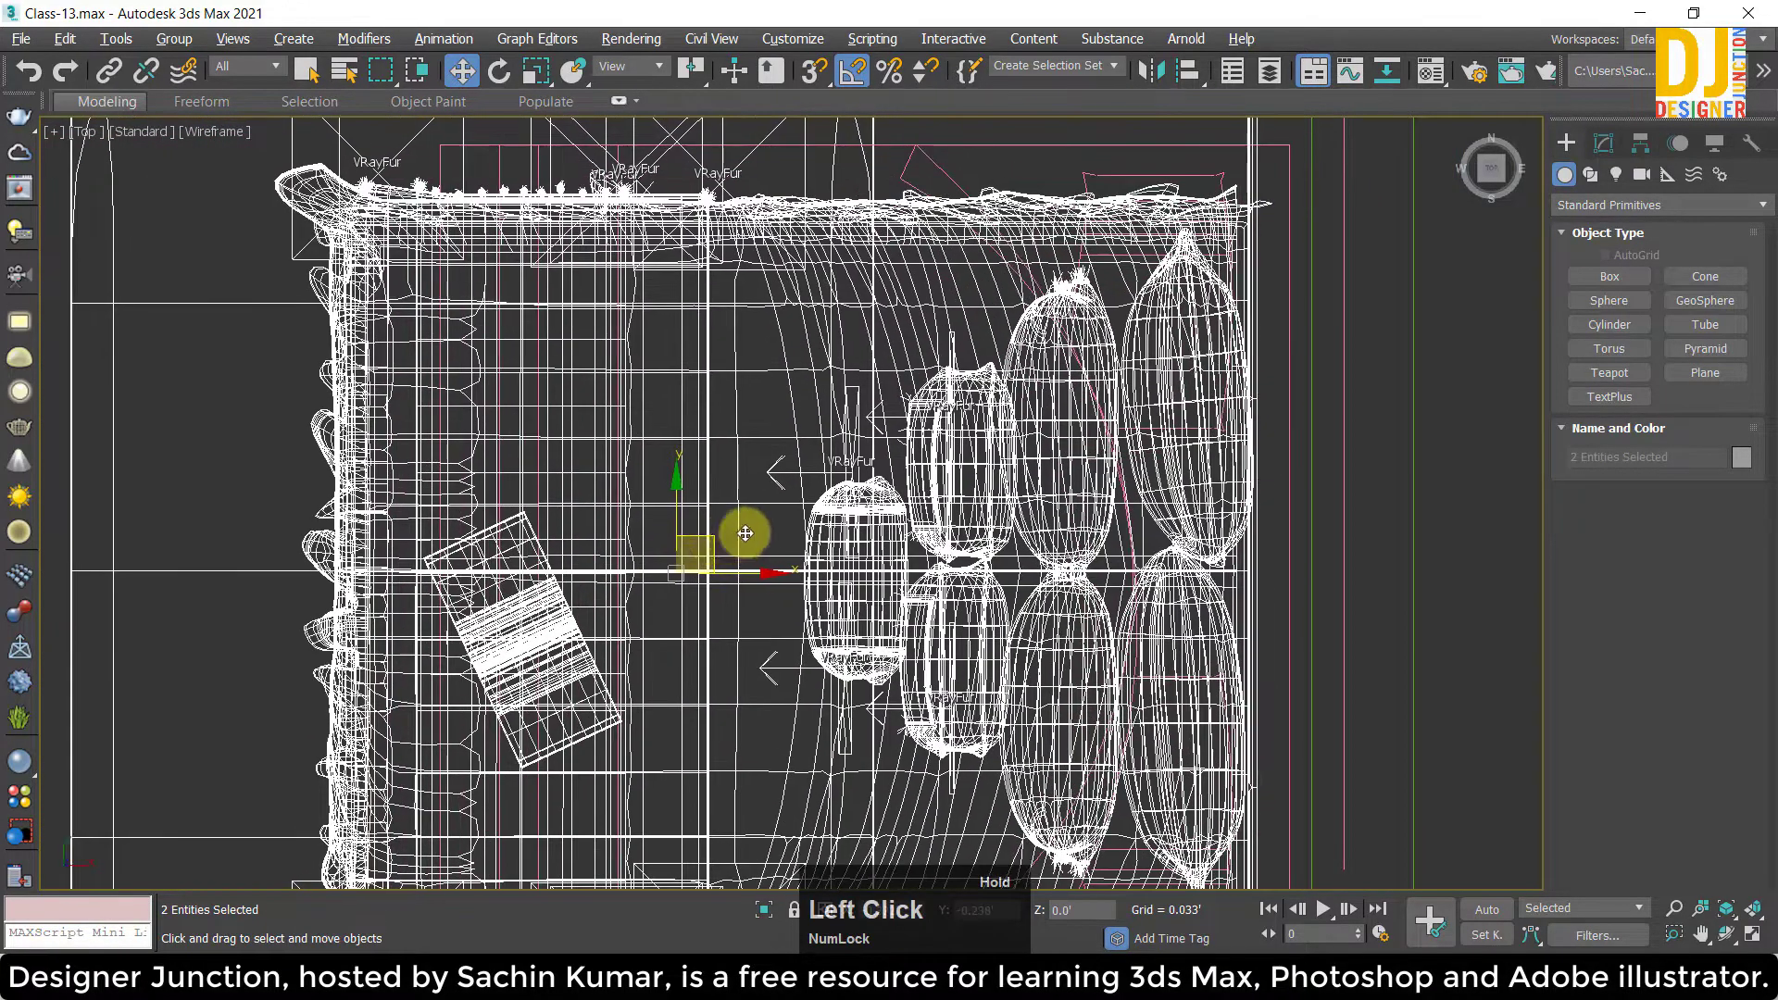
pyautogui.scroll(-3)
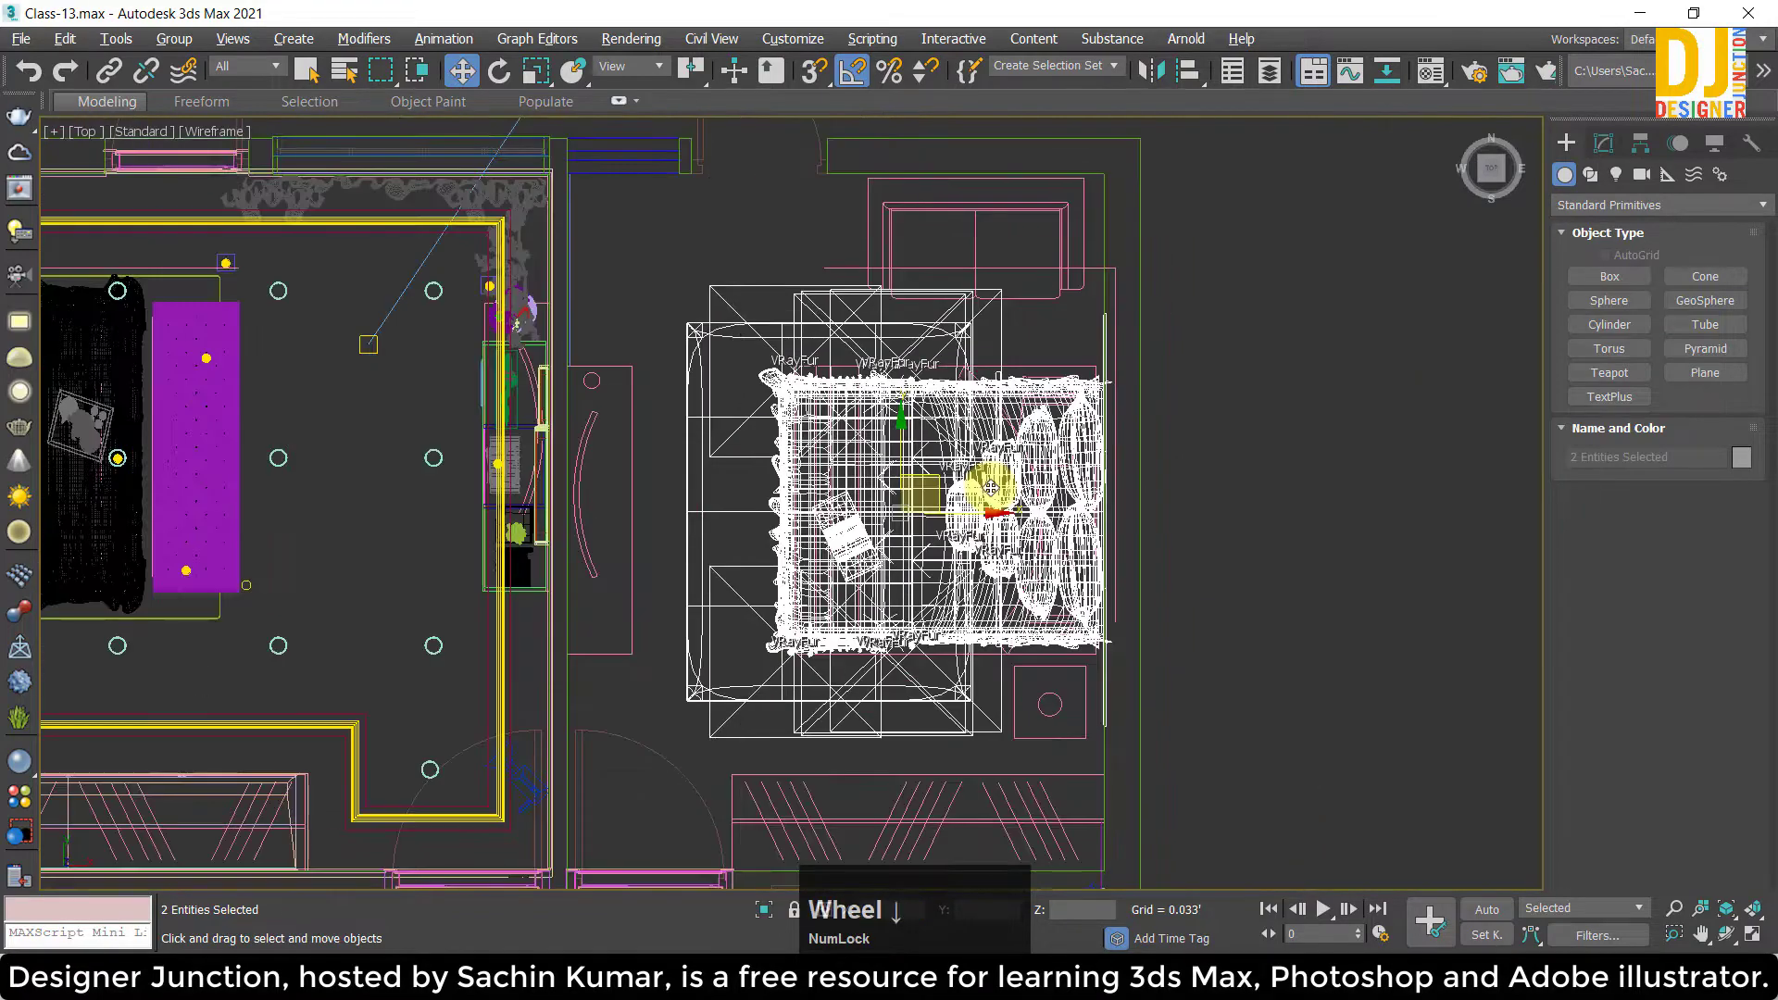
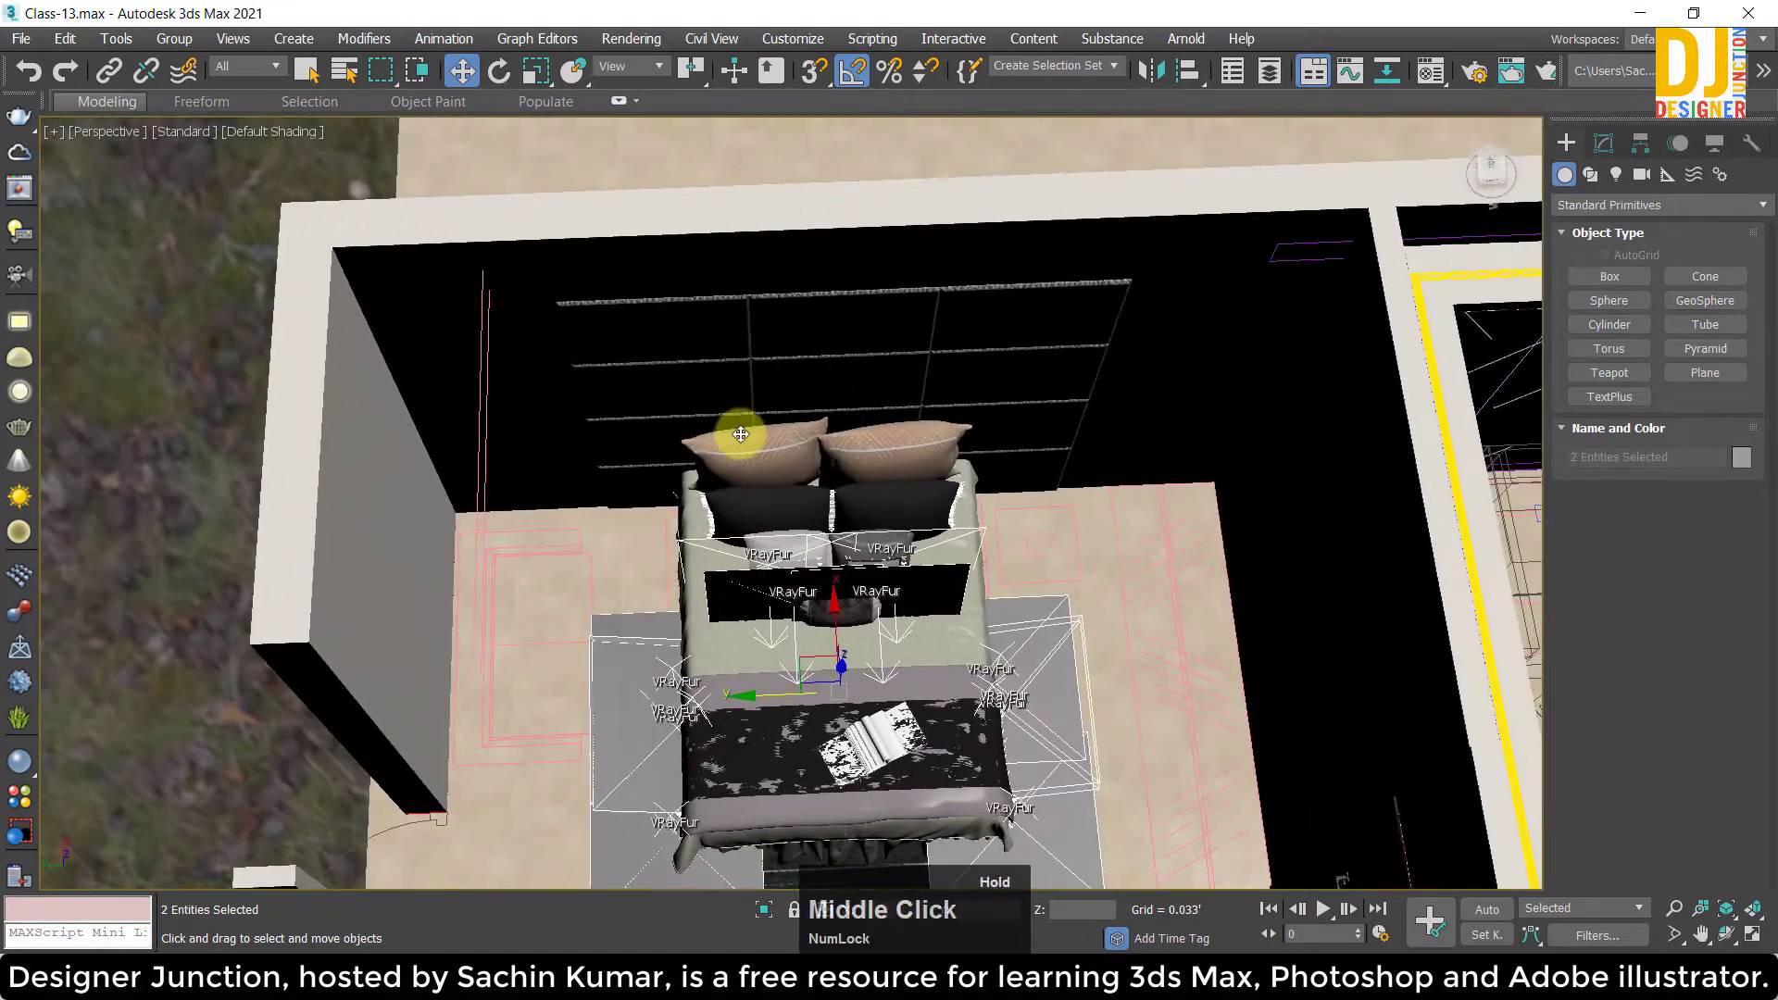
# Select the ceiling over the bedroom and hide it via Hide Selection.
pyautogui.middleClick(839, 404)
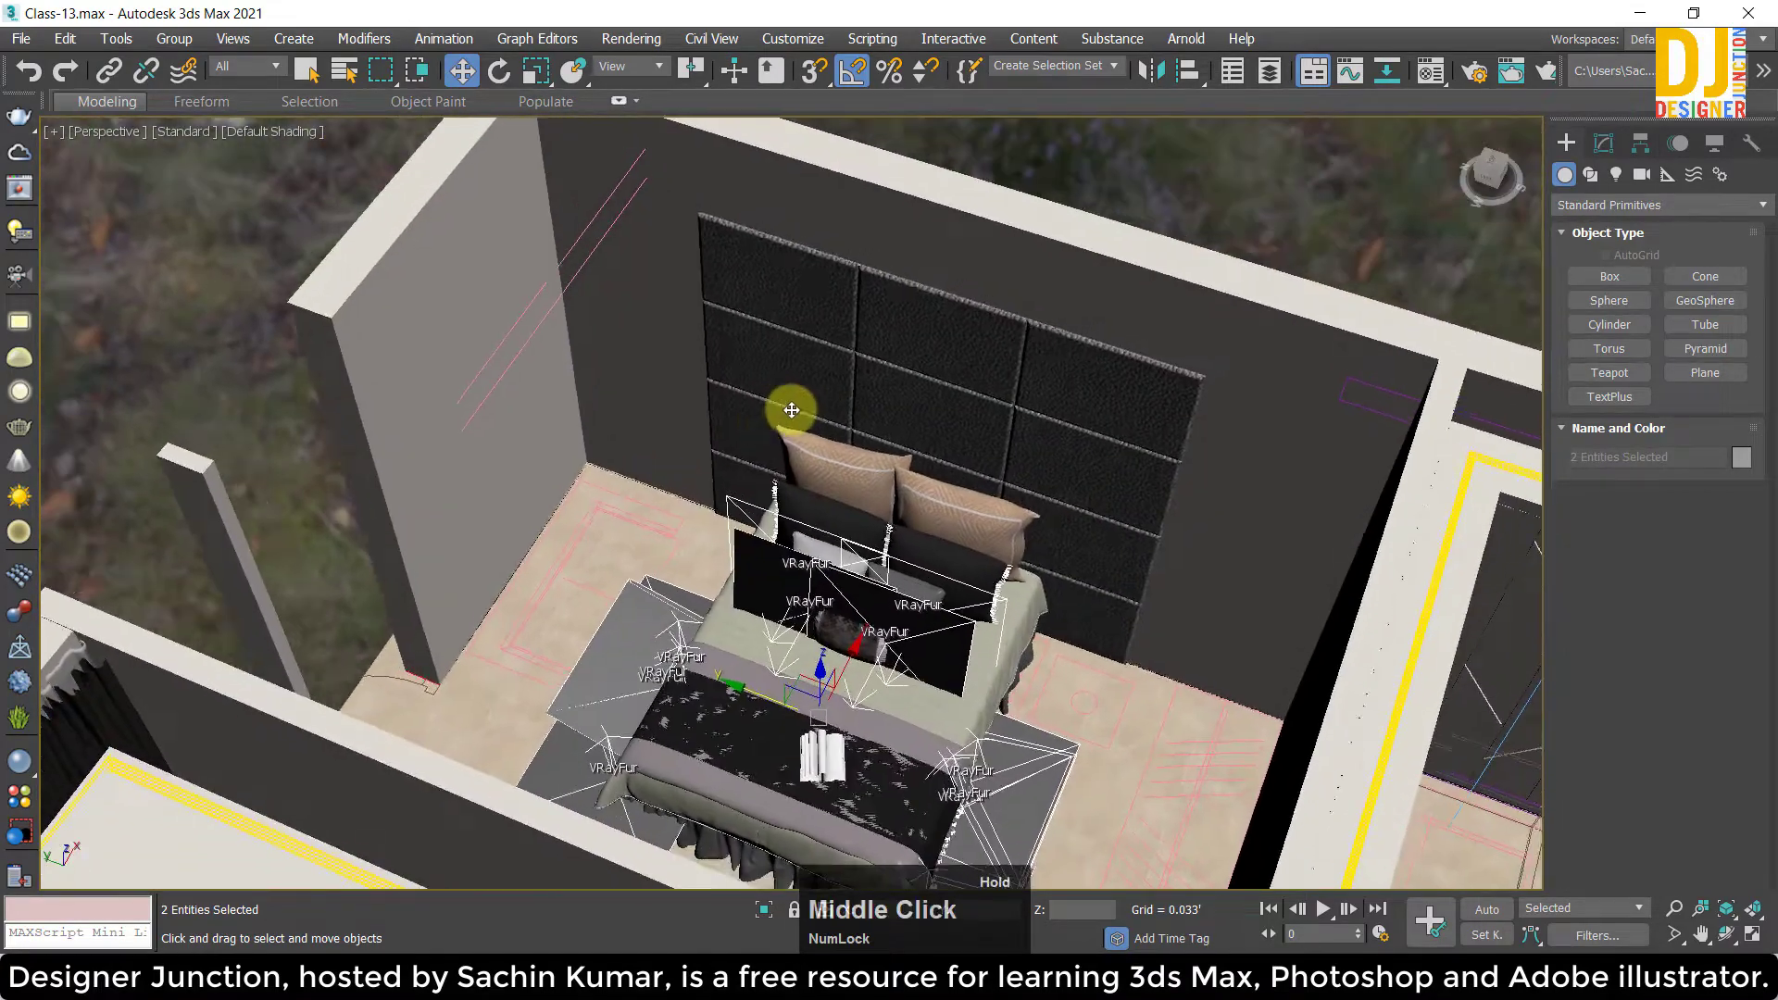
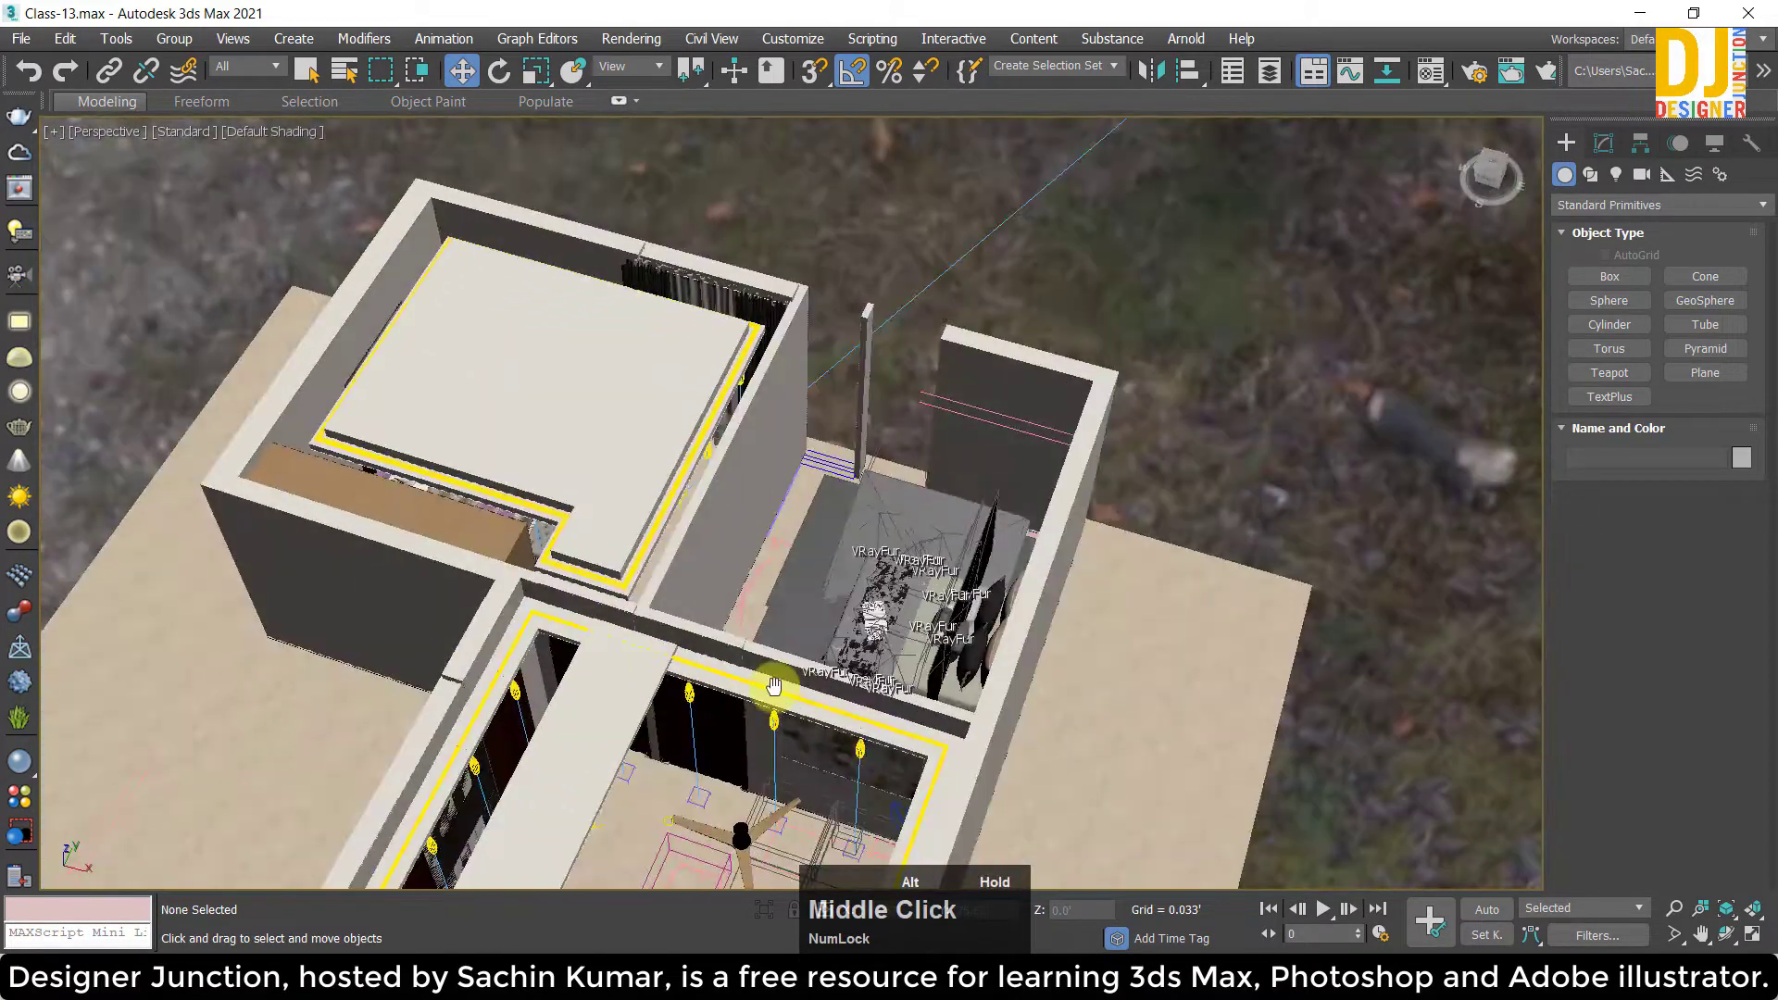
pyautogui.click(736, 441)
pyautogui.rightClick(736, 440)
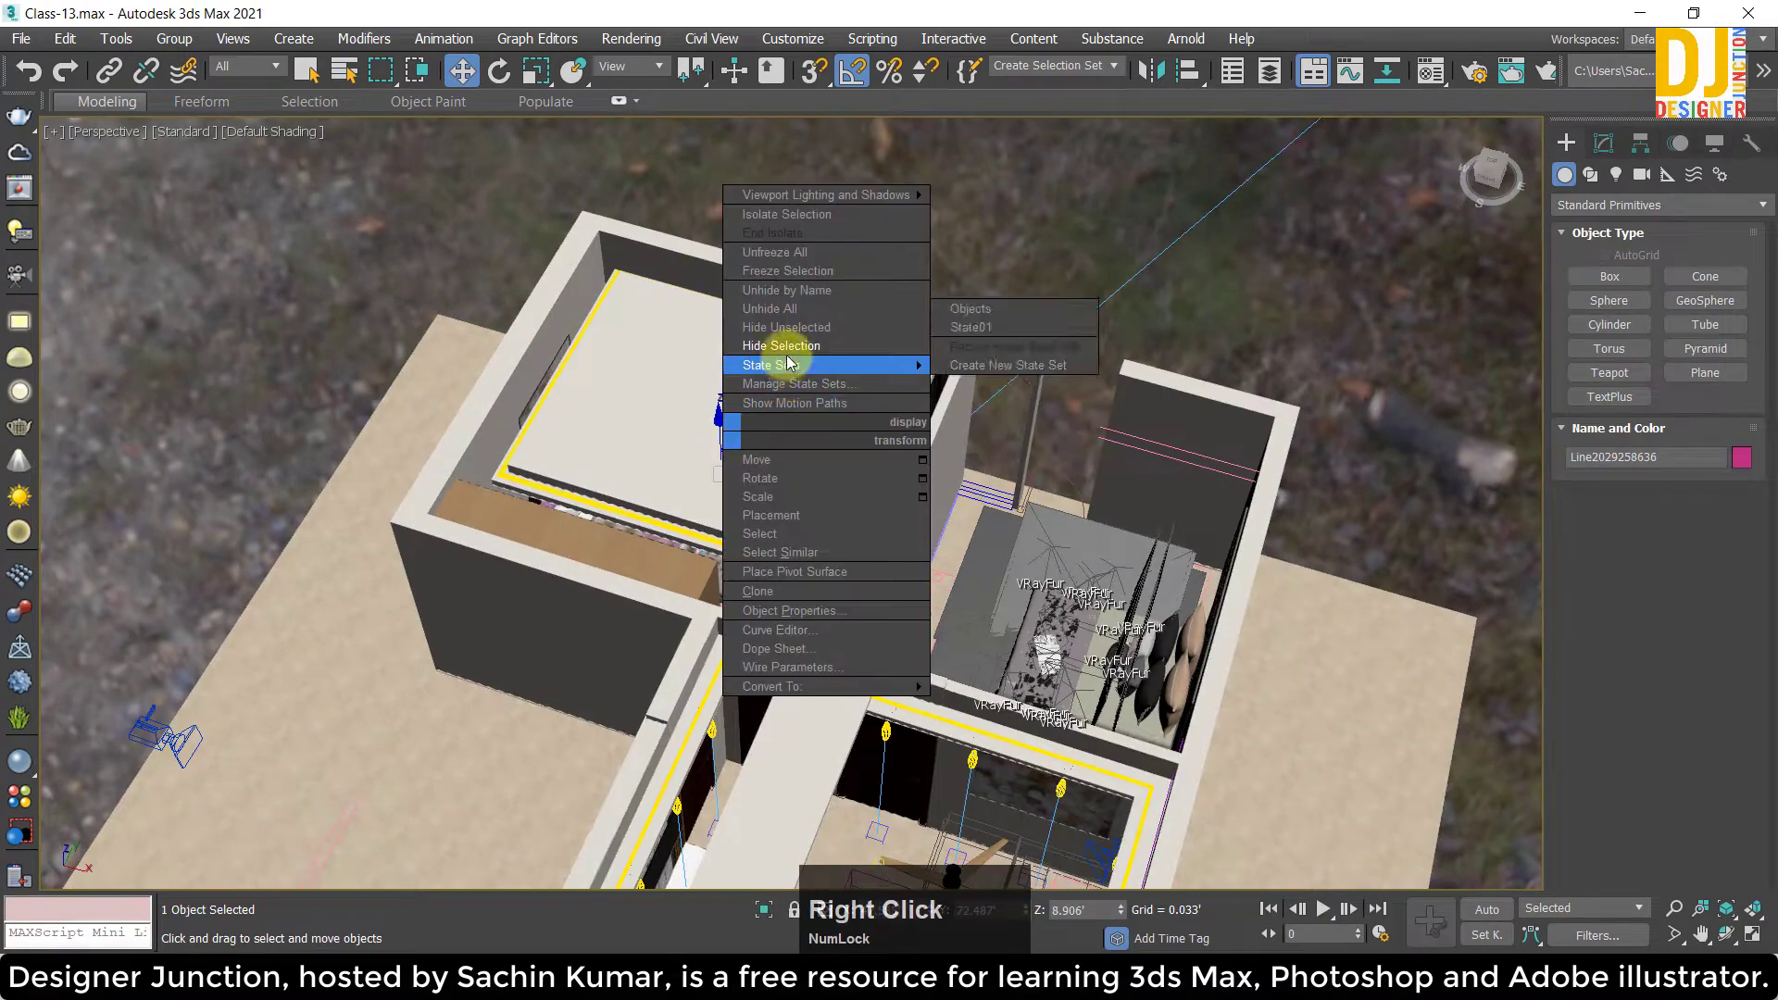
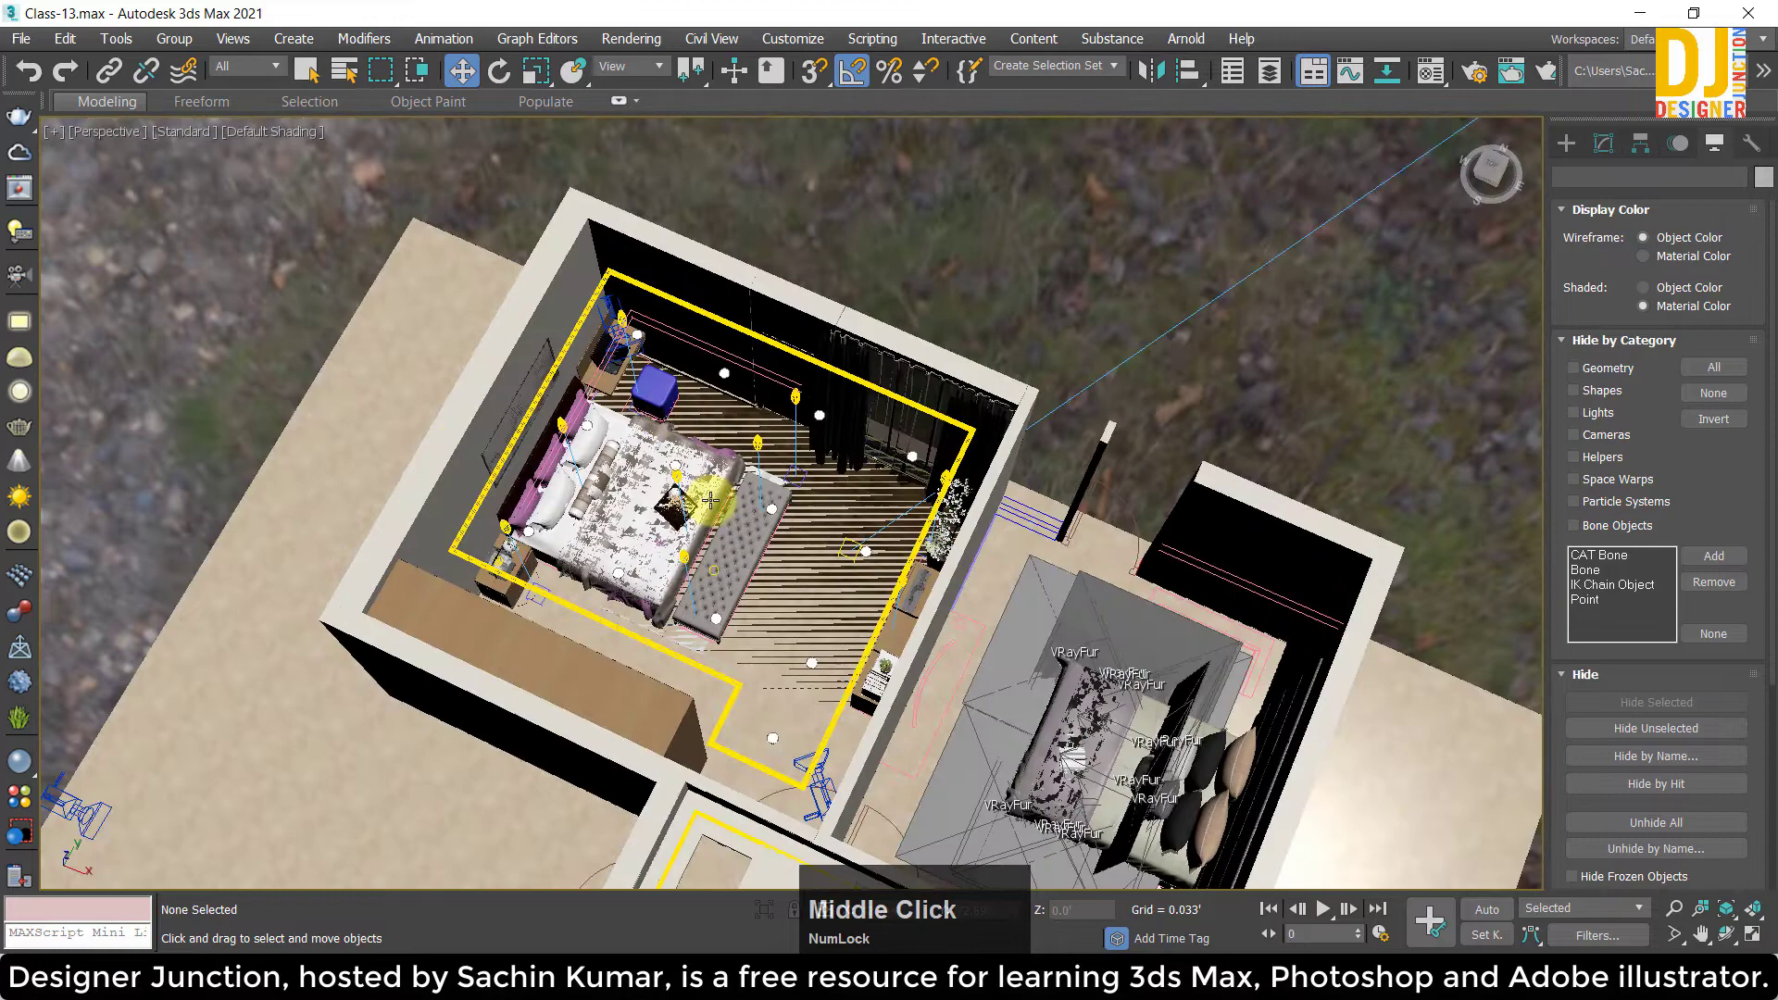
pyautogui.scroll(3)
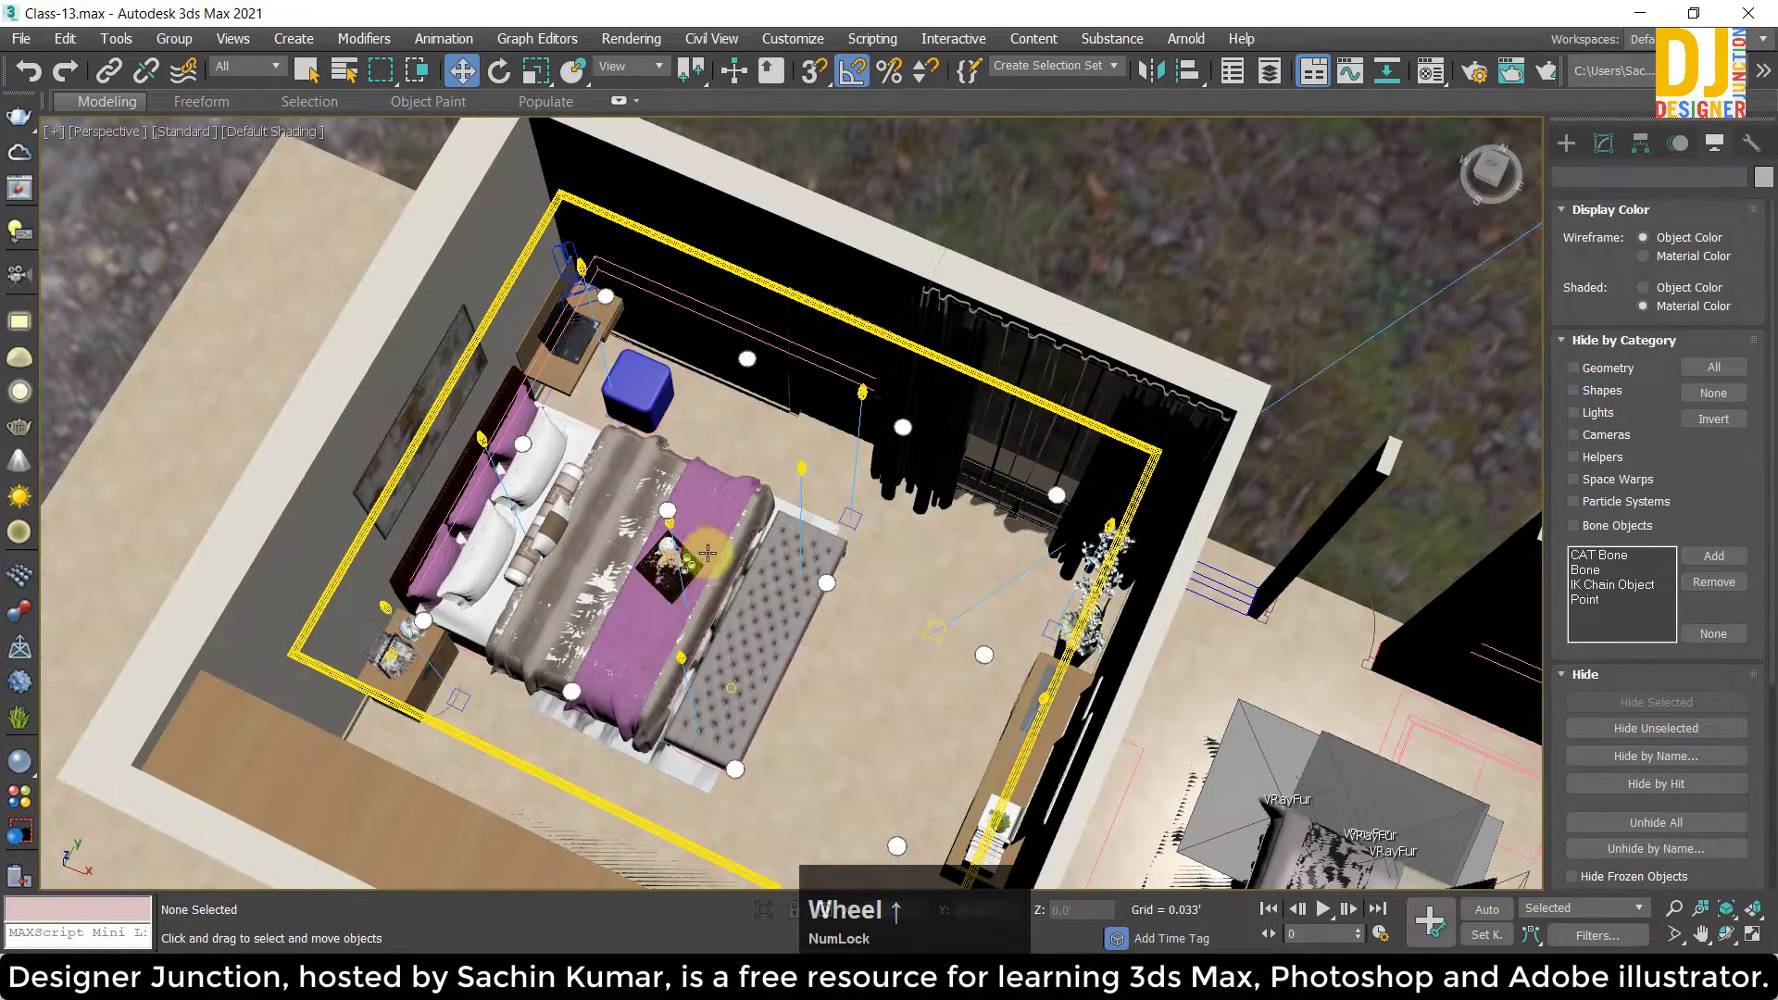
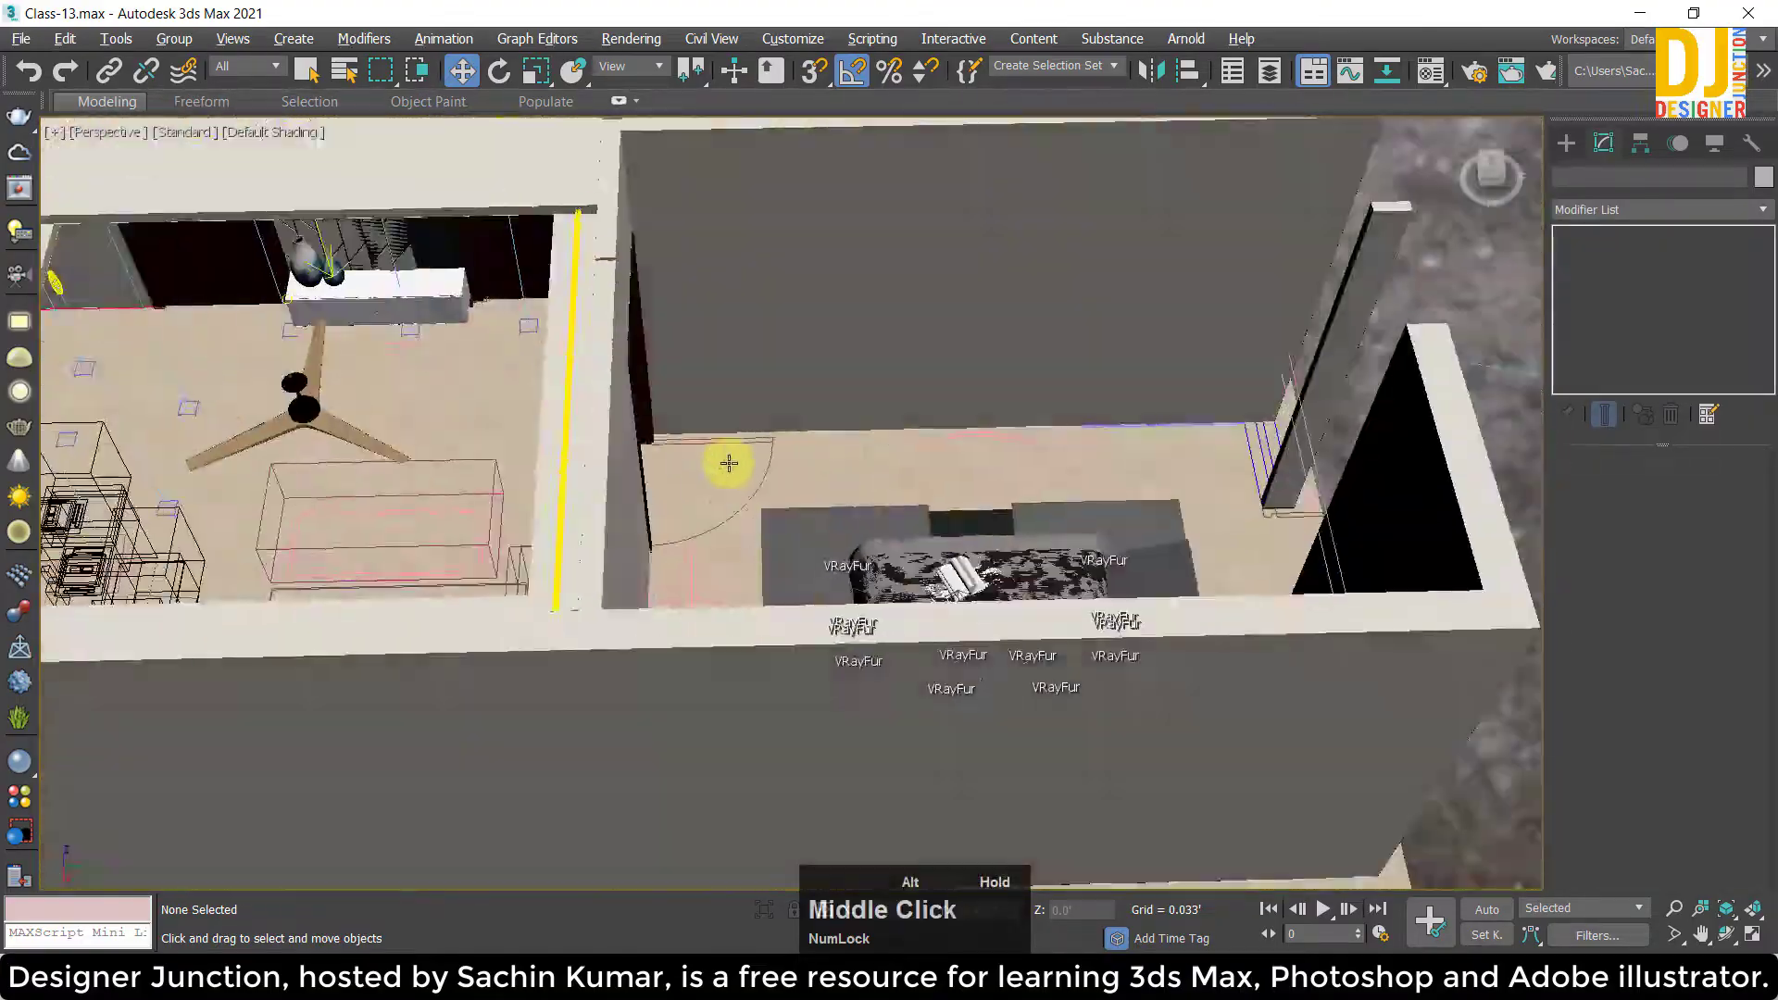
pyautogui.scroll(-3)
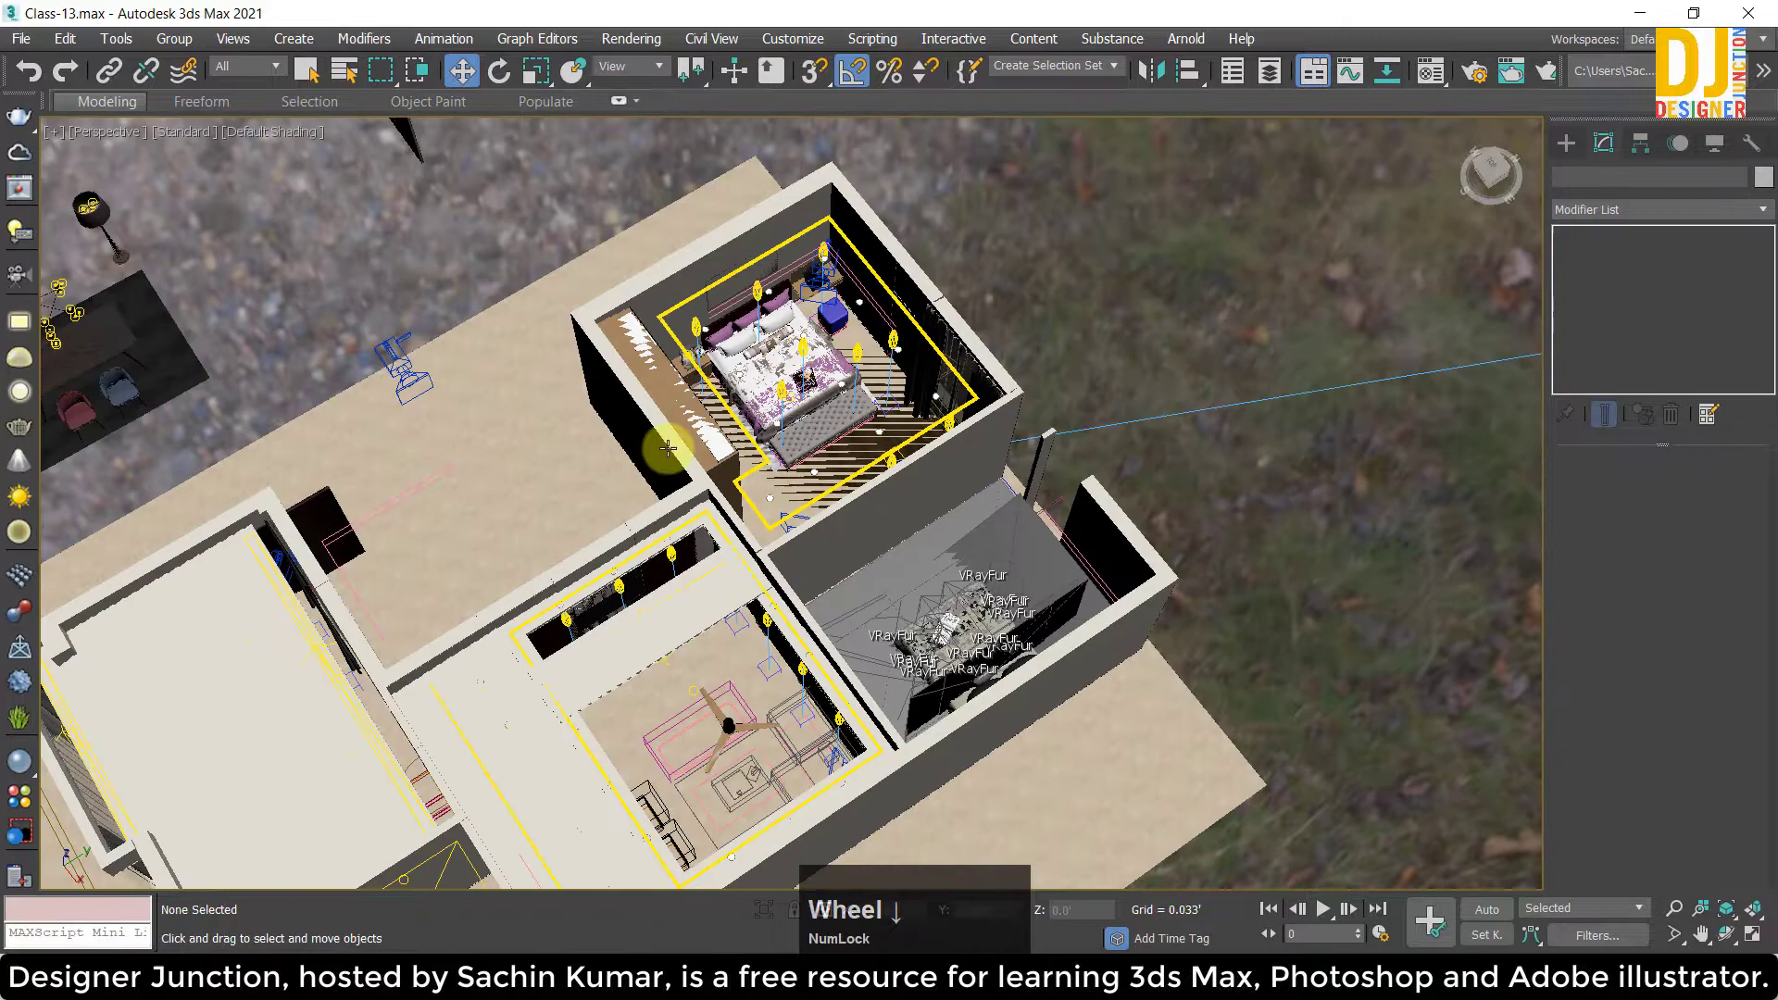
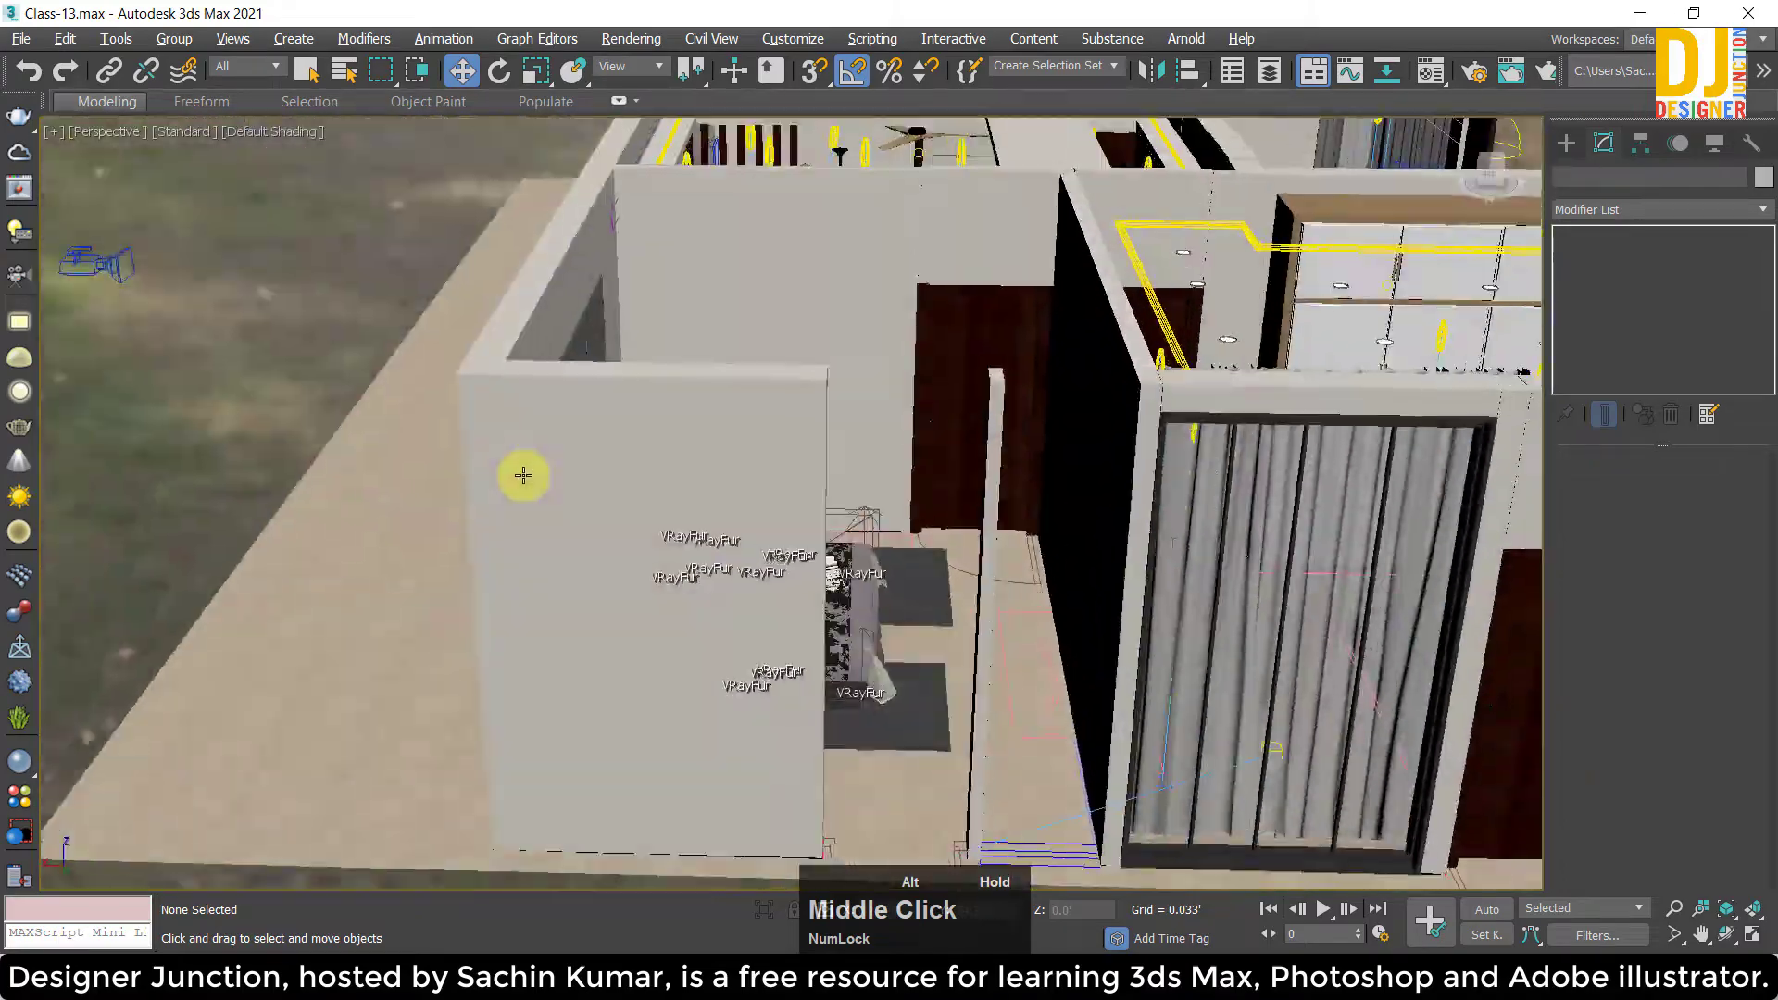
# Pan across the house to view the bed set inside the bedroom walls from above.
pyautogui.scroll(-3)
pyautogui.middleClick(1048, 401)
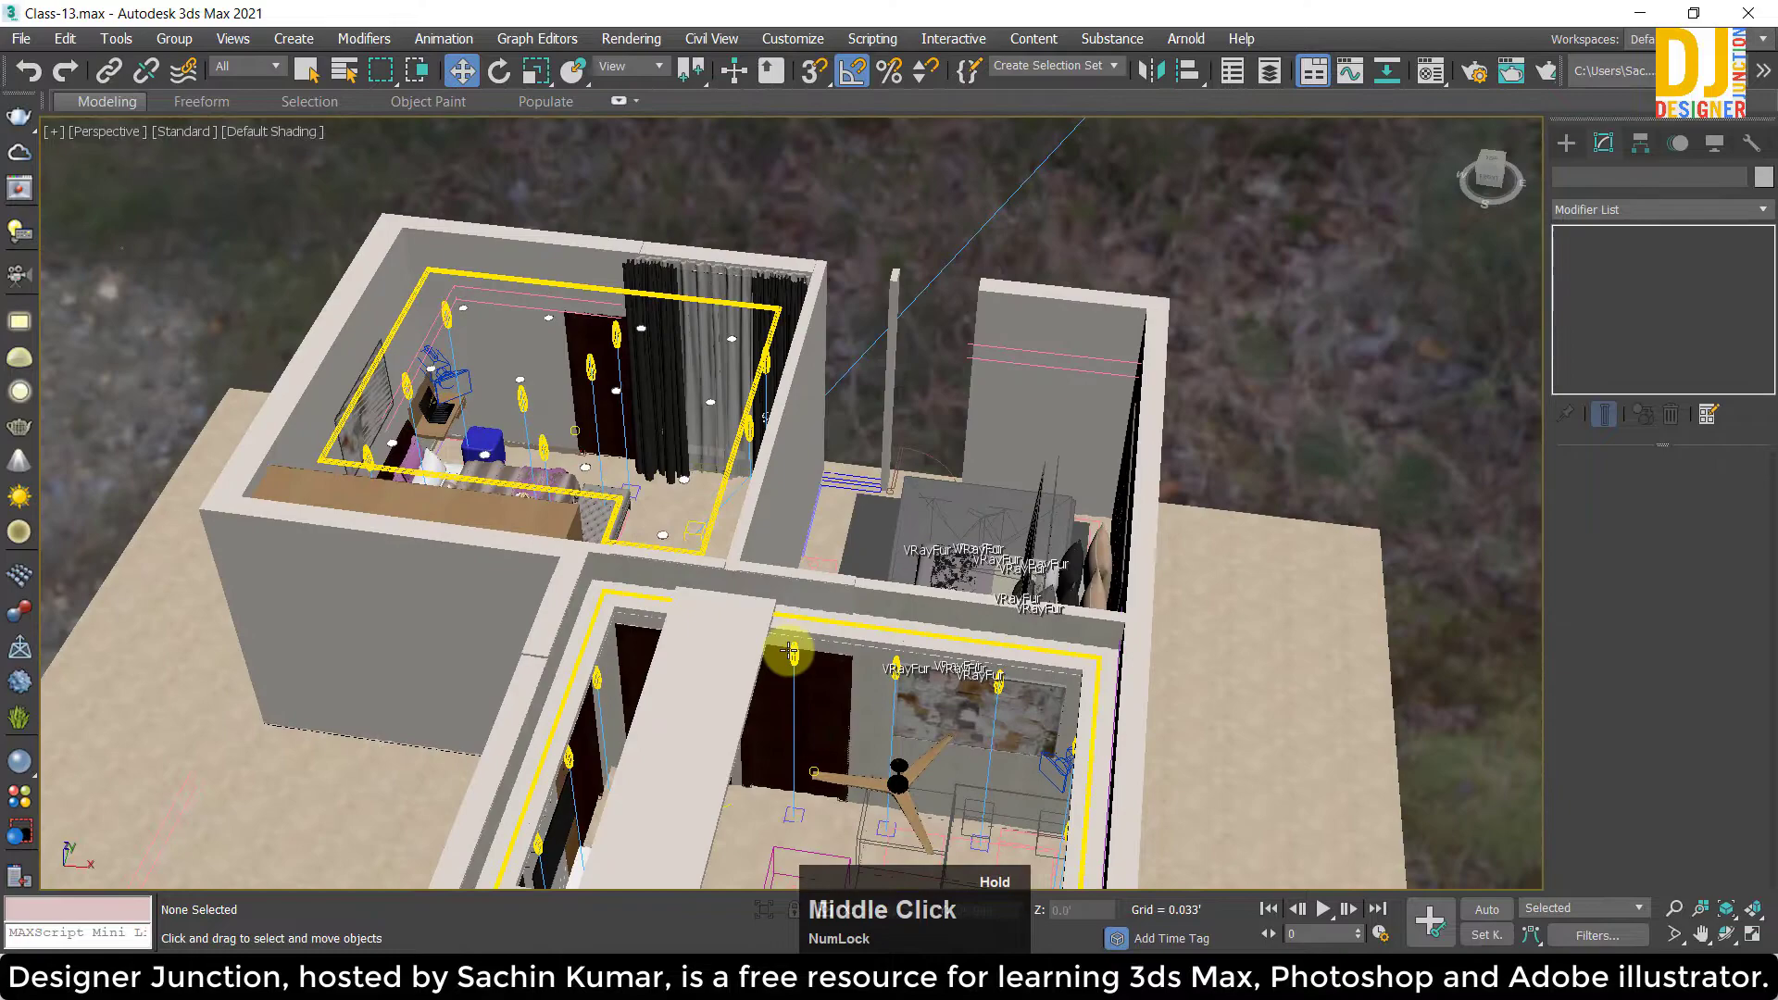
pyautogui.scroll(3)
pyautogui.middleClick(944, 330)
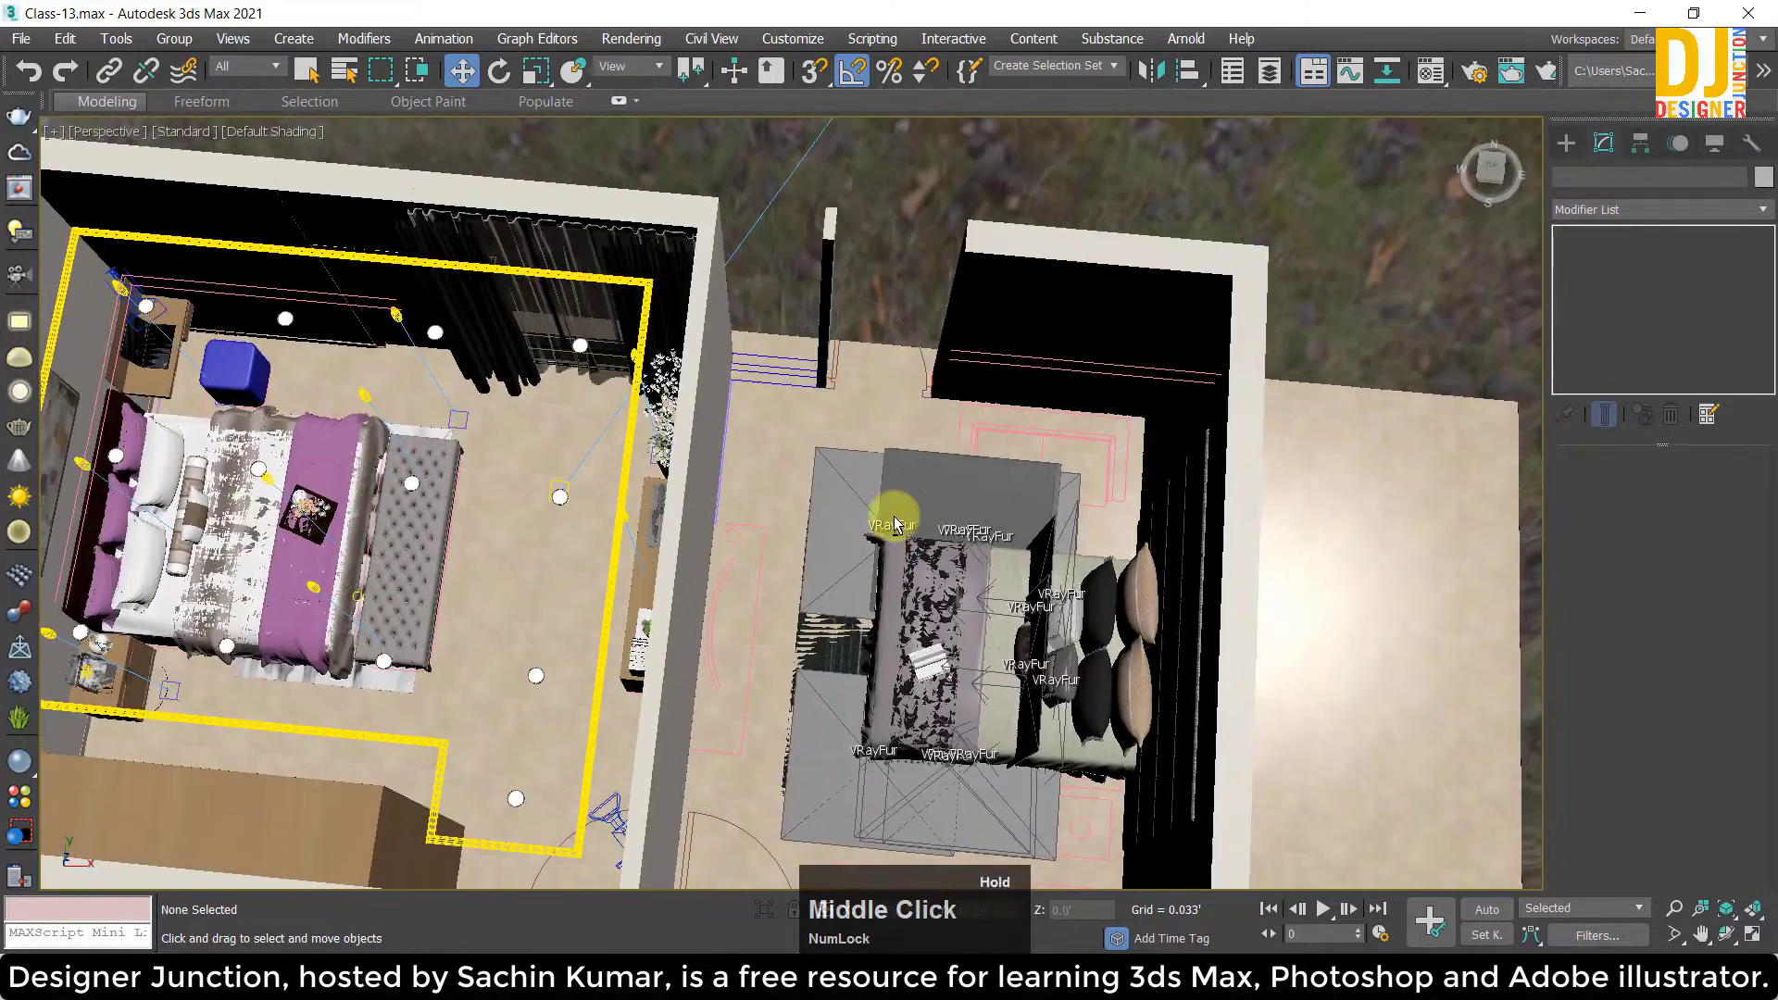
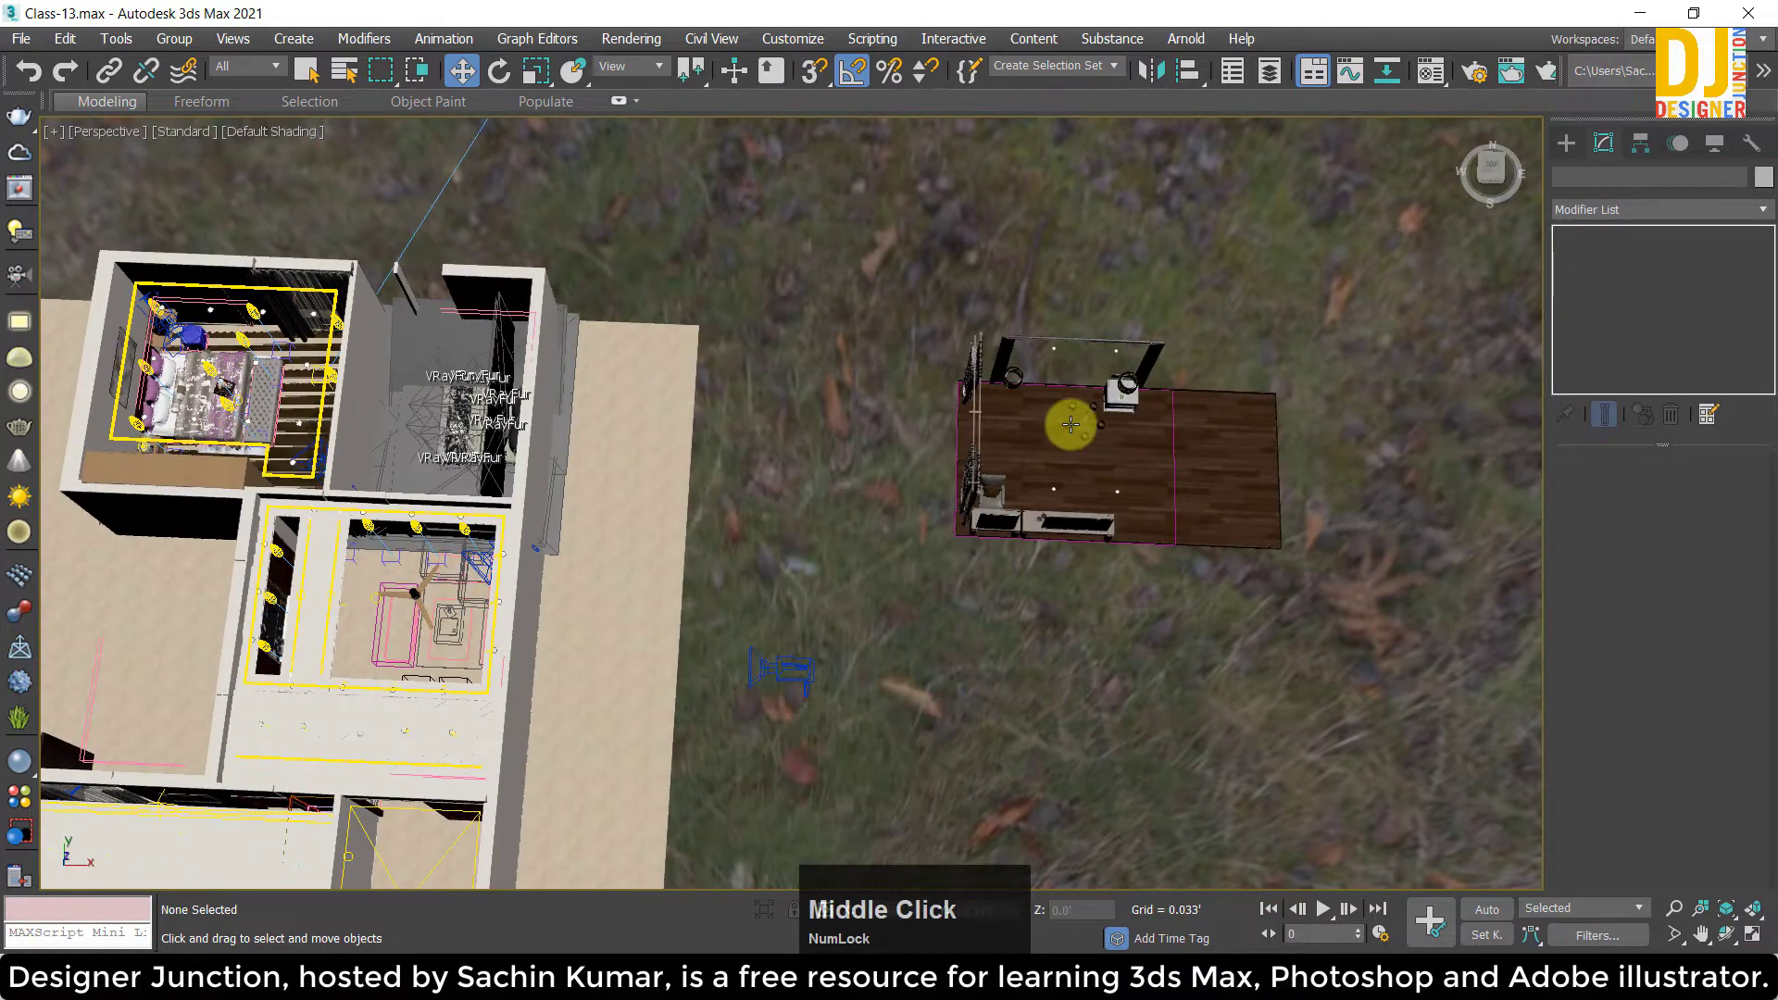
# Select the bed inside the house and add the headboard and pillows to the selection.
pyautogui.scroll(3)
pyautogui.middleClick(1097, 399)
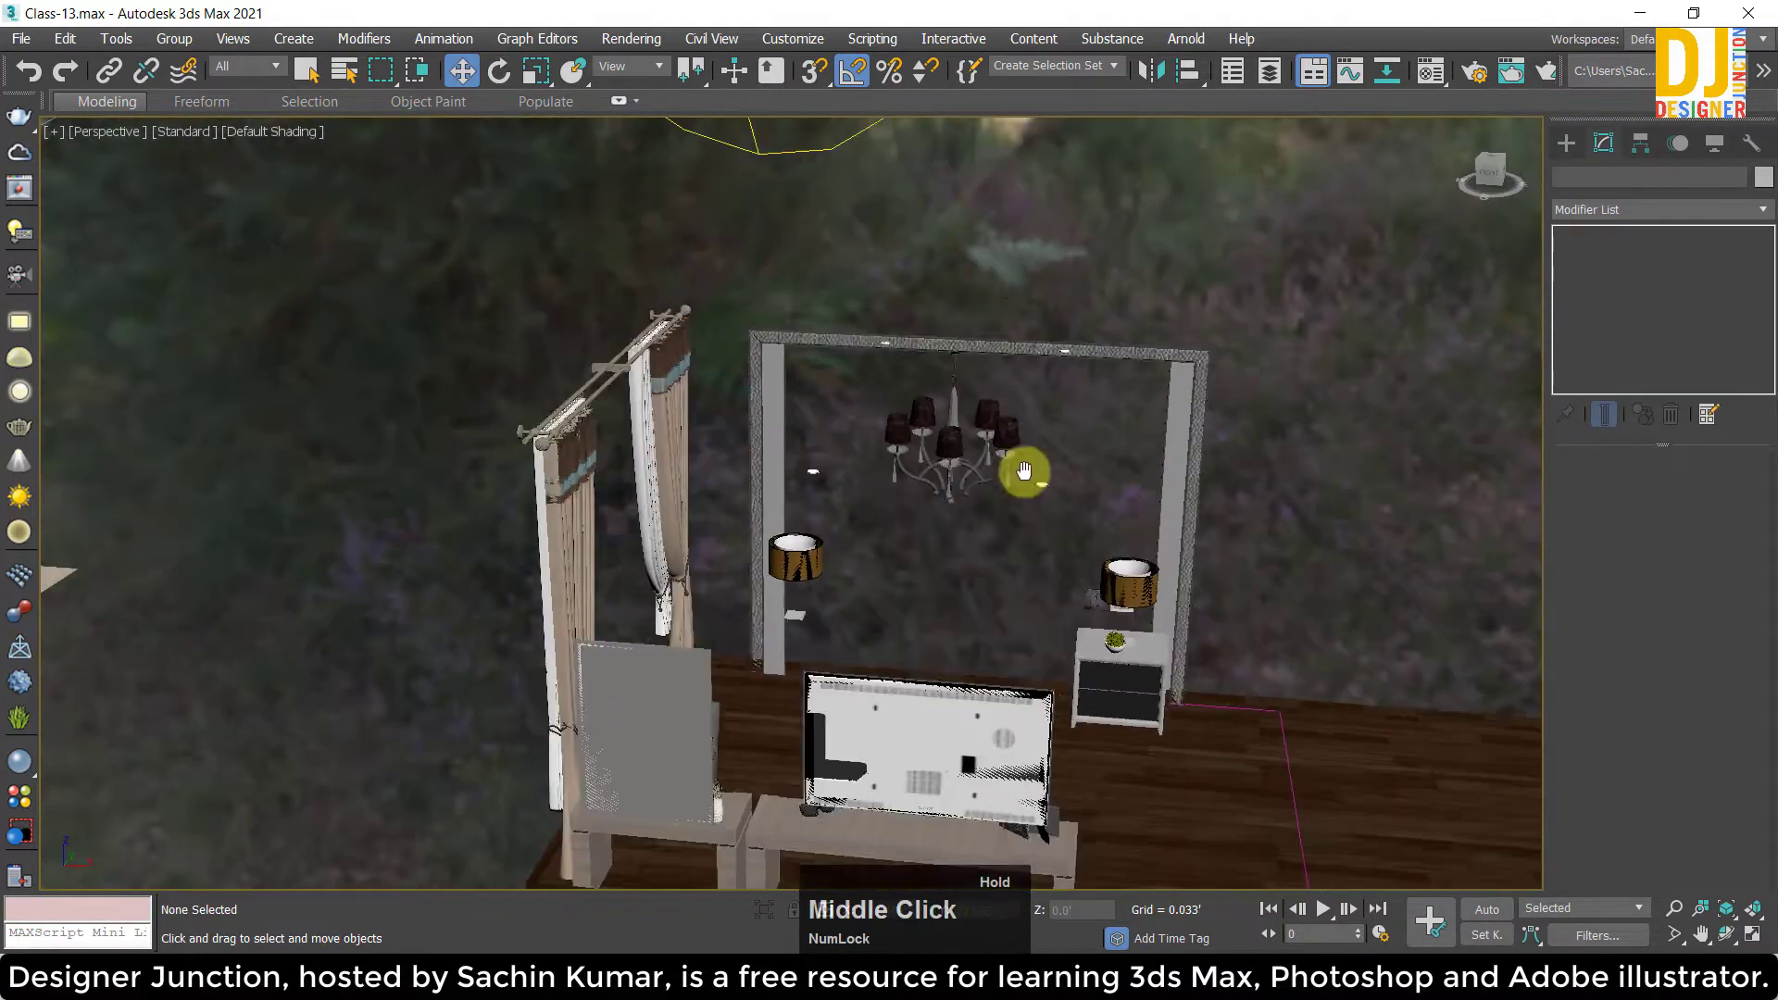
pyautogui.click(1215, 446)
pyautogui.scroll(-3)
pyautogui.middleClick(1188, 522)
pyautogui.press('ctrl+z')
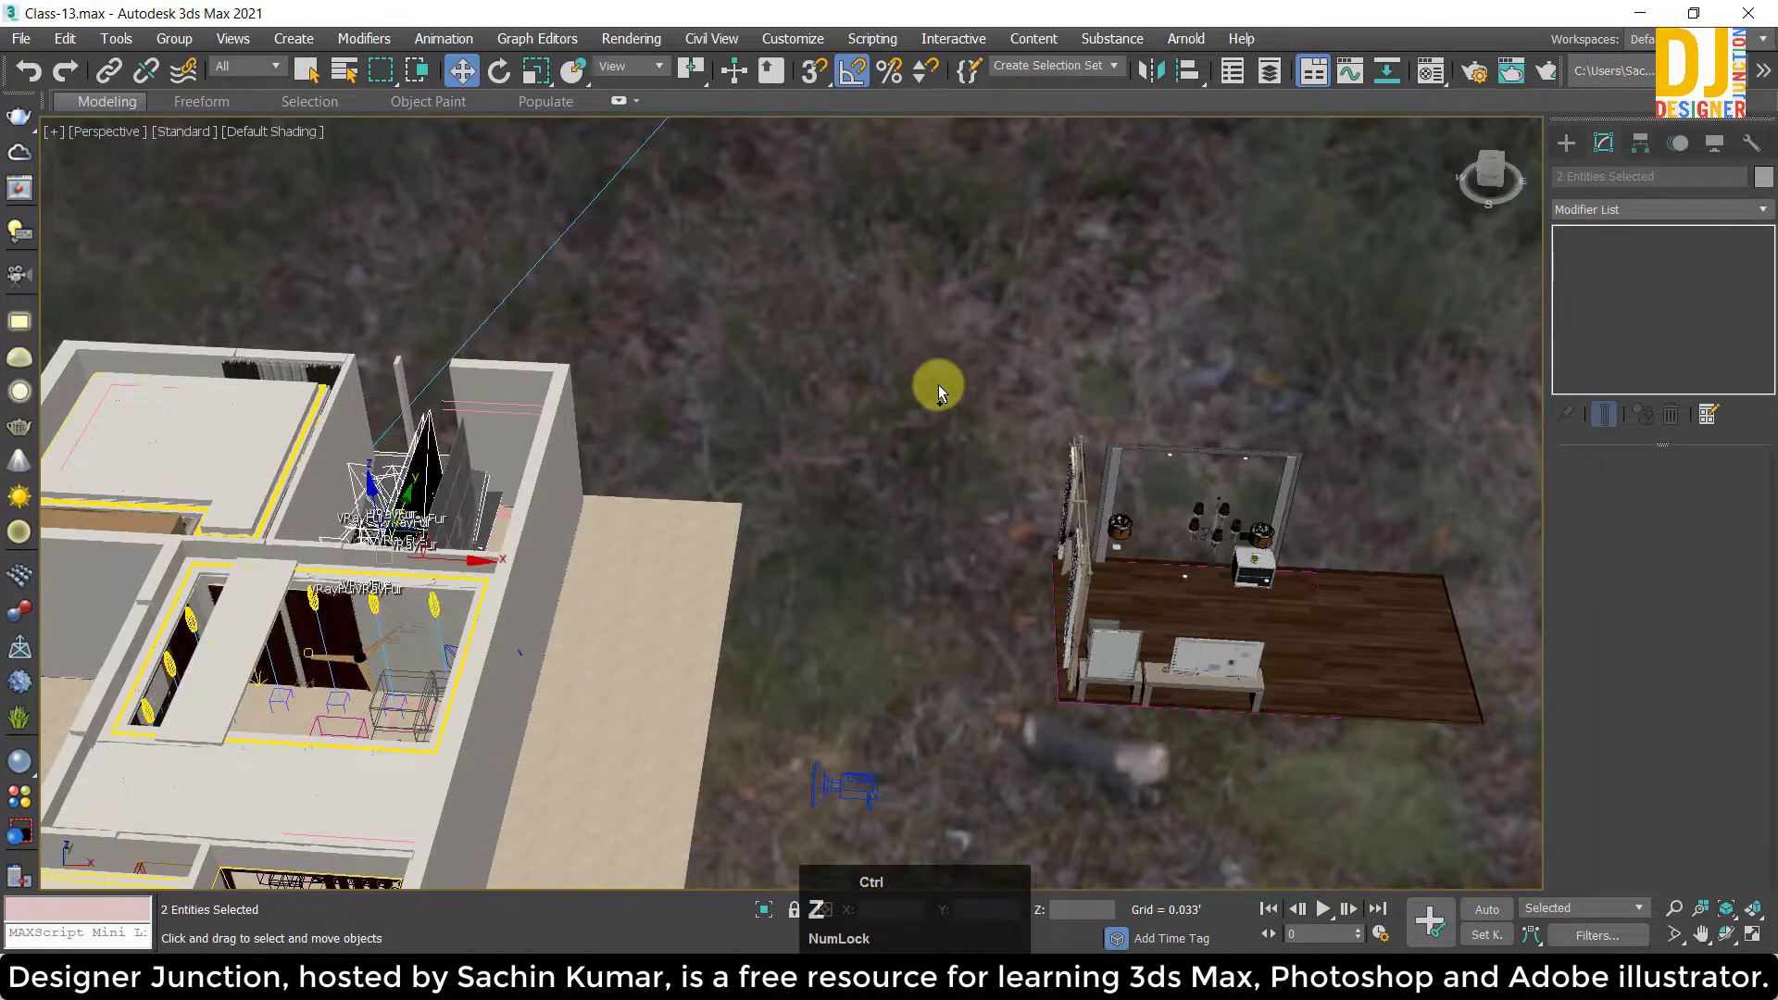
pyautogui.middleClick(1318, 490)
pyautogui.scroll(3)
pyautogui.middleClick(994, 404)
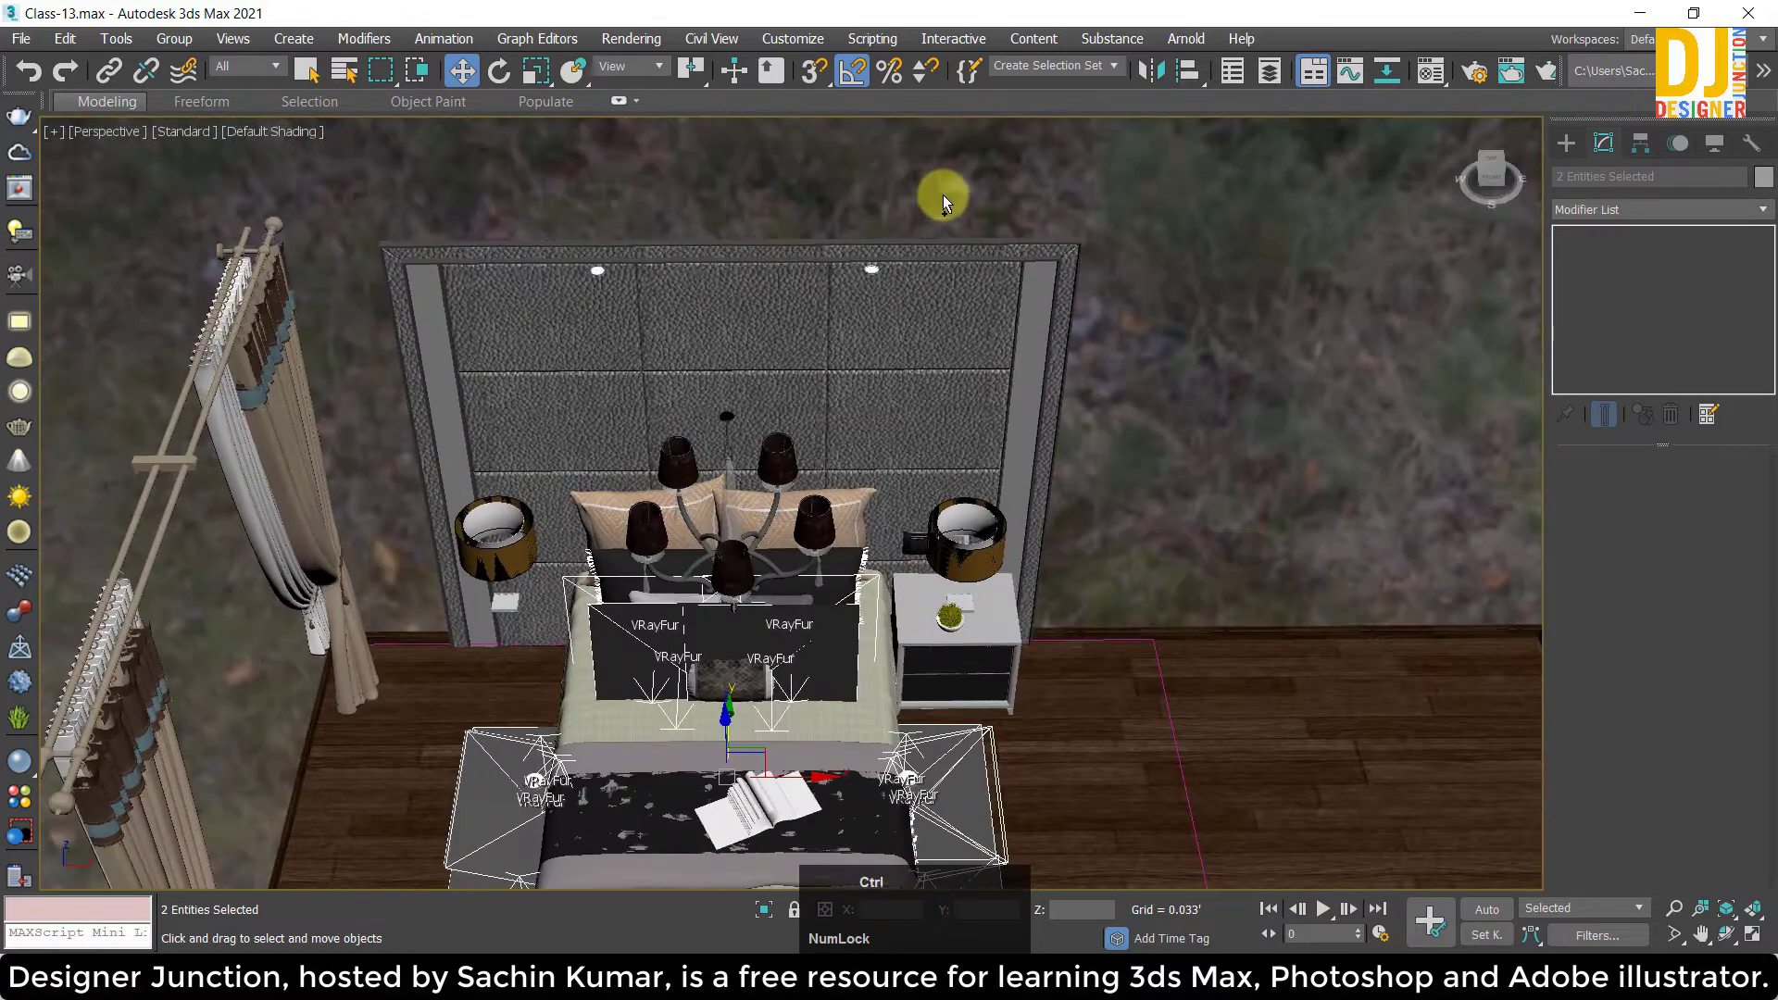
pyautogui.click(1096, 348)
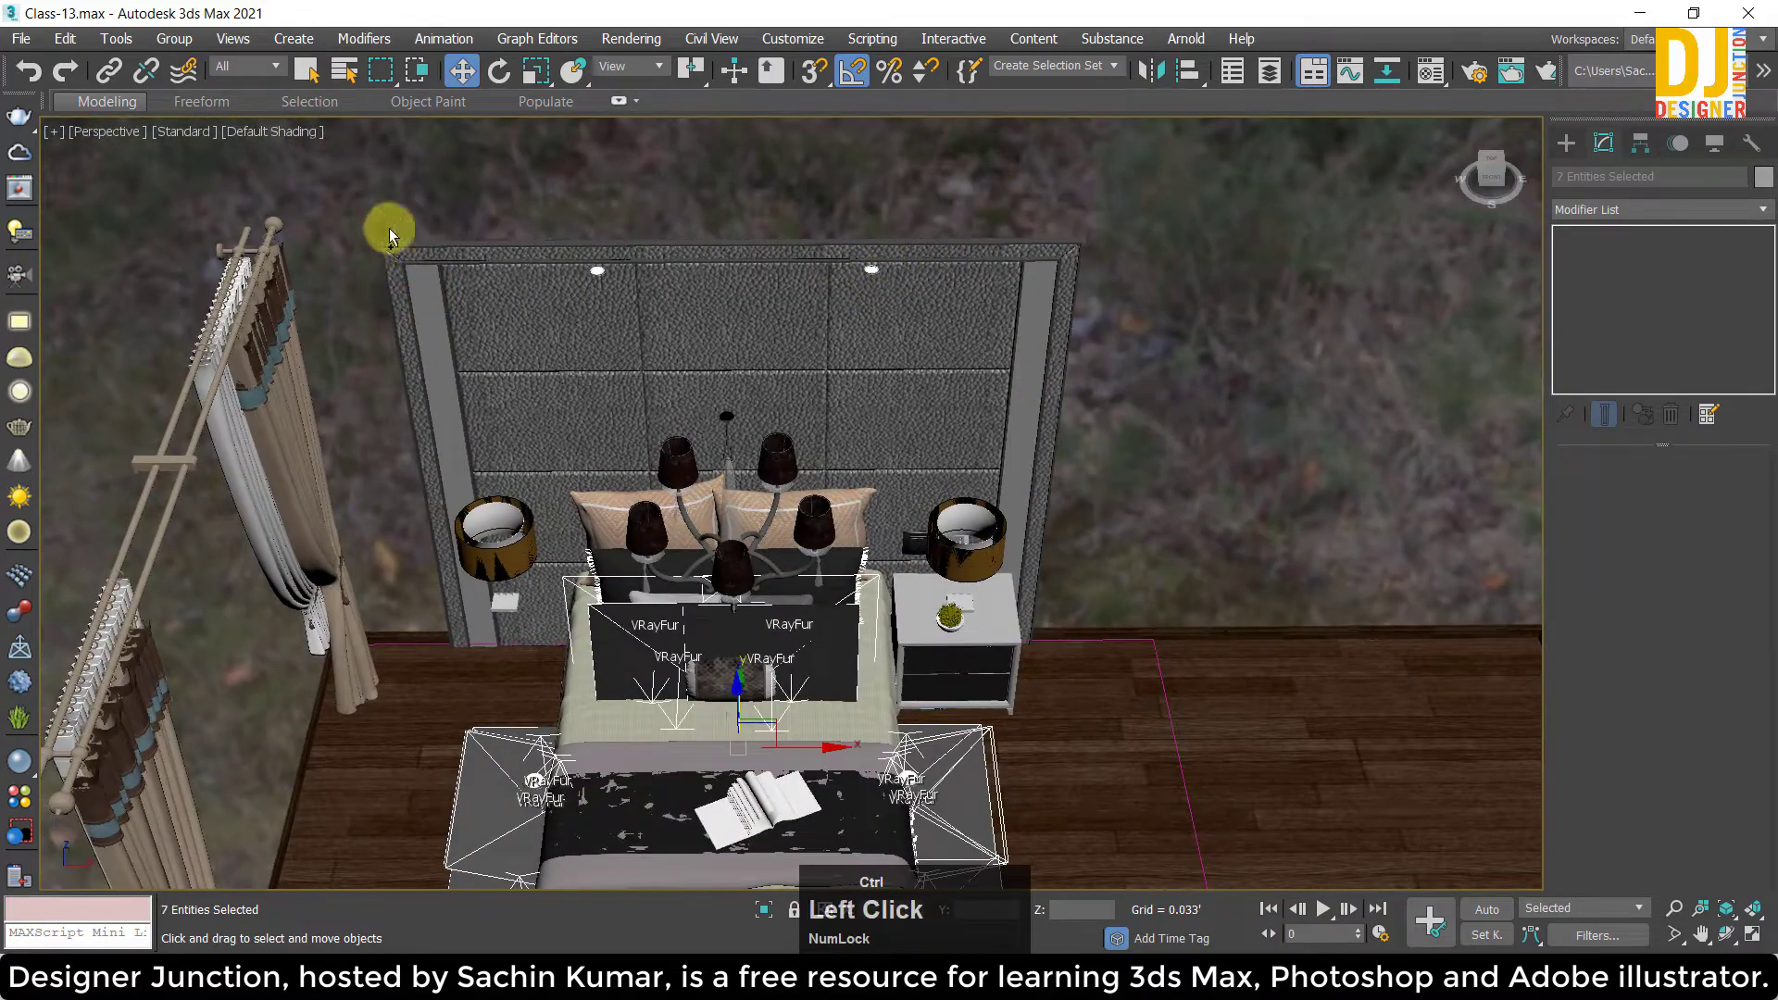
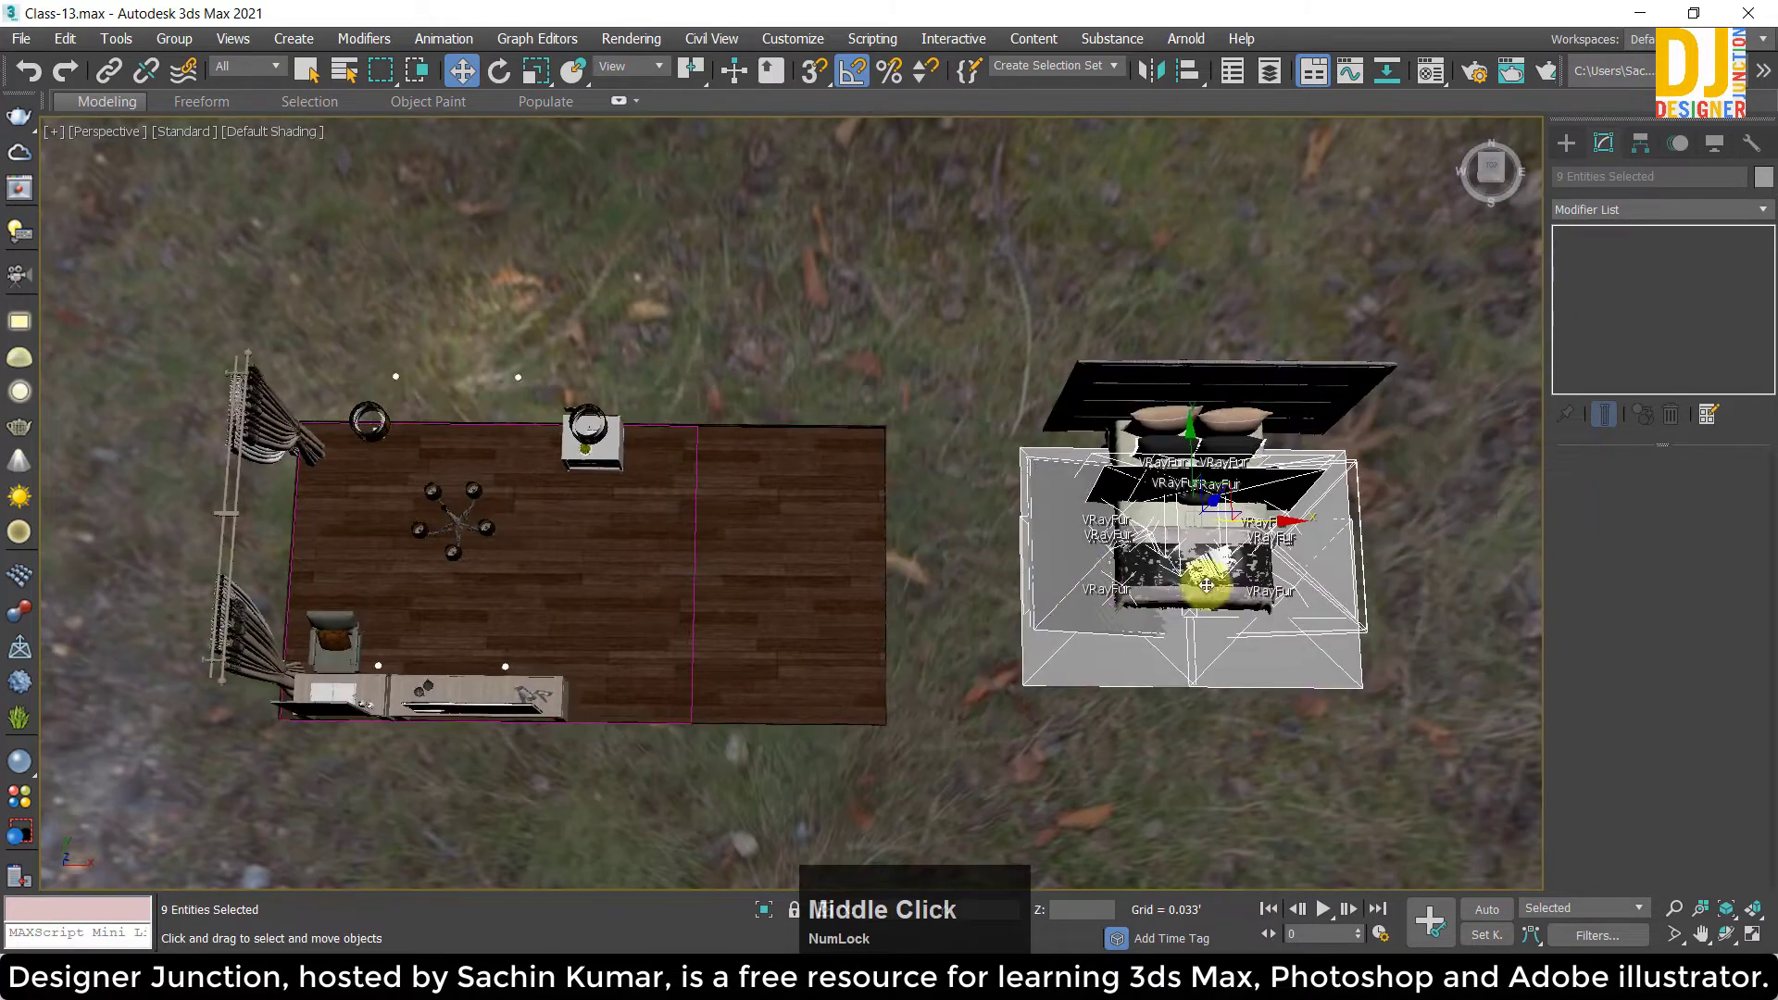
# Group the bed, headboard and rug pieces into one new group, accepting the default name.
pyautogui.press('z')
pyautogui.middleClick(1041, 533)
pyautogui.scroll(-3)
pyautogui.middleClick(1095, 500)
pyautogui.click(1285, 568)
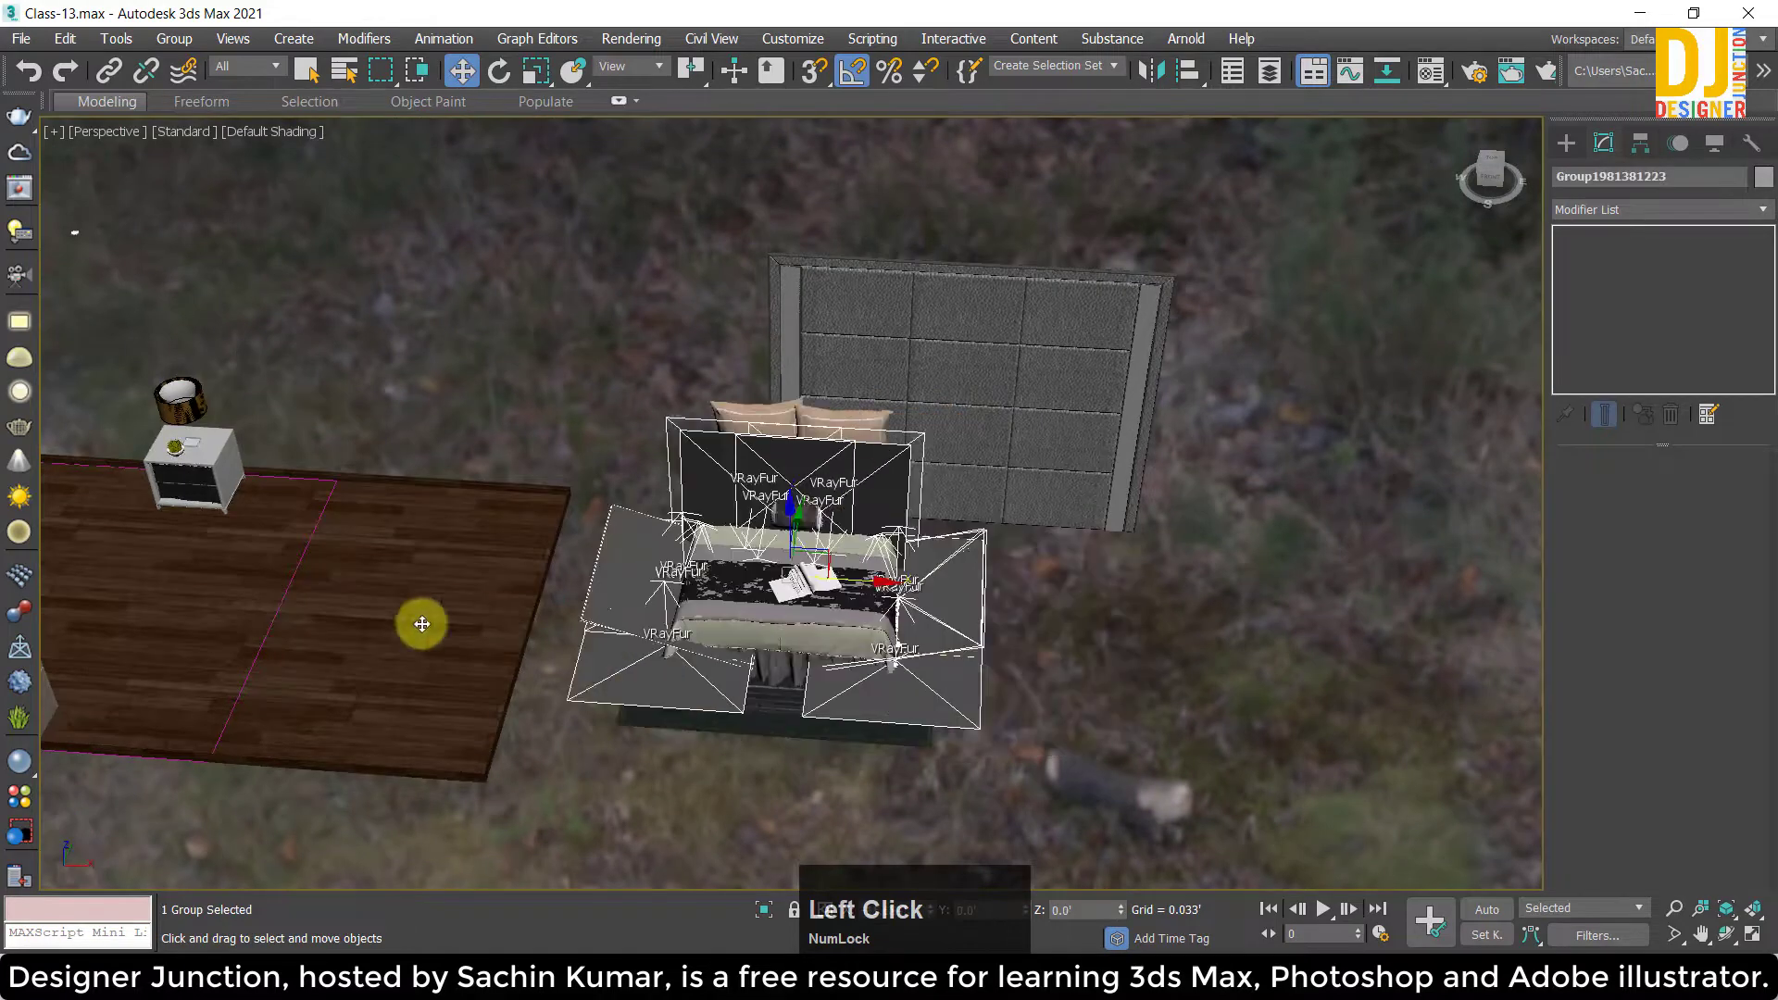
pyautogui.press('ctrl+z')
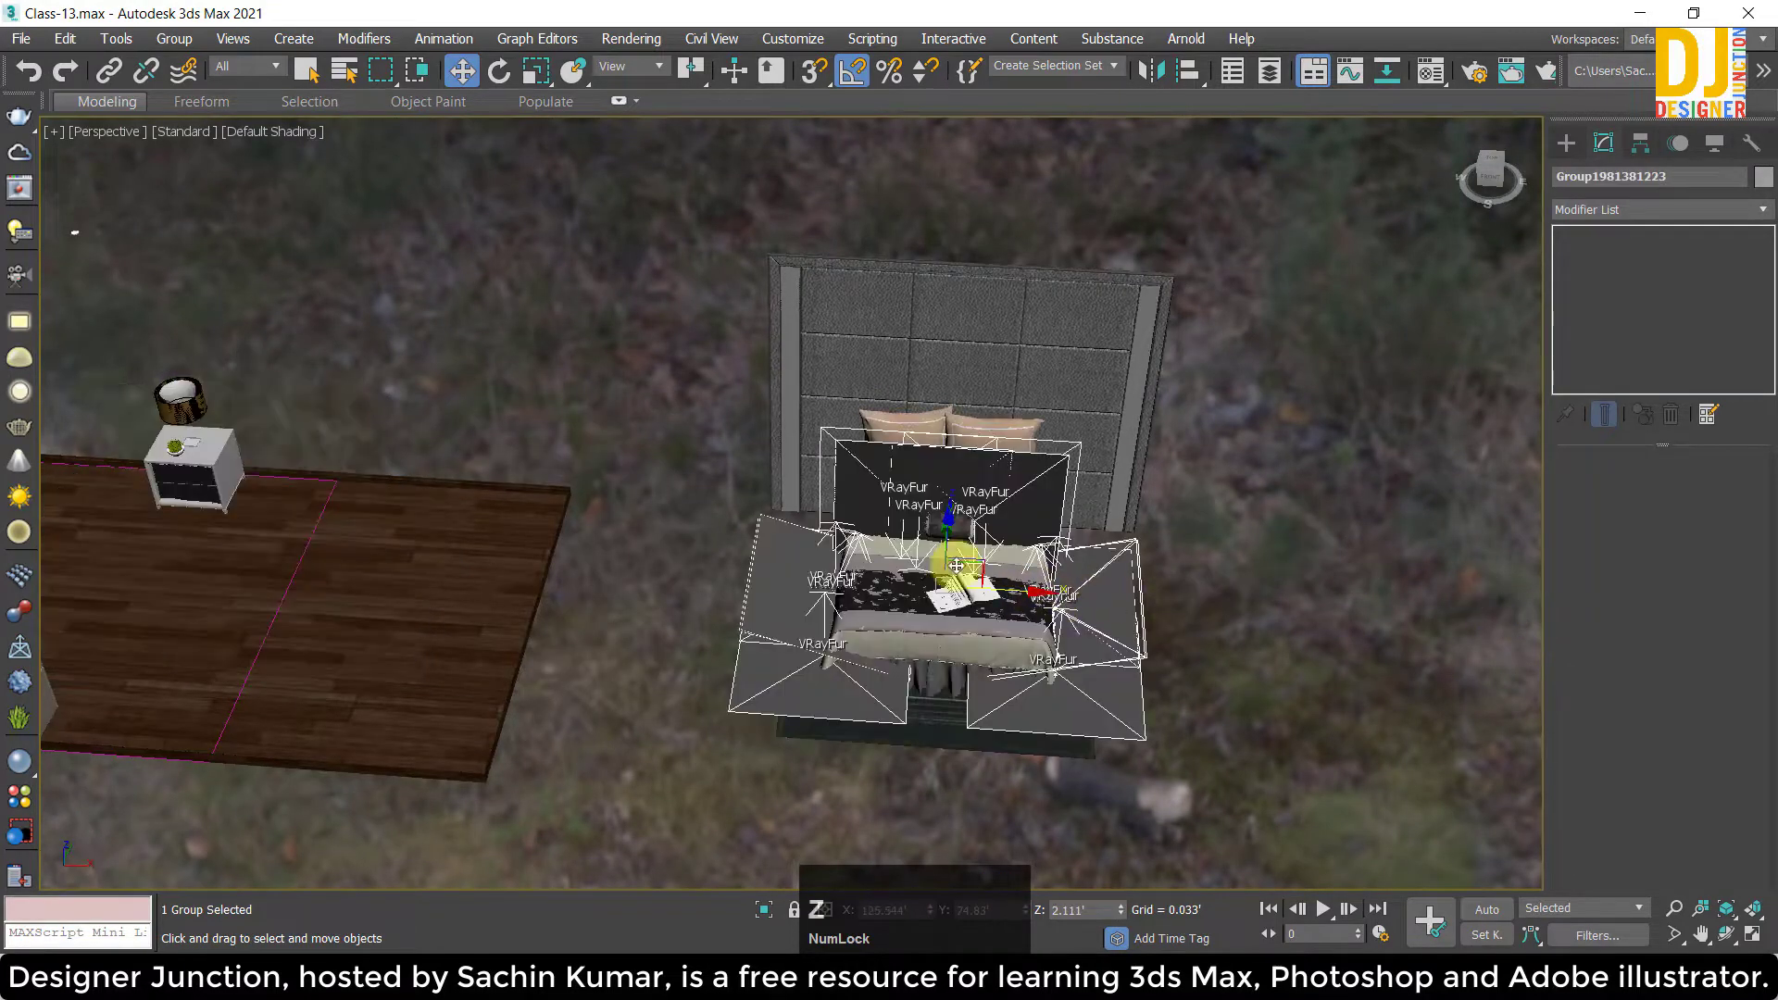
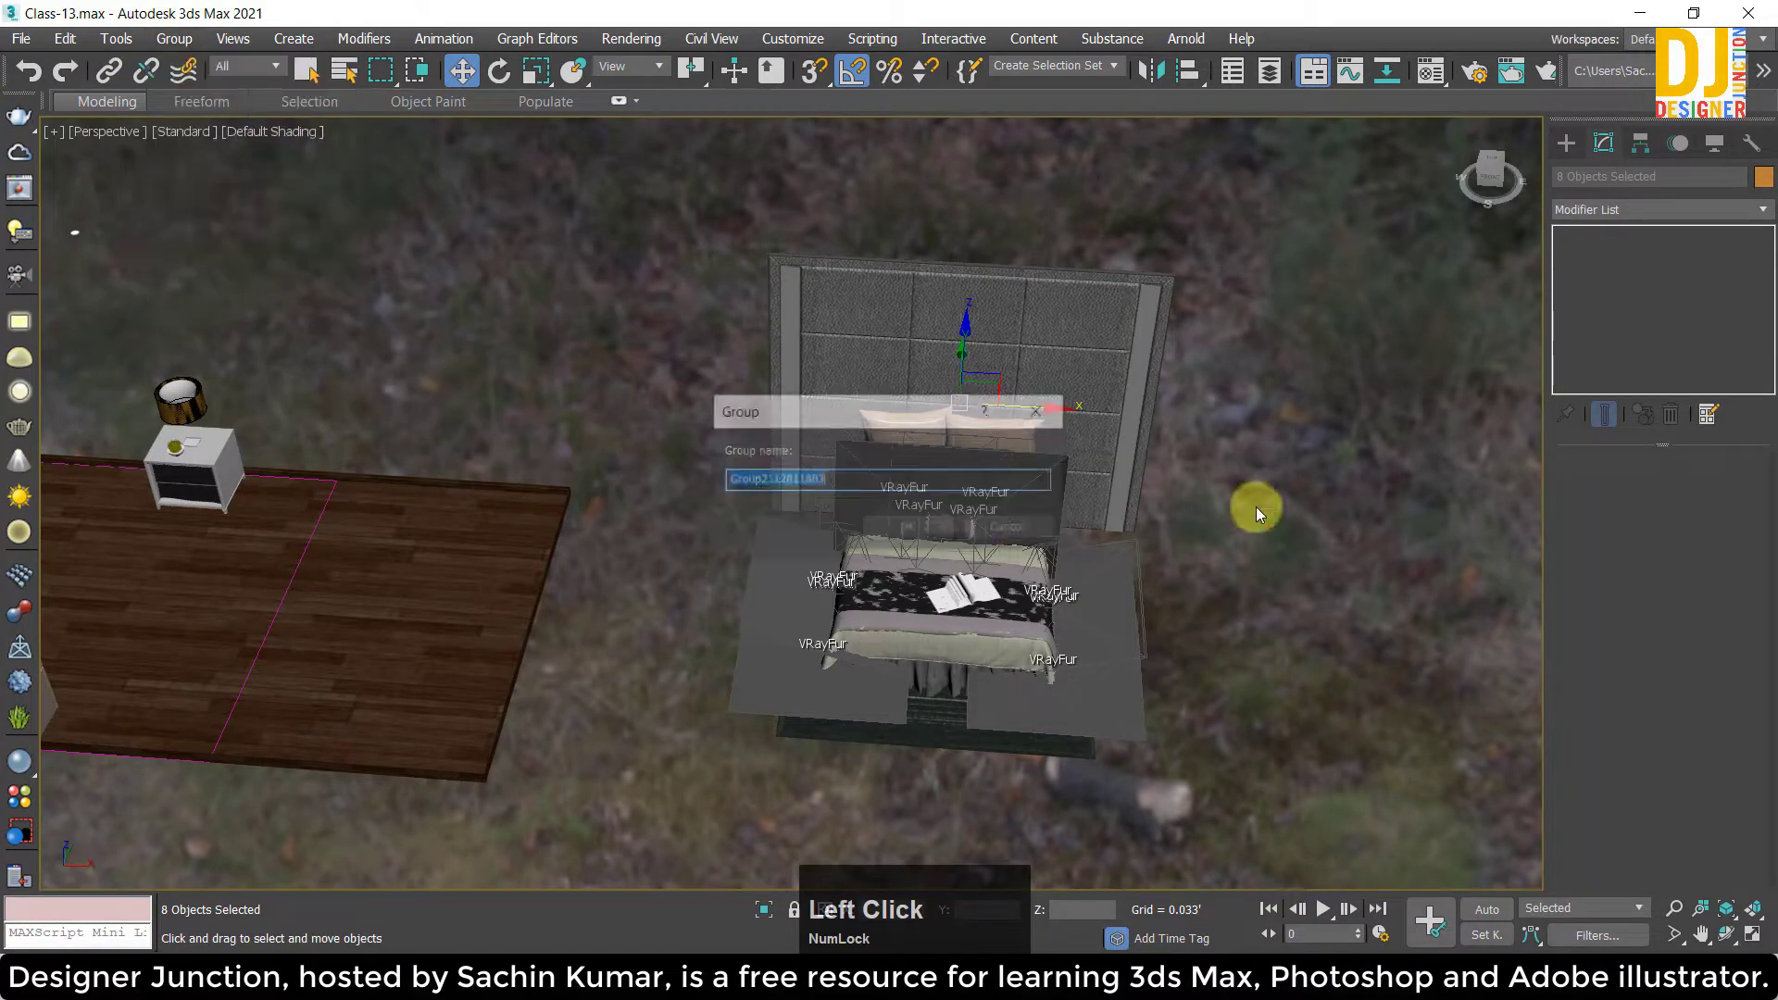
pyautogui.scroll(-3)
pyautogui.click(757, 225)
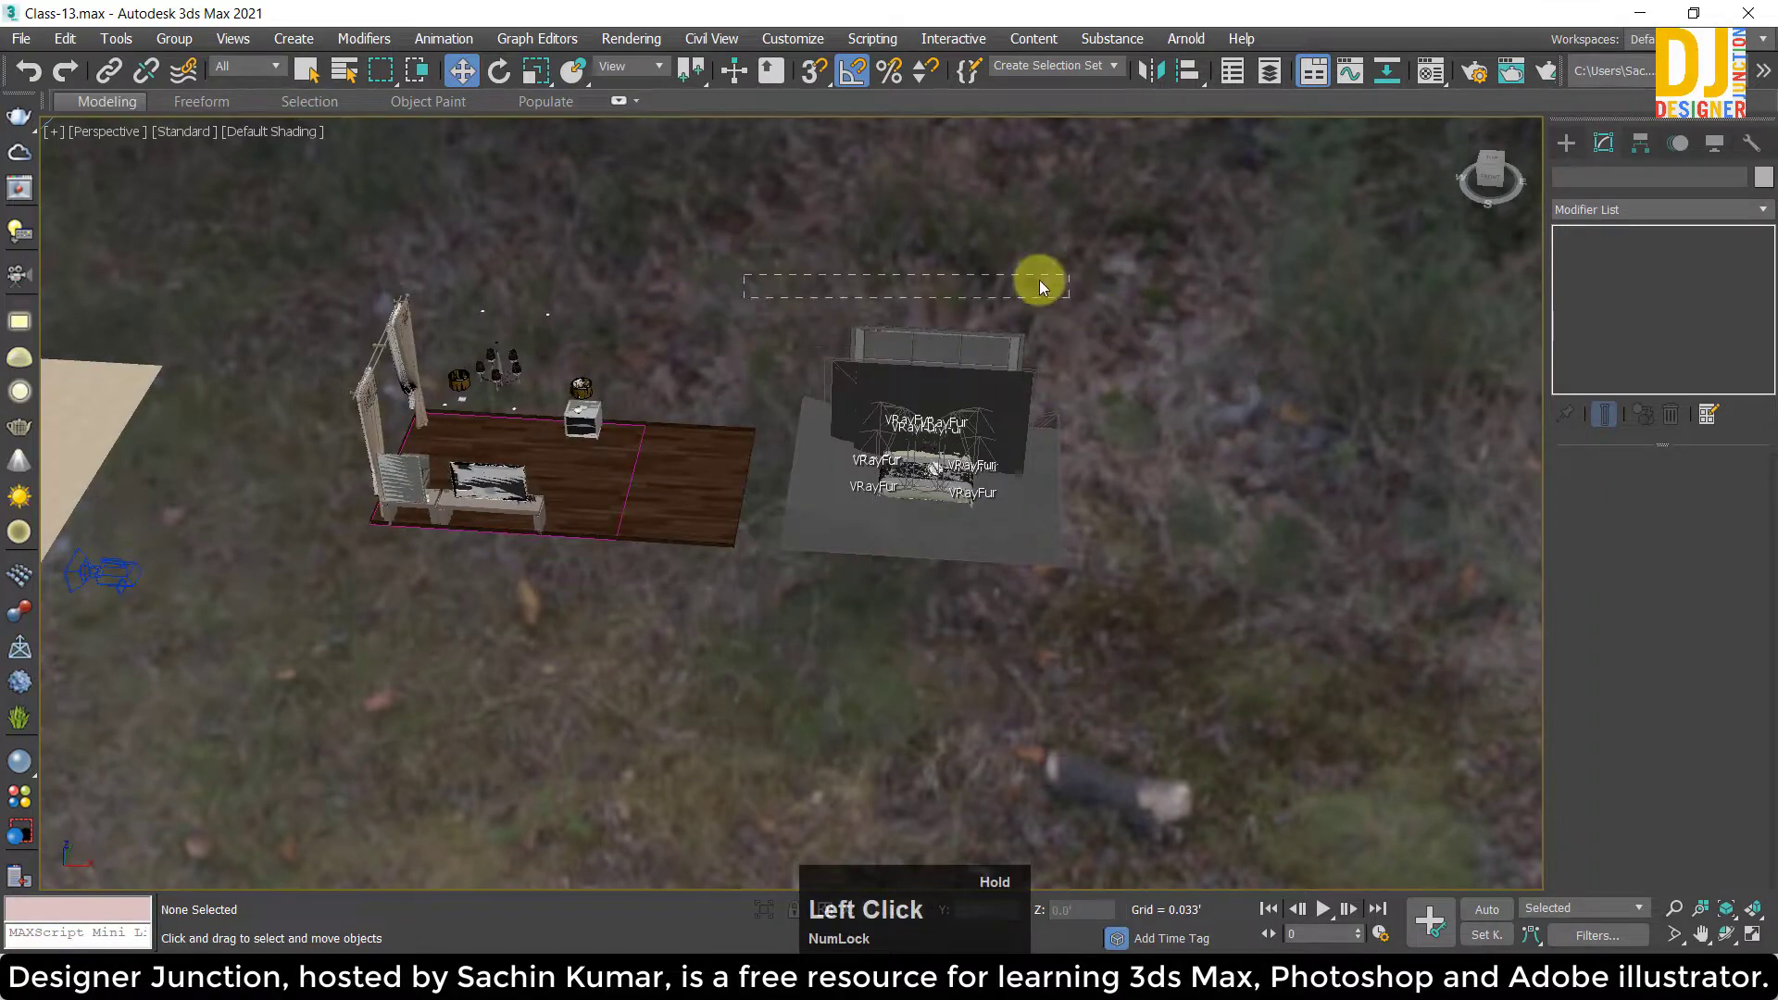
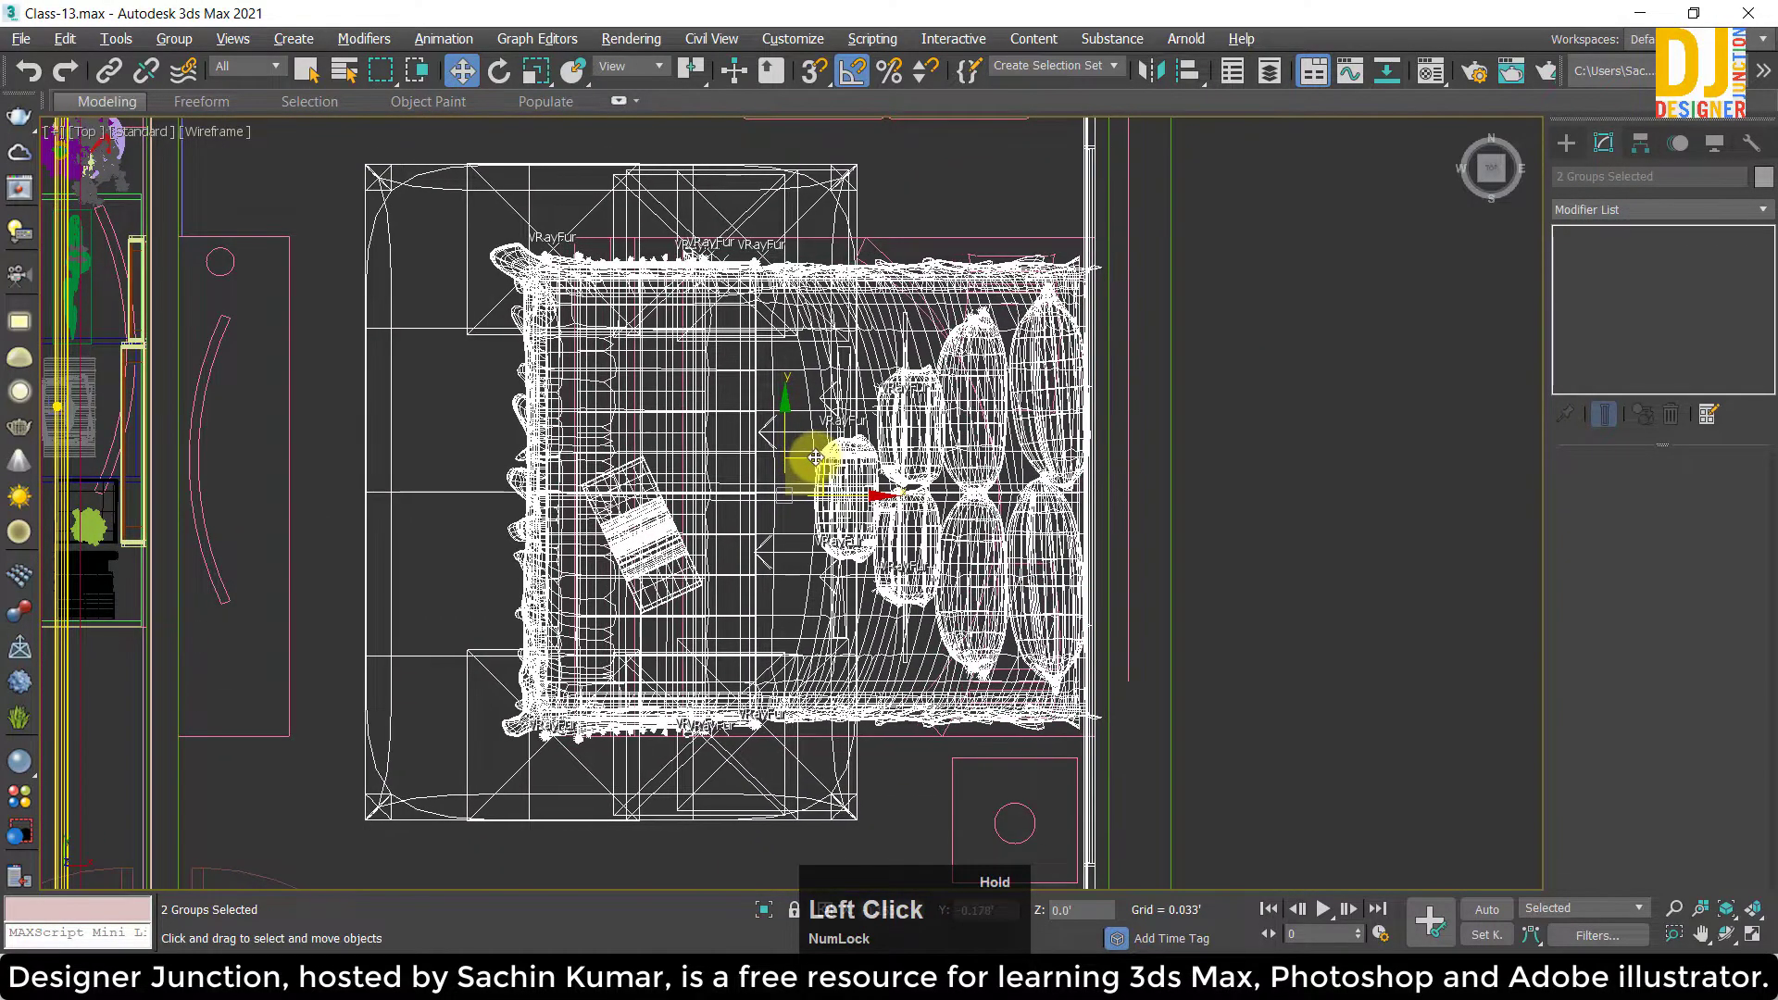
# Restore the four-viewport layout showing the grouped bed in top, side, perspective and camera views.
pyautogui.scroll(-3)
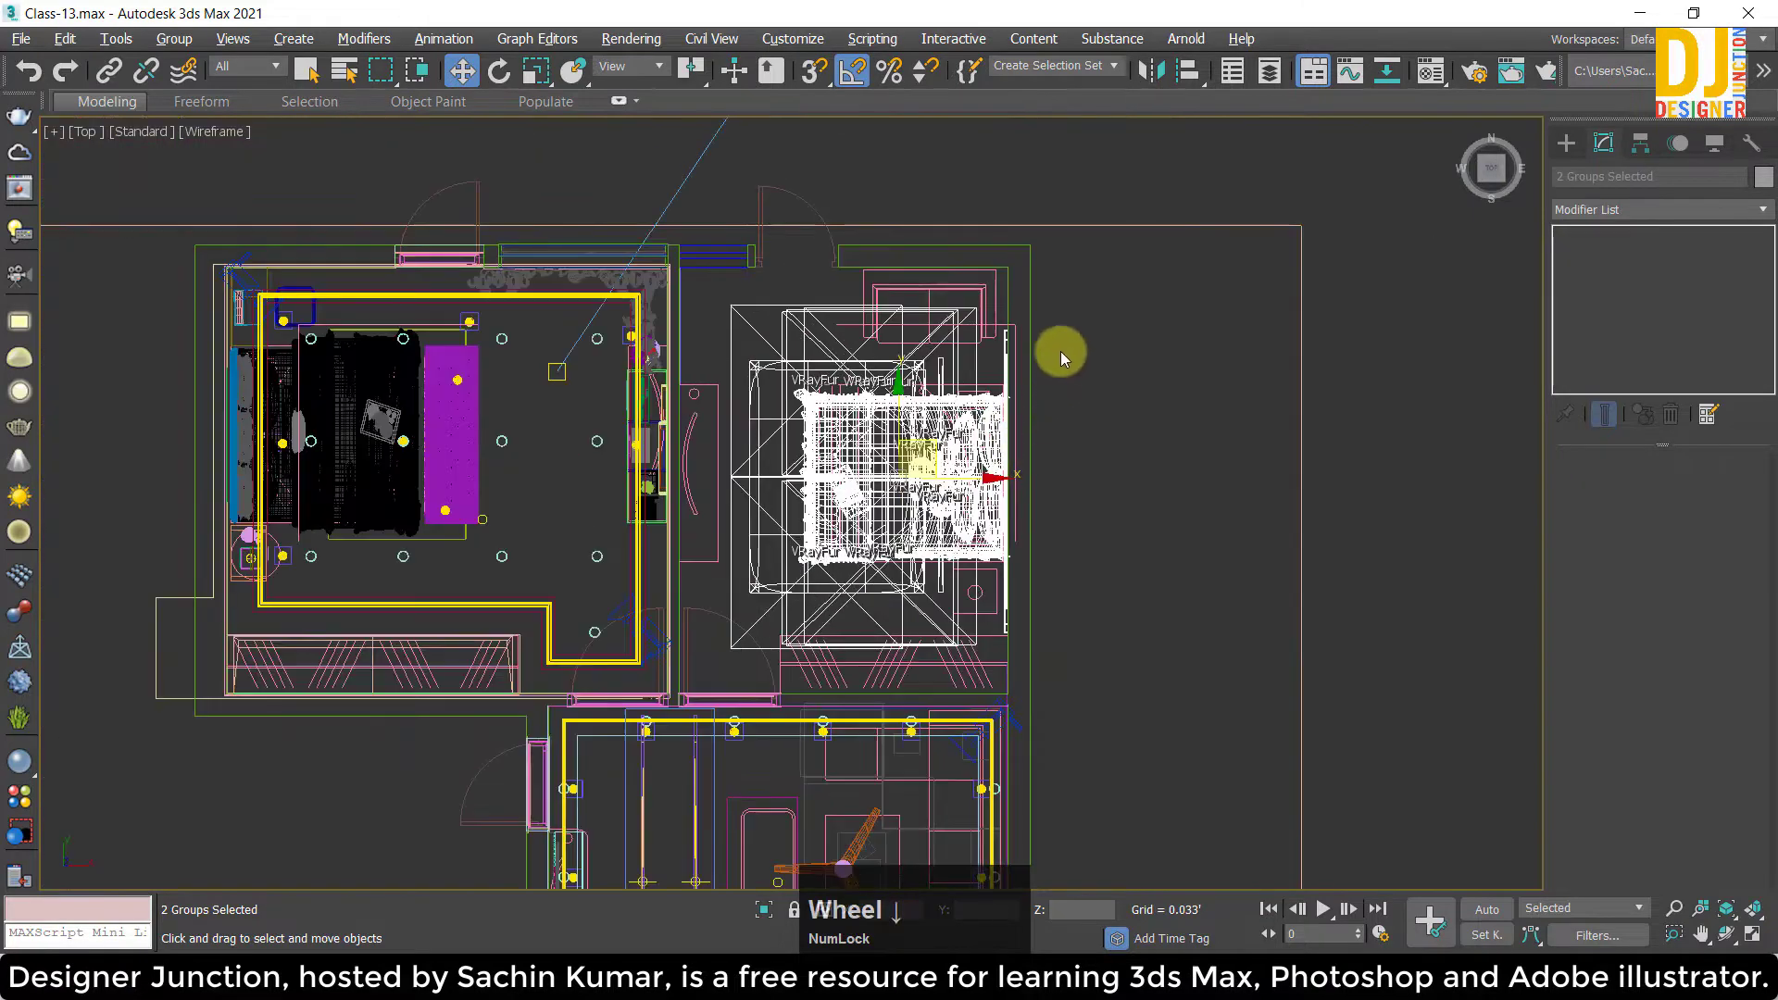
pyautogui.scroll(3)
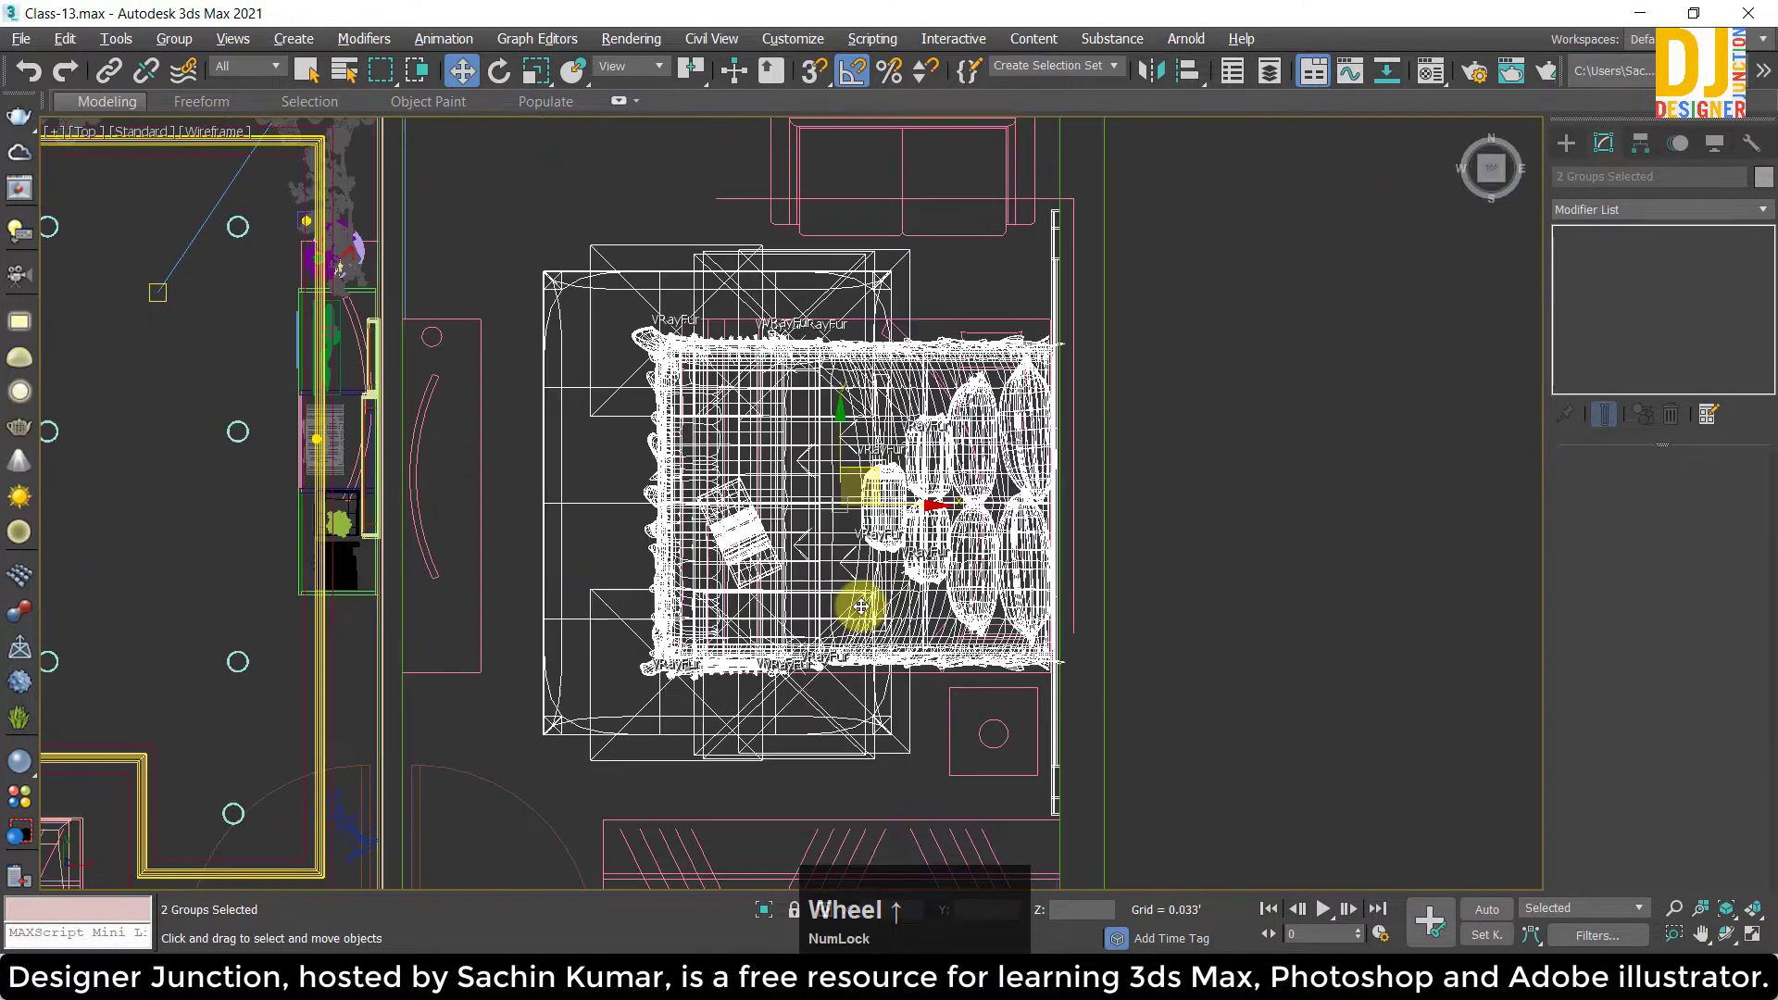
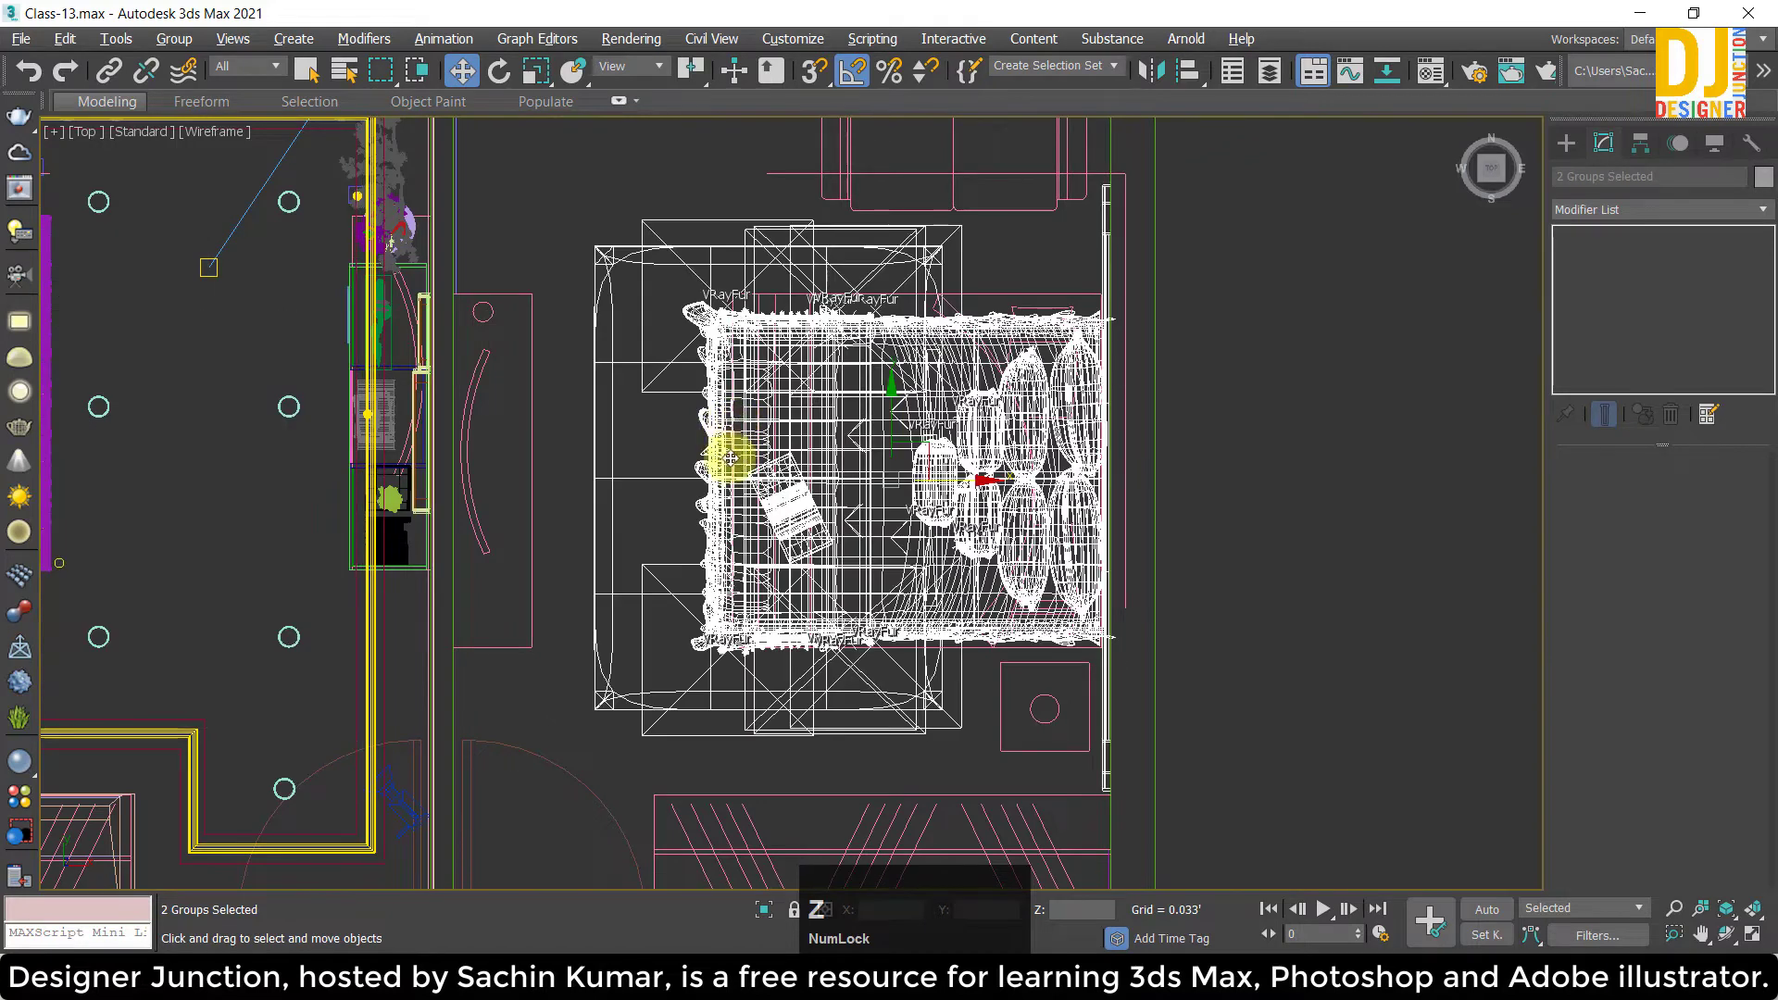
pyautogui.scroll(3)
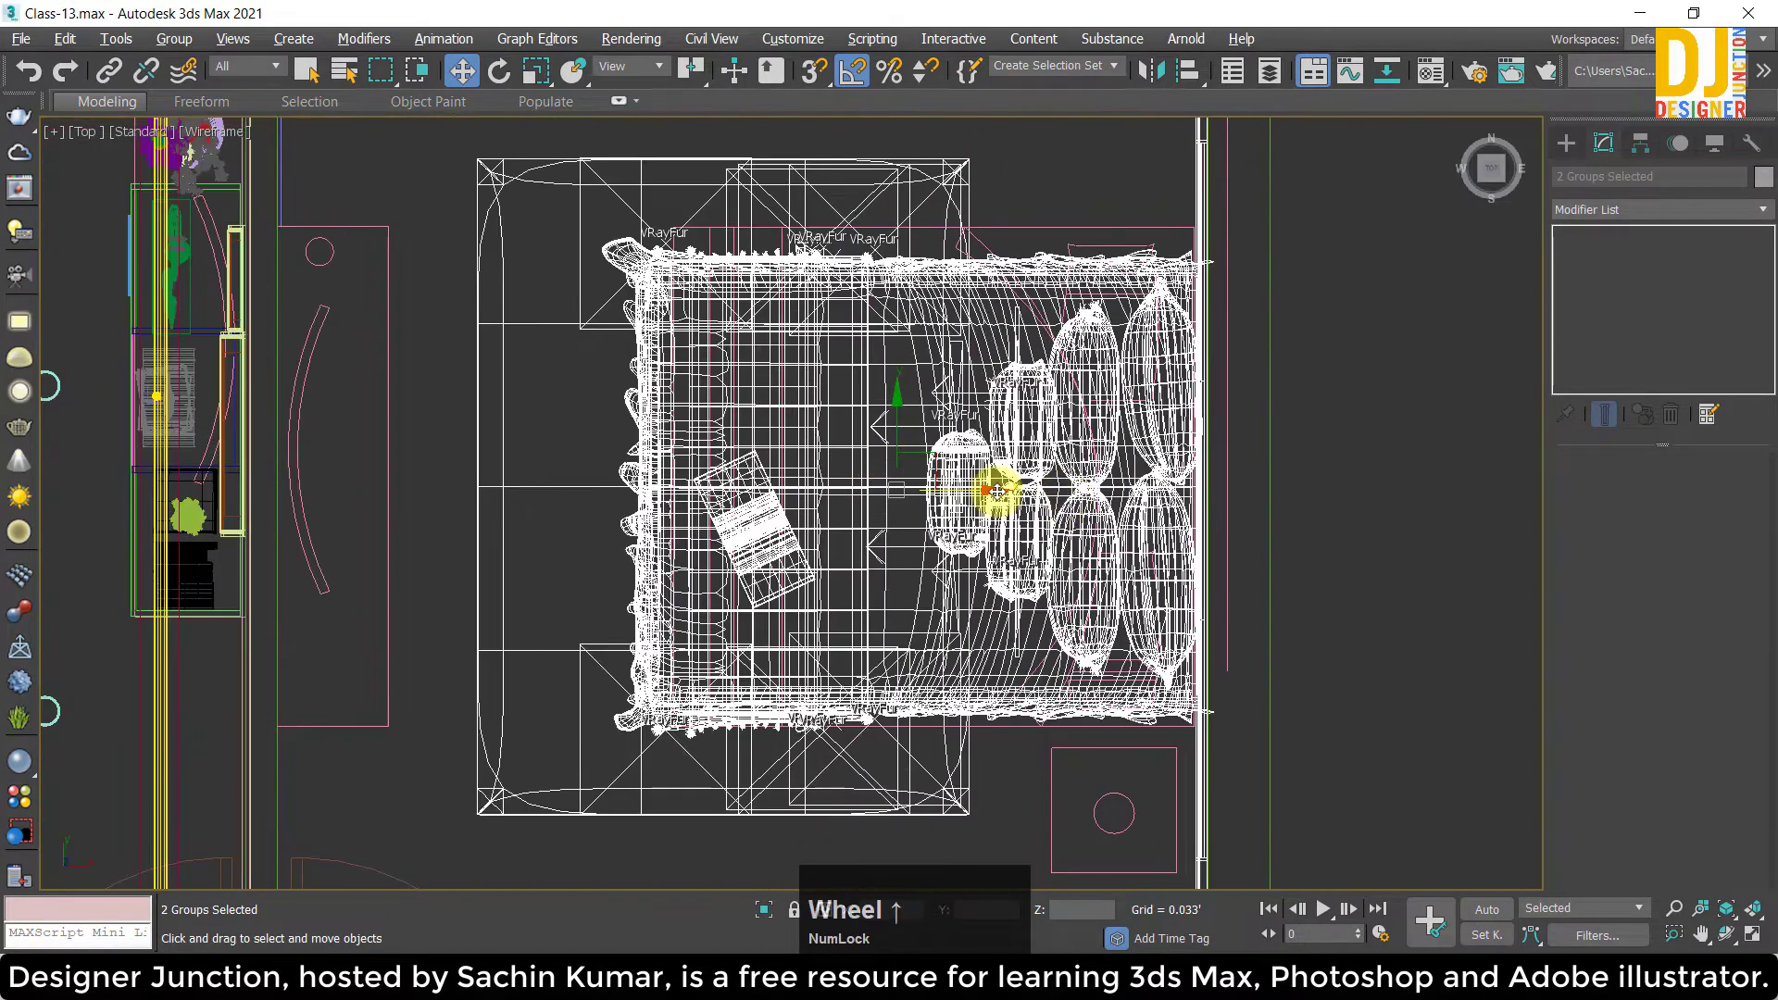
pyautogui.click(966, 495)
pyautogui.scroll(3)
pyautogui.press('z')
pyautogui.press('alt+w')
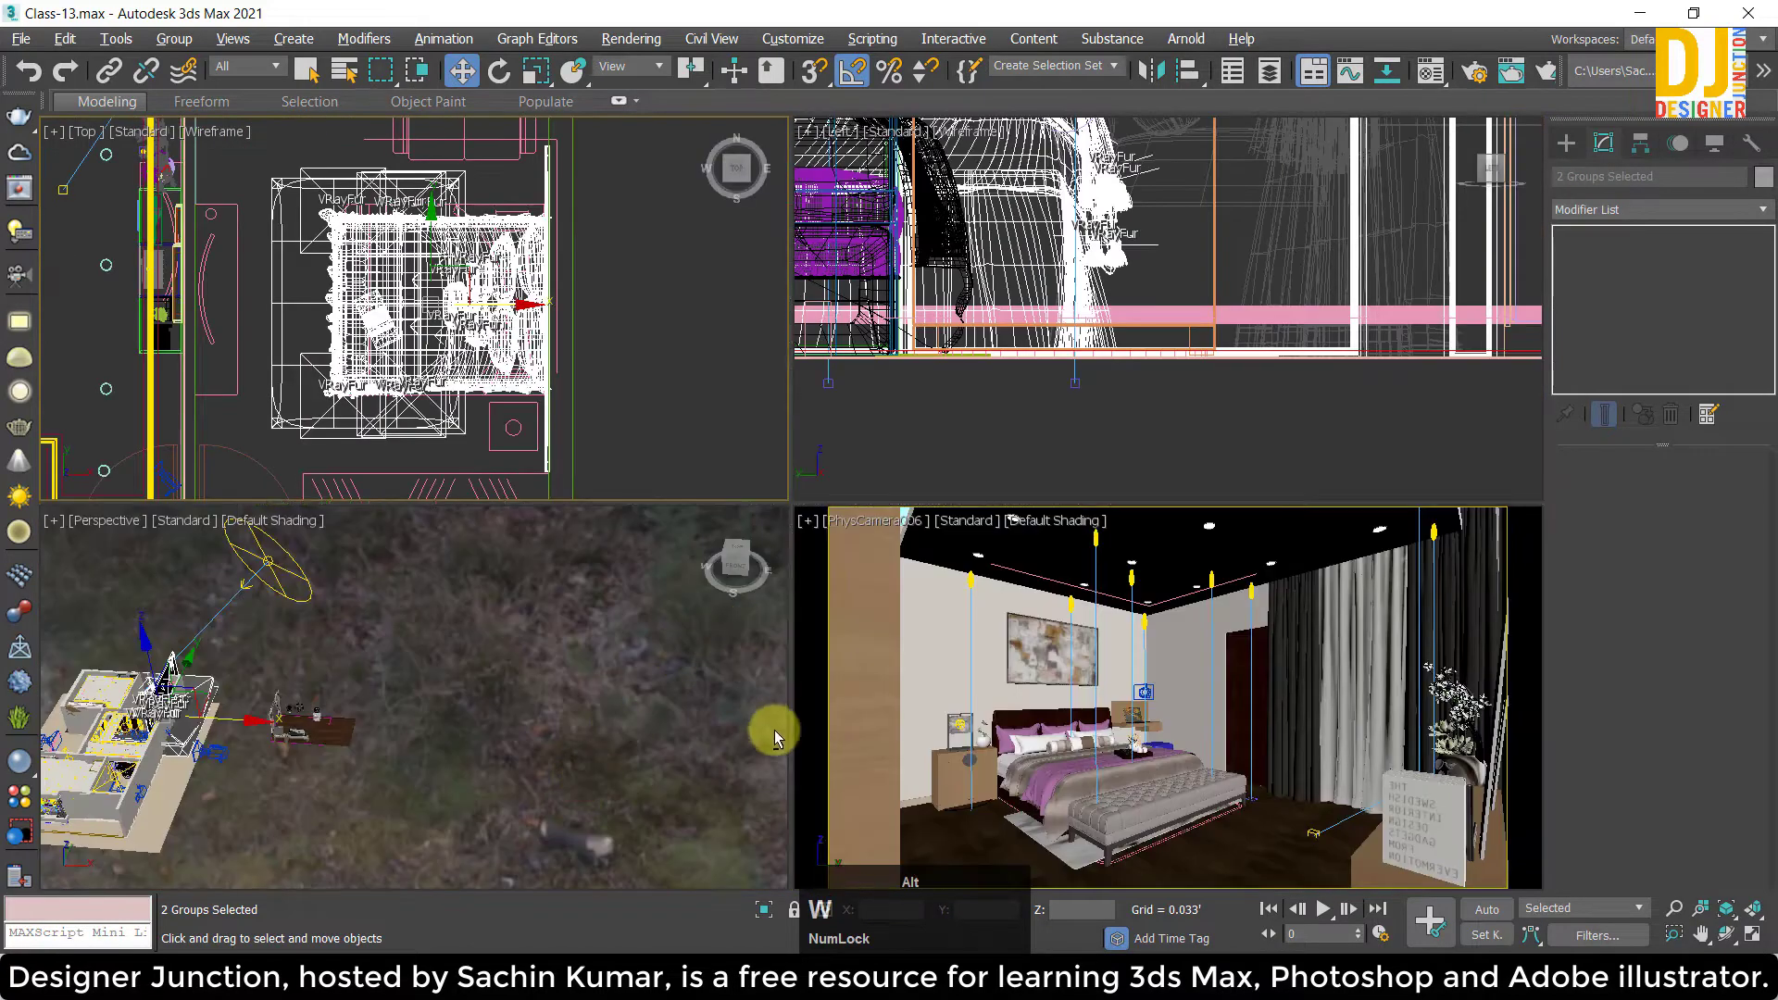
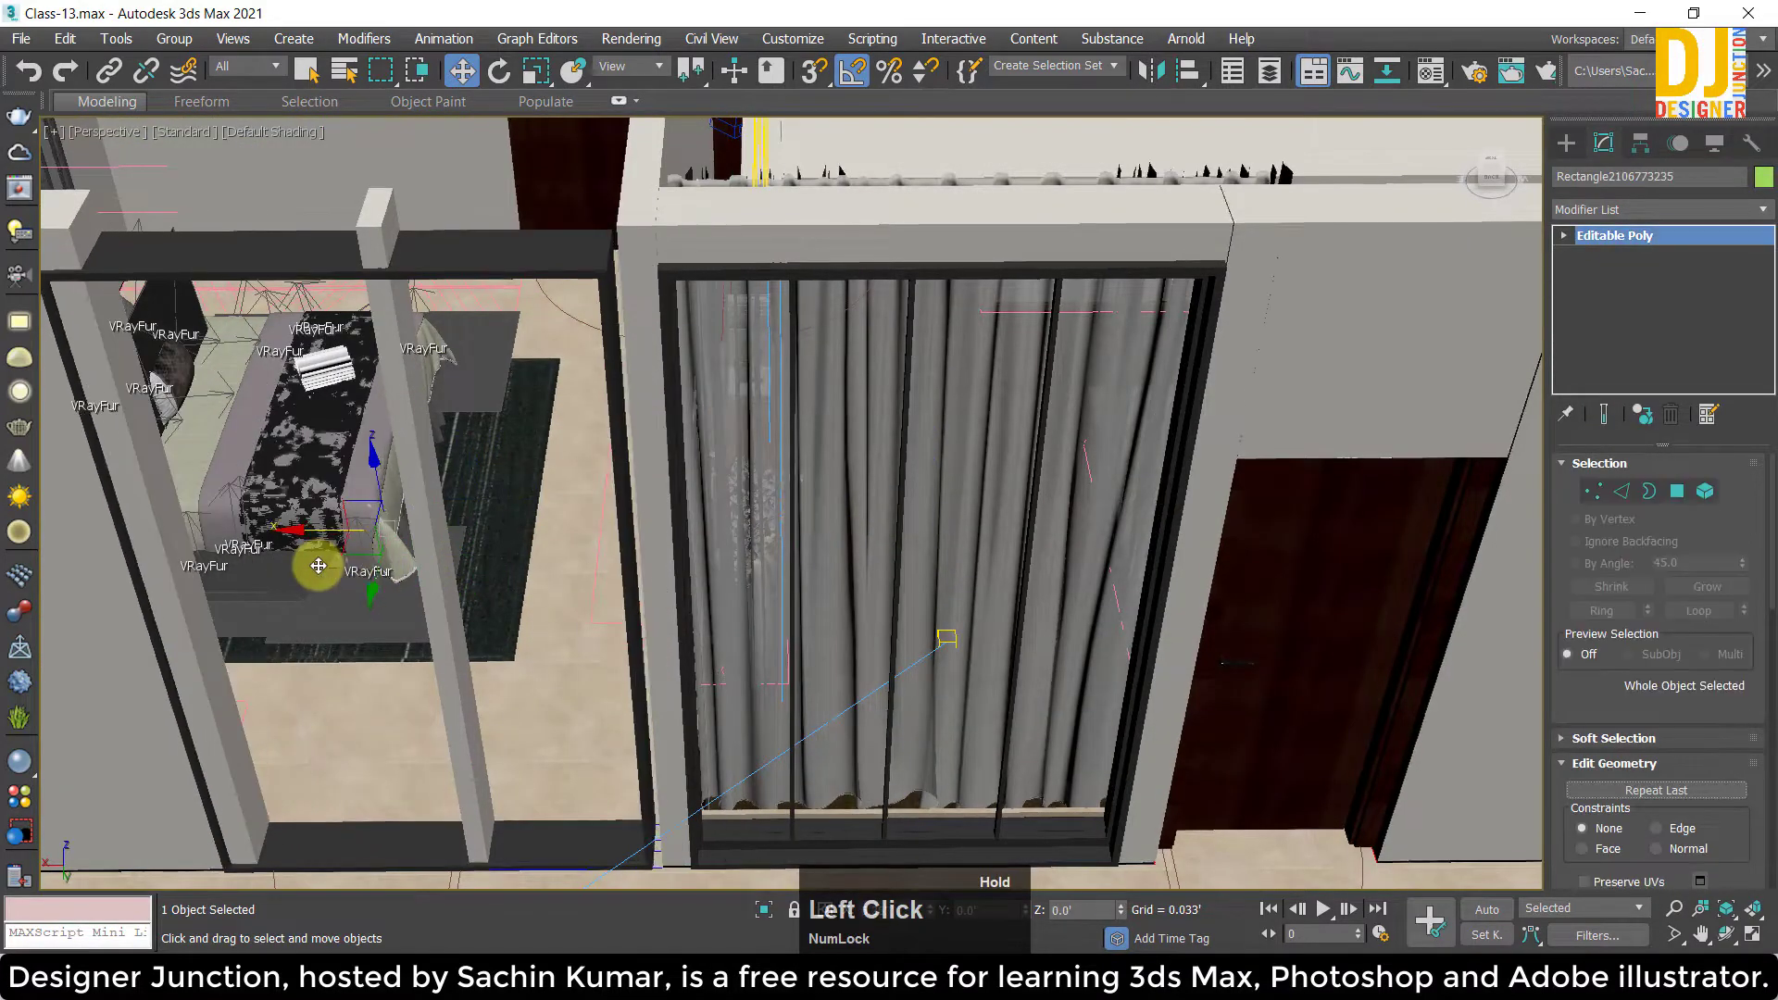
# In top view, select the frame's right-end vertices and extend them to the wall.
pyautogui.press('alt+w')
pyautogui.press('z')
pyautogui.scroll(-3)
pyautogui.click(1594, 498)
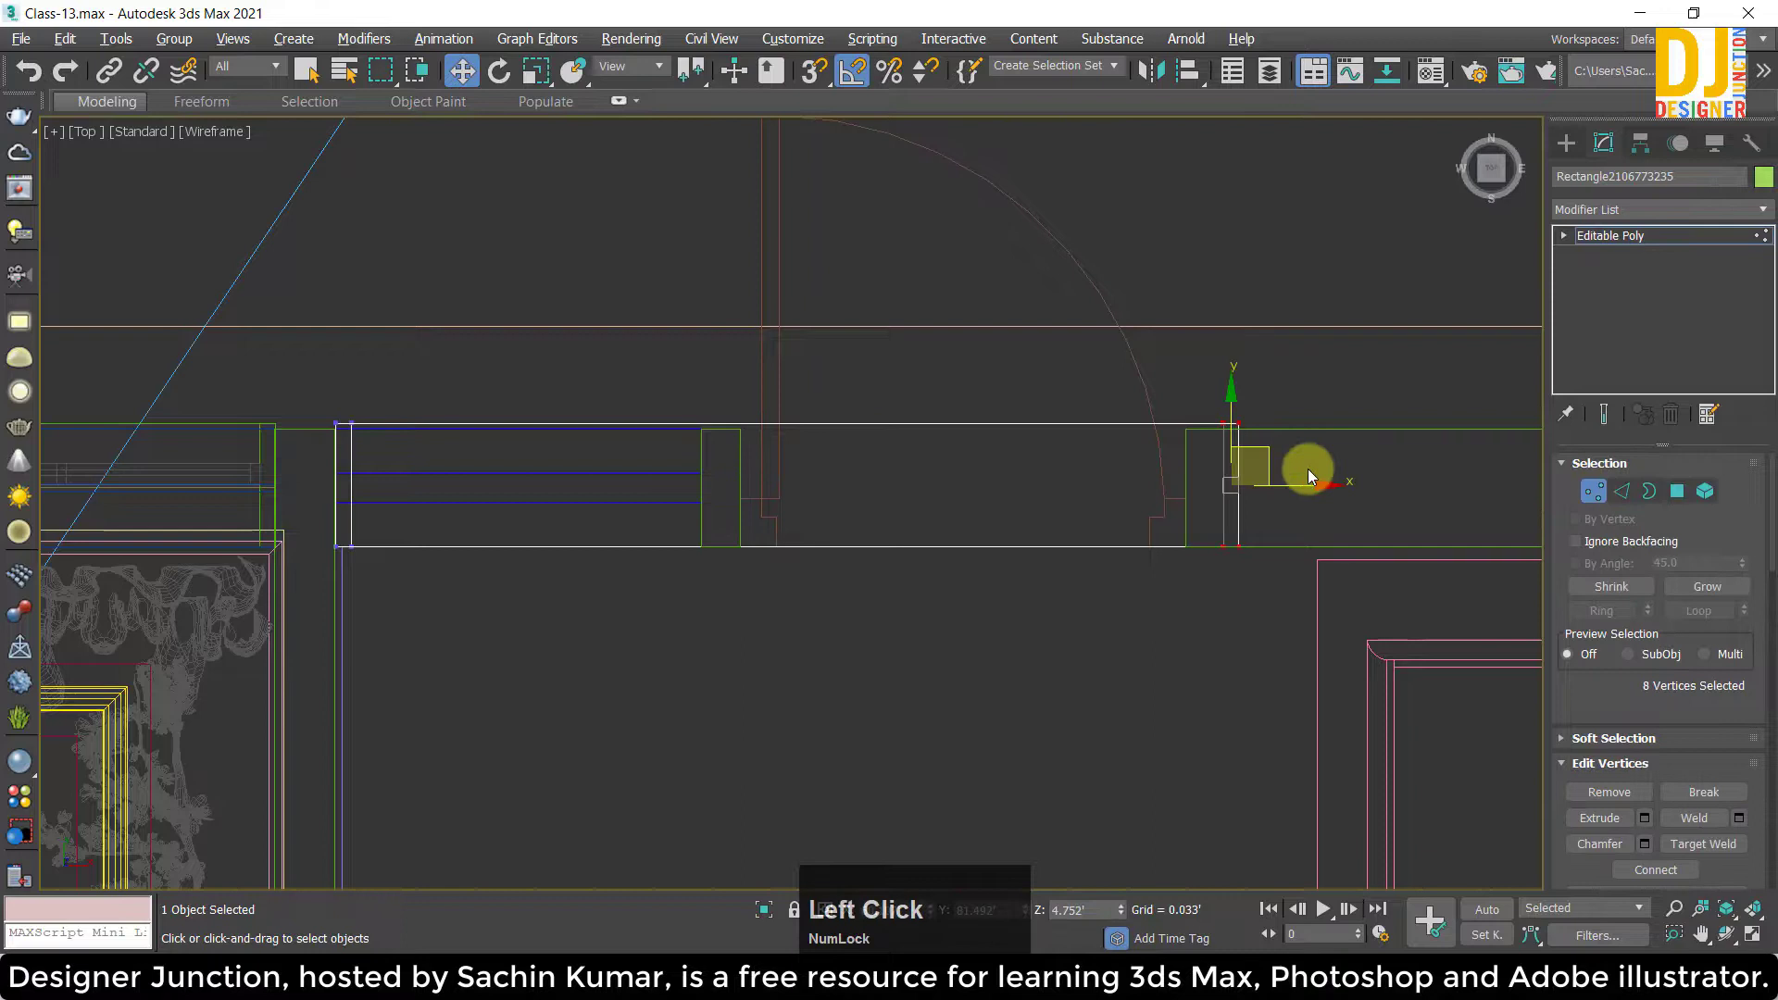
pyautogui.scroll(3)
pyautogui.middleClick(611, 492)
pyautogui.click(1135, 518)
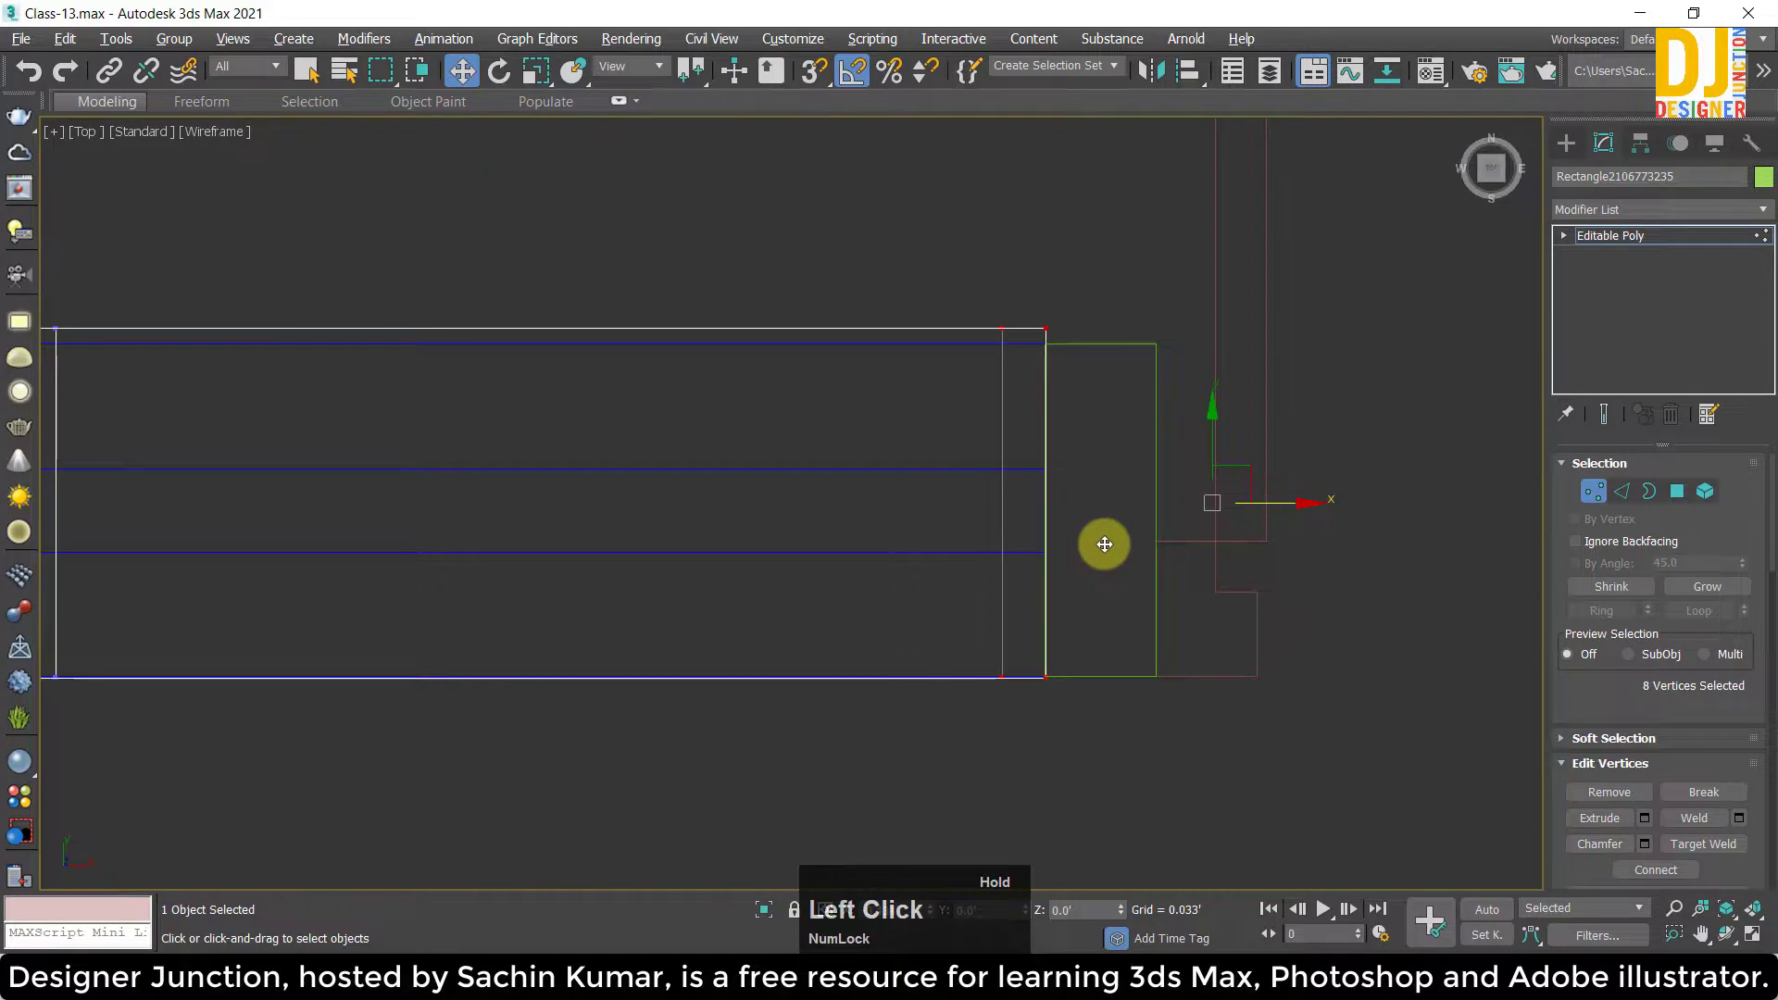
# Select the frame's left-end vertices and extend that end to the opposite wall.
pyautogui.scroll(-3)
pyautogui.middleClick(772, 507)
pyautogui.scroll(3)
pyautogui.click(696, 680)
pyautogui.click(762, 520)
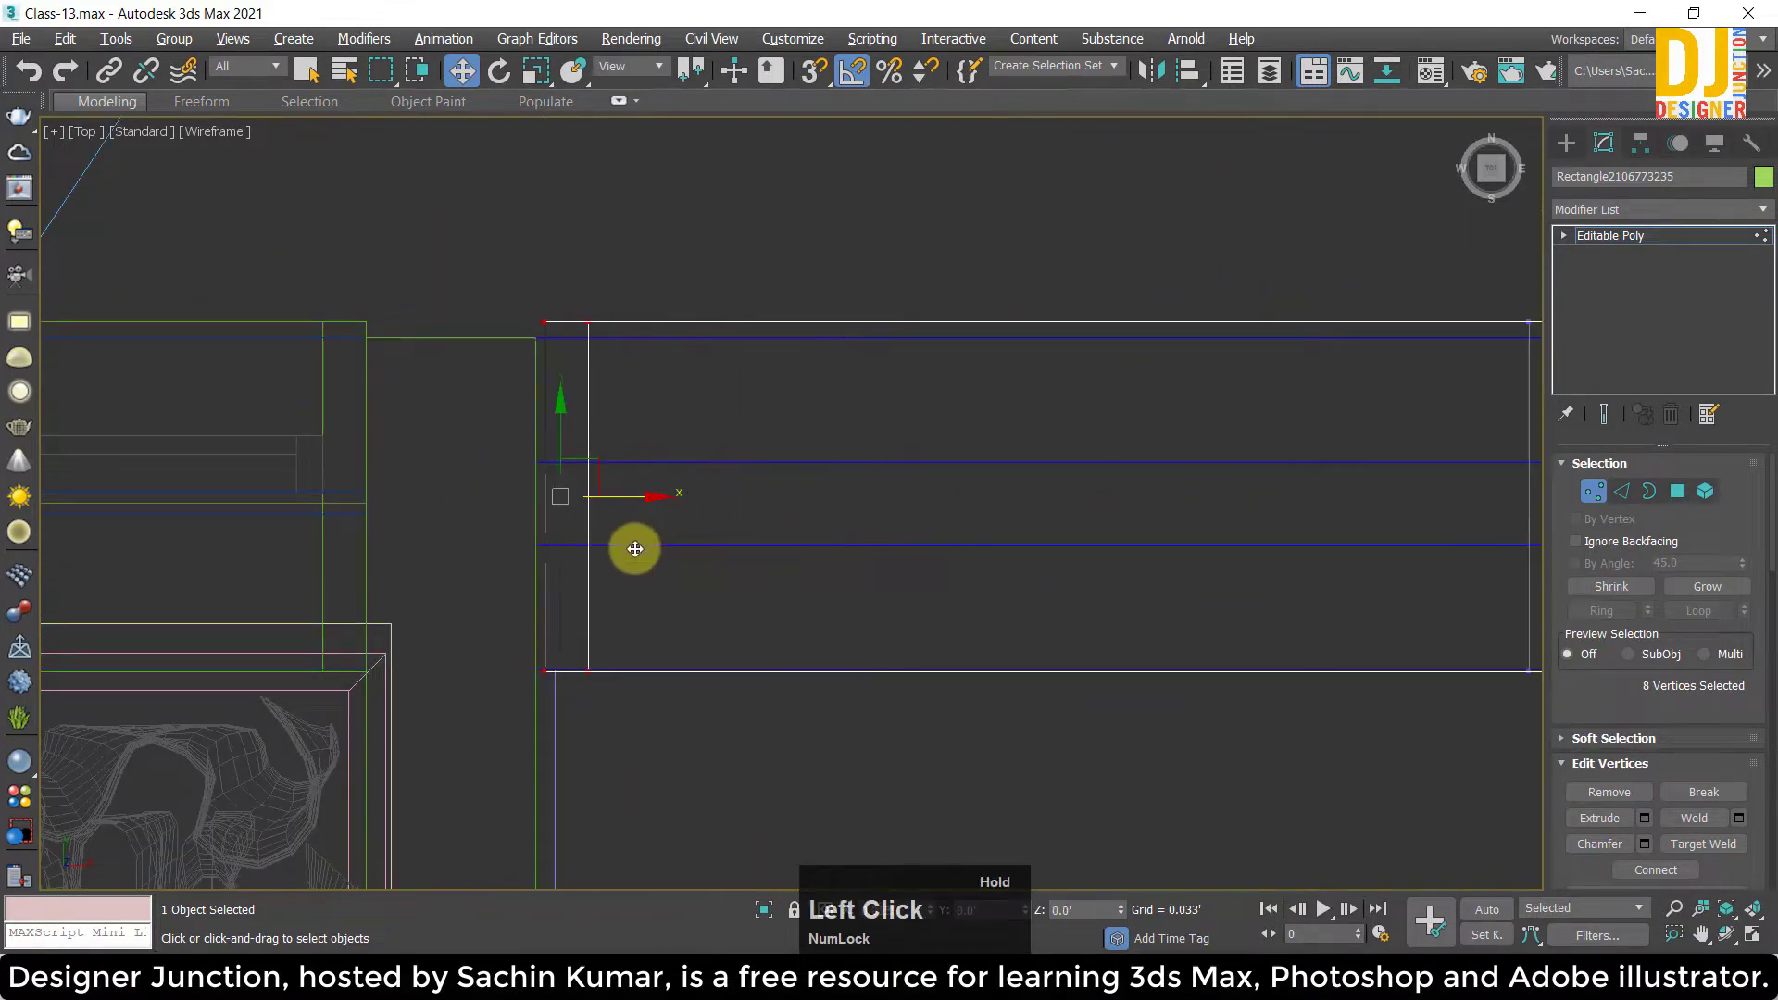
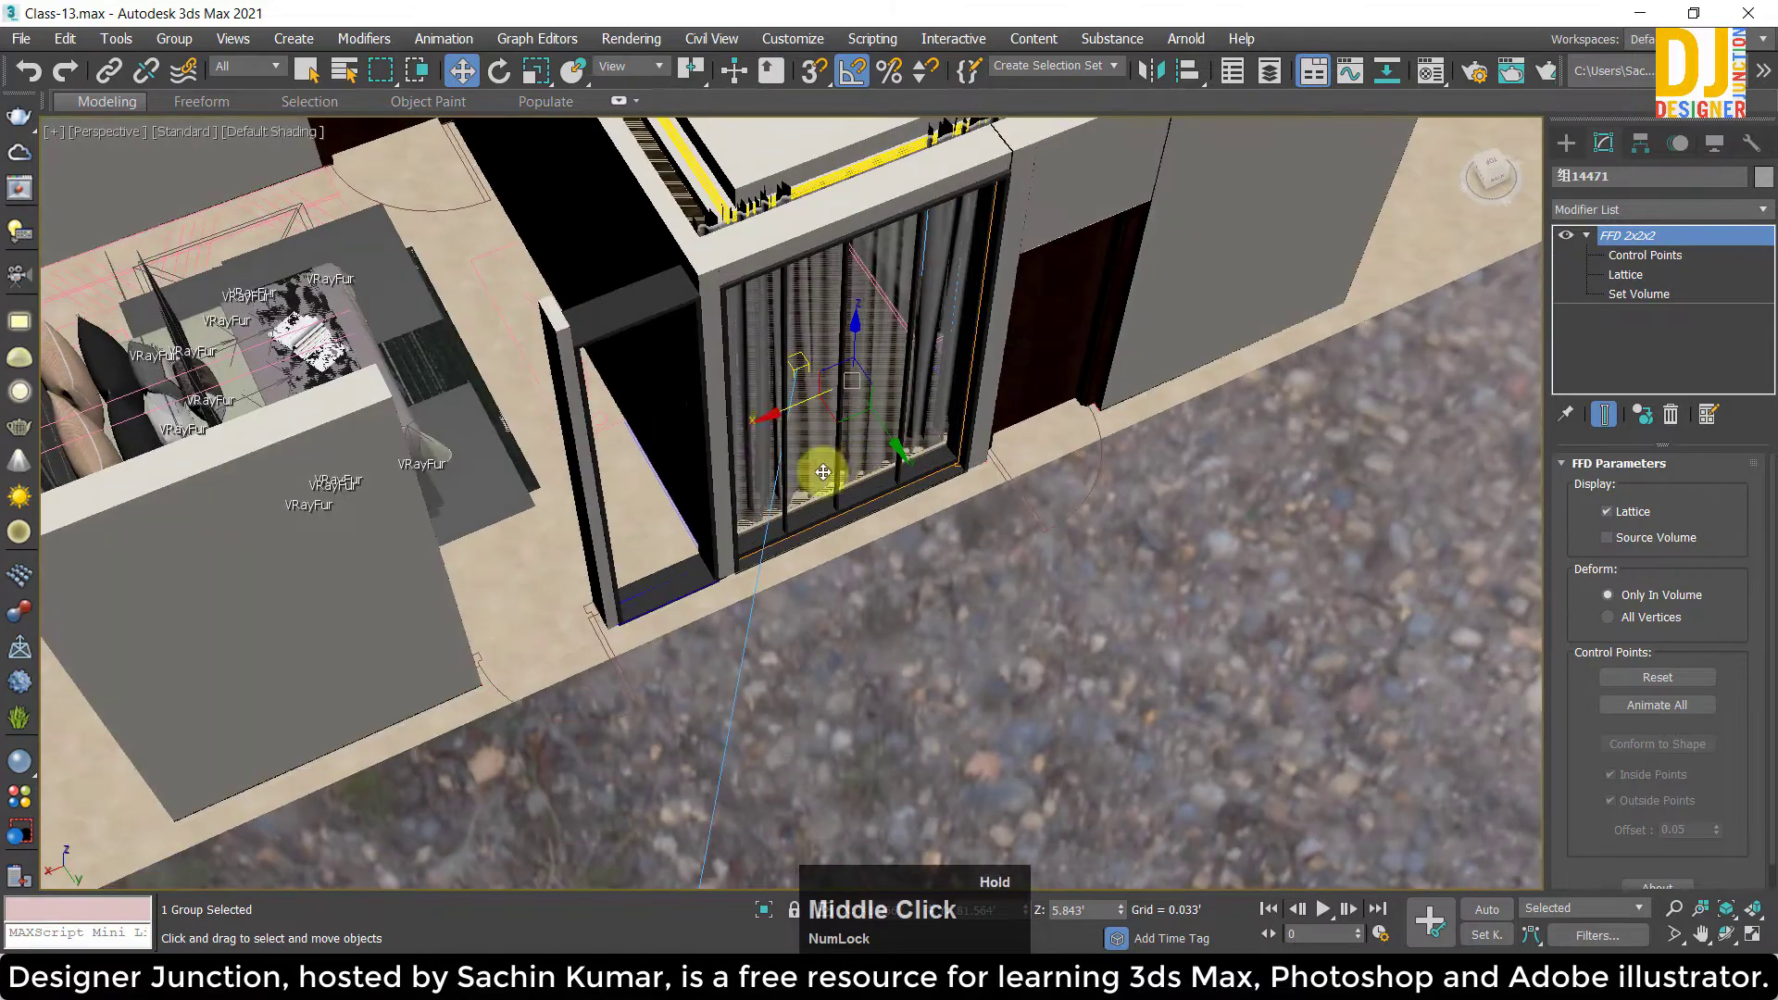
# Clone the window group as one Copy out of the opening and copy the dark frame beside it.
pyautogui.click(770, 422)
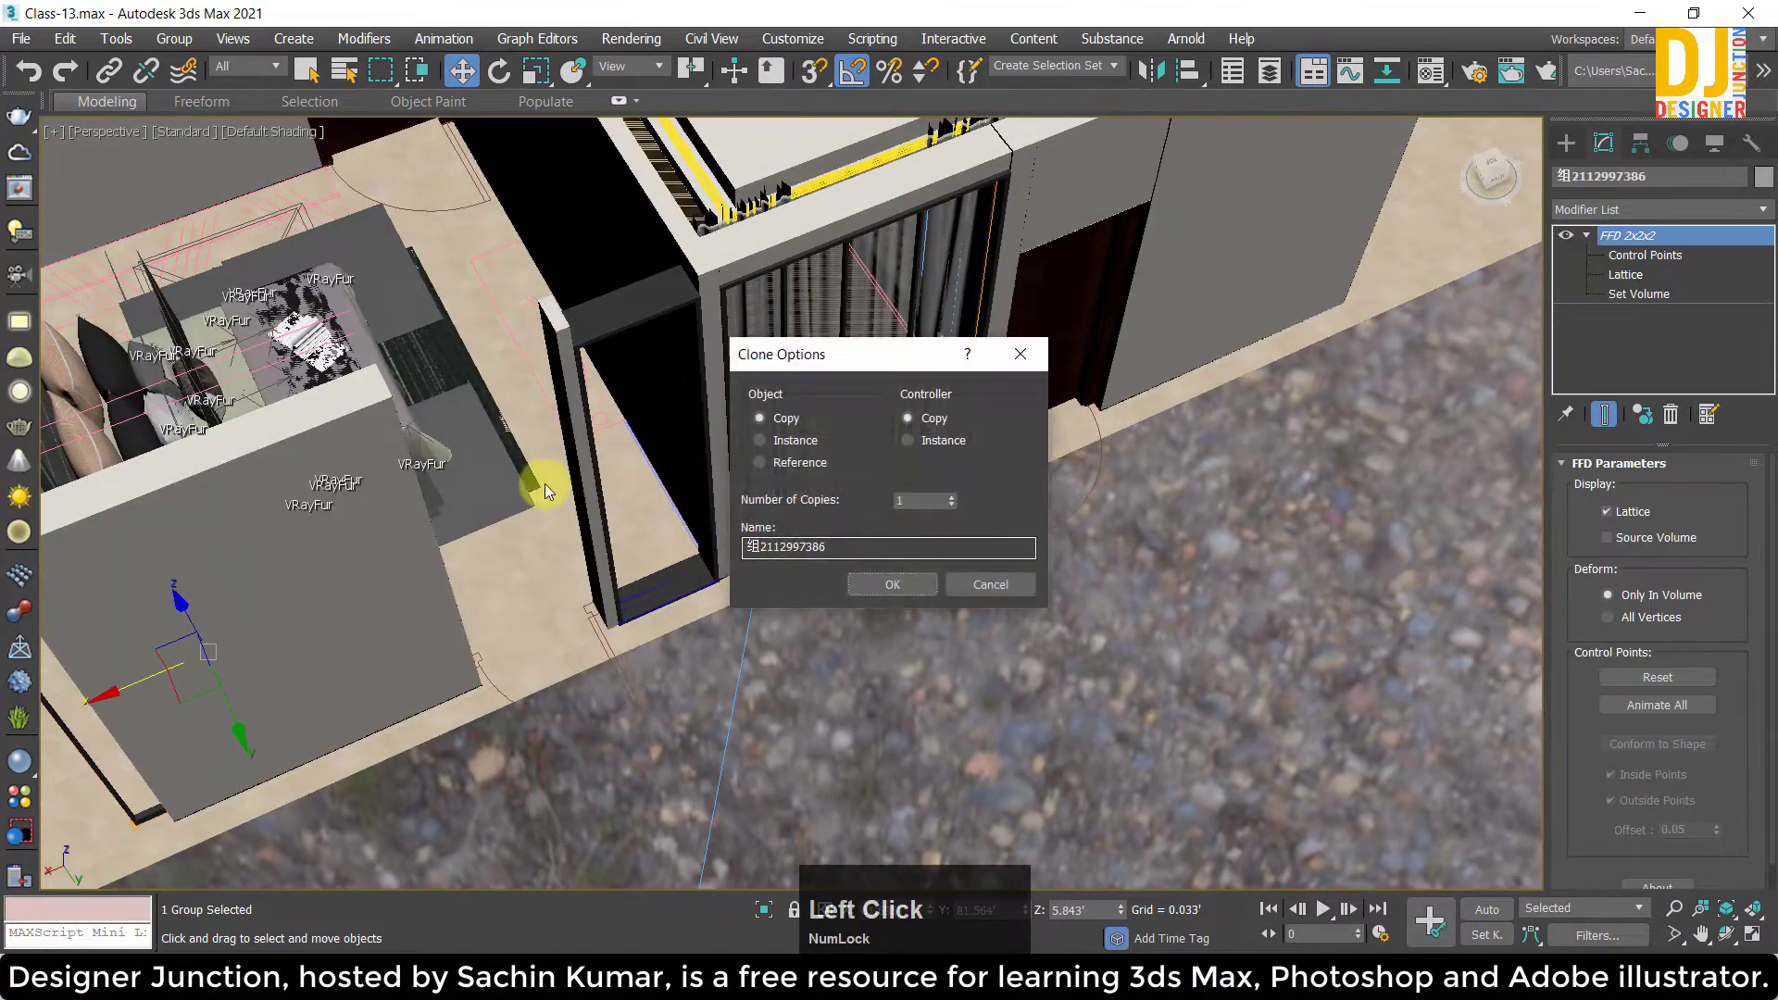
pyautogui.click(1028, 355)
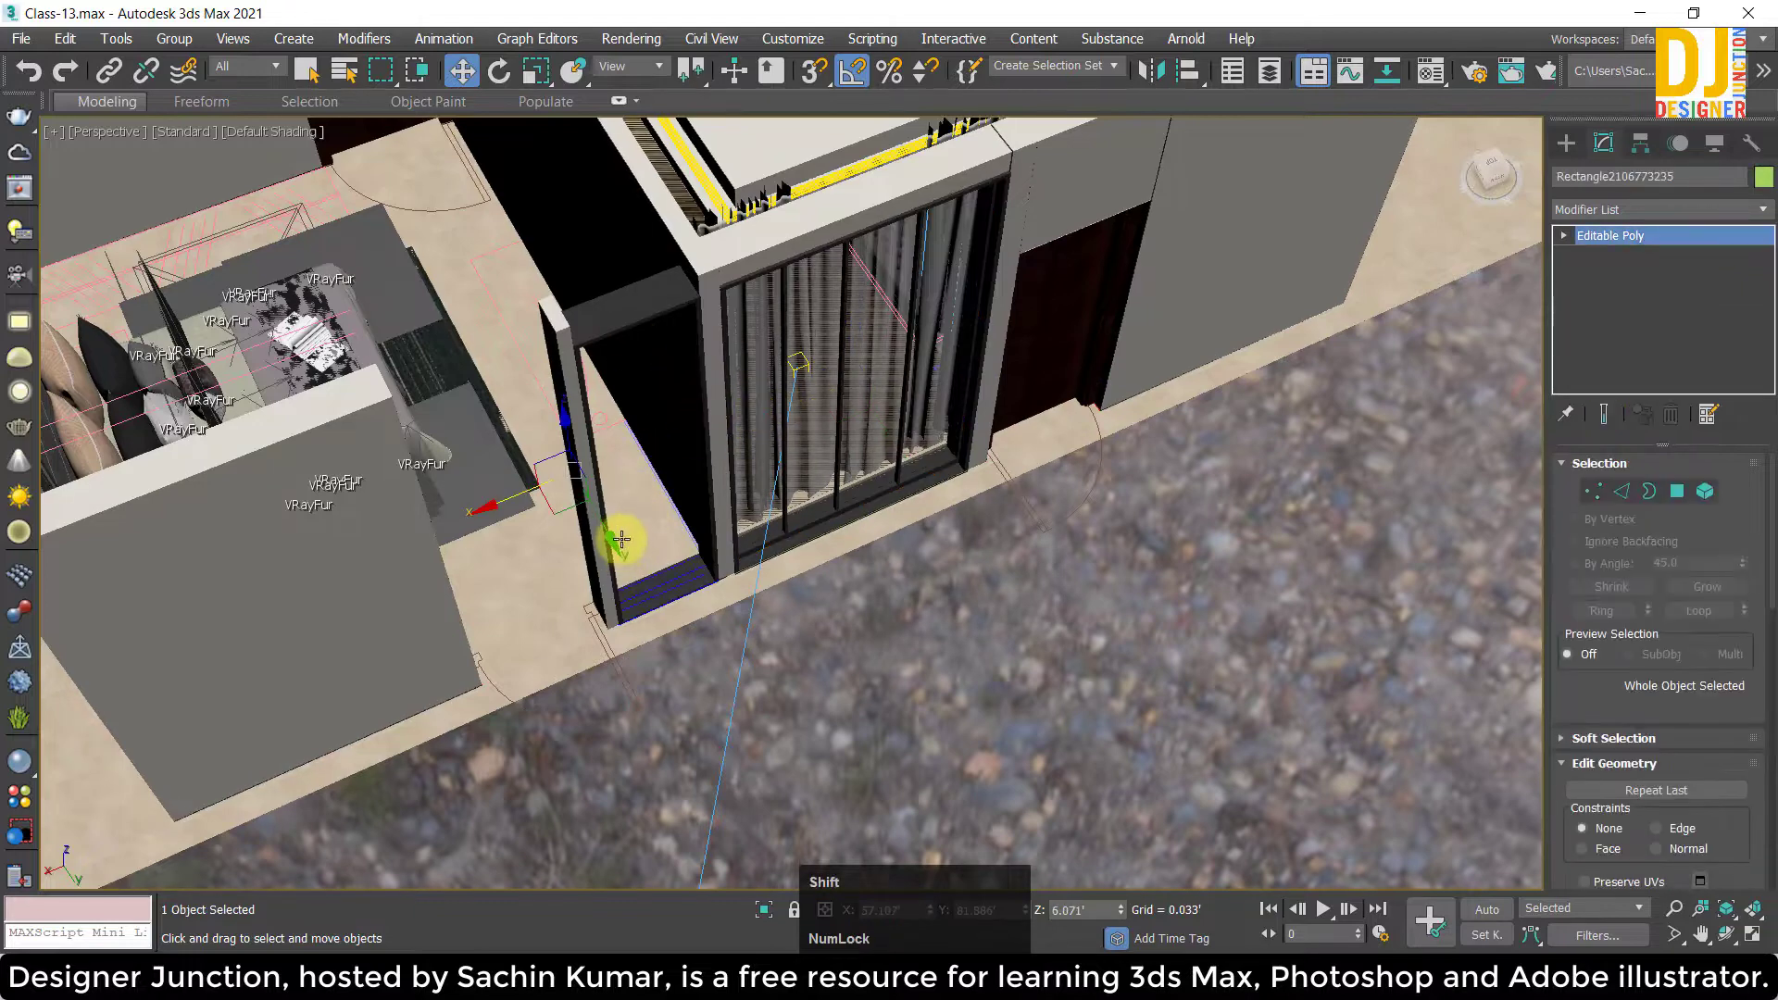
pyautogui.click(606, 537)
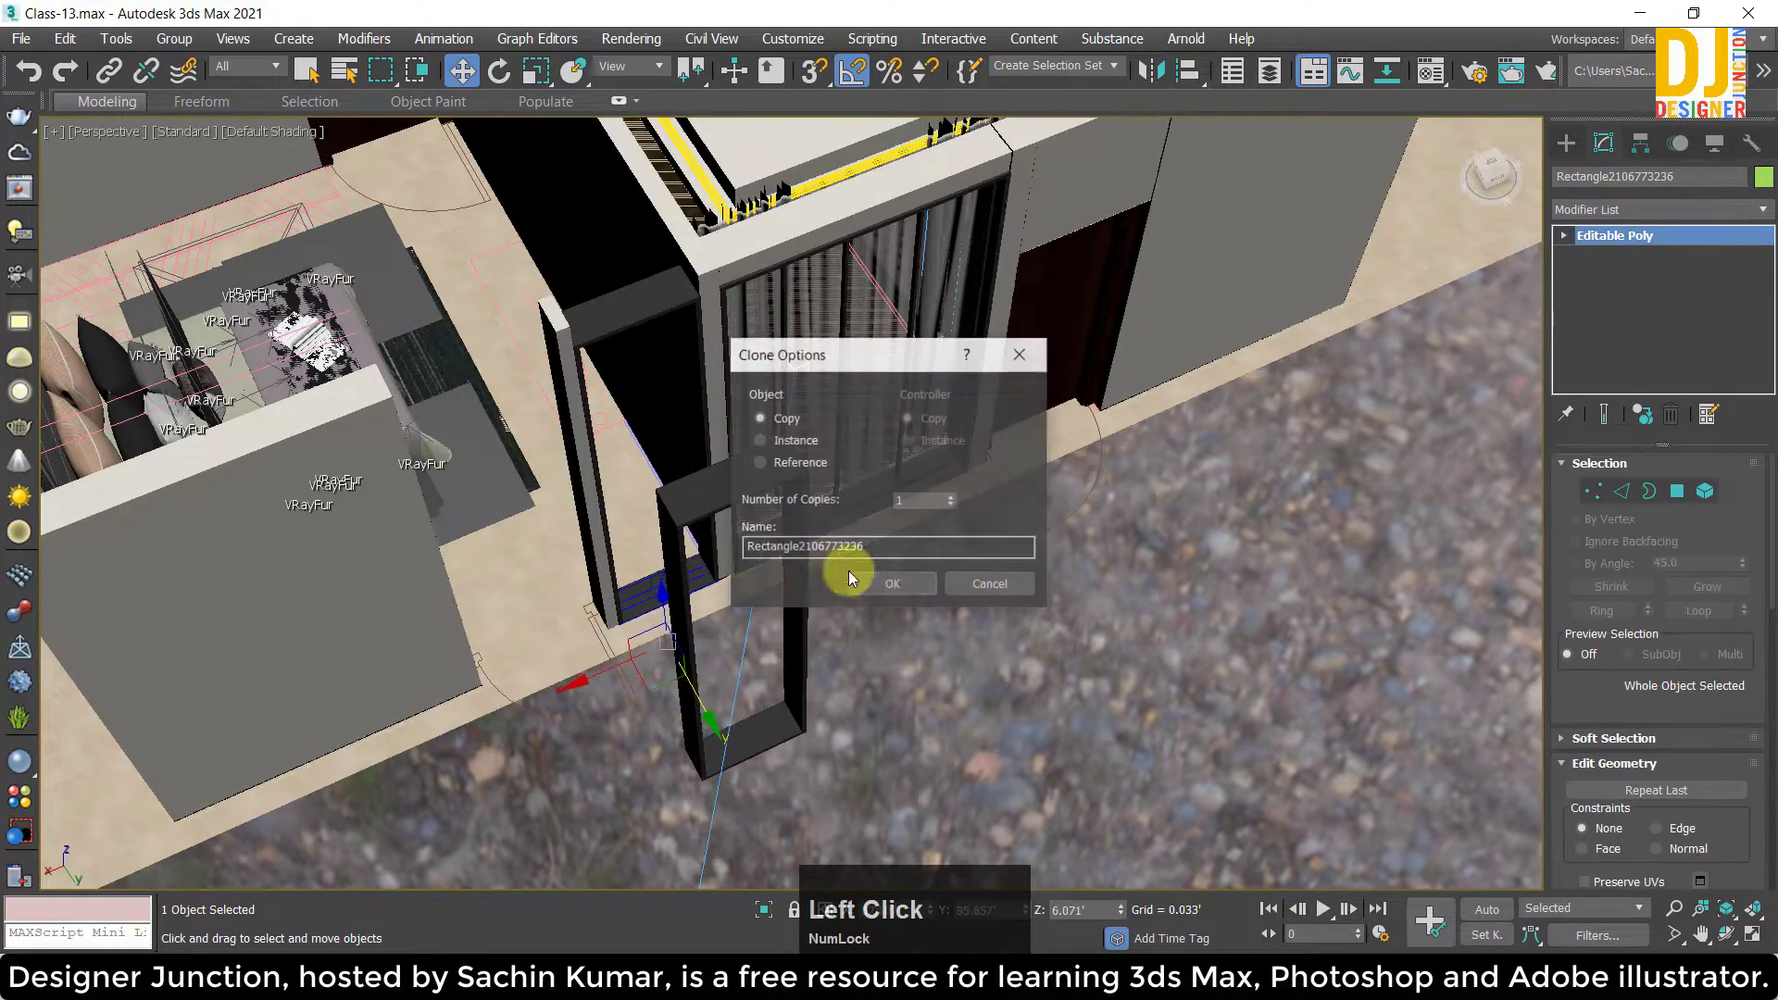
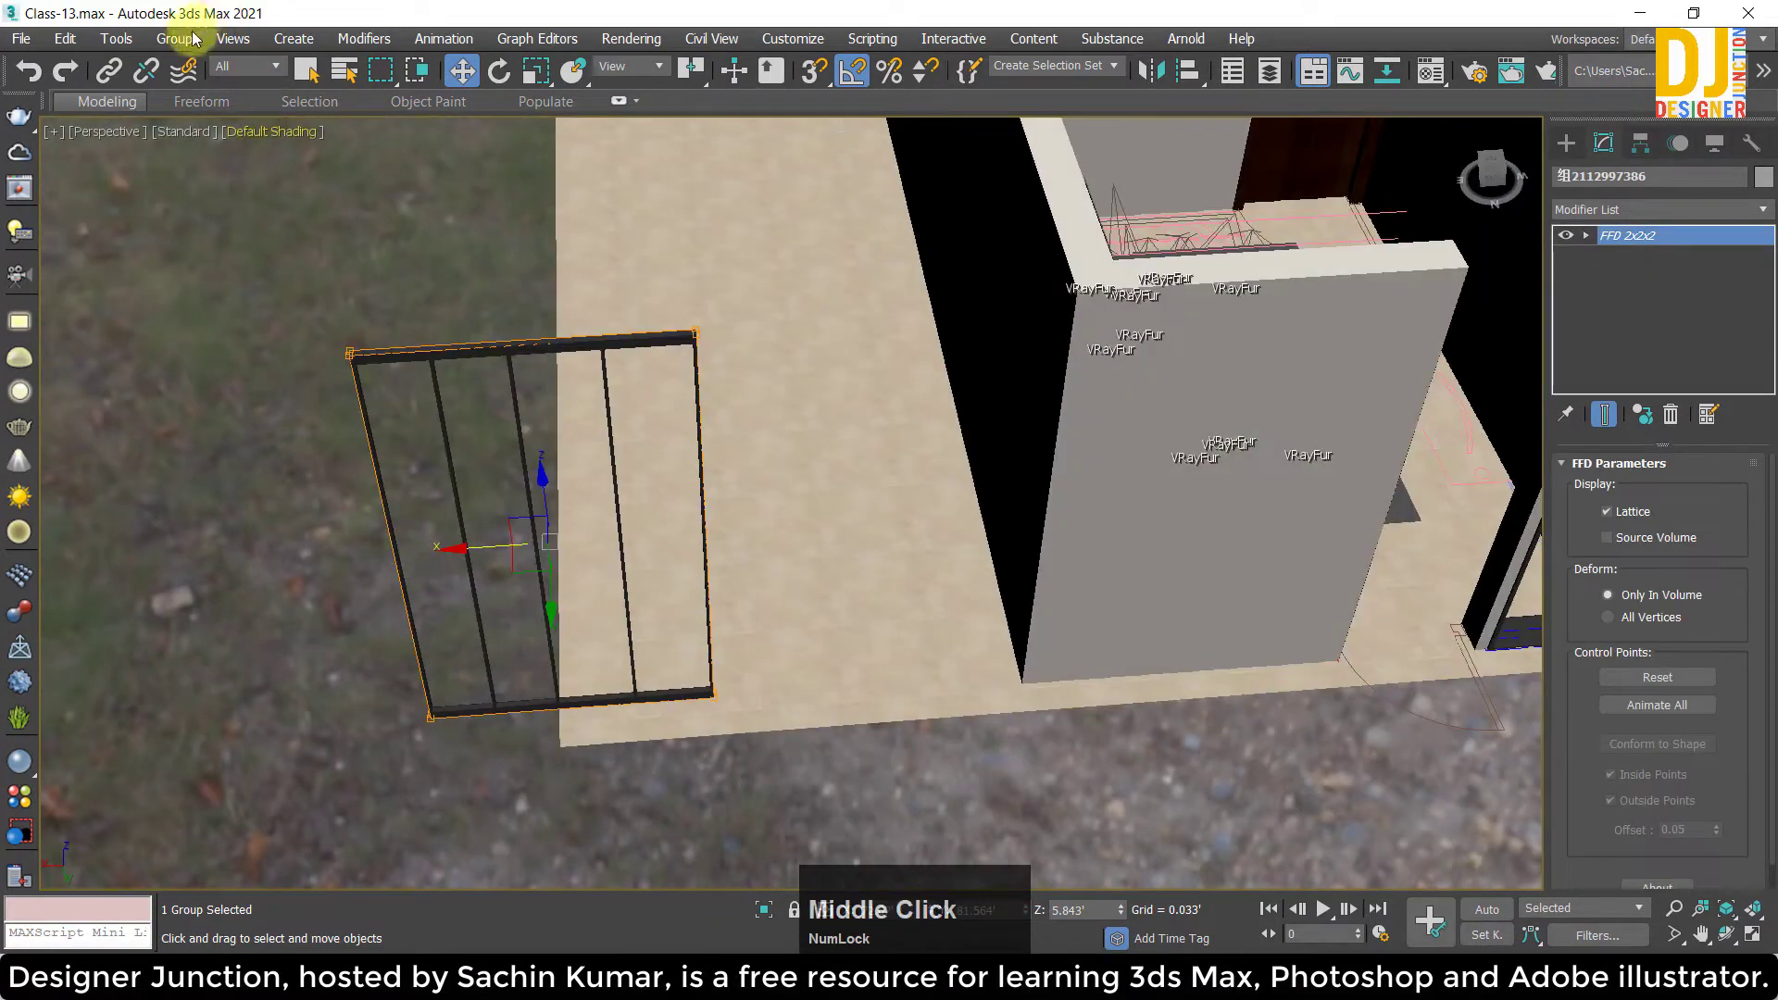
# Open the copied window group via Group > Open so its parts can be edited.
pyautogui.click(1671, 433)
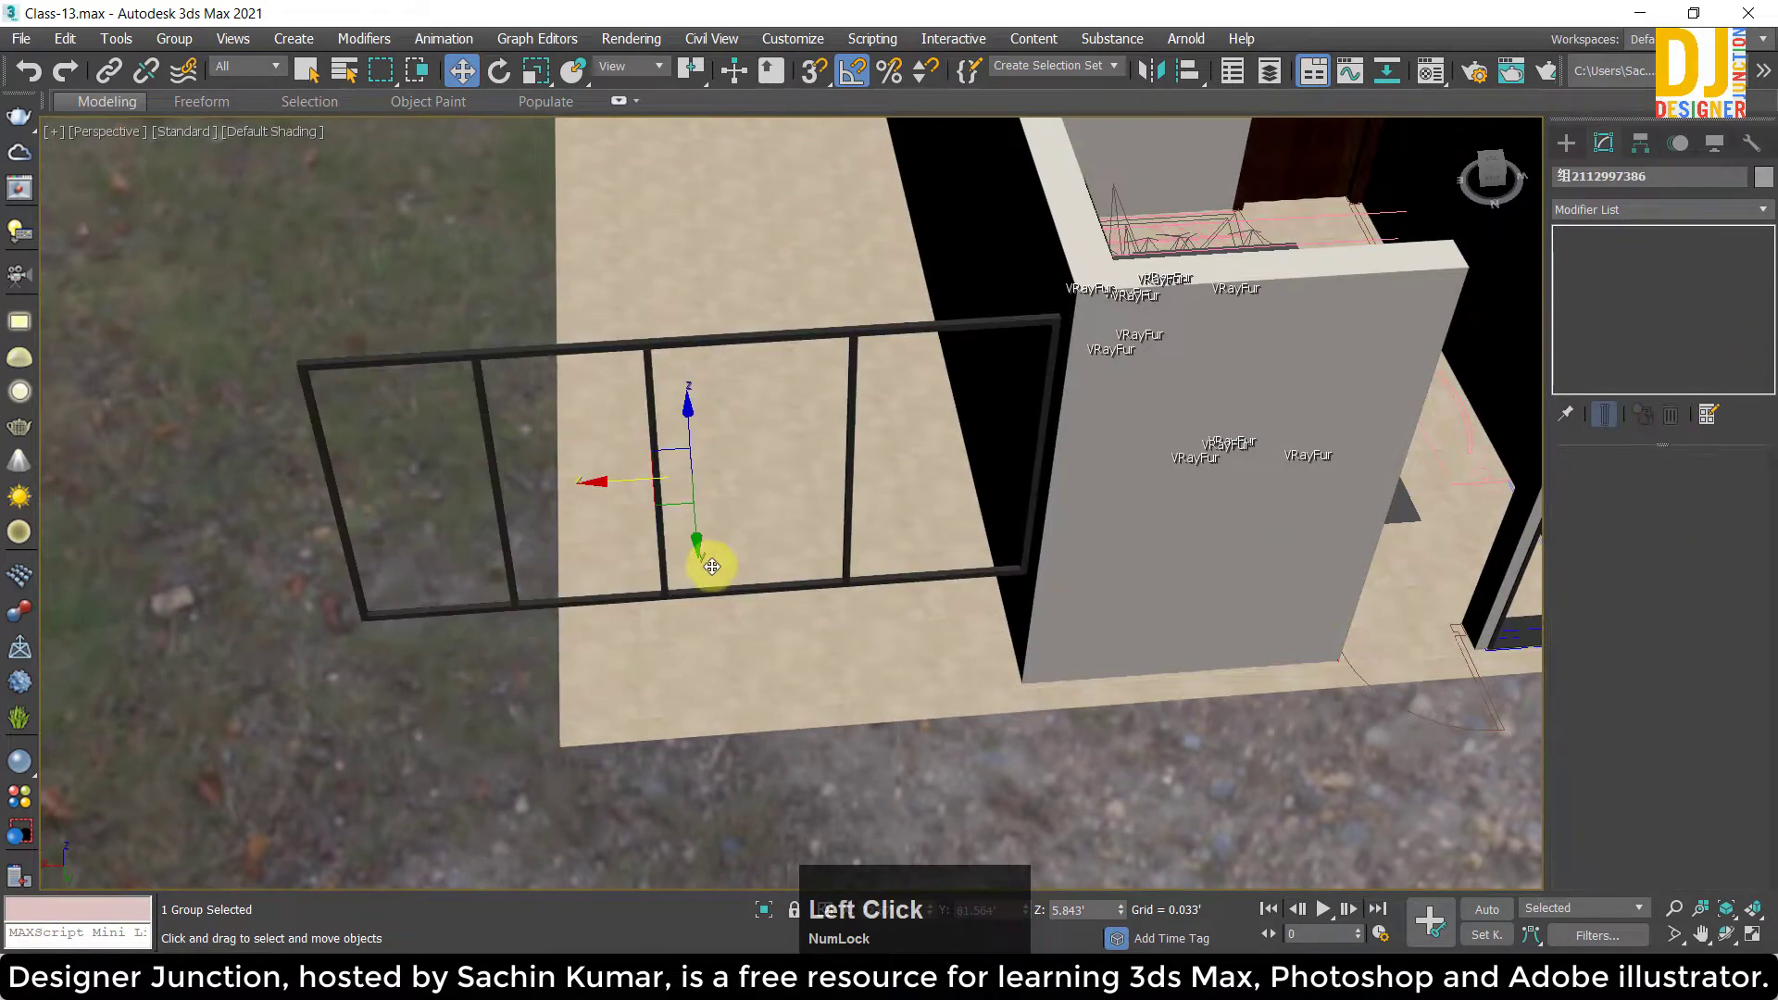
pyautogui.scroll(-3)
pyautogui.middleClick(455, 558)
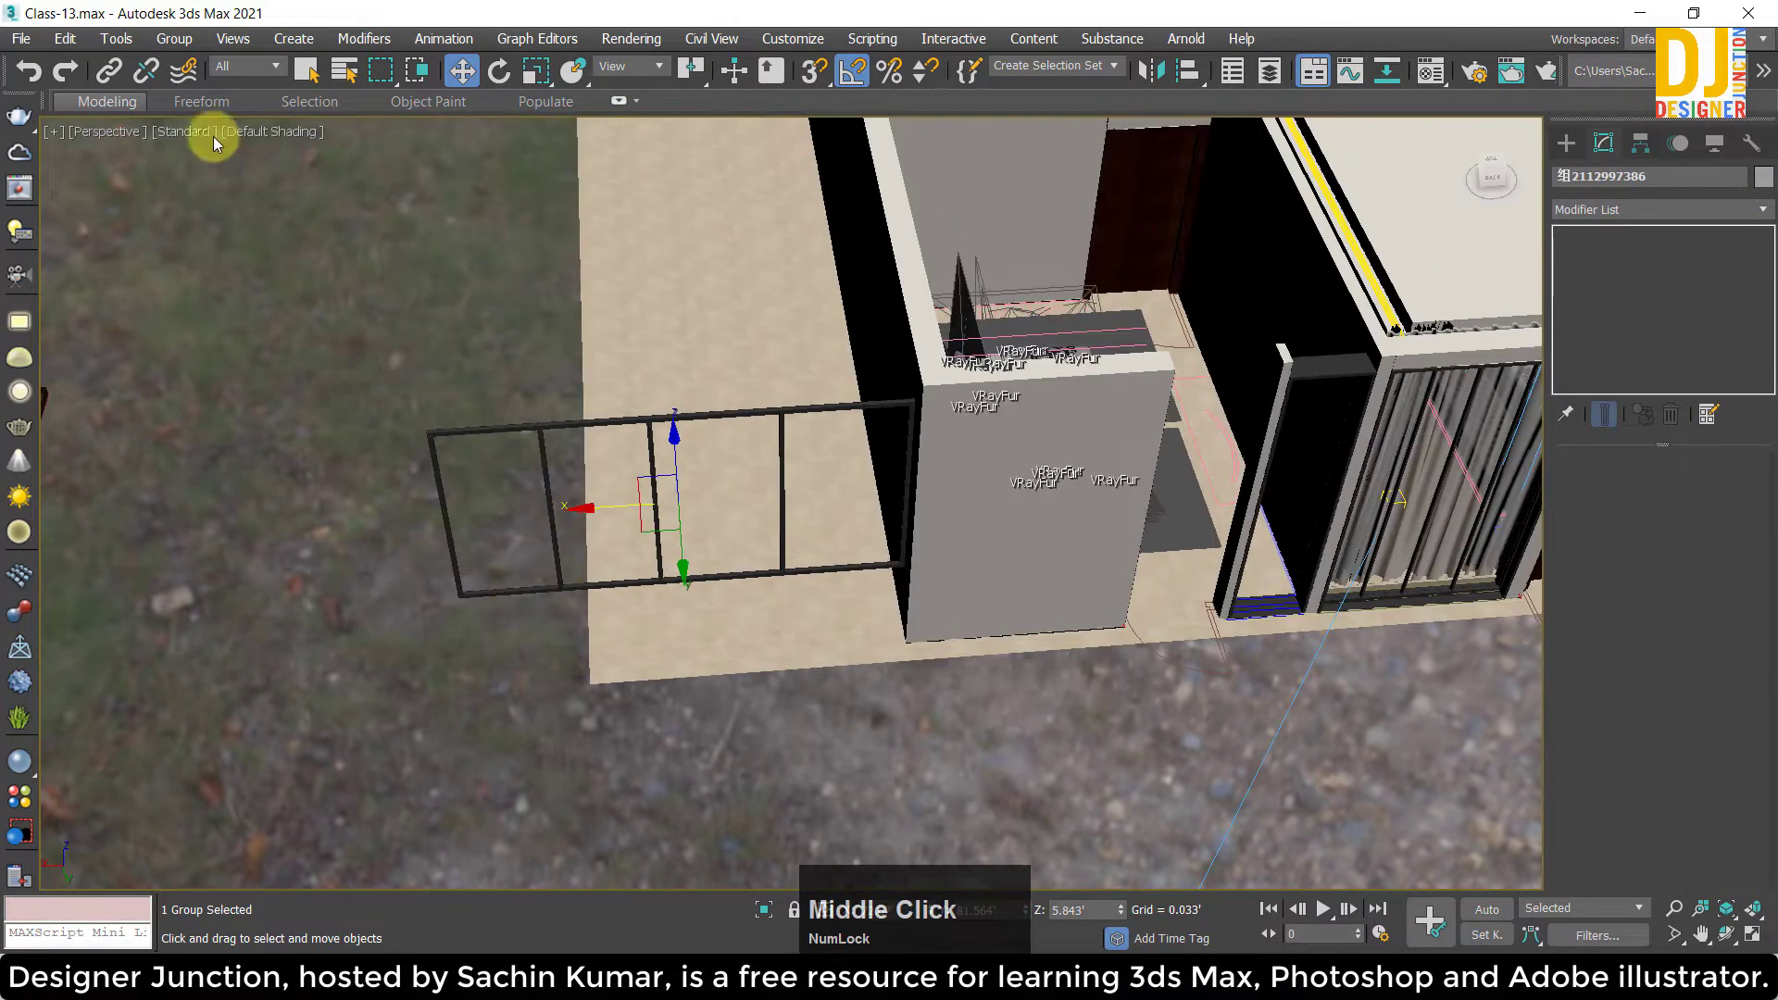
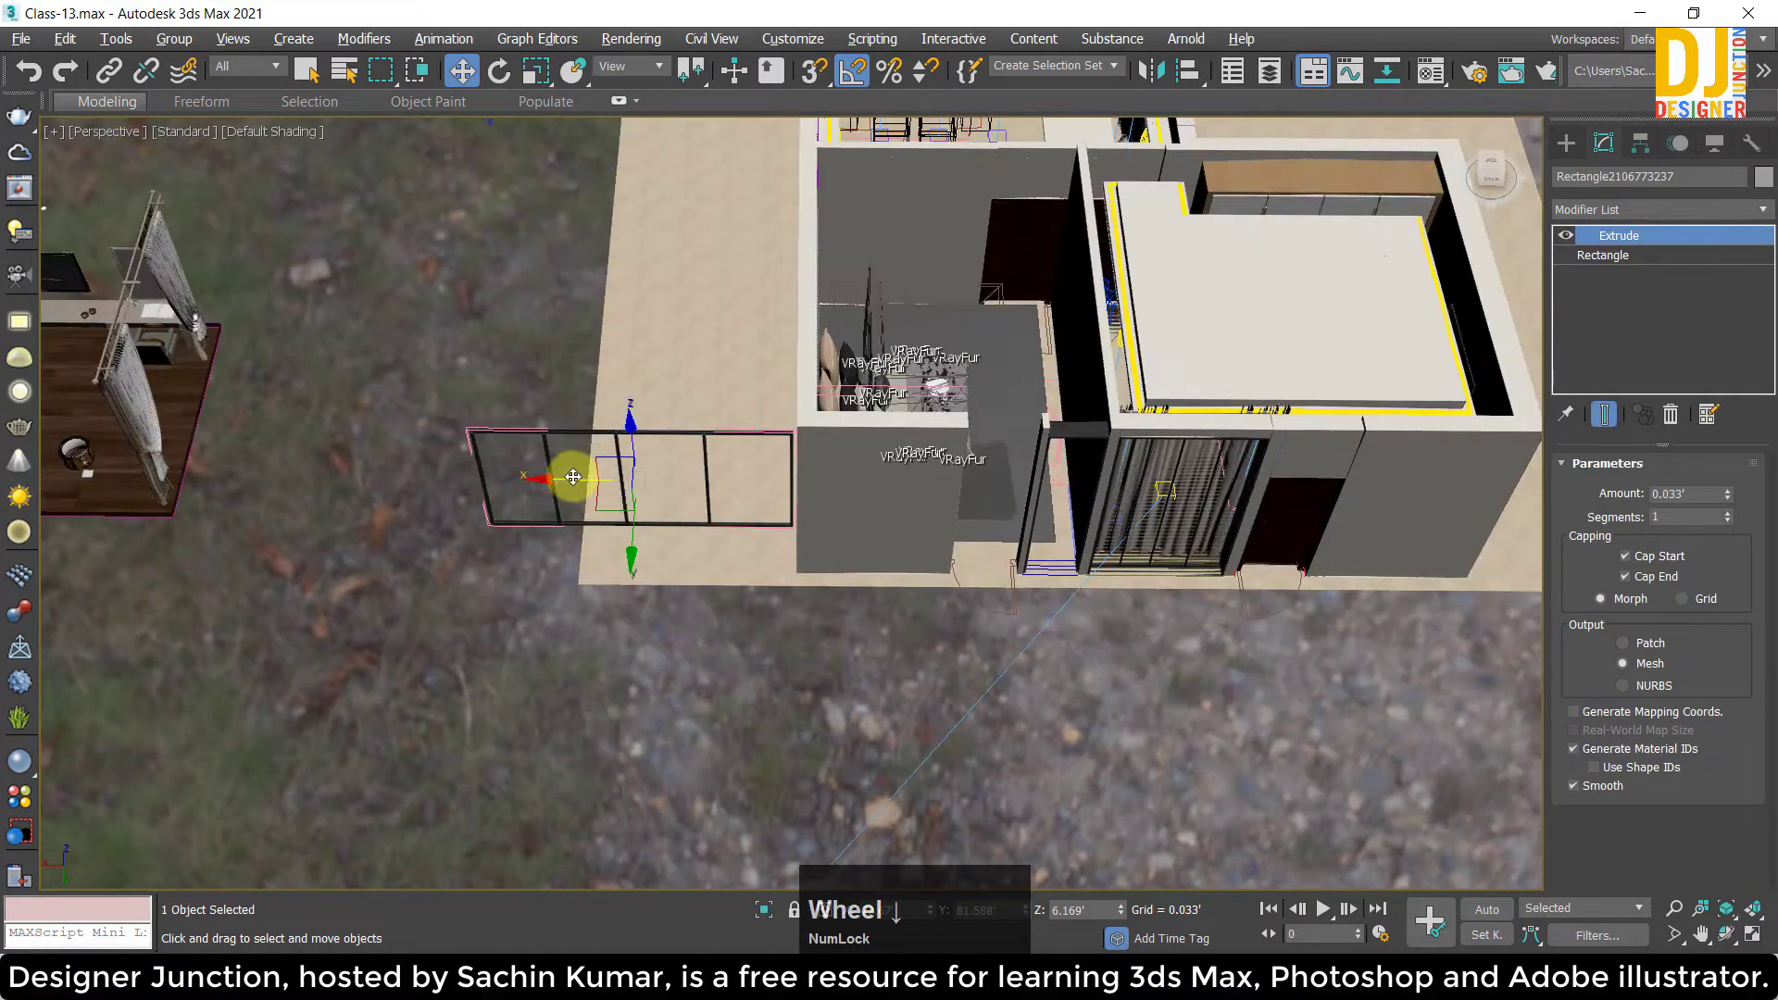
pyautogui.click(564, 485)
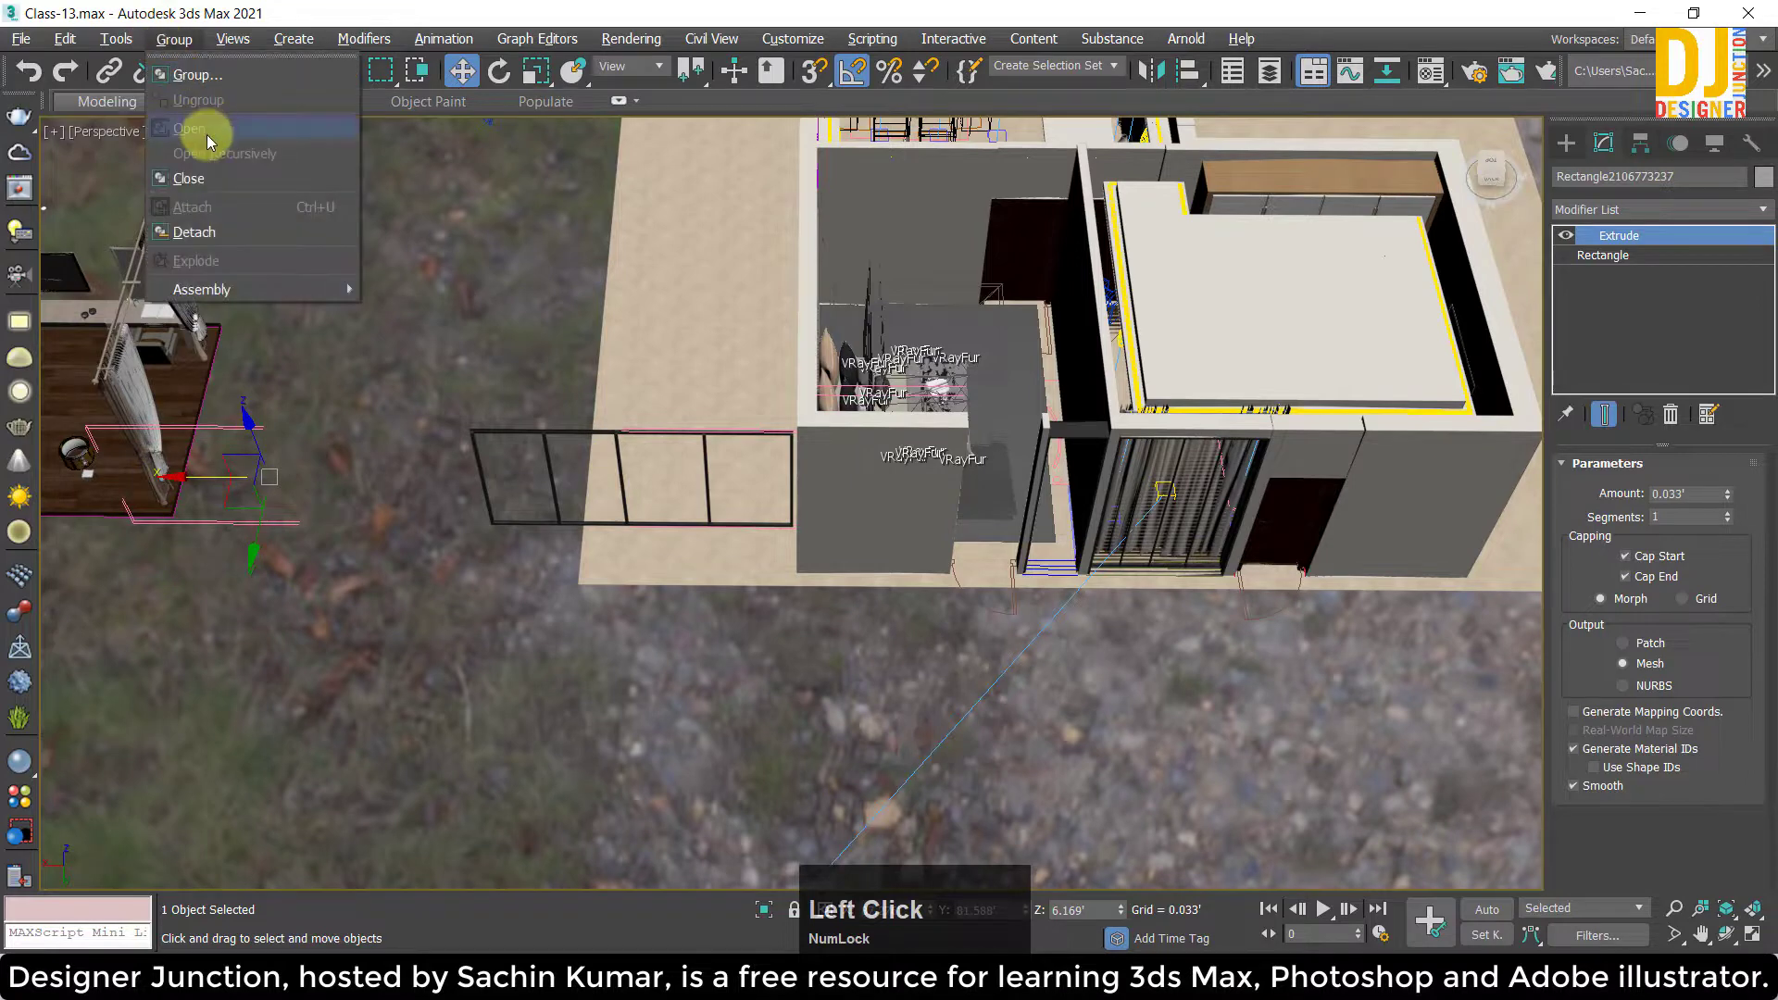
pyautogui.scroll(3)
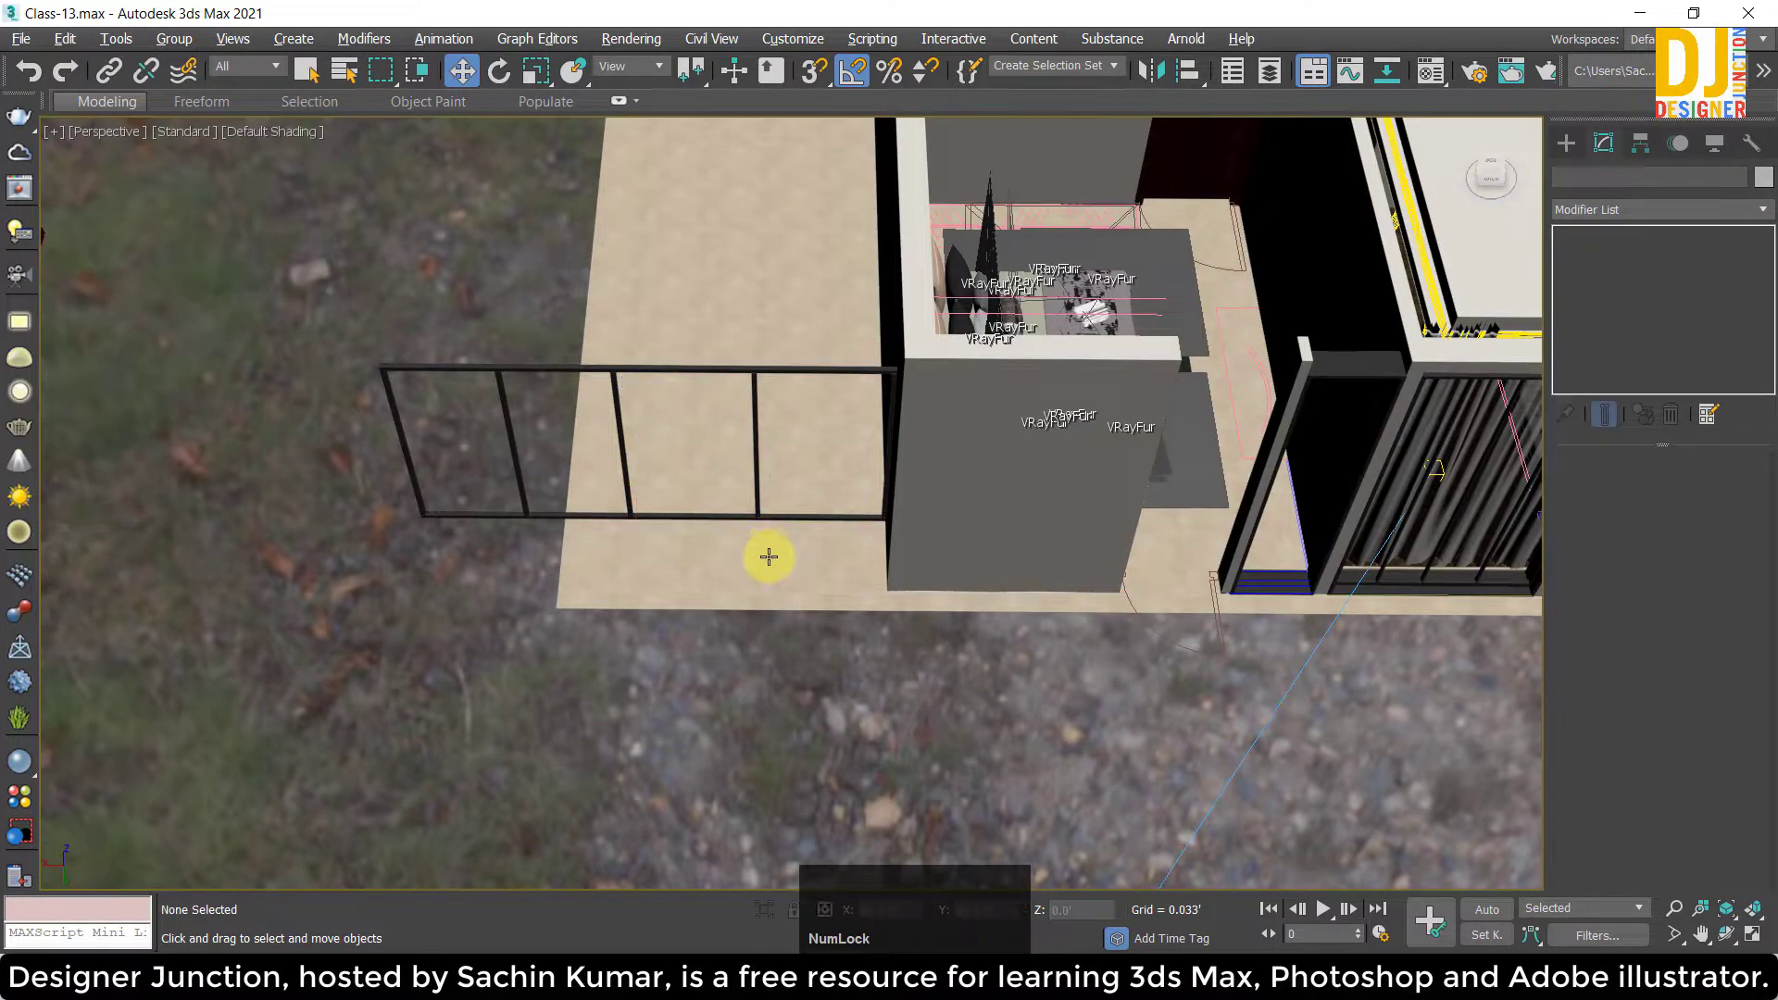
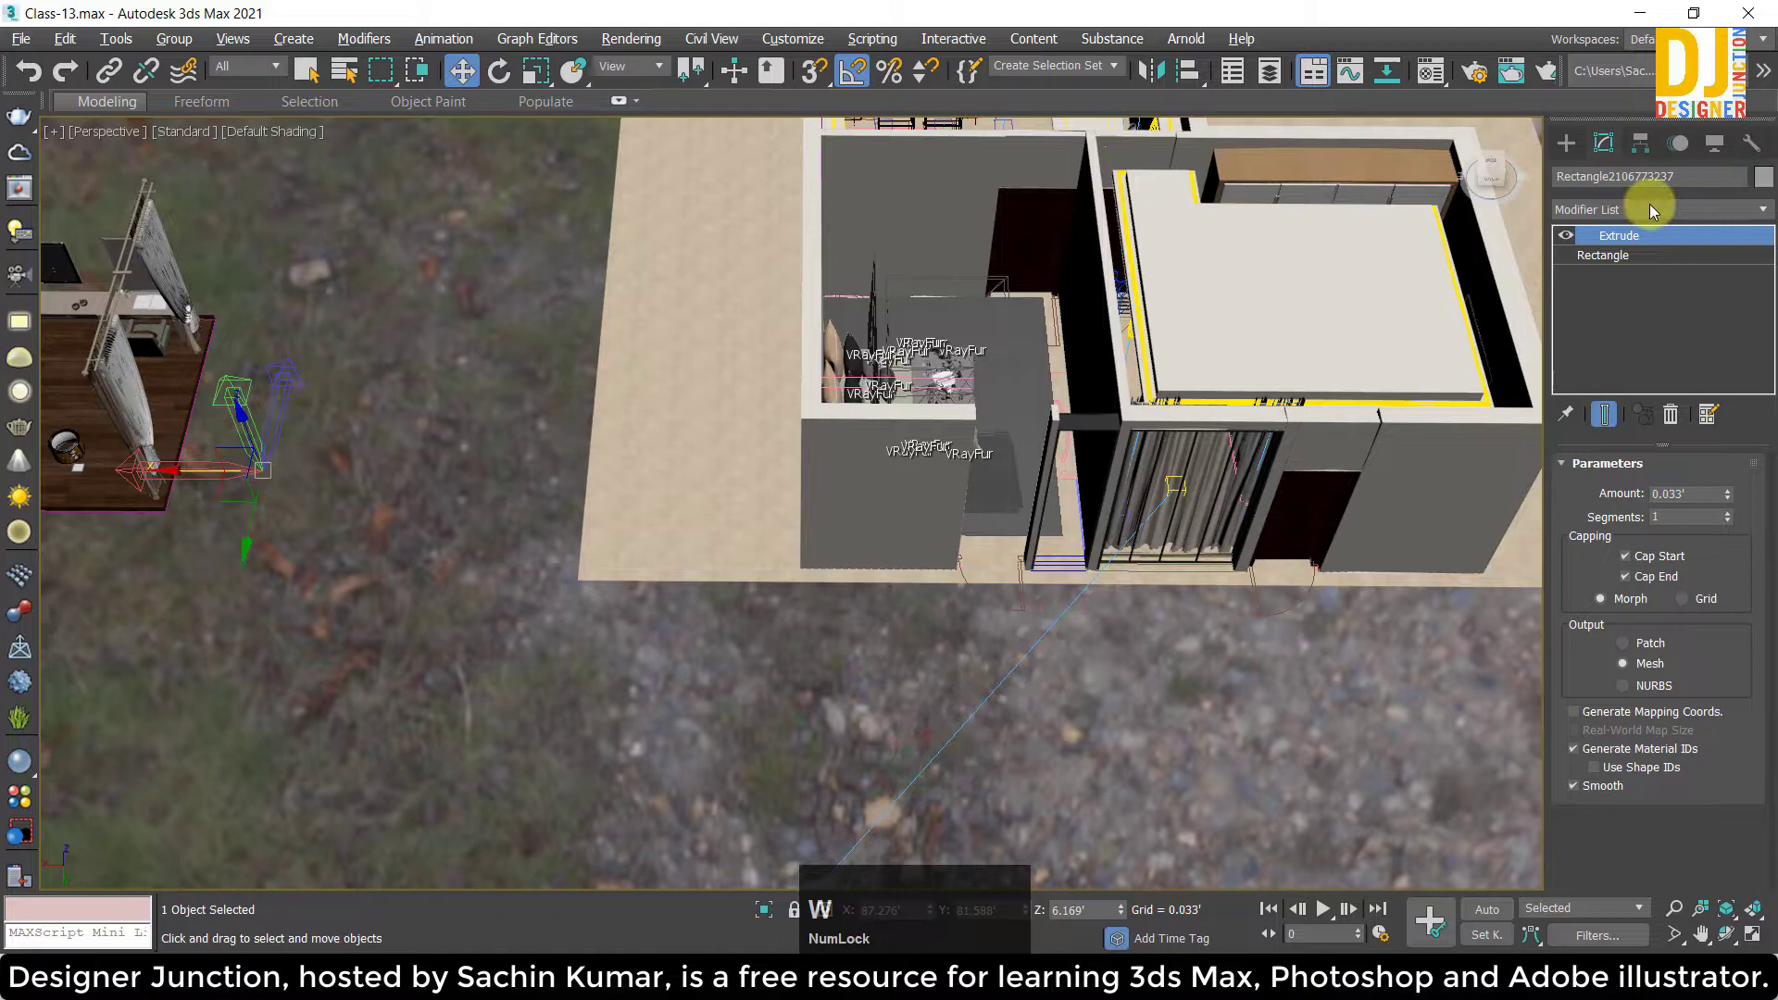
# Select the extruded frame and start moving it into the empty opening, with Edged Faces shown.
pyautogui.click(1649, 145)
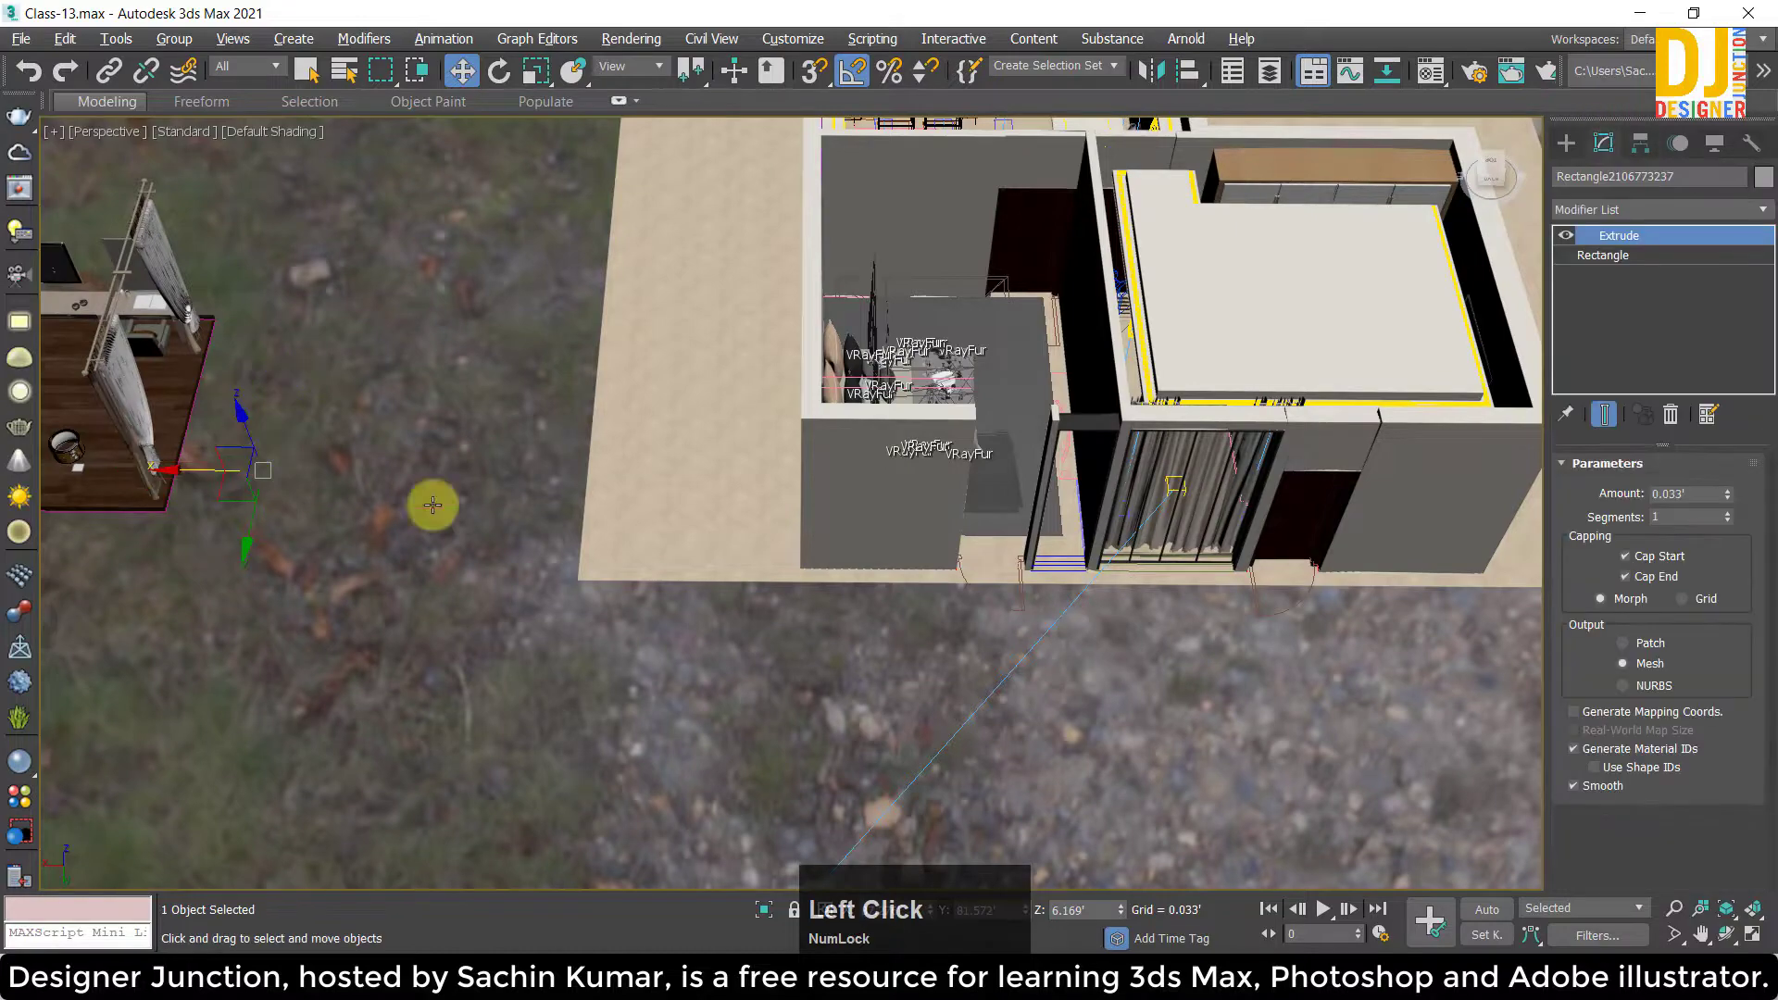
pyautogui.middleClick(286, 522)
pyautogui.click(292, 490)
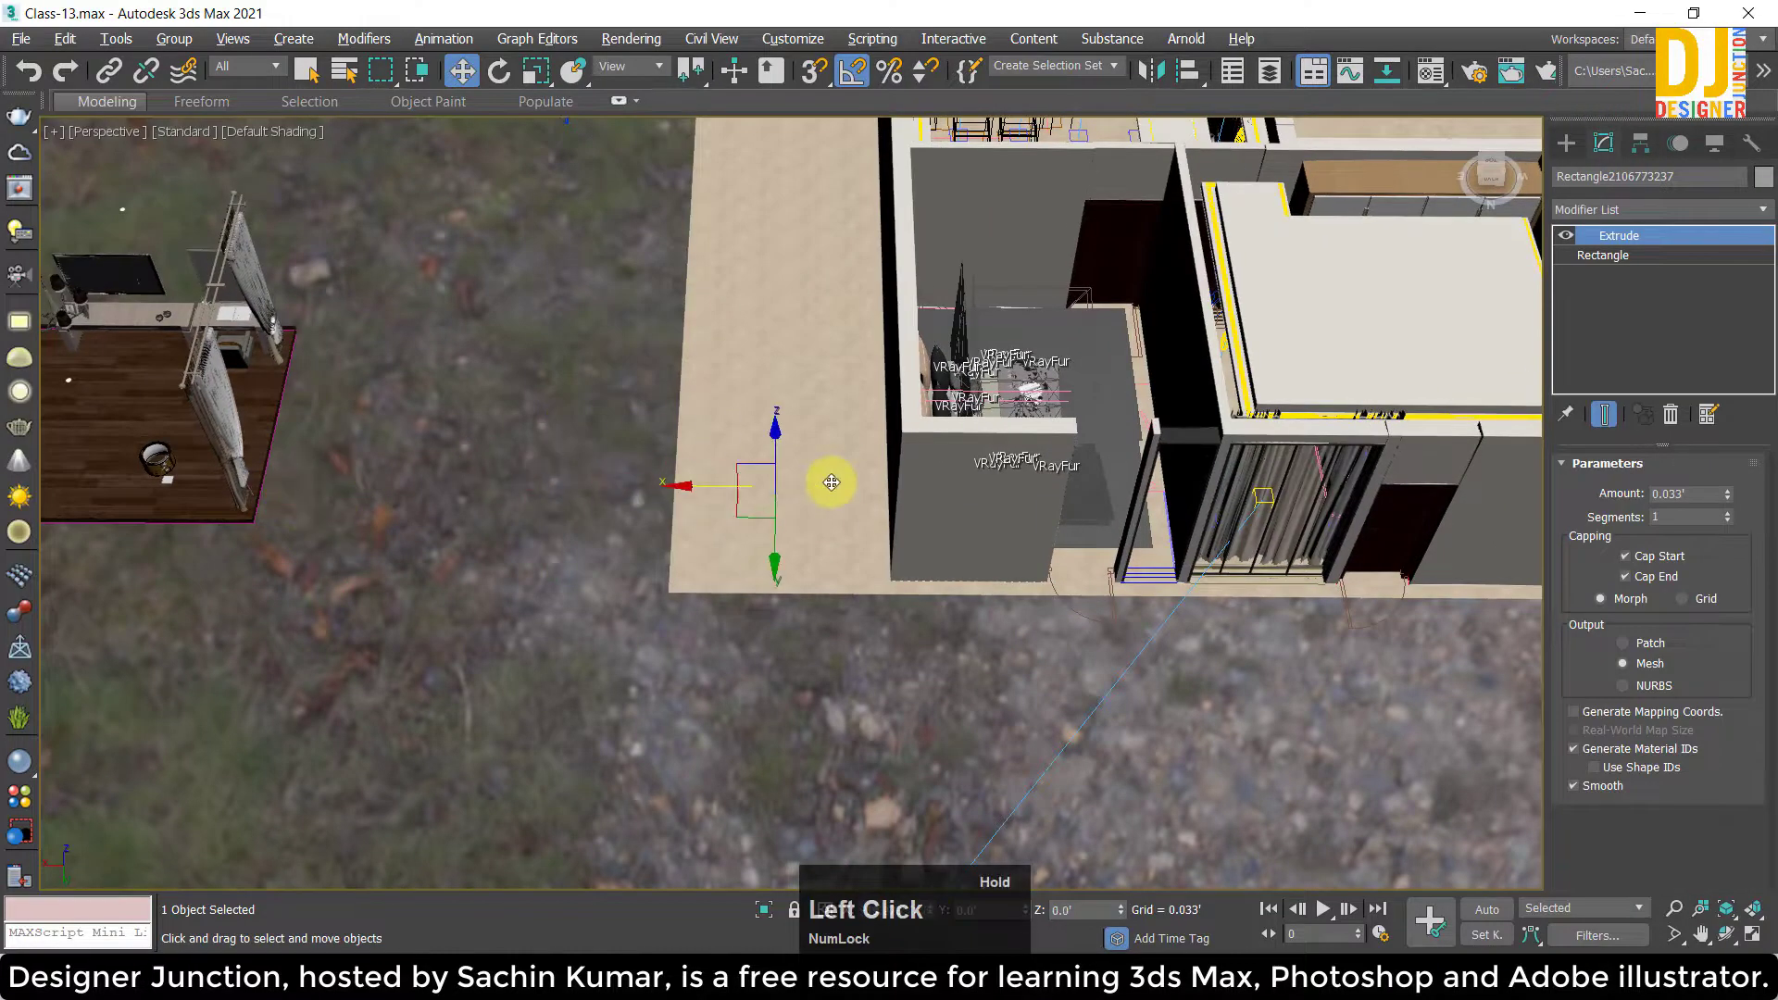
pyautogui.press('F3')
pyautogui.press('F4')
pyautogui.scroll(3)
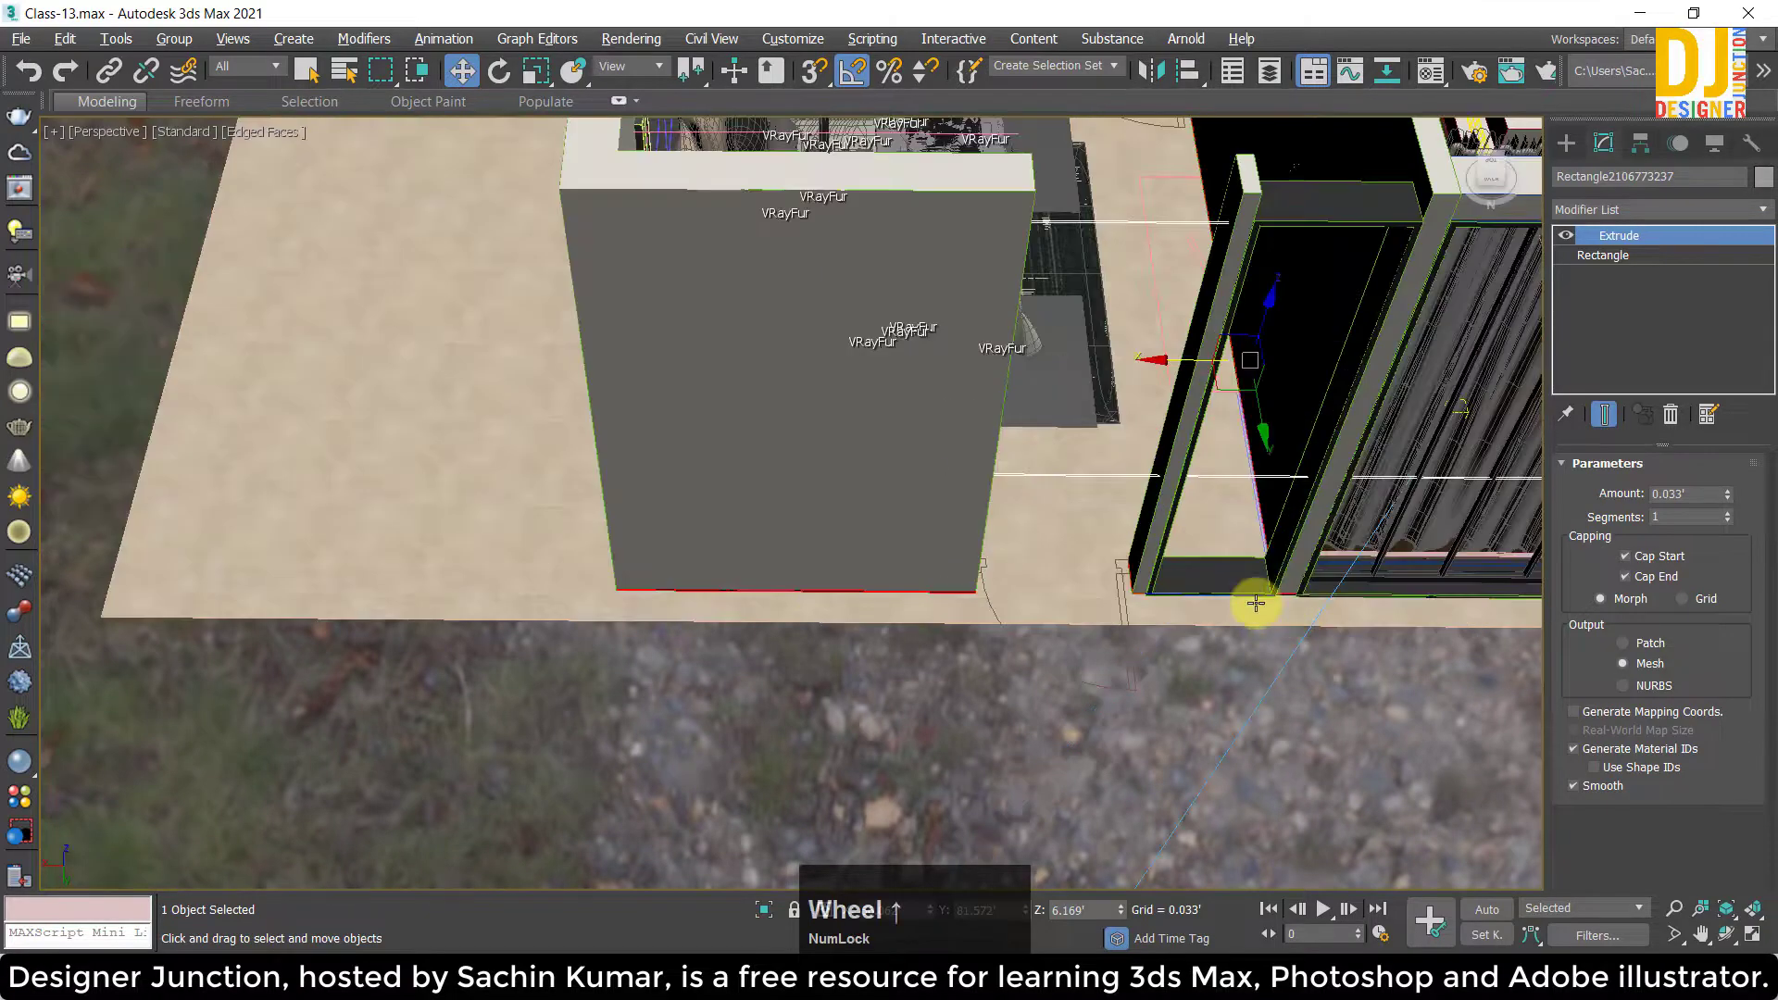
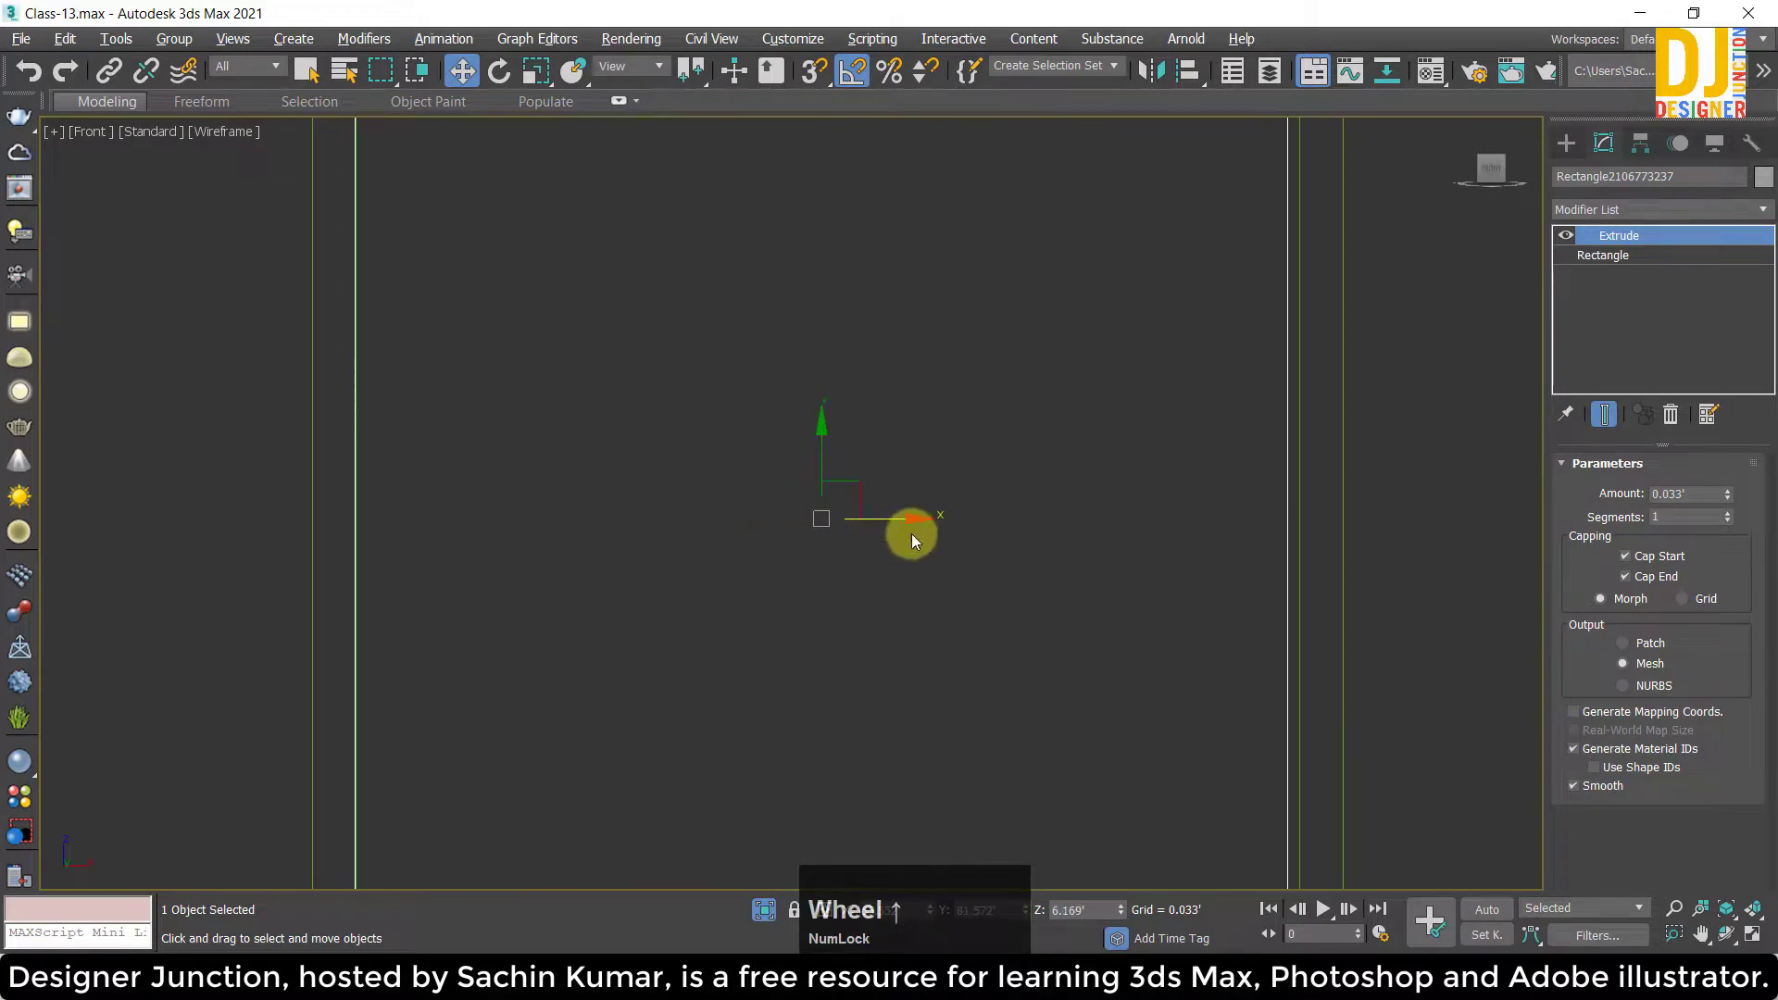
# In Front view, scale the frame on Y and move it so it spans the opening's full height.
pyautogui.click(914, 519)
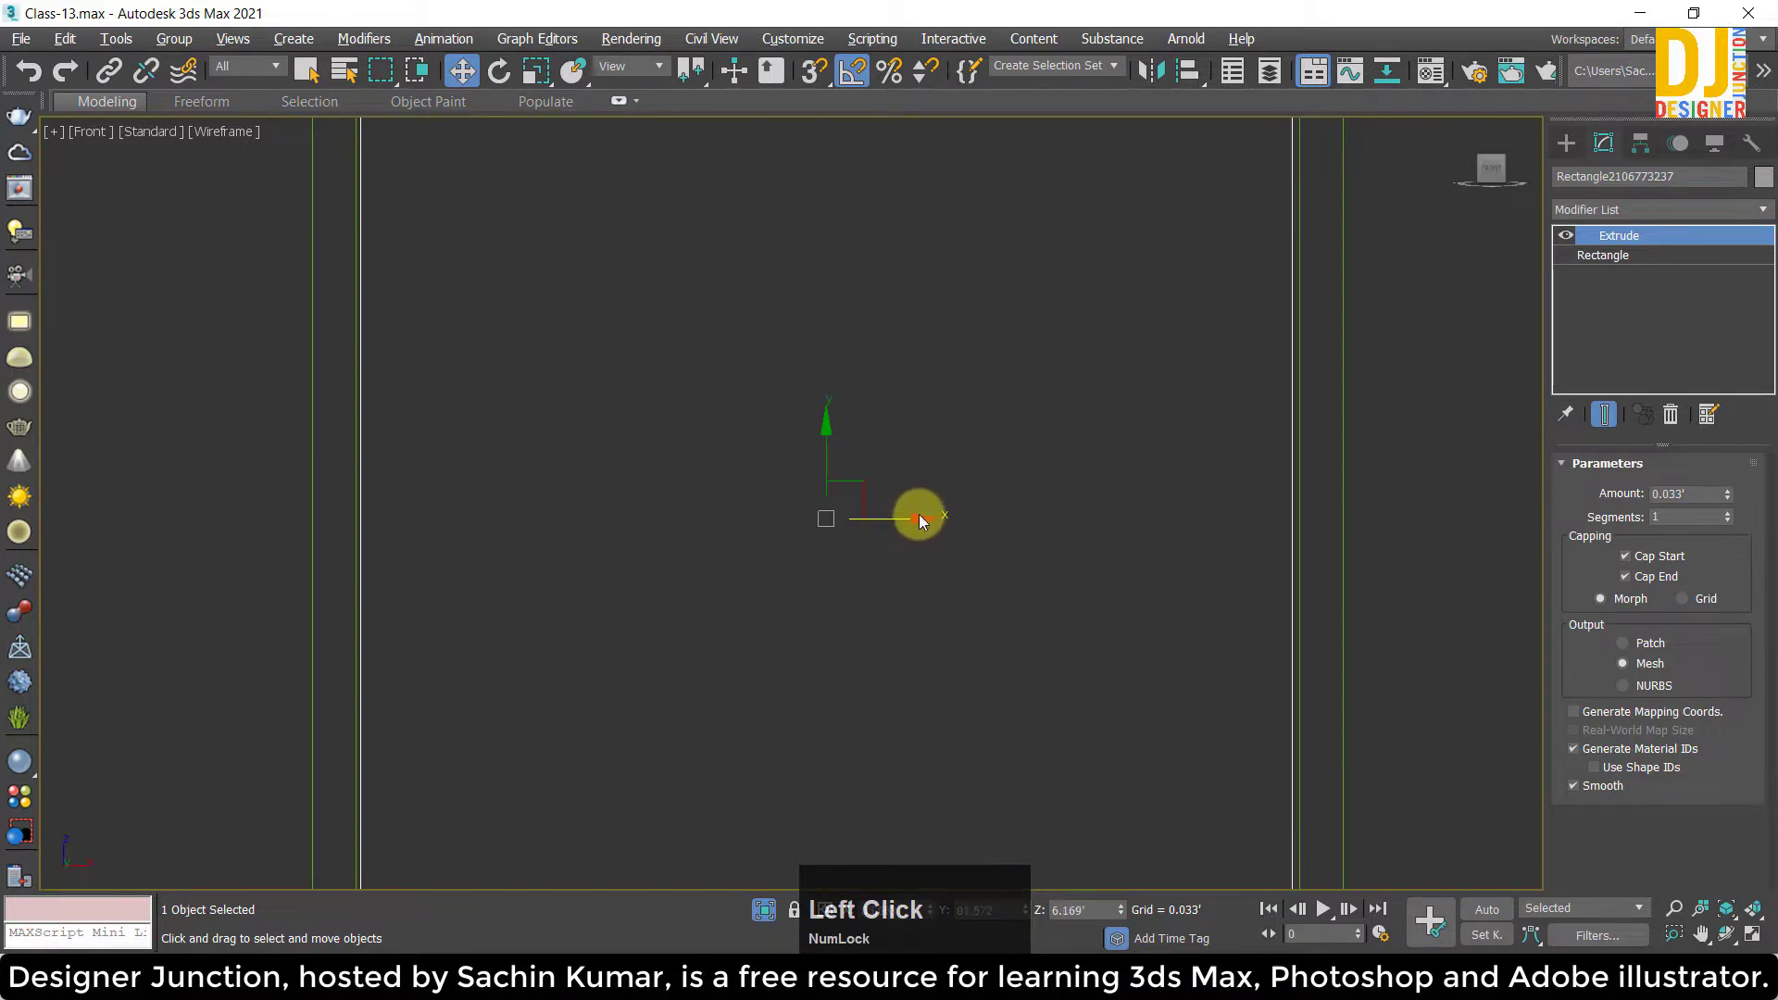
pyautogui.scroll(3)
pyautogui.middleClick(924, 521)
pyautogui.click(884, 492)
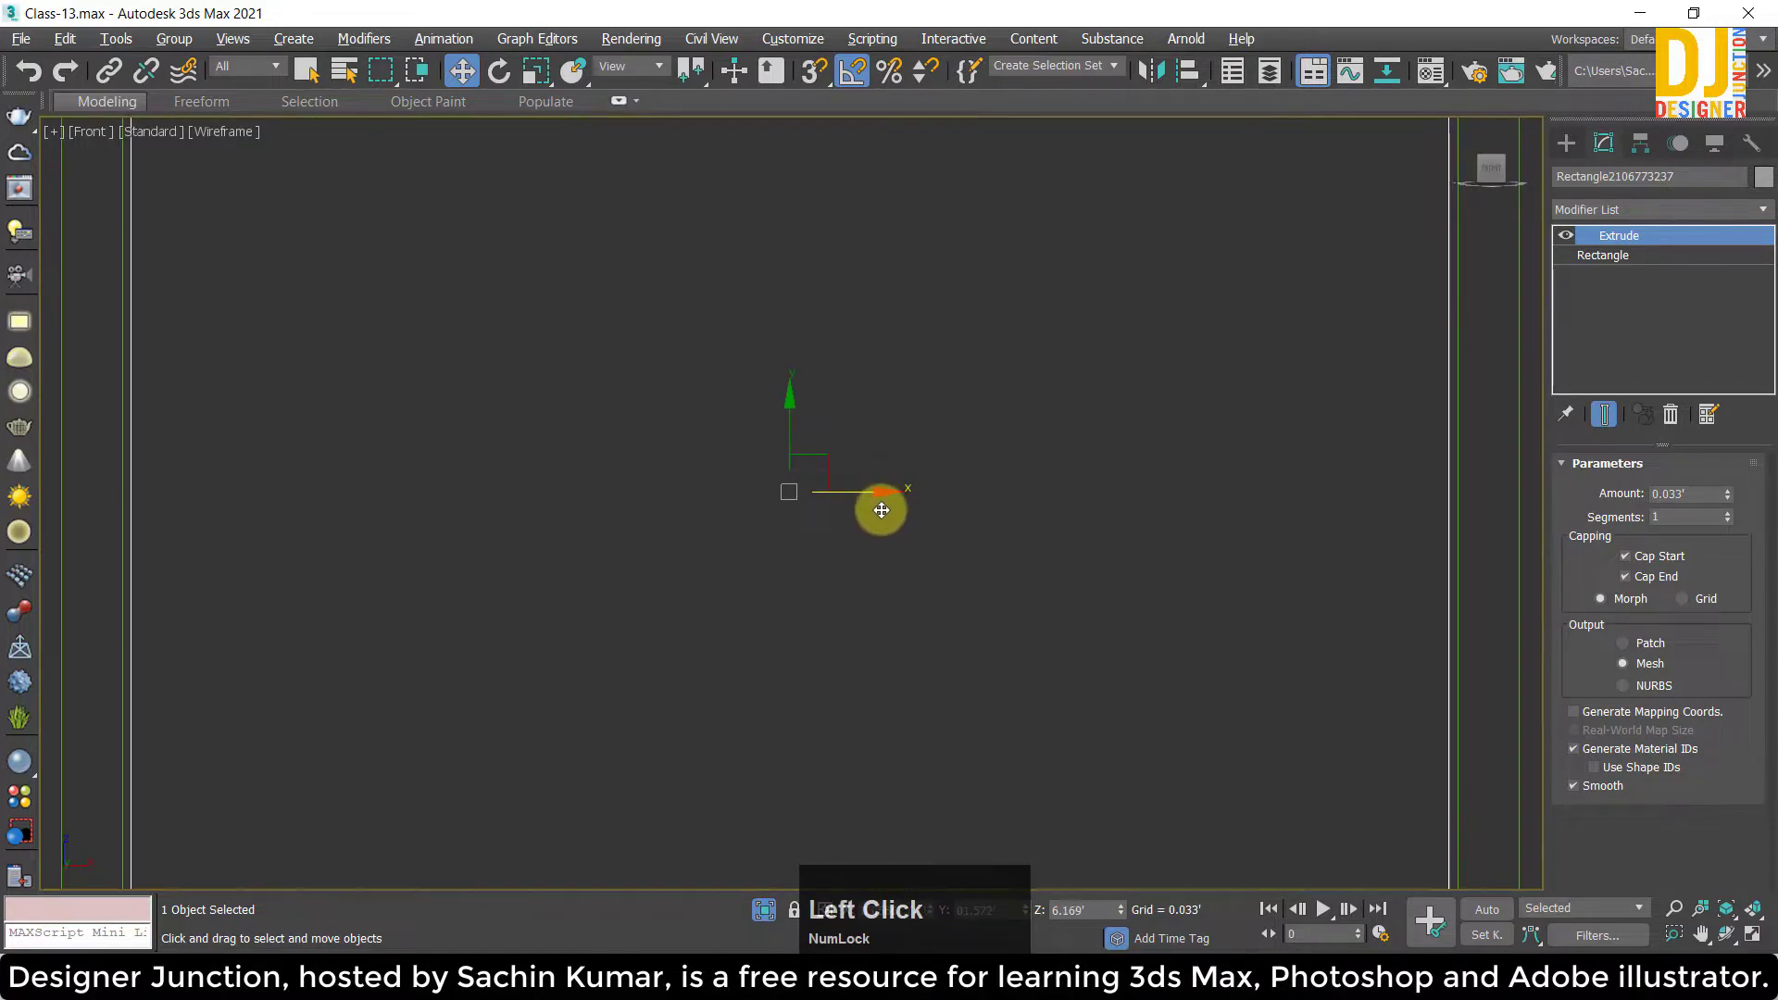
pyautogui.press('z')
pyautogui.scroll(-3)
pyautogui.middleClick(844, 491)
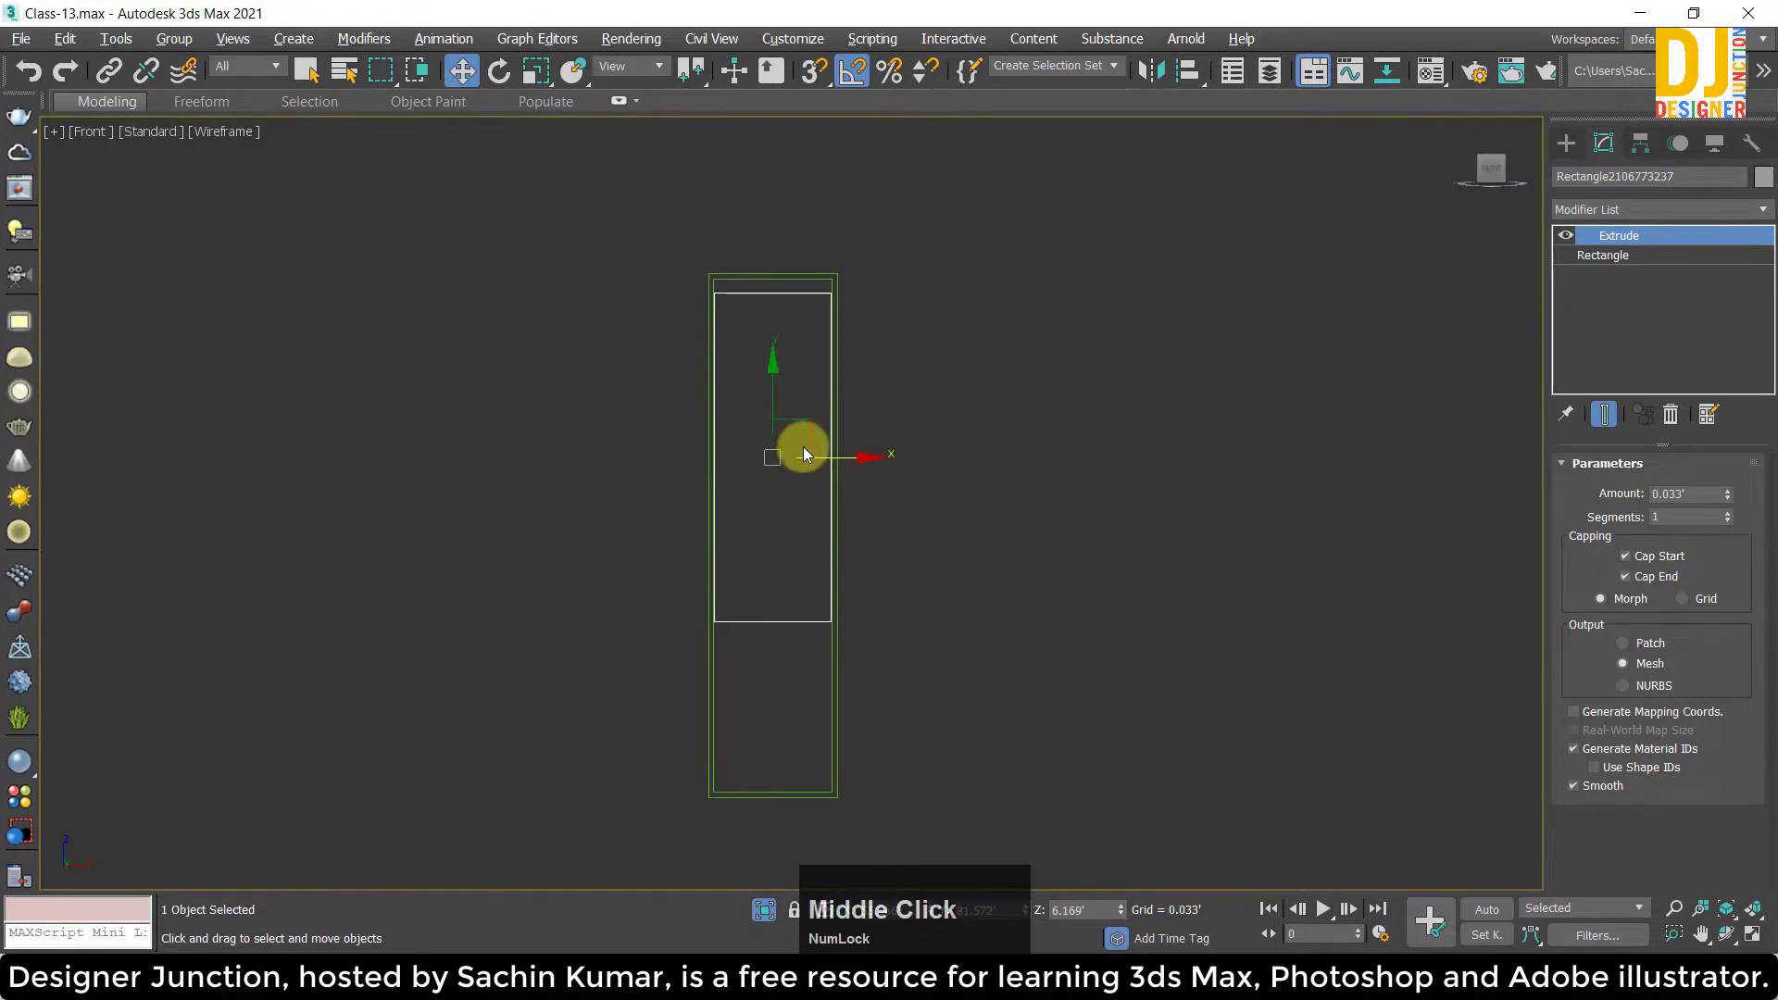
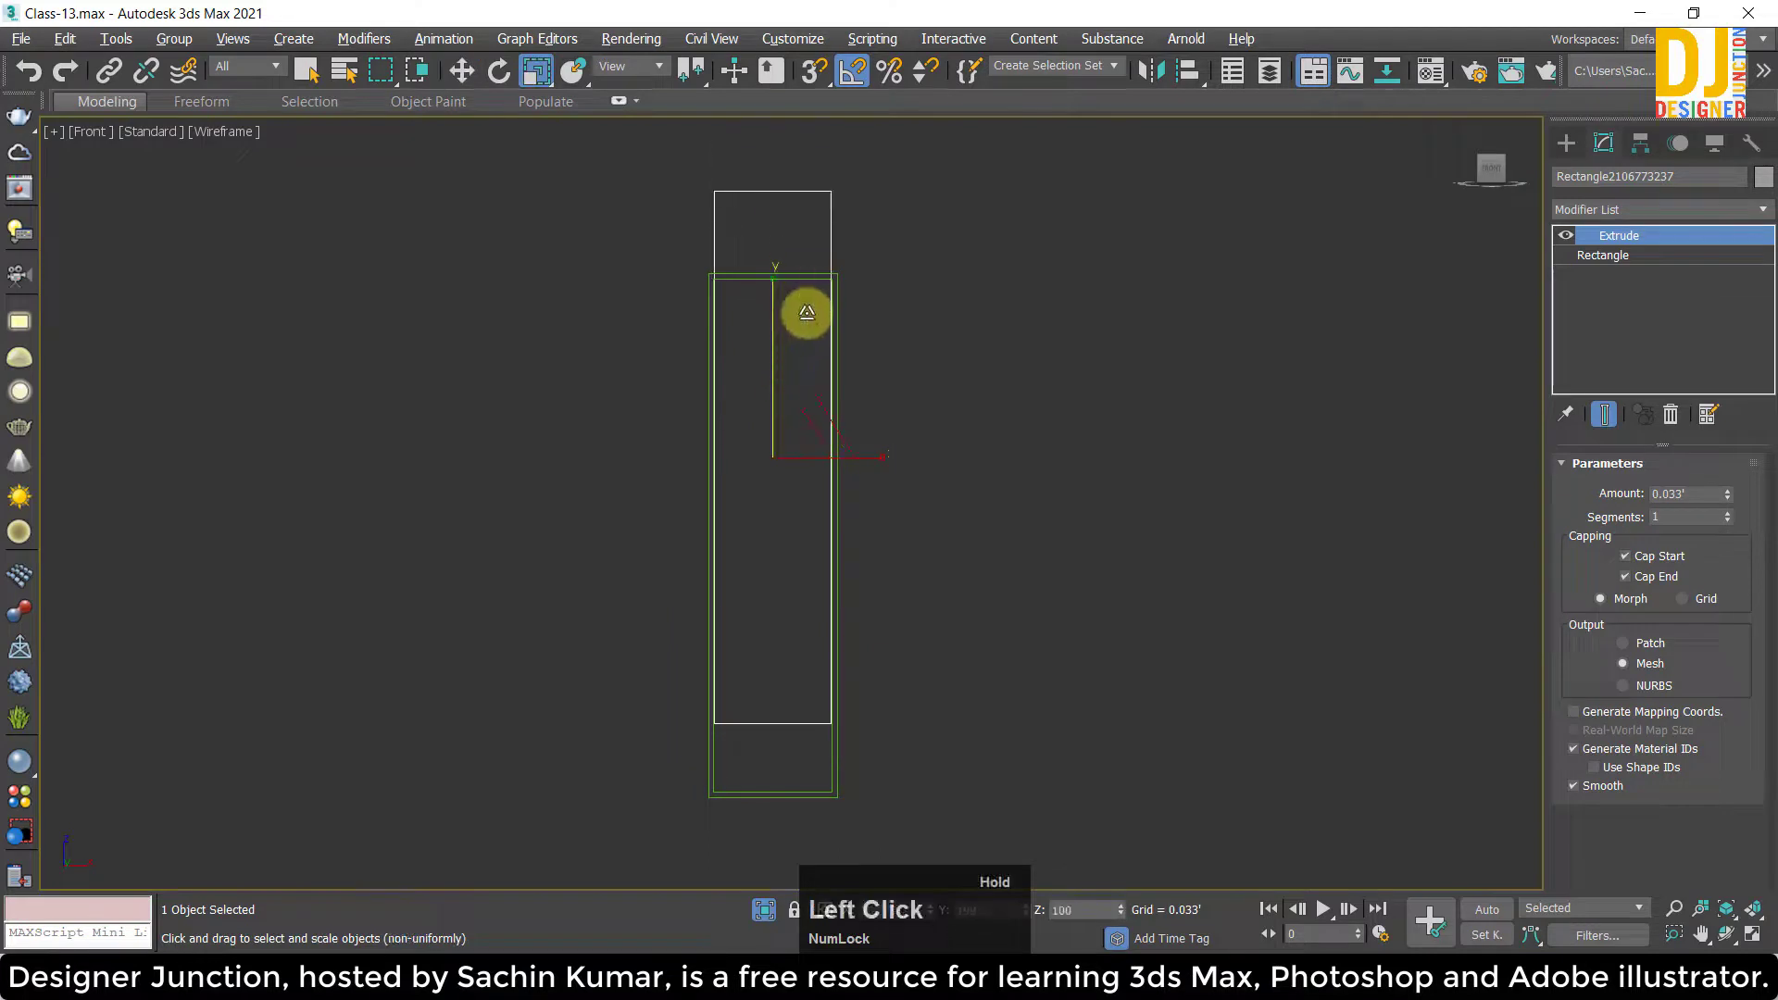
pyautogui.press('w')
pyautogui.click(779, 377)
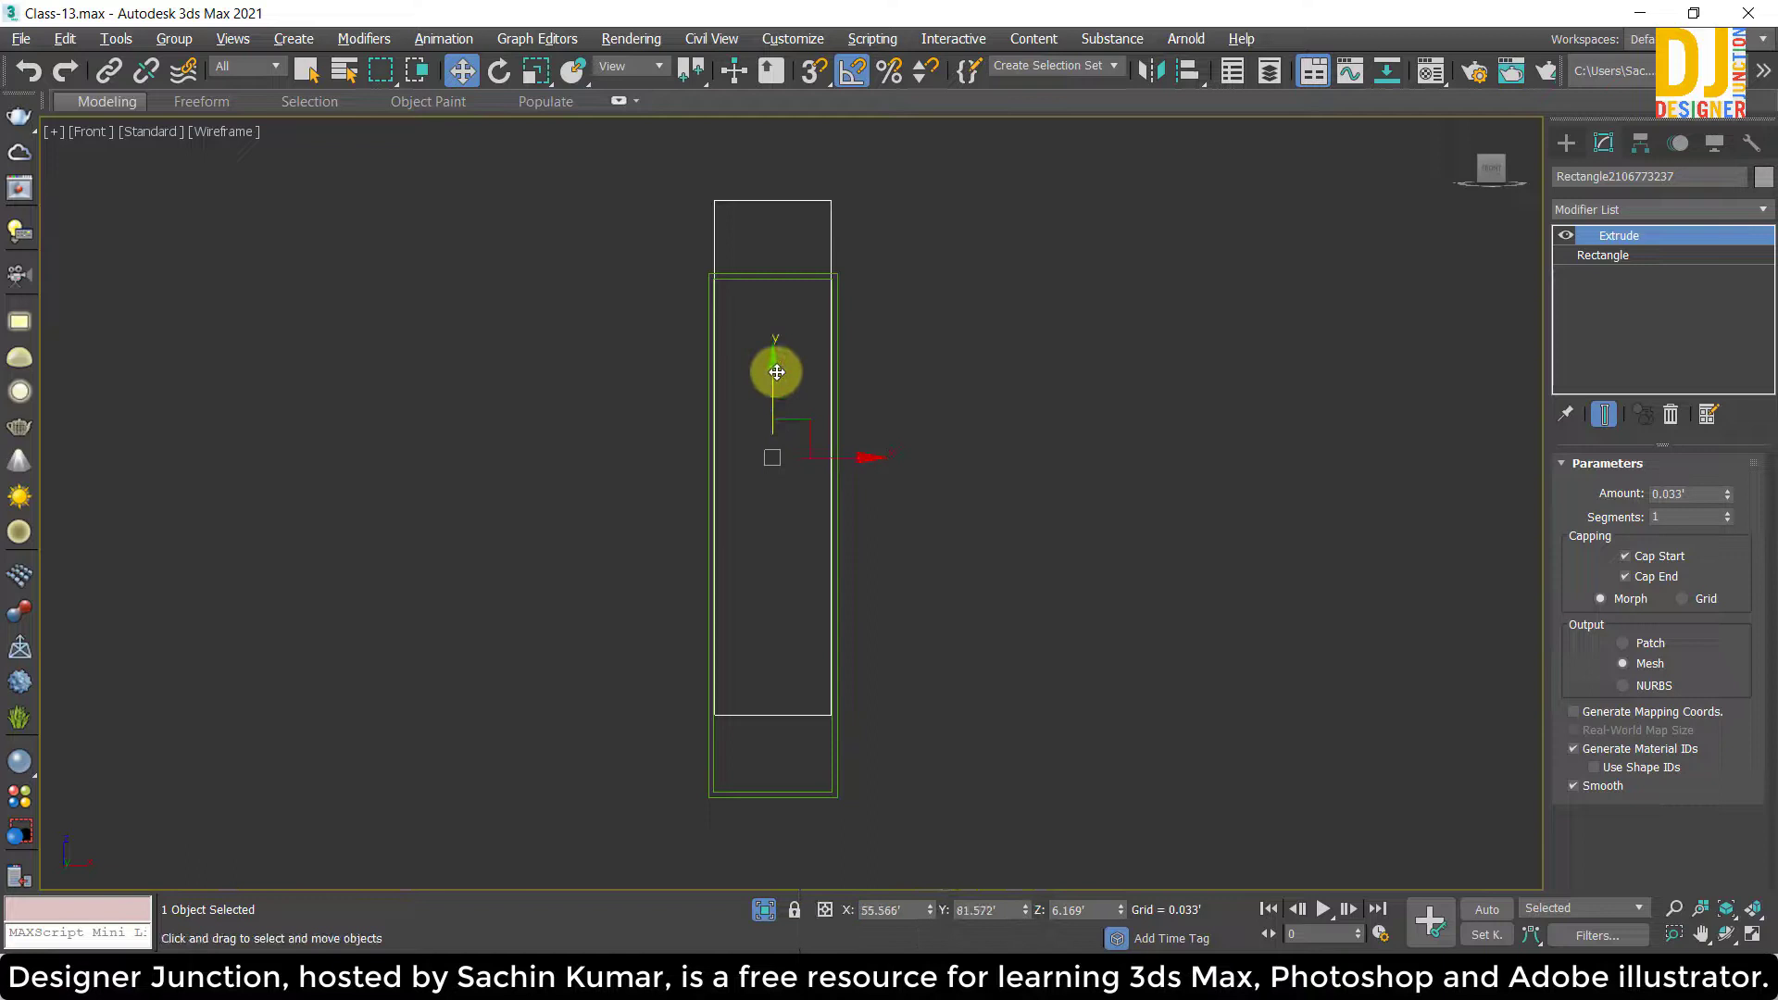
pyautogui.click(779, 378)
# Inspect the frame's top and bottom edges closely against the opening in the Front viewport.
pyautogui.press('z')
pyautogui.click(793, 421)
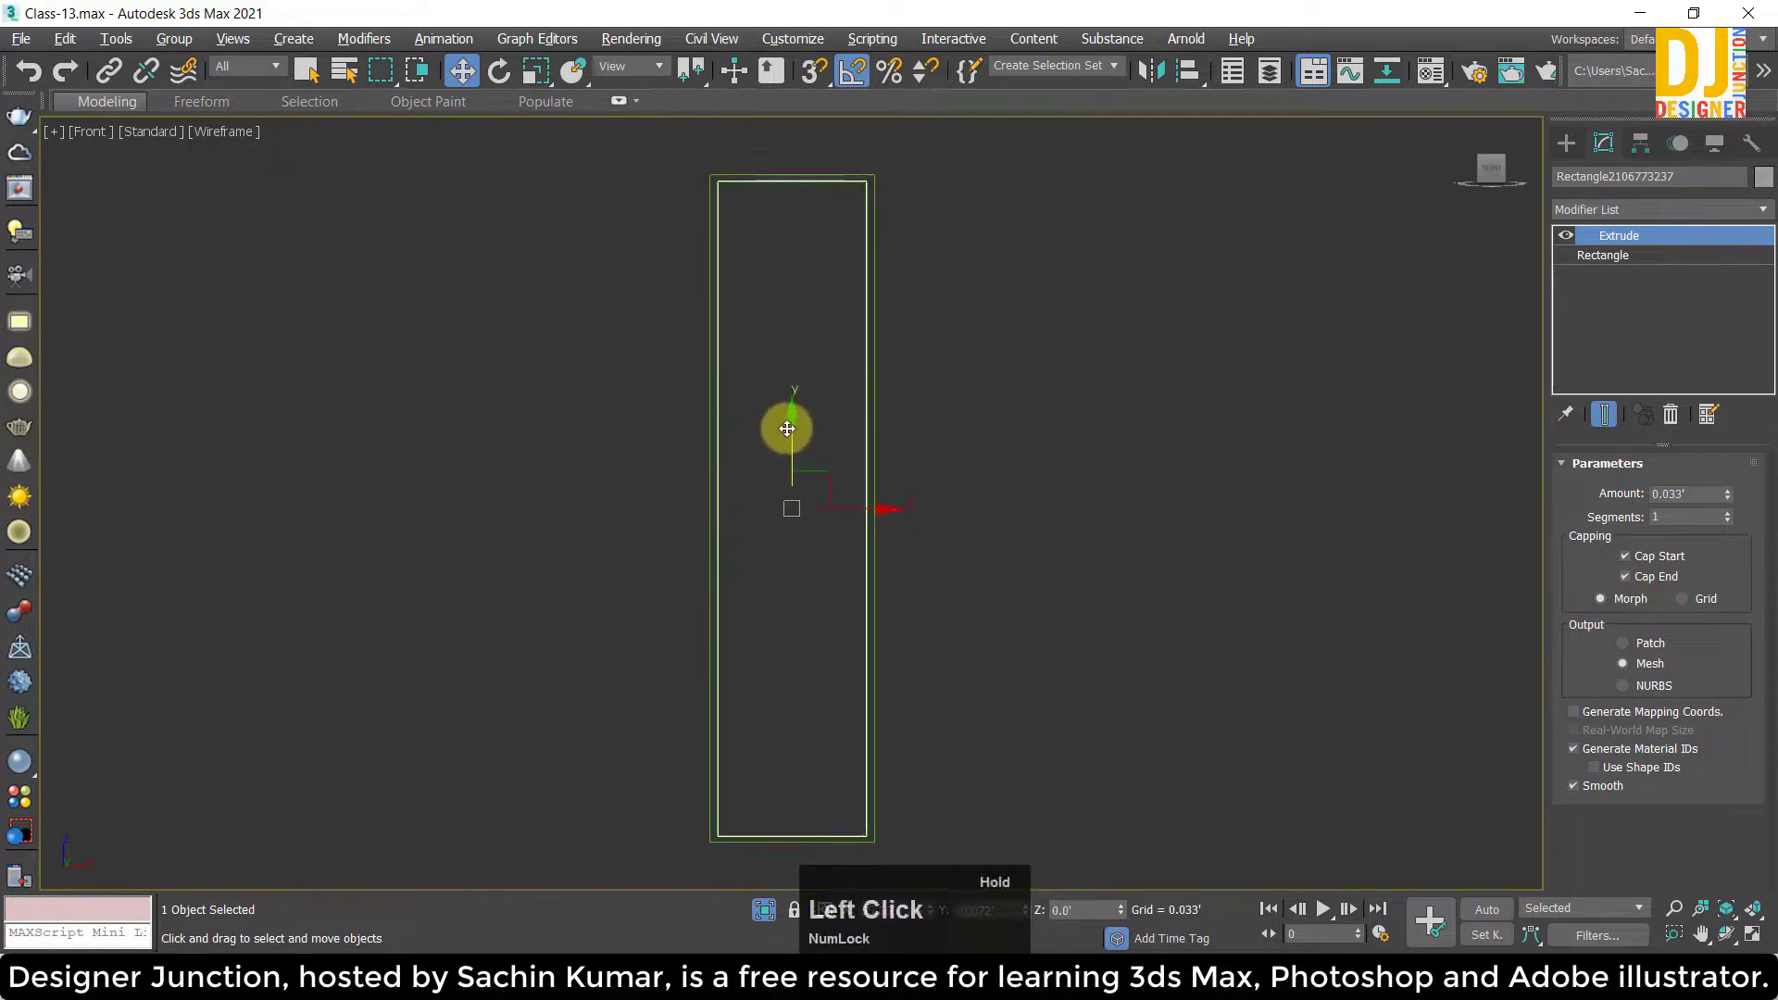
pyautogui.scroll(3)
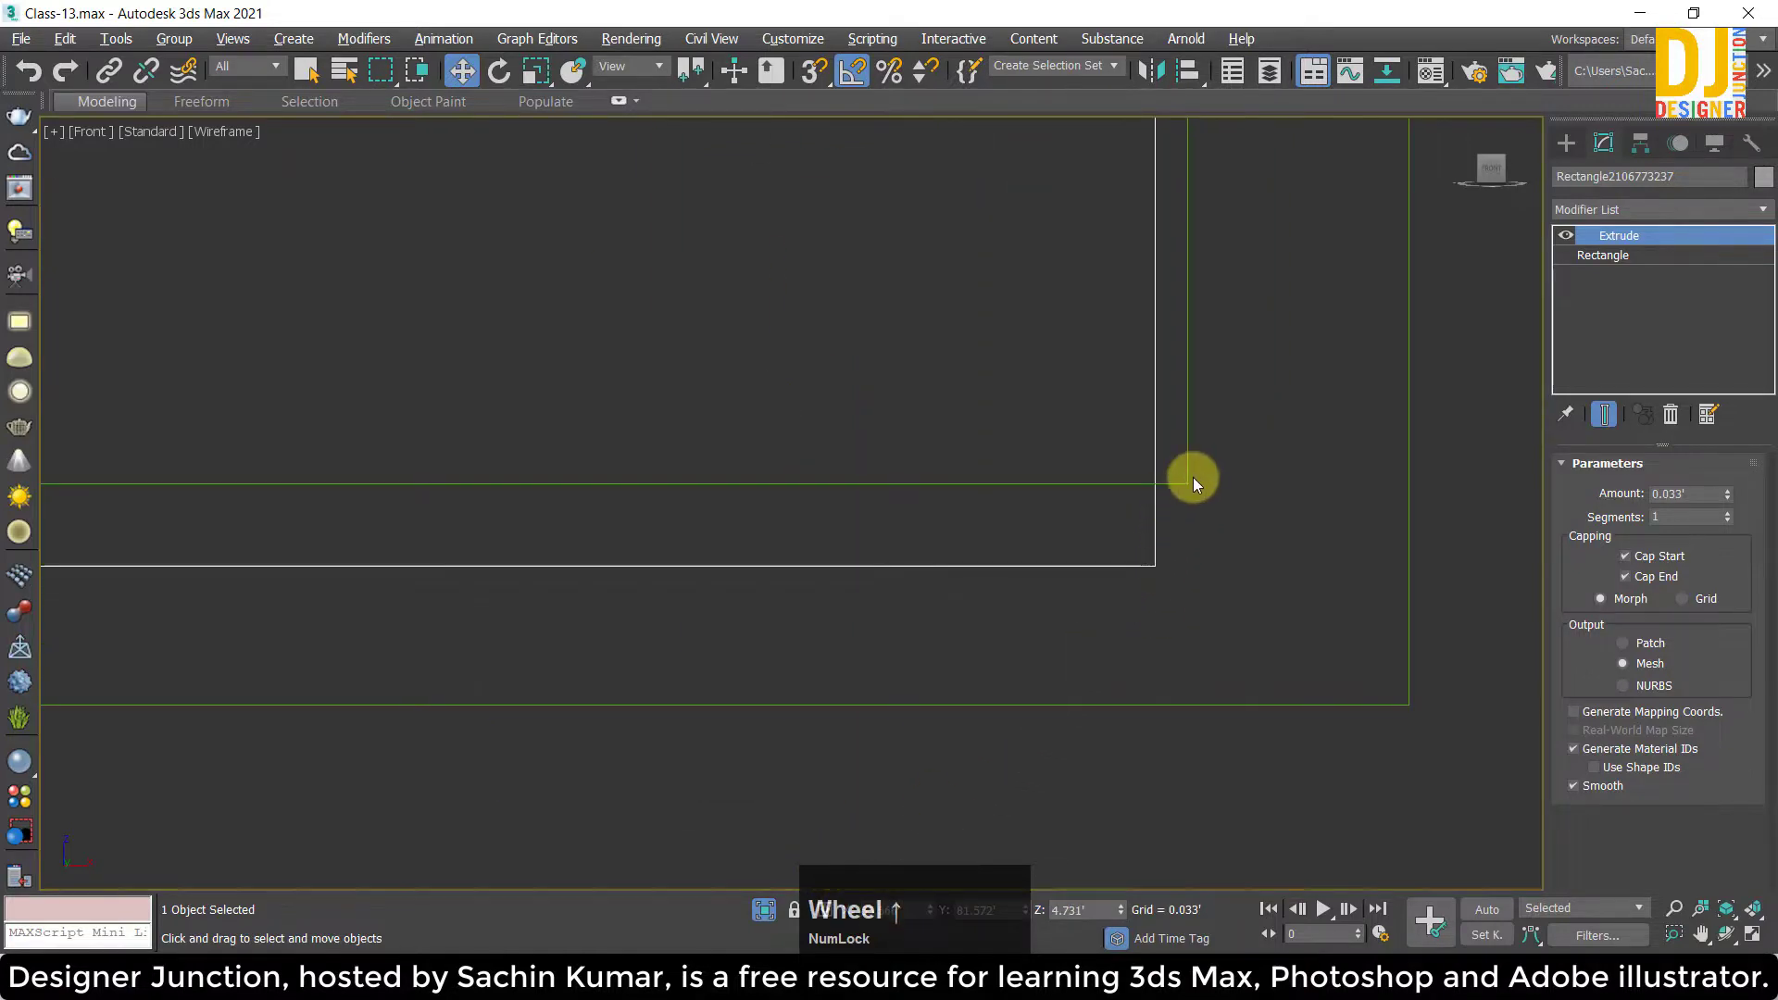
pyautogui.press('z')
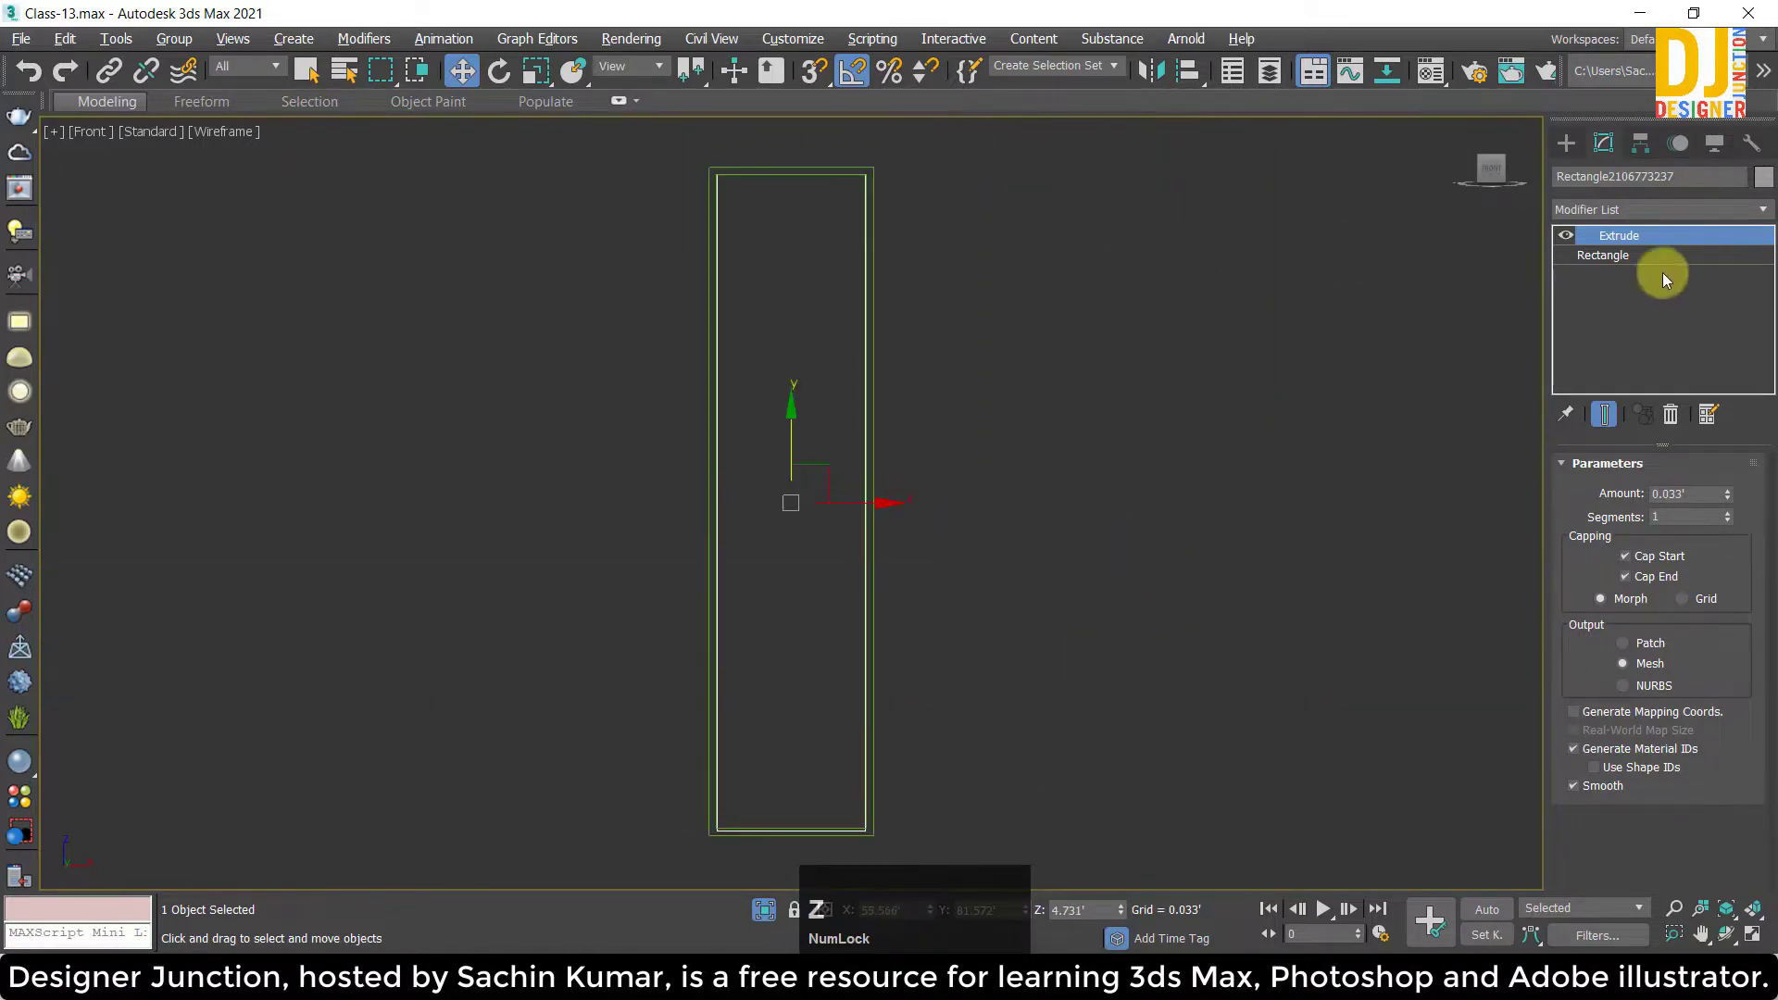
pyautogui.click(1606, 255)
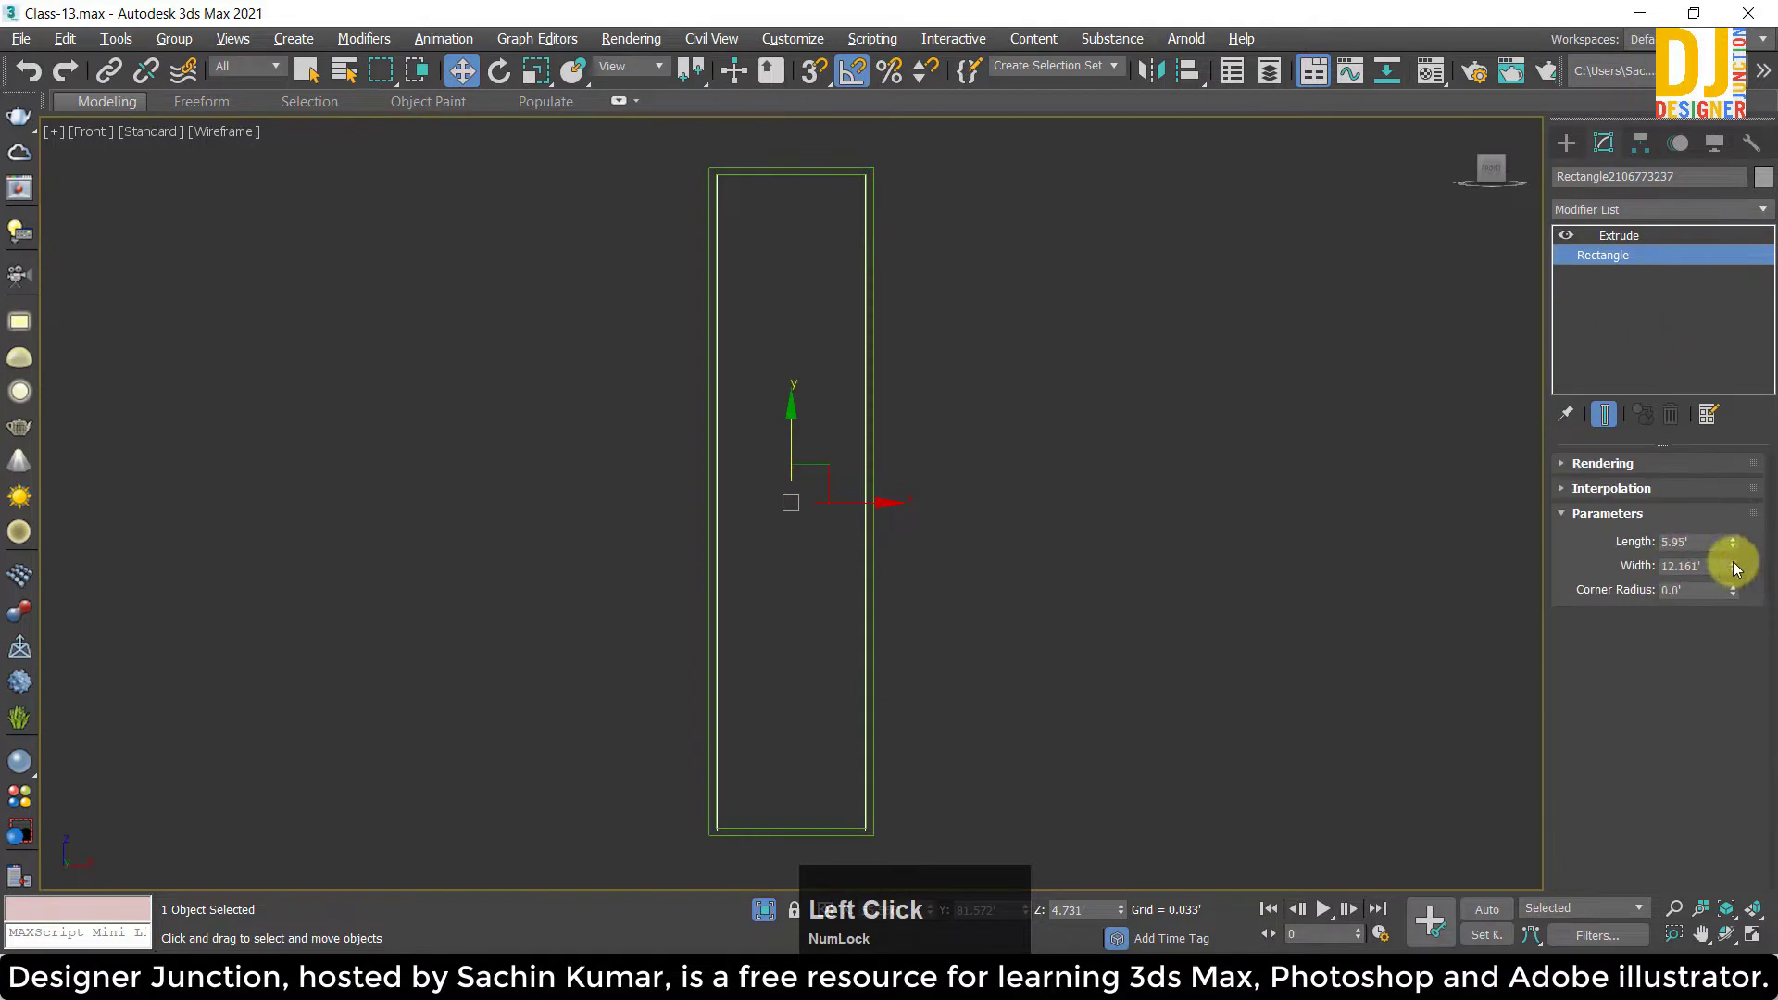
pyautogui.press('ctrl+z')
pyautogui.middleClick(964, 308)
pyautogui.scroll(3)
pyautogui.middleClick(518, 319)
pyautogui.scroll(3)
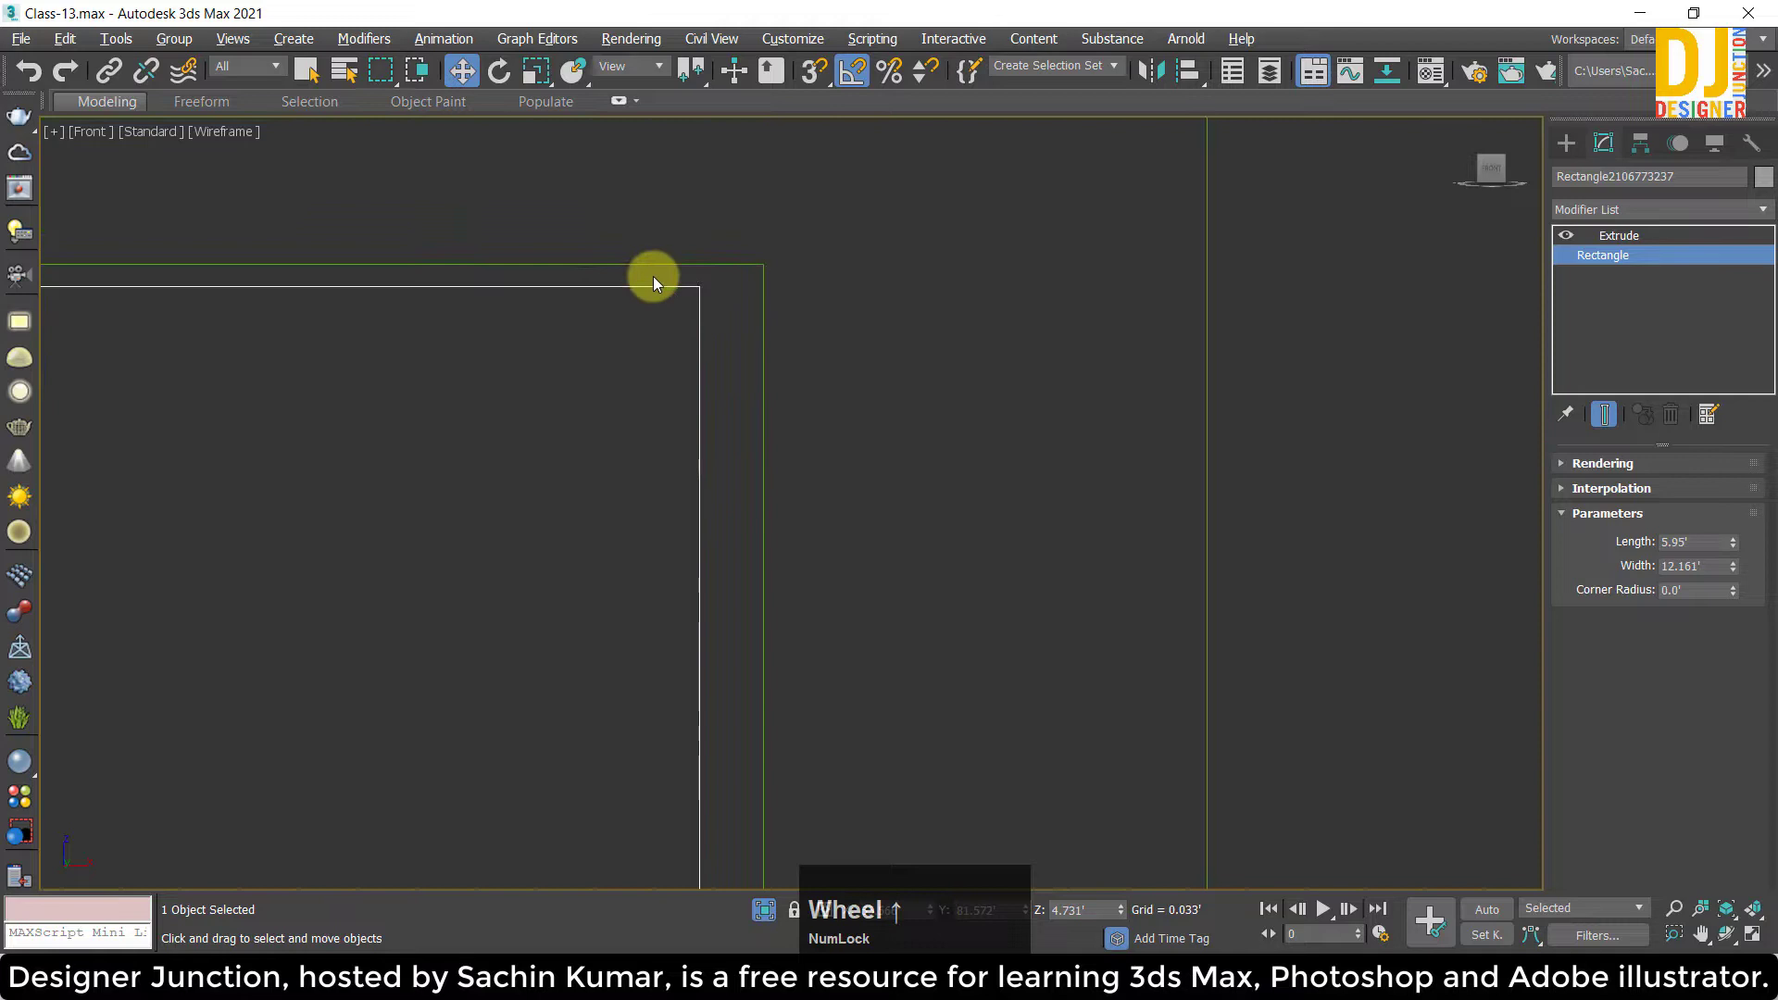
pyautogui.press('z')
pyautogui.scroll(3)
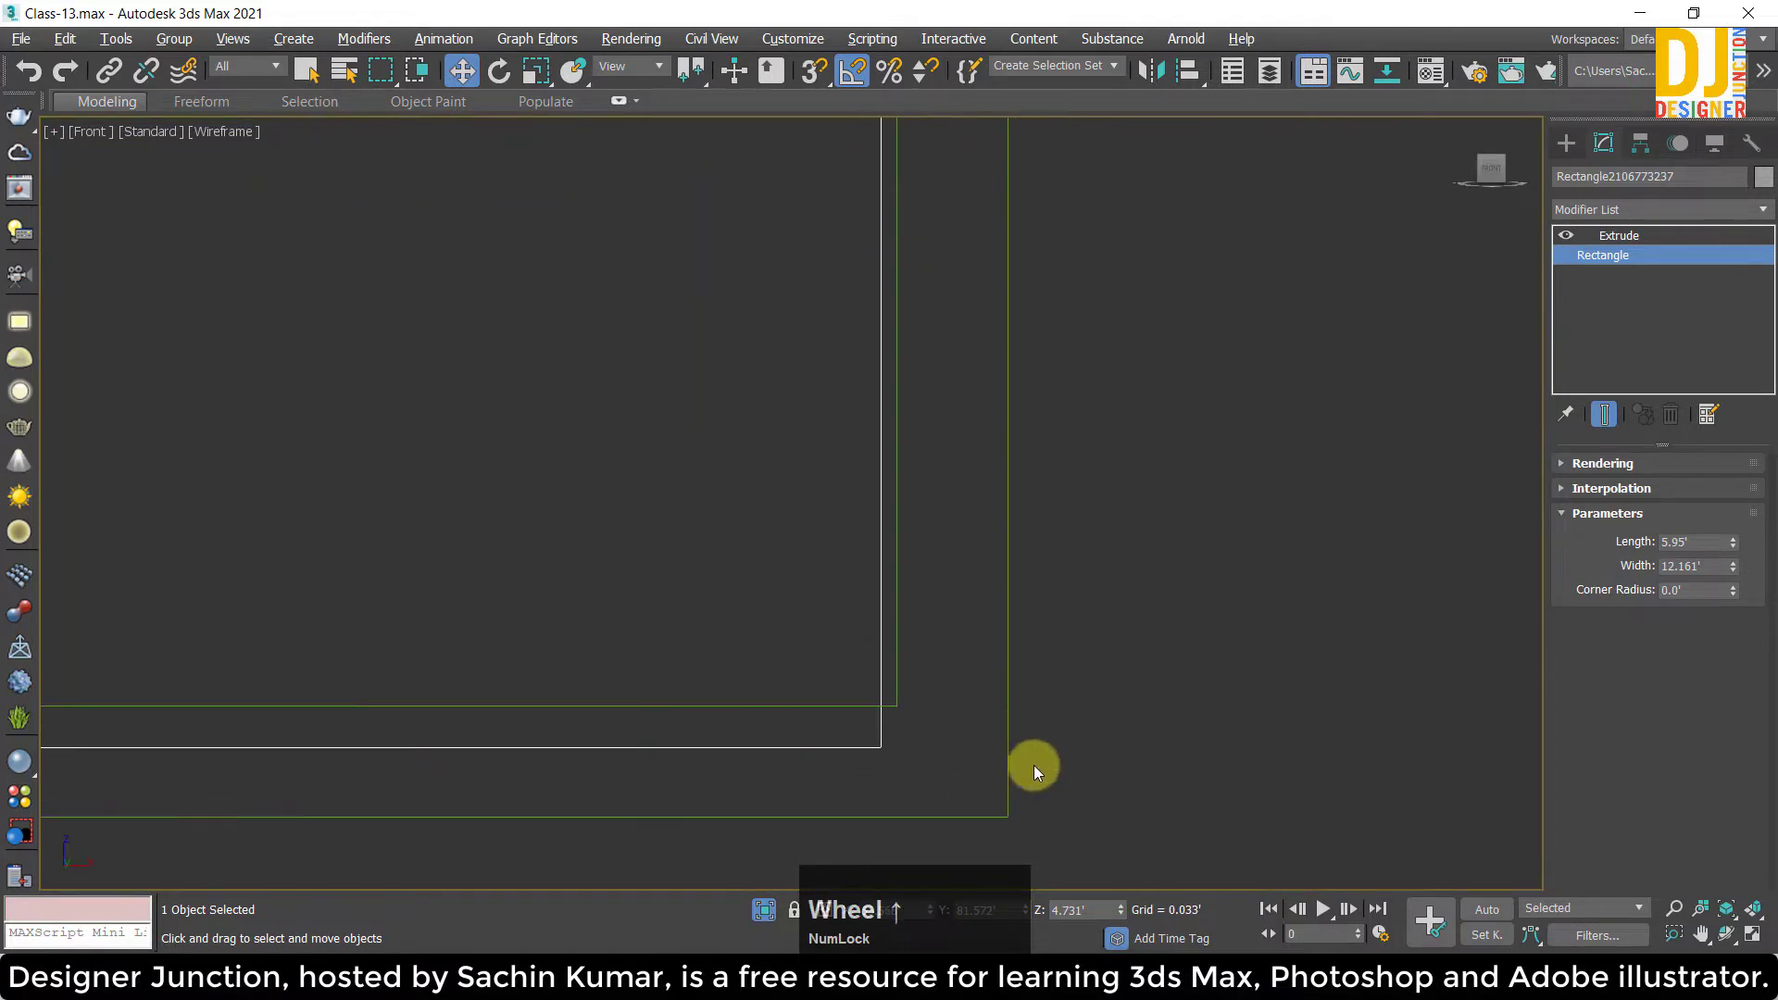
pyautogui.press('z')
pyautogui.middleClick(1019, 729)
pyautogui.scroll(3)
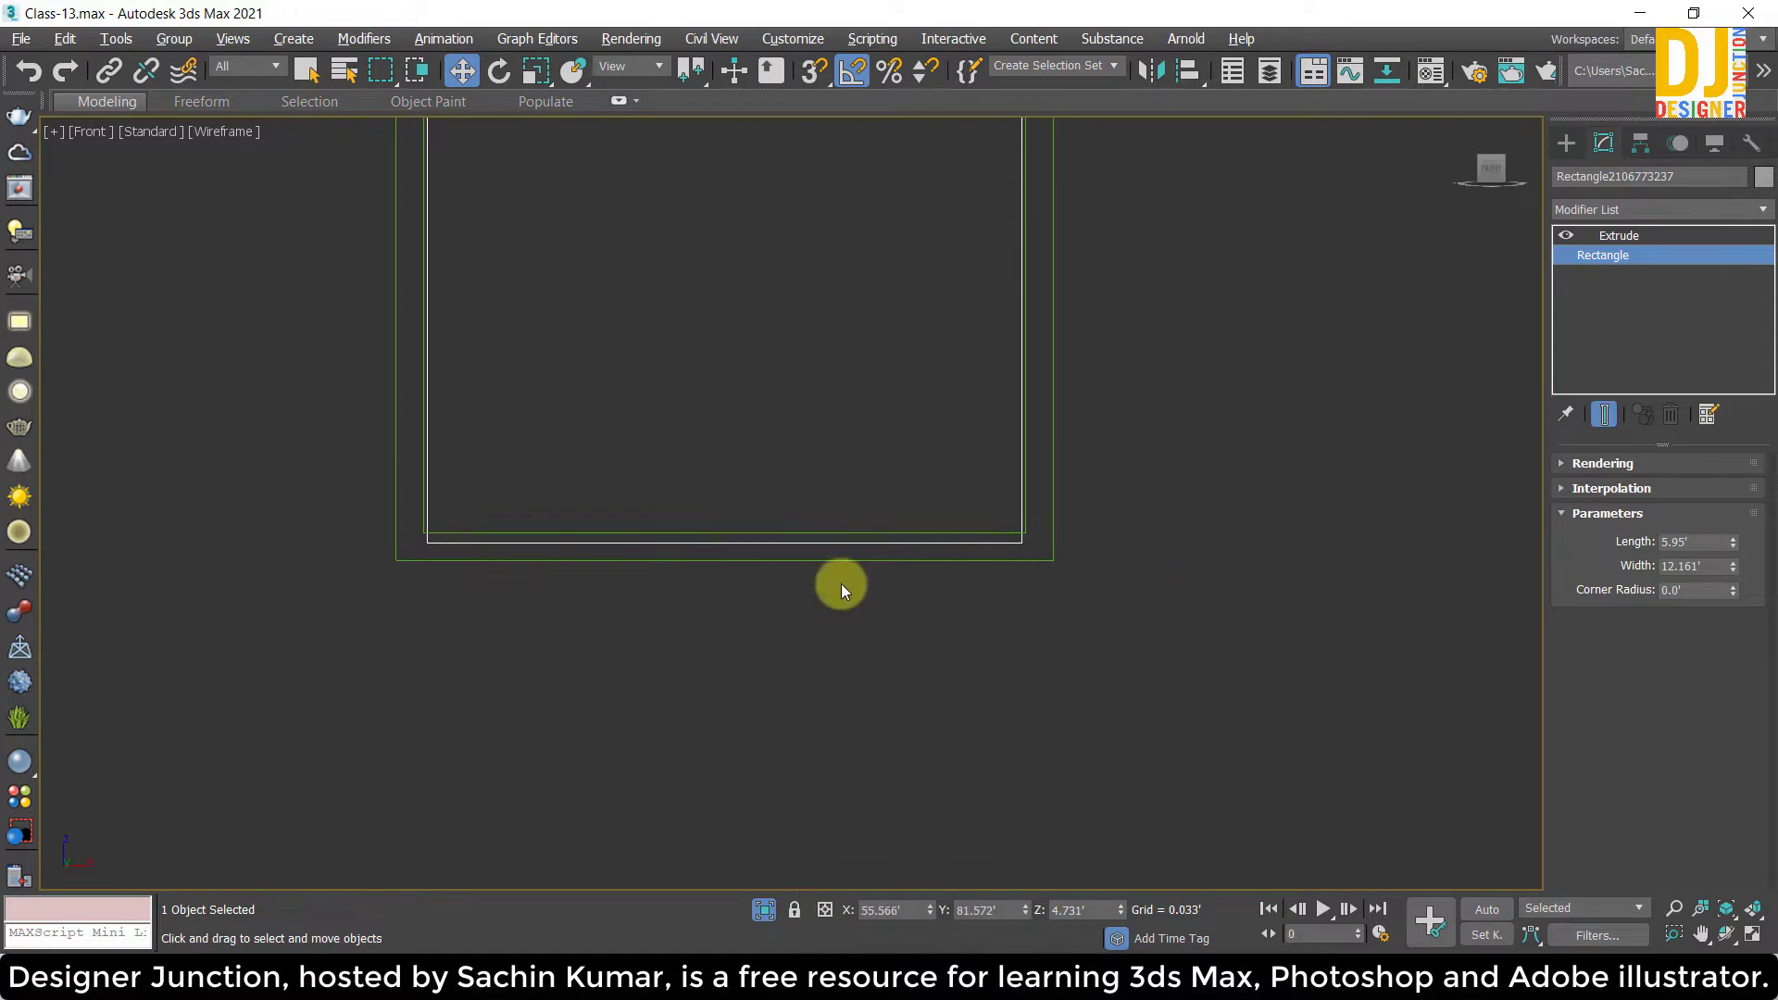
pyautogui.scroll(3)
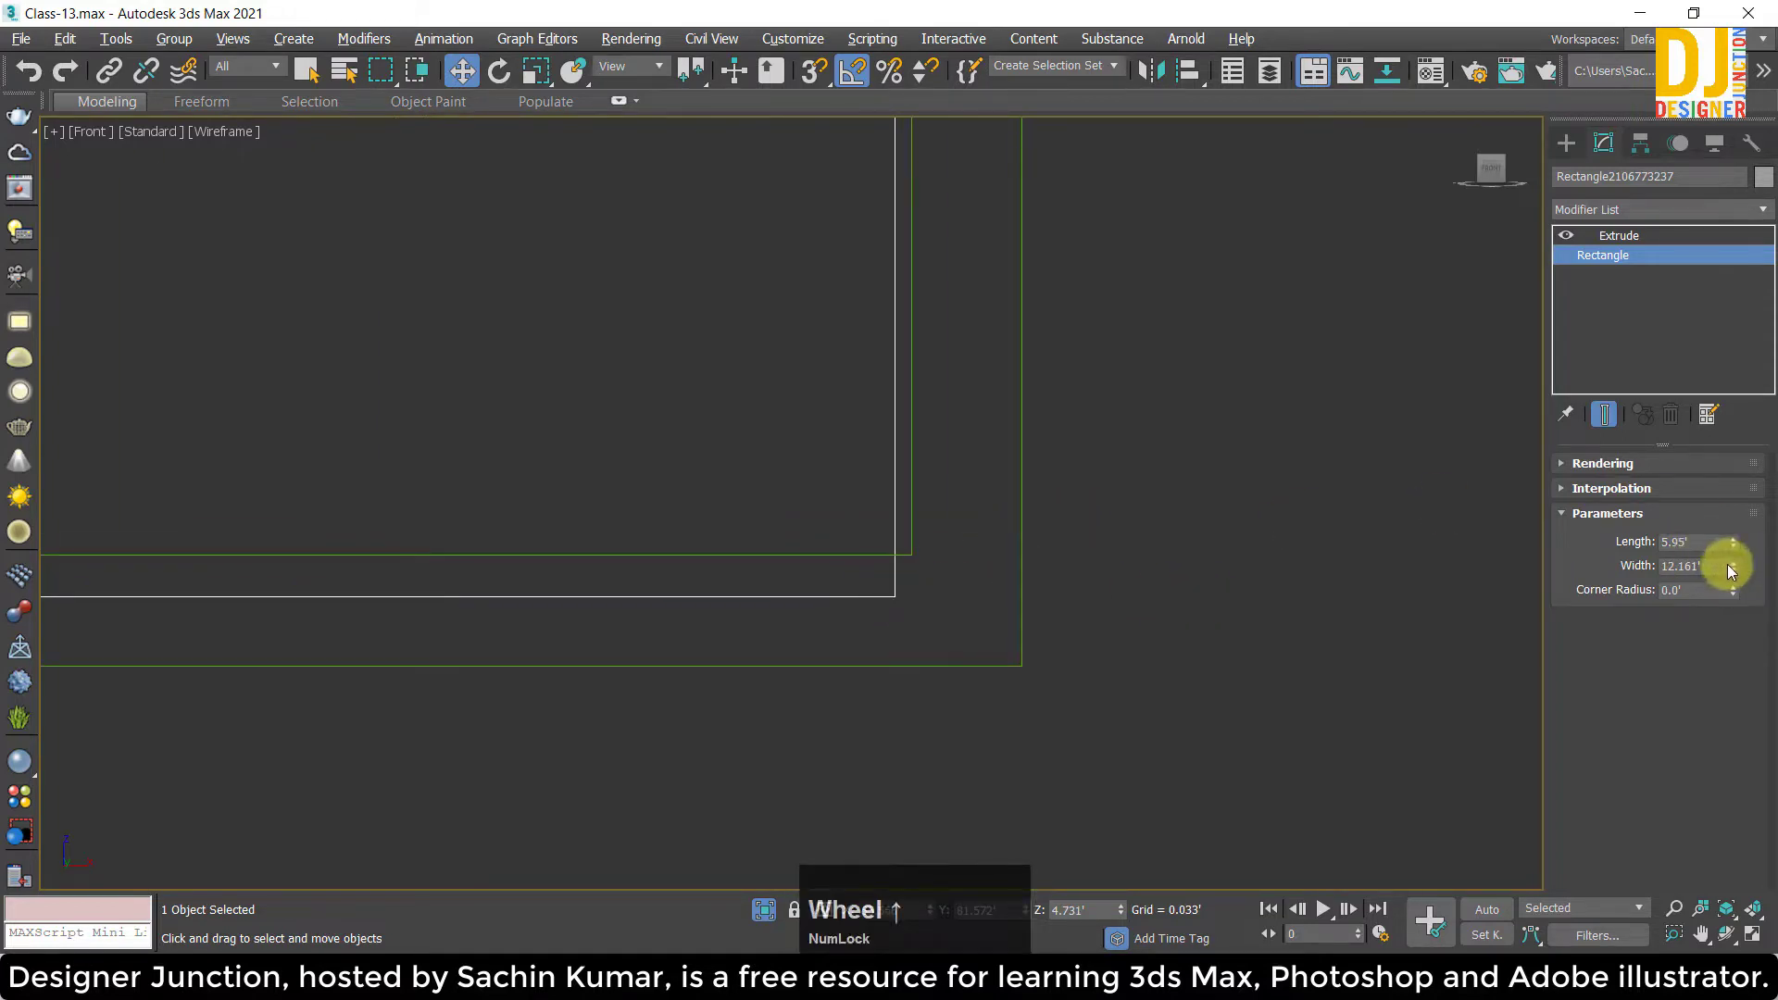
# Adjust the rectangle's Length to 5.93 ft and check its corners line up with the opening.
pyautogui.click(1738, 574)
pyautogui.press('ctrl+z')
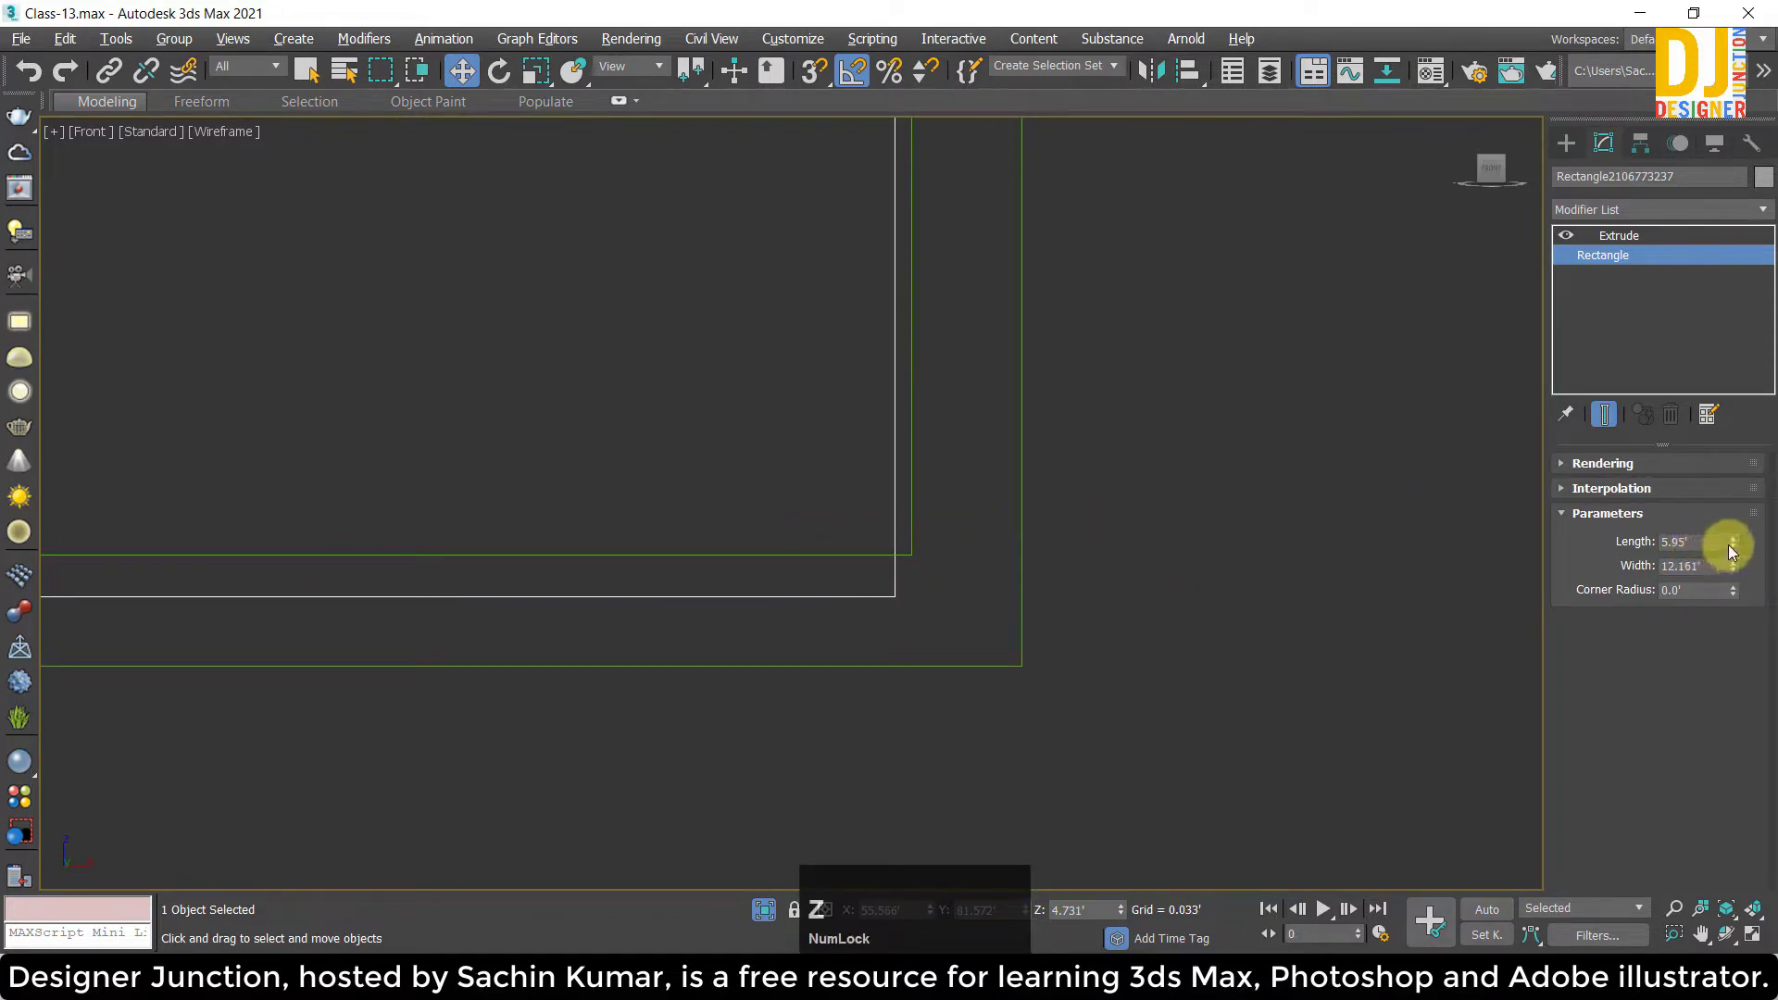
pyautogui.click(1745, 555)
pyautogui.press('z')
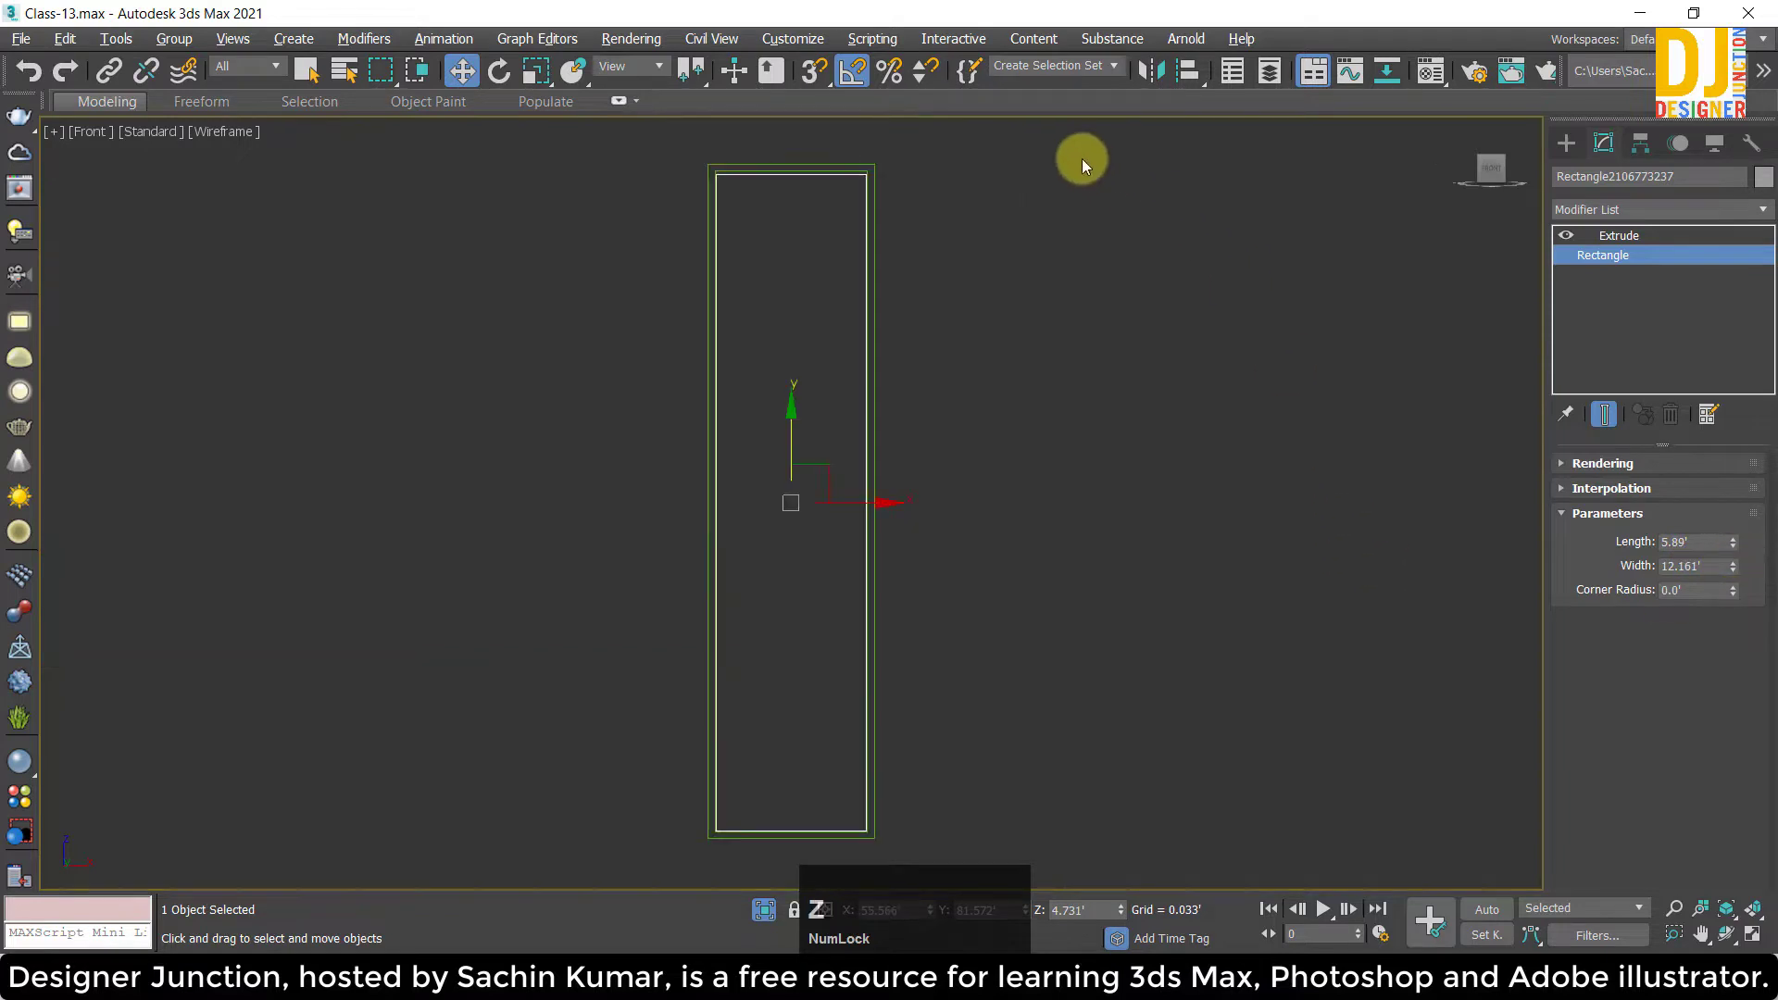
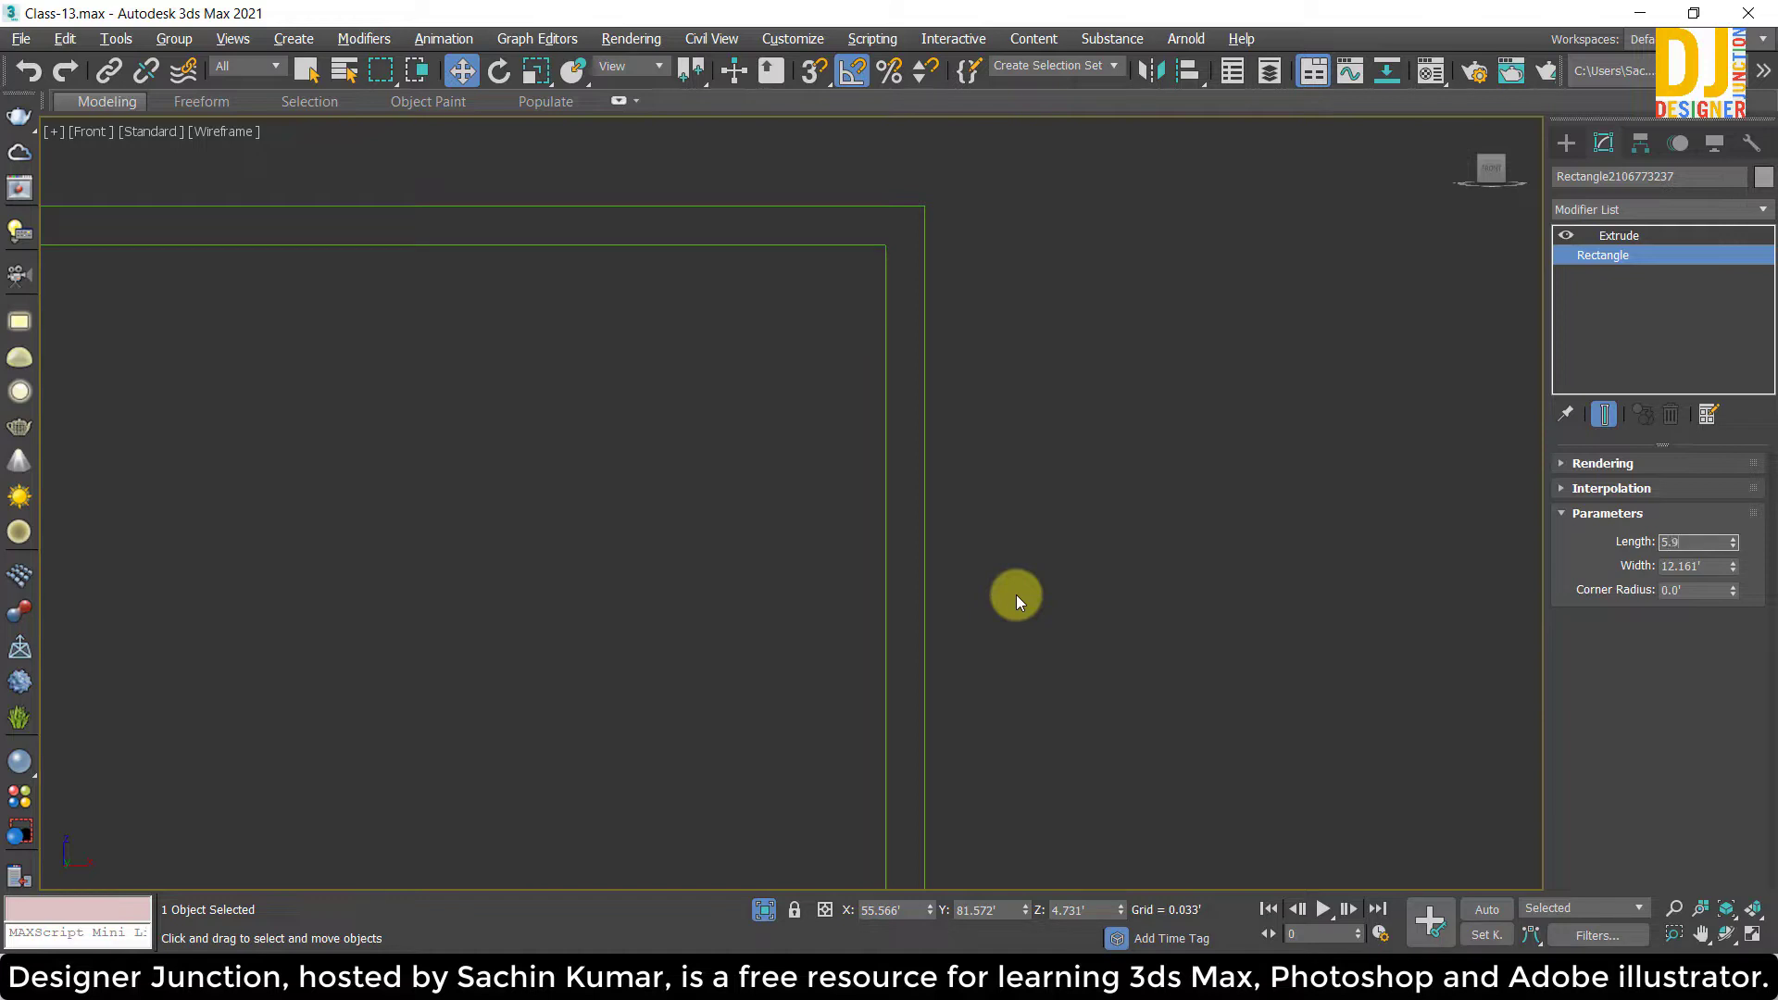
pyautogui.middleClick(708, 547)
pyautogui.press('z')
pyautogui.scroll(3)
pyautogui.middleClick(849, 718)
pyautogui.scroll(3)
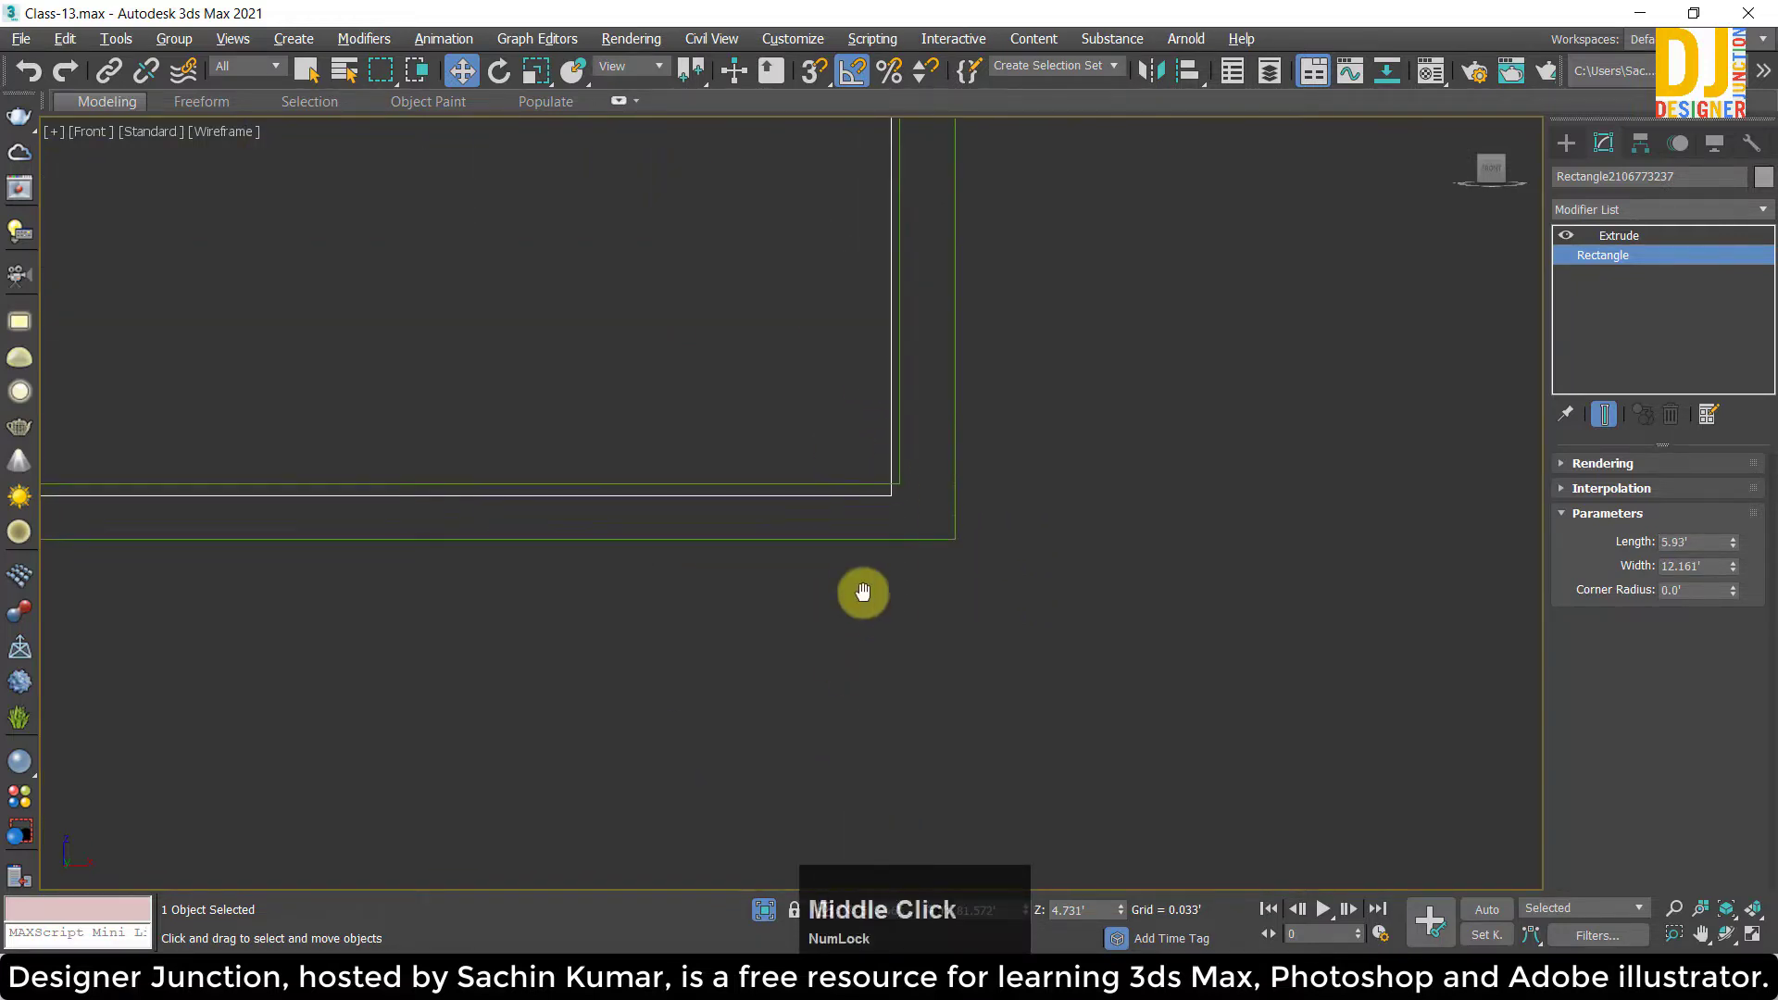
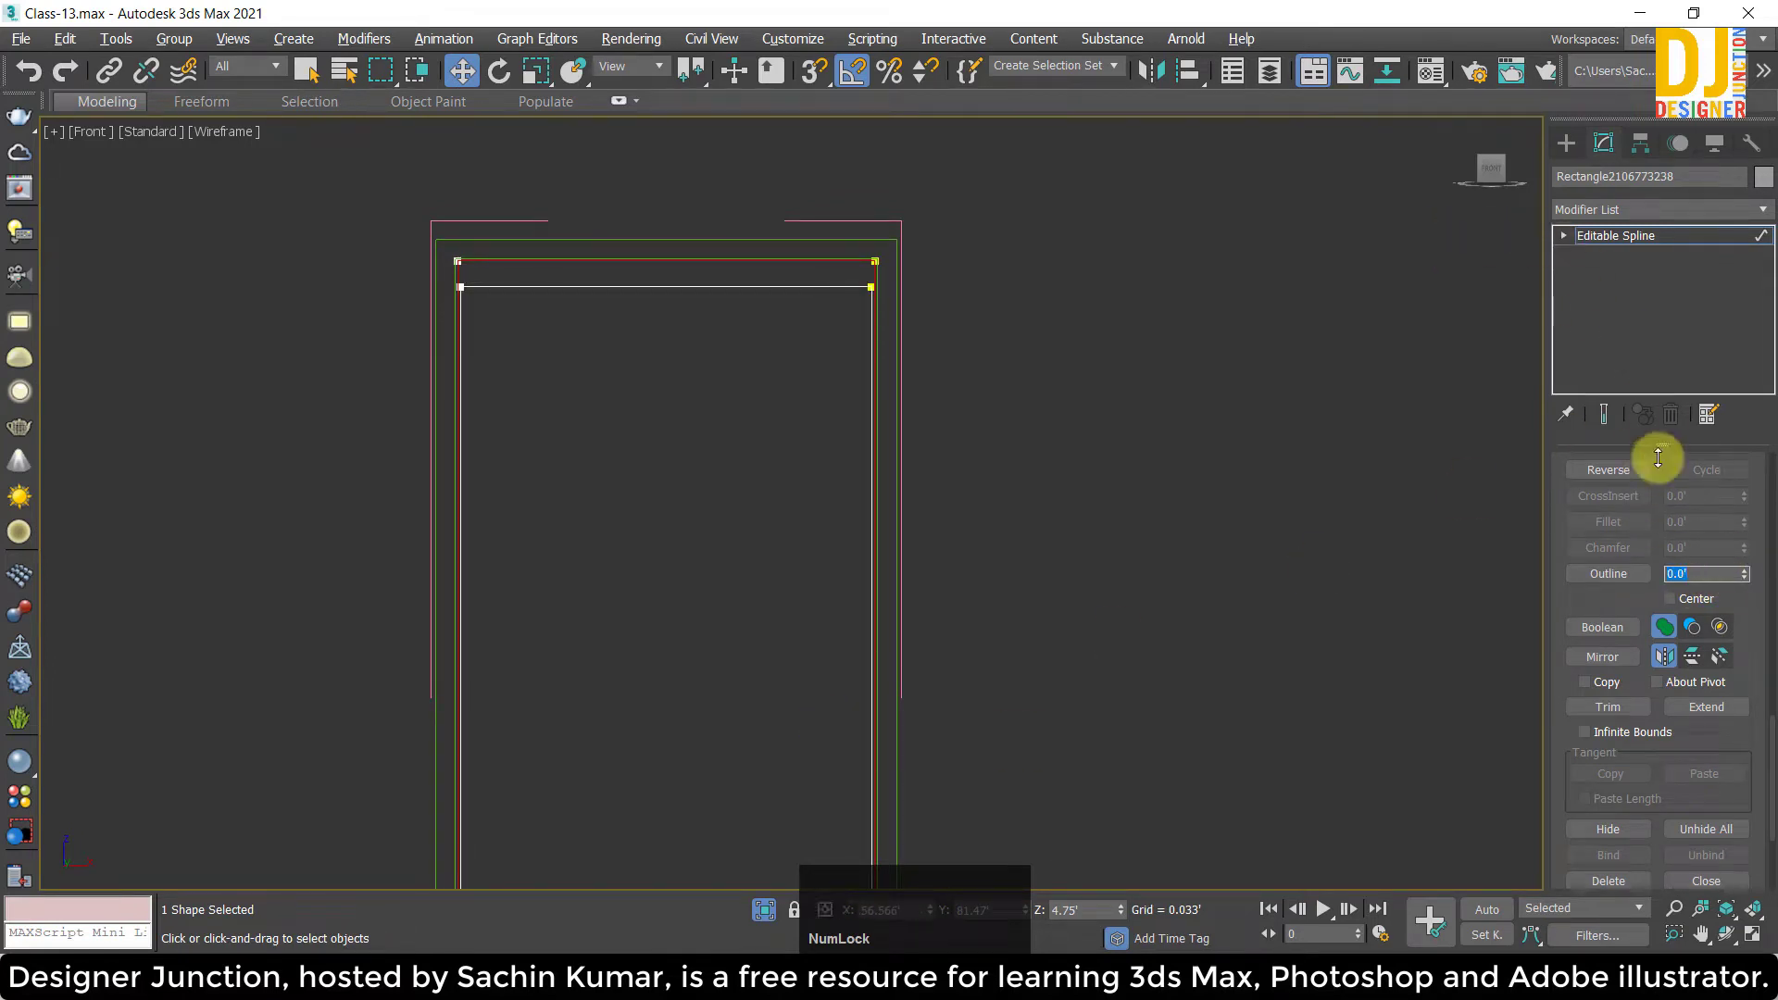
# Switch the Editable Spline to Segment level and select segments of the inner outline.
pyautogui.click(1557, 241)
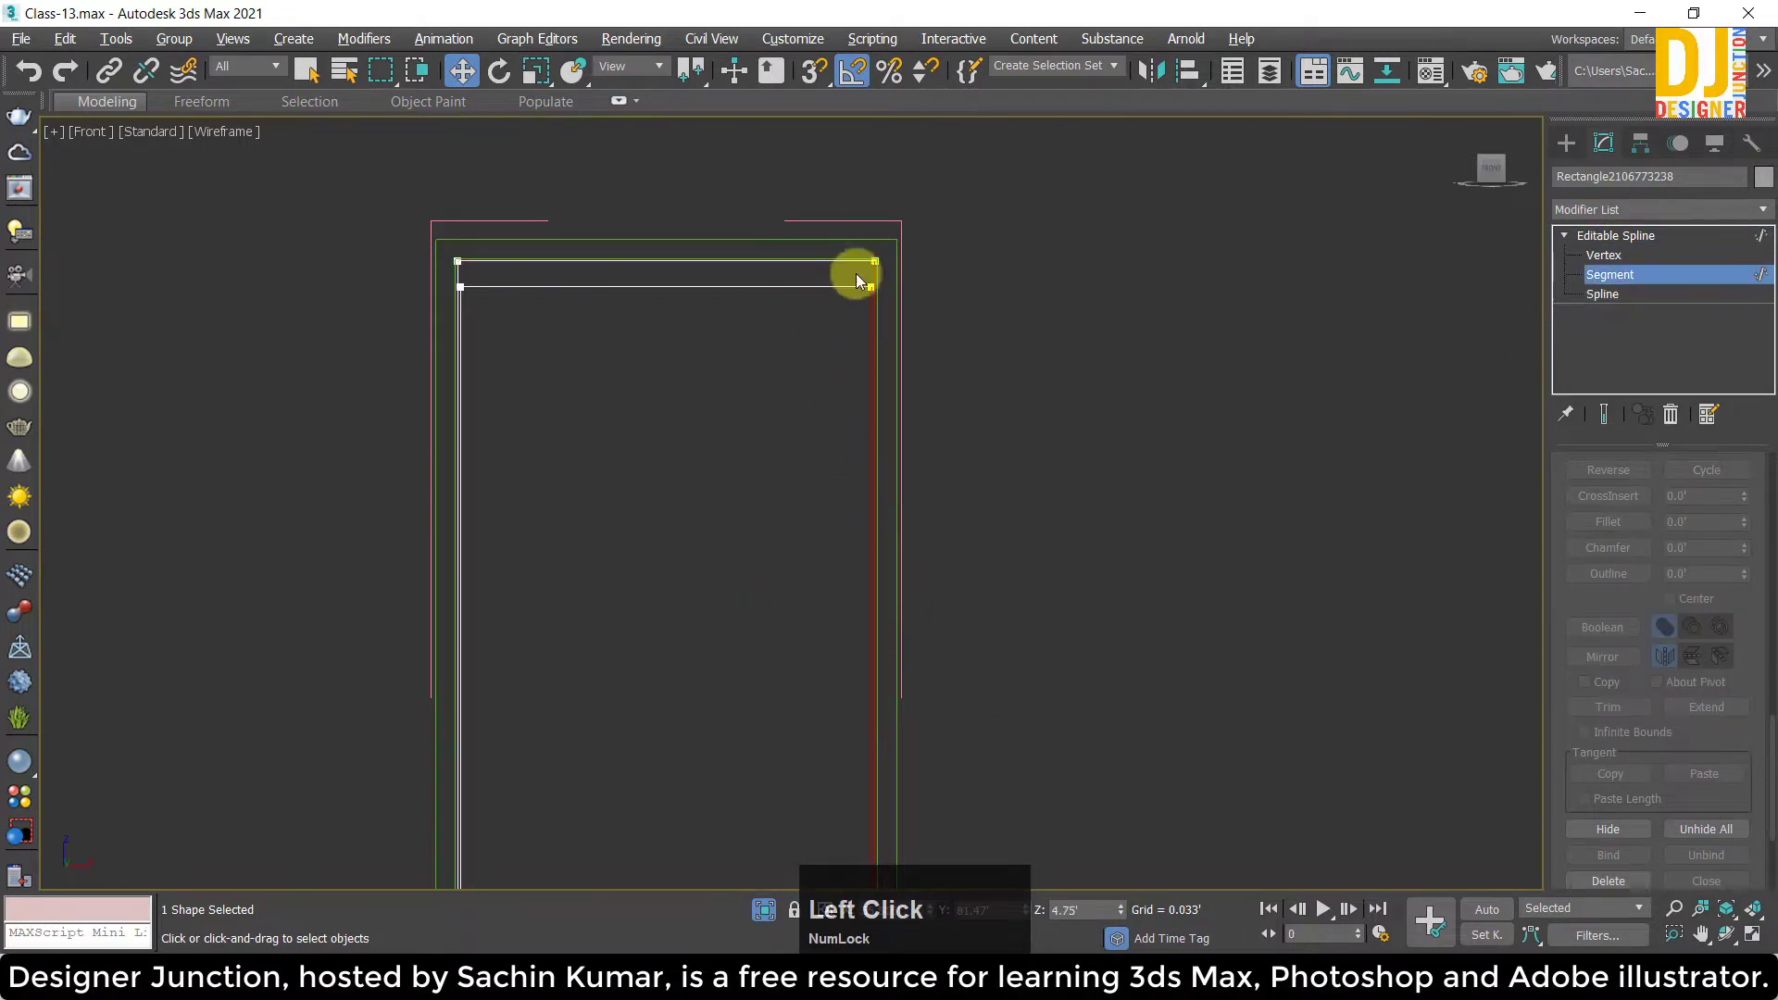
pyautogui.scroll(3)
pyautogui.click(637, 394)
pyautogui.press('z')
pyautogui.scroll(3)
pyautogui.click(954, 495)
pyautogui.scroll(-3)
pyautogui.middleClick(888, 449)
pyautogui.scroll(3)
pyautogui.middleClick(913, 410)
pyautogui.click(977, 305)
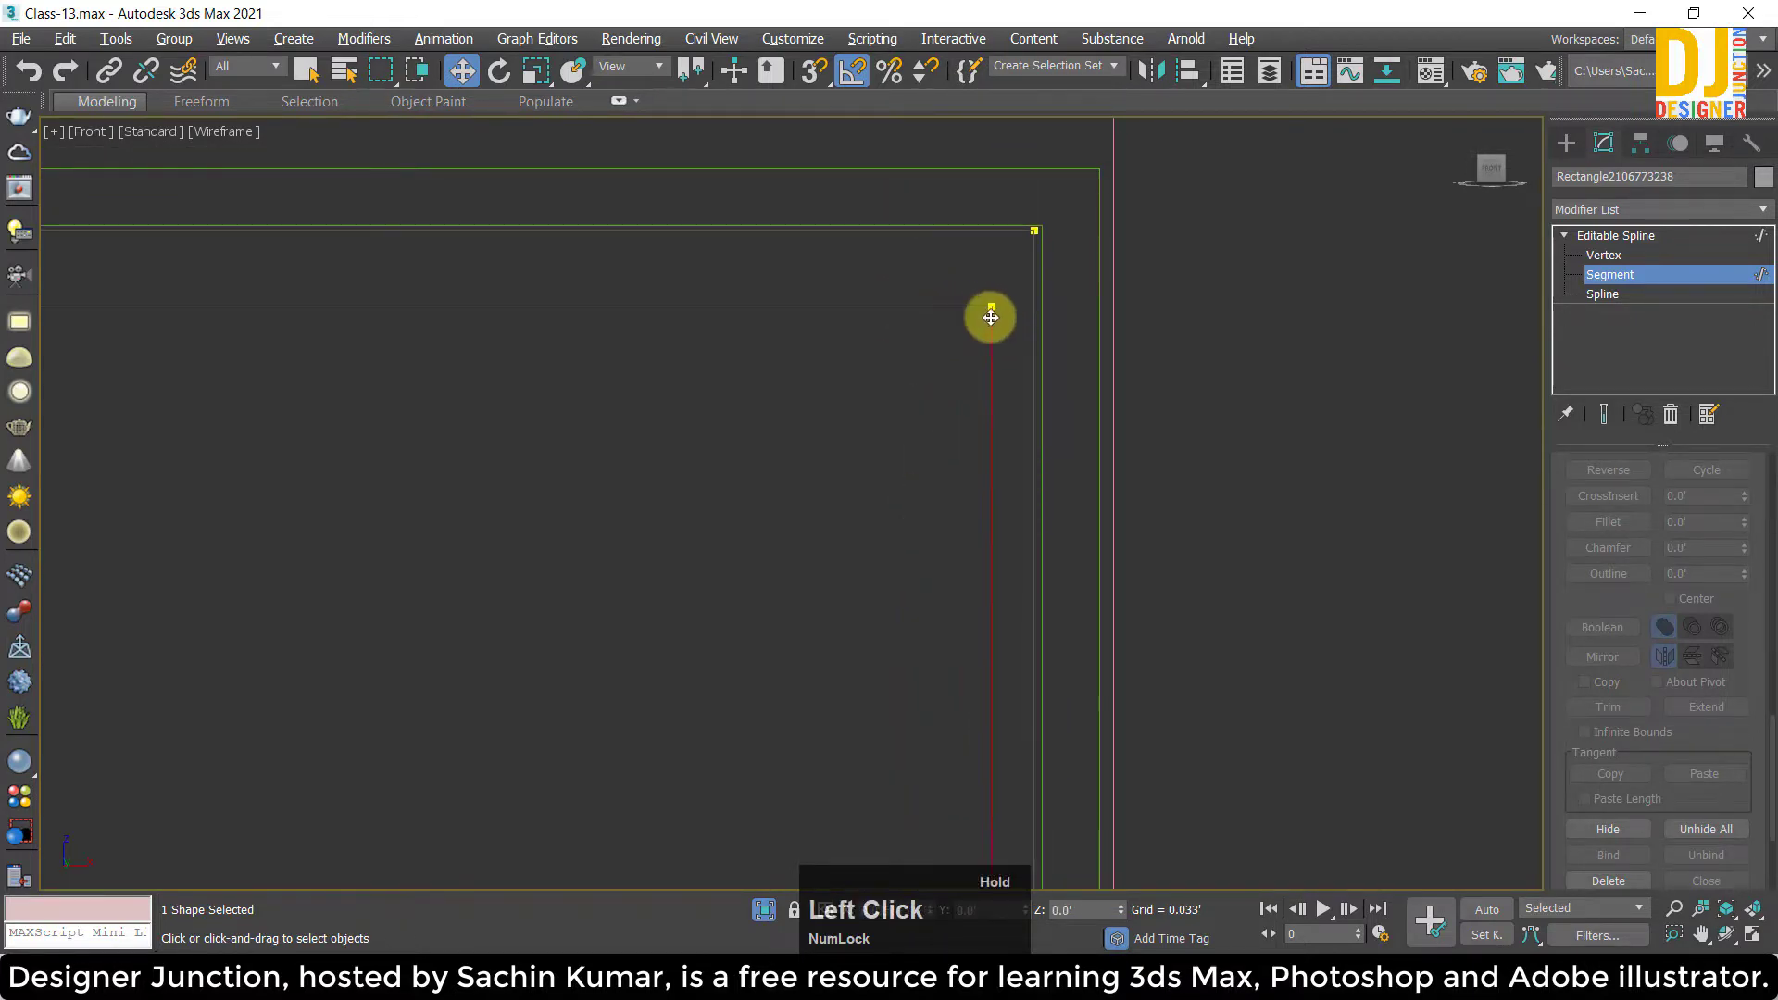
# Select the inner outline's top and vertical segments while examining them against the frame.
pyautogui.press('z')
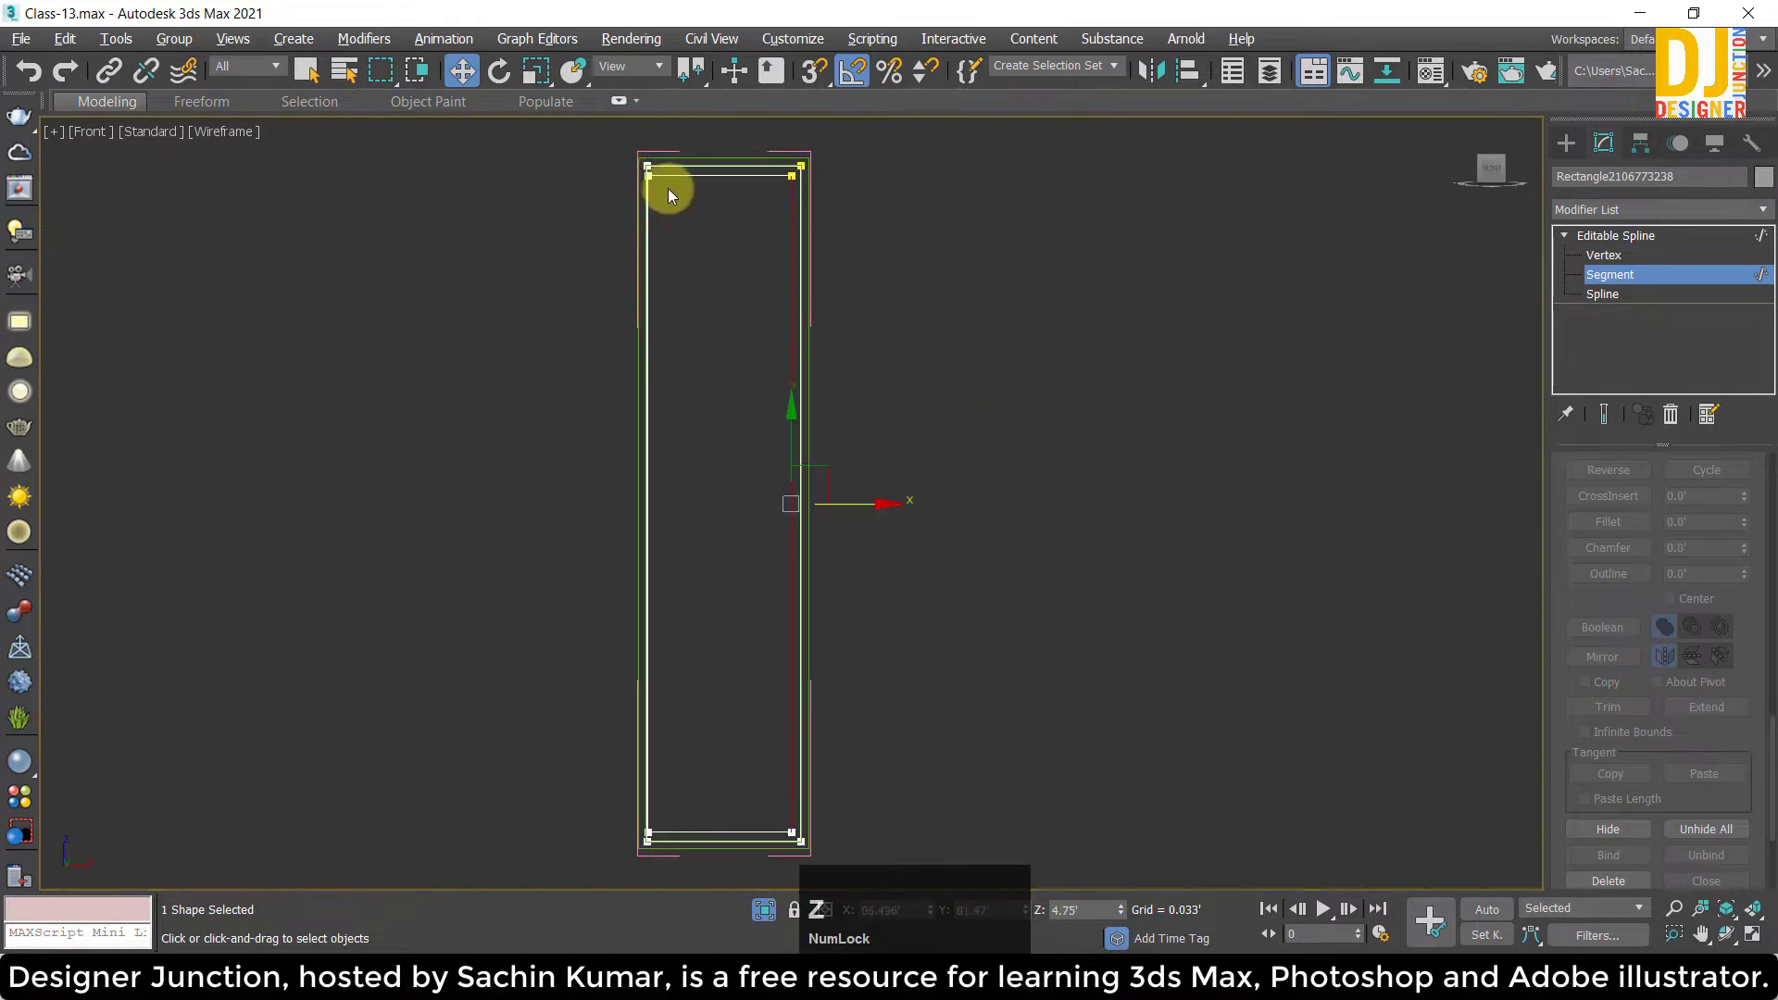
pyautogui.scroll(3)
pyautogui.click(643, 212)
pyautogui.scroll(3)
pyautogui.click(655, 207)
pyautogui.scroll(-3)
pyautogui.press('z')
pyautogui.scroll(3)
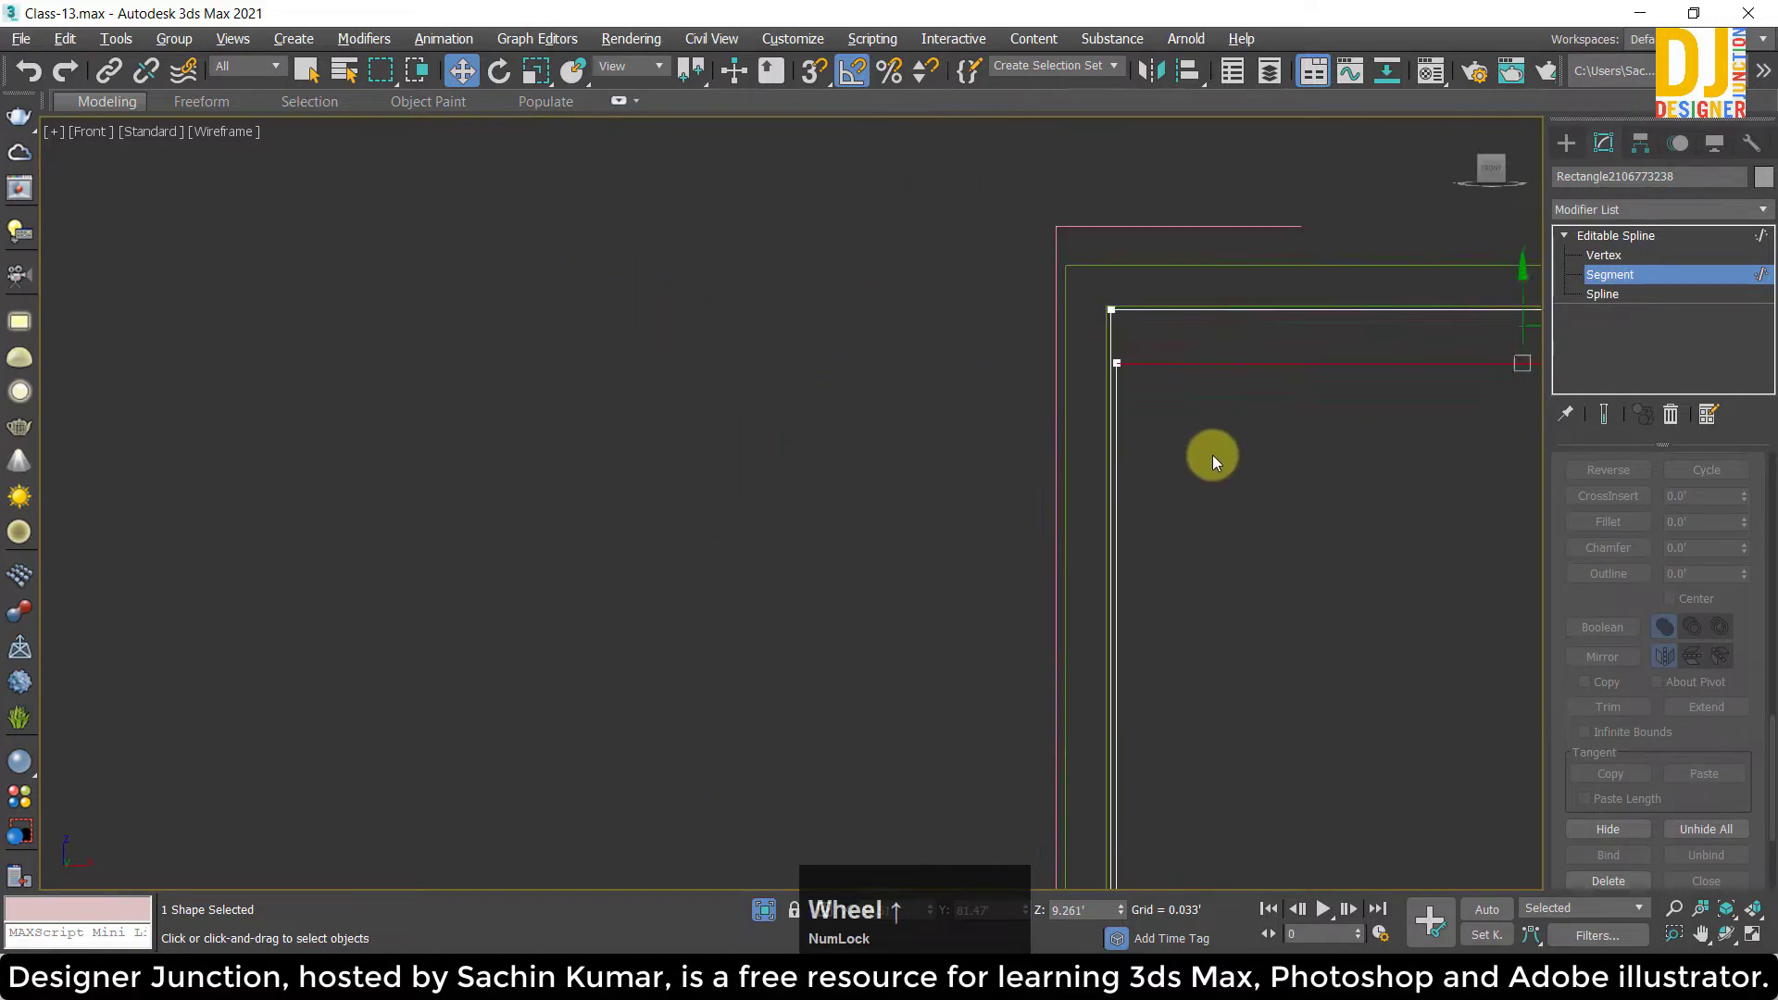
pyautogui.scroll(3)
pyautogui.click(1077, 457)
pyautogui.scroll(3)
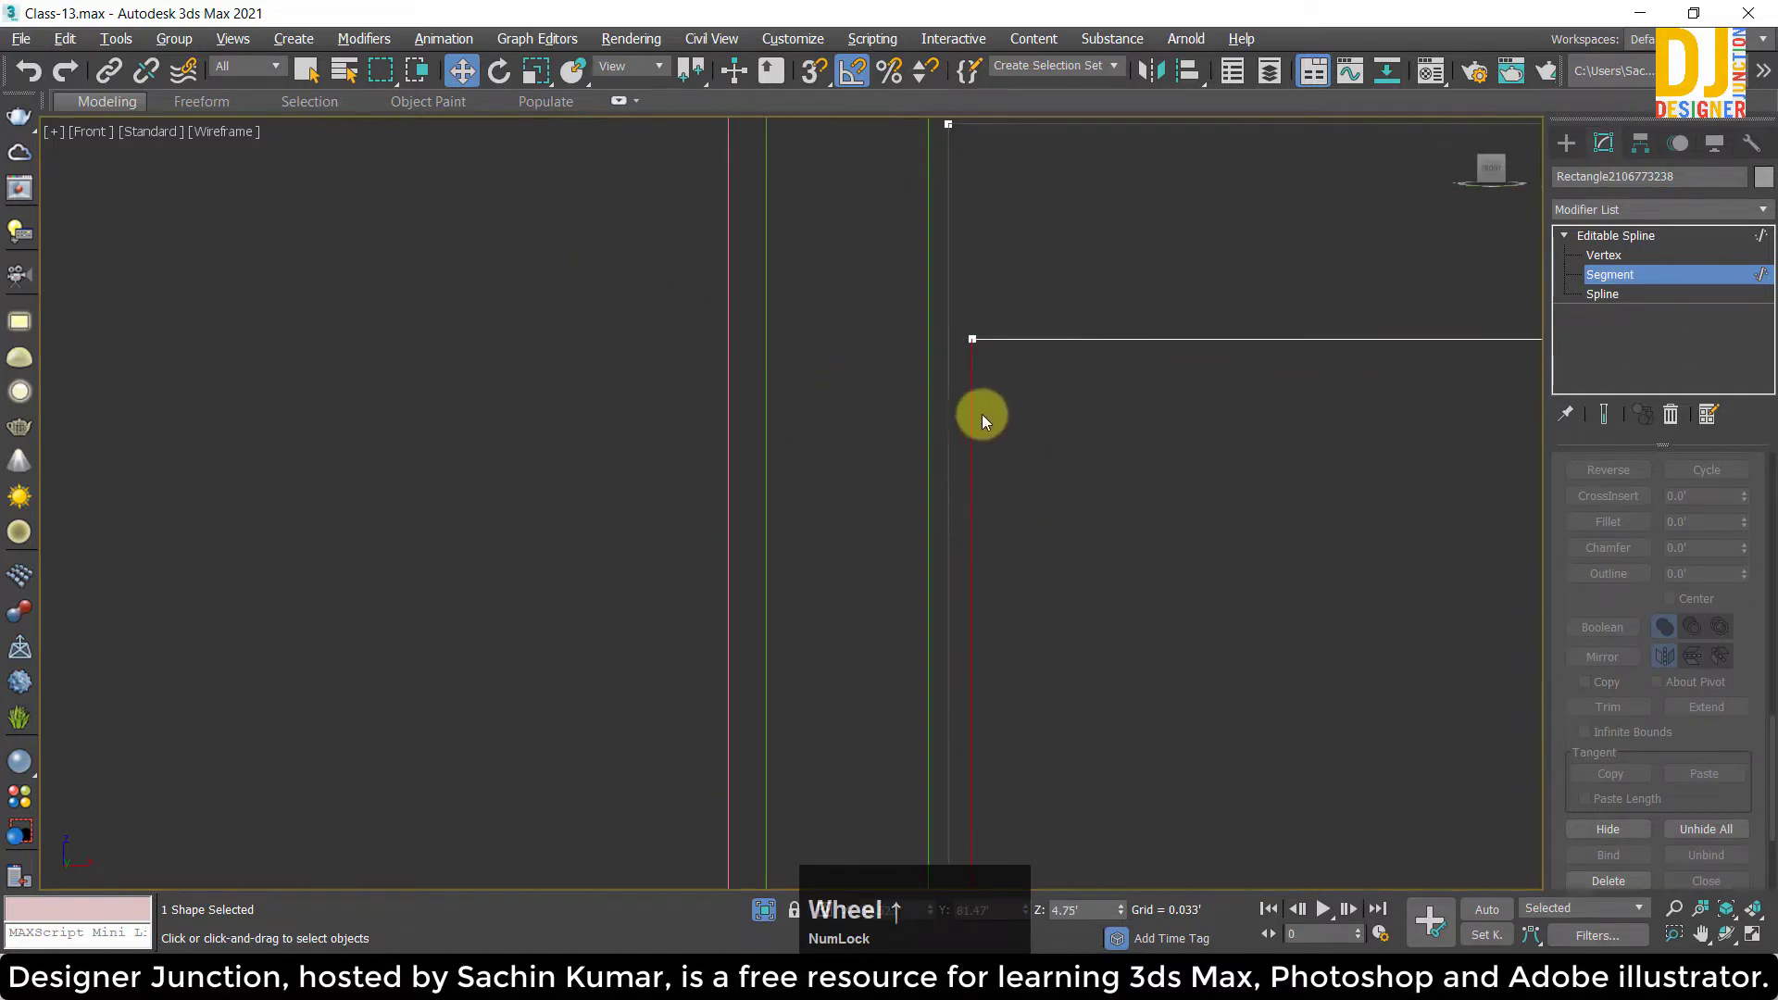
pyautogui.click(976, 417)
pyautogui.scroll(-3)
pyautogui.press('z')
pyautogui.scroll(3)
pyautogui.middleClick(1060, 784)
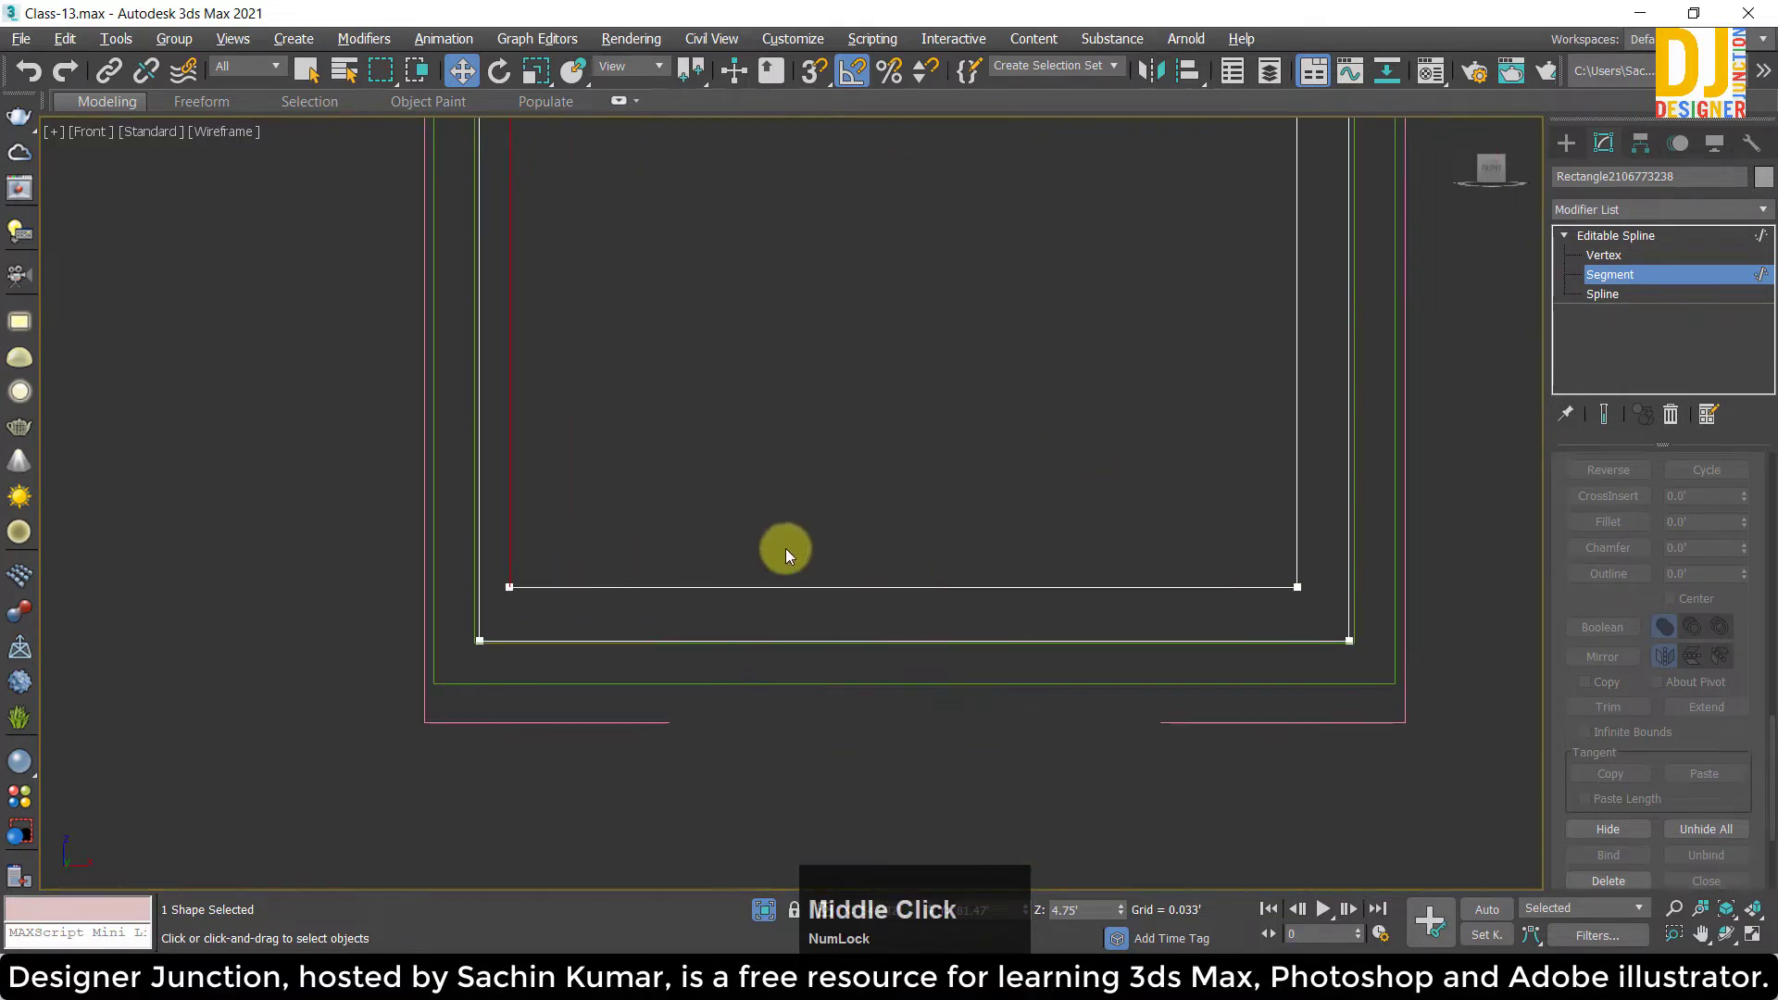
# Shift the inner outline's side segments toward the frame edge, undoing misplaced moves.
pyautogui.click(896, 604)
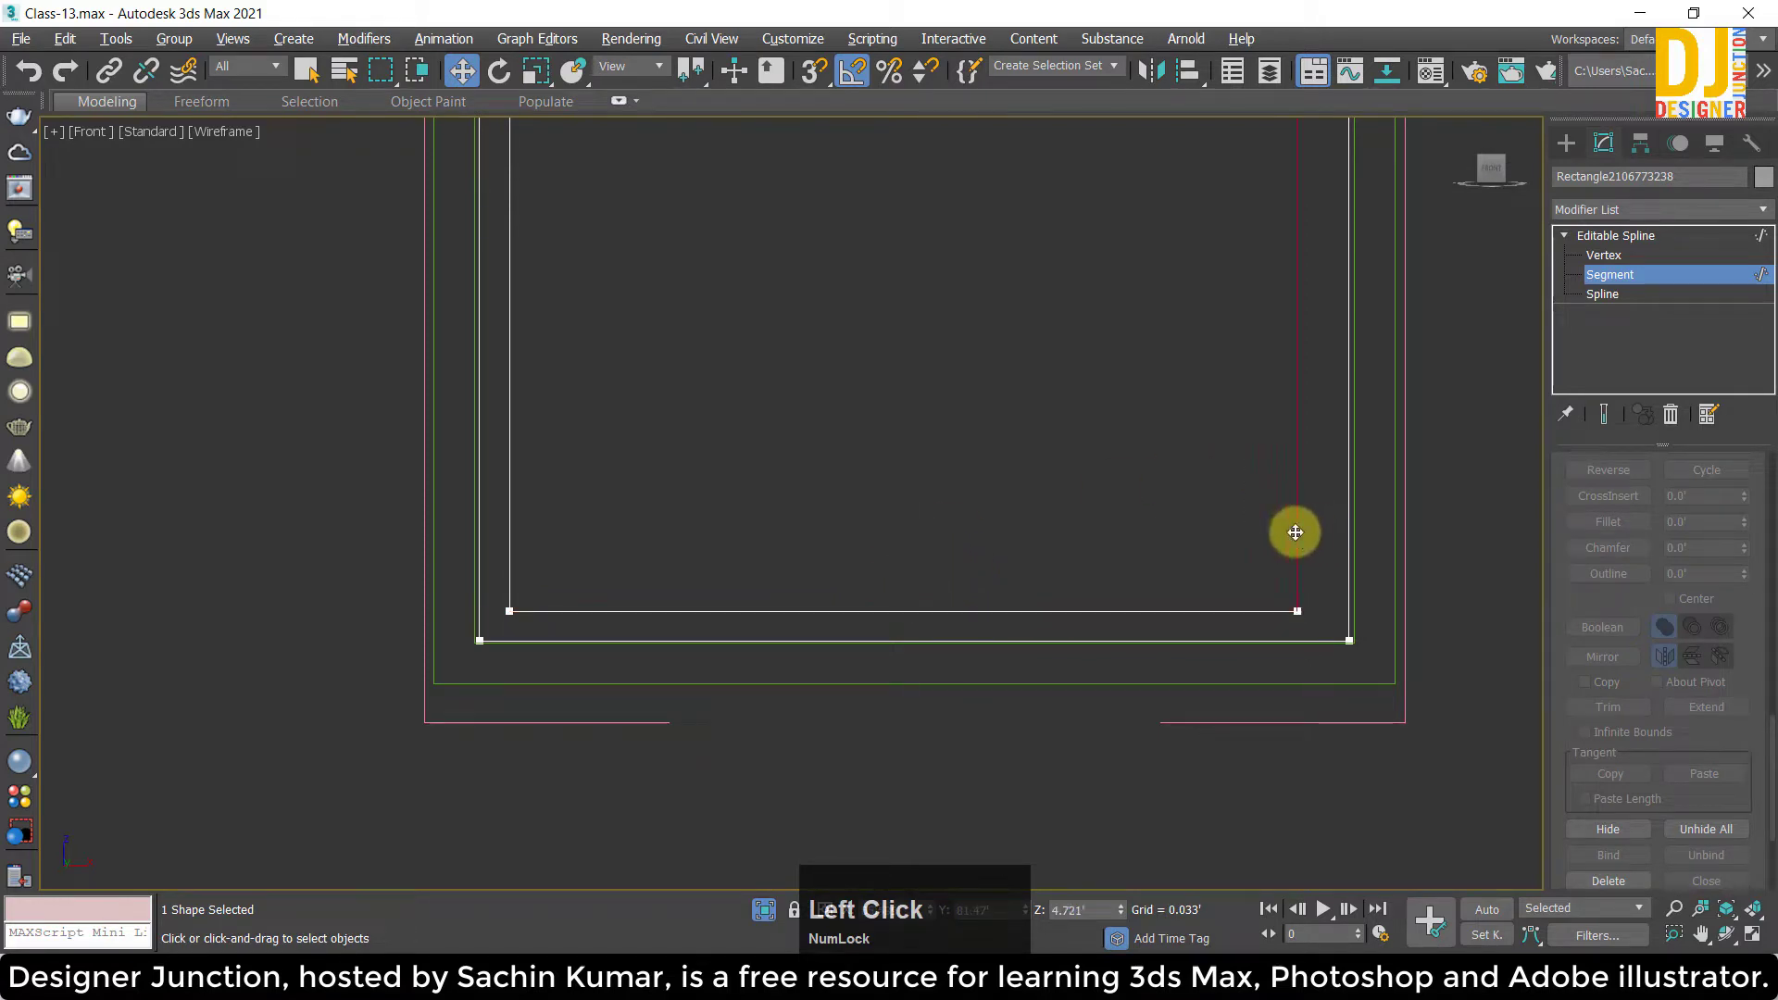
pyautogui.press('ctrl+z')
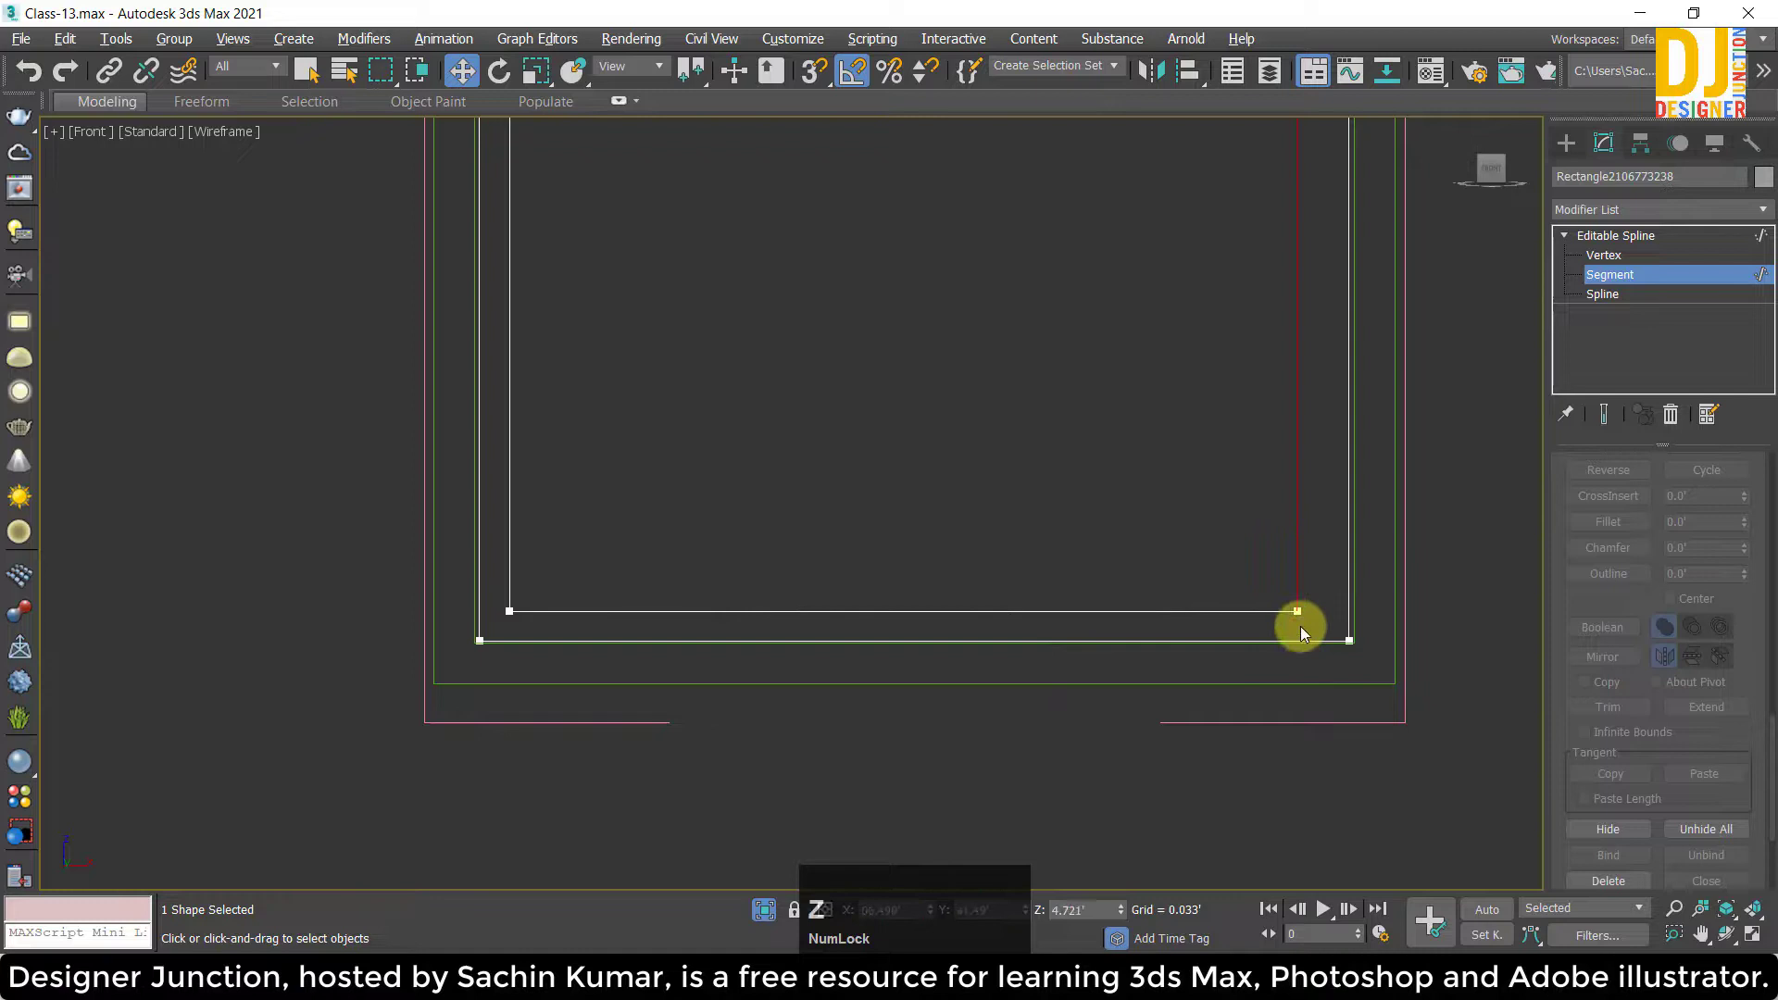
pyautogui.click(1313, 611)
pyautogui.press('ctrl+z')
pyautogui.scroll(3)
pyautogui.middleClick(913, 484)
pyautogui.click(1328, 443)
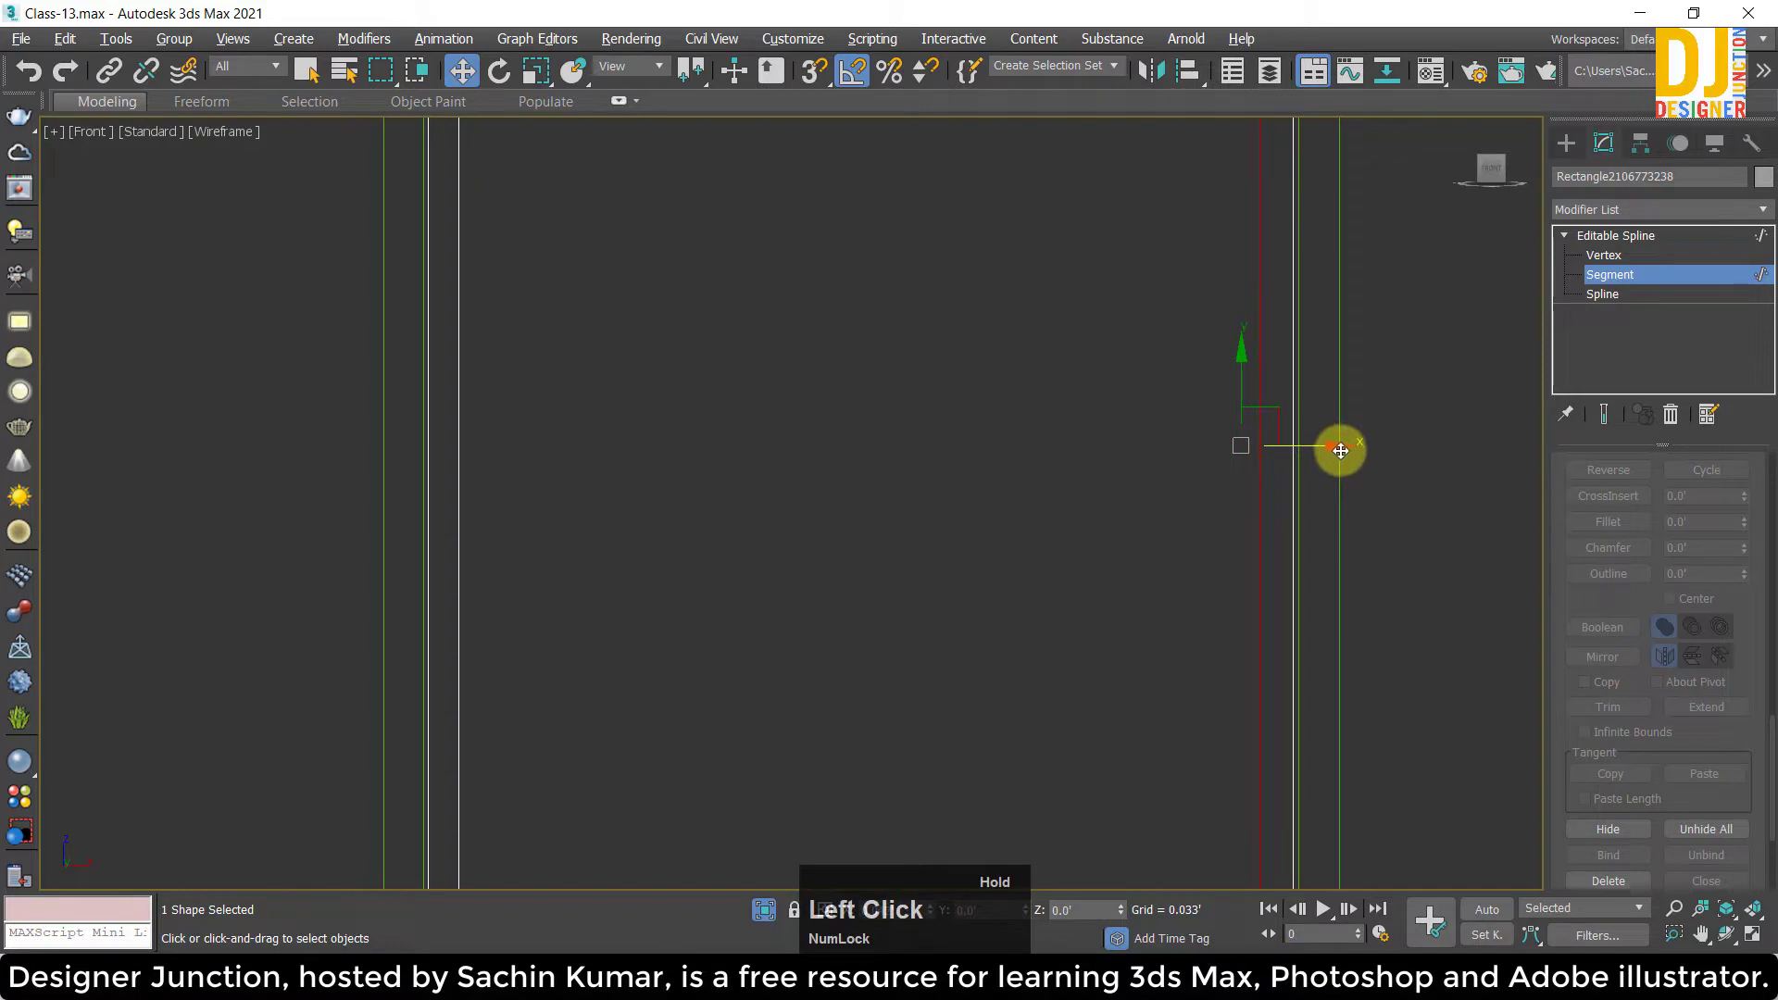
# Move the inner outline's top segment up until it meets the frame's top edge.
pyautogui.press('z')
pyautogui.middleClick(896, 363)
pyautogui.scroll(3)
pyautogui.click(747, 562)
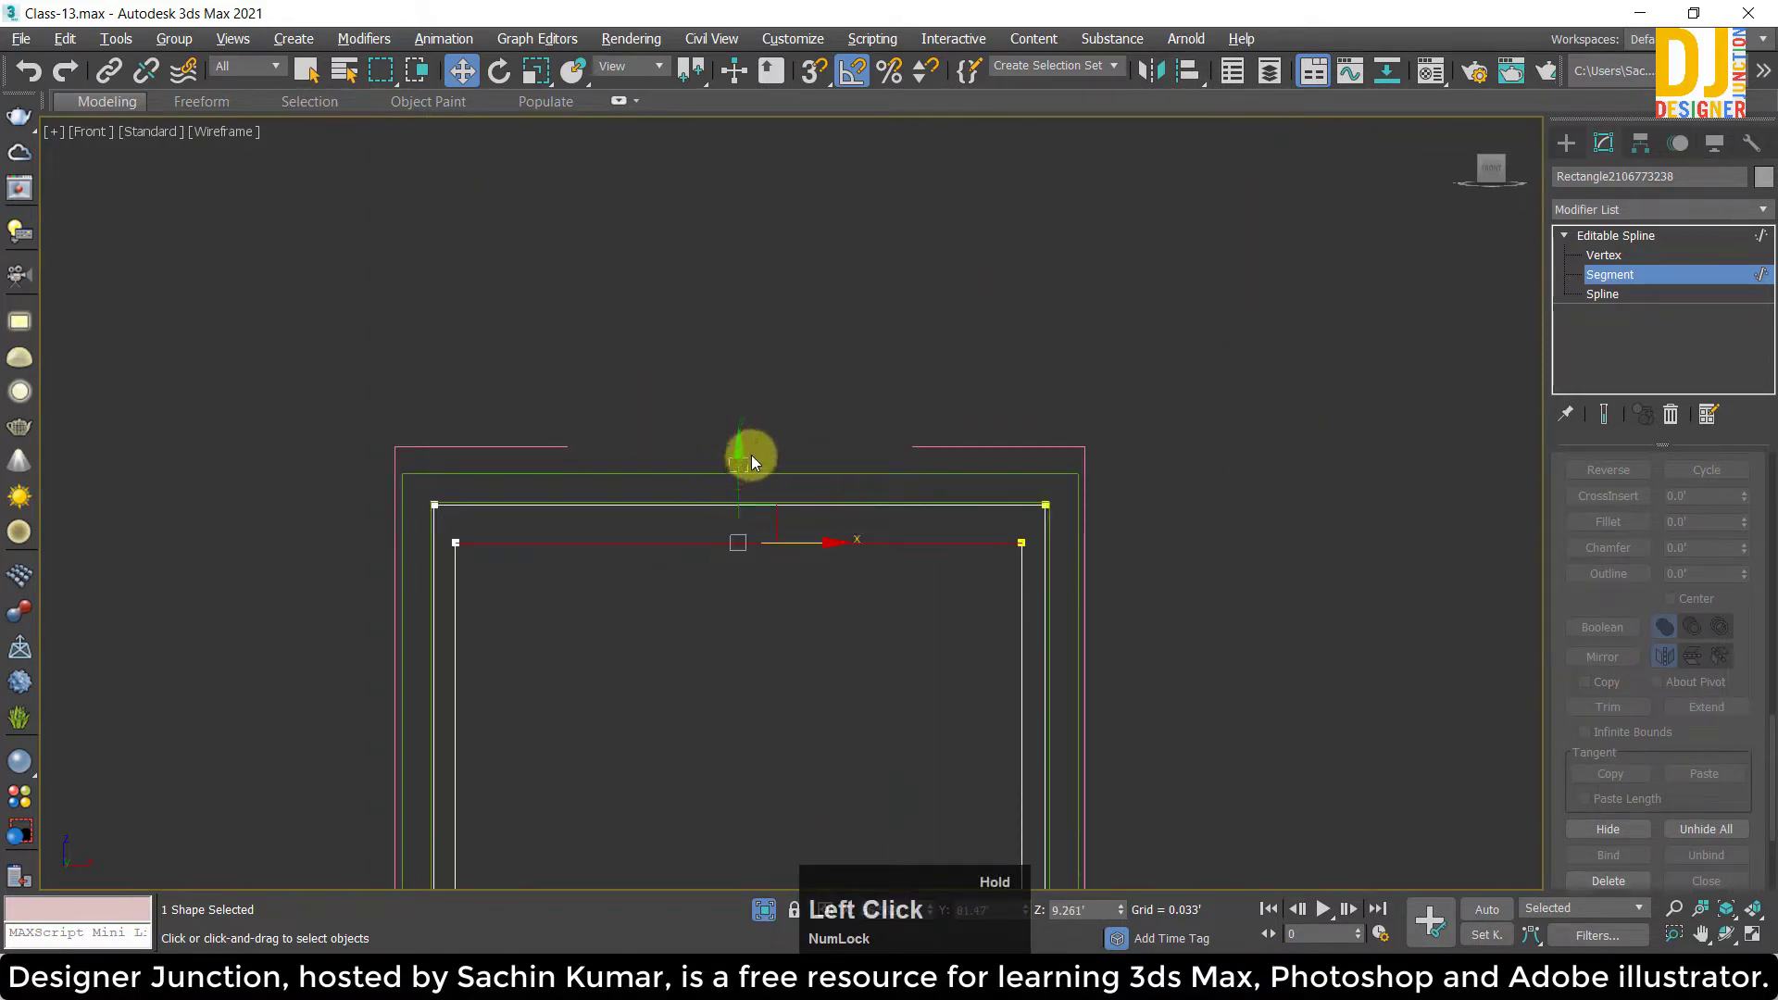
pyautogui.scroll(3)
pyautogui.click(728, 558)
pyautogui.scroll(3)
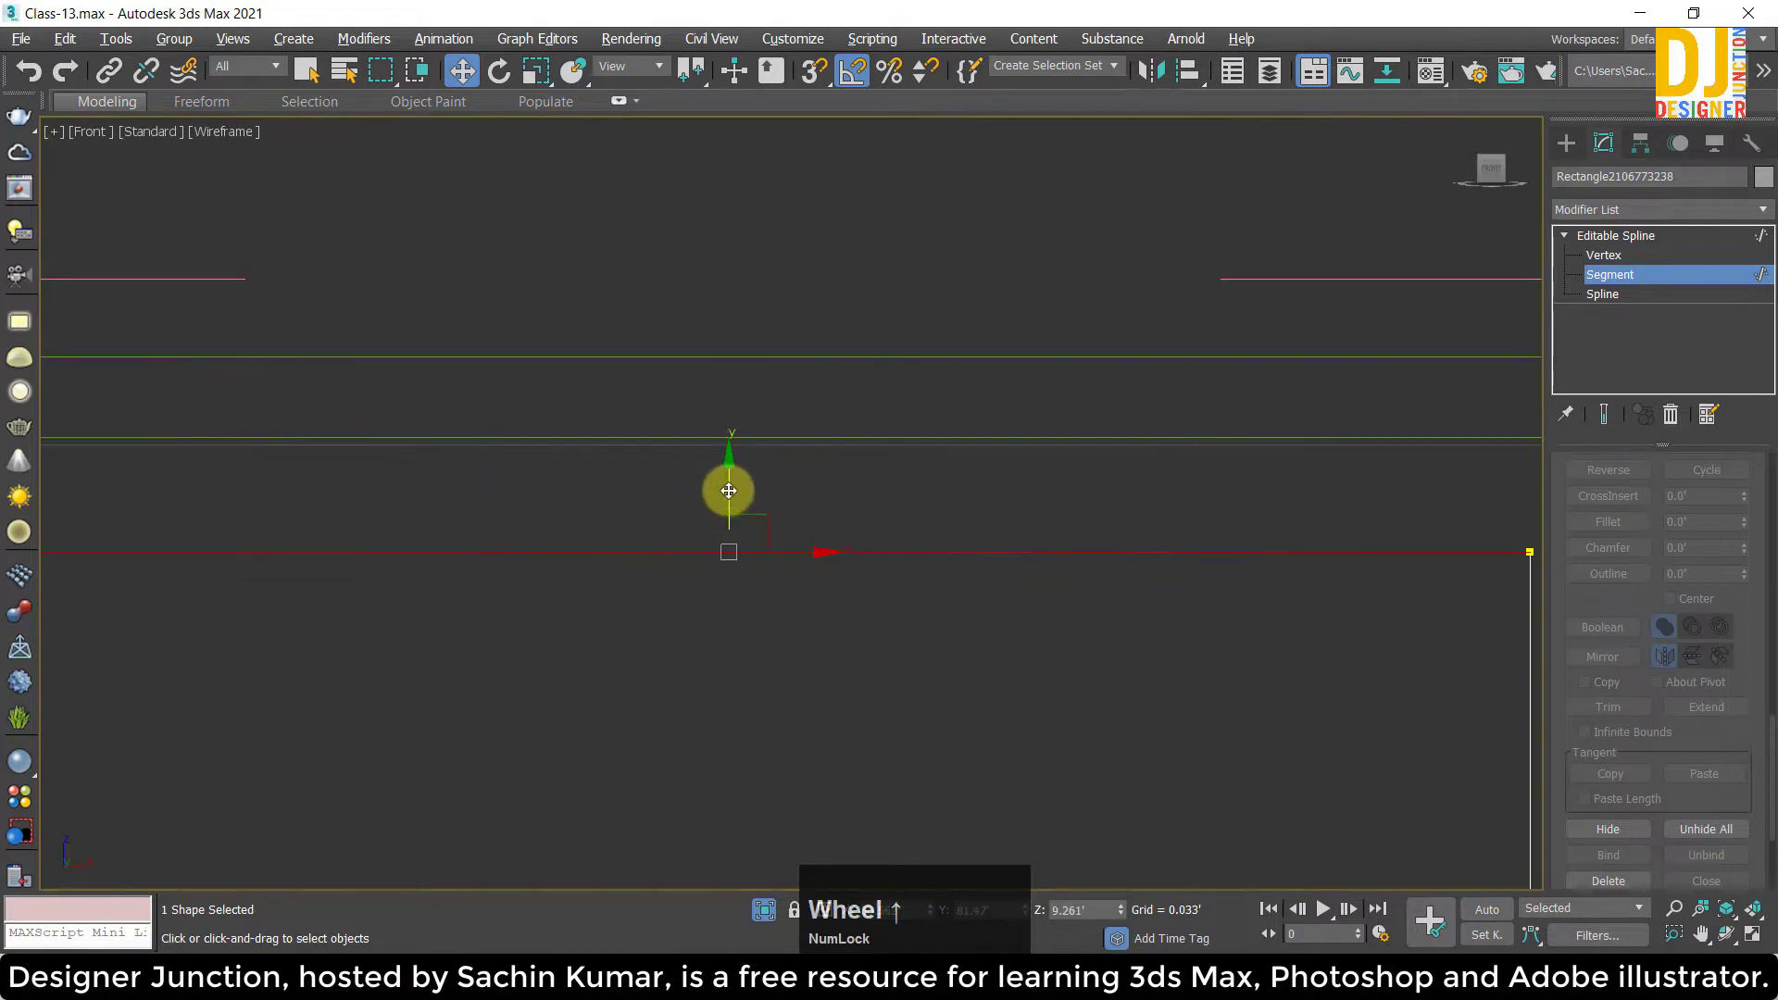
pyautogui.click(731, 487)
pyautogui.scroll(-3)
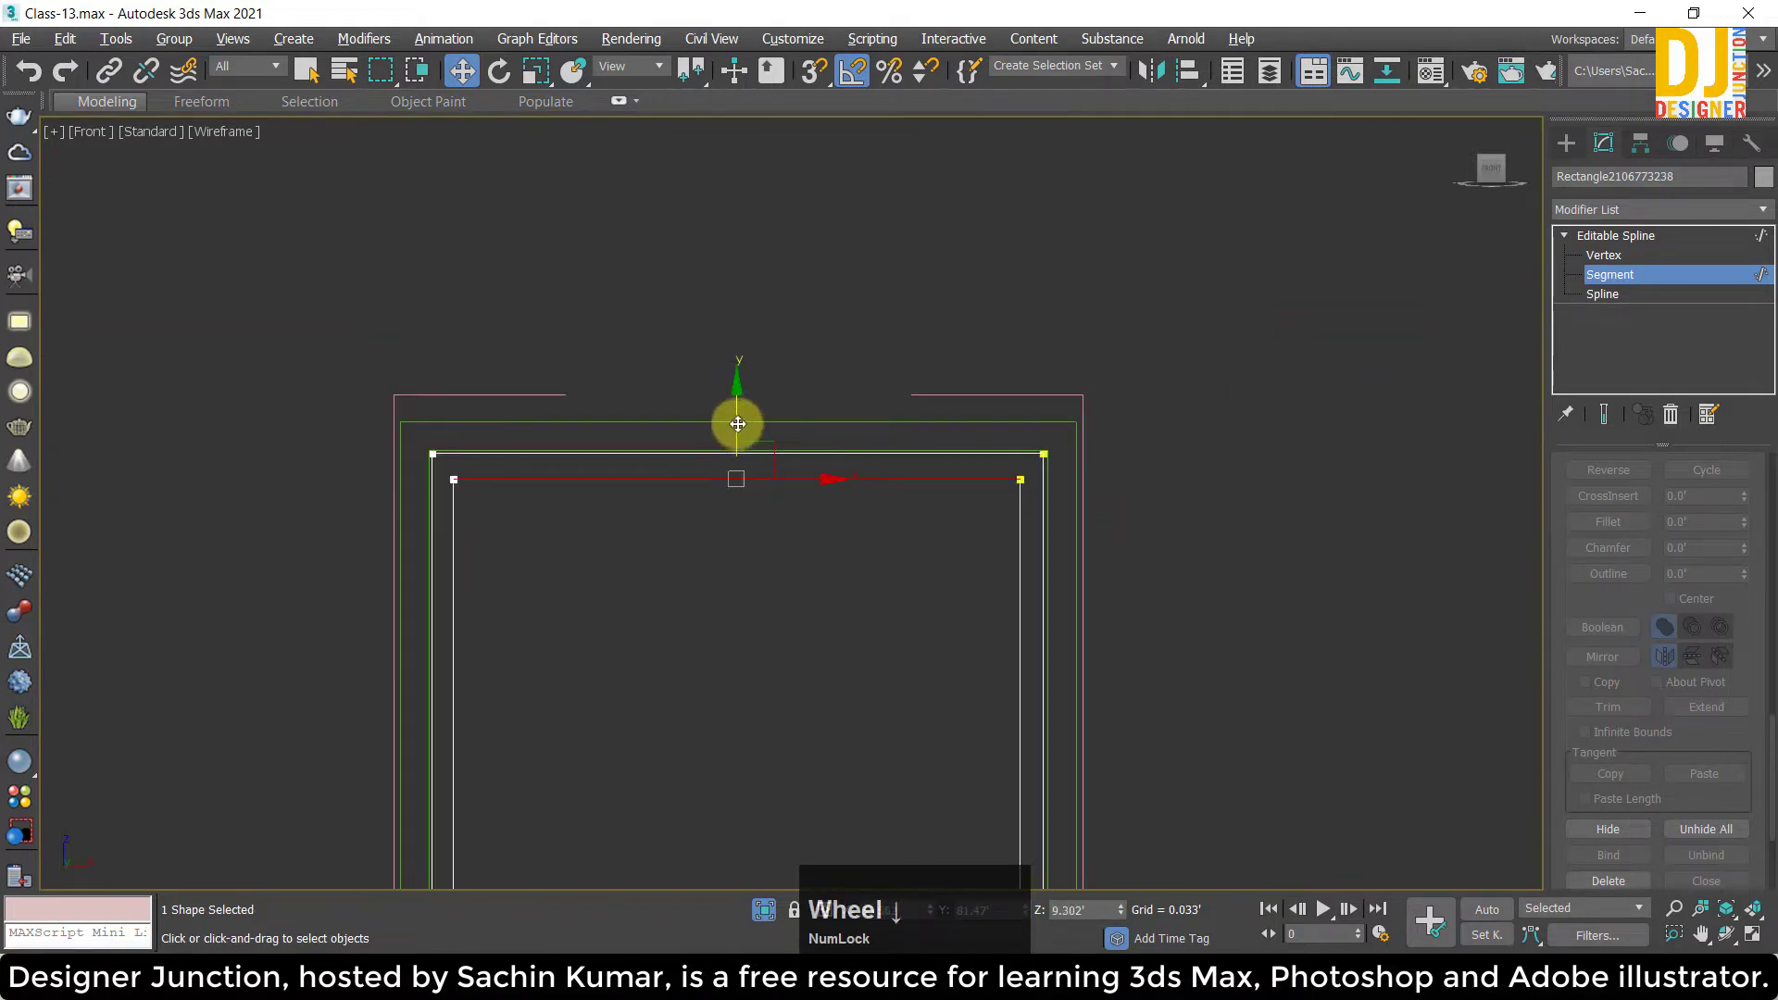
pyautogui.click(736, 441)
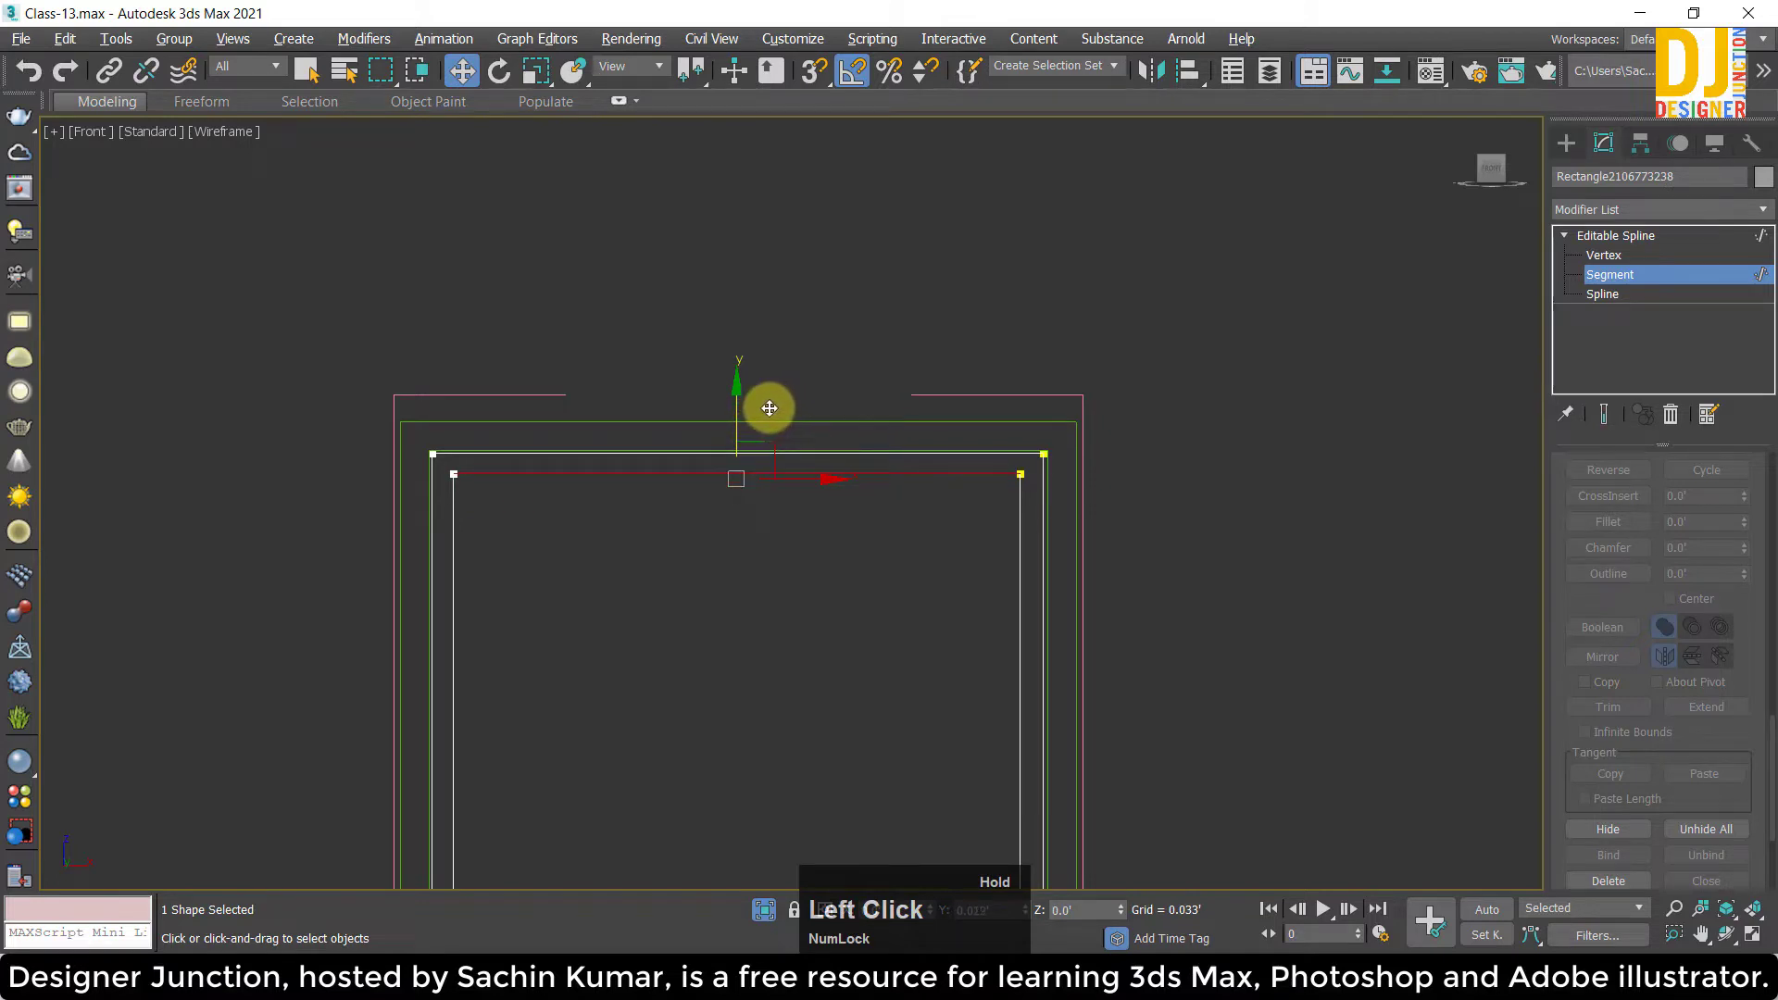
pyautogui.scroll(3)
pyautogui.click(702, 373)
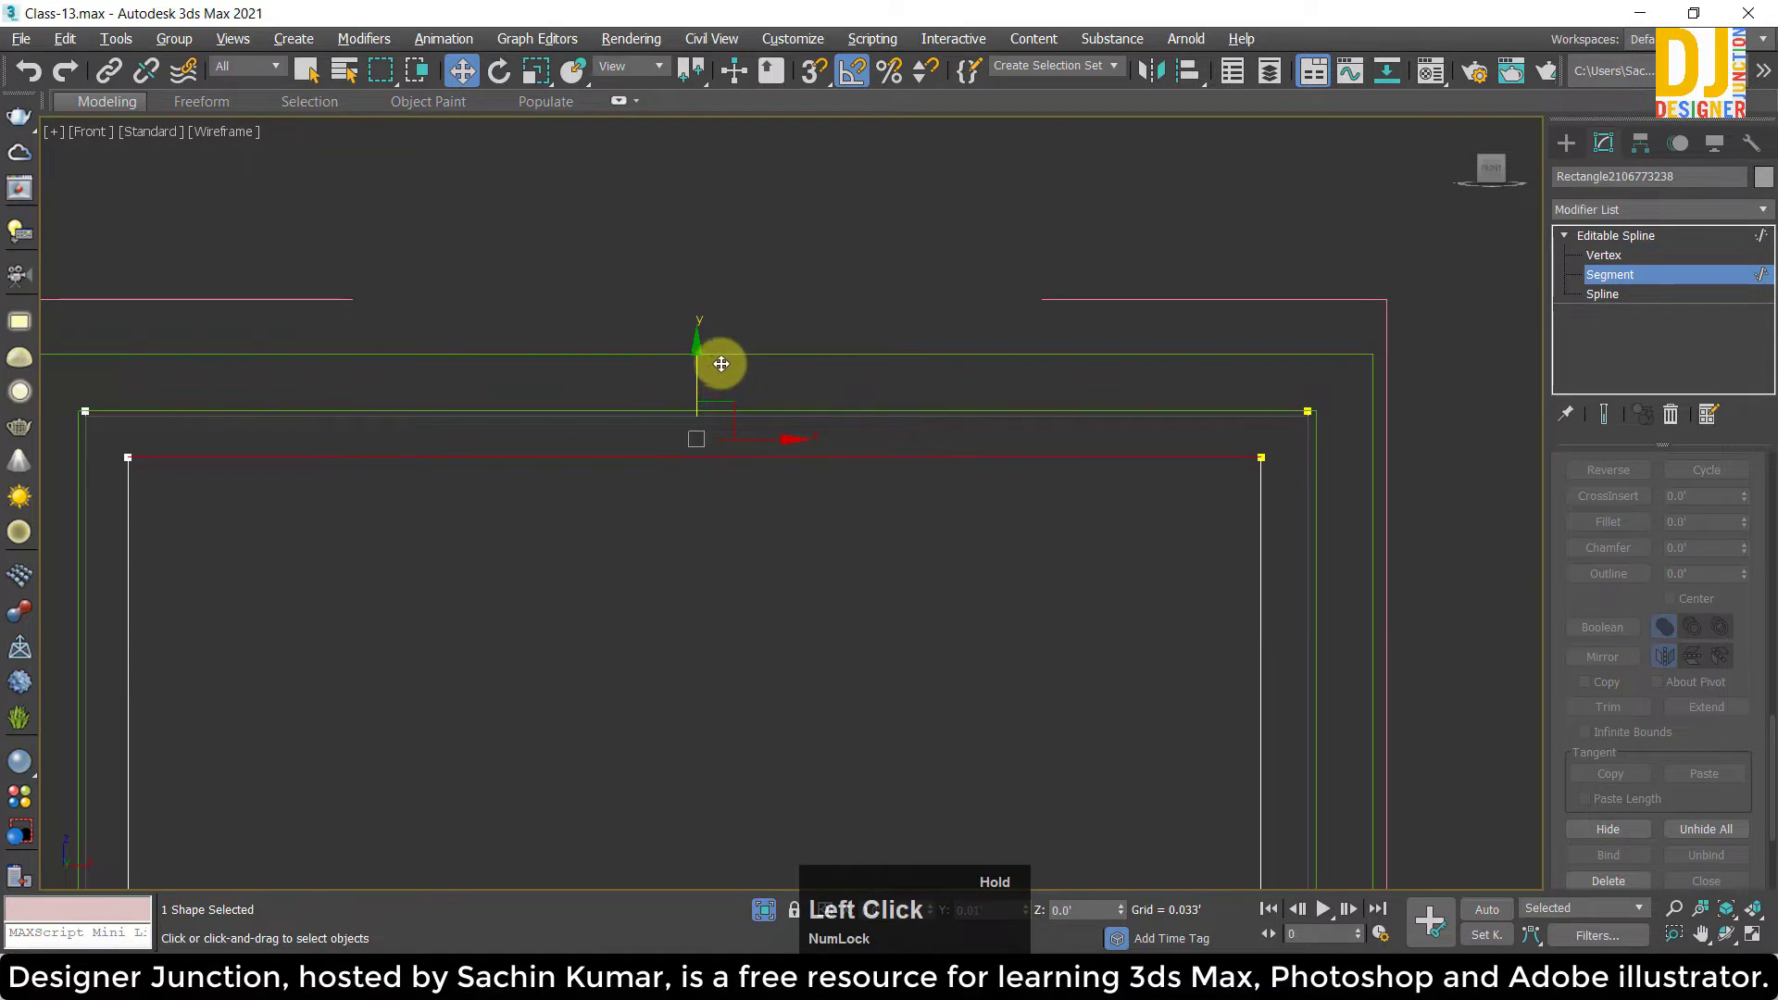
# Move the inner outline's bottom segment into line with the frame's bottom edge.
pyautogui.press('z')
pyautogui.scroll(3)
pyautogui.middleClick(1254, 502)
pyautogui.scroll(3)
pyautogui.click(762, 596)
pyautogui.press('z')
pyautogui.click(639, 560)
pyautogui.scroll(3)
pyautogui.click(846, 538)
pyautogui.press('z')
pyautogui.middleClick(898, 681)
pyautogui.click(760, 565)
pyautogui.scroll(3)
pyautogui.click(729, 565)
# Exit segment editing, close the group and view the framed painting shaded in Perspective.
pyautogui.press('z')
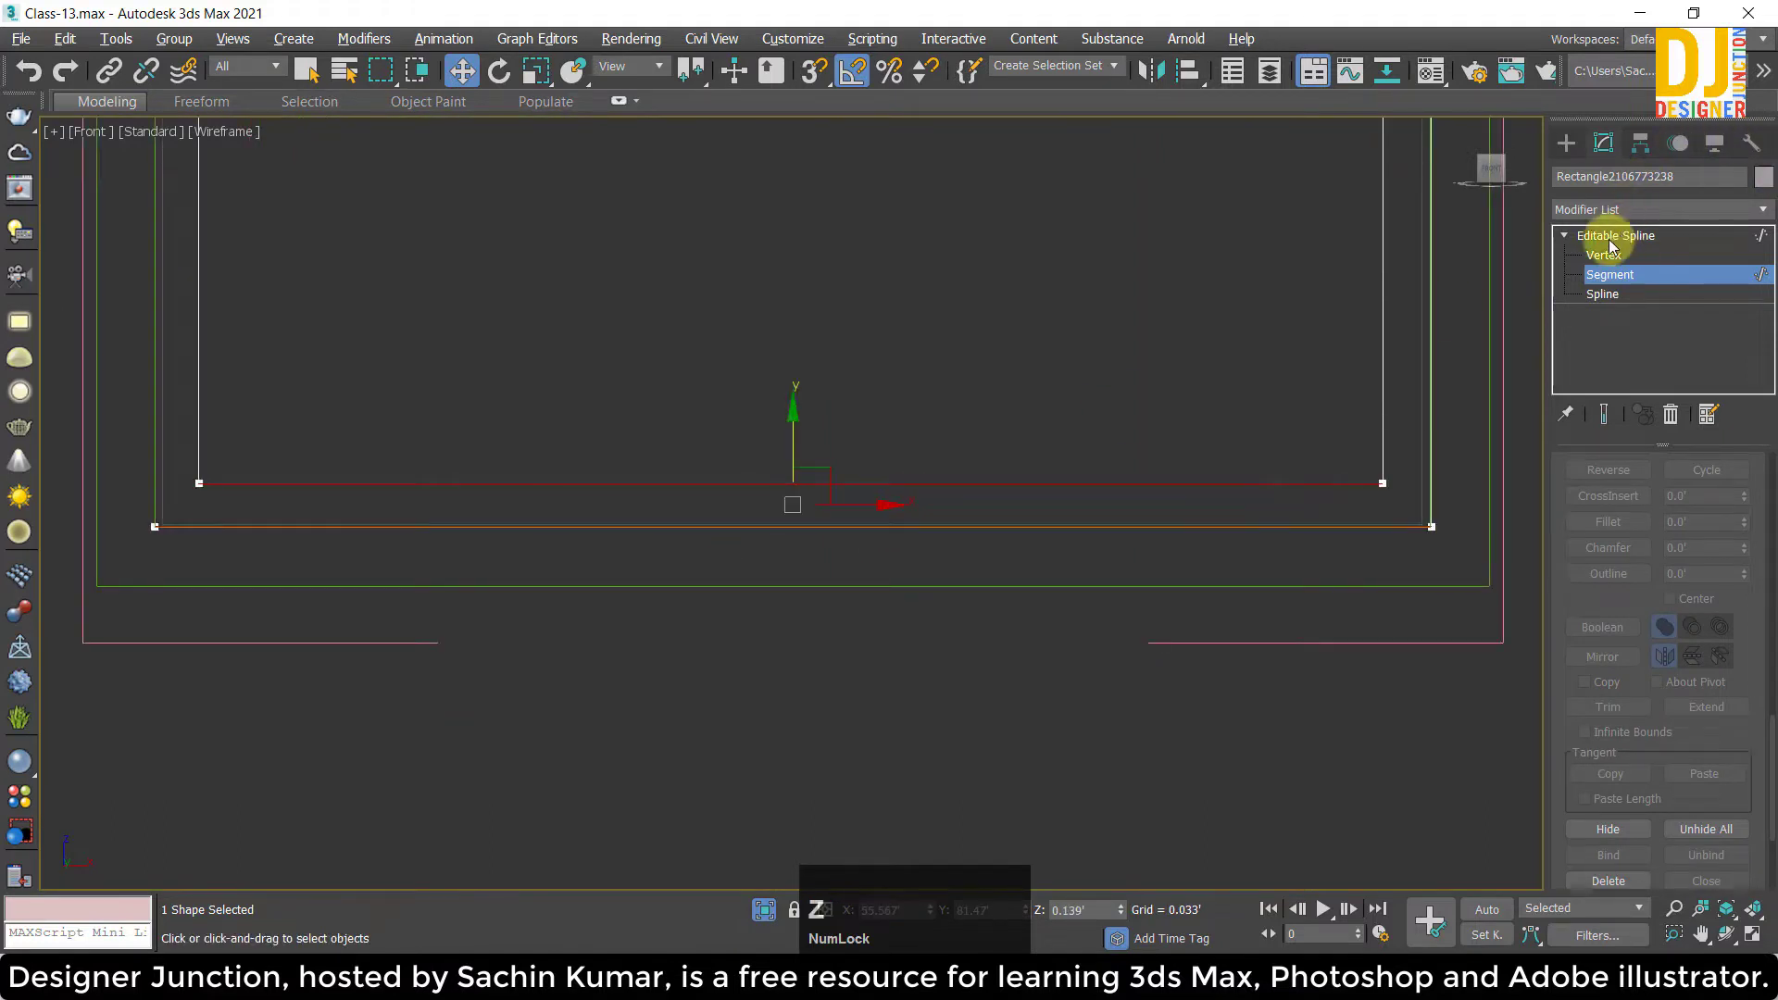
pyautogui.click(1605, 239)
pyautogui.press('z')
pyautogui.click(179, 206)
pyautogui.press('alt+w')
pyautogui.press('z')
pyautogui.middleClick(782, 510)
pyautogui.click(1016, 529)
pyautogui.scroll(3)
pyautogui.middleClick(856, 384)
pyautogui.middleClick(999, 519)
# Select the painting frame group and open it with Group > Open.
pyautogui.scroll(3)
pyautogui.middleClick(755, 295)
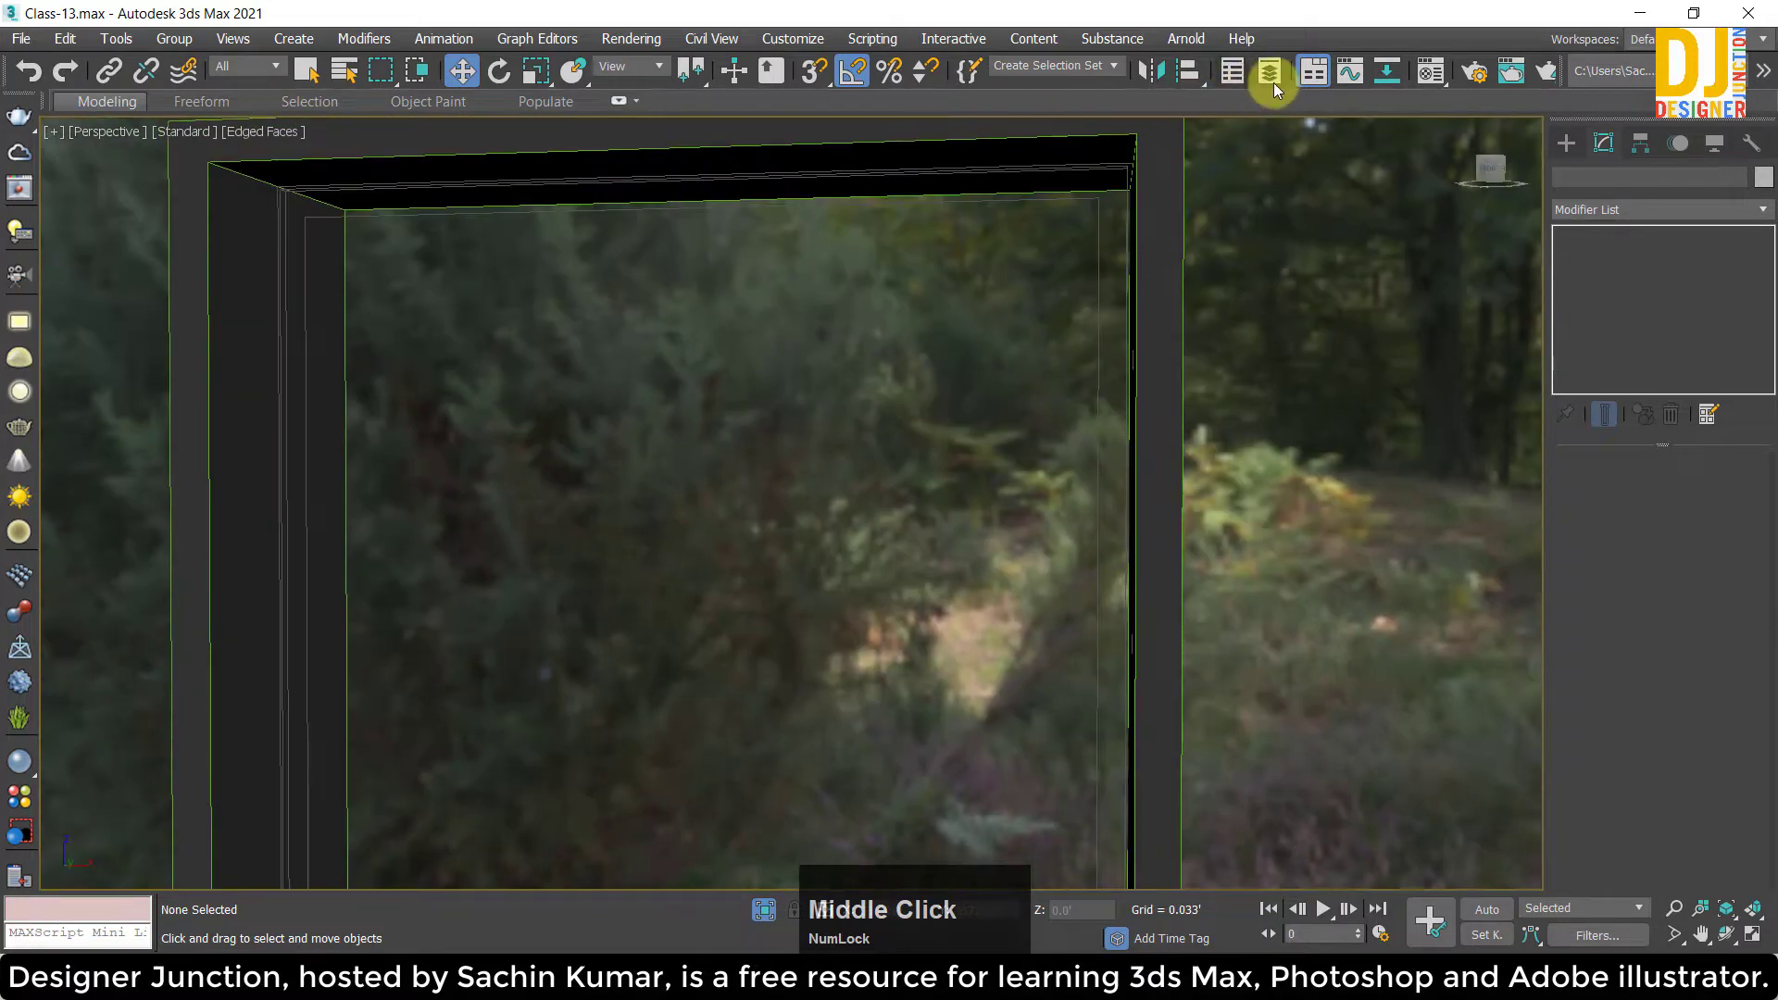
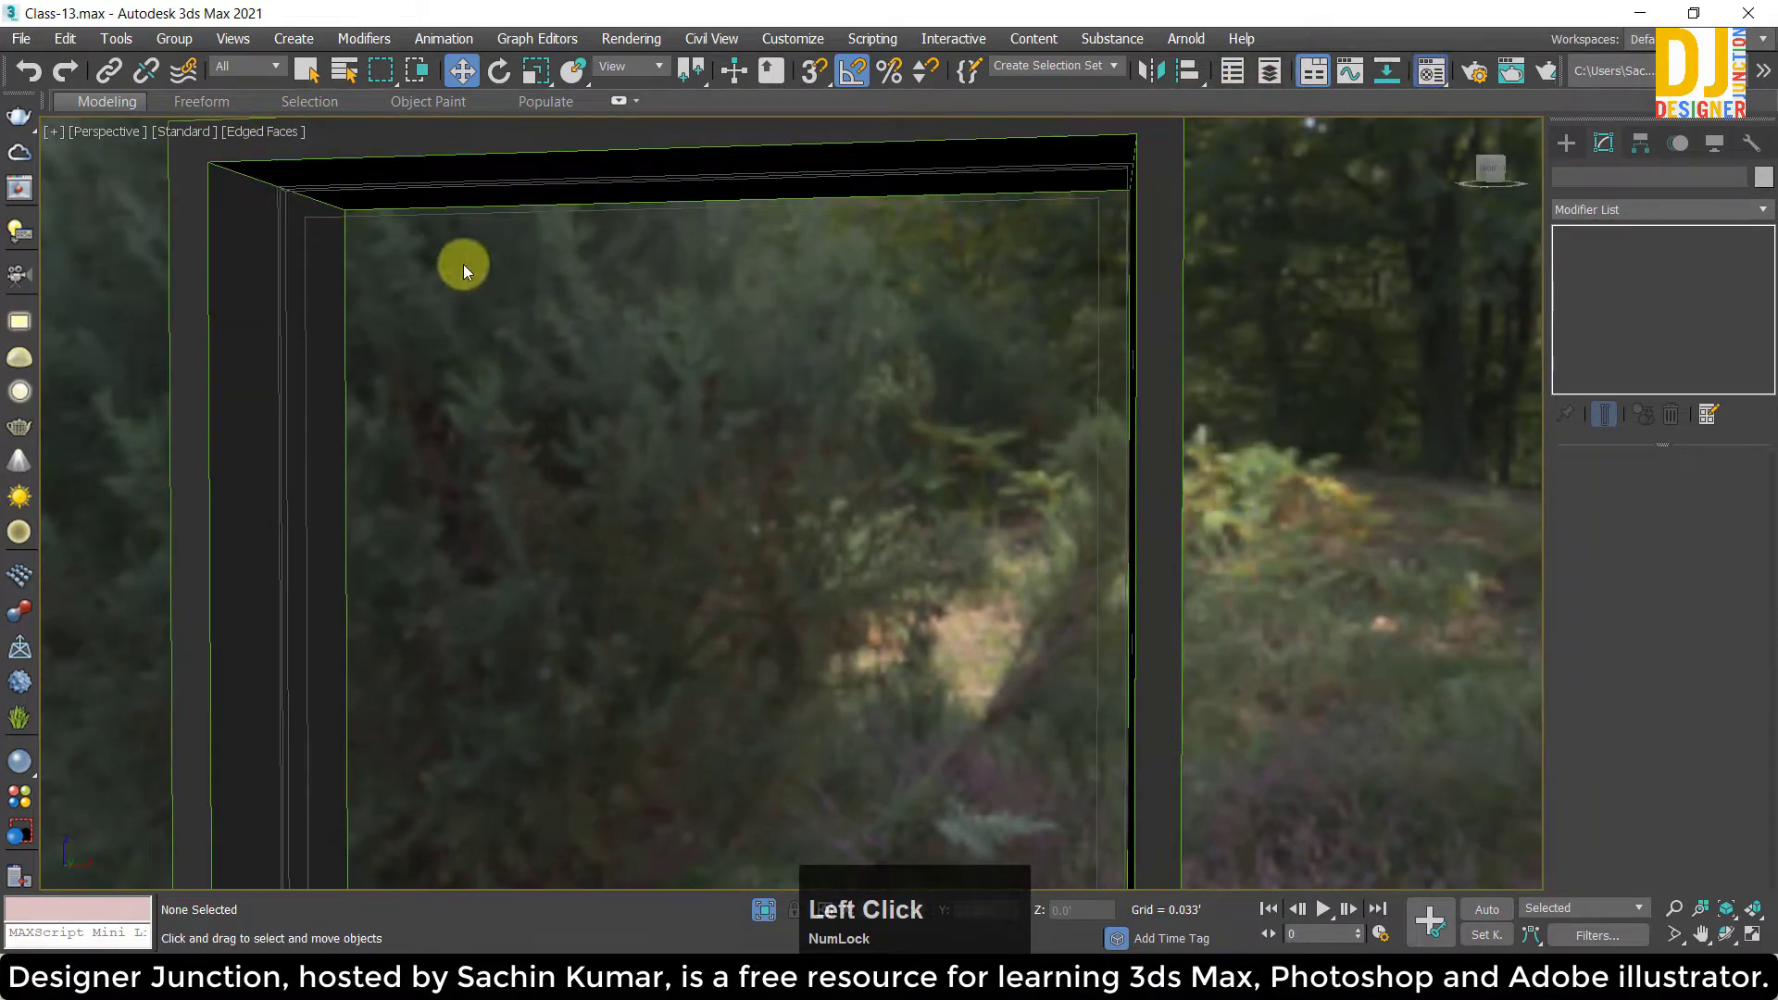
pyautogui.click(1259, 321)
pyautogui.press('ctrl+z')
pyautogui.click(295, 469)
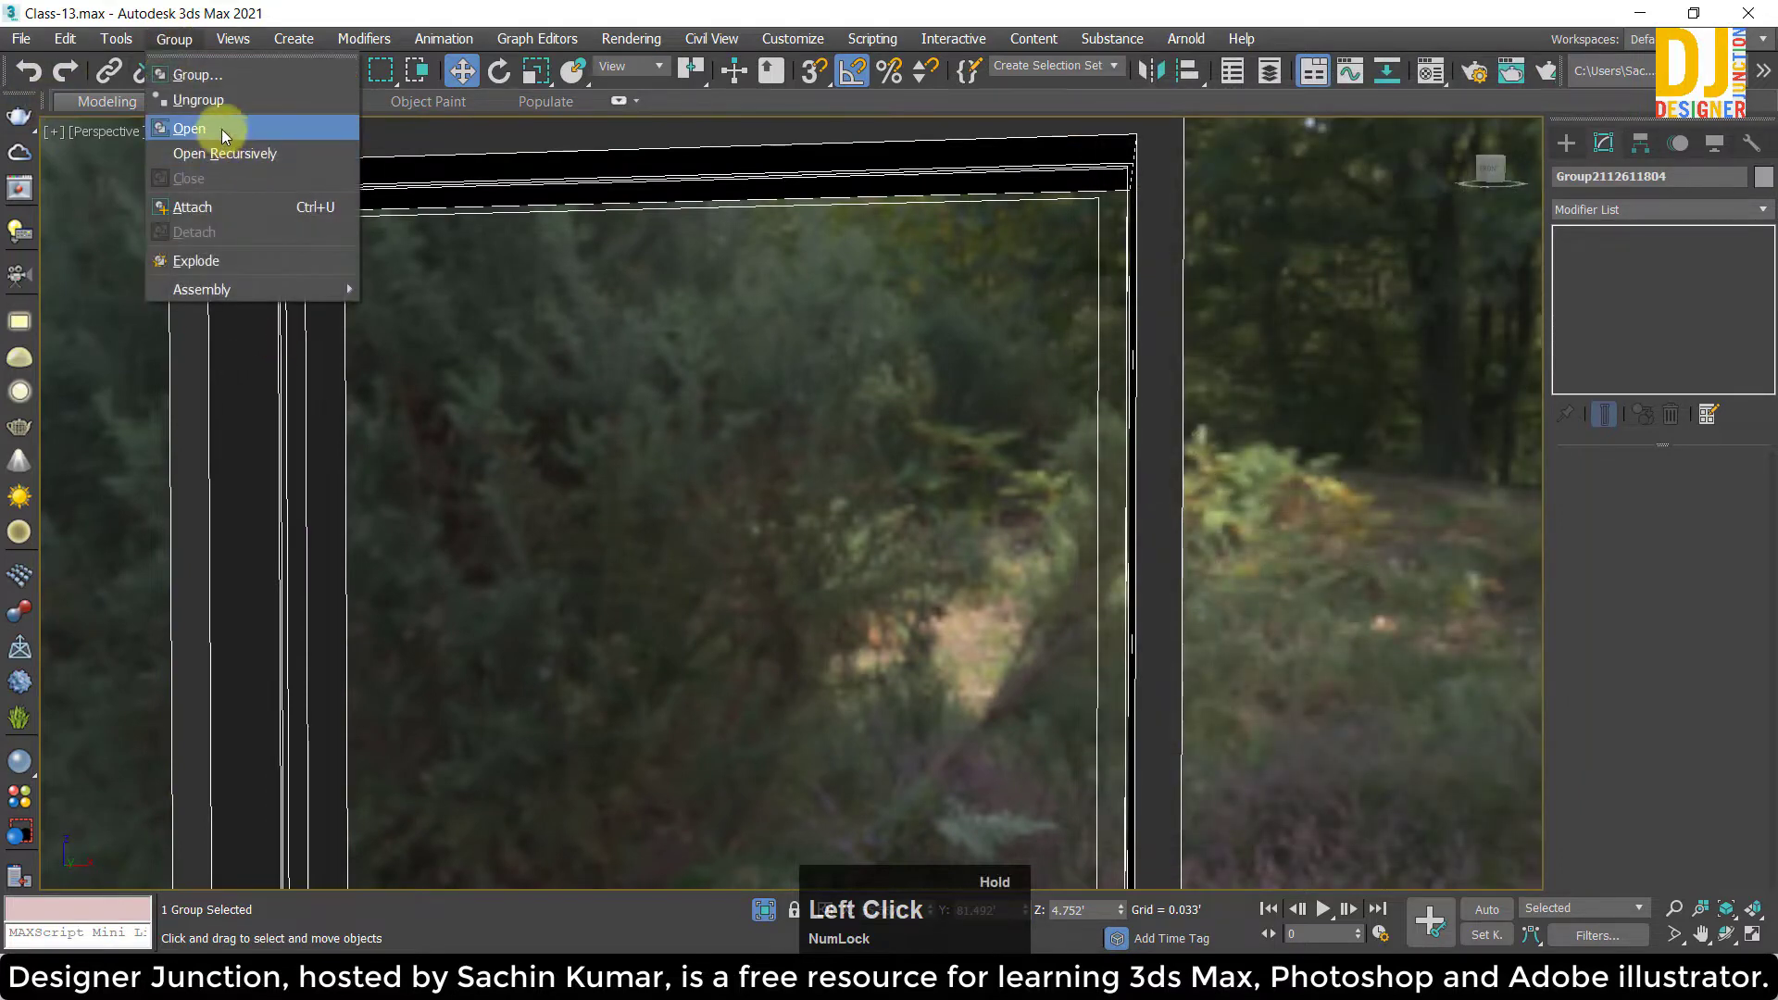
pyautogui.click(310, 325)
# In Front view, select the frame's rectangular editable spline for editing.
pyautogui.press('alt+w')
pyautogui.click(1165, 267)
pyautogui.scroll(3)
pyautogui.click(773, 214)
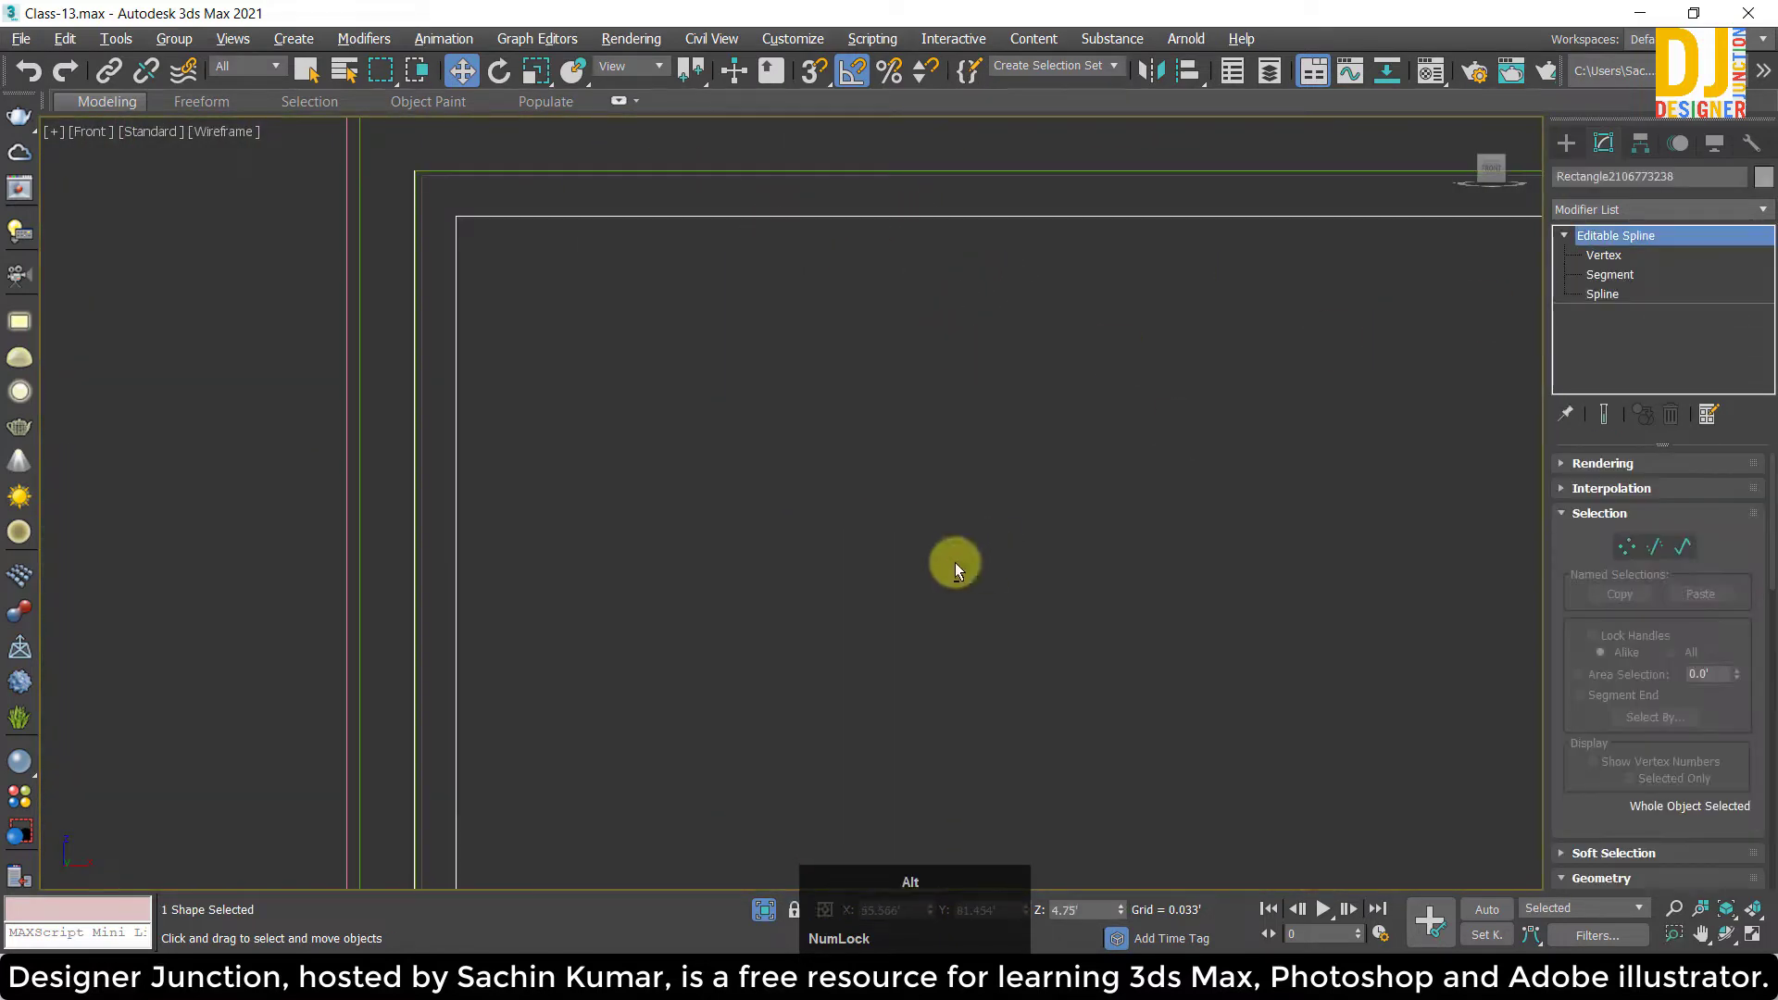
# Add an Extrude modifier to the selected rectangle spline from the modifier list.
pyautogui.press('w')
pyautogui.click(1570, 246)
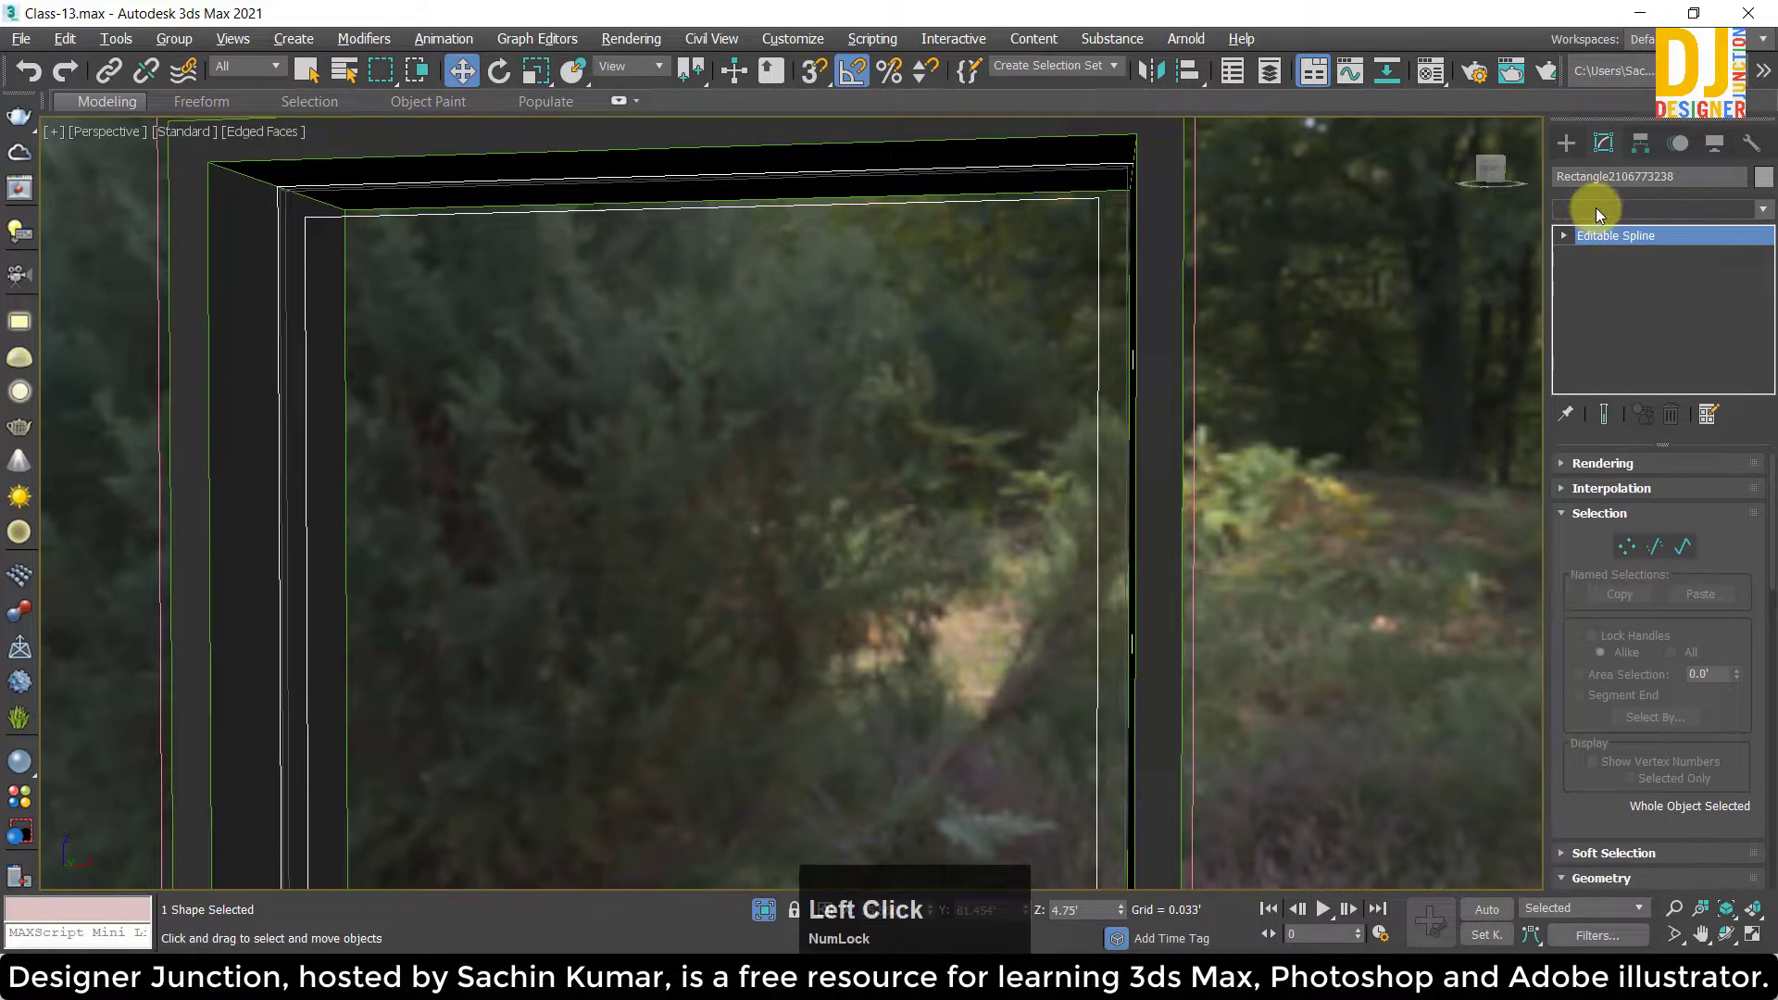
pyautogui.press('r')
pyautogui.write('eee')
pyautogui.scroll(-3)
pyautogui.scroll(3)
pyautogui.write('eeee')
pyautogui.scroll(-3)
pyautogui.write('eee')
pyautogui.scroll(3)
pyautogui.write('ee')
pyautogui.click(1609, 316)
# Set the extrude Amount to 0.083' and move the piece along Y in the top view.
pyautogui.middleClick(526, 355)
pyautogui.press('w')
pyautogui.press('z')
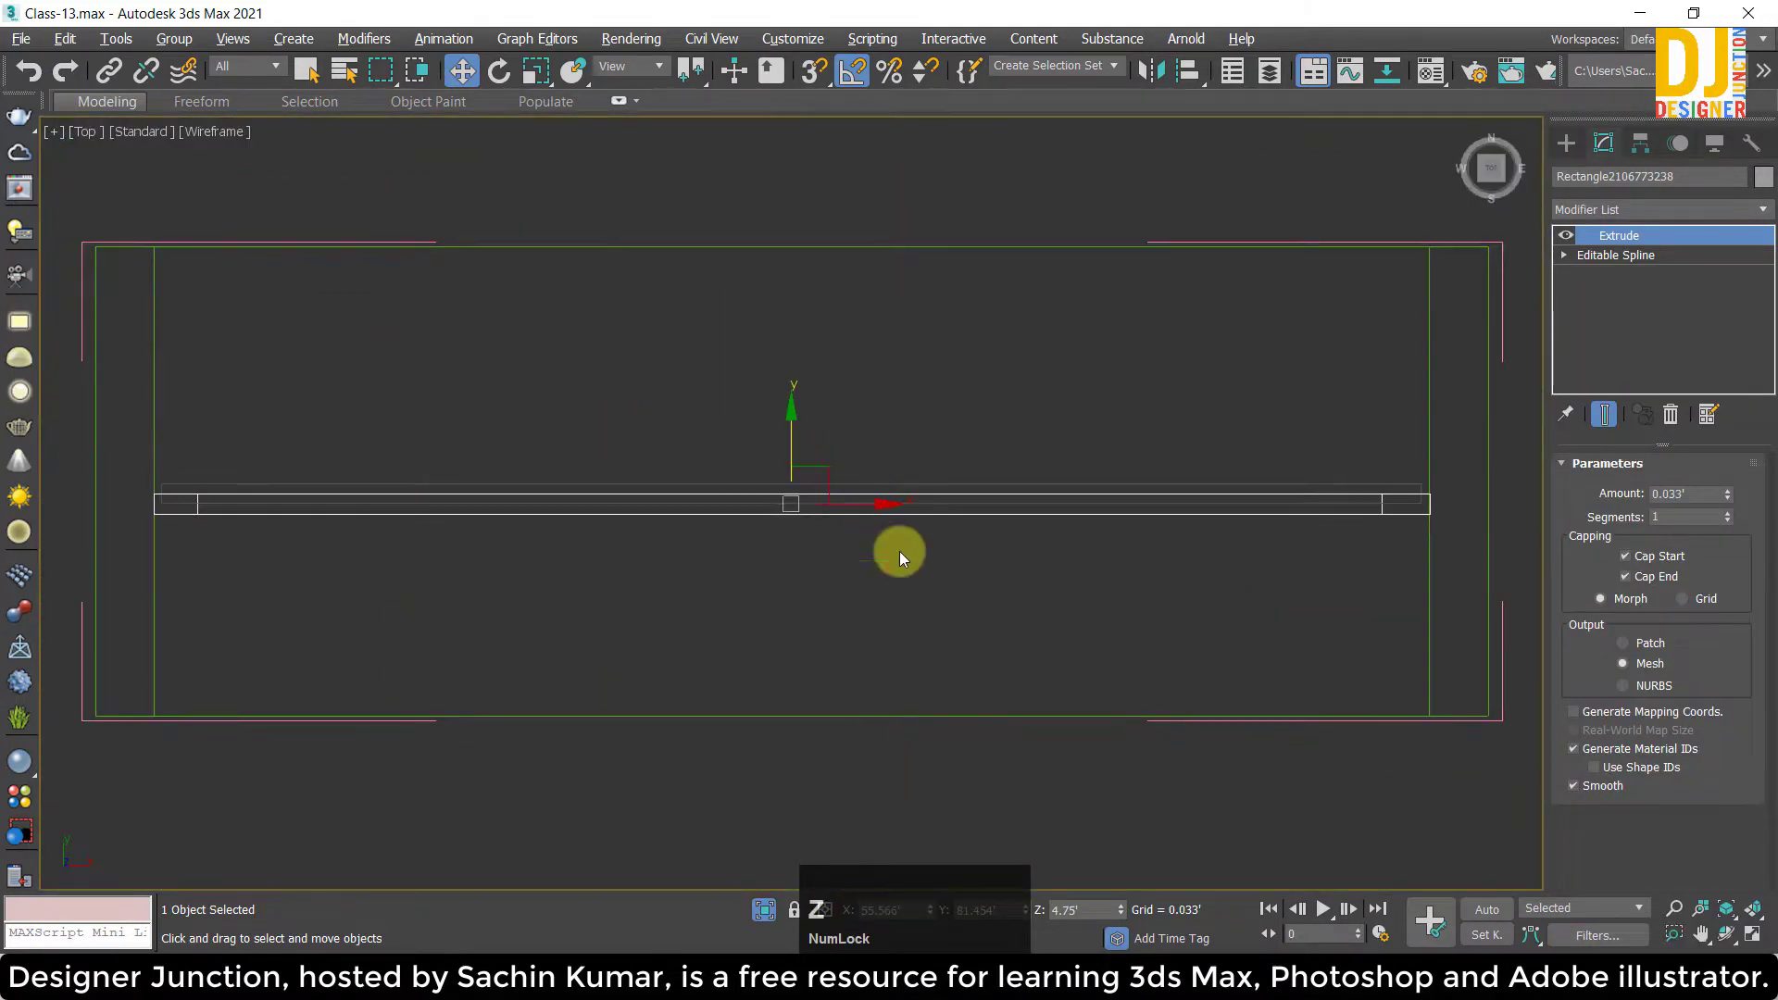
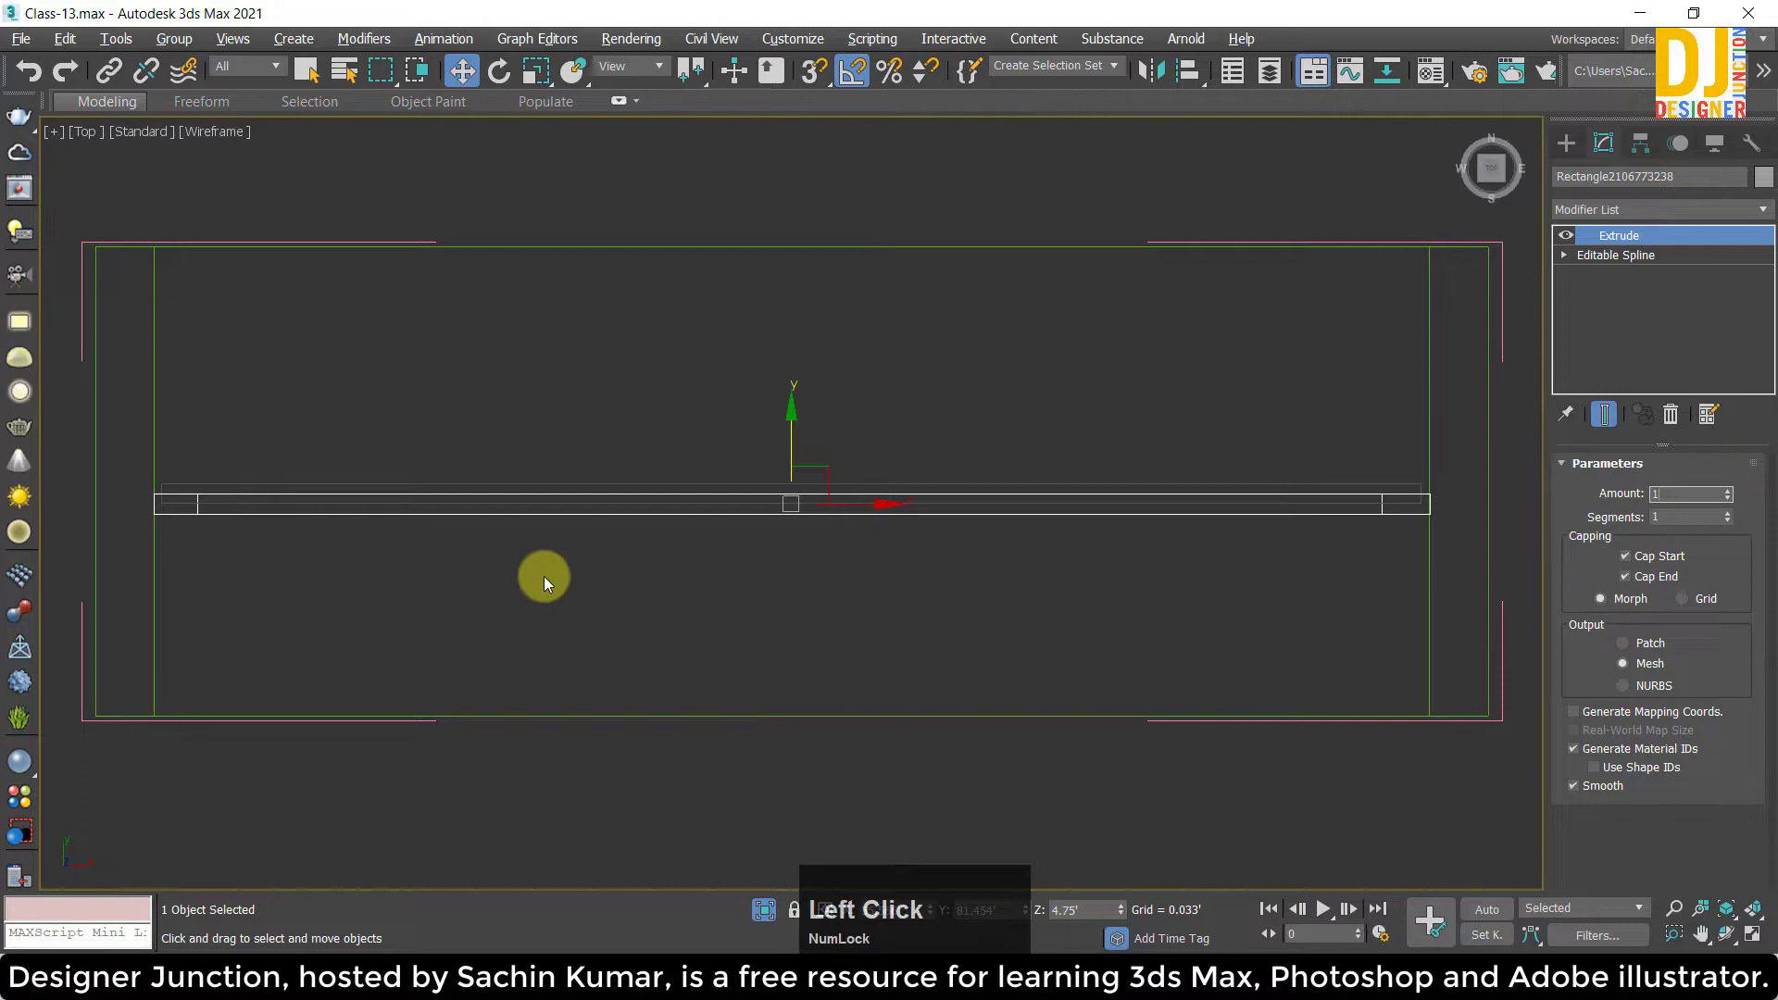
pyautogui.press('Return')
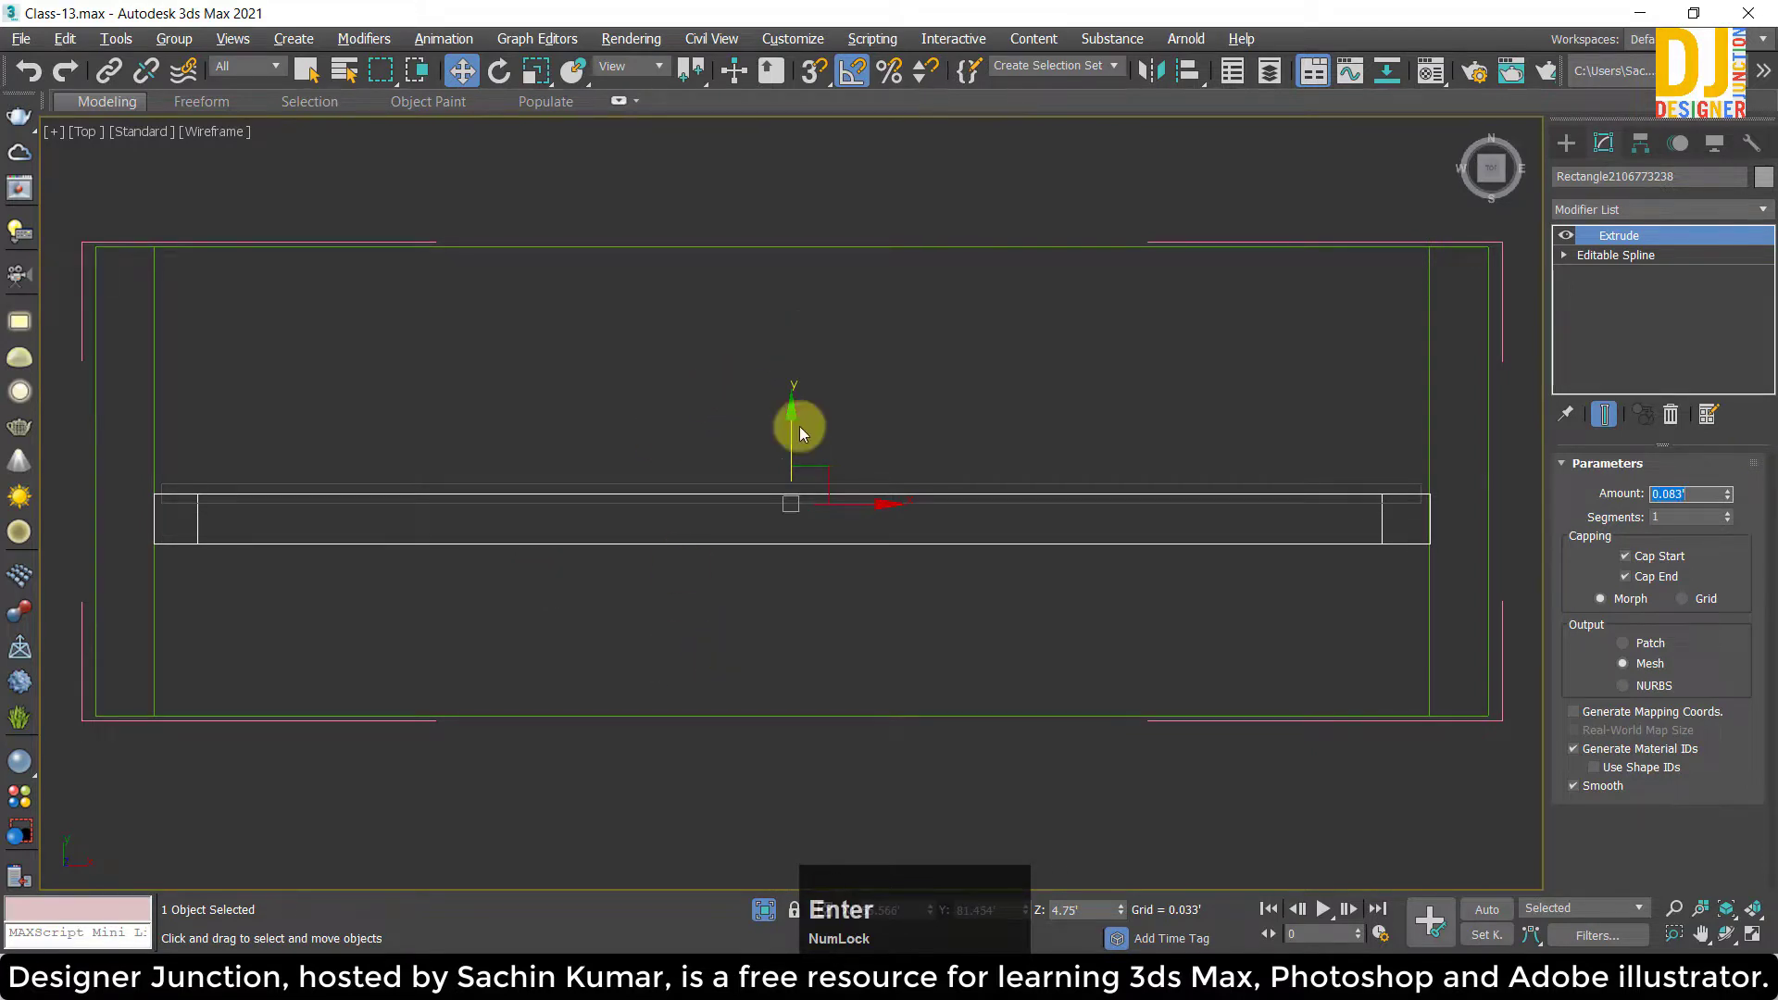
pyautogui.click(796, 433)
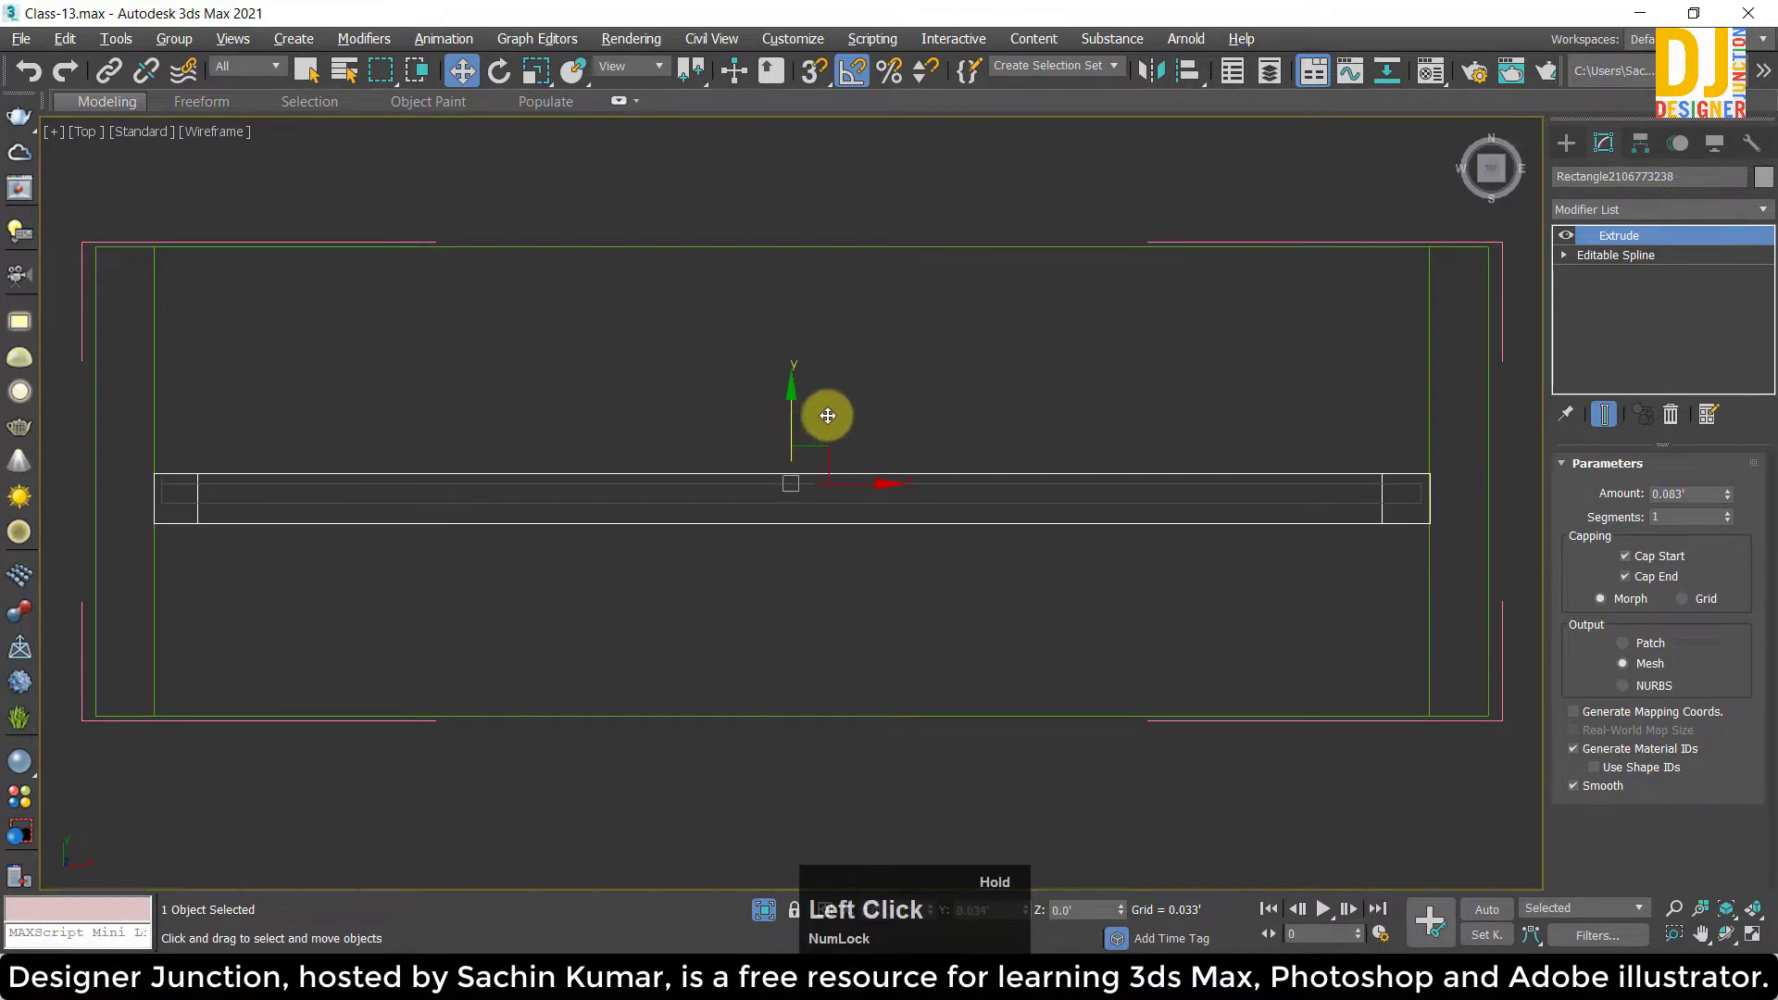
pyautogui.press('alt+w')
# Deselect the extruded piece and pan along the frame in perspective to check it.
pyautogui.scroll(-3)
pyautogui.middleClick(640, 532)
pyautogui.click(169, 46)
pyautogui.press('z')
pyautogui.middleClick(934, 502)
pyautogui.click(1032, 501)
pyautogui.scroll(3)
pyautogui.middleClick(874, 524)
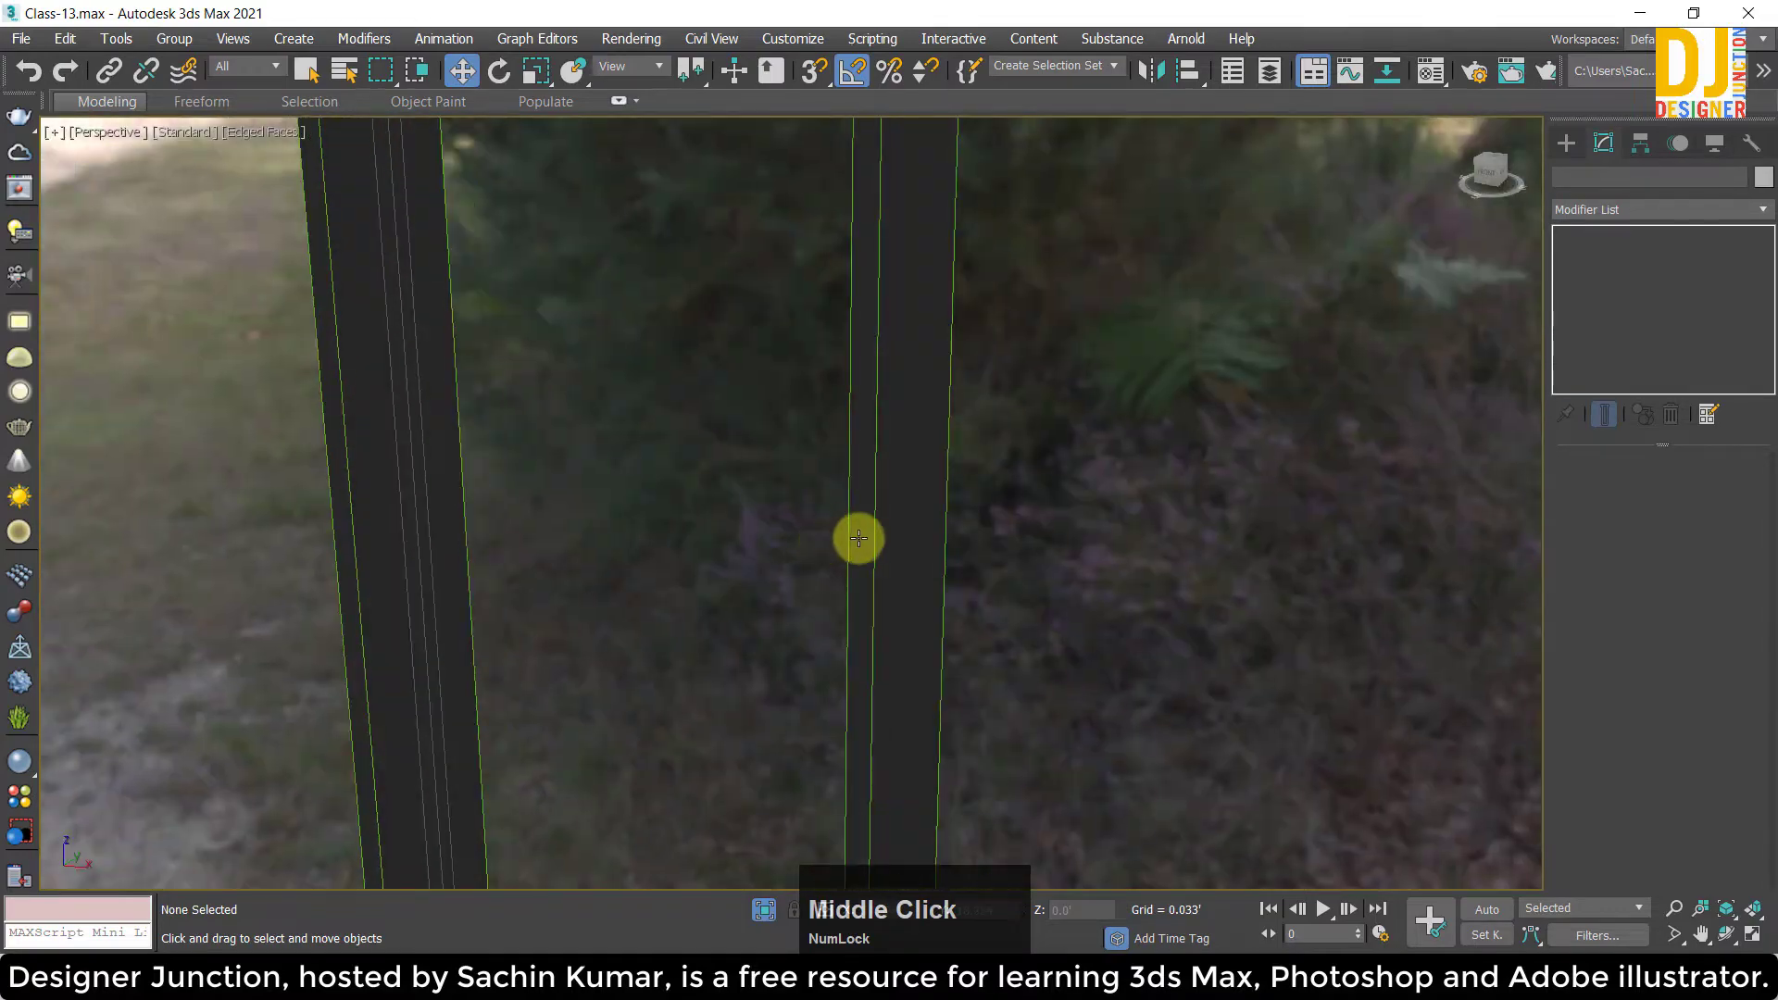
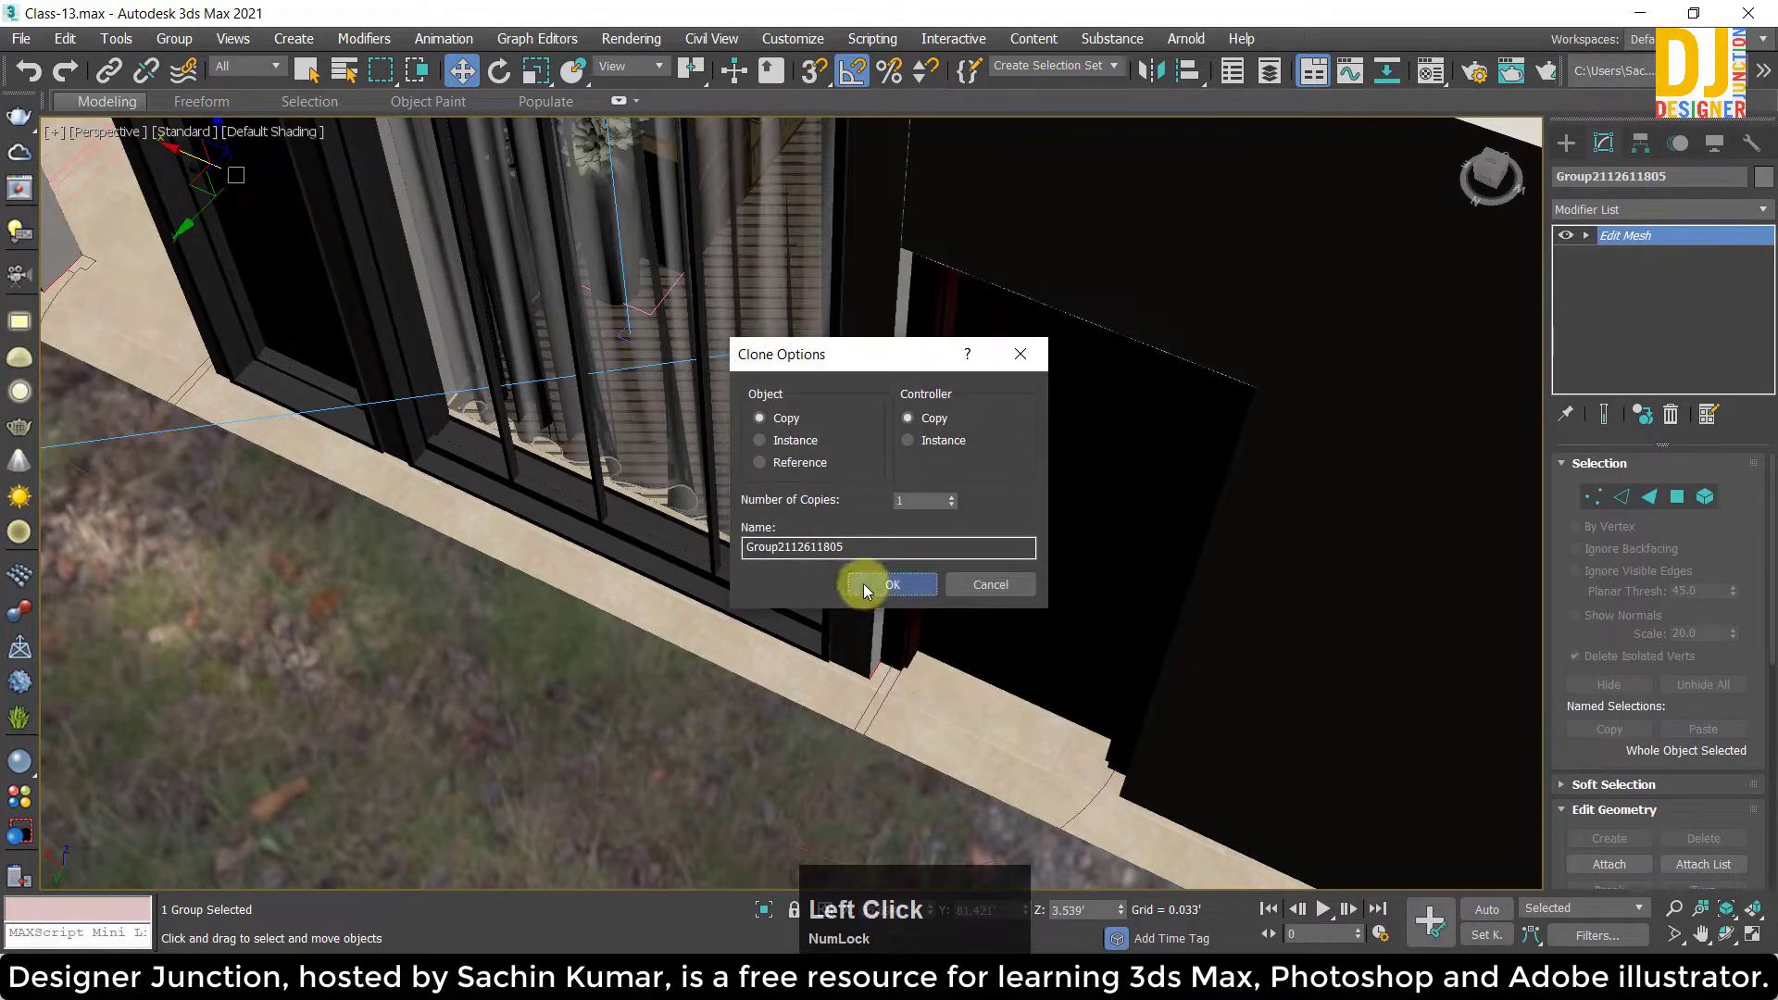
# Shift-drag the dark wooden door group and confirm it as a Copy in Clone Options.
pyautogui.scroll(-3)
pyautogui.middleClick(871, 557)
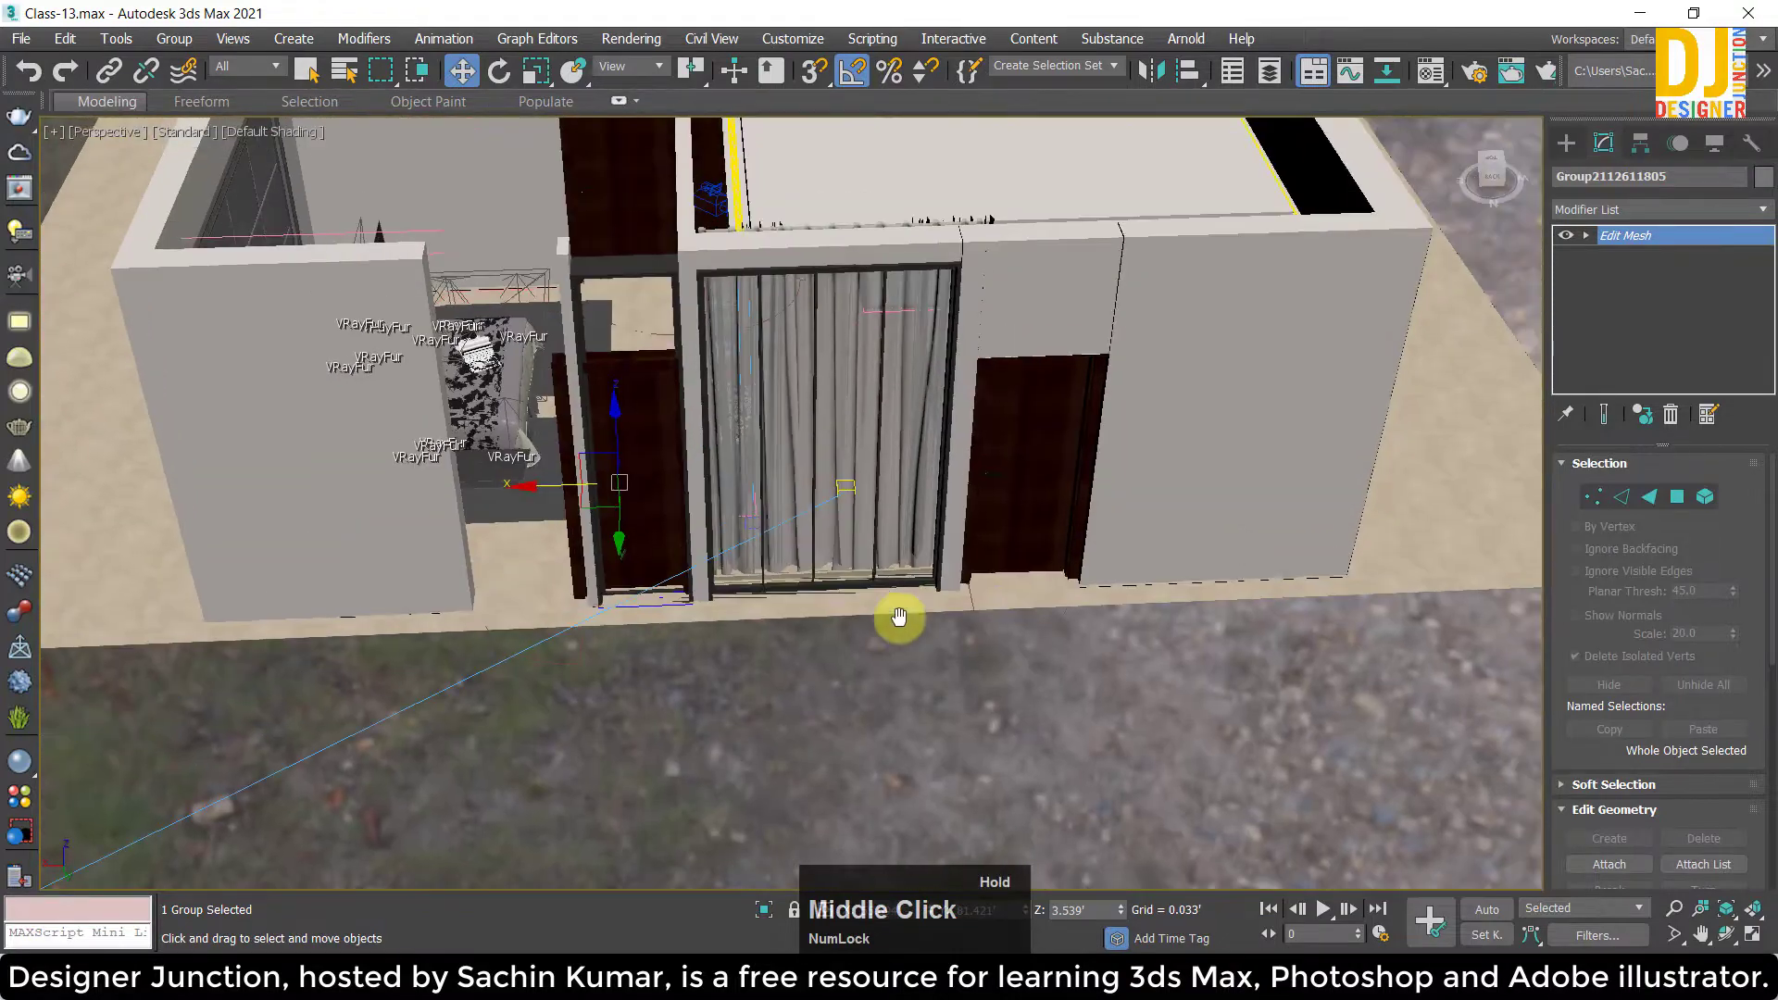
pyautogui.click(1044, 474)
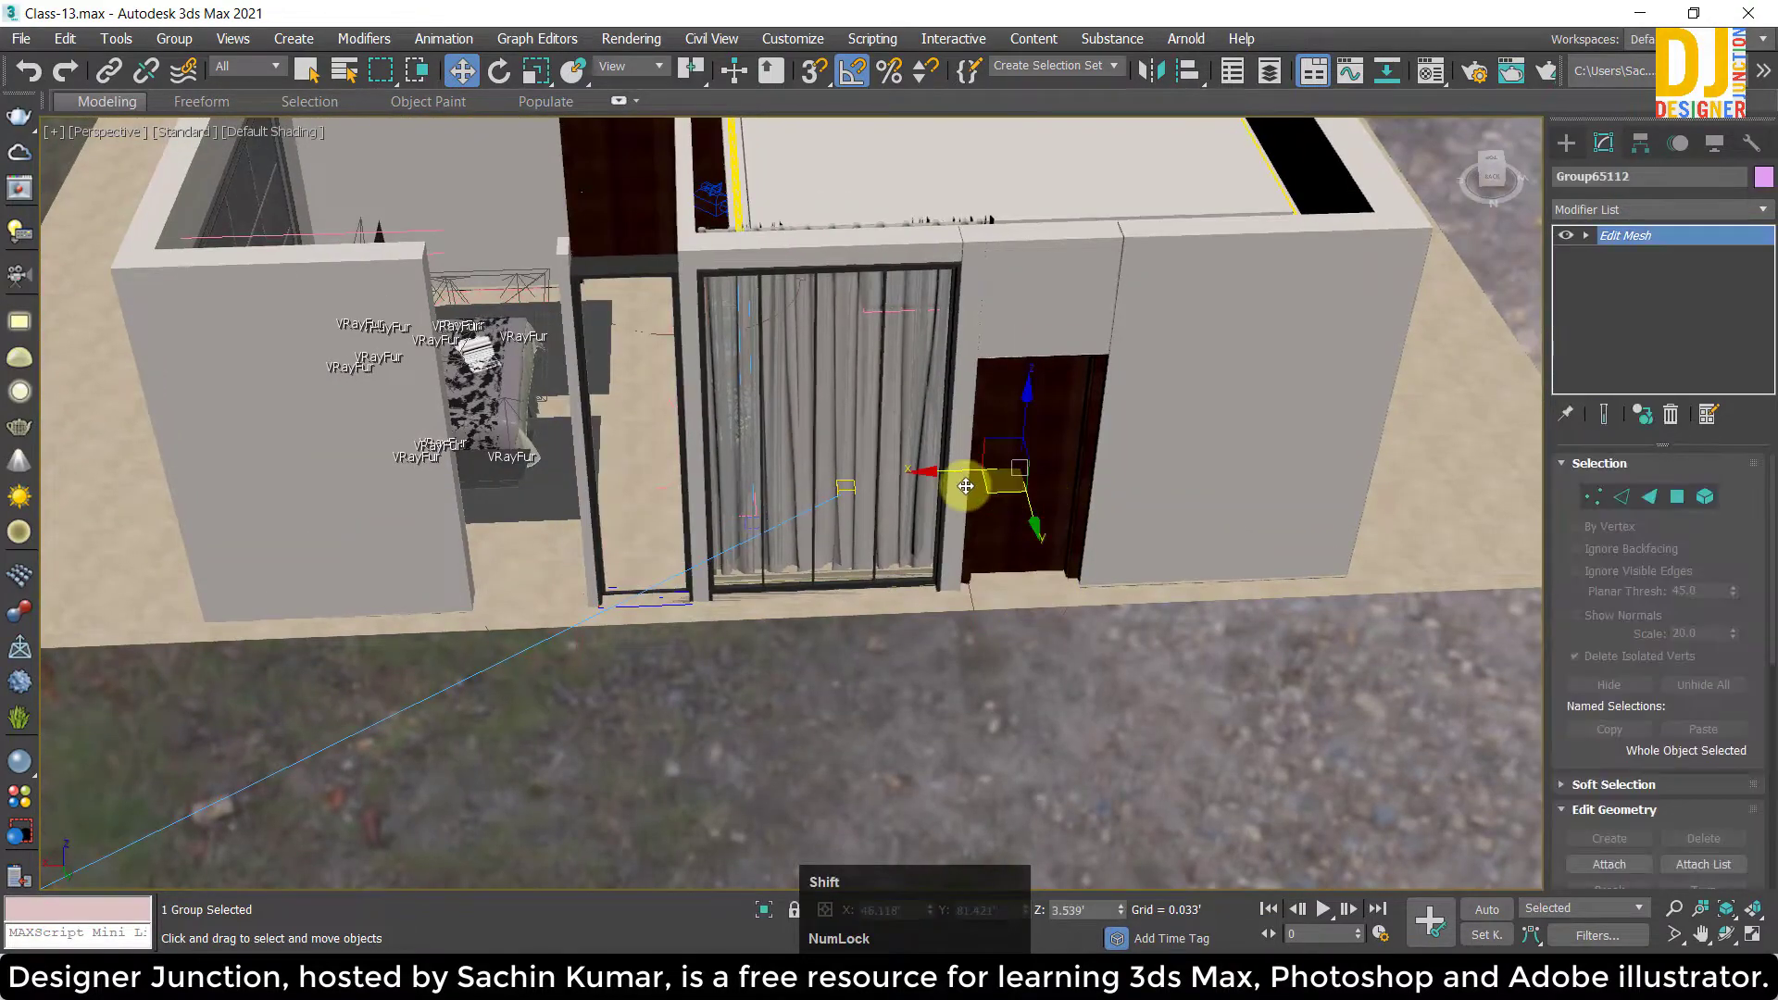
pyautogui.click(945, 475)
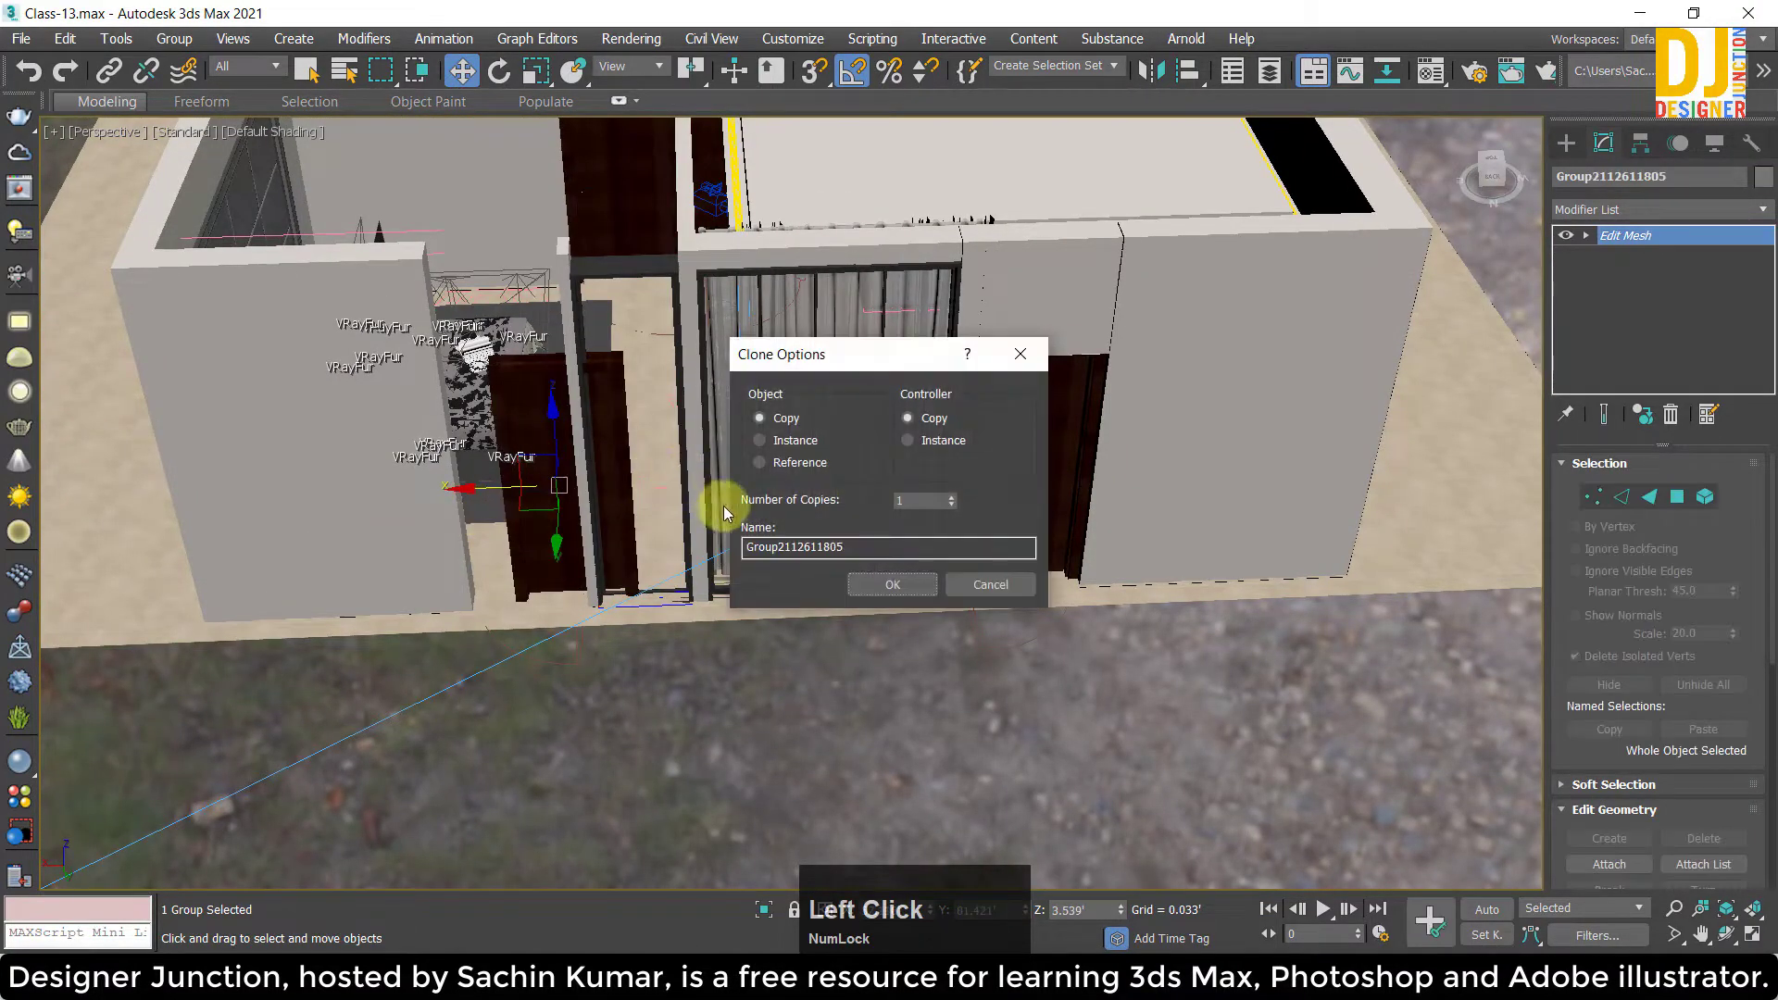
pyautogui.press('z')
pyautogui.middleClick(704, 441)
pyautogui.click(670, 517)
# Move the copied door group sideways into the other doorway in the top view.
pyautogui.press('w')
pyautogui.press('z')
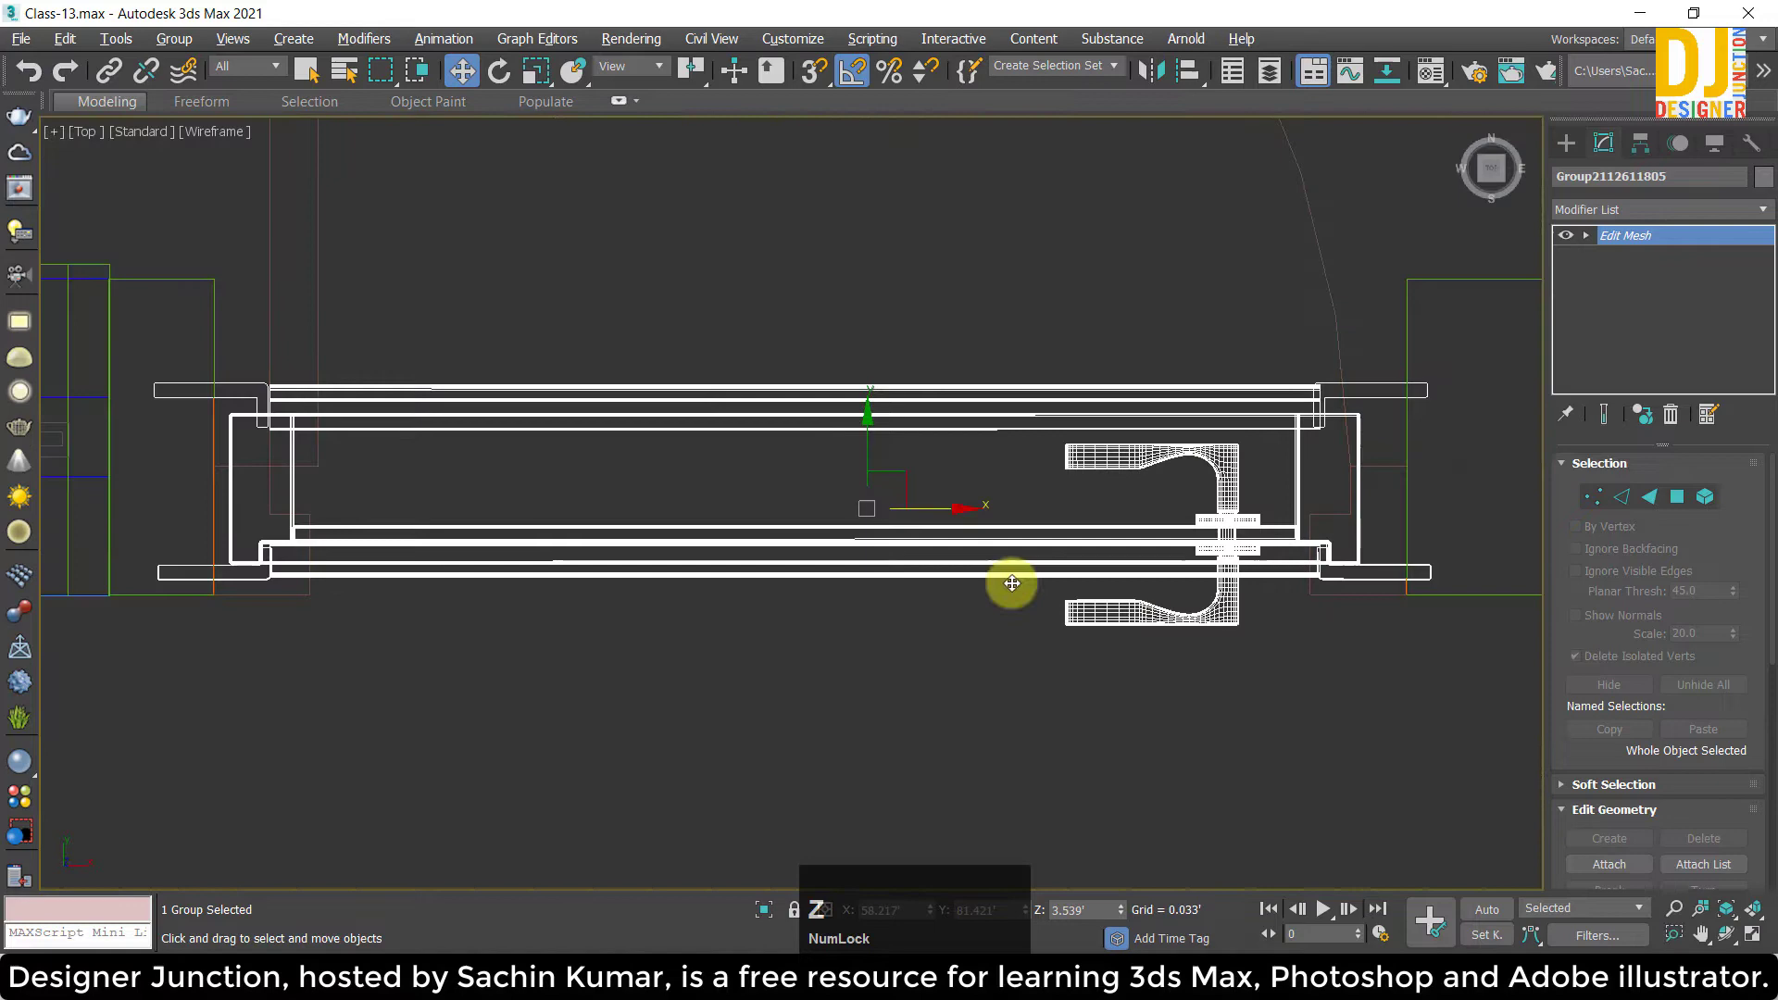
pyautogui.click(952, 510)
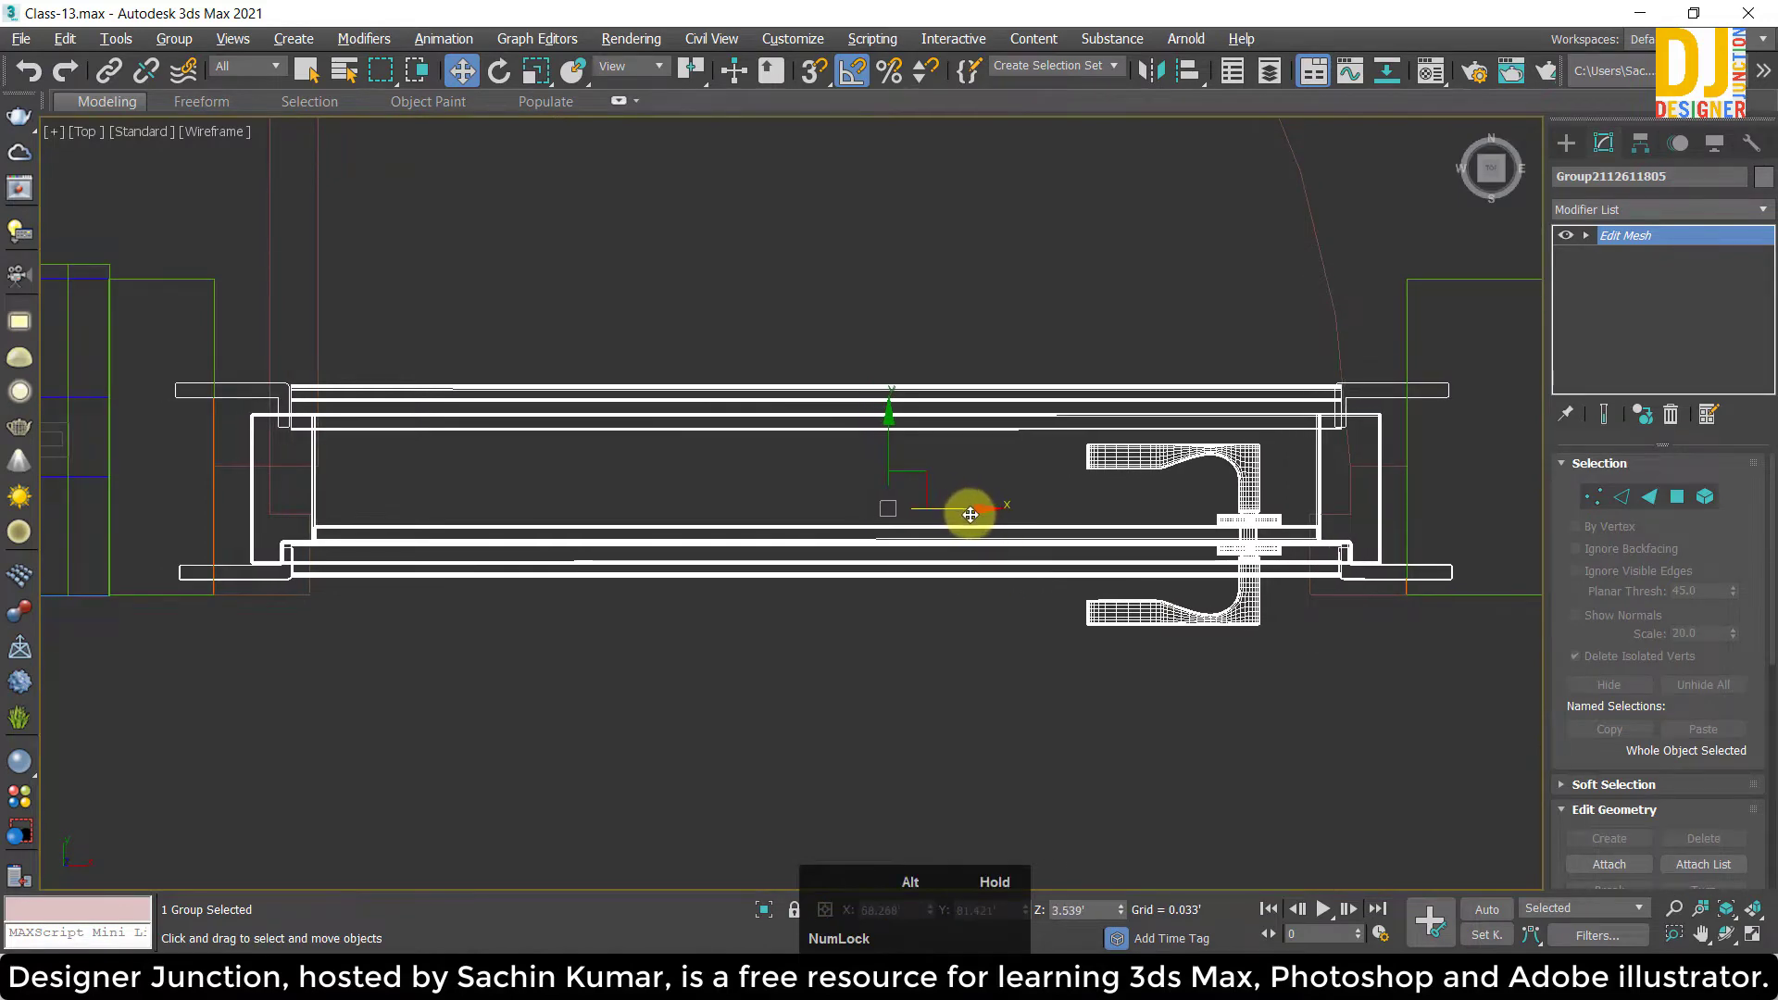
pyautogui.press('w')
pyautogui.press('z')
# Pan around the copied door in perspective to inspect its fit in the opening.
pyautogui.middleClick(804, 672)
pyautogui.scroll(-3)
pyautogui.middleClick(863, 559)
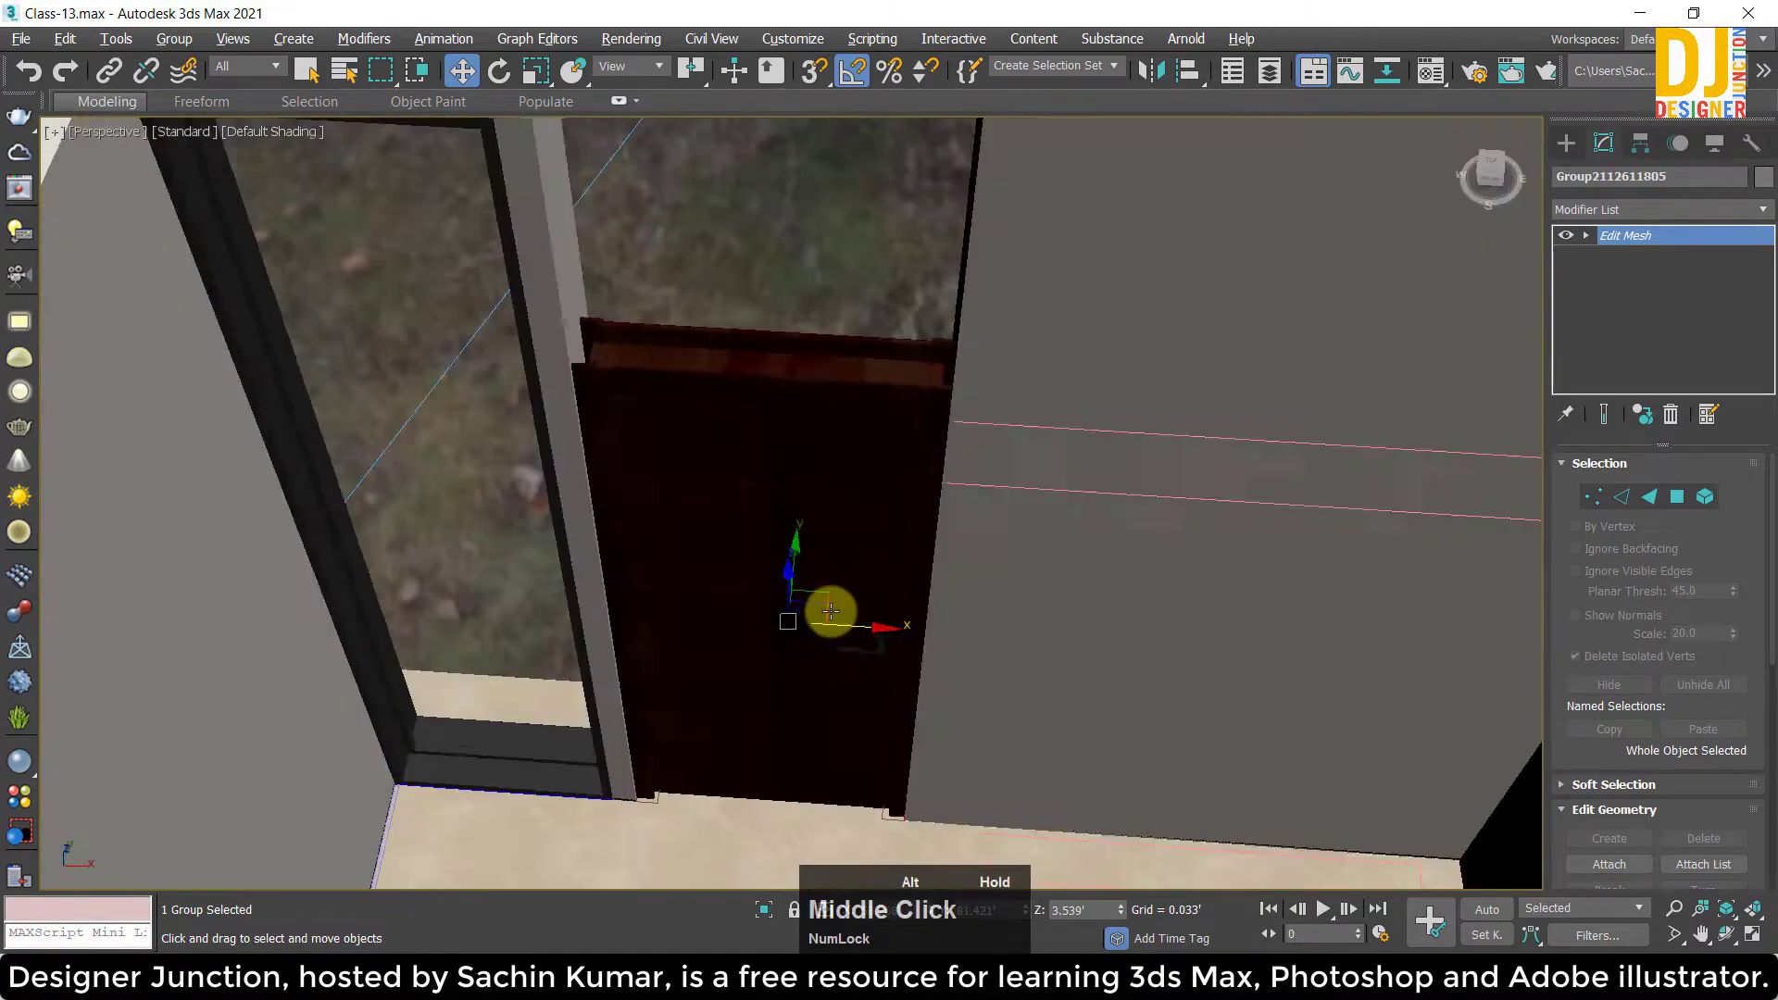
pyautogui.scroll(3)
pyautogui.middleClick(845, 616)
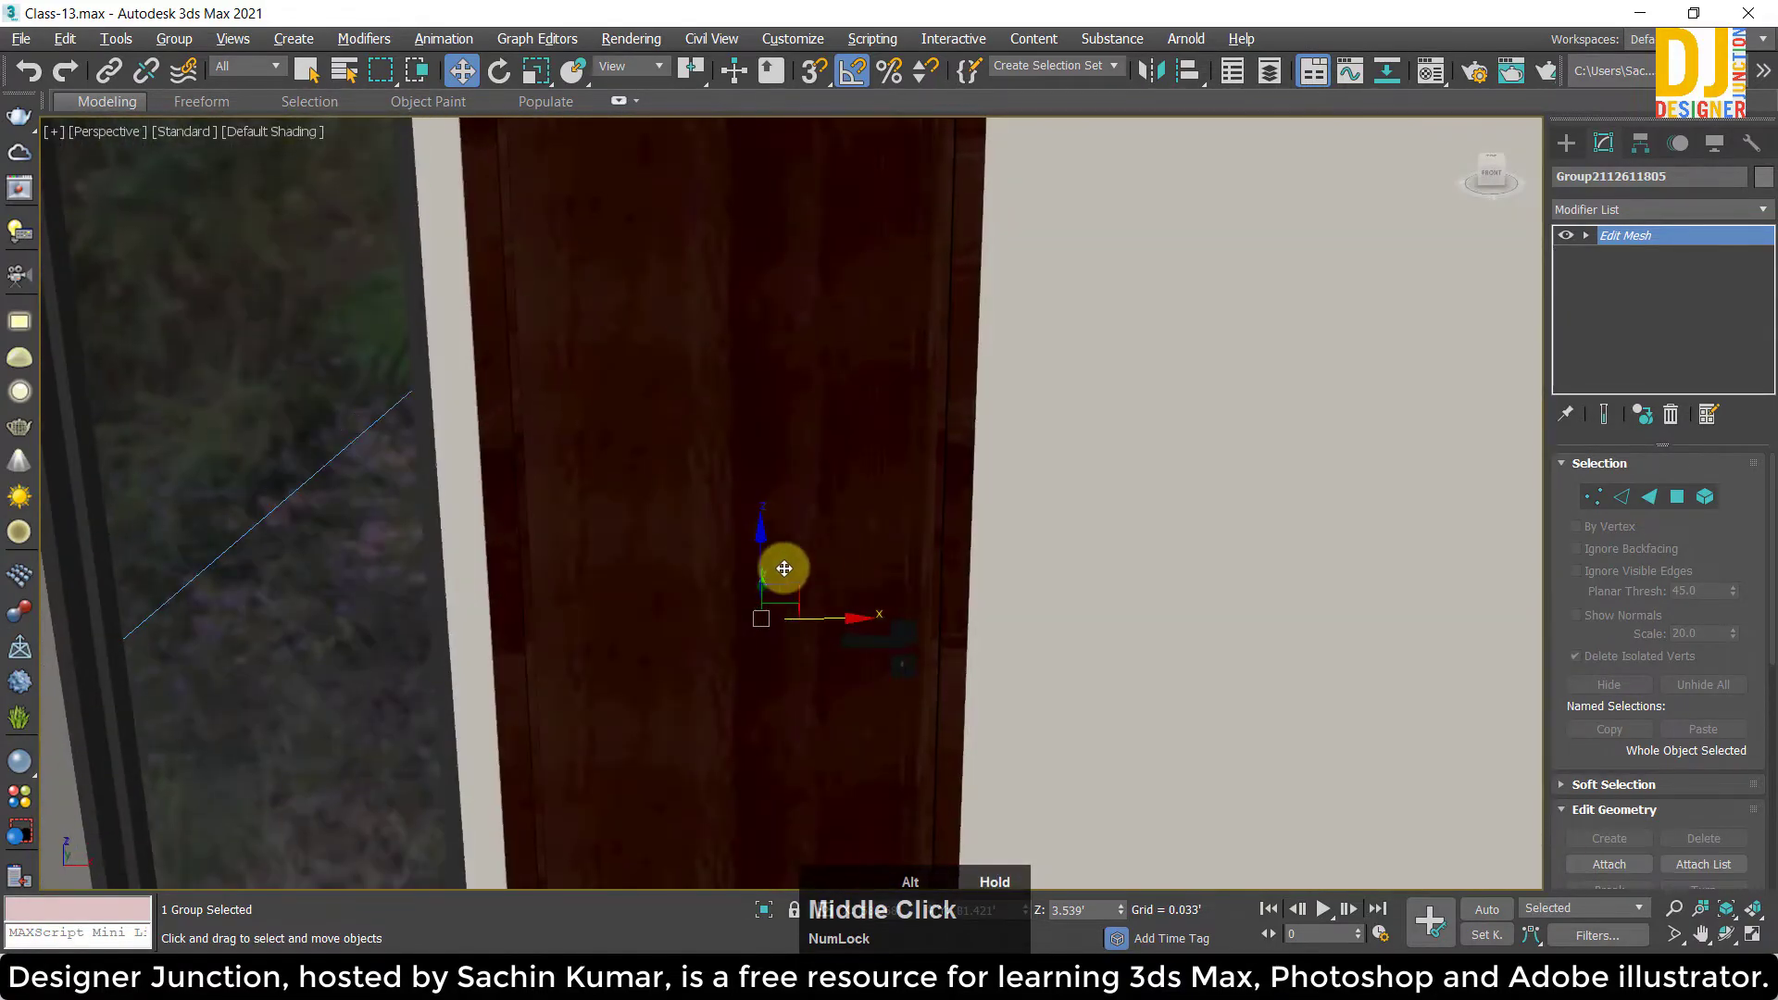
pyautogui.middleClick(735, 589)
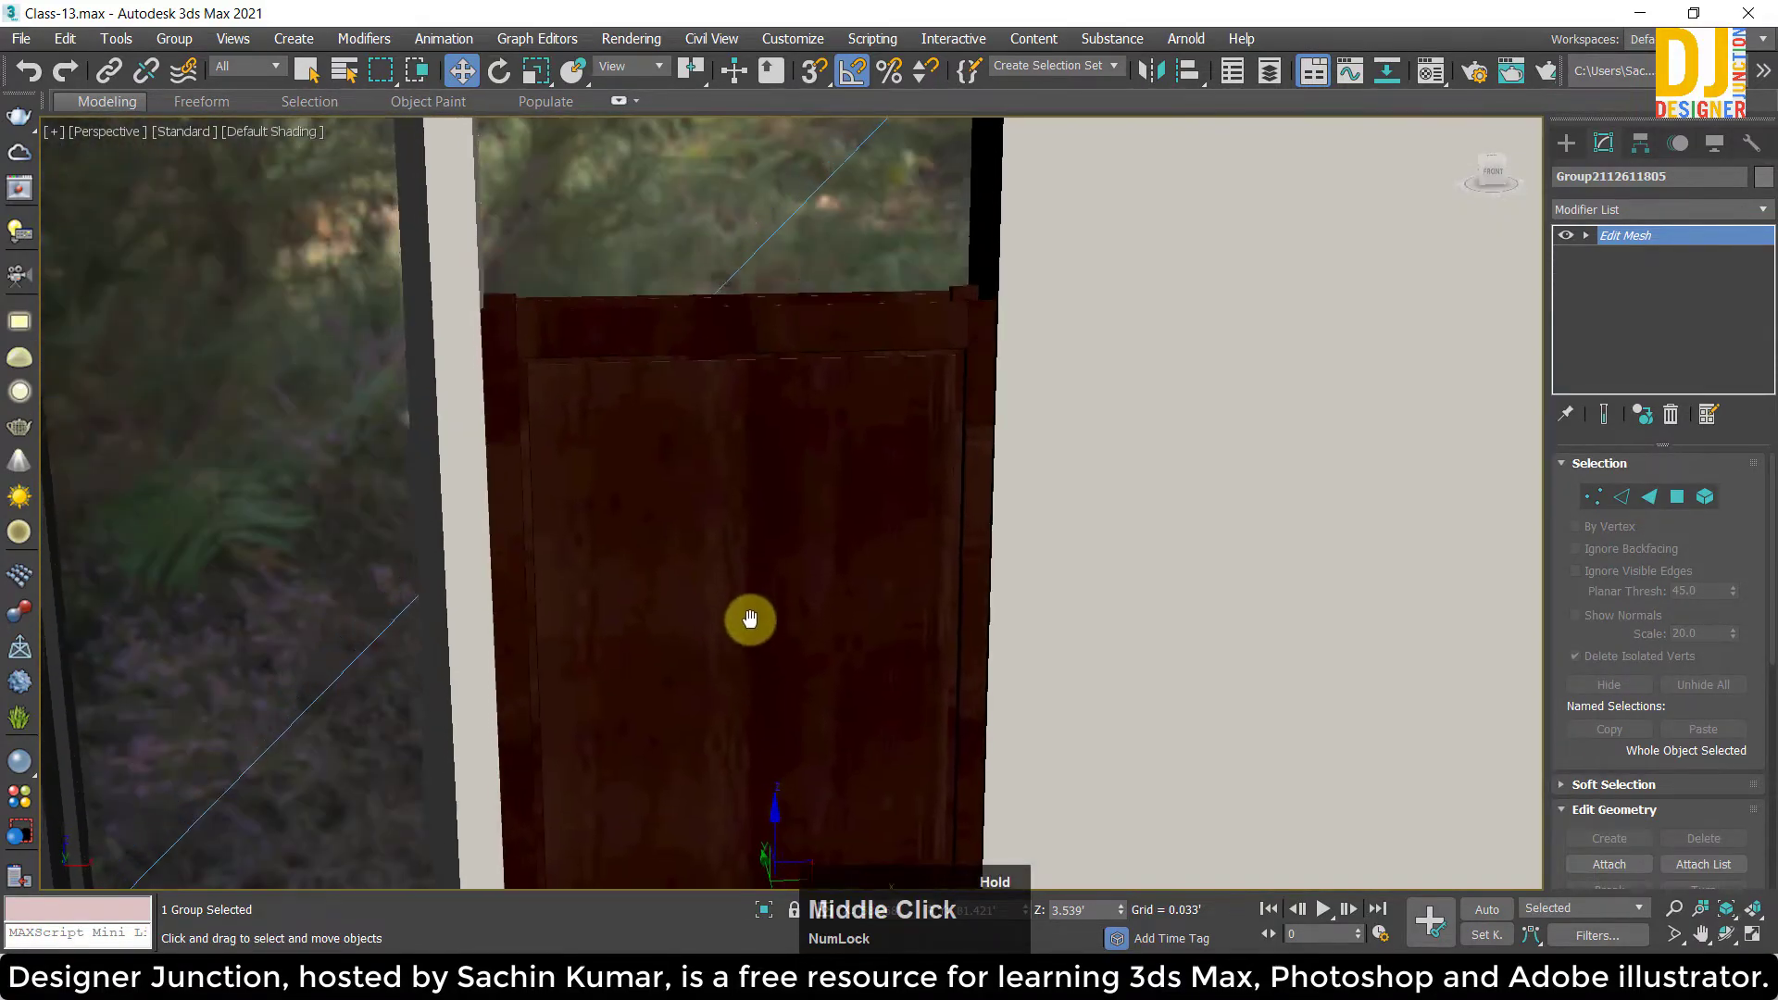
pyautogui.scroll(3)
pyautogui.middleClick(700, 525)
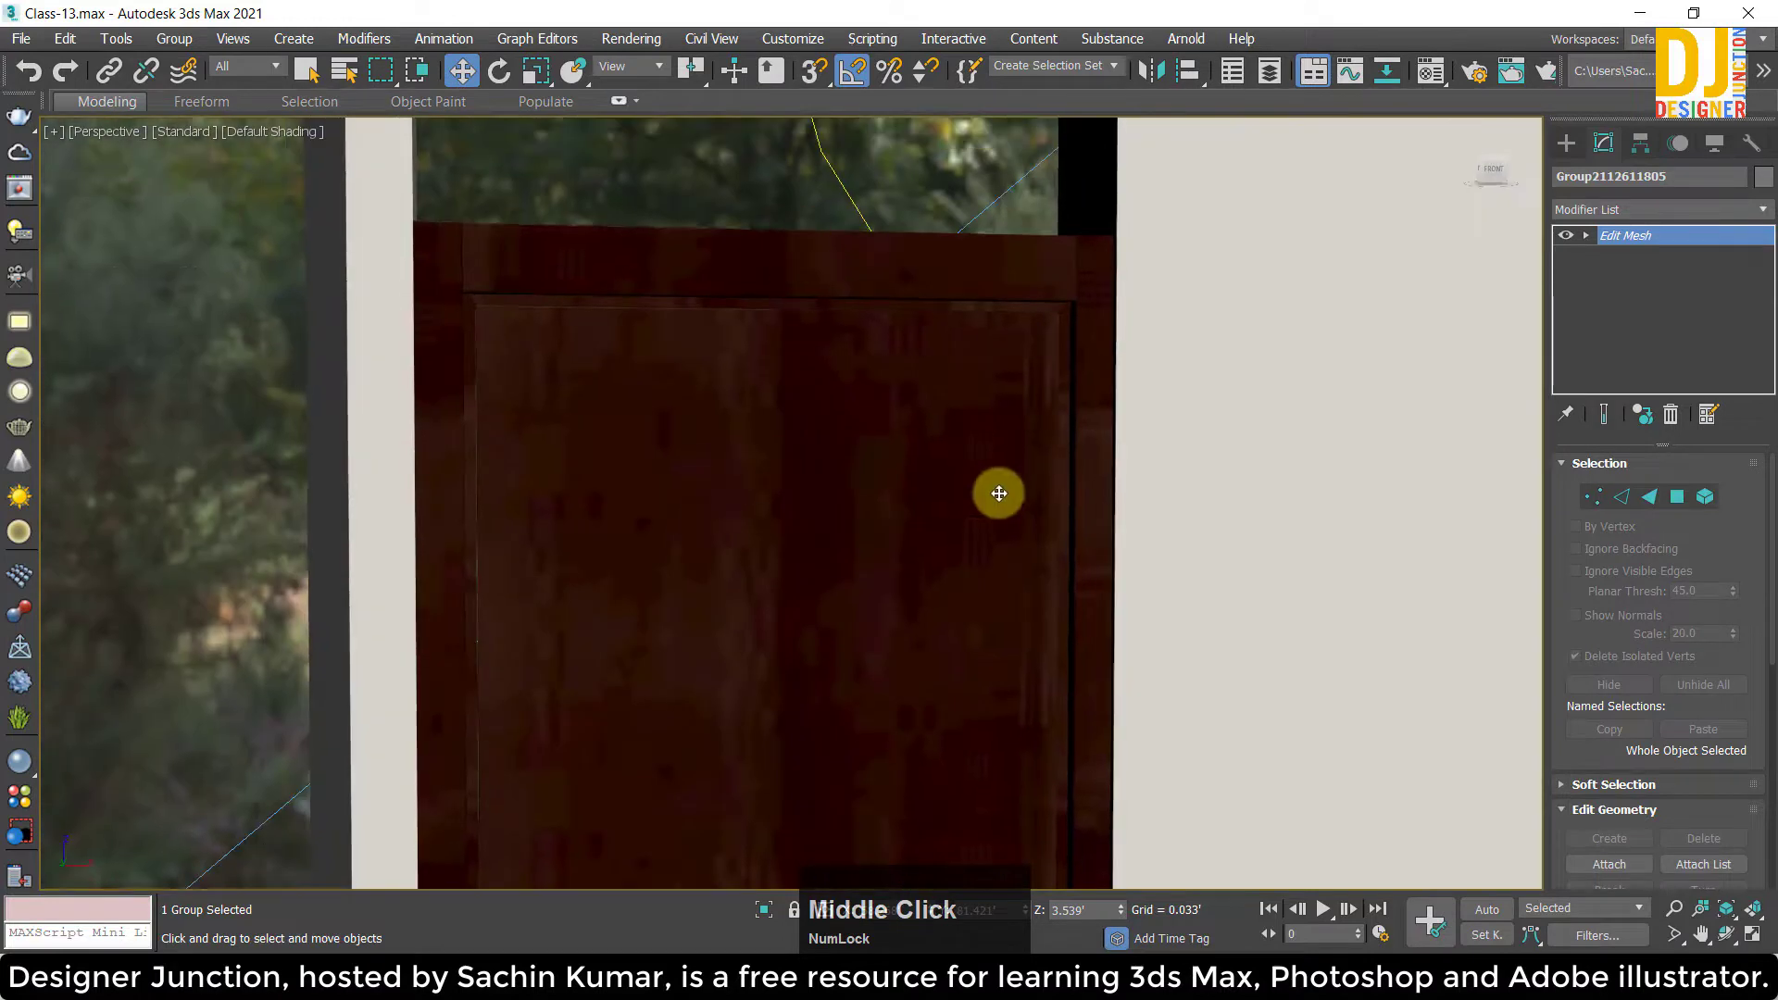
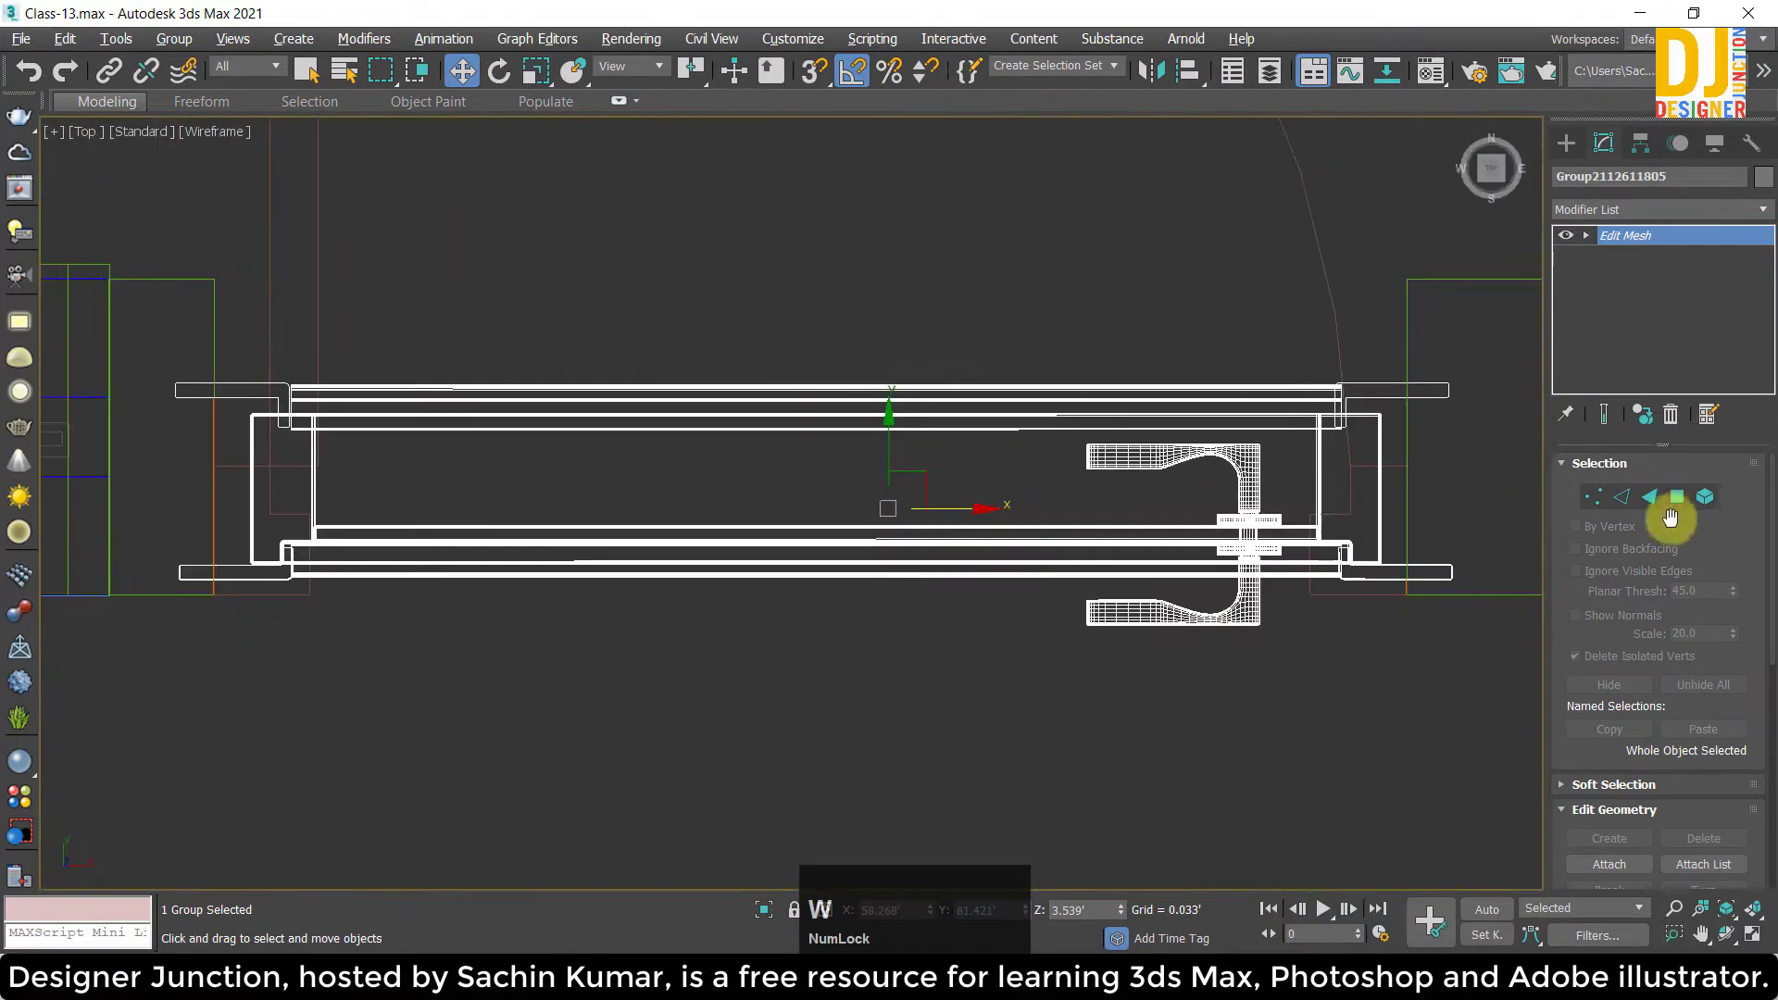
# Enter Vertex level on the door mesh, select its vertices, then clear the selection.
pyautogui.click(1597, 508)
pyautogui.middleClick(1268, 463)
pyautogui.click(631, 383)
pyautogui.scroll(3)
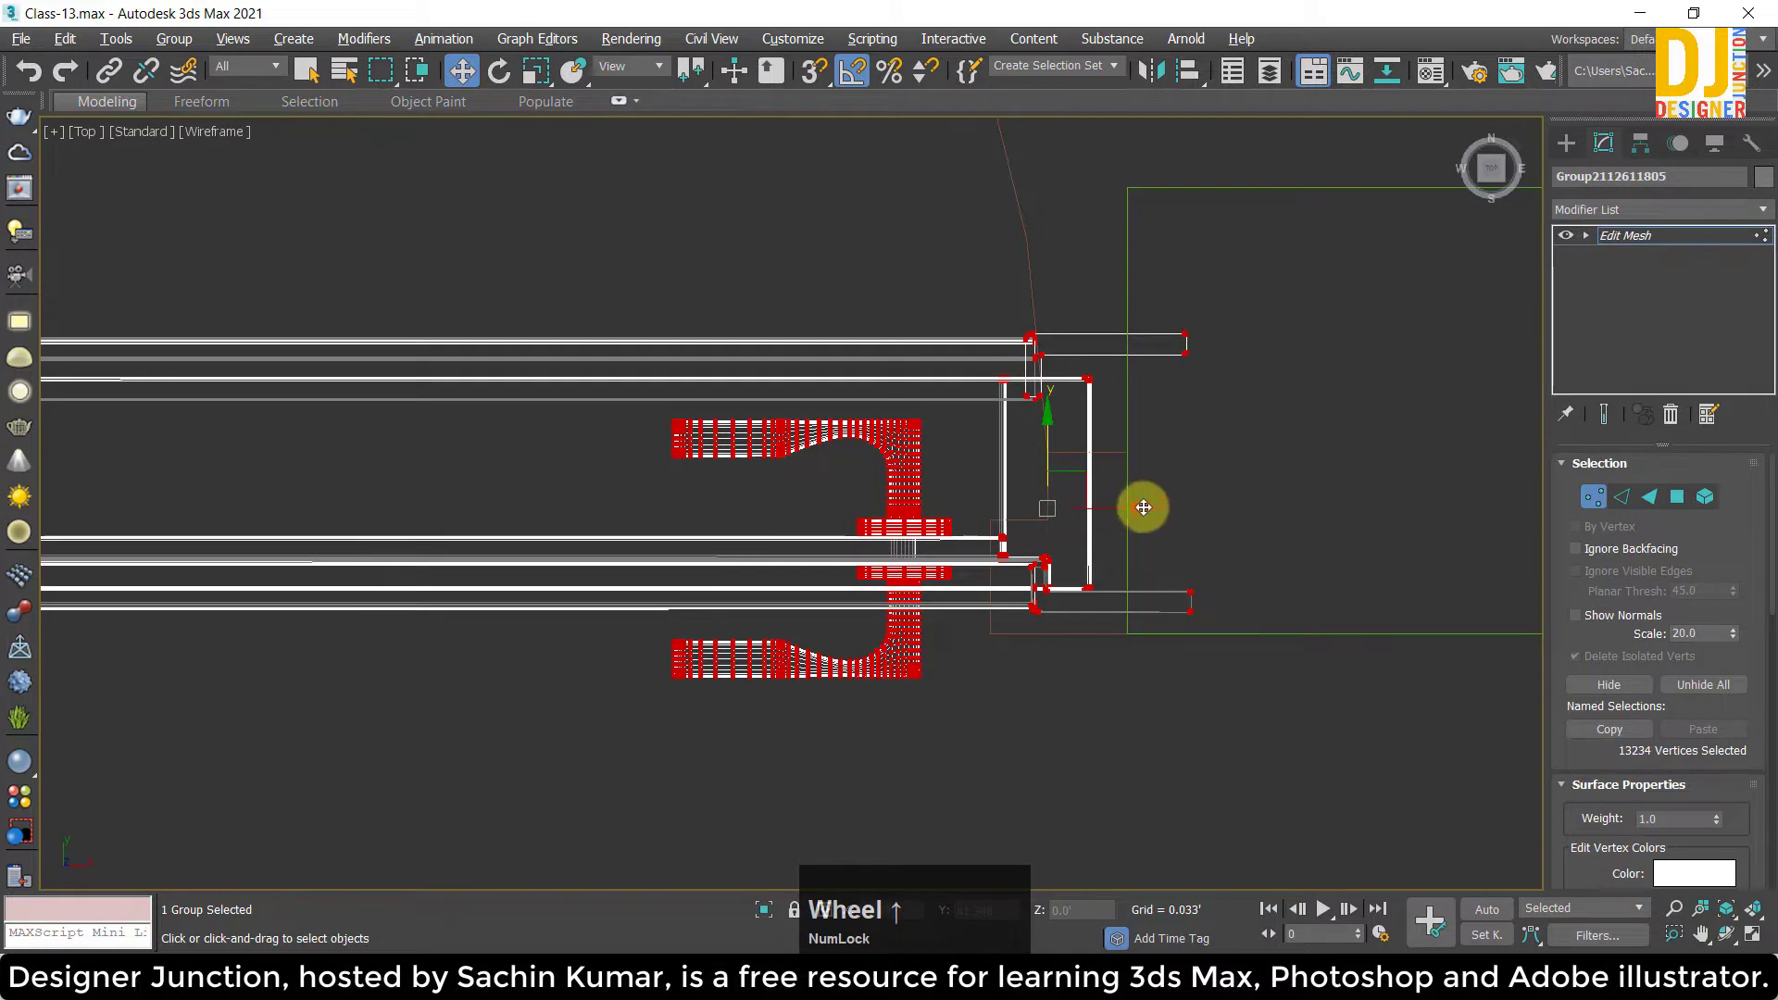
pyautogui.click(1139, 510)
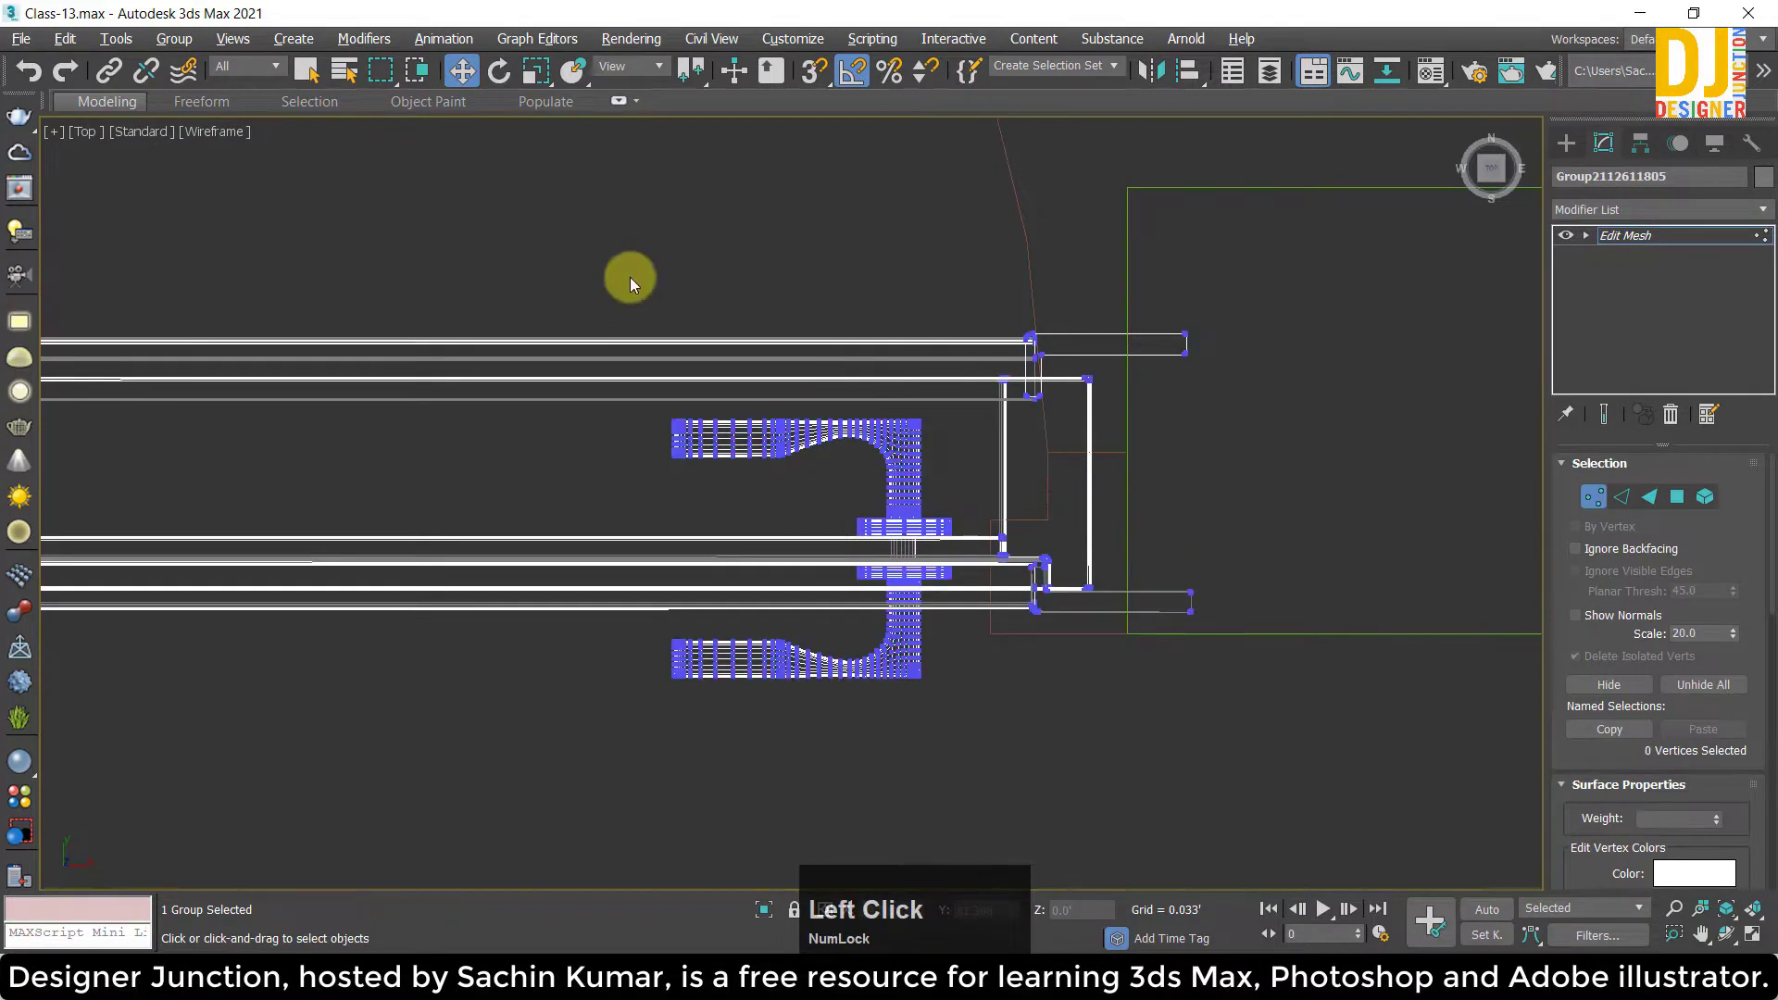
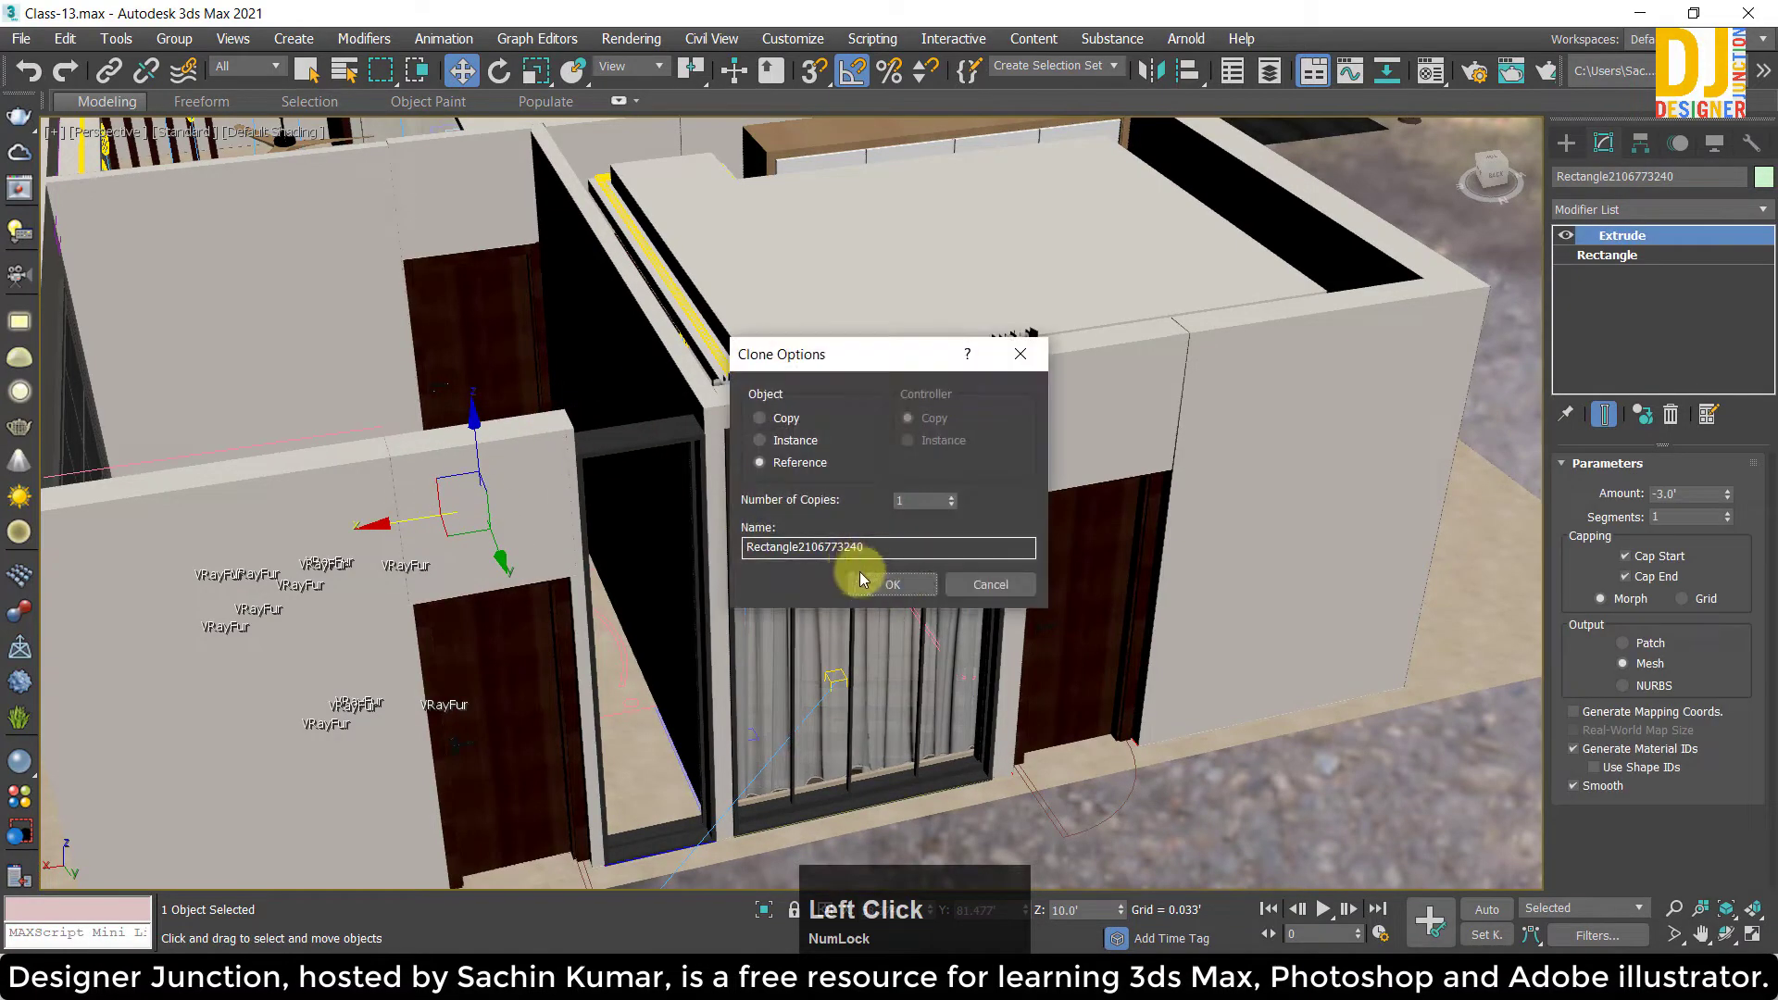
# Create an independent Copy of the wall section above the doorway via Clone Options.
pyautogui.click(799, 421)
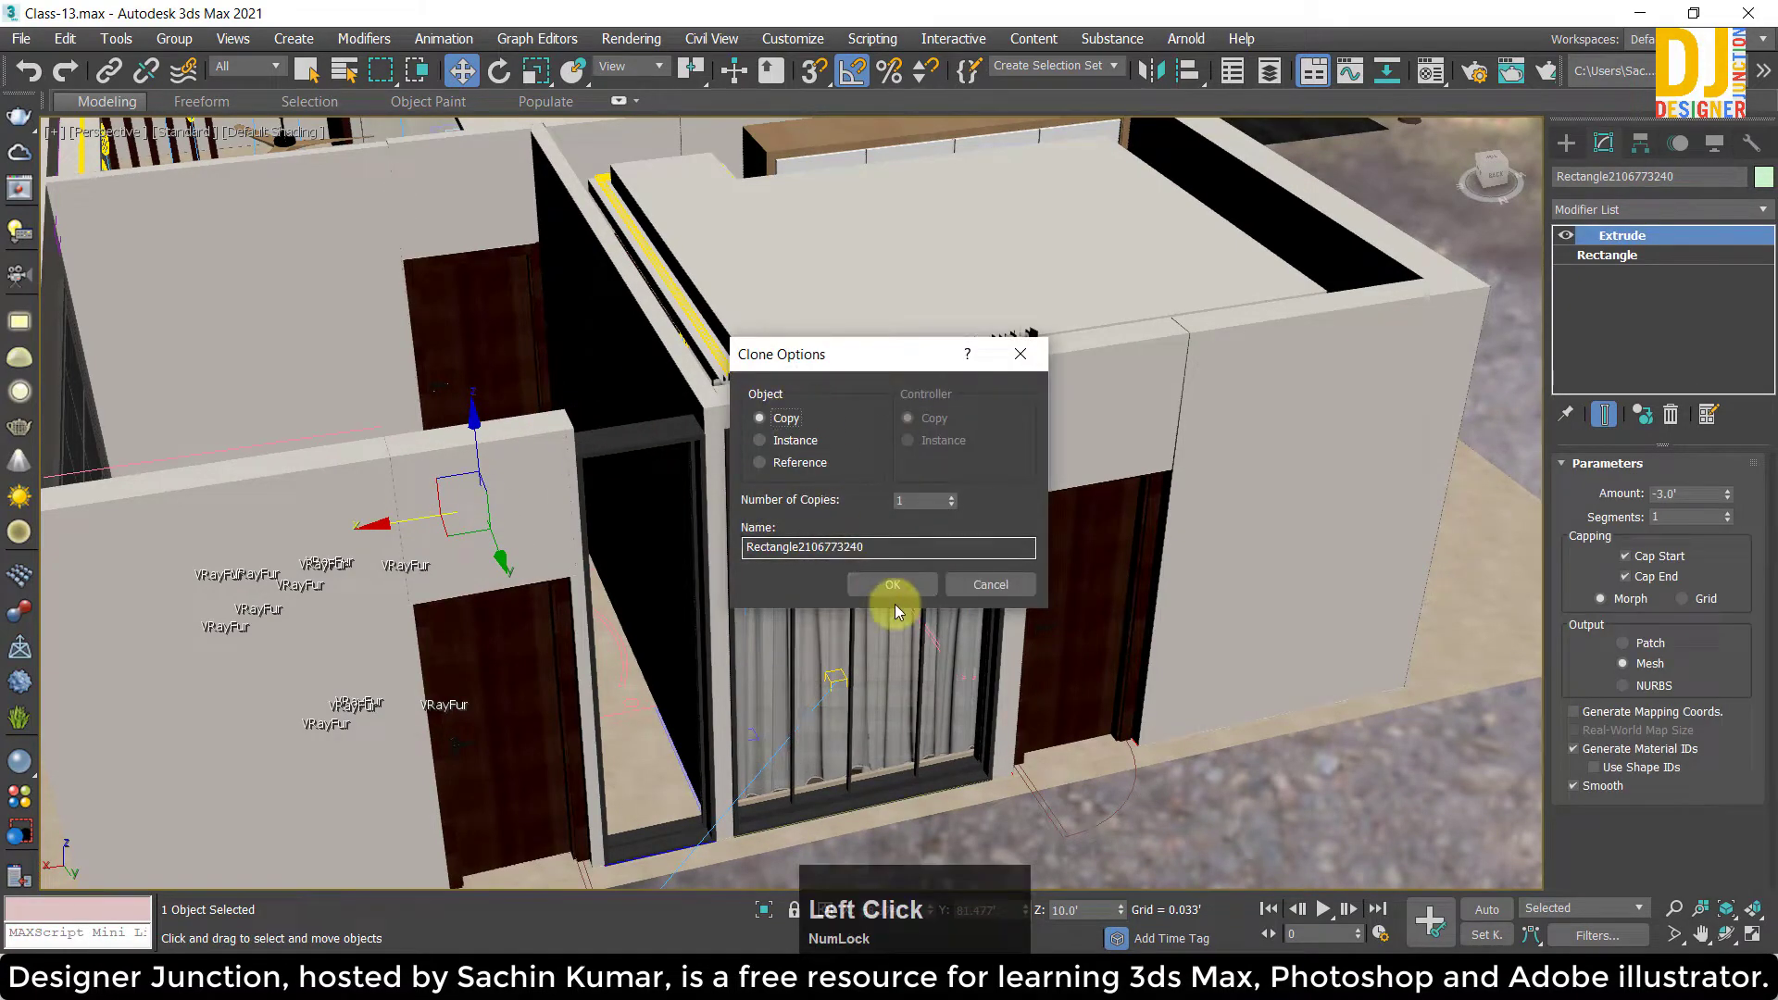
pyautogui.press('z')
pyautogui.middleClick(623, 507)
pyautogui.scroll(-3)
pyautogui.middleClick(888, 523)
pyautogui.click(904, 500)
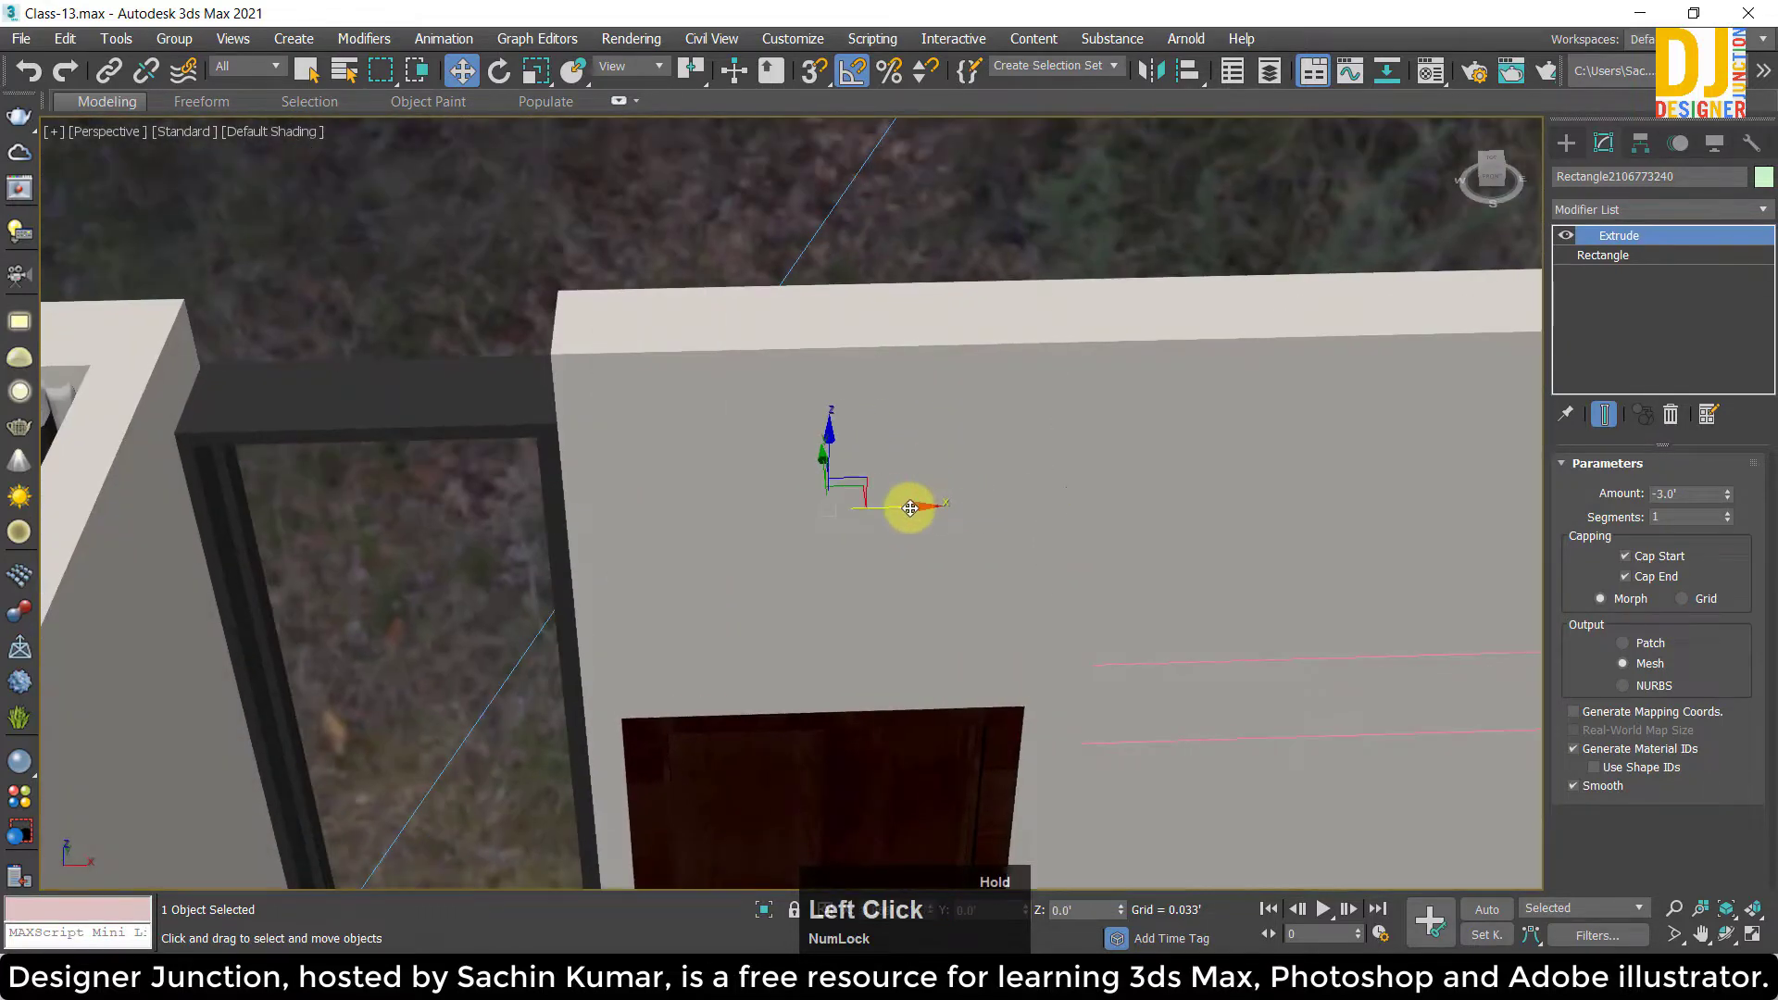
# Move the copied wall piece sideways over the other opening in the top view.
pyautogui.press('alt+w')
pyautogui.press('z')
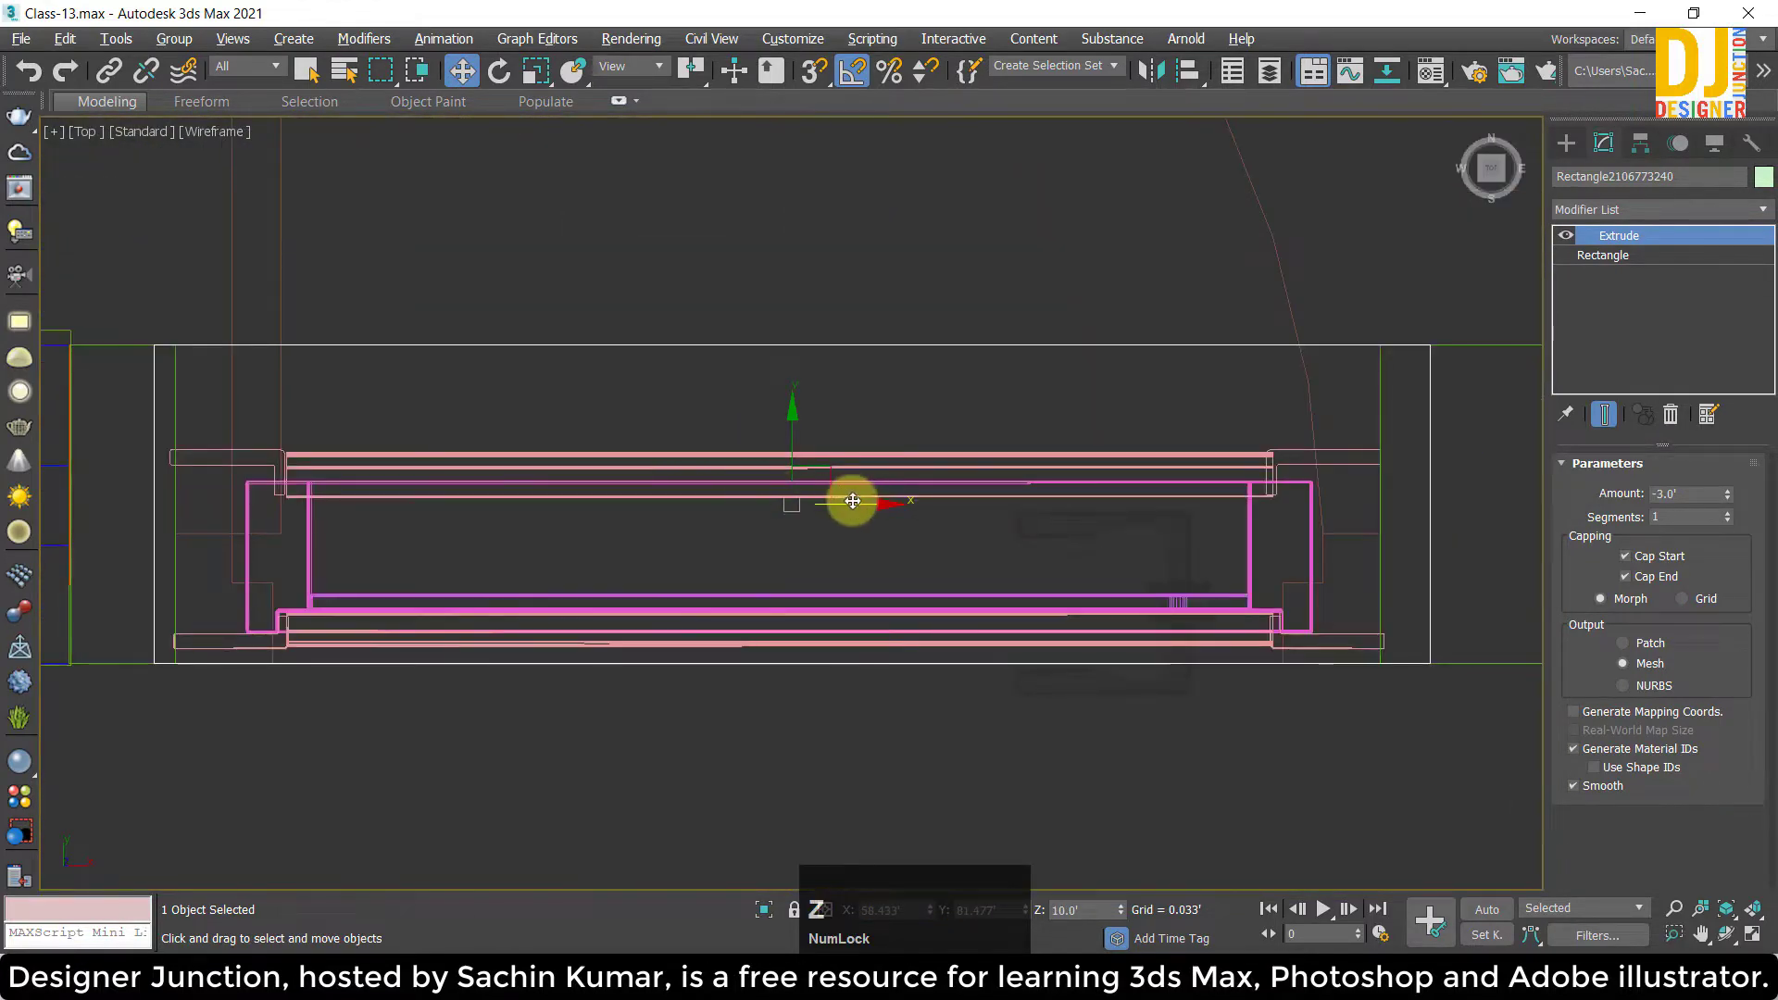
pyautogui.click(879, 502)
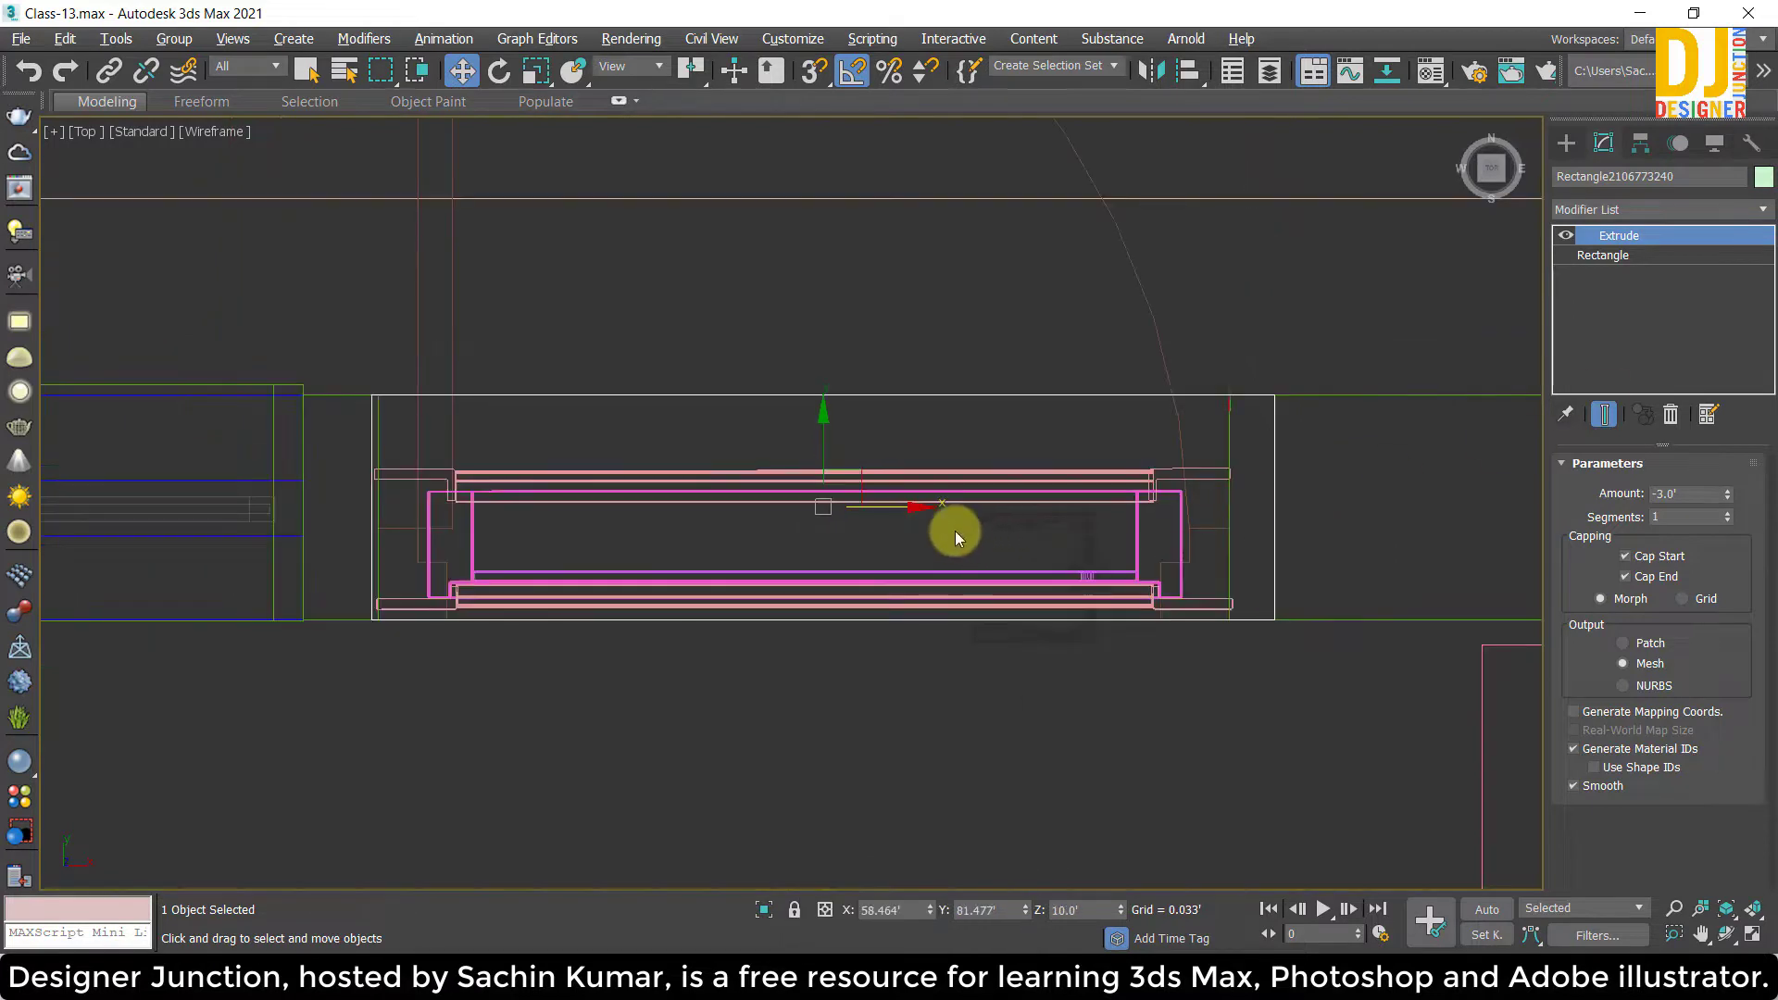
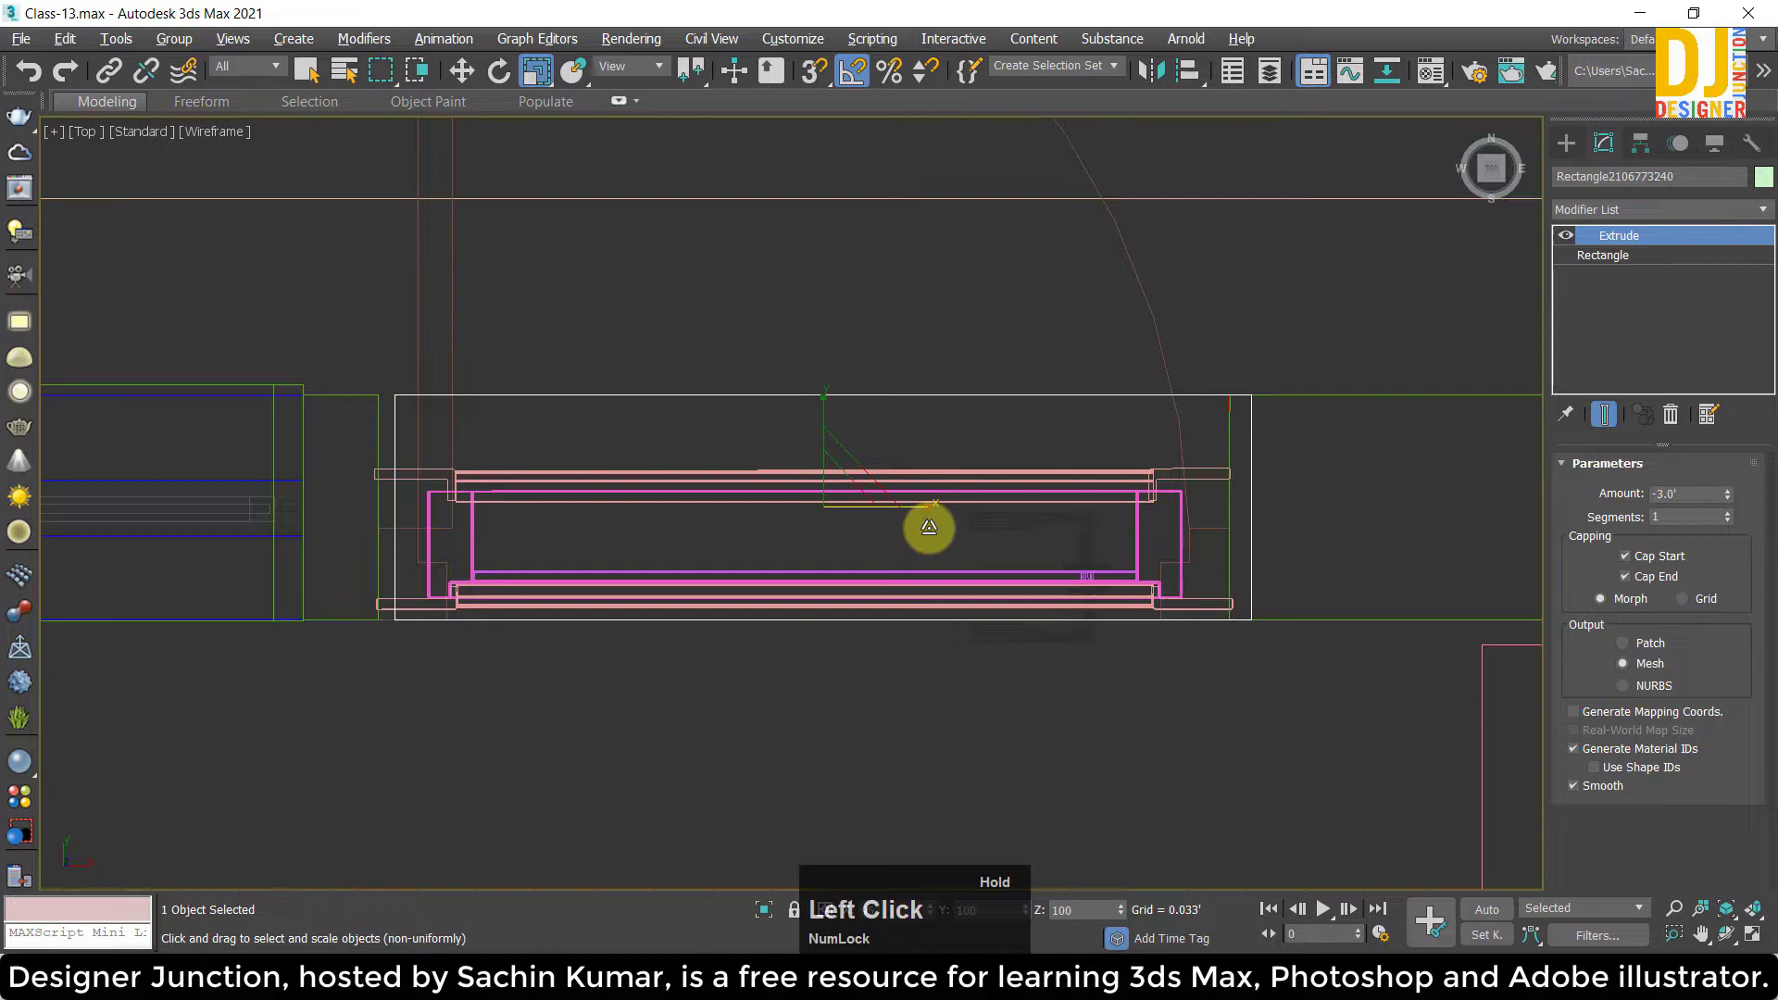
pyautogui.press('w')
pyautogui.click(917, 506)
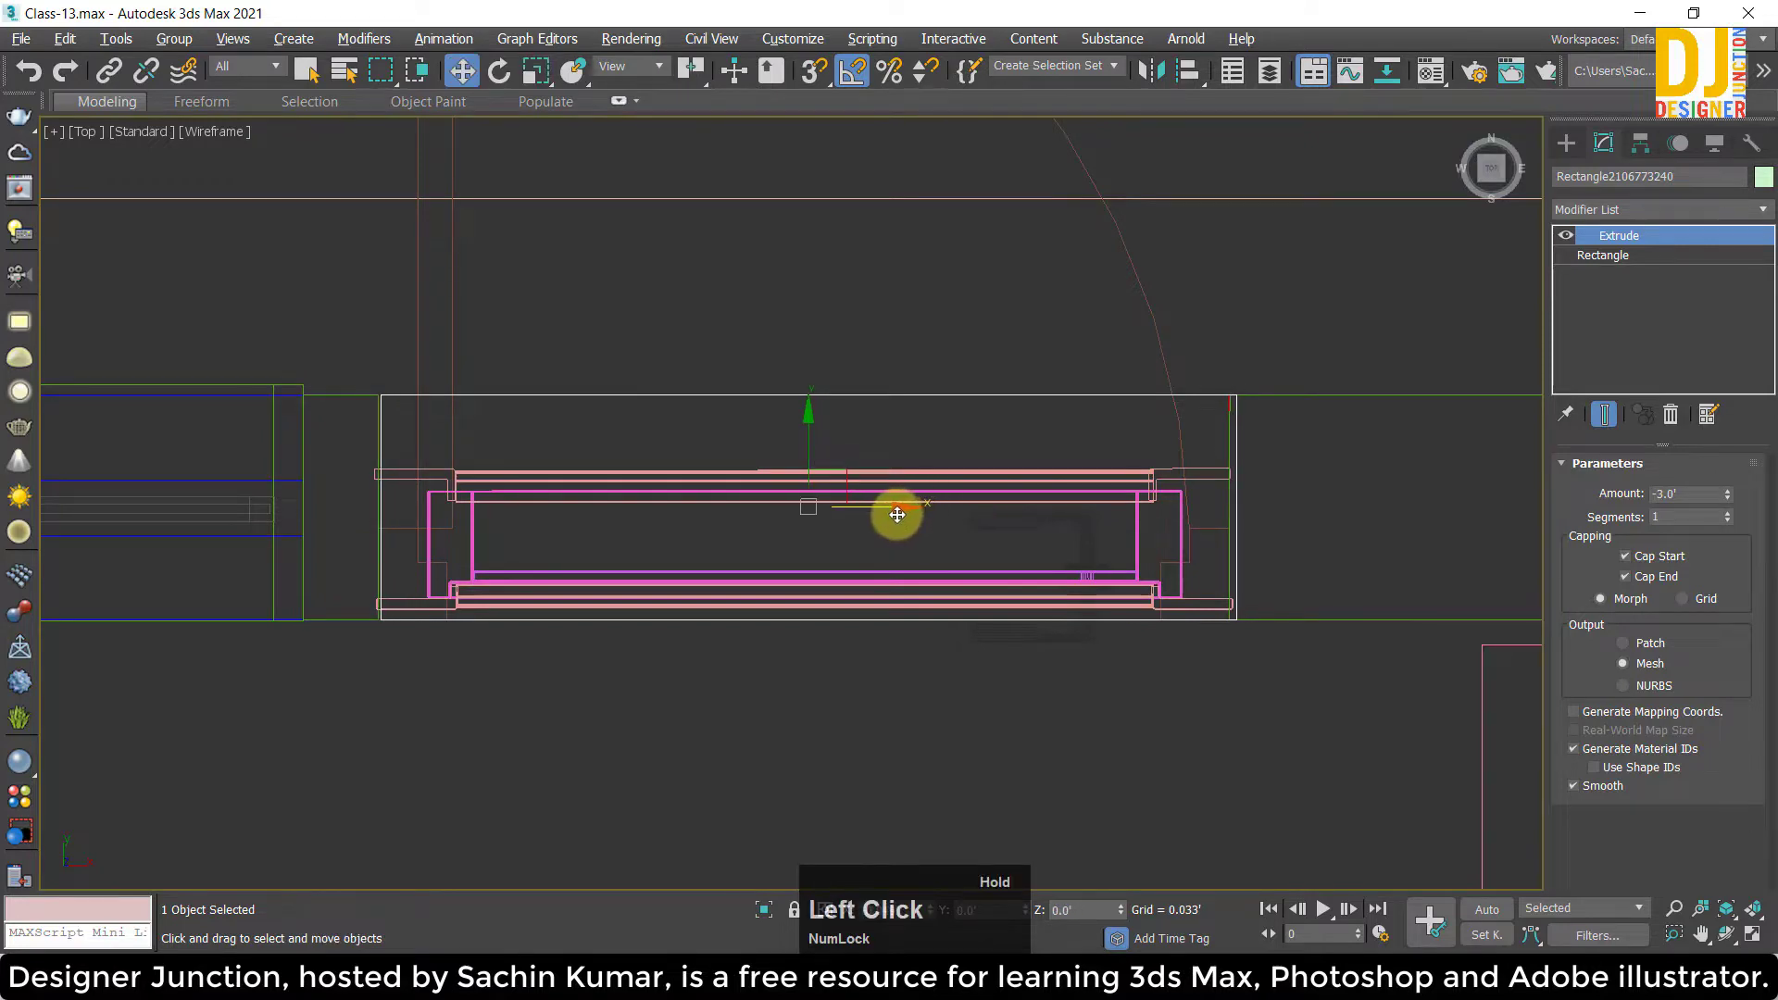
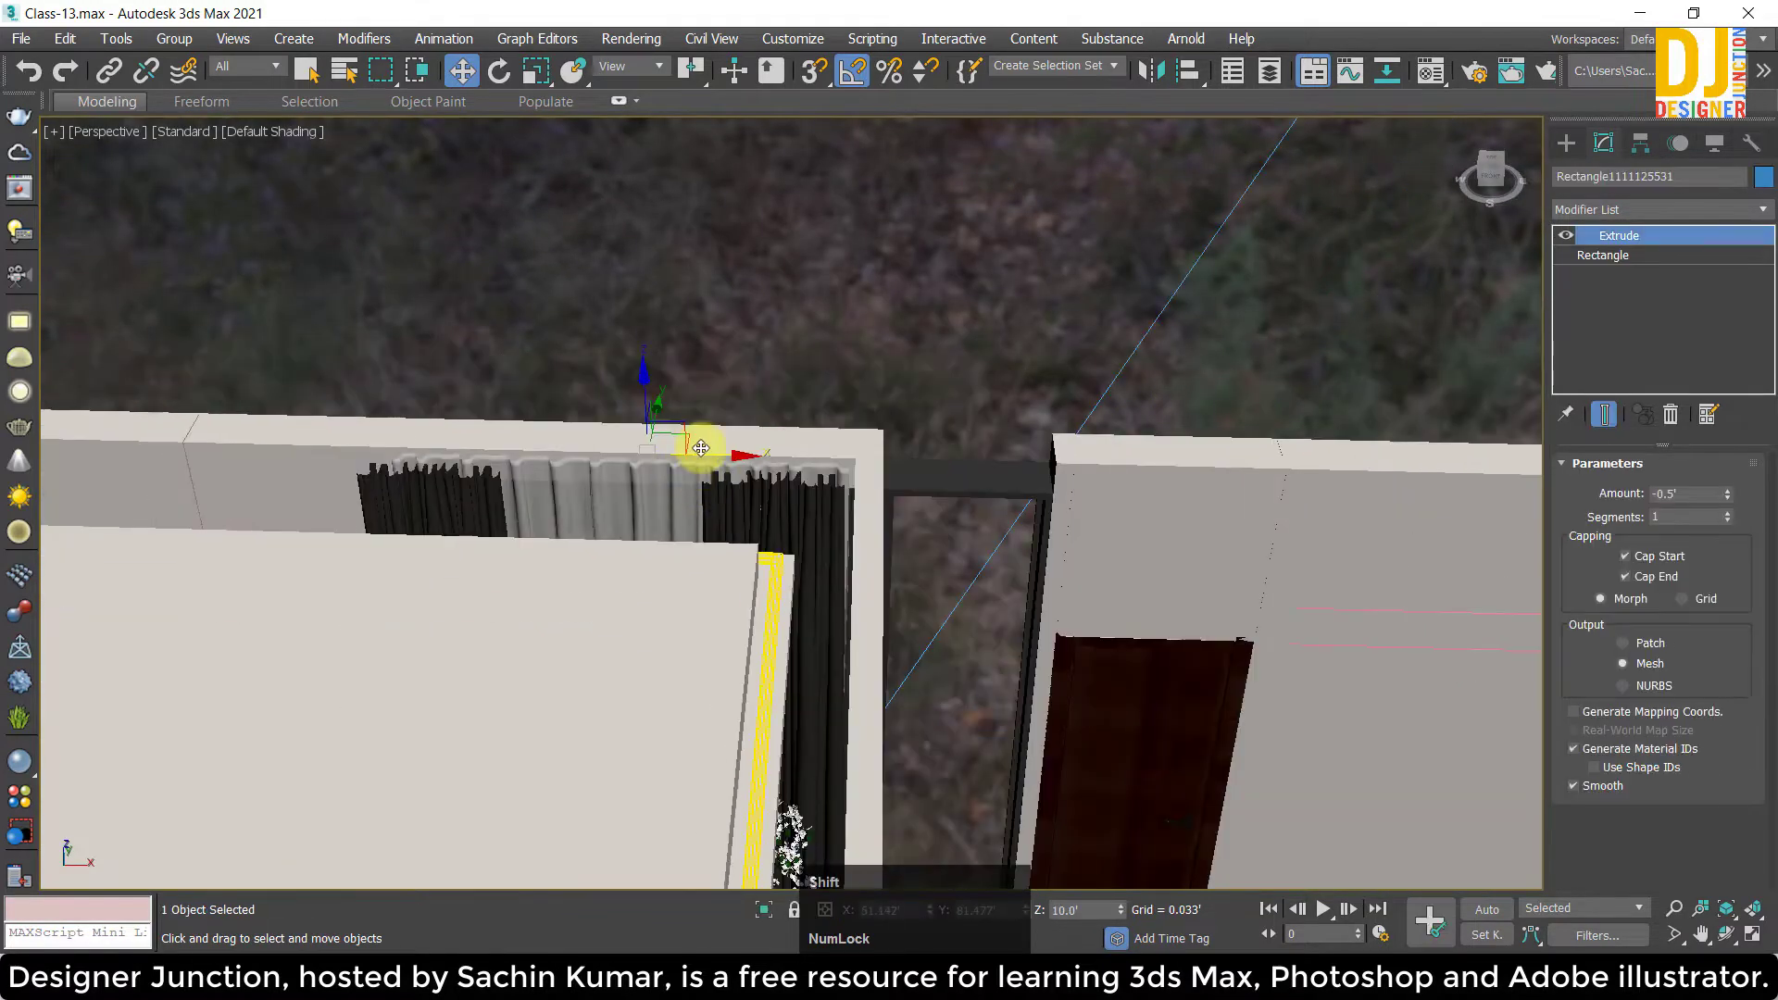
# Stretch the copied wall panel along X with Non-uniform Scale and nudge it into the gap.
pyautogui.click(714, 458)
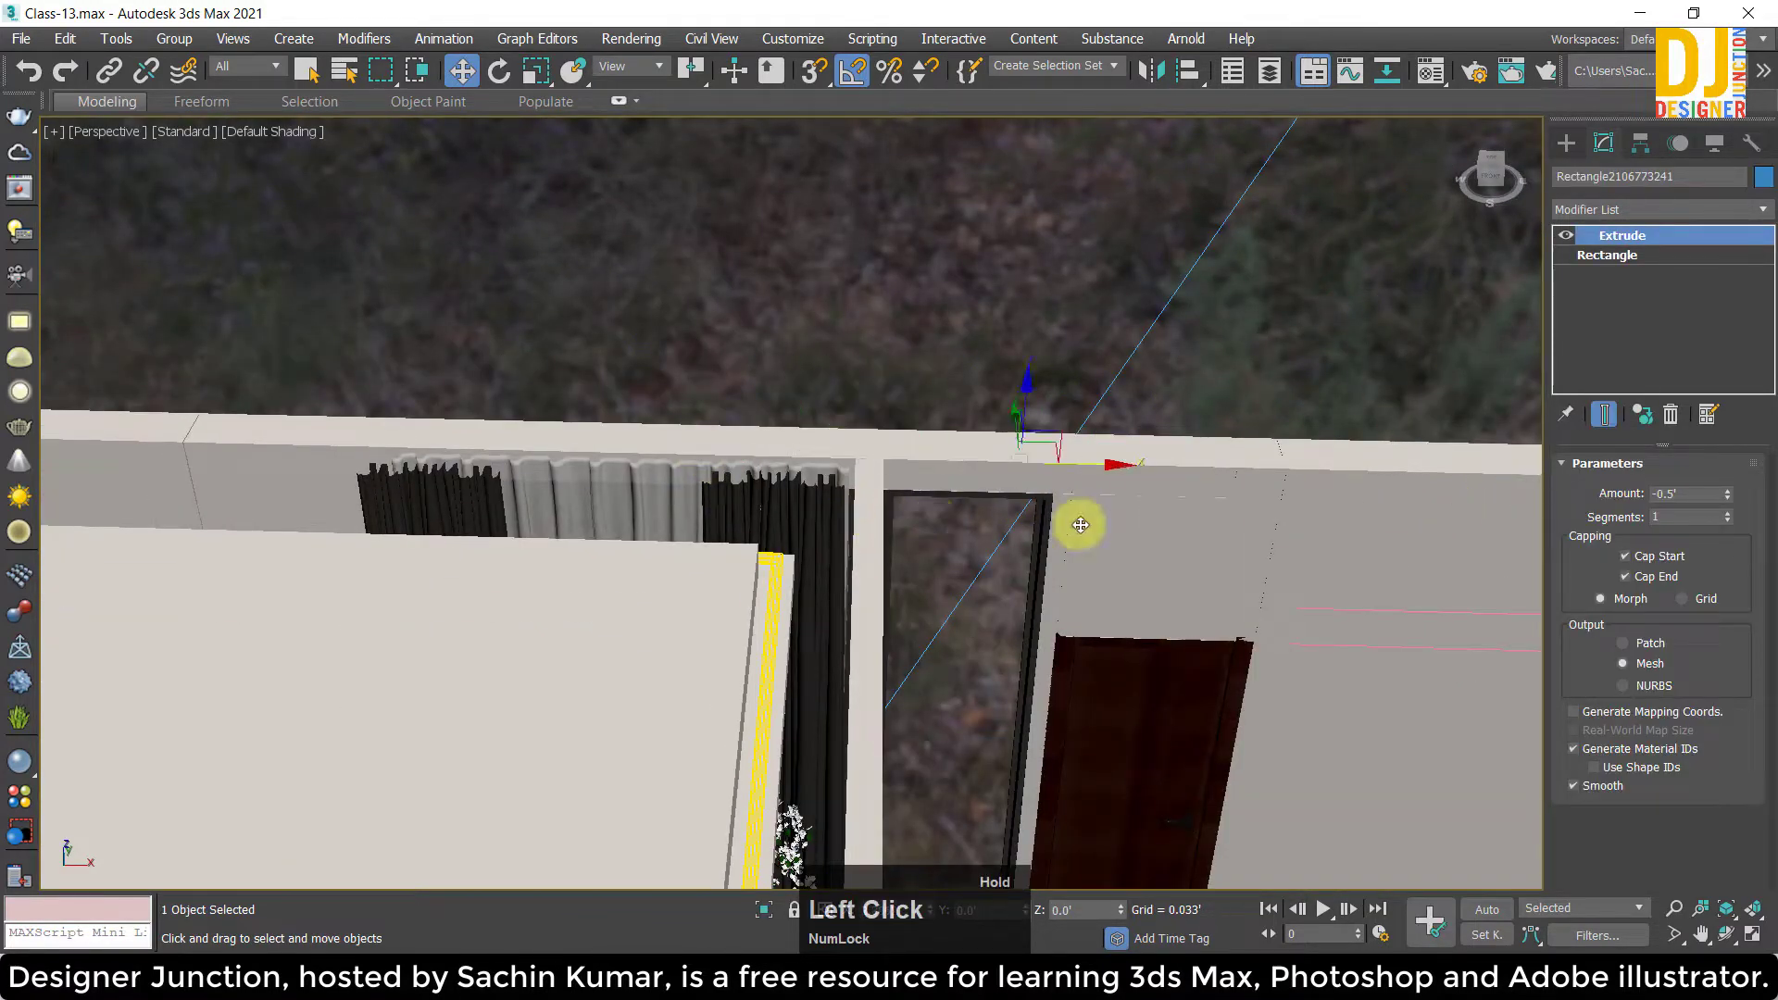
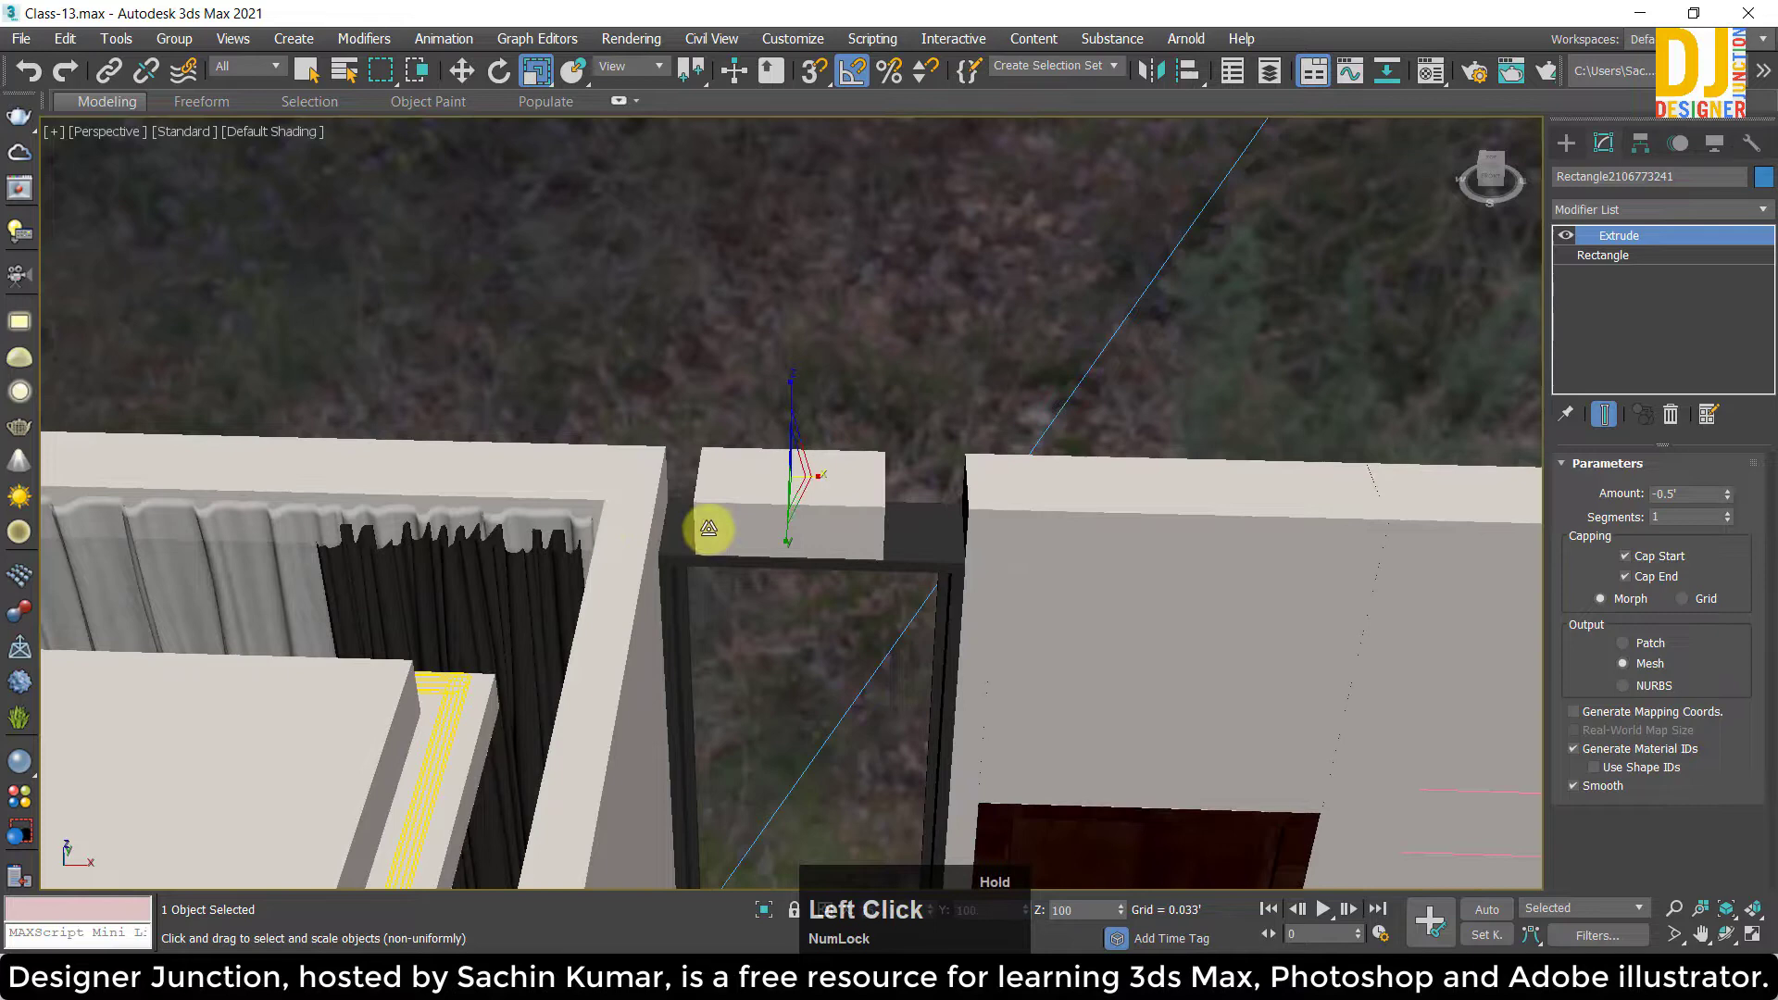
pyautogui.press('w')
pyautogui.click(859, 514)
pyautogui.press('alt+w')
pyautogui.press('z')
pyautogui.click(886, 506)
pyautogui.press('r')
pyautogui.click(894, 512)
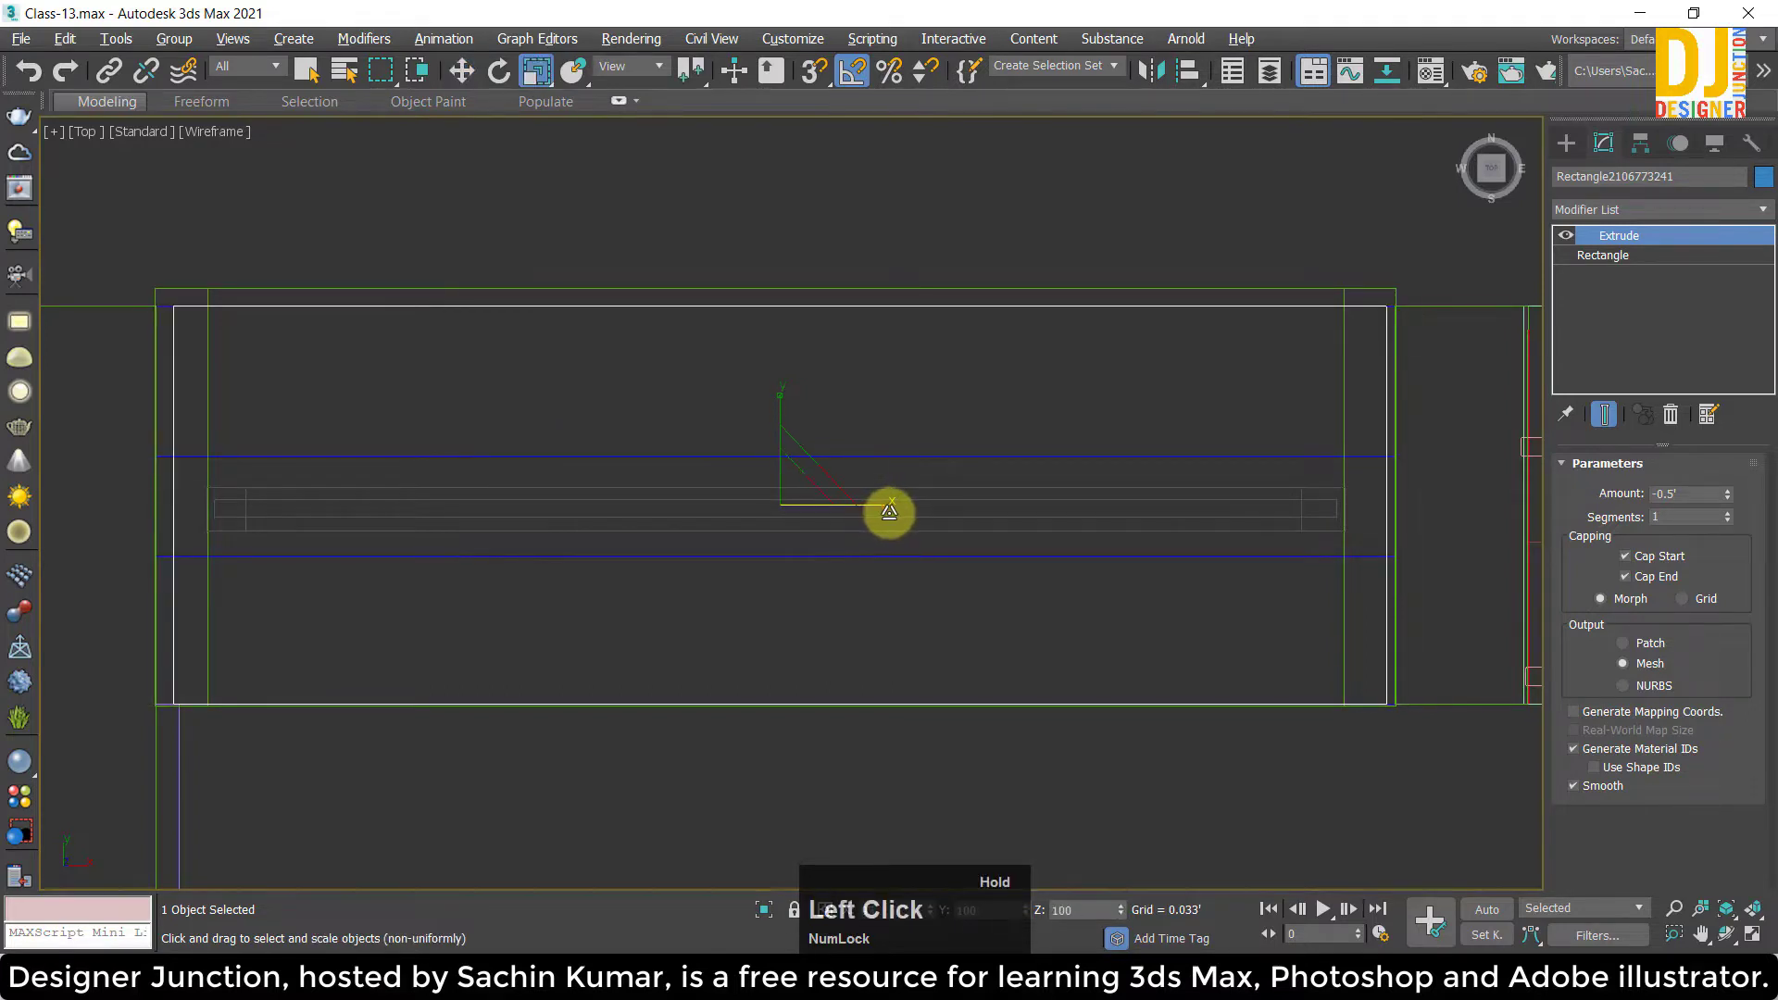
pyautogui.write('ww')
pyautogui.click(867, 503)
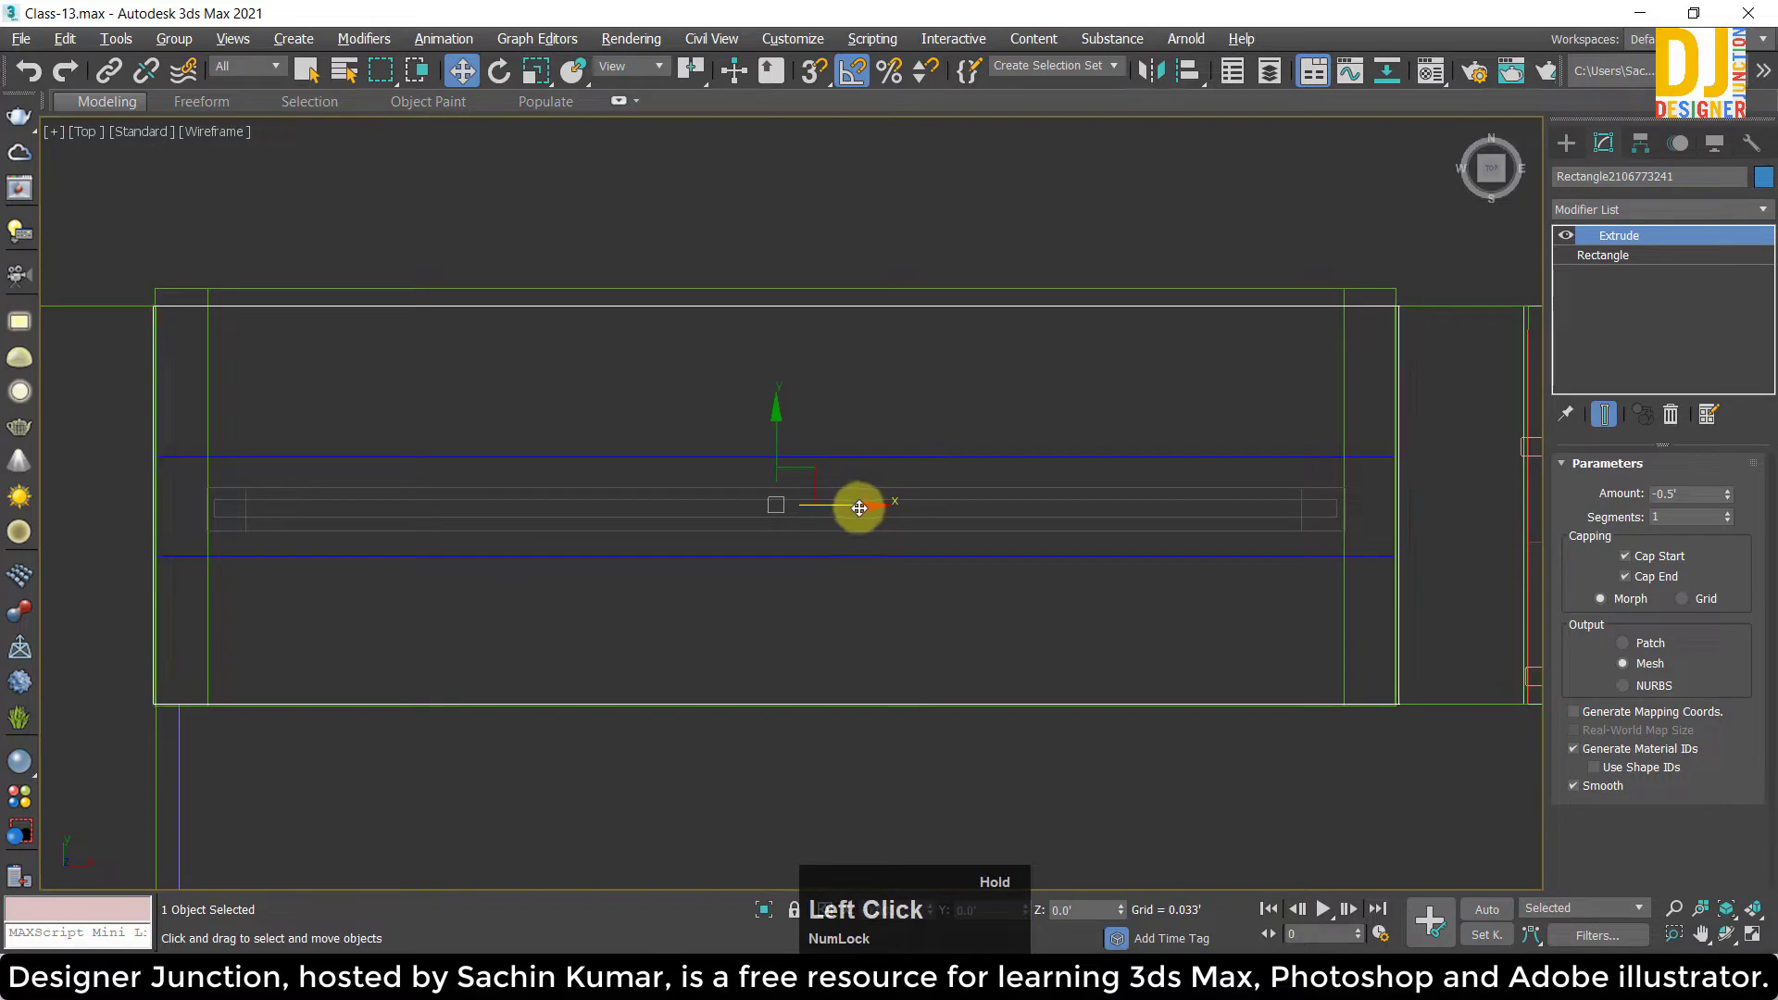
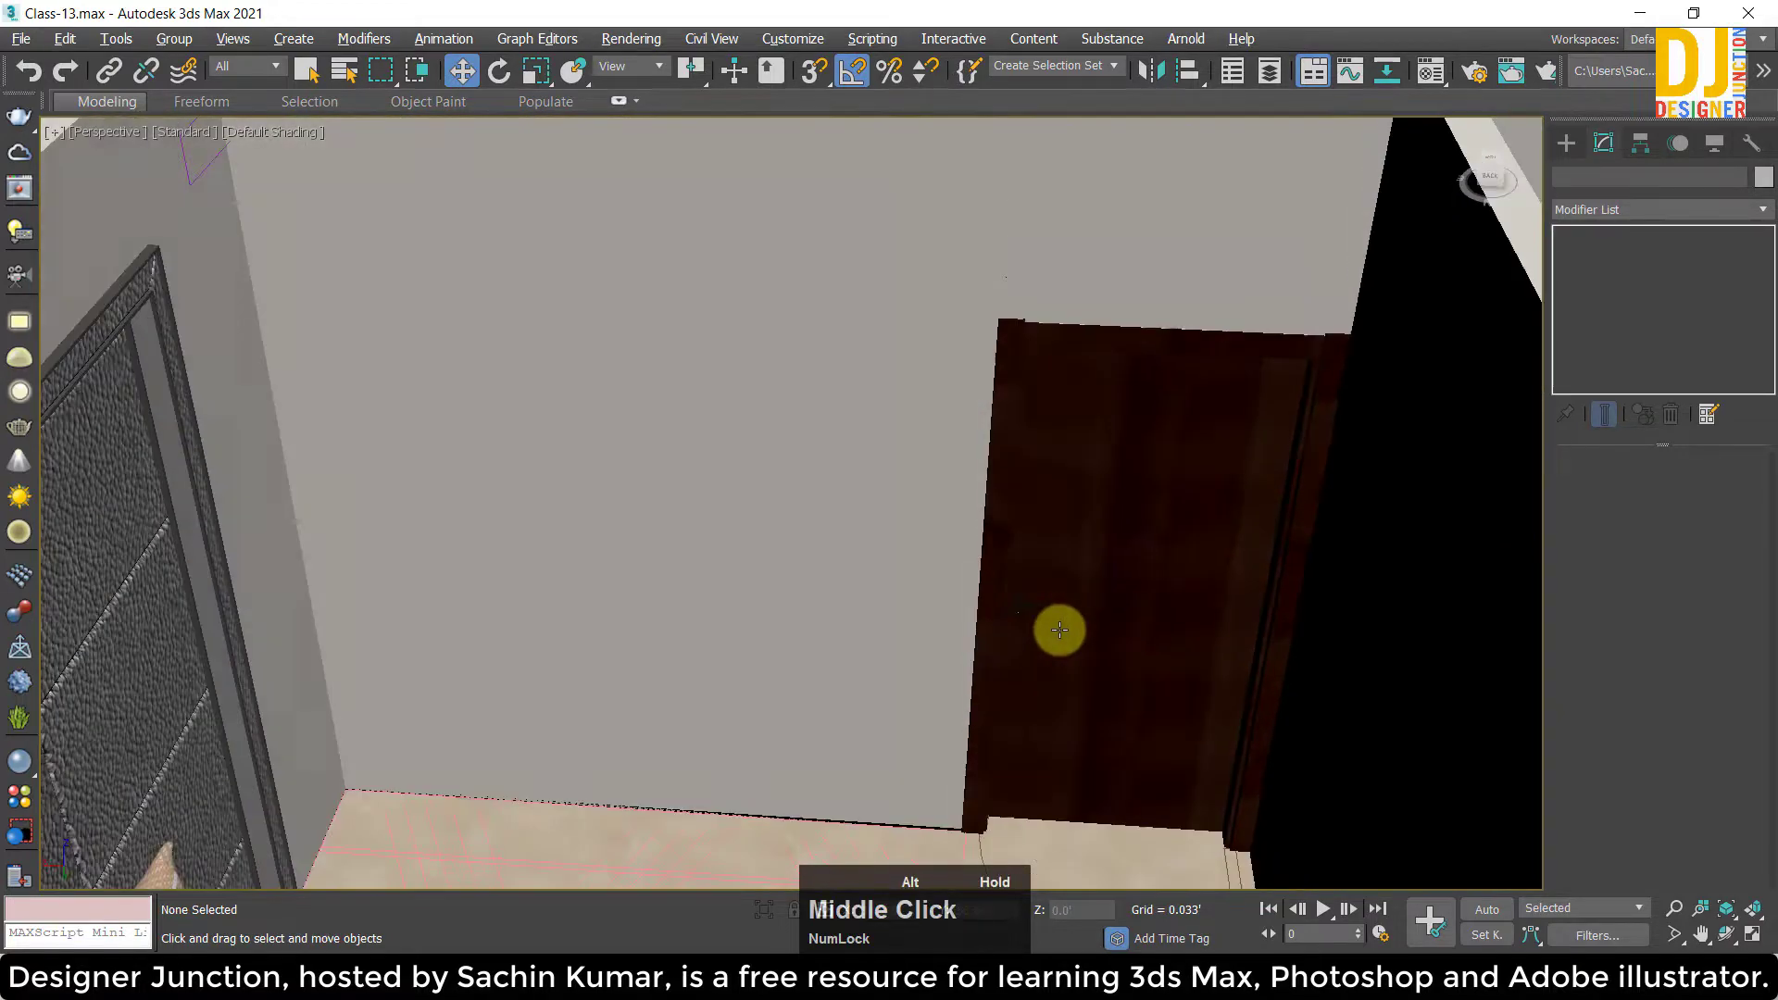
# Pan the perspective view along the bedroom wall toward the nightstand.
pyautogui.middleClick(1278, 640)
pyautogui.middleClick(1240, 609)
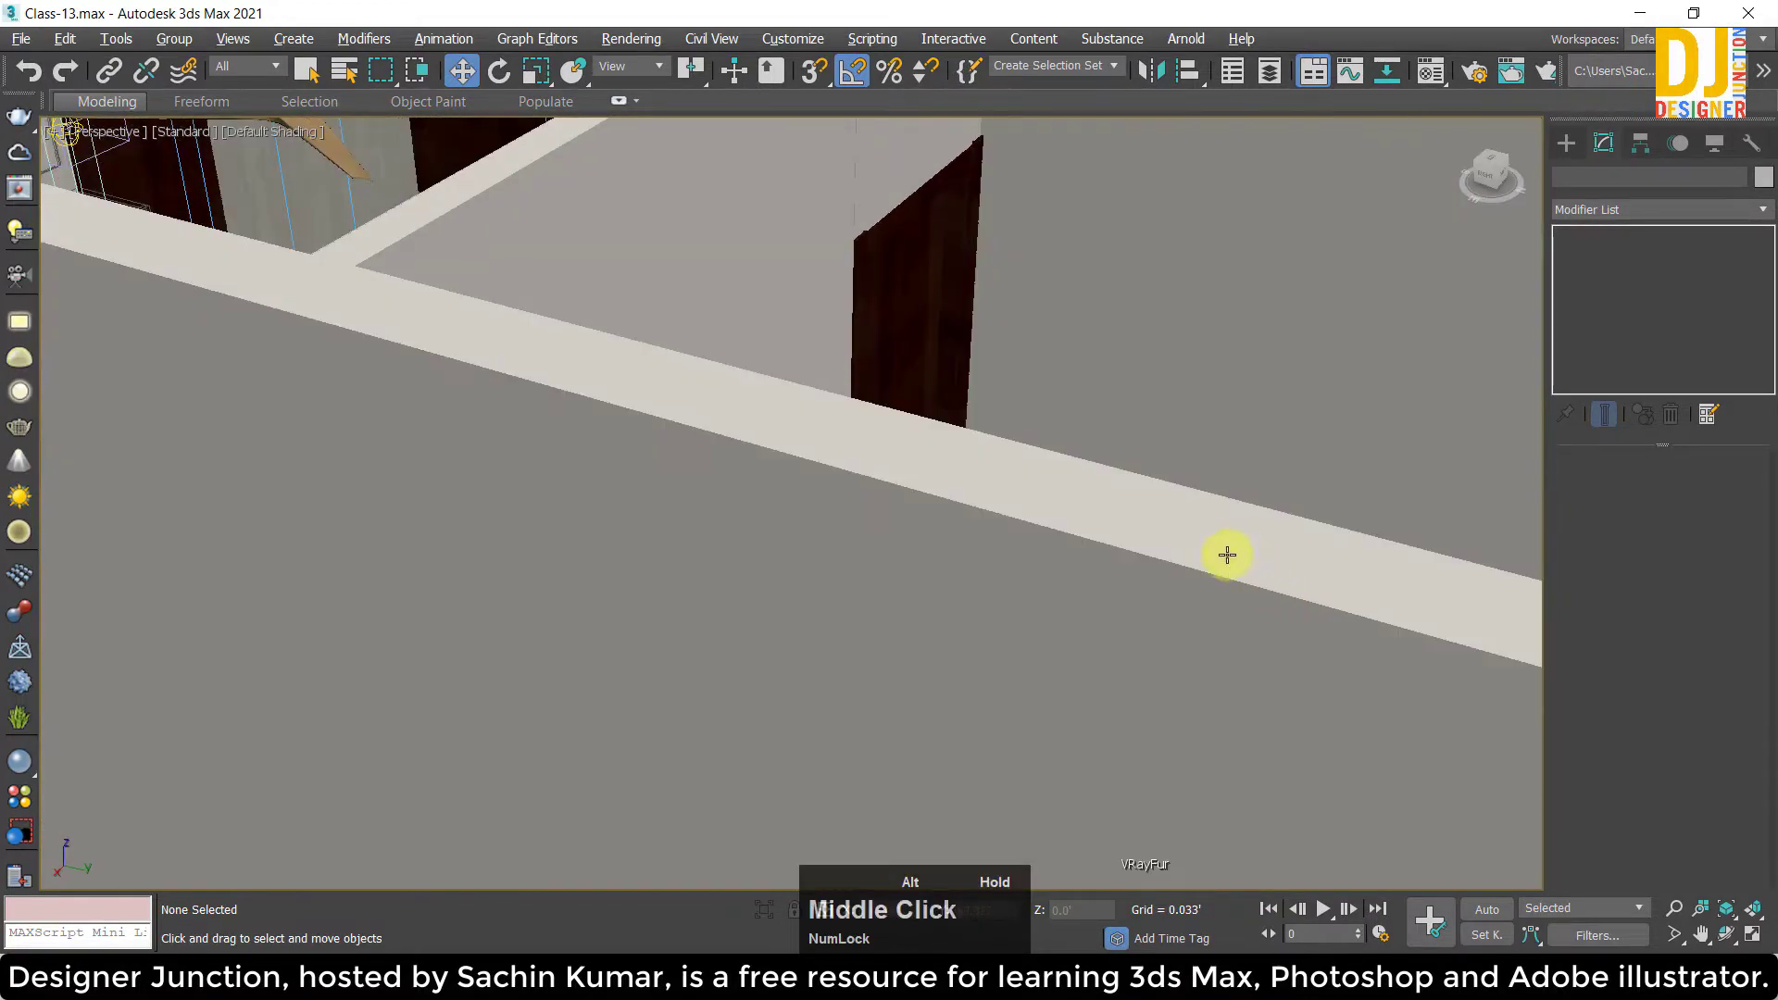
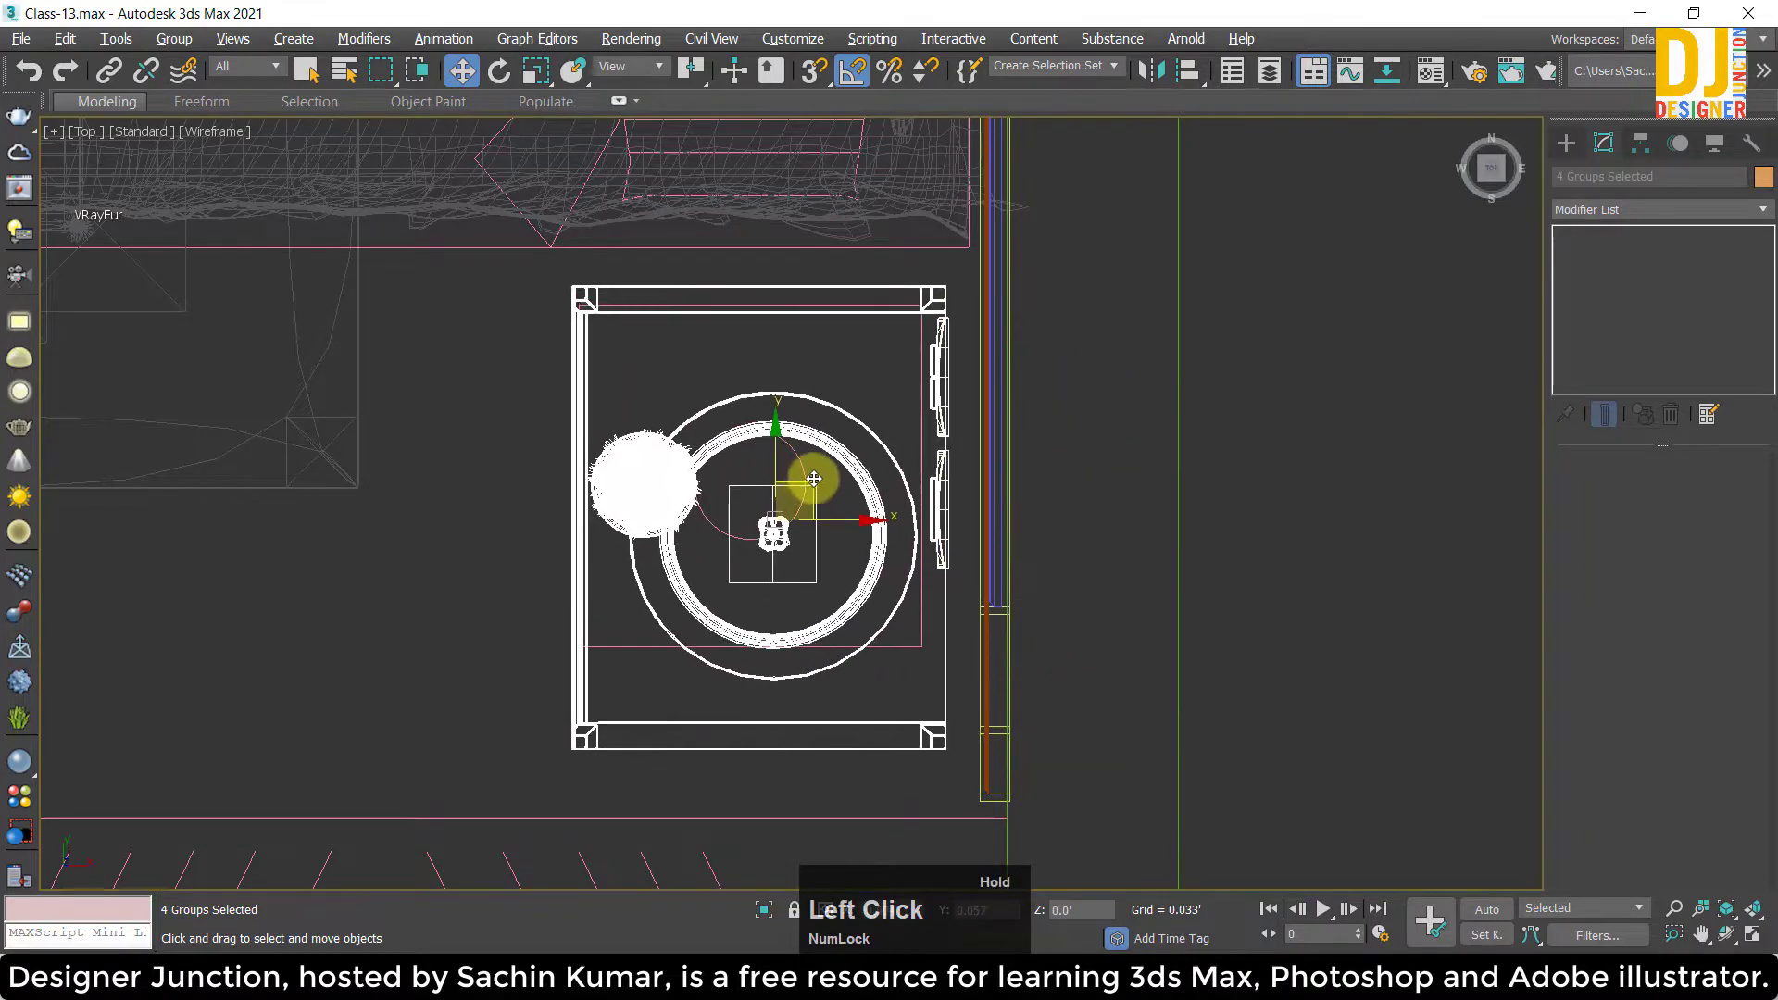
# Select the nightstand Group05 and enter its FFD 2x2x2 Control Points level.
pyautogui.scroll(-3)
pyautogui.scroll(3)
pyautogui.click(1239, 505)
pyautogui.scroll(-3)
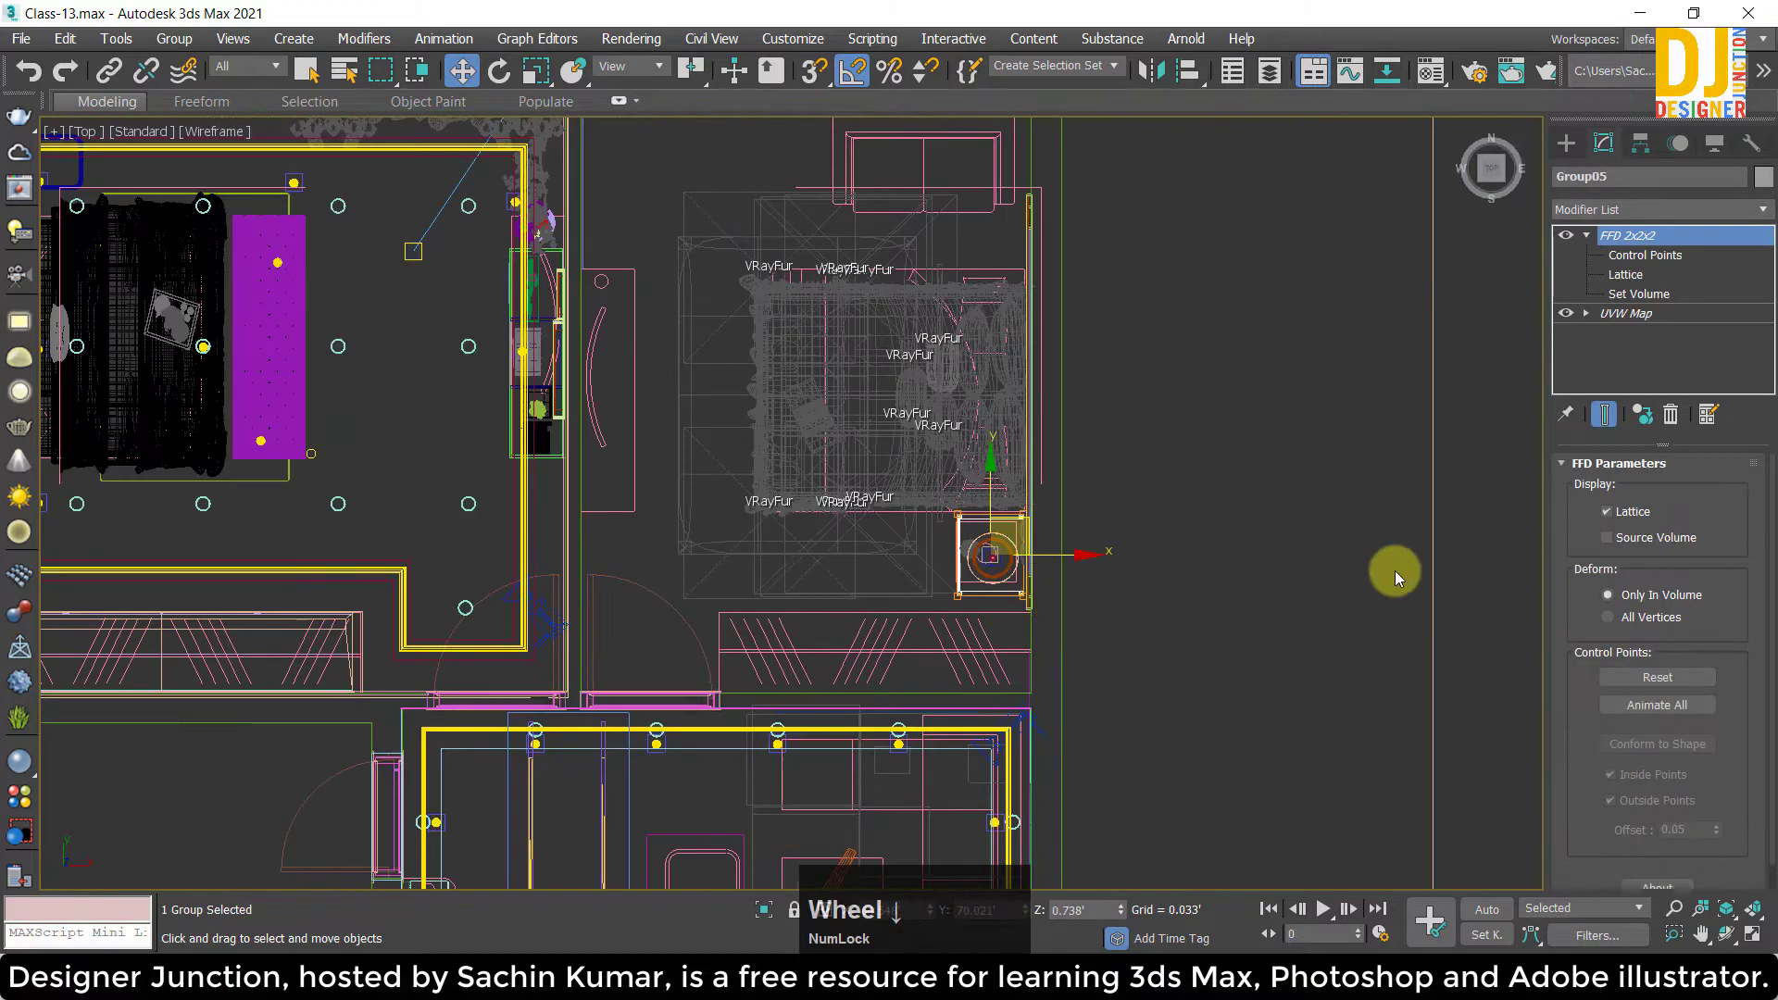
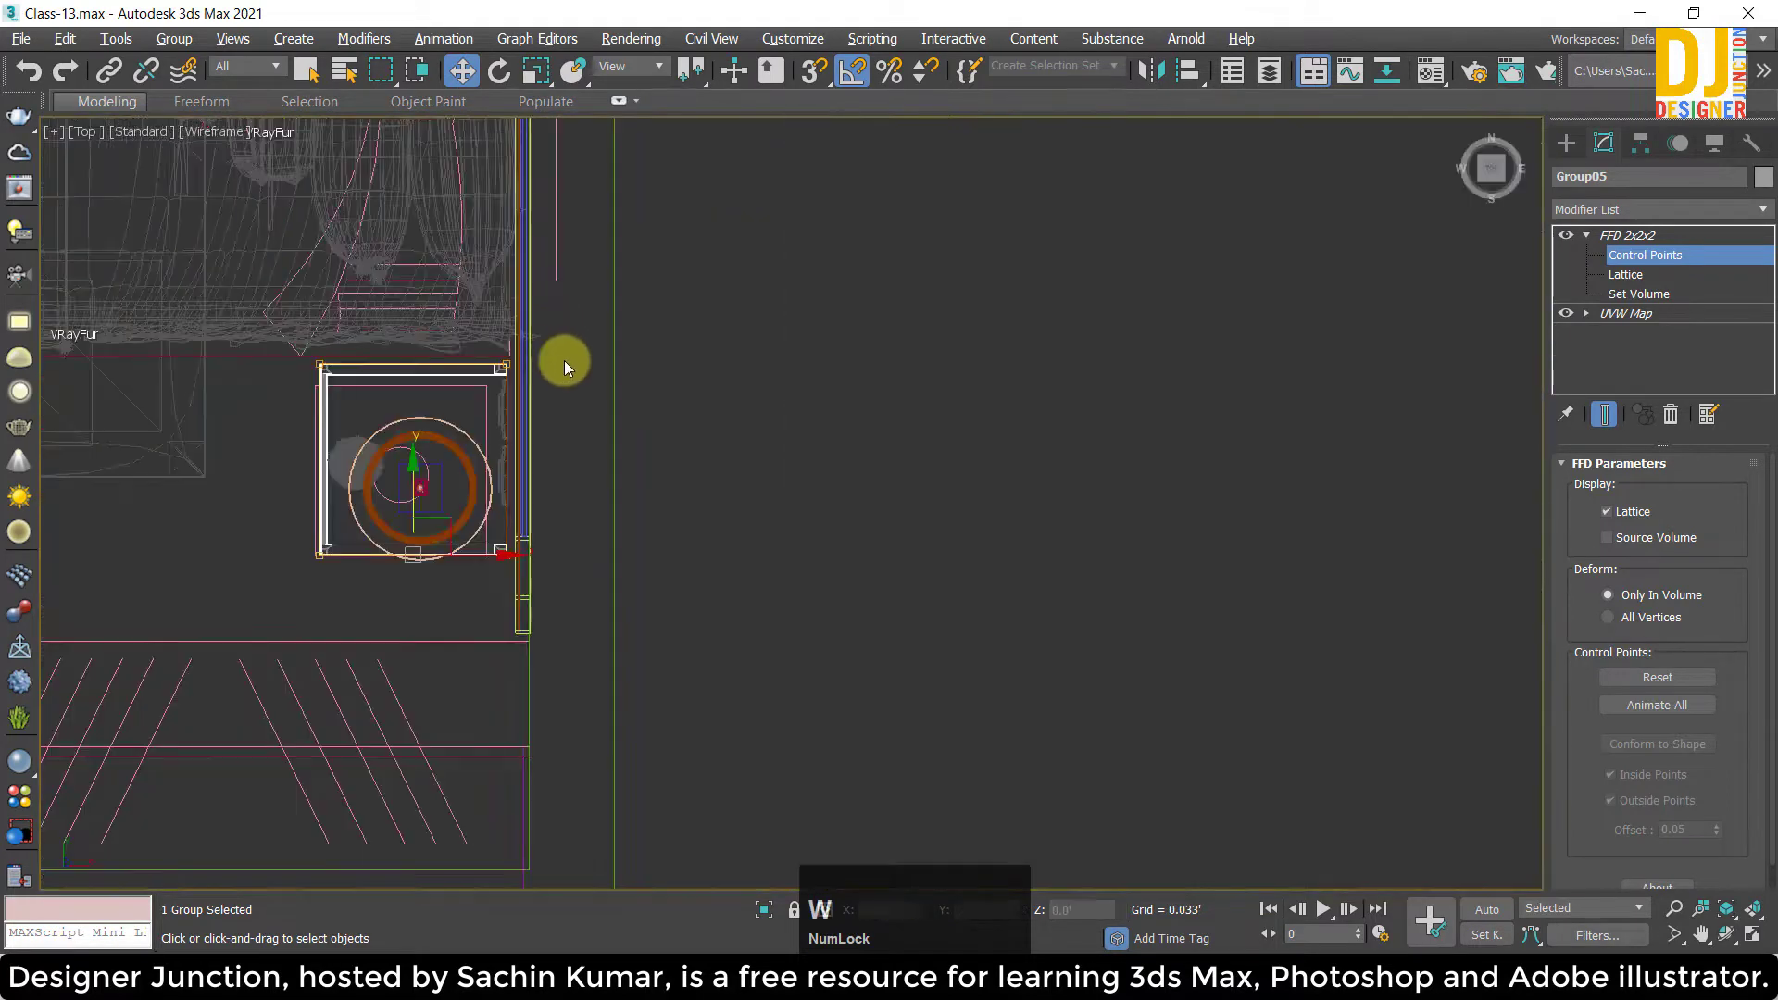
pyautogui.press('z')
# Move and scale the lattice control points, then check the nightstand beside the bed in perspective.
pyautogui.scroll(3)
pyautogui.click(412, 523)
pyautogui.press('w')
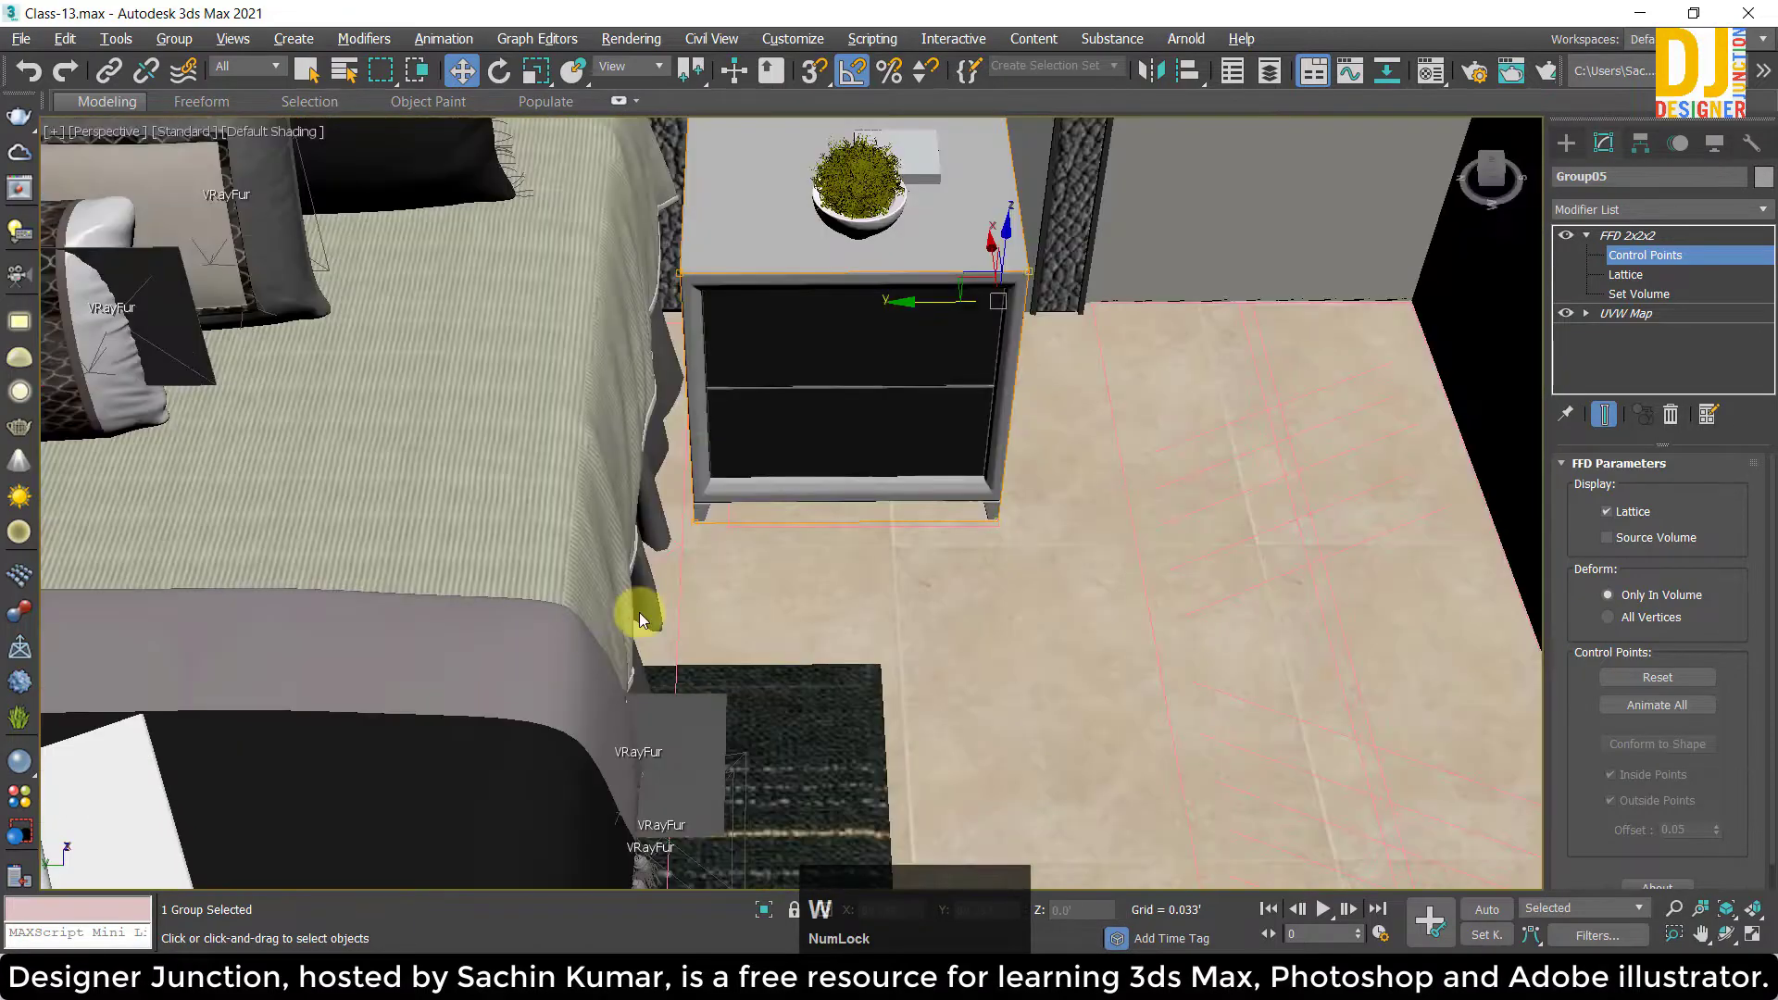
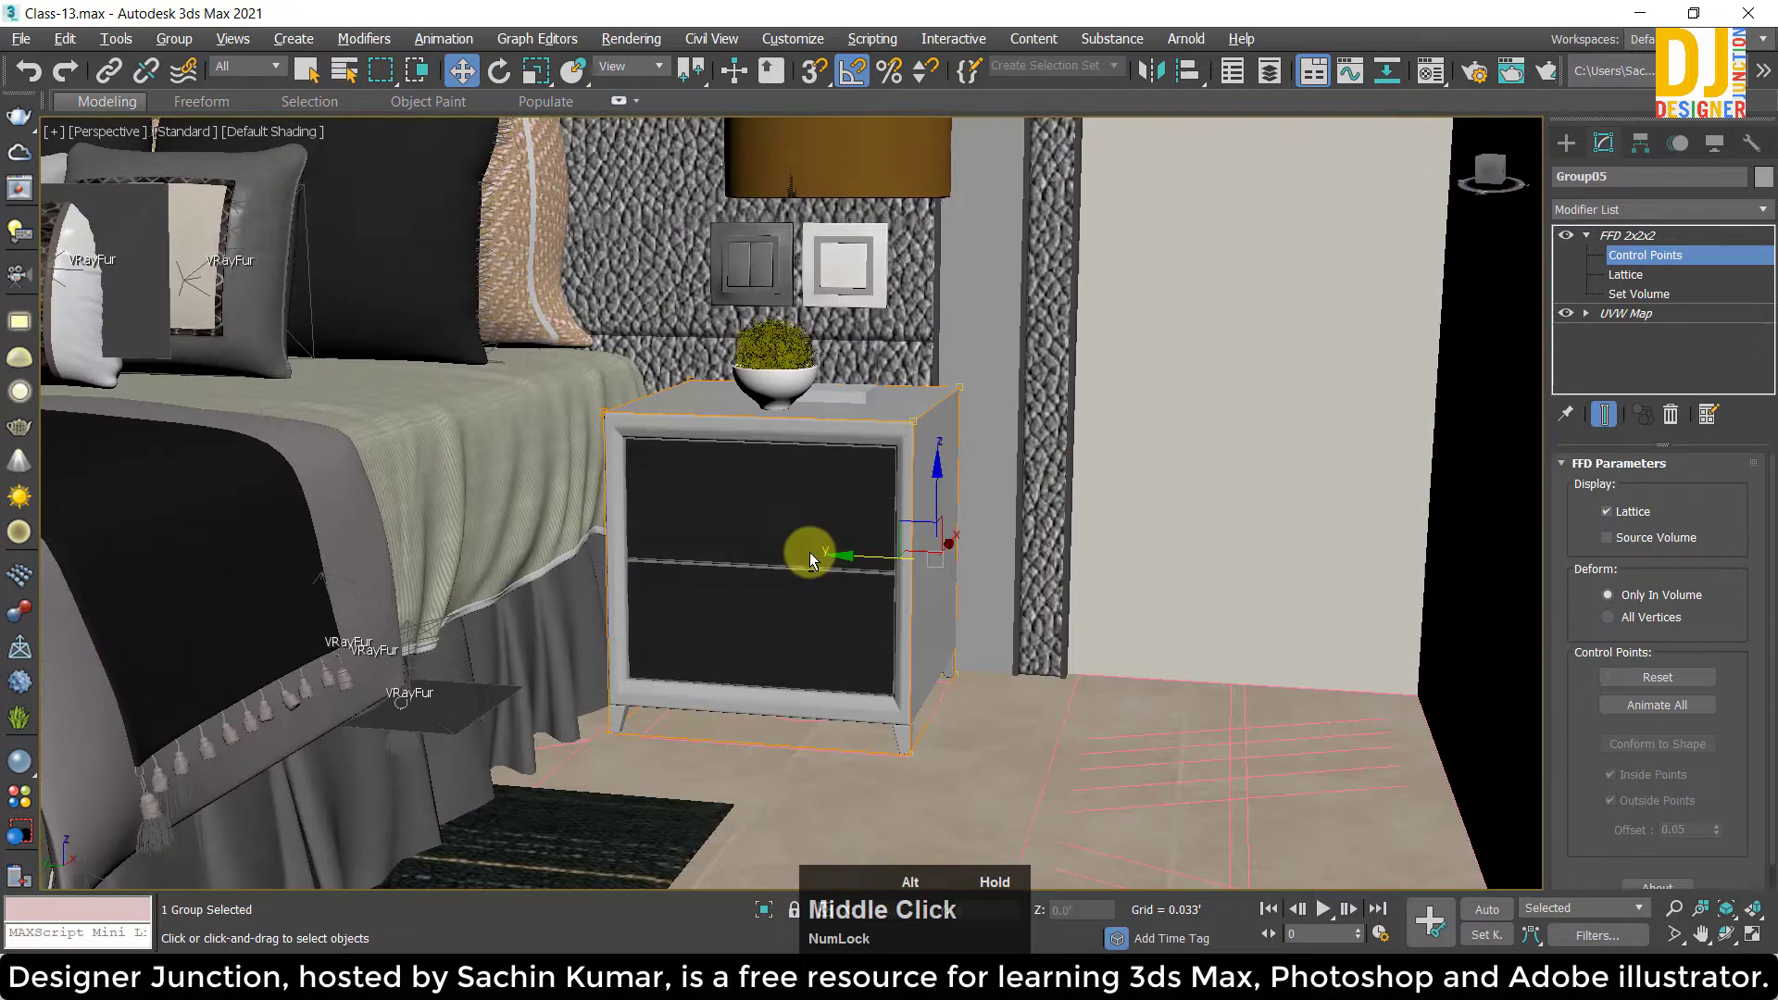
pyautogui.press('alt+w')
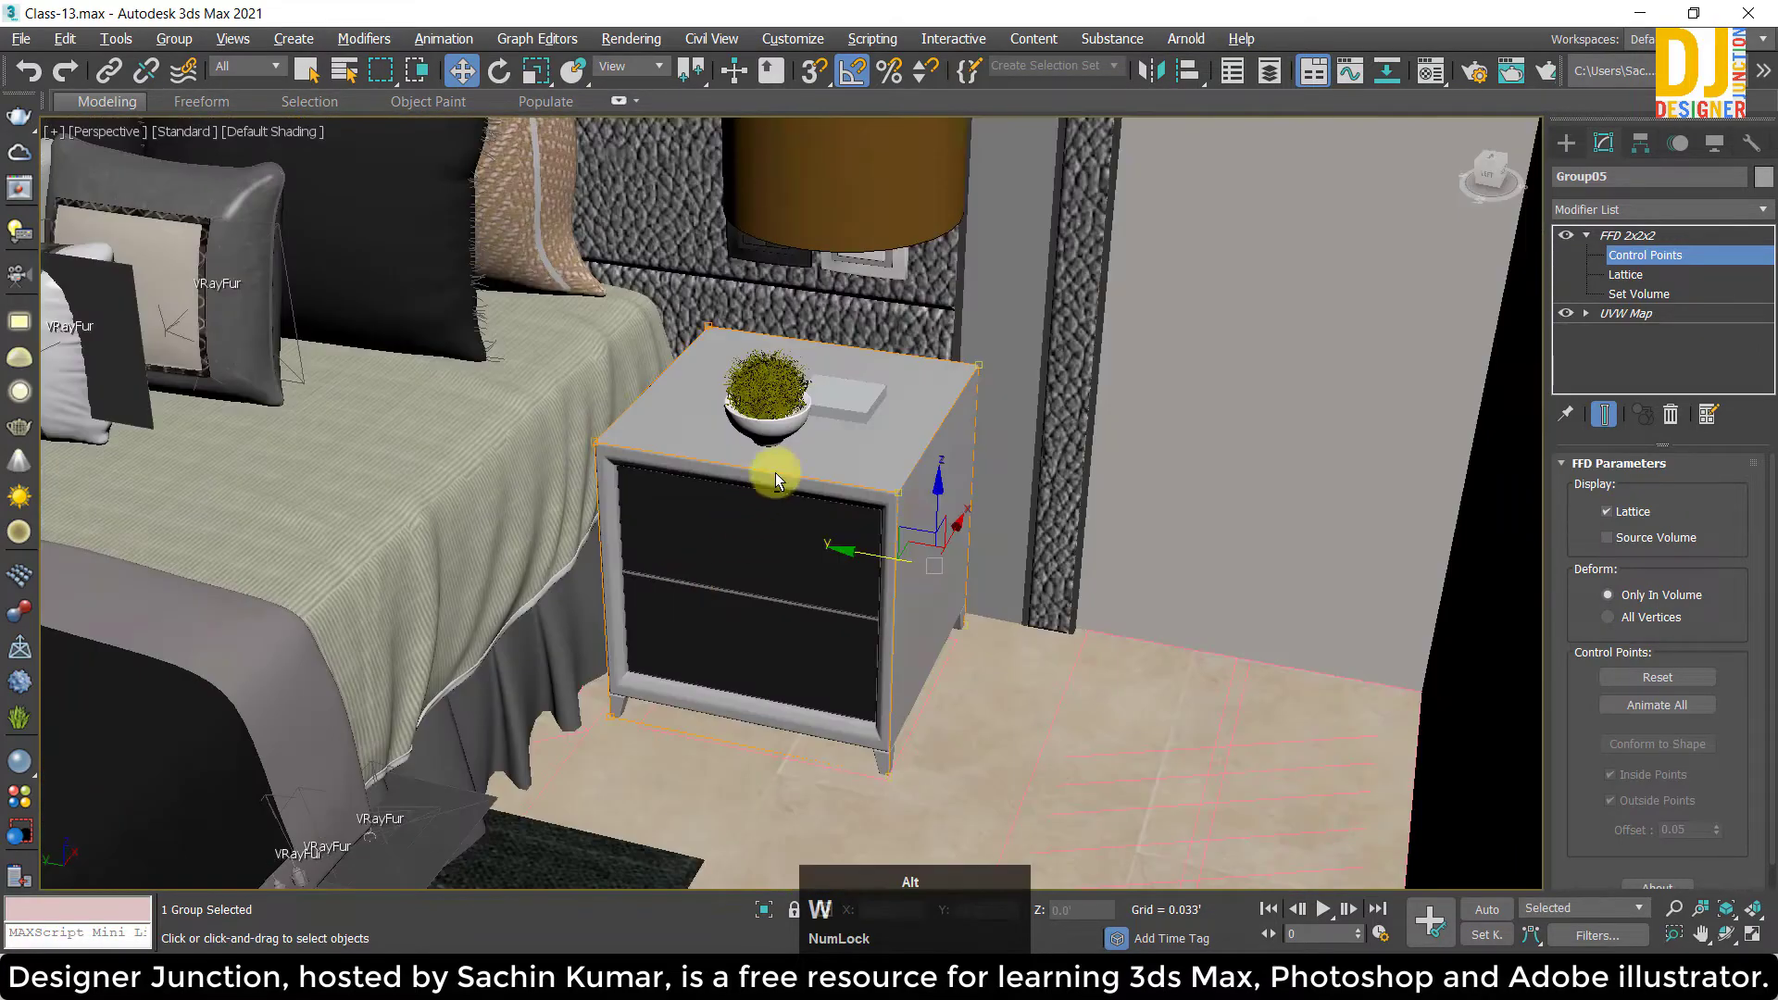
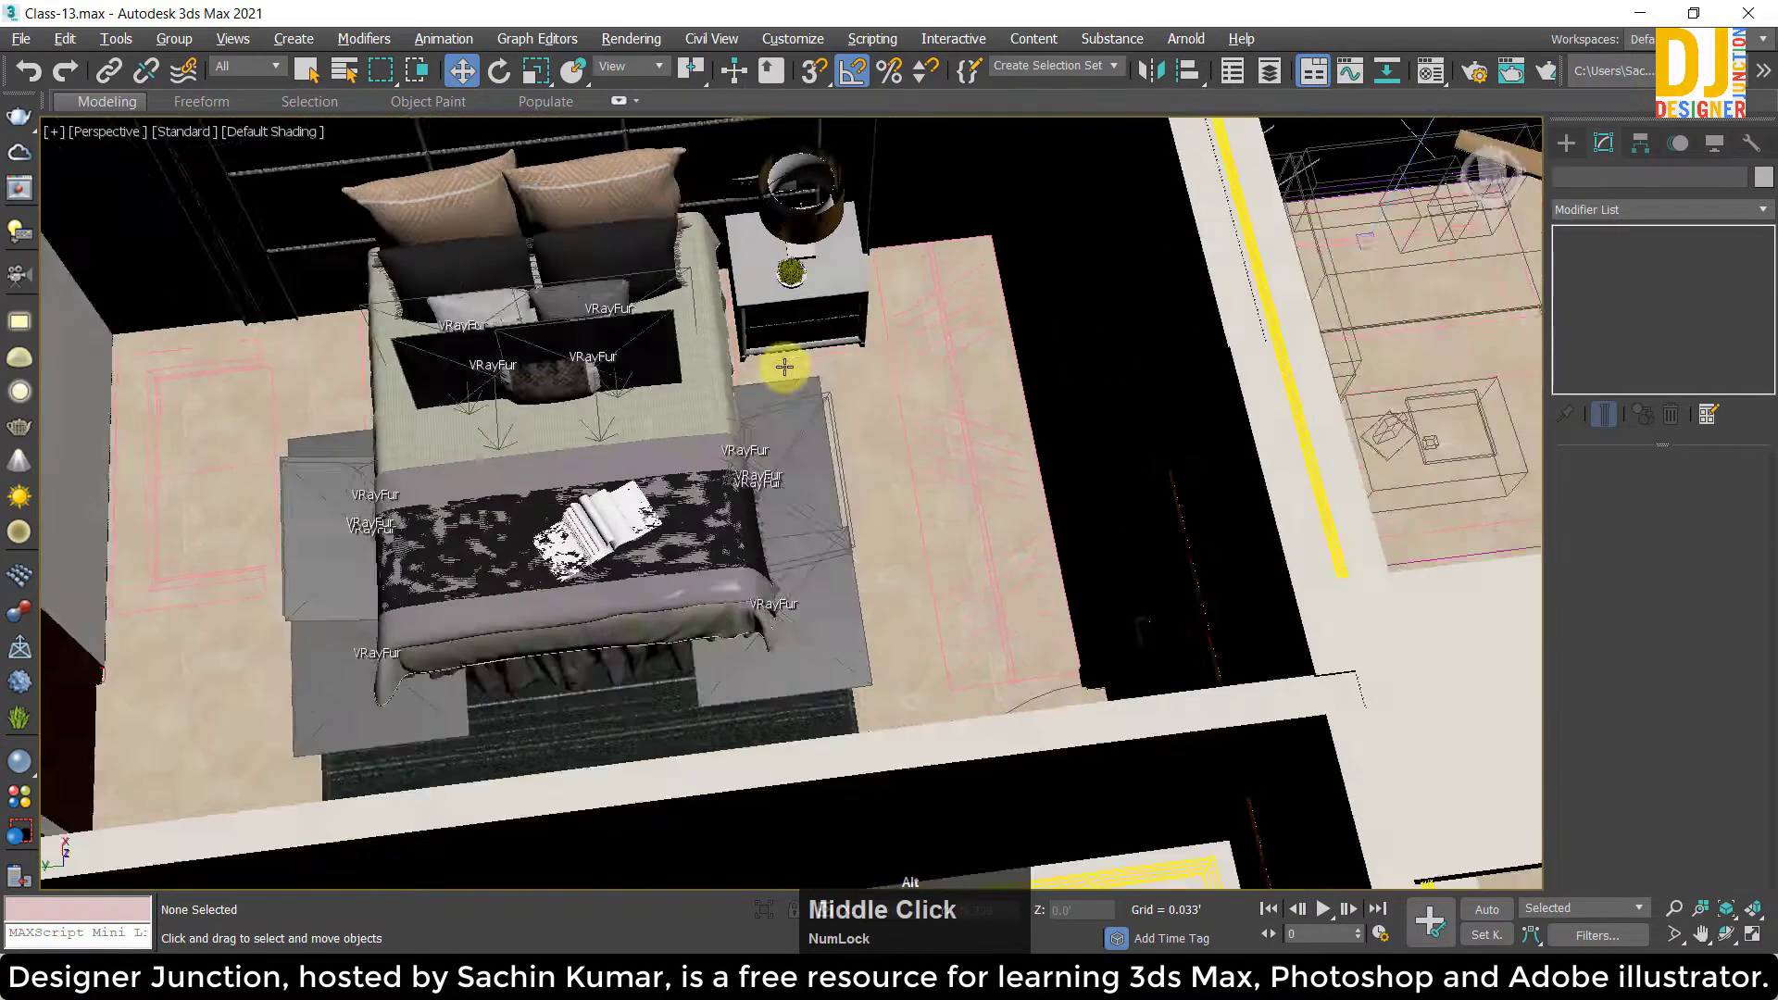
# Switch to the top view and pan the plan over to the TV room with console, desk and armchair.
pyautogui.press('alt+w')
pyautogui.scroll(-3)
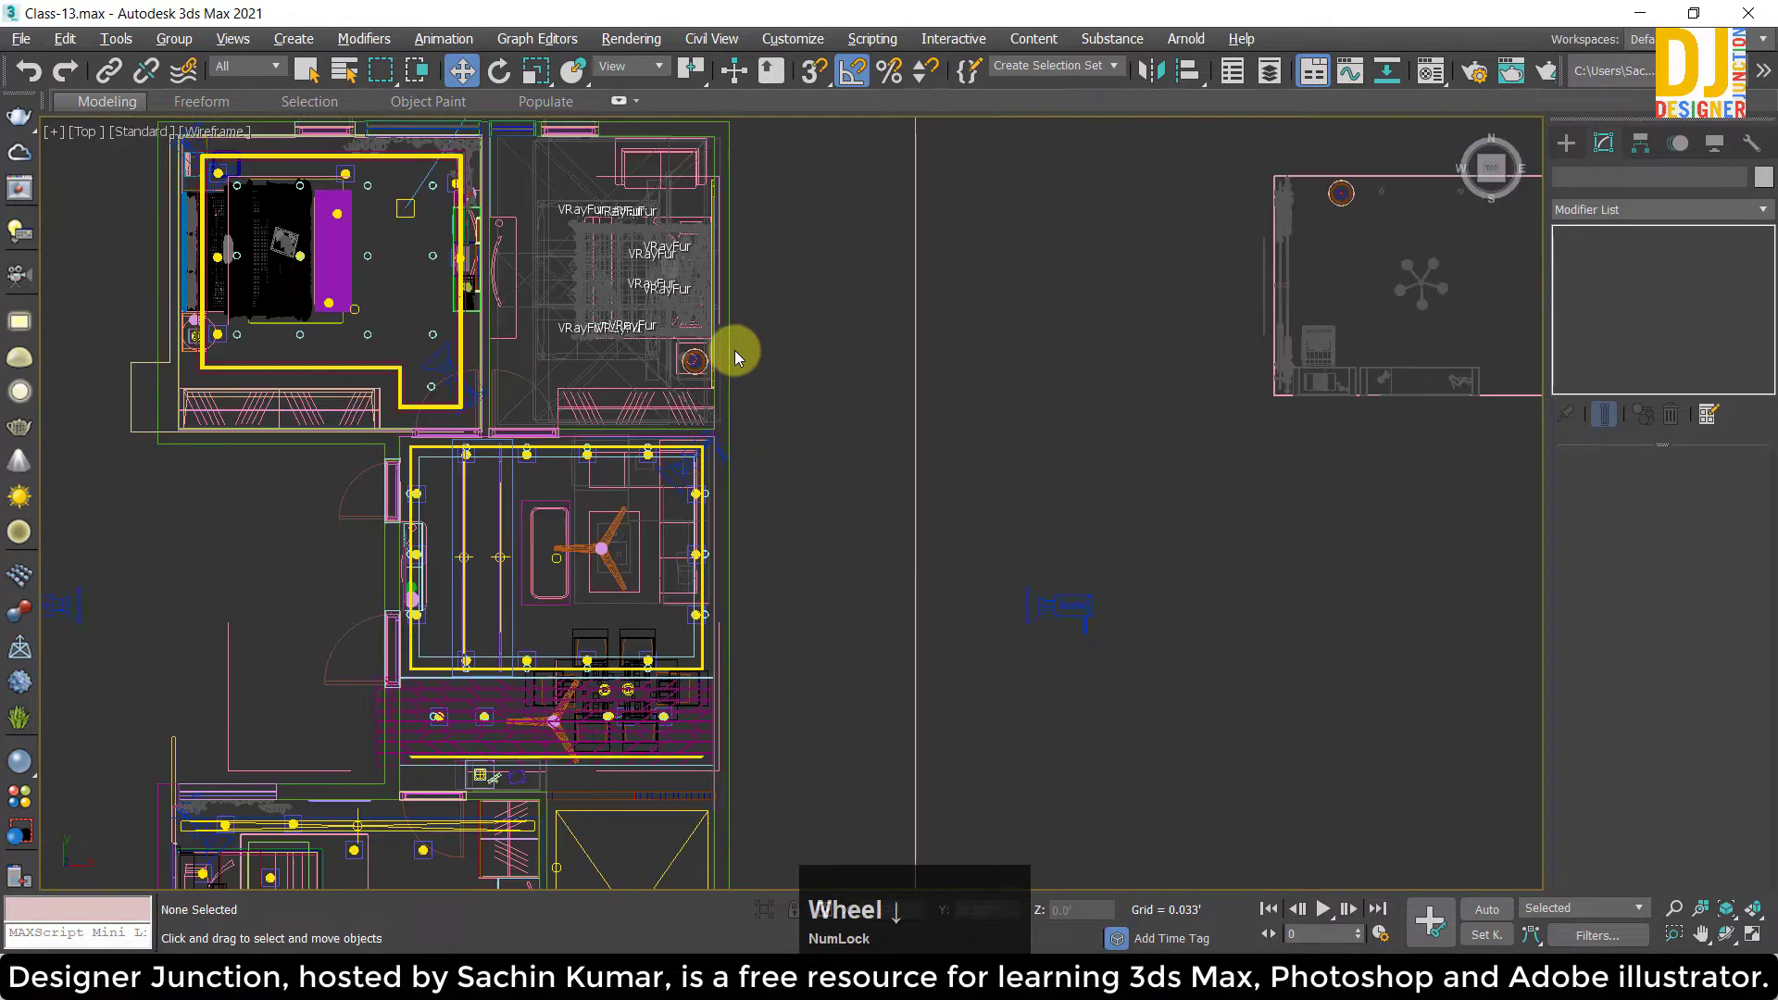
pyautogui.scroll(3)
pyautogui.scroll(-3)
pyautogui.middleClick(1205, 347)
pyautogui.click(988, 479)
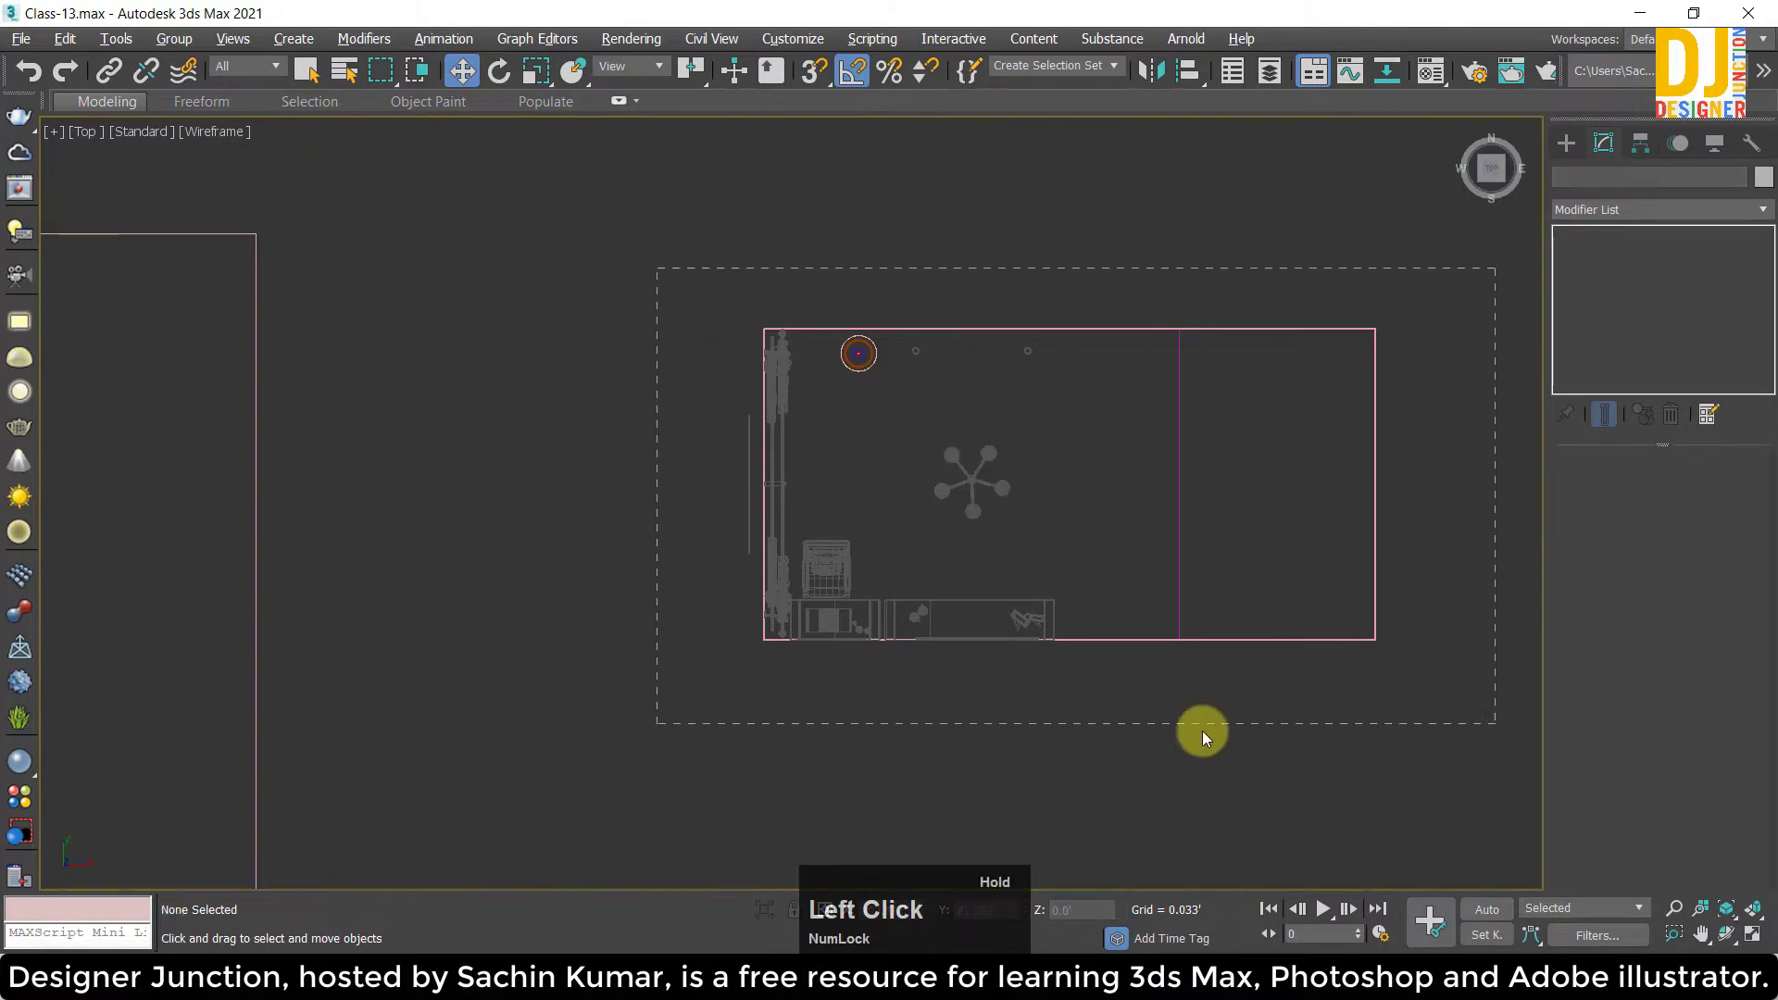
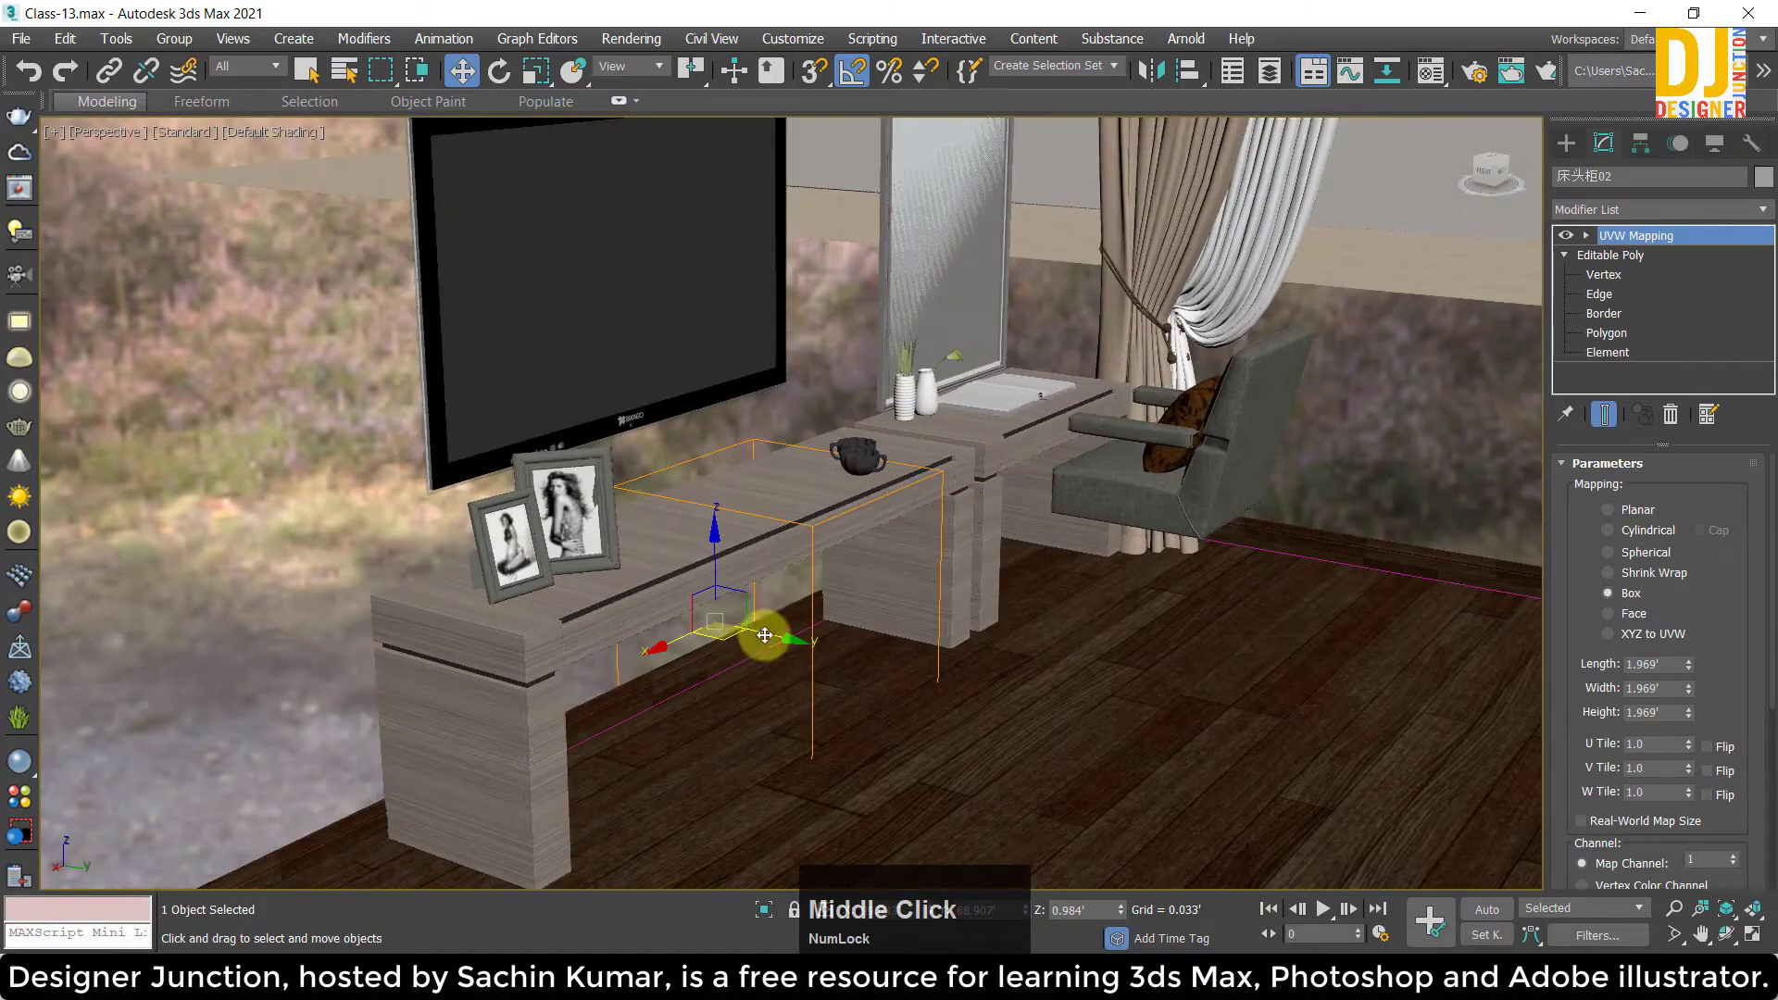
# Clear the selection and pan in close to the TV console in perspective.
pyautogui.click(771, 636)
pyautogui.press('z')
pyautogui.middleClick(764, 526)
pyautogui.scroll(-3)
pyautogui.middleClick(728, 584)
pyautogui.click(355, 268)
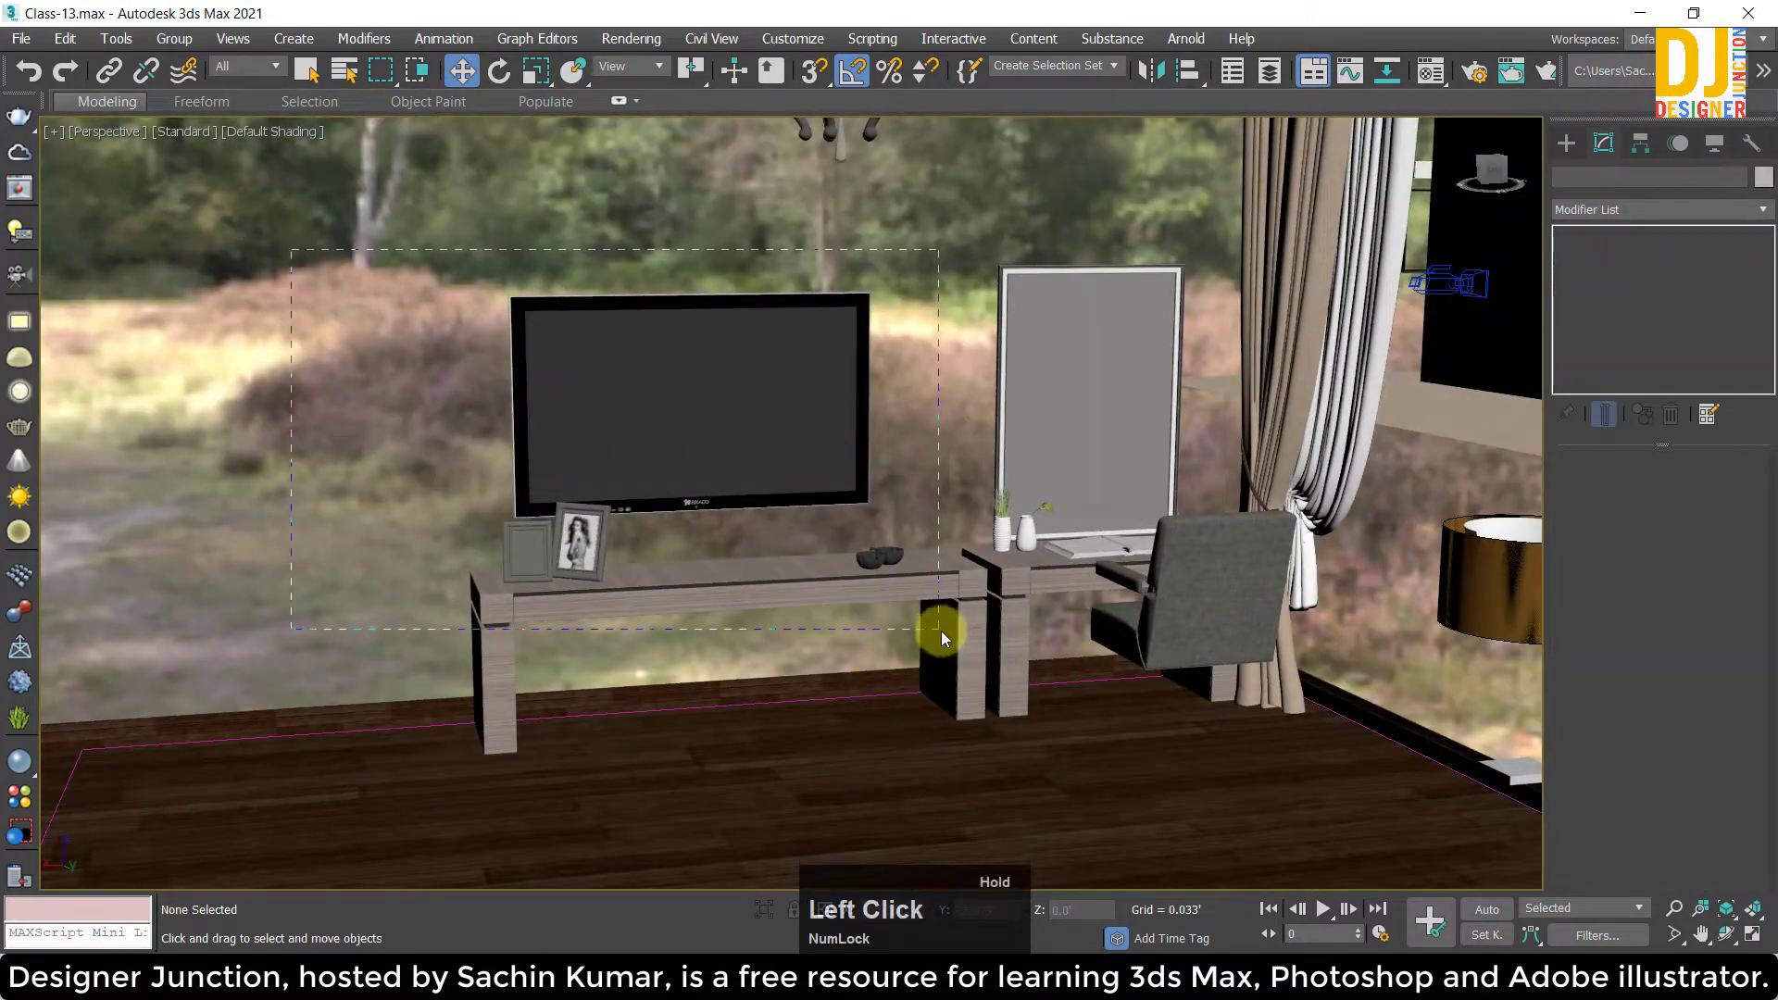
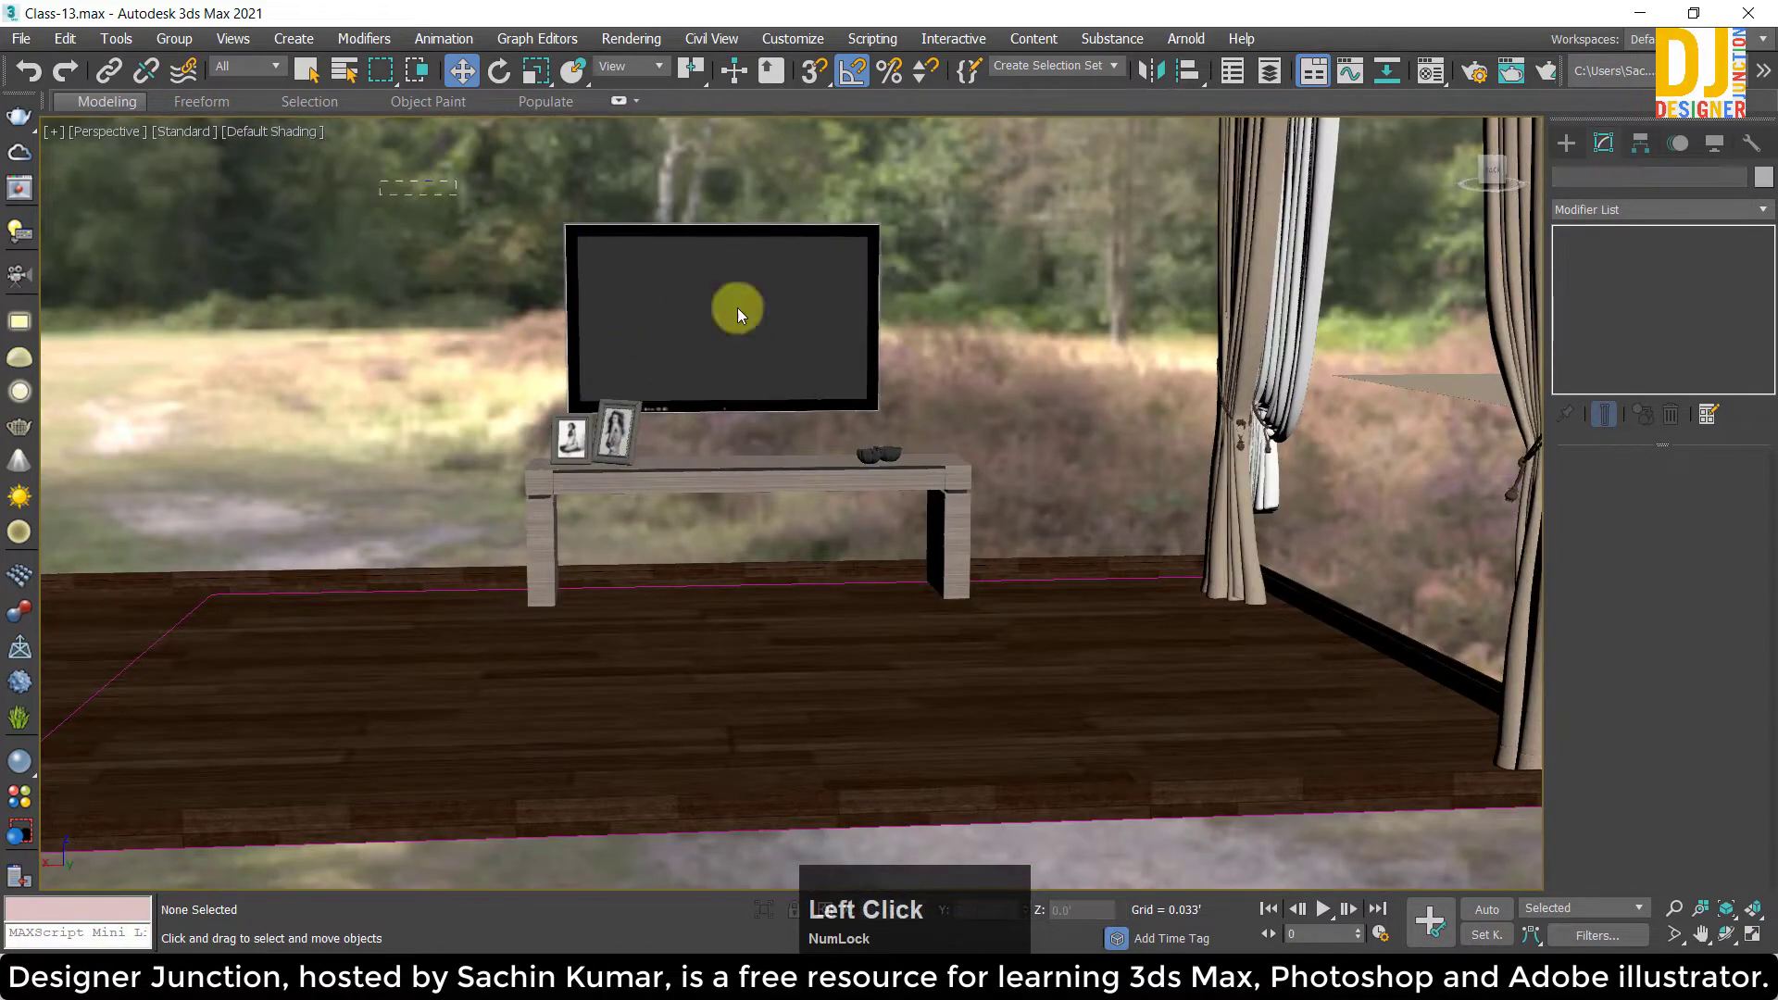
# Select the TV and Ctrl-add the console, photo frames and bowl to the selection.
pyautogui.press('w')
pyautogui.press('z')
pyautogui.scroll(-3)
pyautogui.click(938, 404)
pyautogui.press('w')
pyautogui.press('z')
pyautogui.middleClick(709, 614)
pyautogui.scroll(-3)
pyautogui.middleClick(671, 544)
pyautogui.press('z')
pyautogui.middleClick(642, 534)
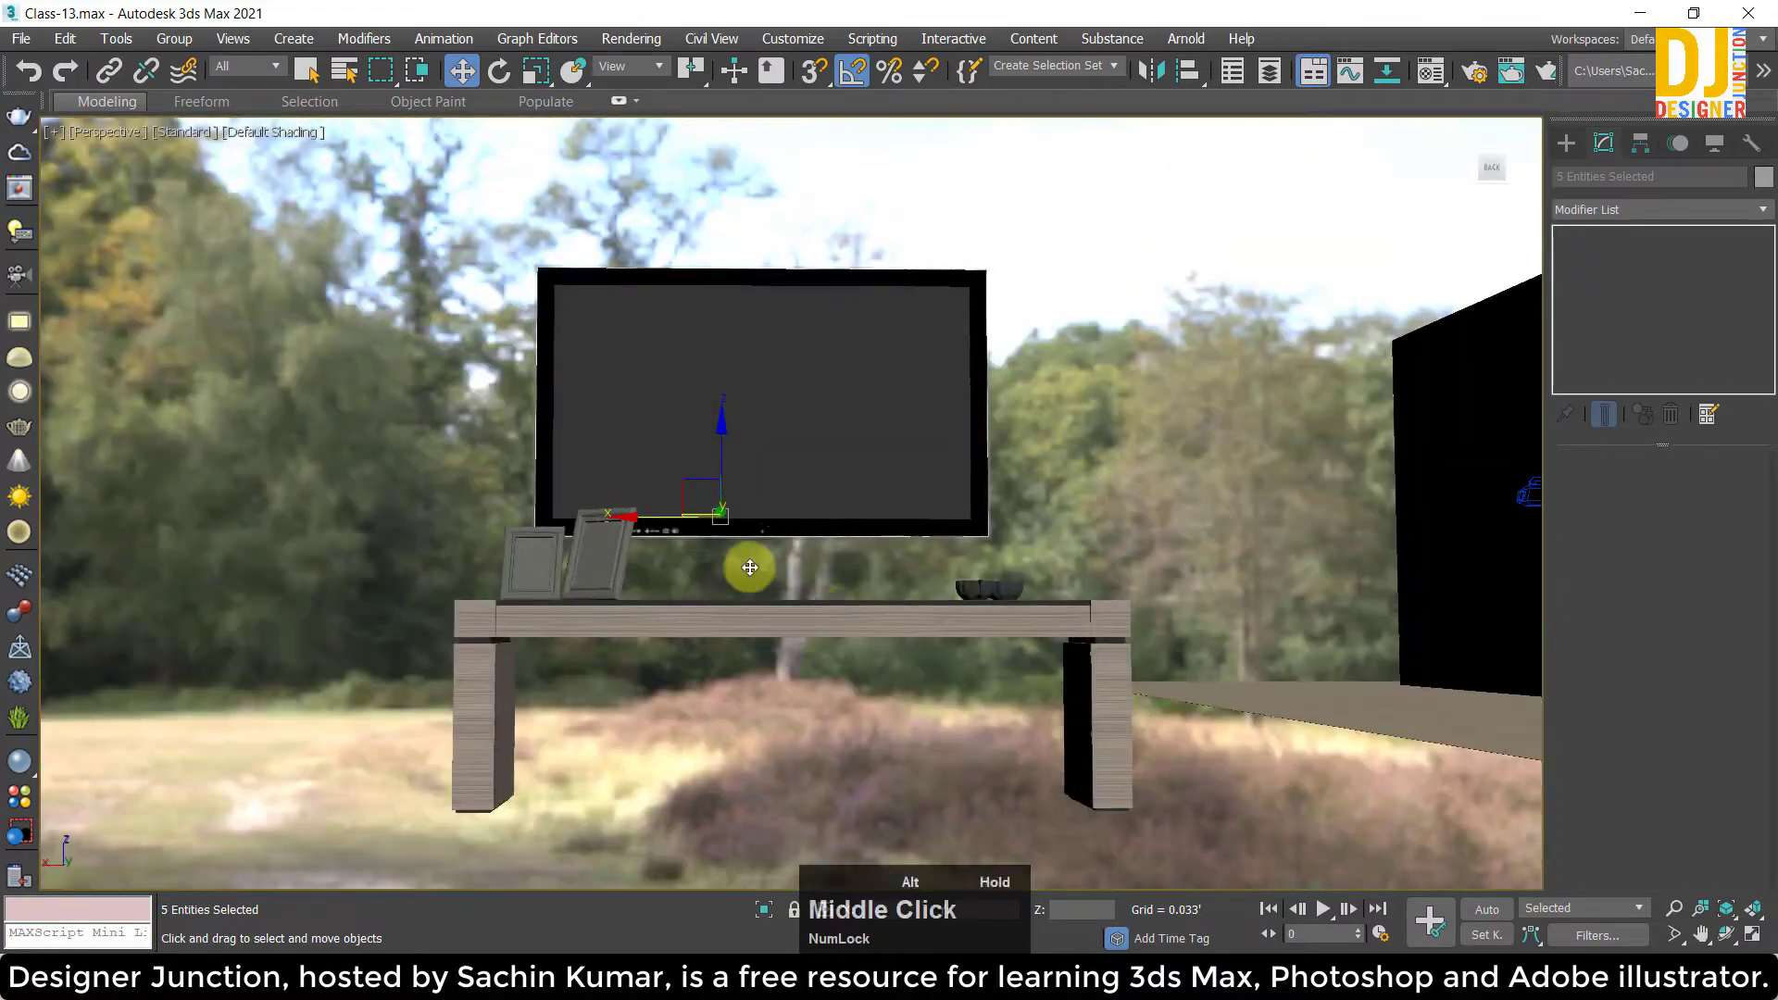
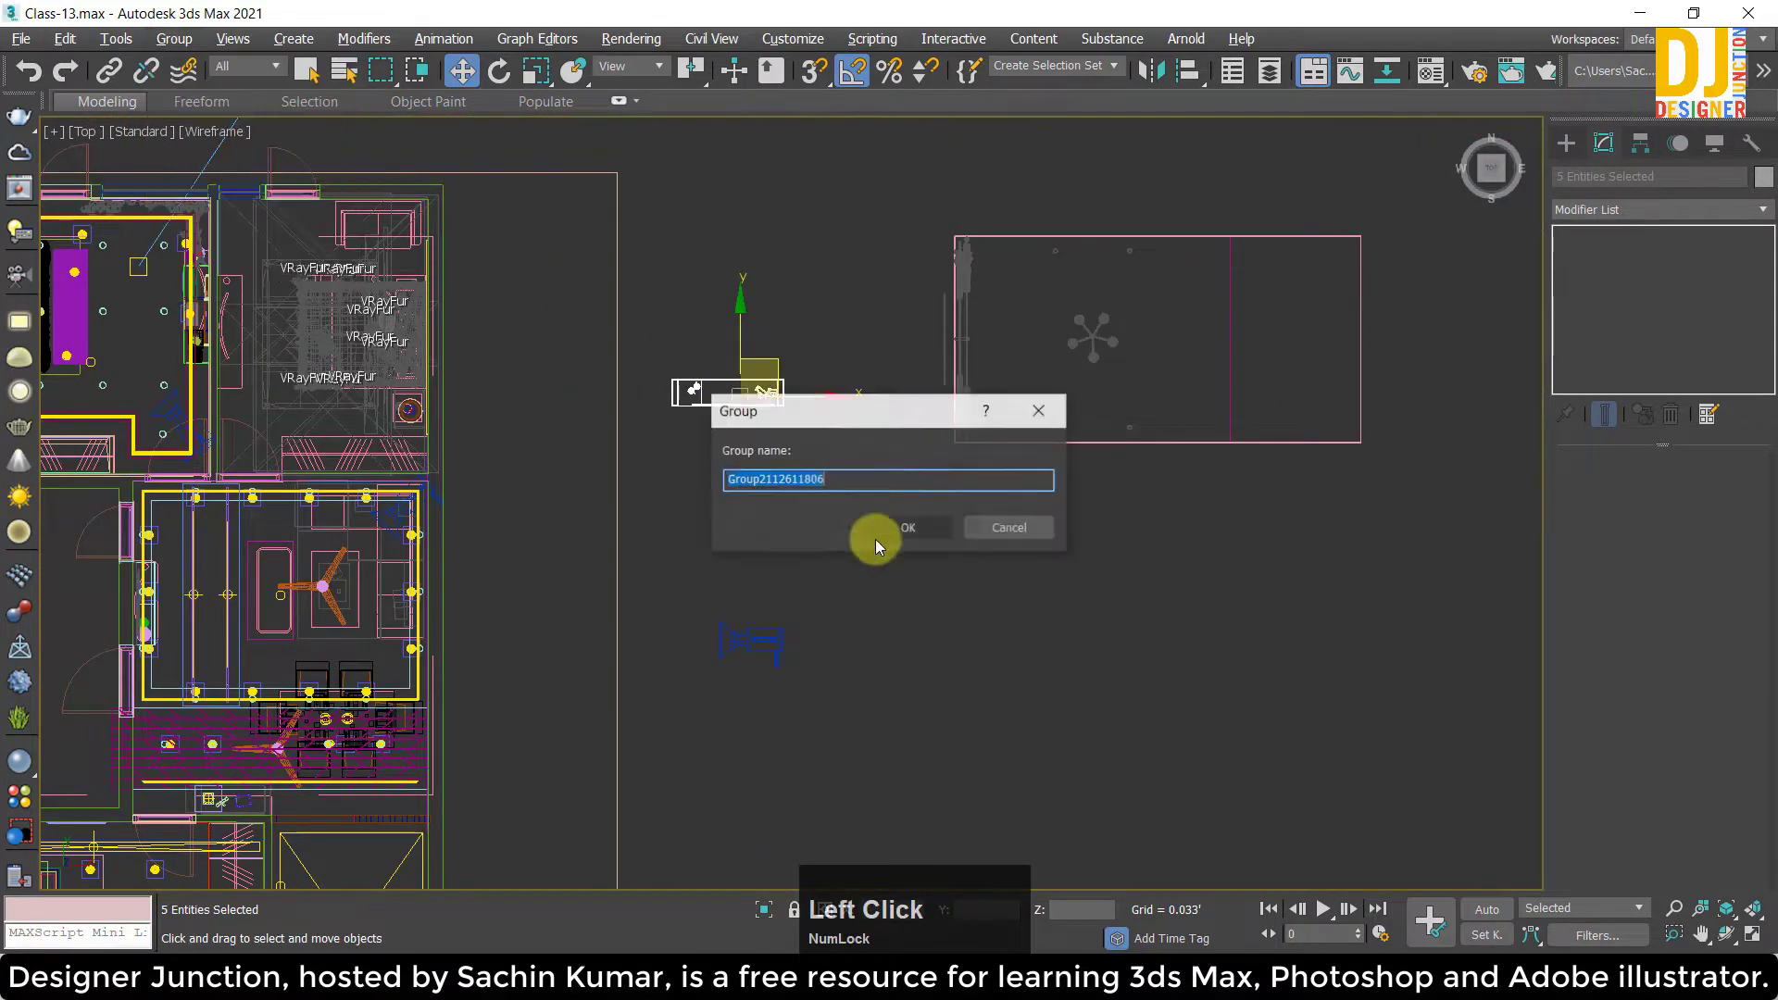
# Confirm the new group's default name and move the TV set against the wall in the plan.
pyautogui.press('z')
pyautogui.write('ze')
pyautogui.middleClick(637, 412)
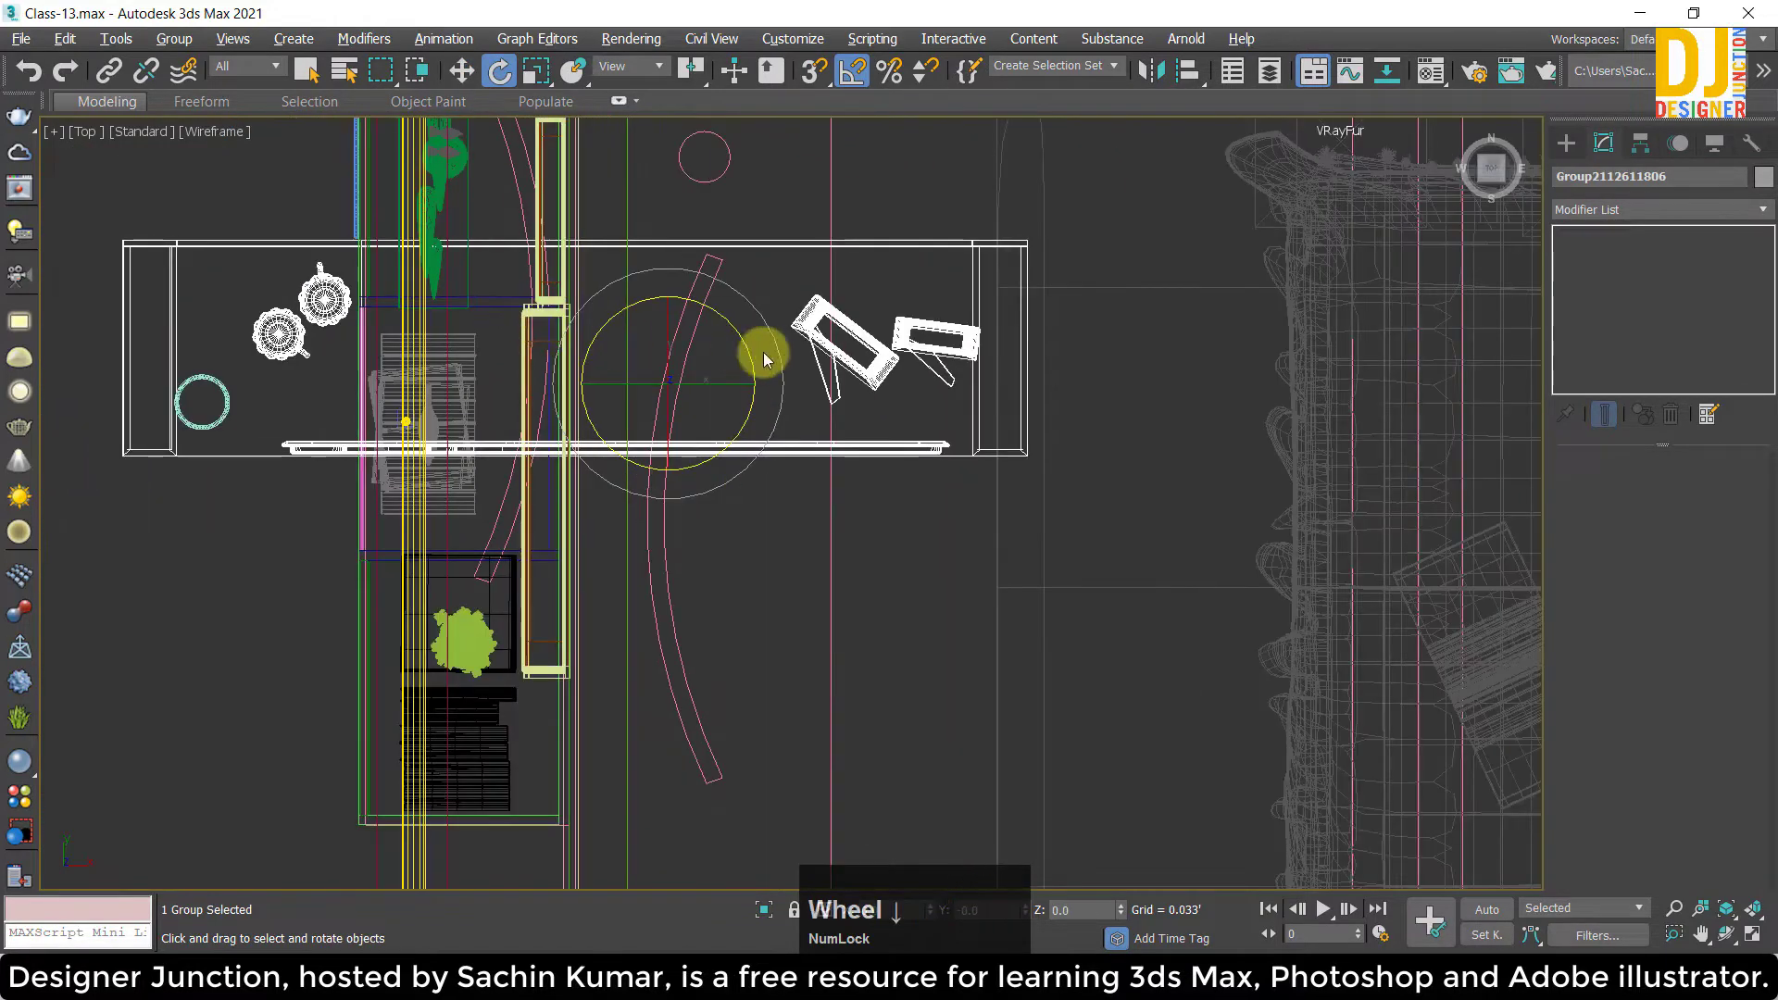
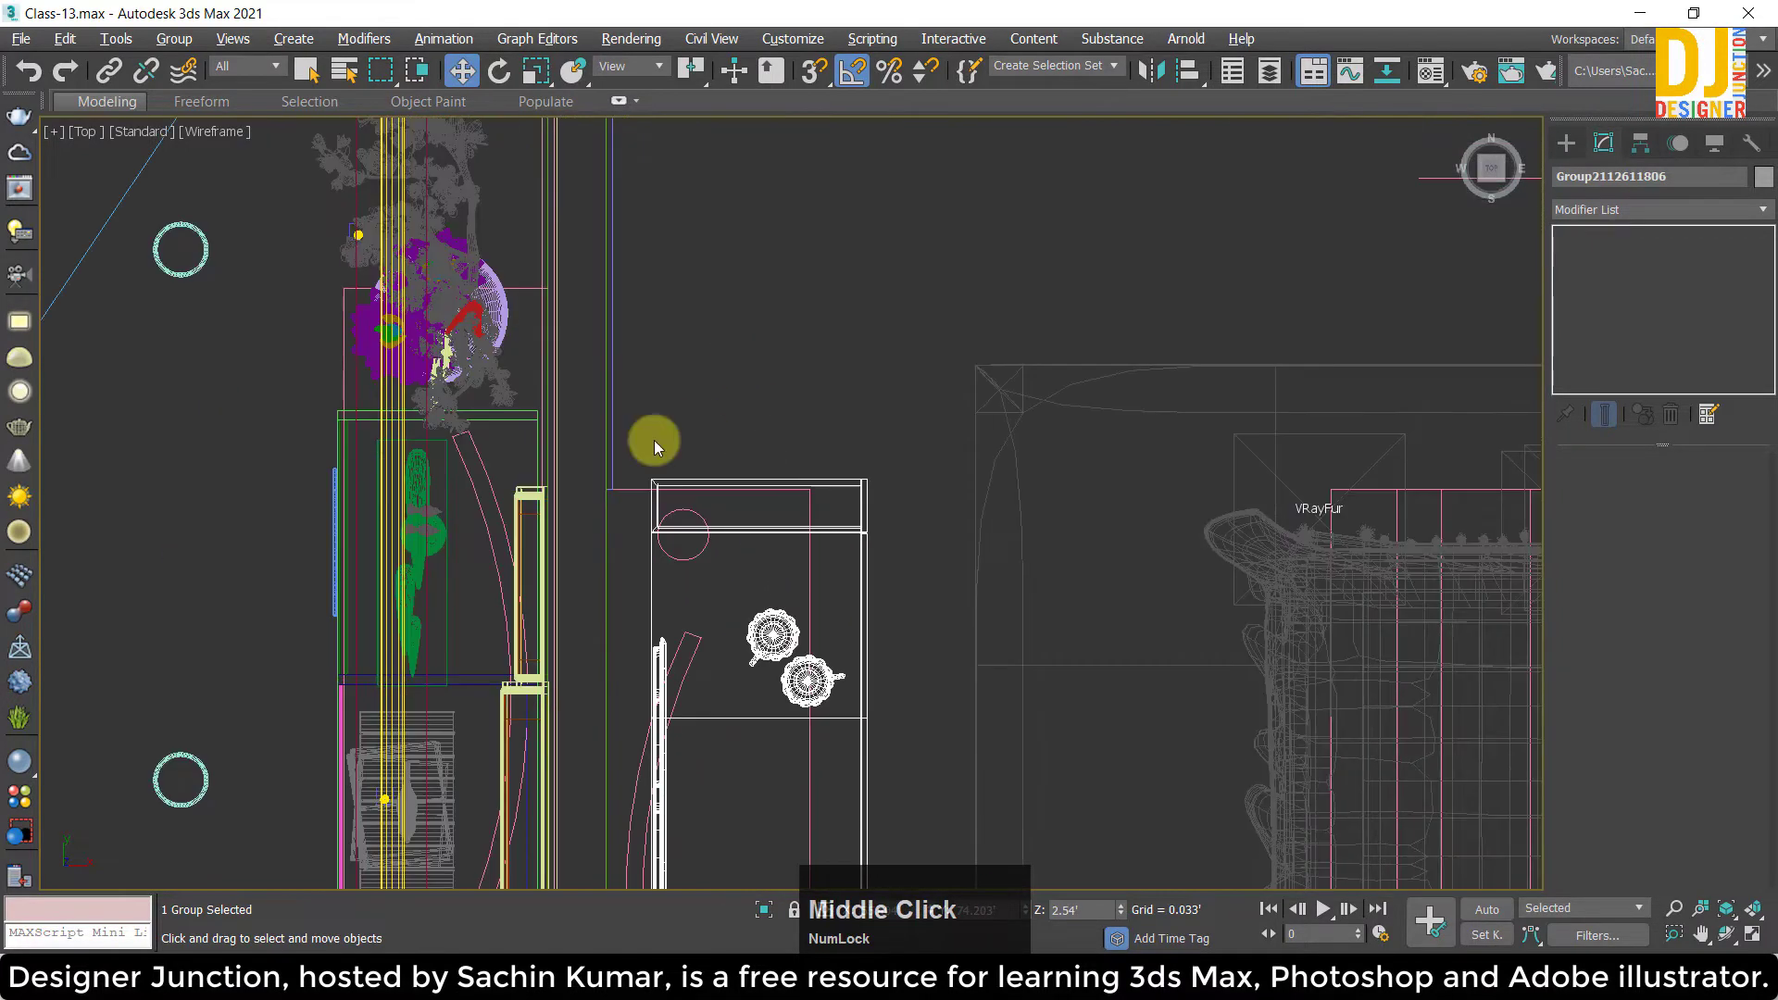
pyautogui.scroll(3)
pyautogui.click(729, 432)
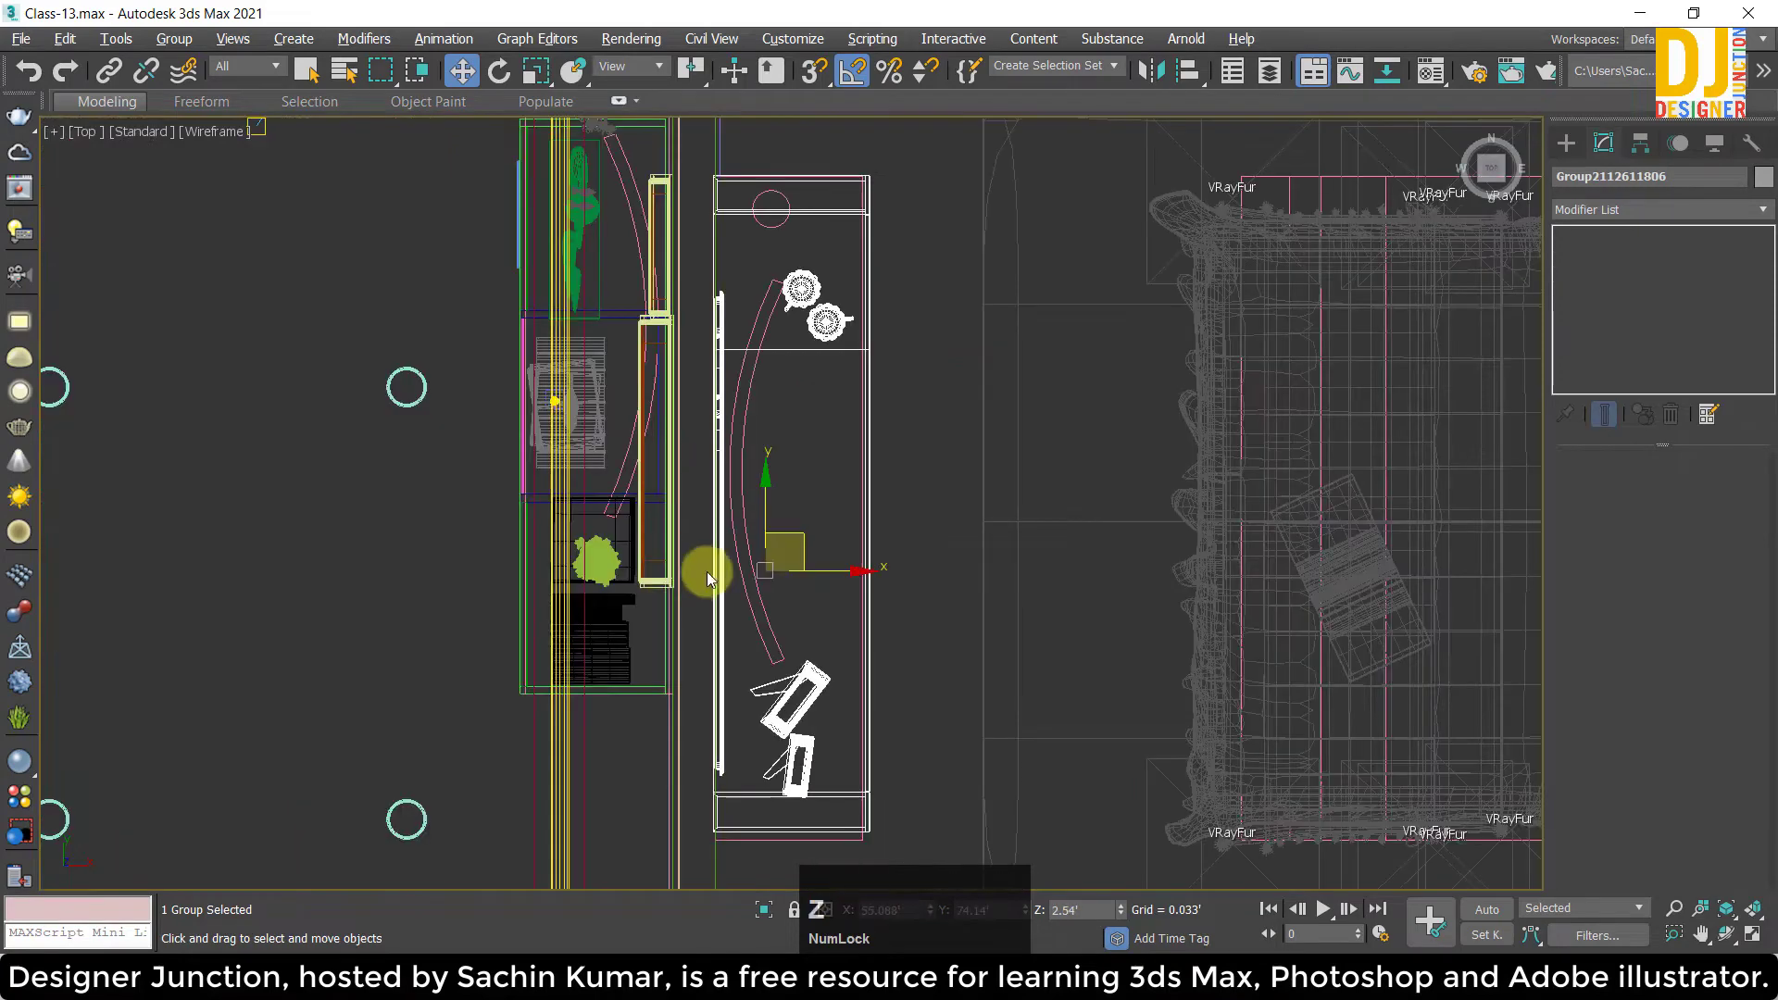
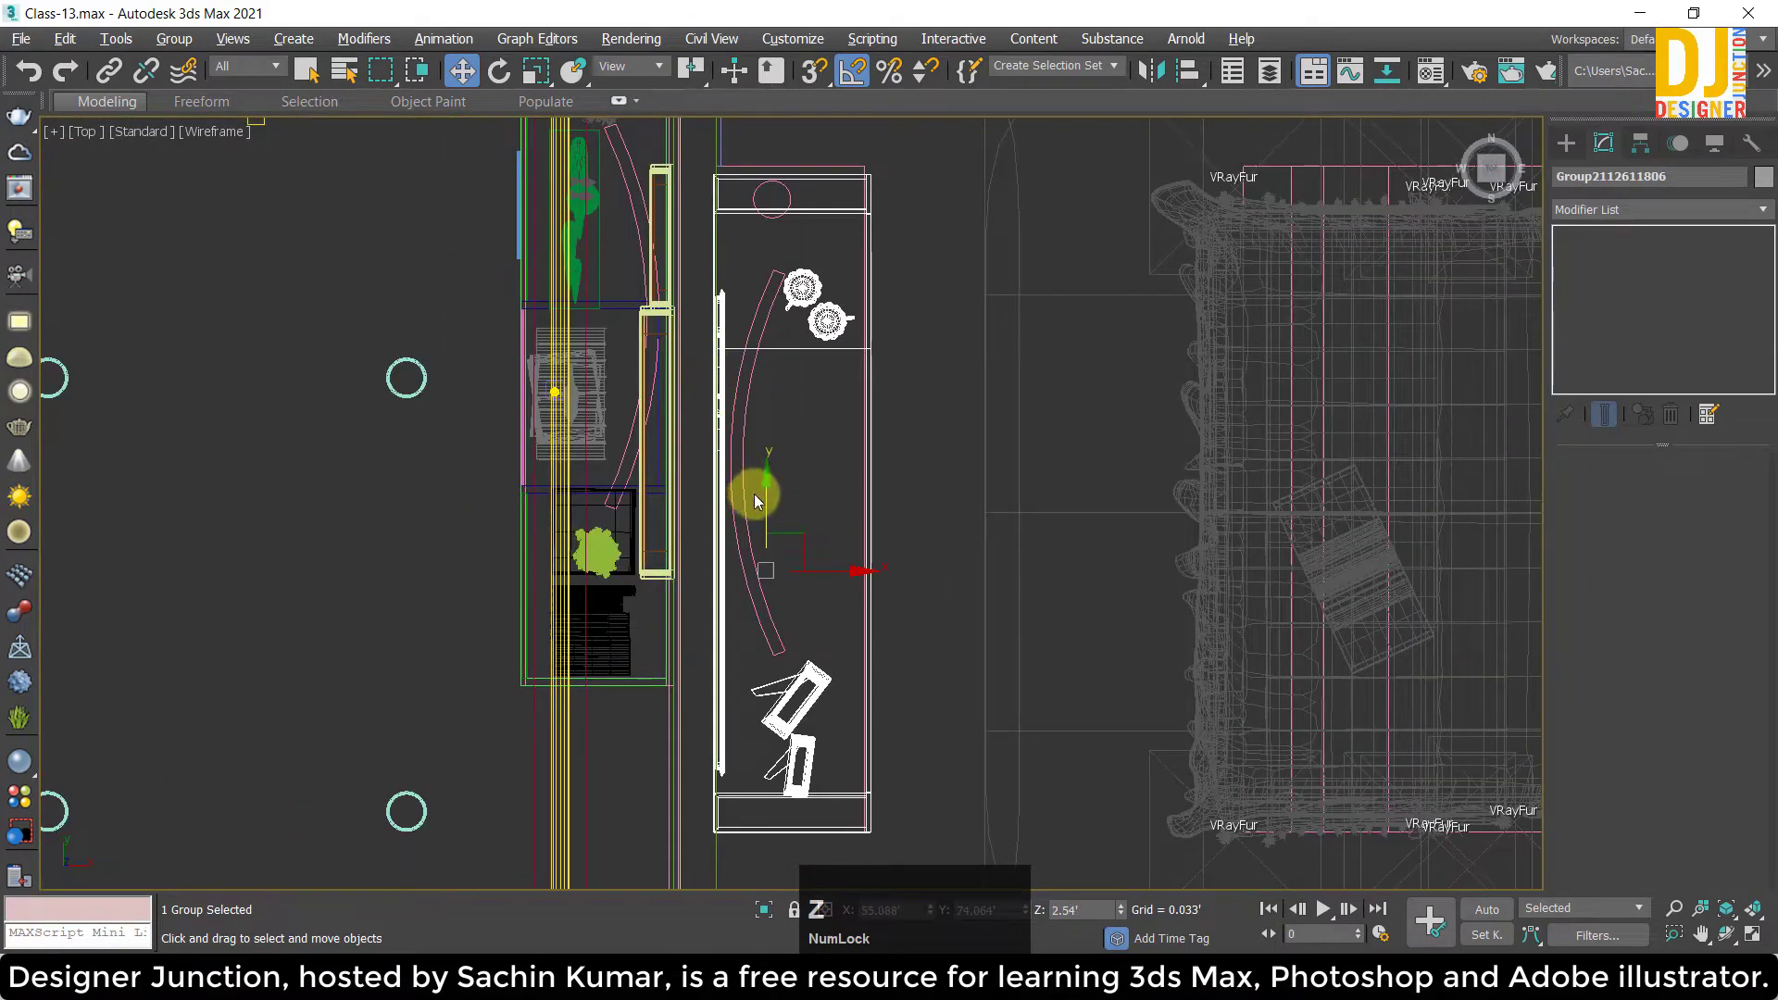
pyautogui.click(771, 481)
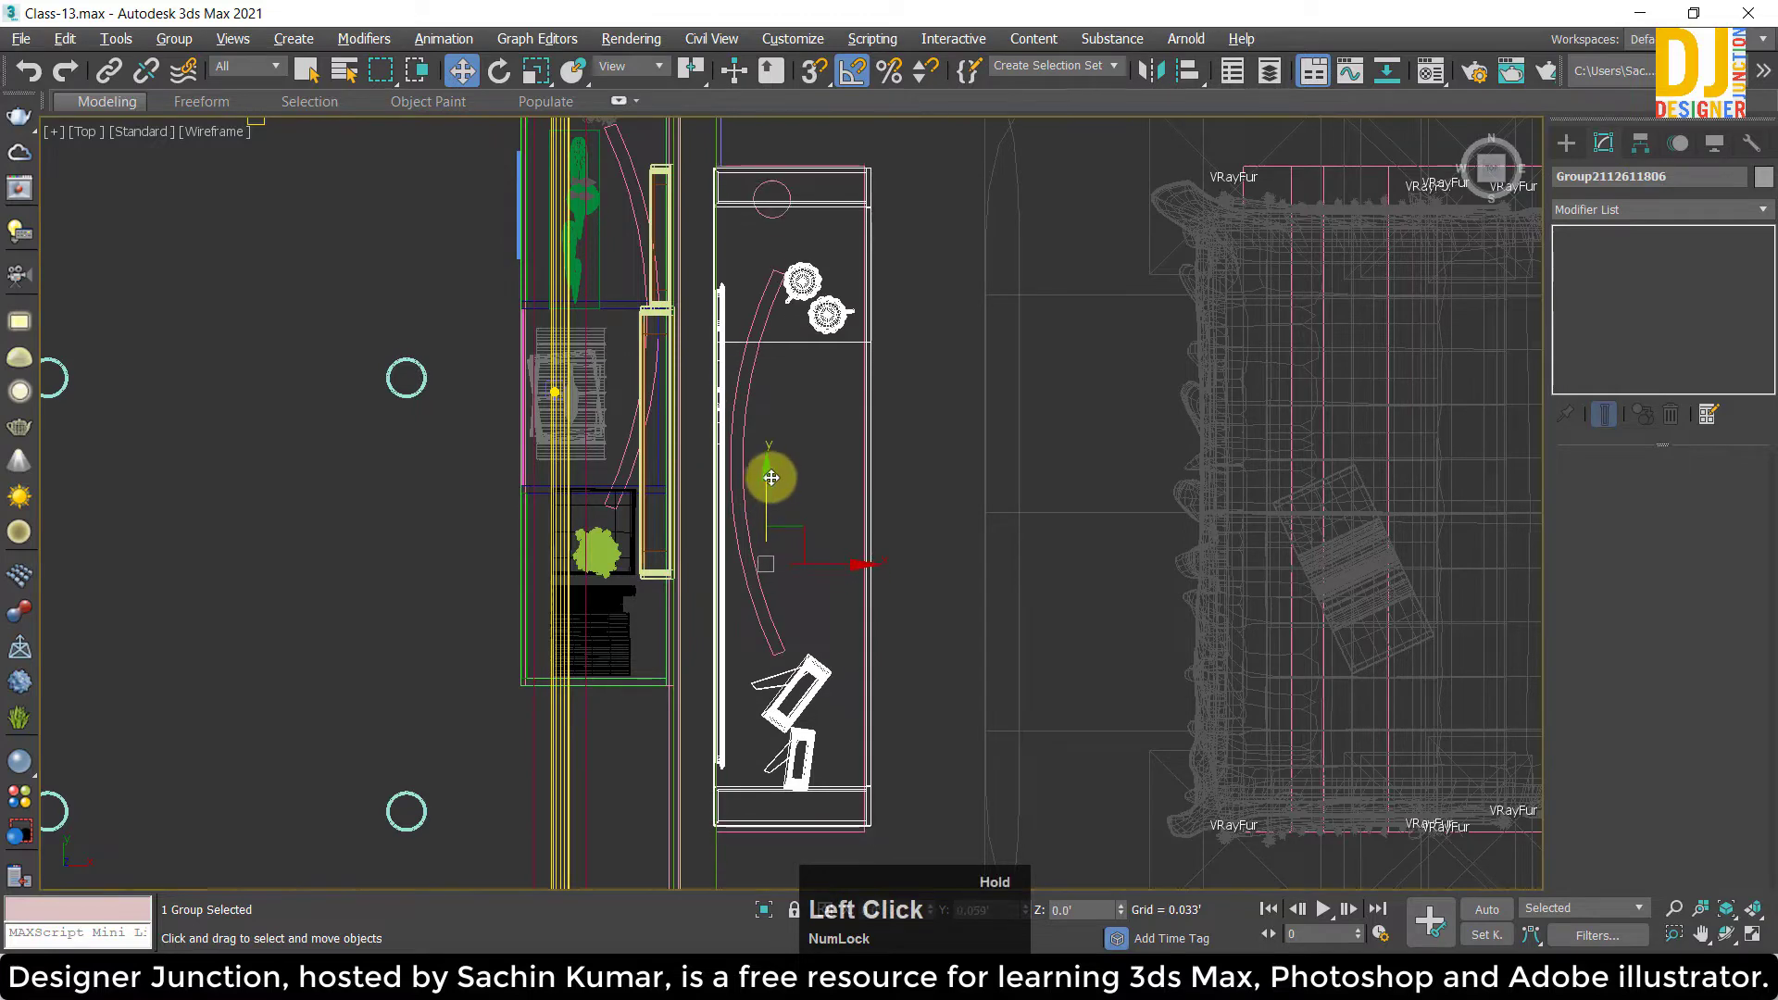
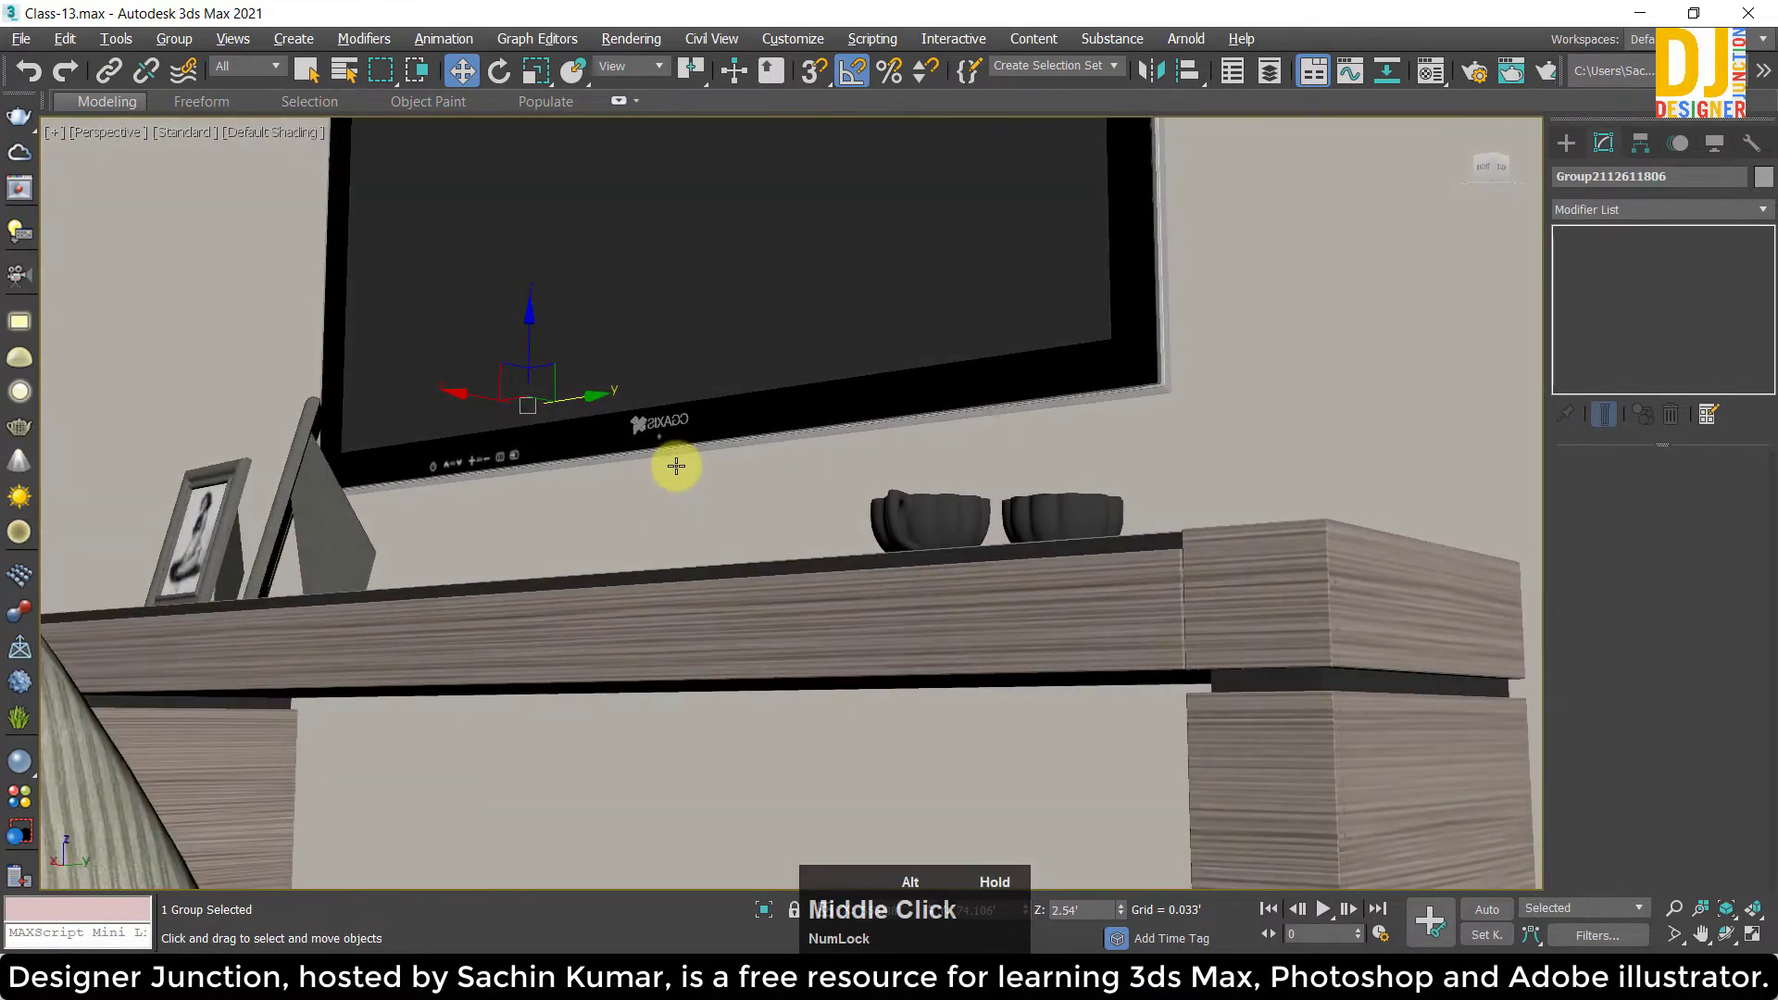
pyautogui.middleClick(837, 441)
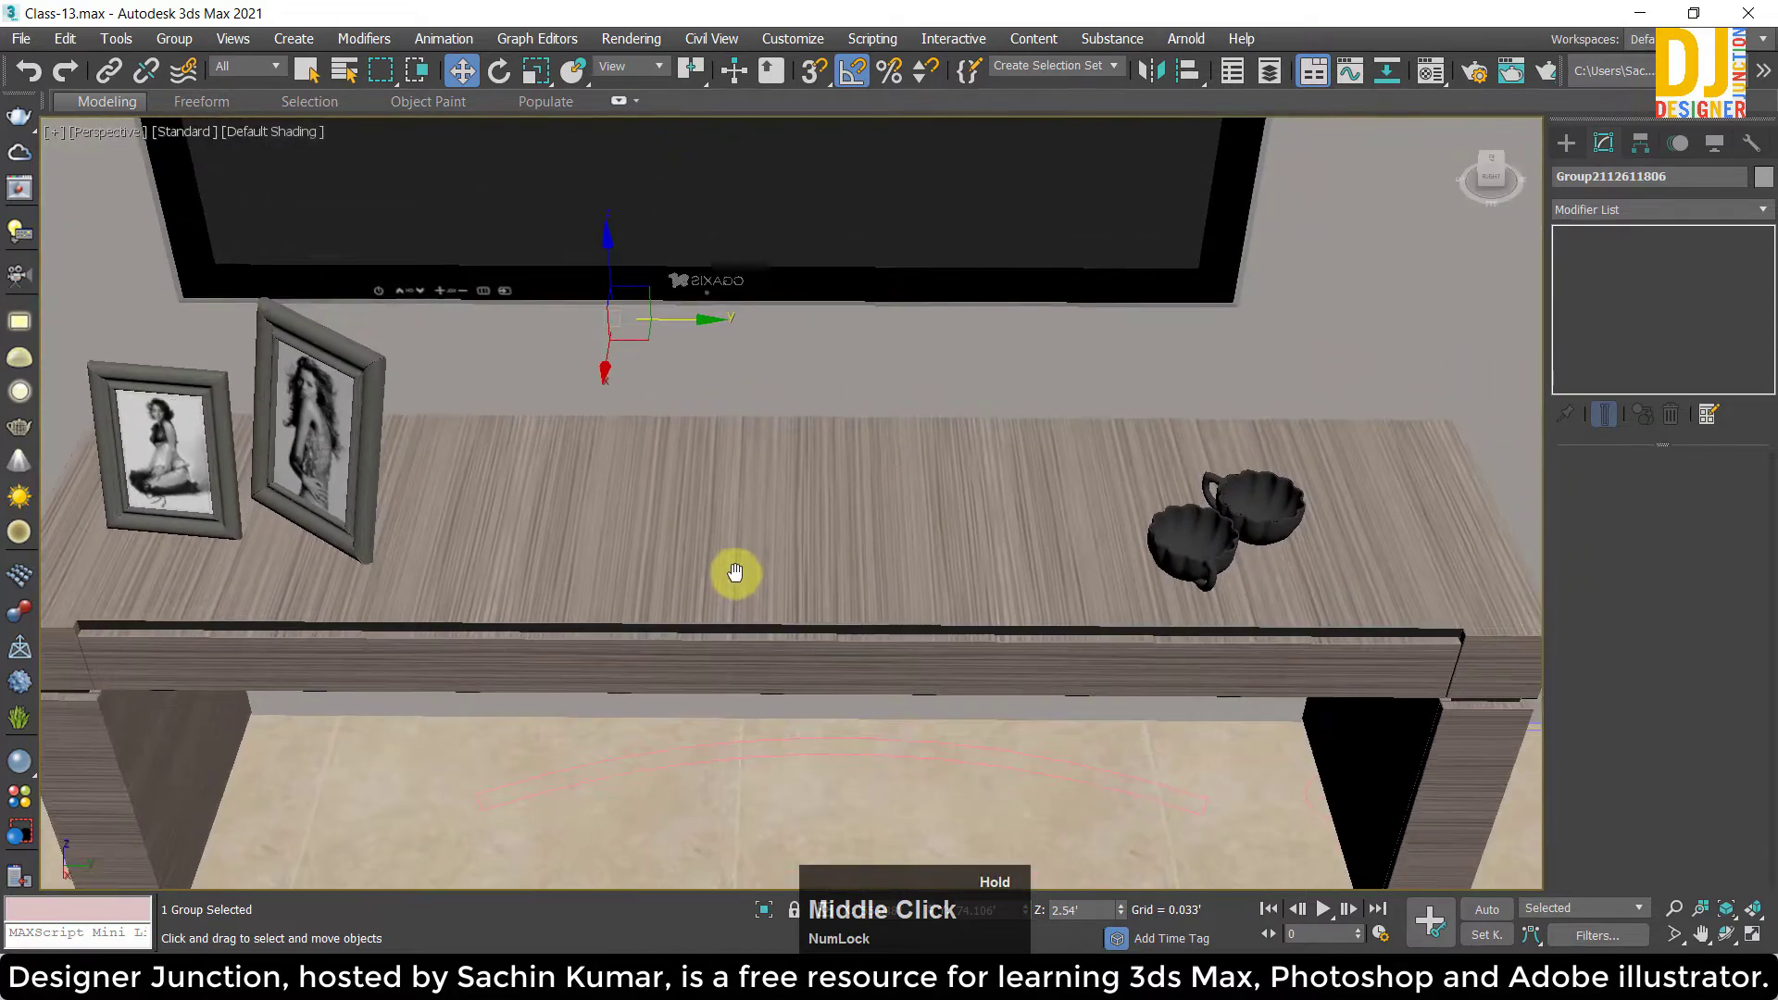
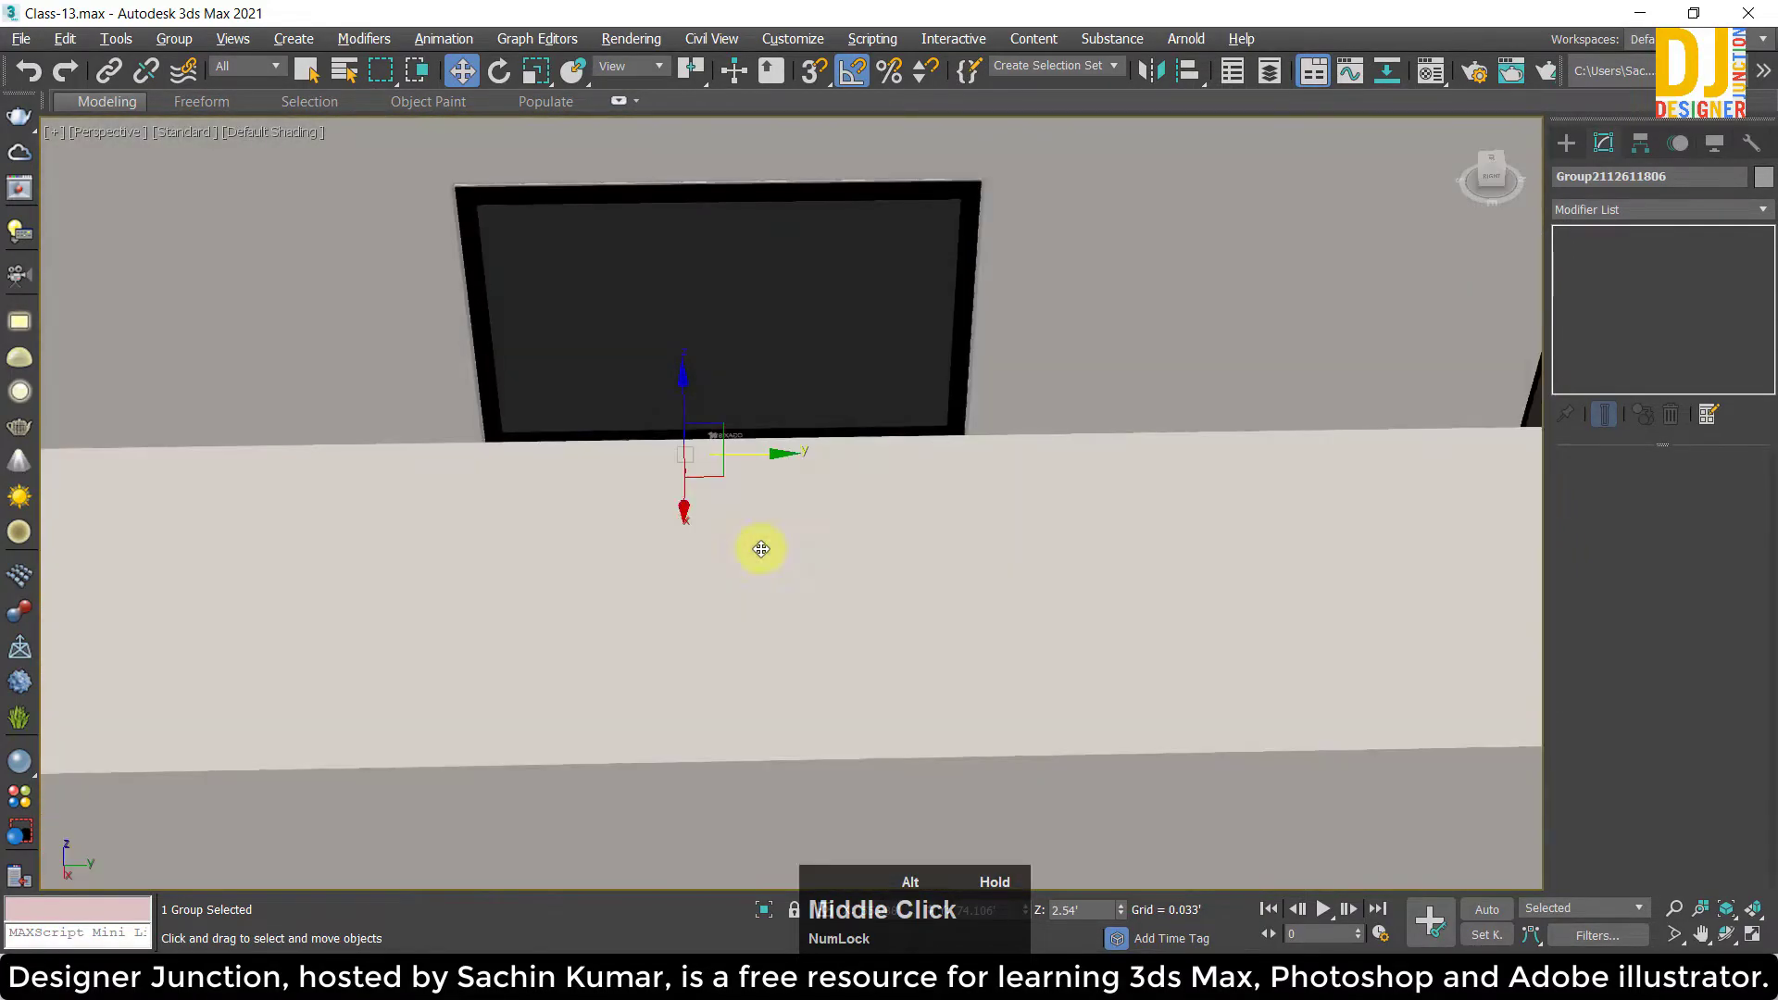
# Deselect the group in the top view and undo two stray moves with Ctrl+Z.
pyautogui.press('w')
pyautogui.press('z')
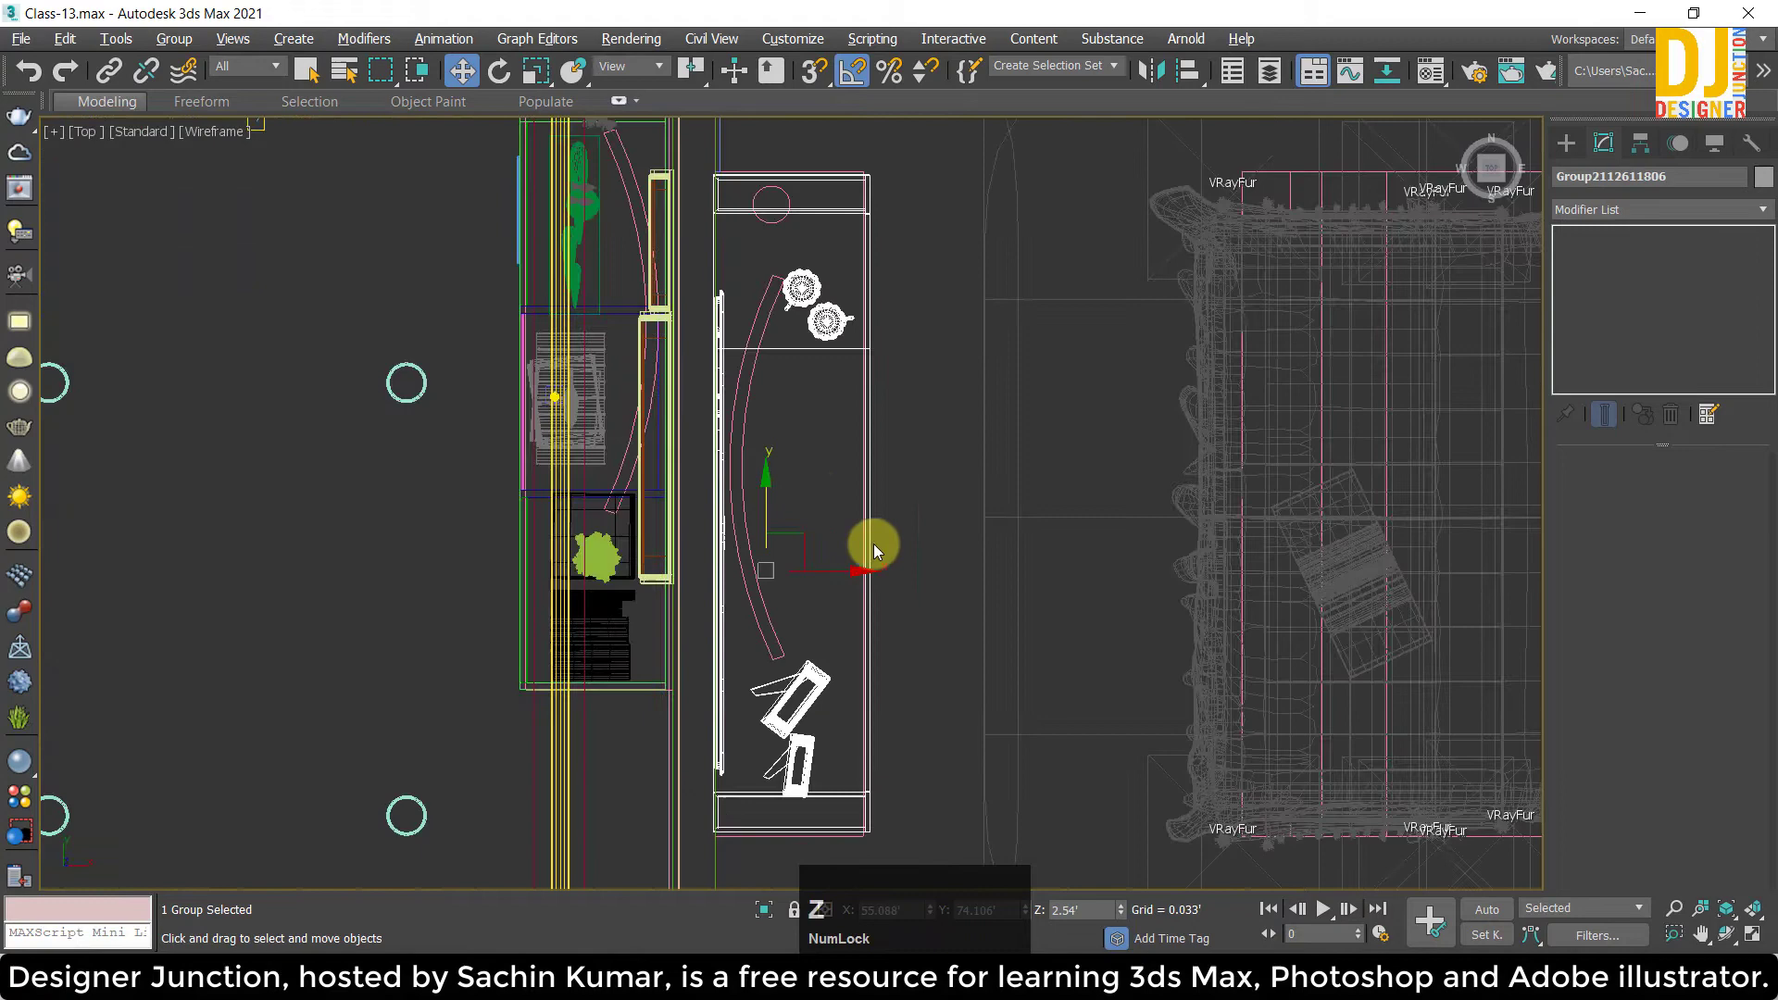
pyautogui.click(949, 674)
pyautogui.press('w')
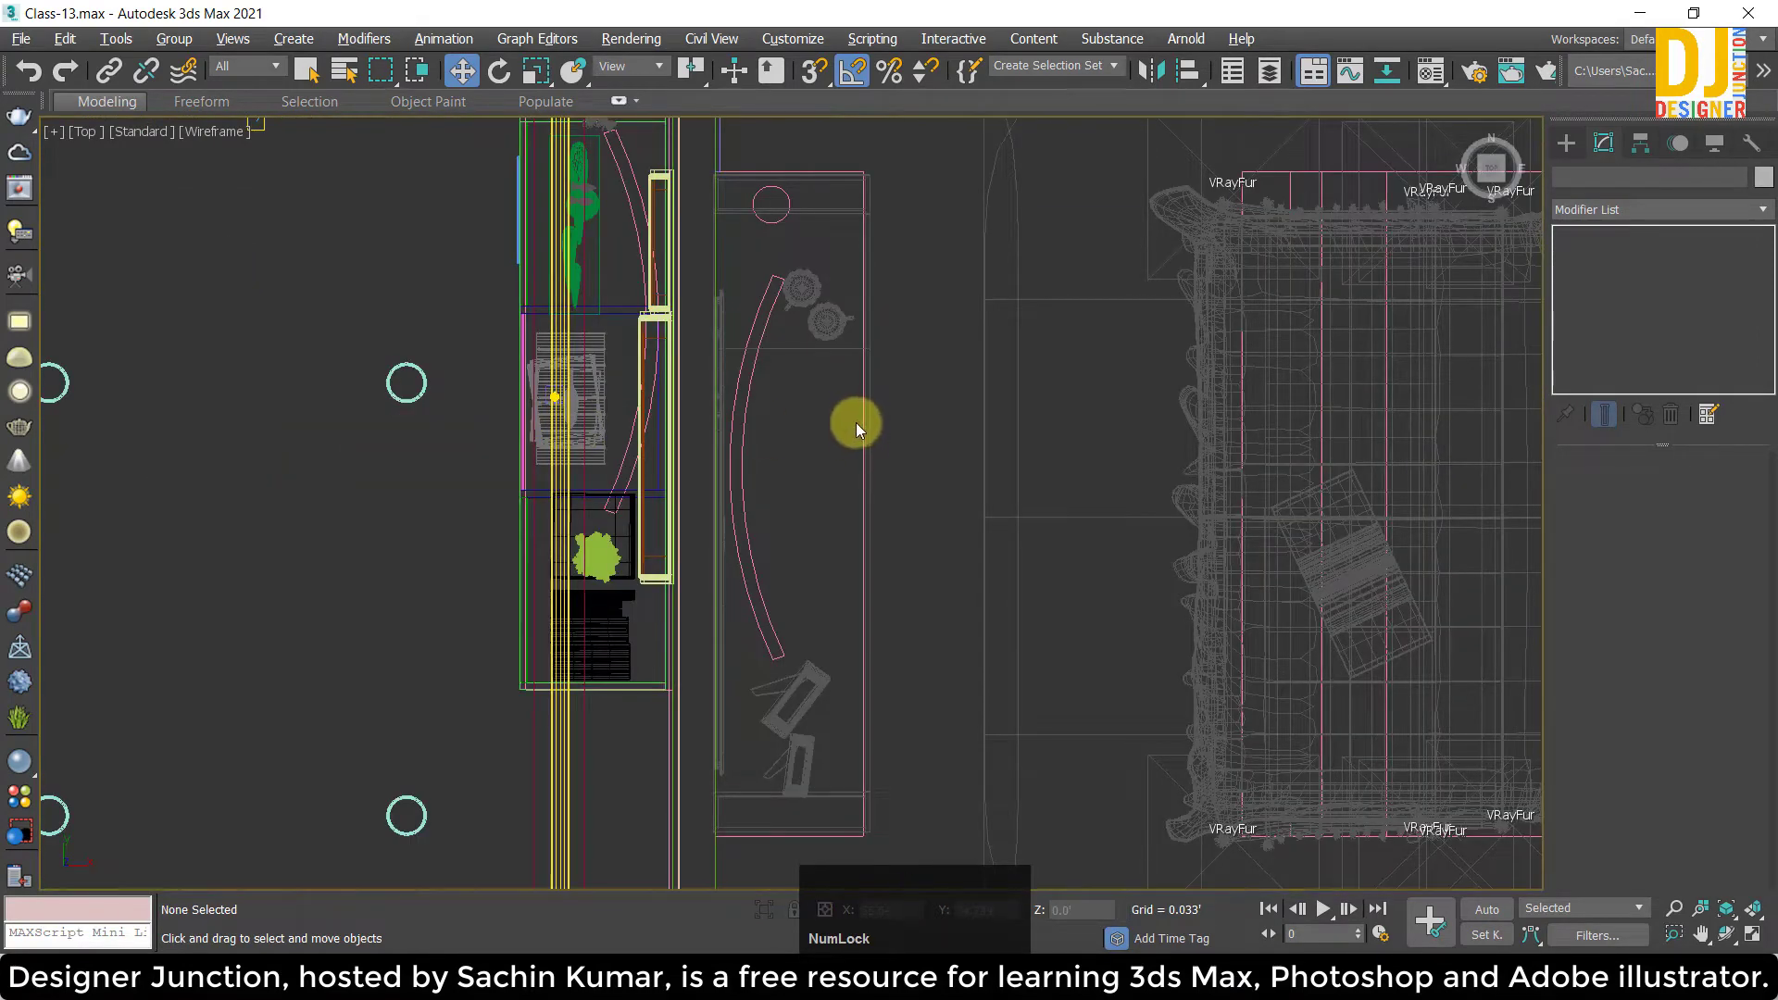
pyautogui.scroll(3)
pyautogui.press('ctrl+z')
pyautogui.scroll(3)
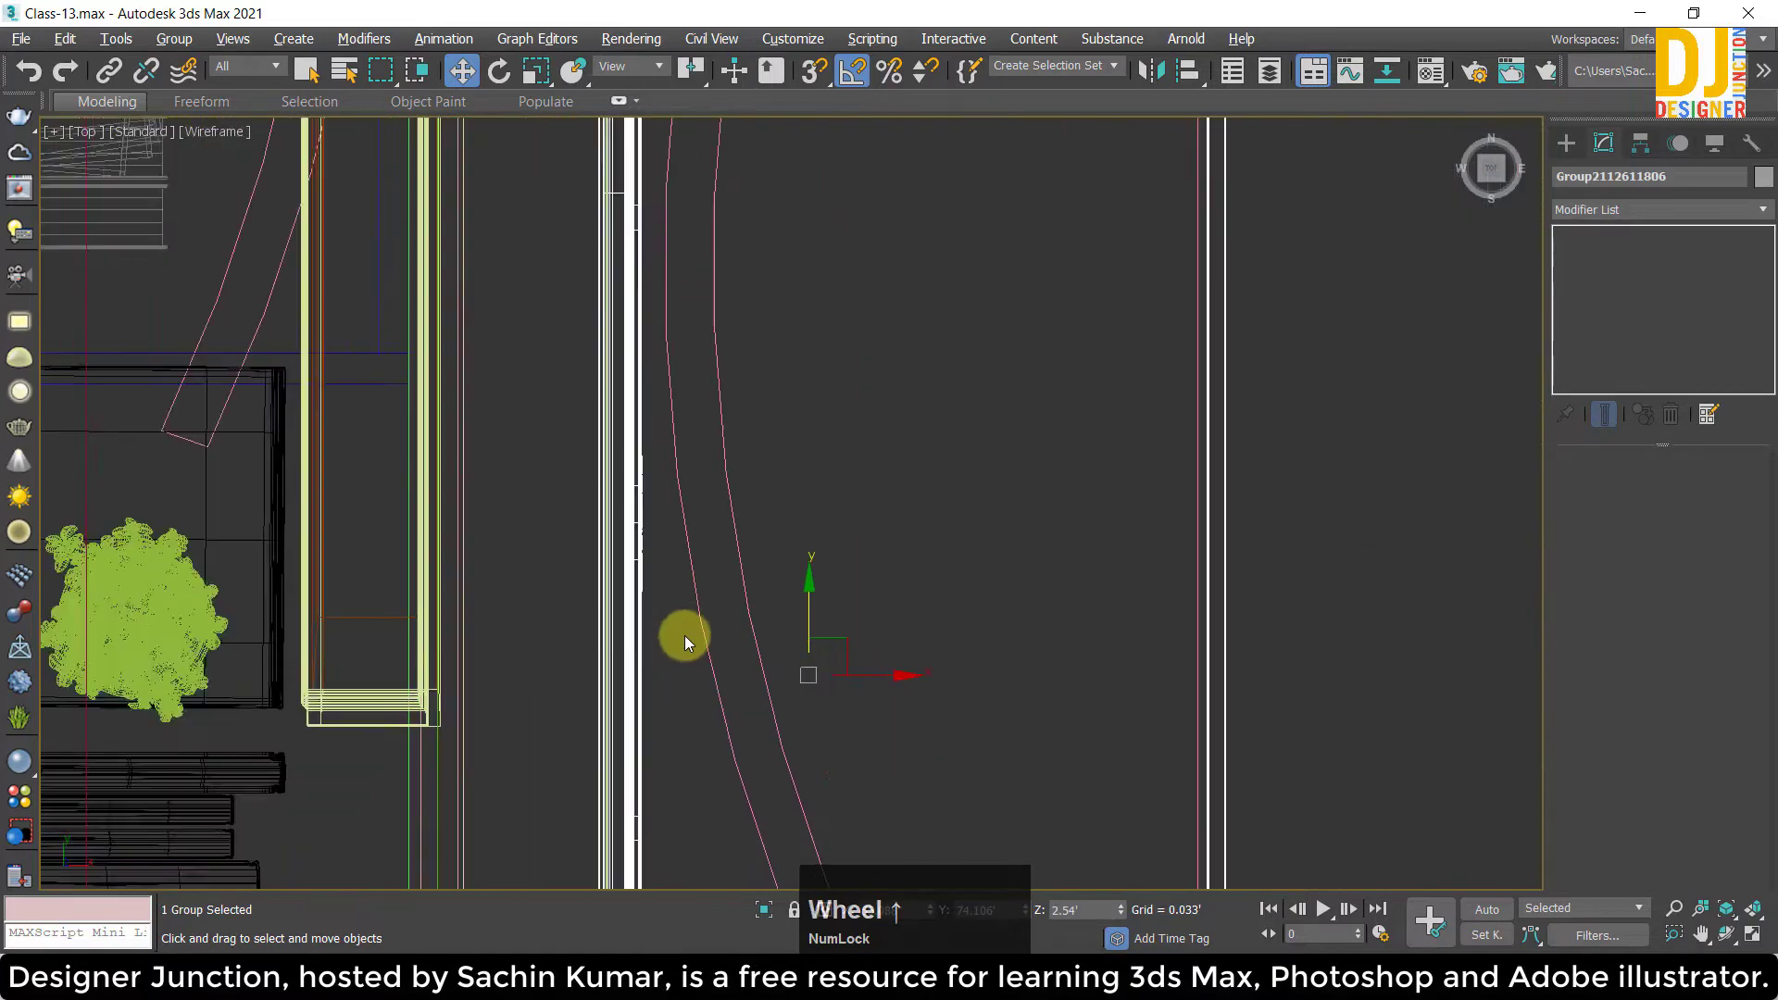
pyautogui.click(1006, 716)
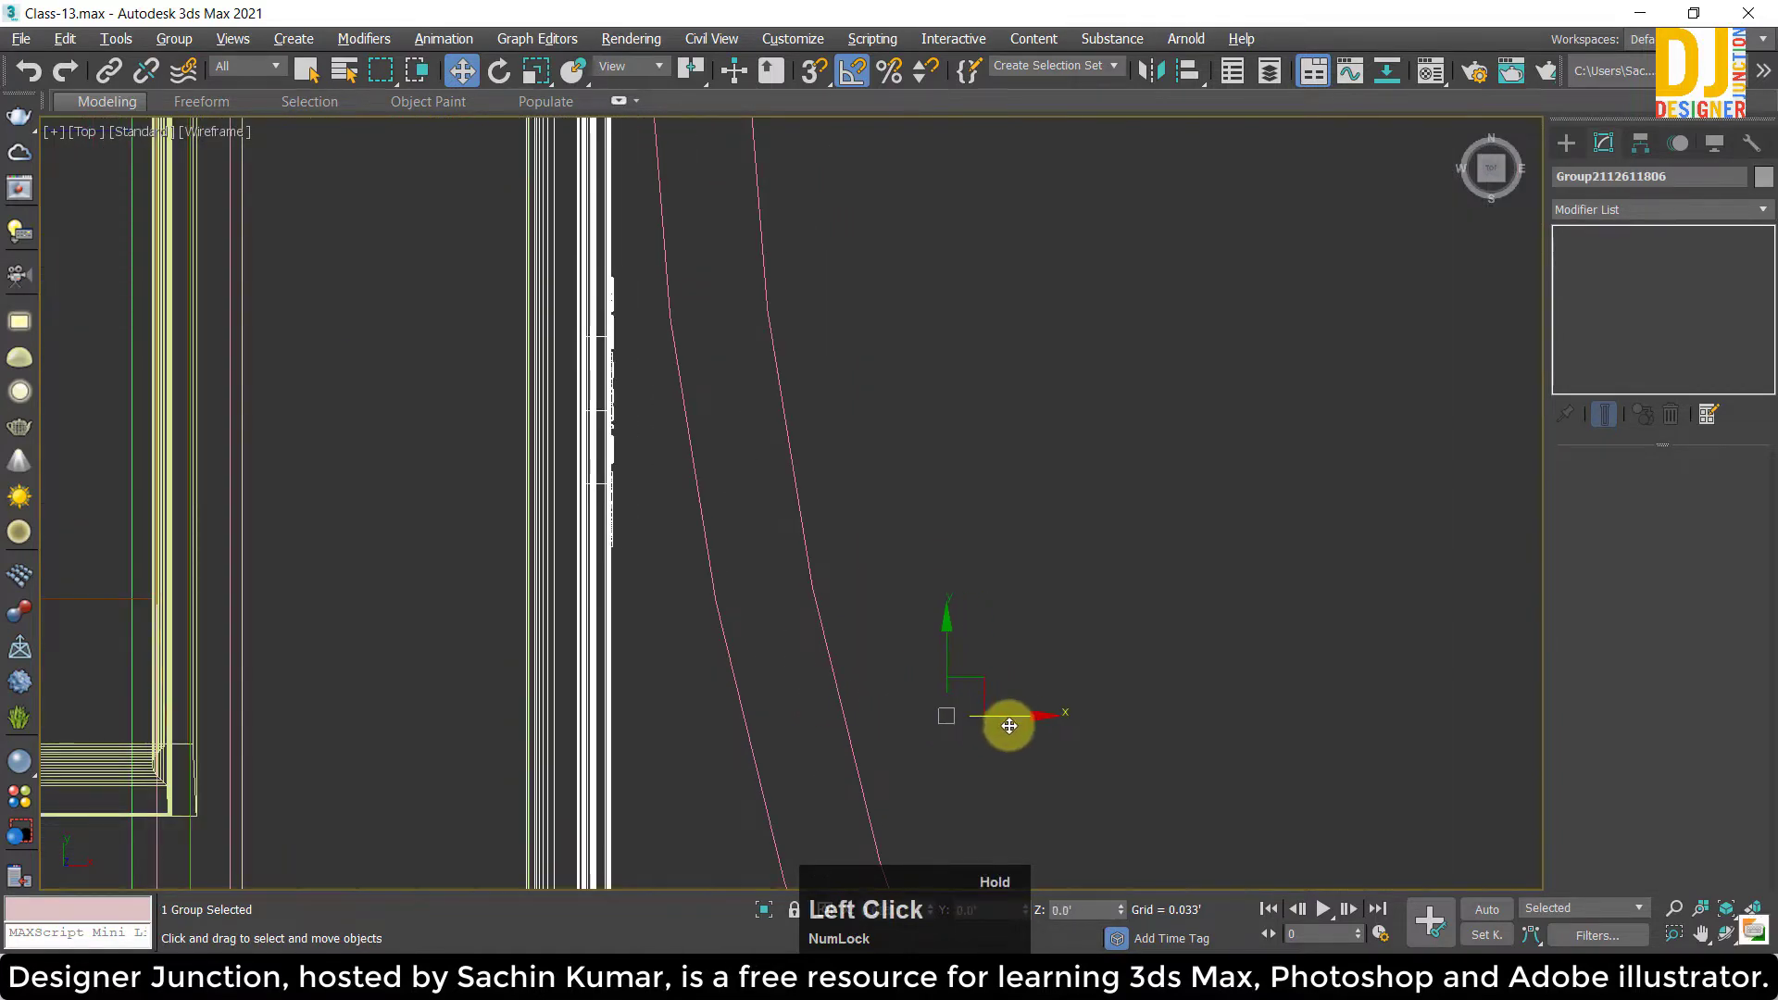
pyautogui.scroll(-3)
pyautogui.press('ctrl+z')
# Clear the selection and switch to the shaded perspective to look over the bedroom.
pyautogui.scroll(3)
pyautogui.click(1325, 714)
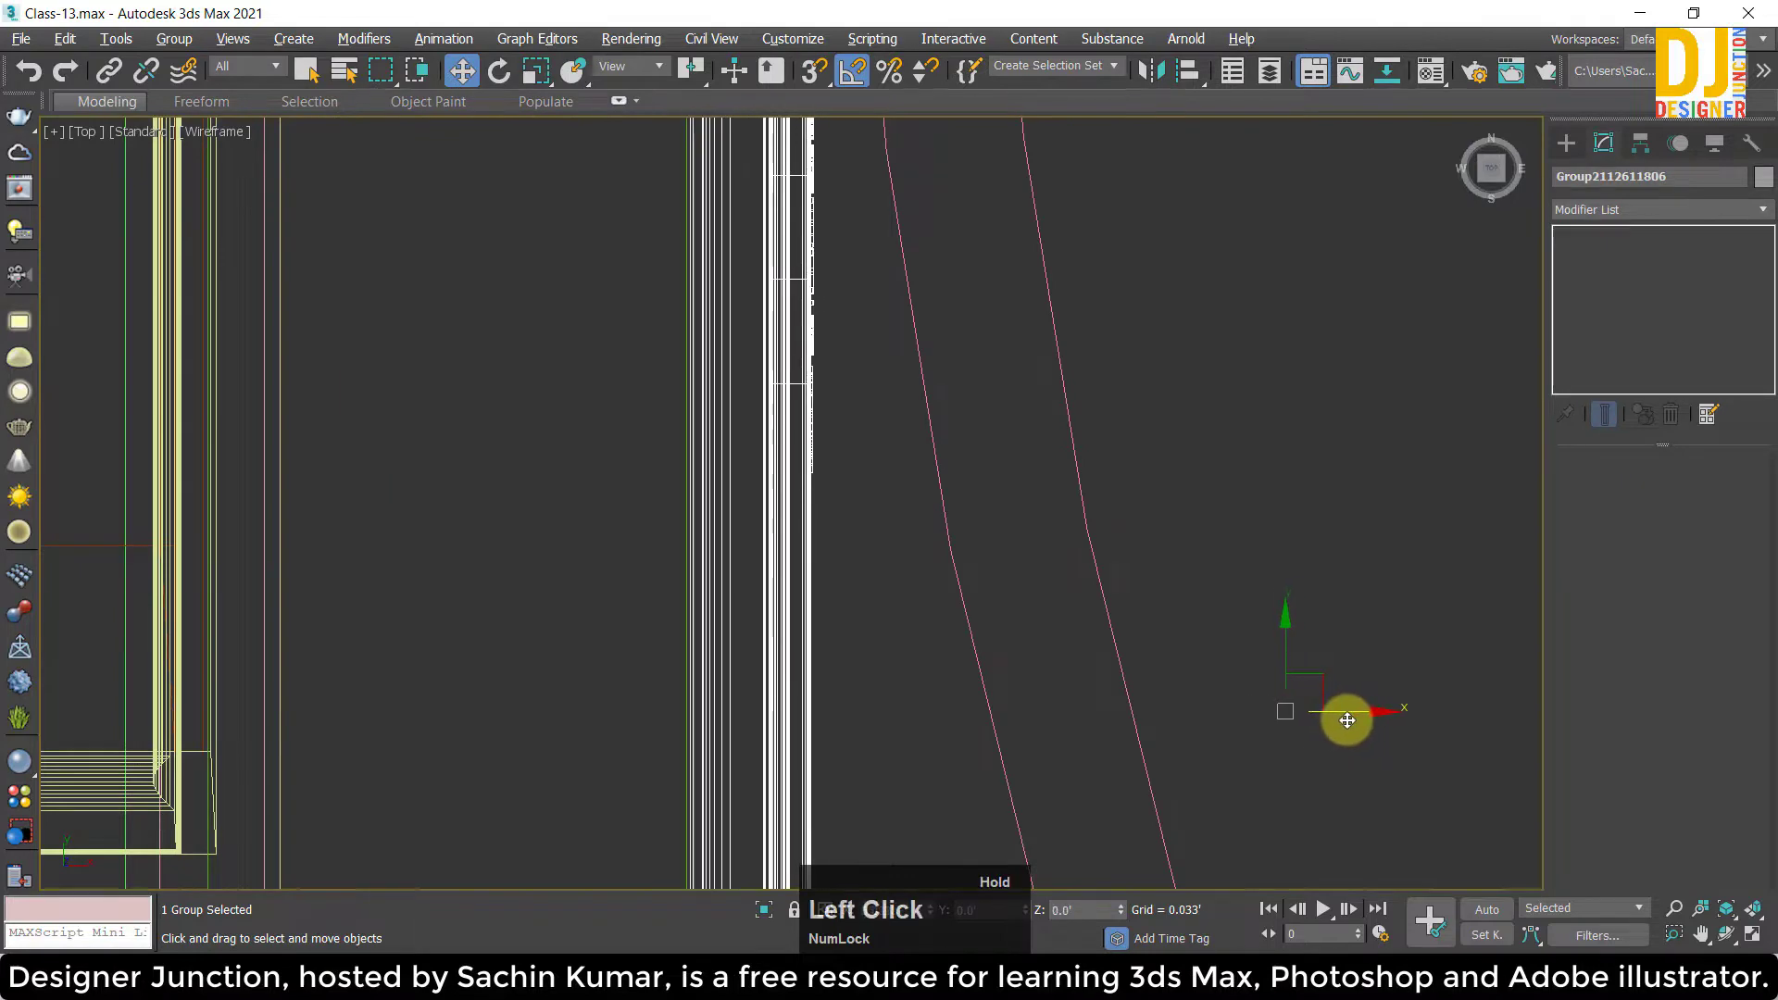
pyautogui.press('z')
pyautogui.scroll(-3)
pyautogui.click(845, 798)
pyautogui.press('alt+w')
pyautogui.press('w')
pyautogui.scroll(3)
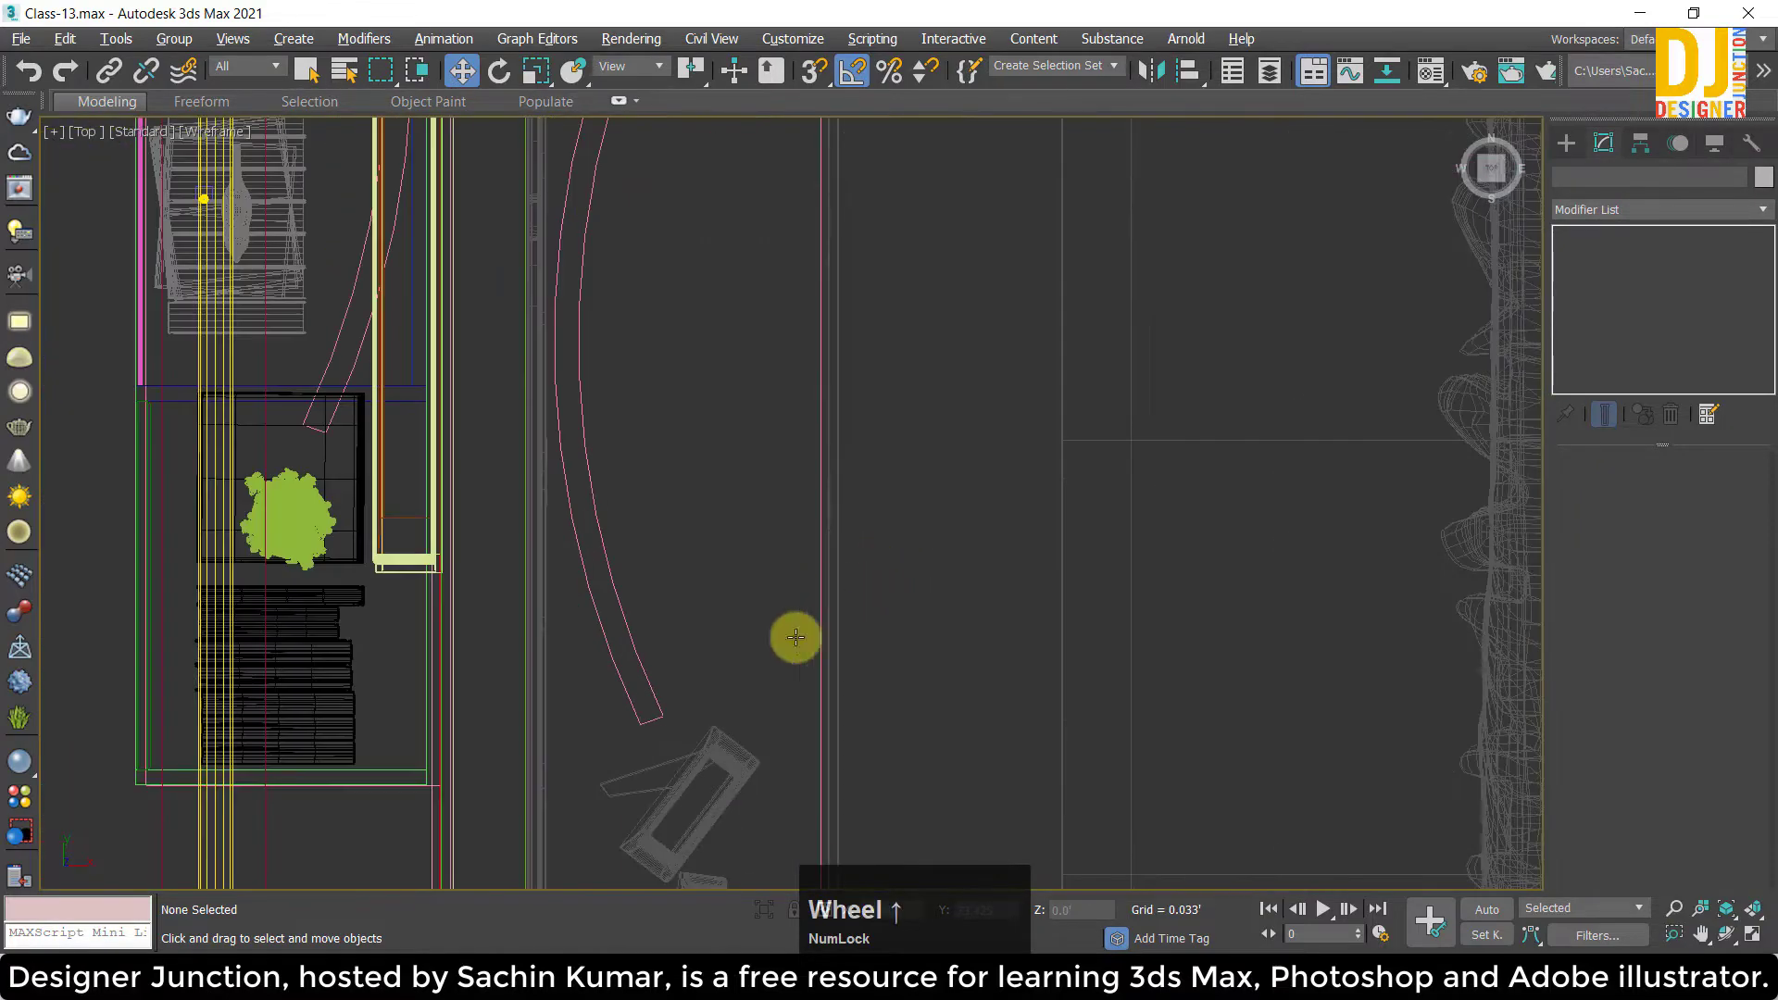
pyautogui.press('w')
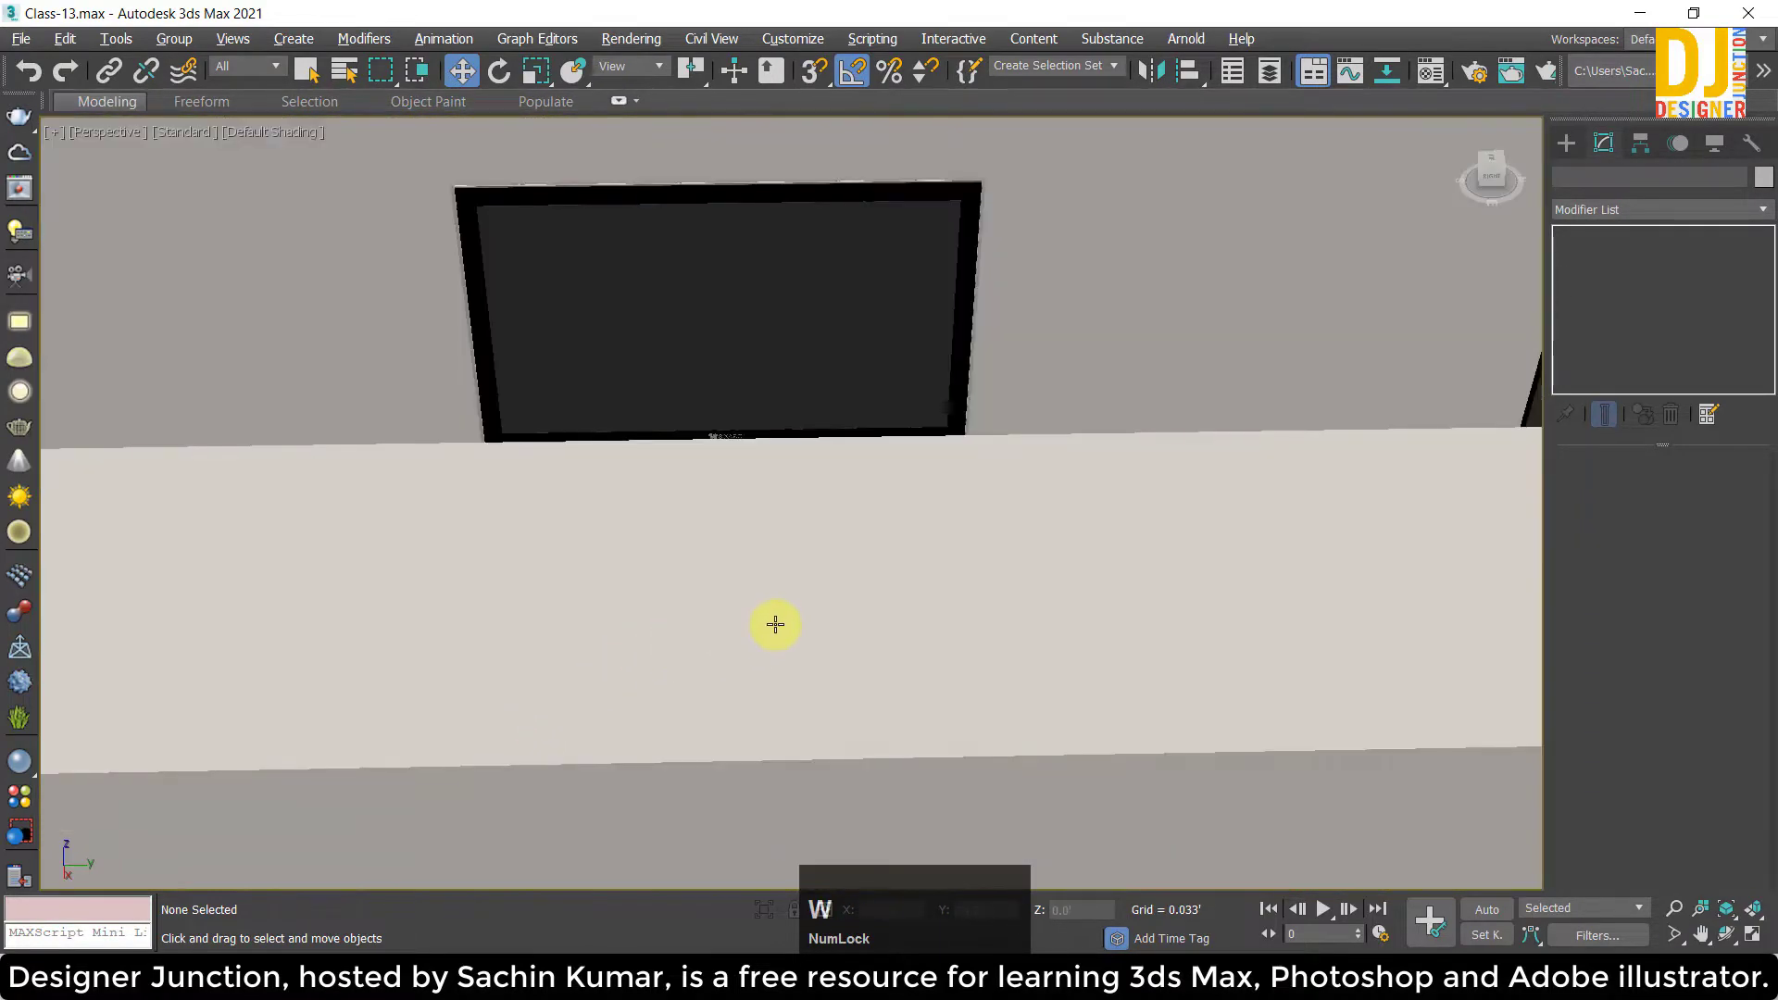
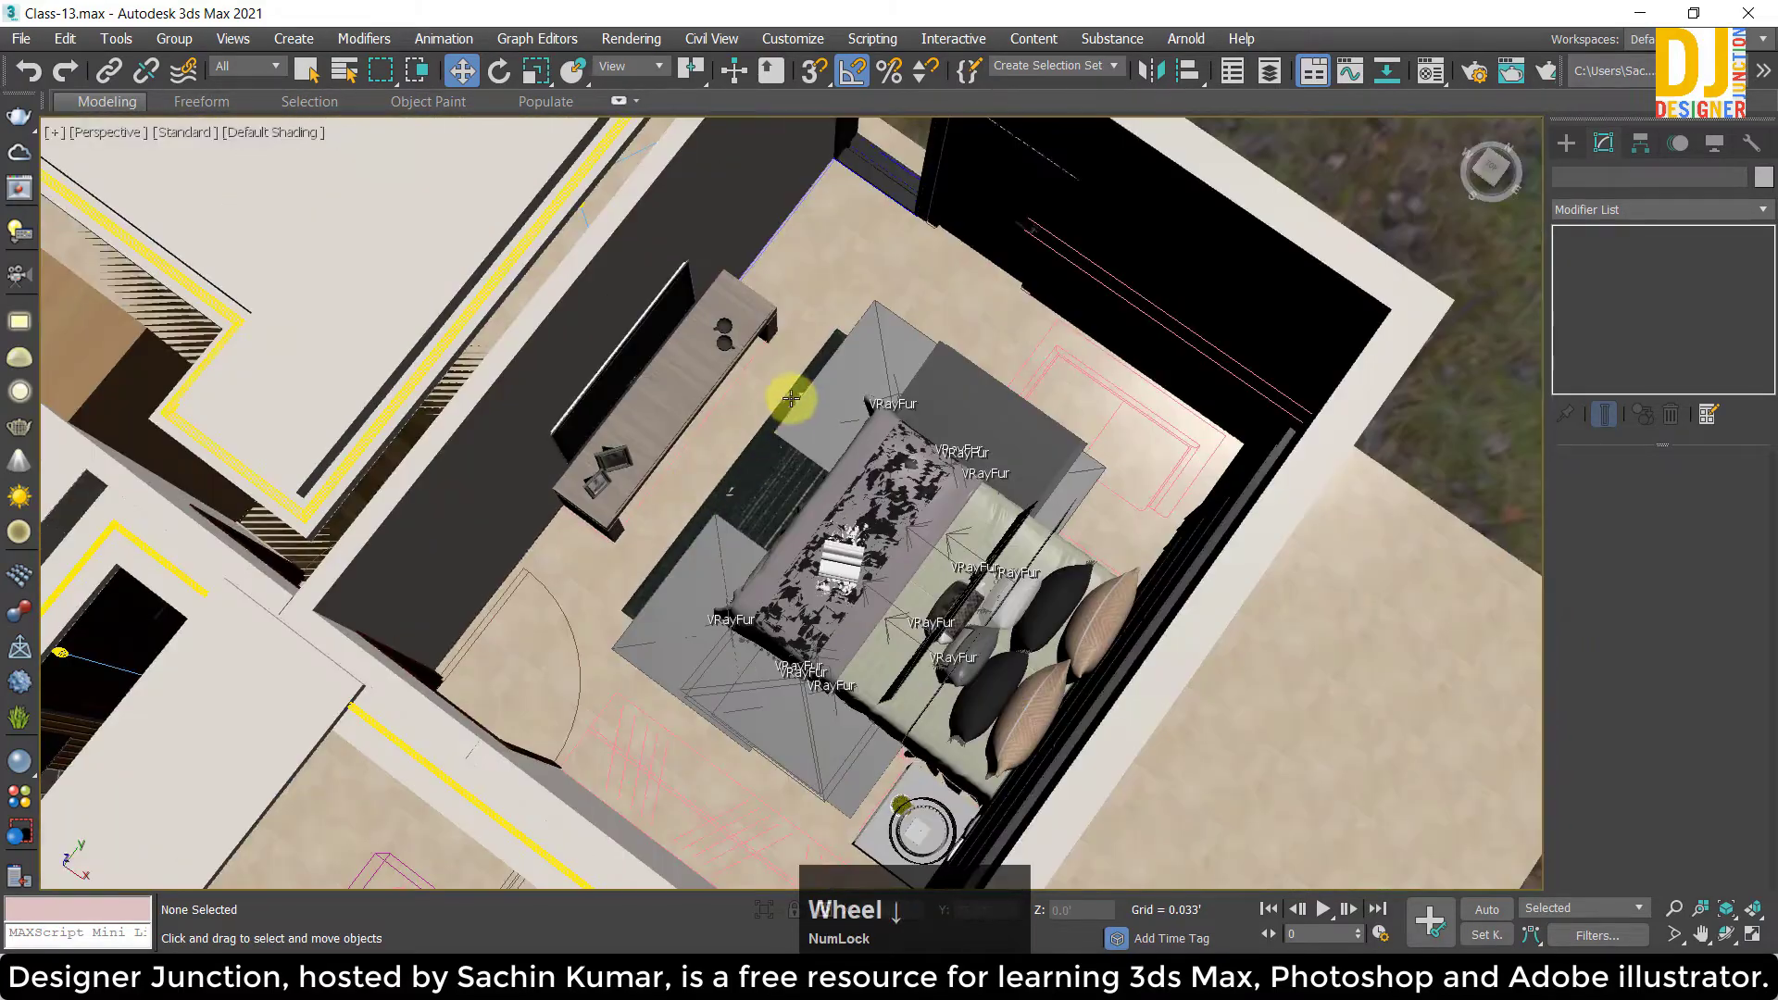
# Zoom and orbit close to the dark rug beside the bed and launch the Material Editor.
pyautogui.scroll(3)
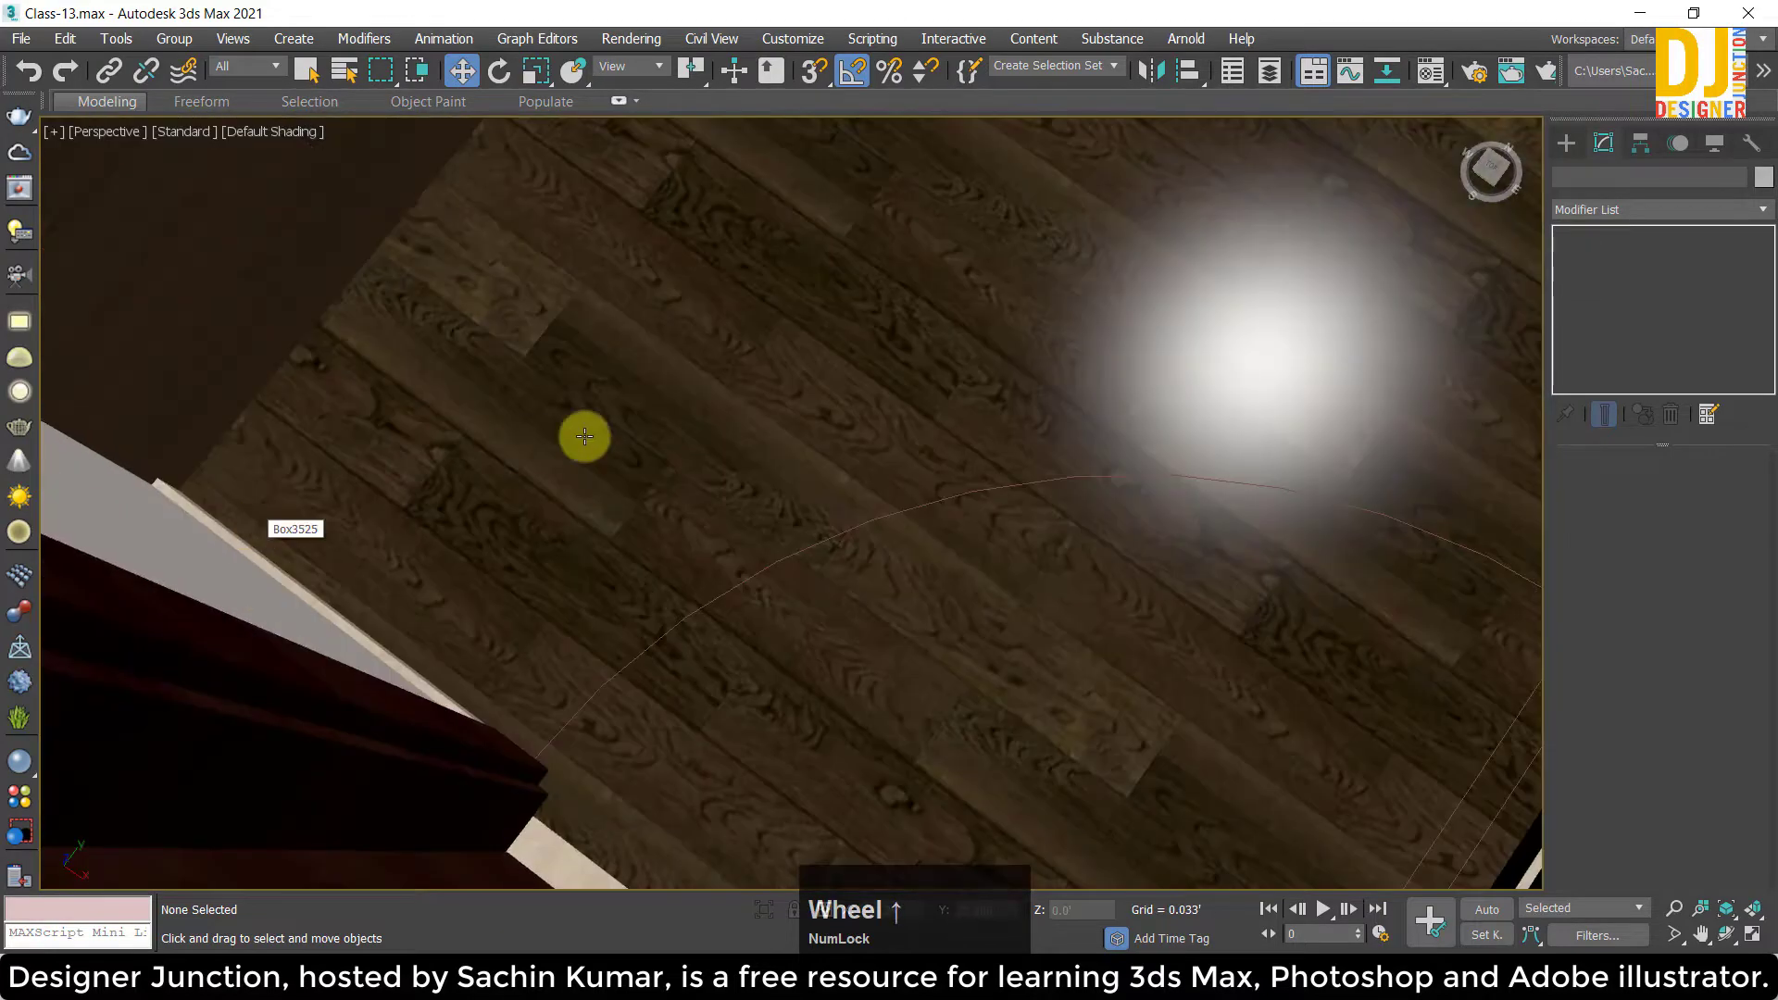
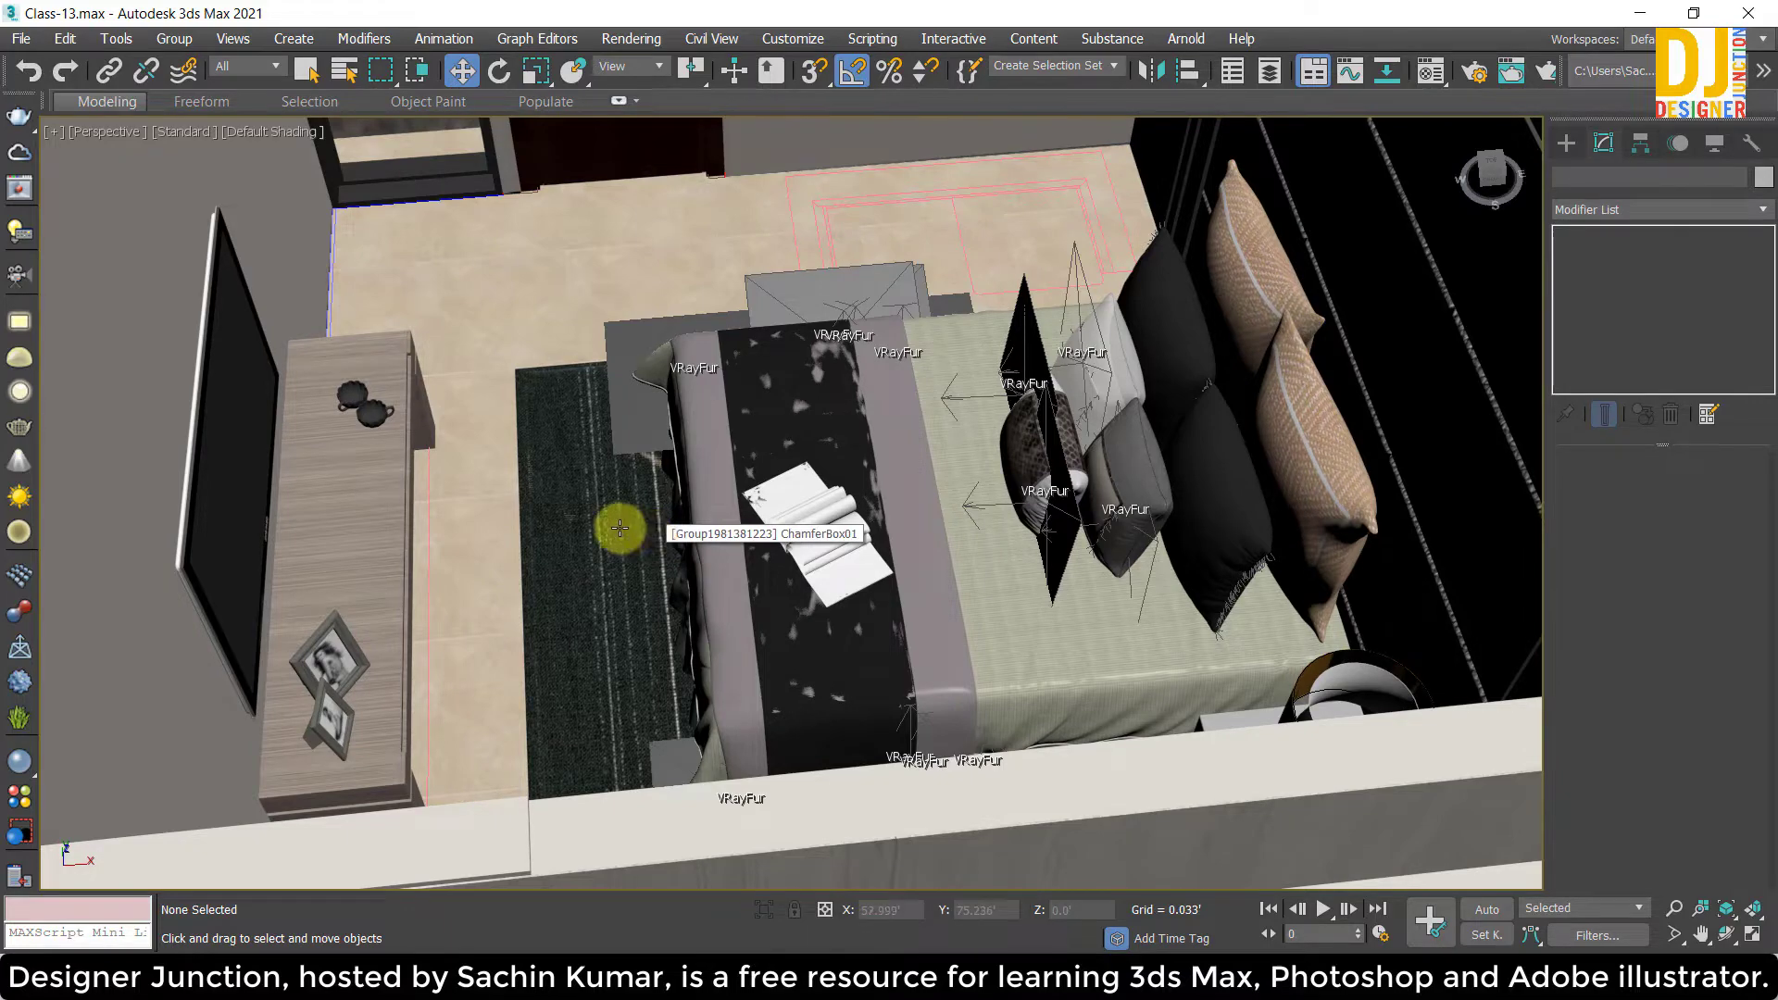
pyautogui.middleClick(634, 529)
pyautogui.scroll(3)
pyautogui.middleClick(613, 489)
pyautogui.click(1435, 75)
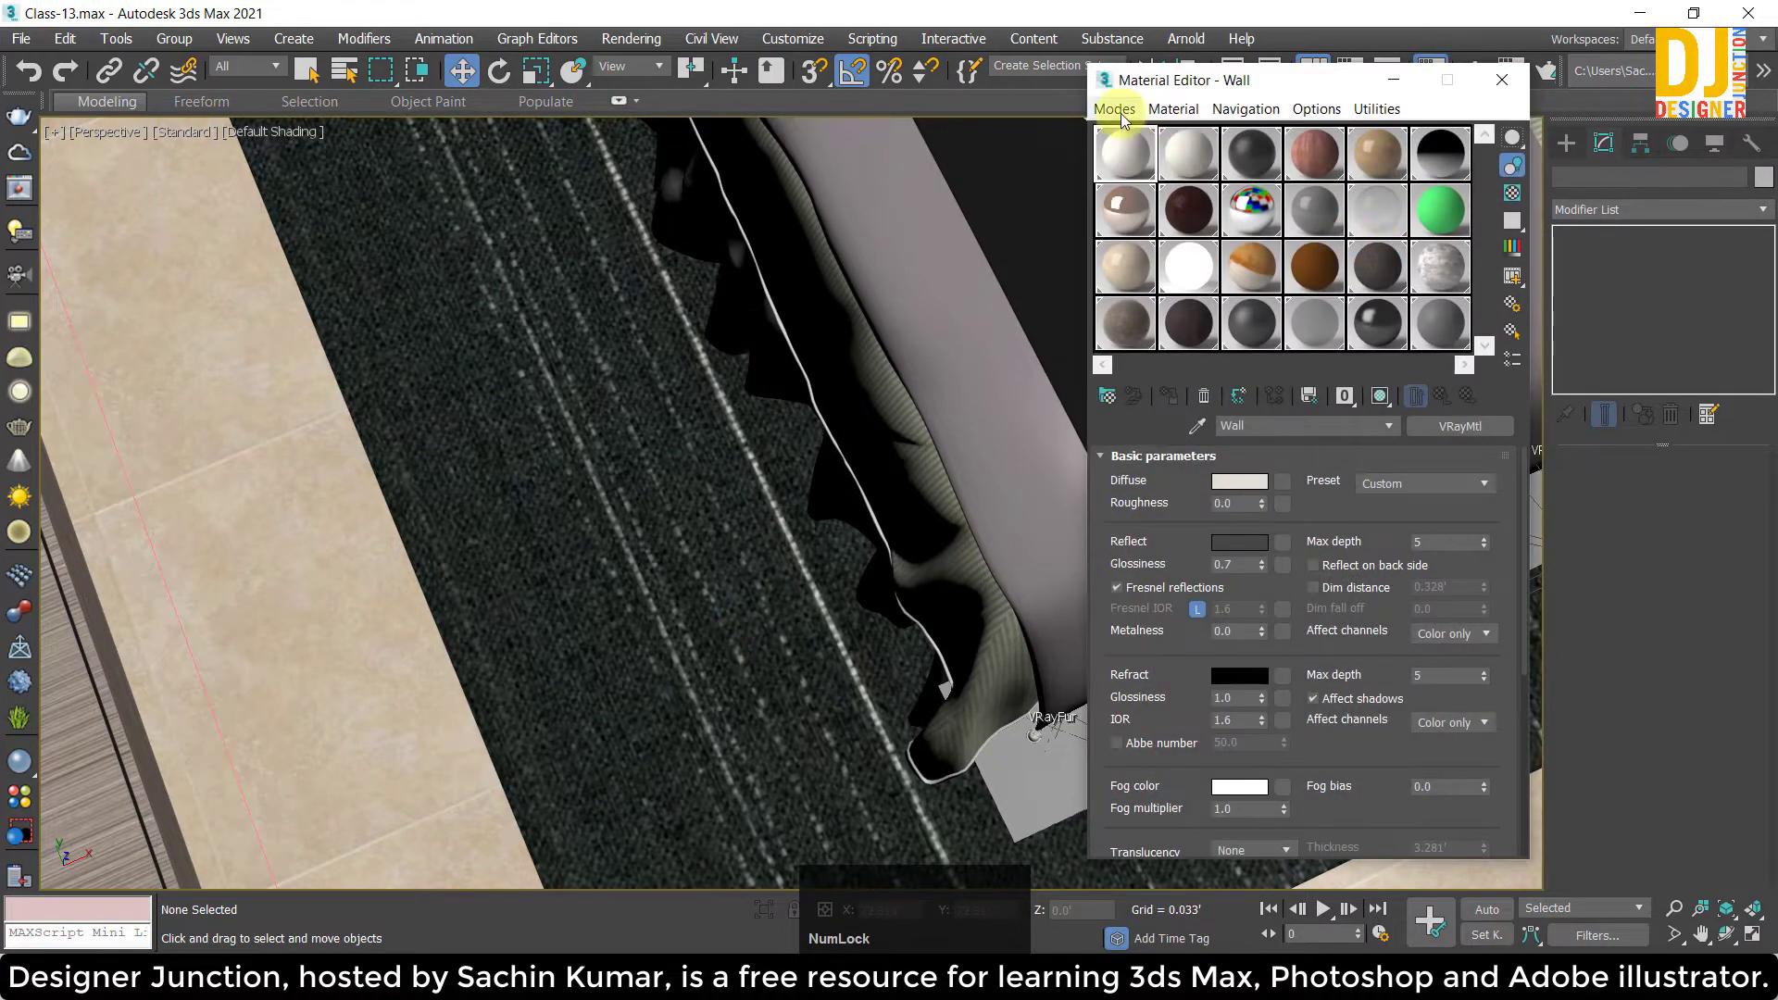
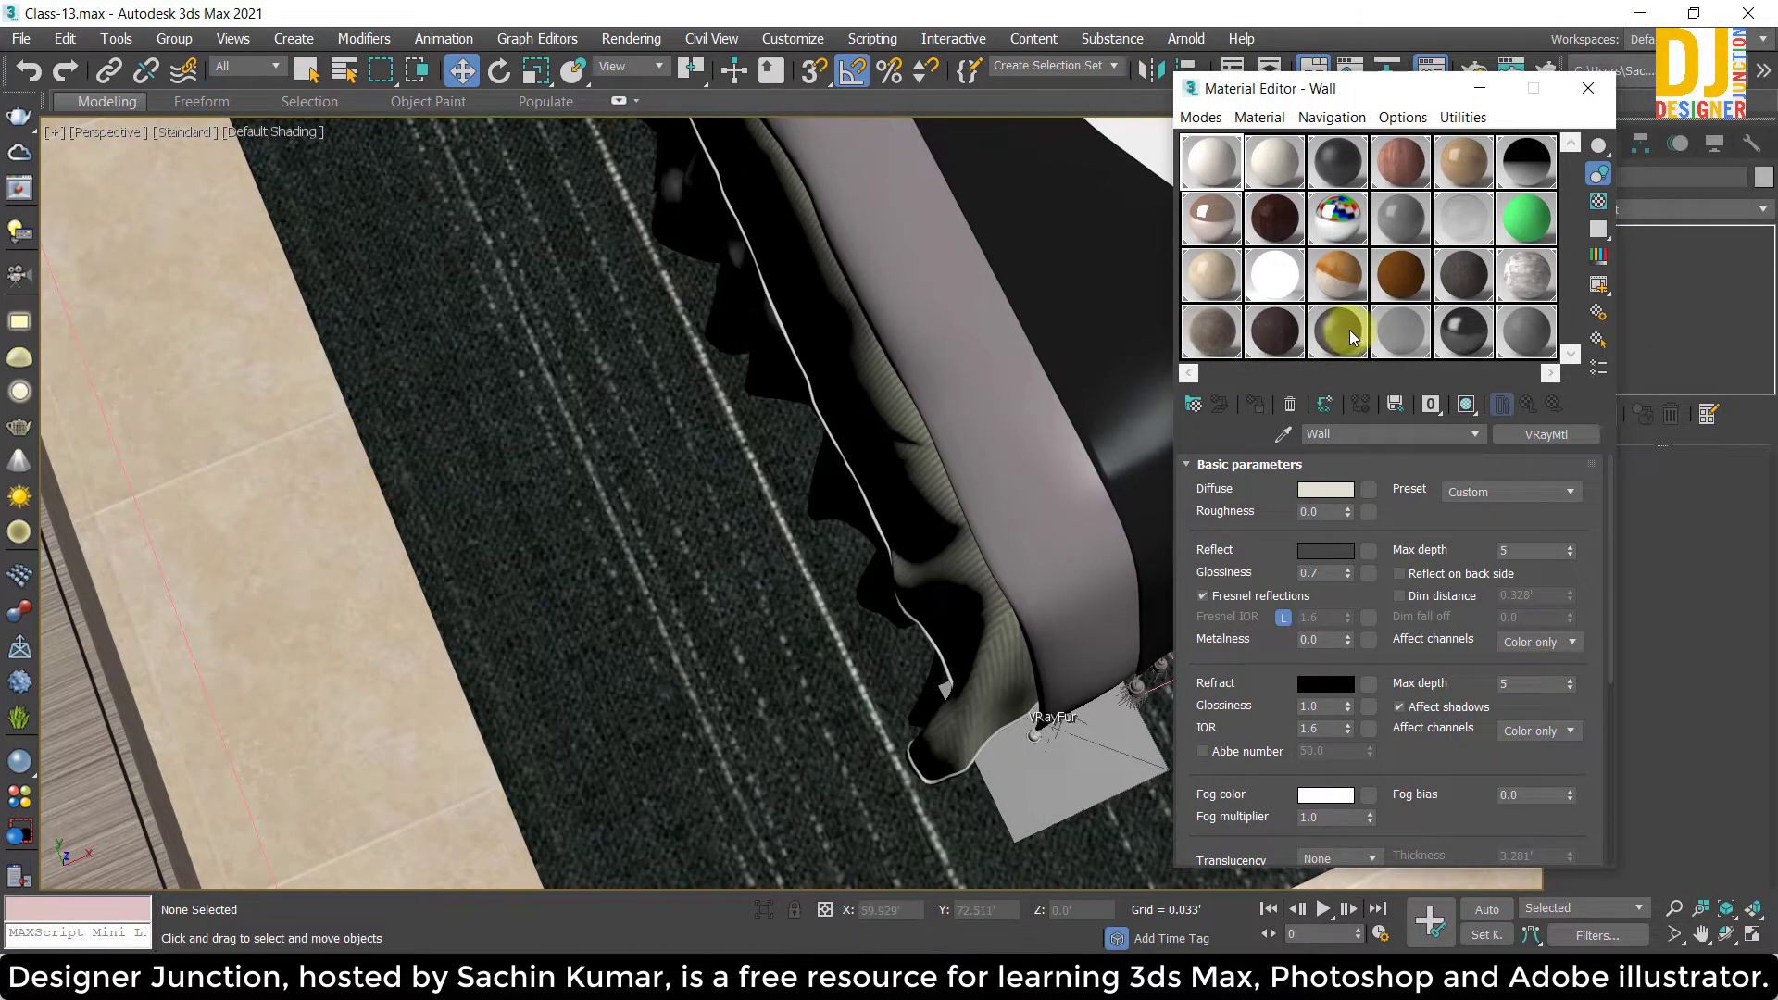
# Sample the rug's VRayMtl with the eyedropper and open its Diffuse bitmap's file browser.
pyautogui.click(1351, 338)
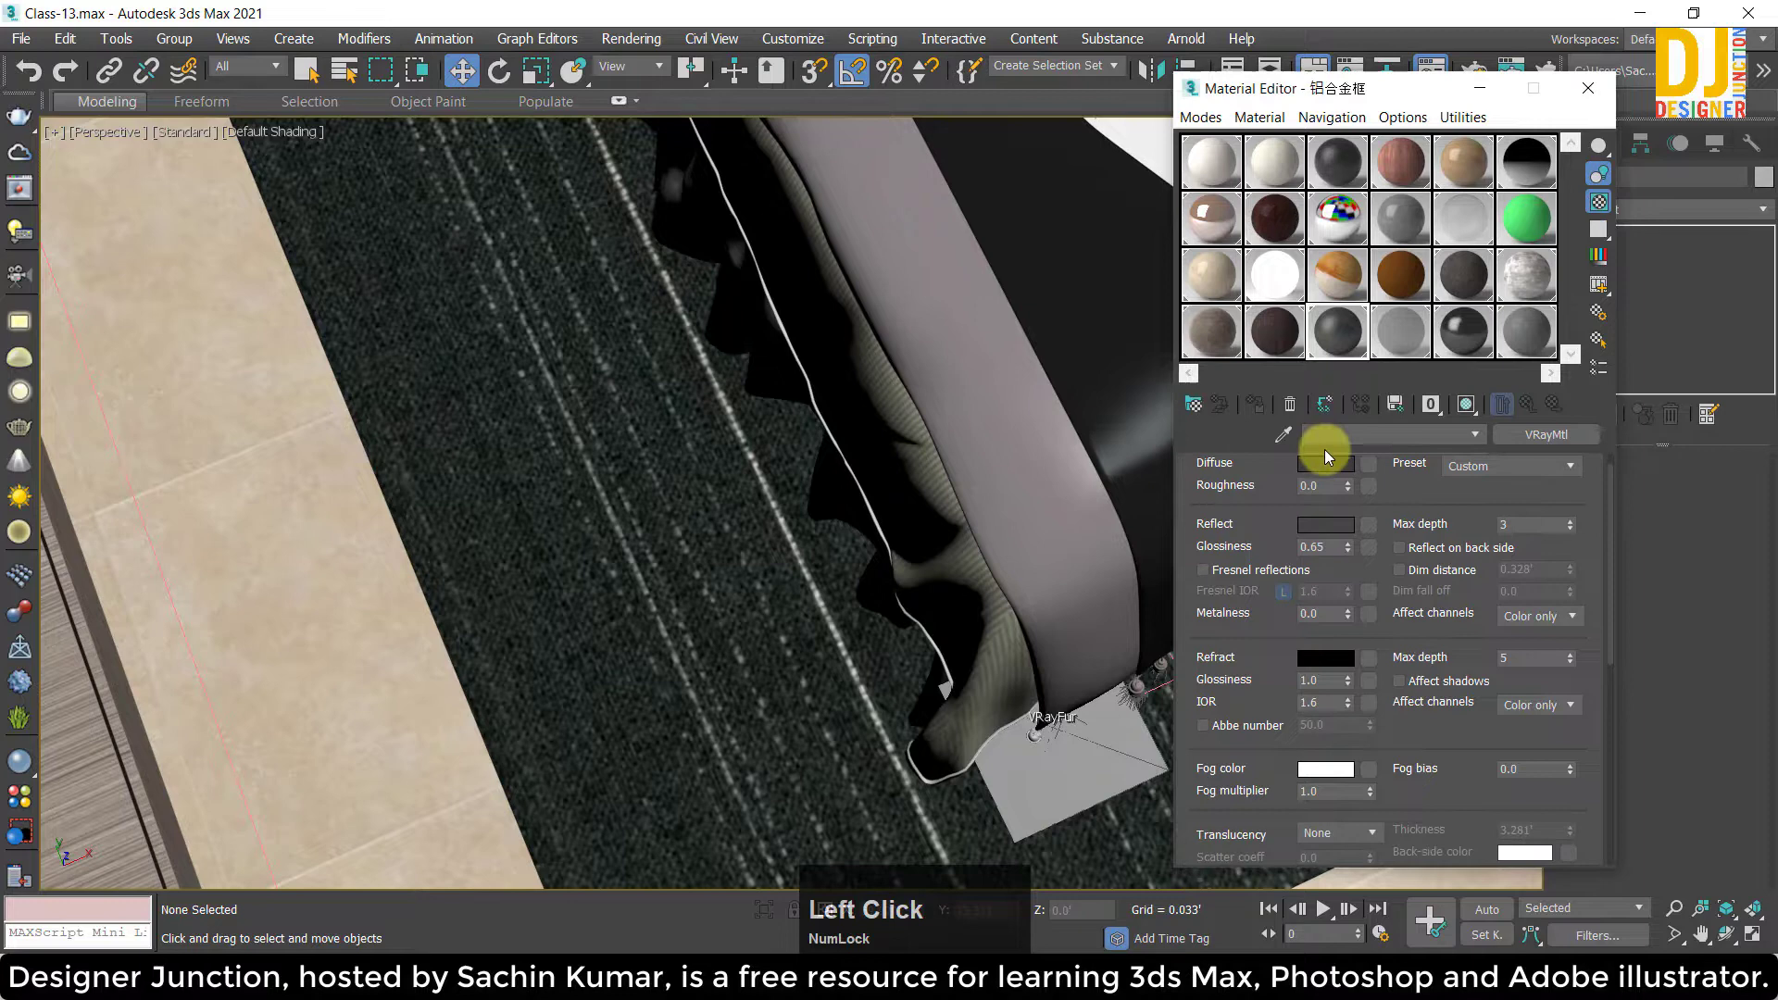
pyautogui.click(1288, 447)
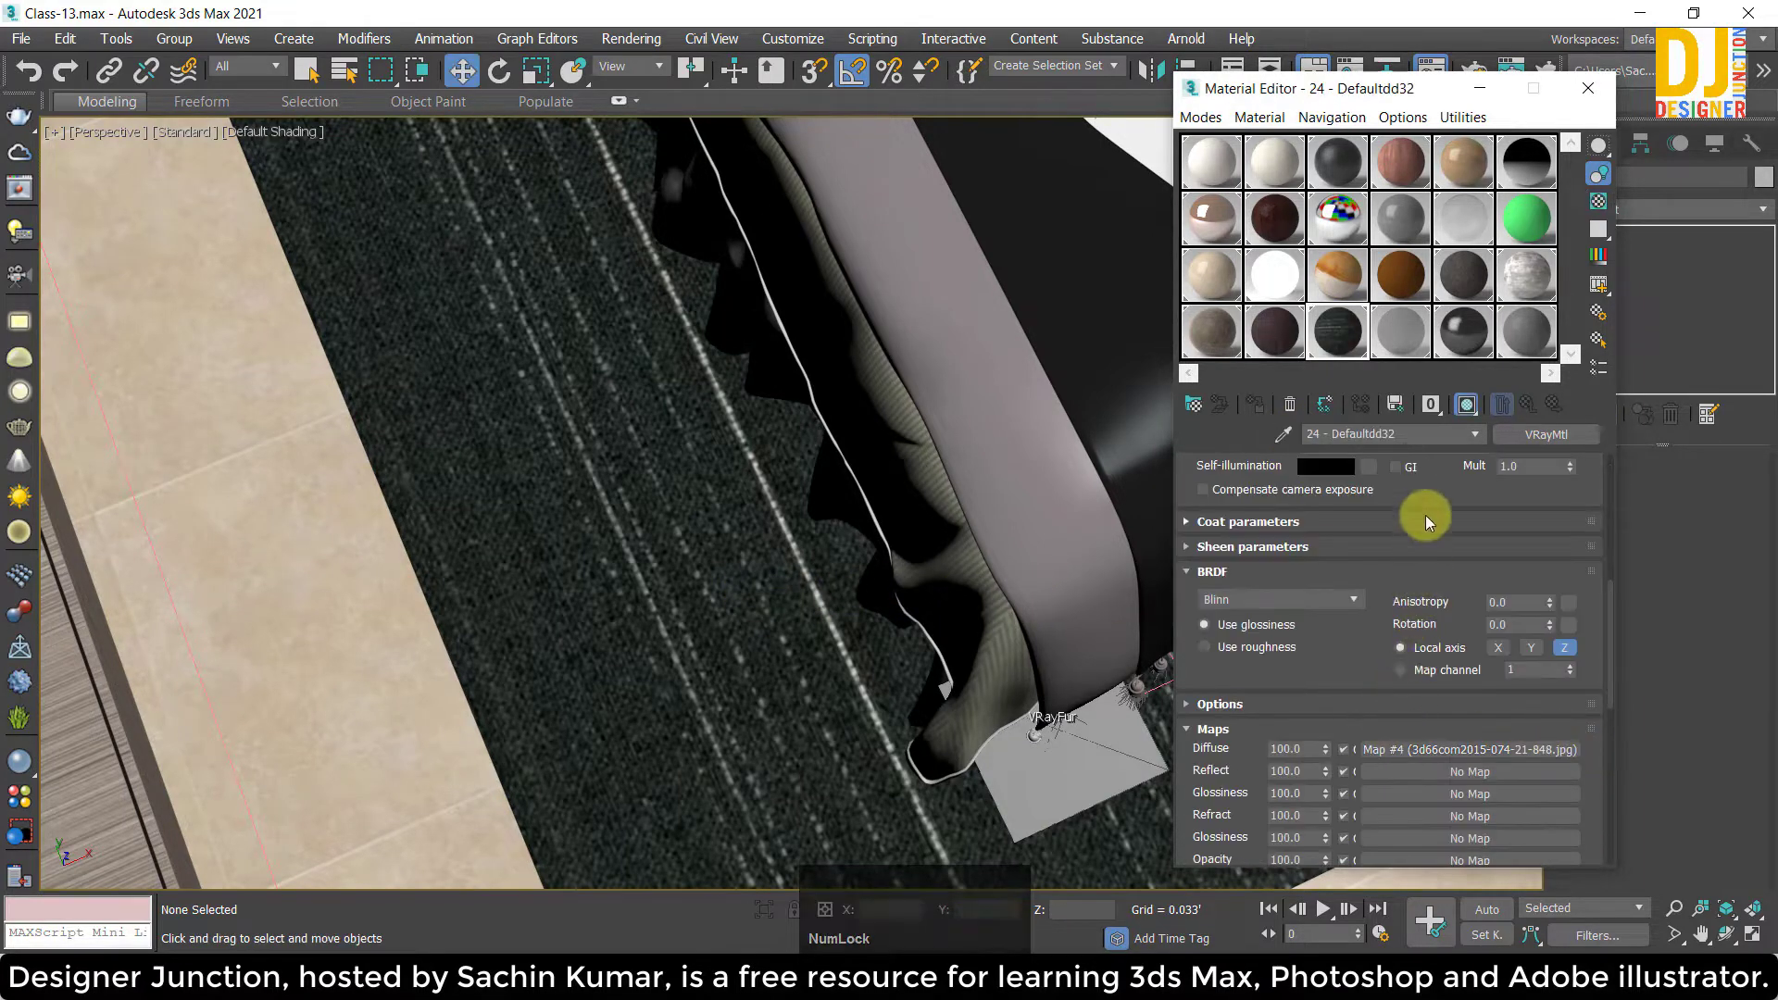
pyautogui.click(1438, 468)
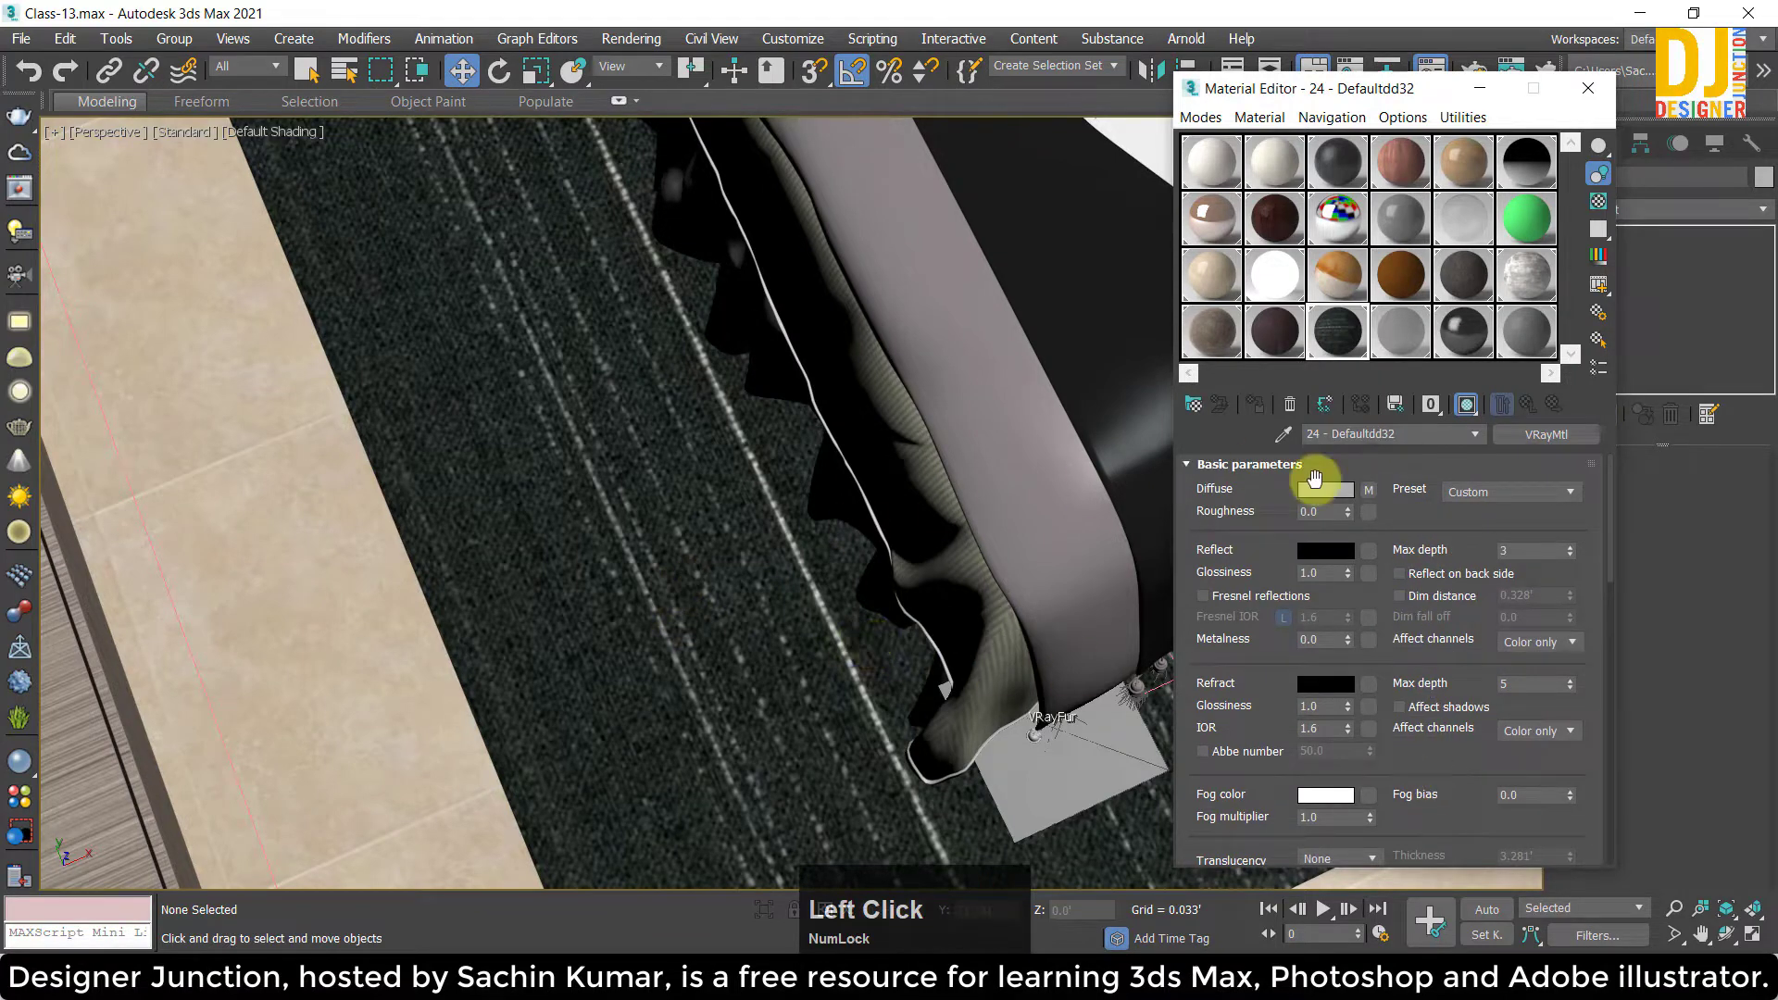
pyautogui.click(1376, 495)
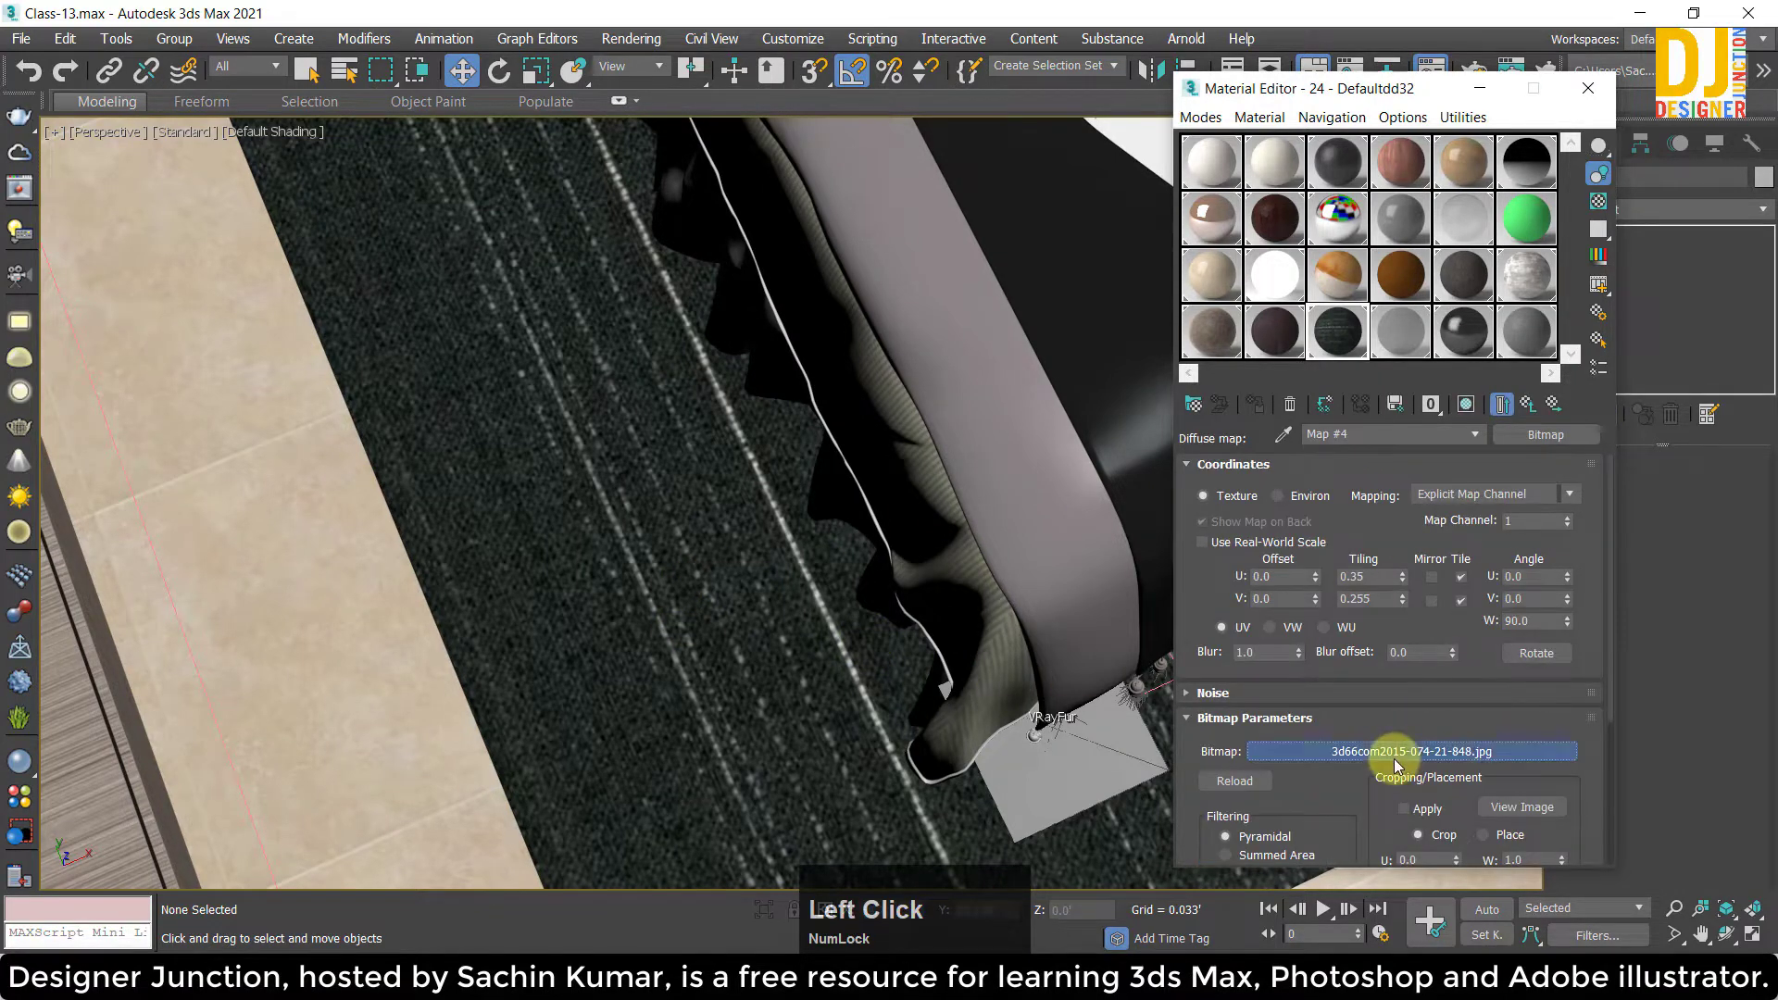
pyautogui.scroll(-3)
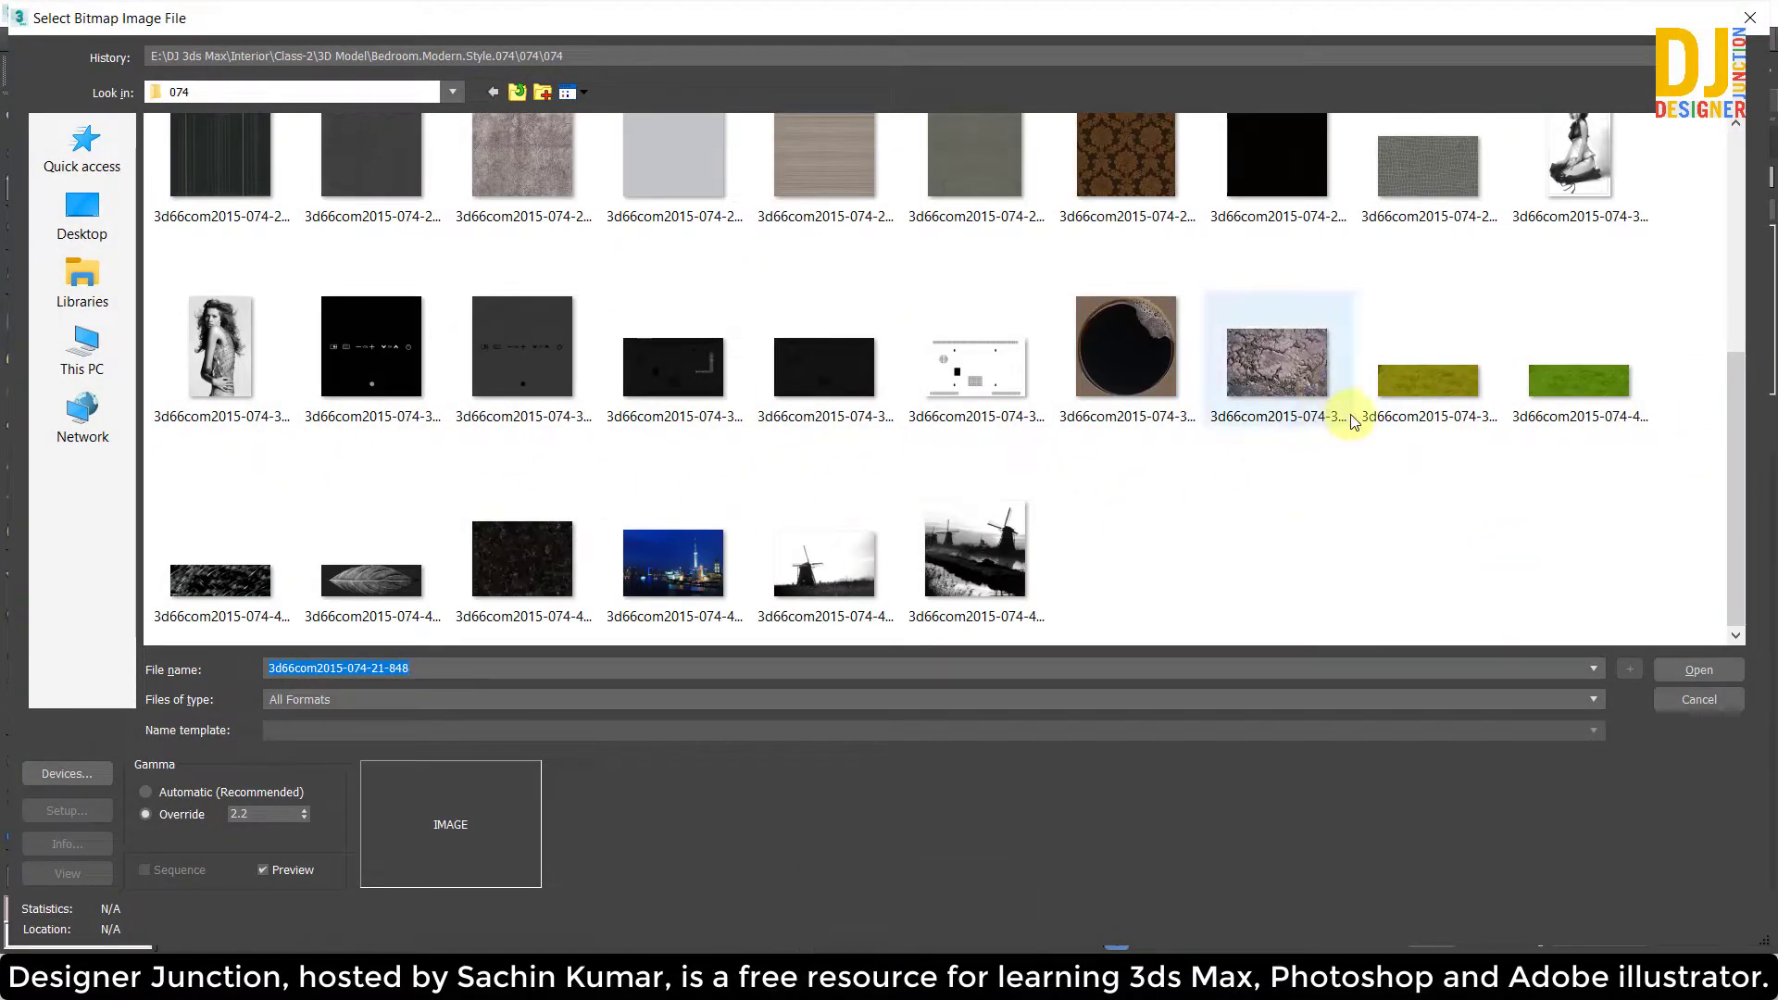
pyautogui.scroll(3)
pyautogui.click(562, 599)
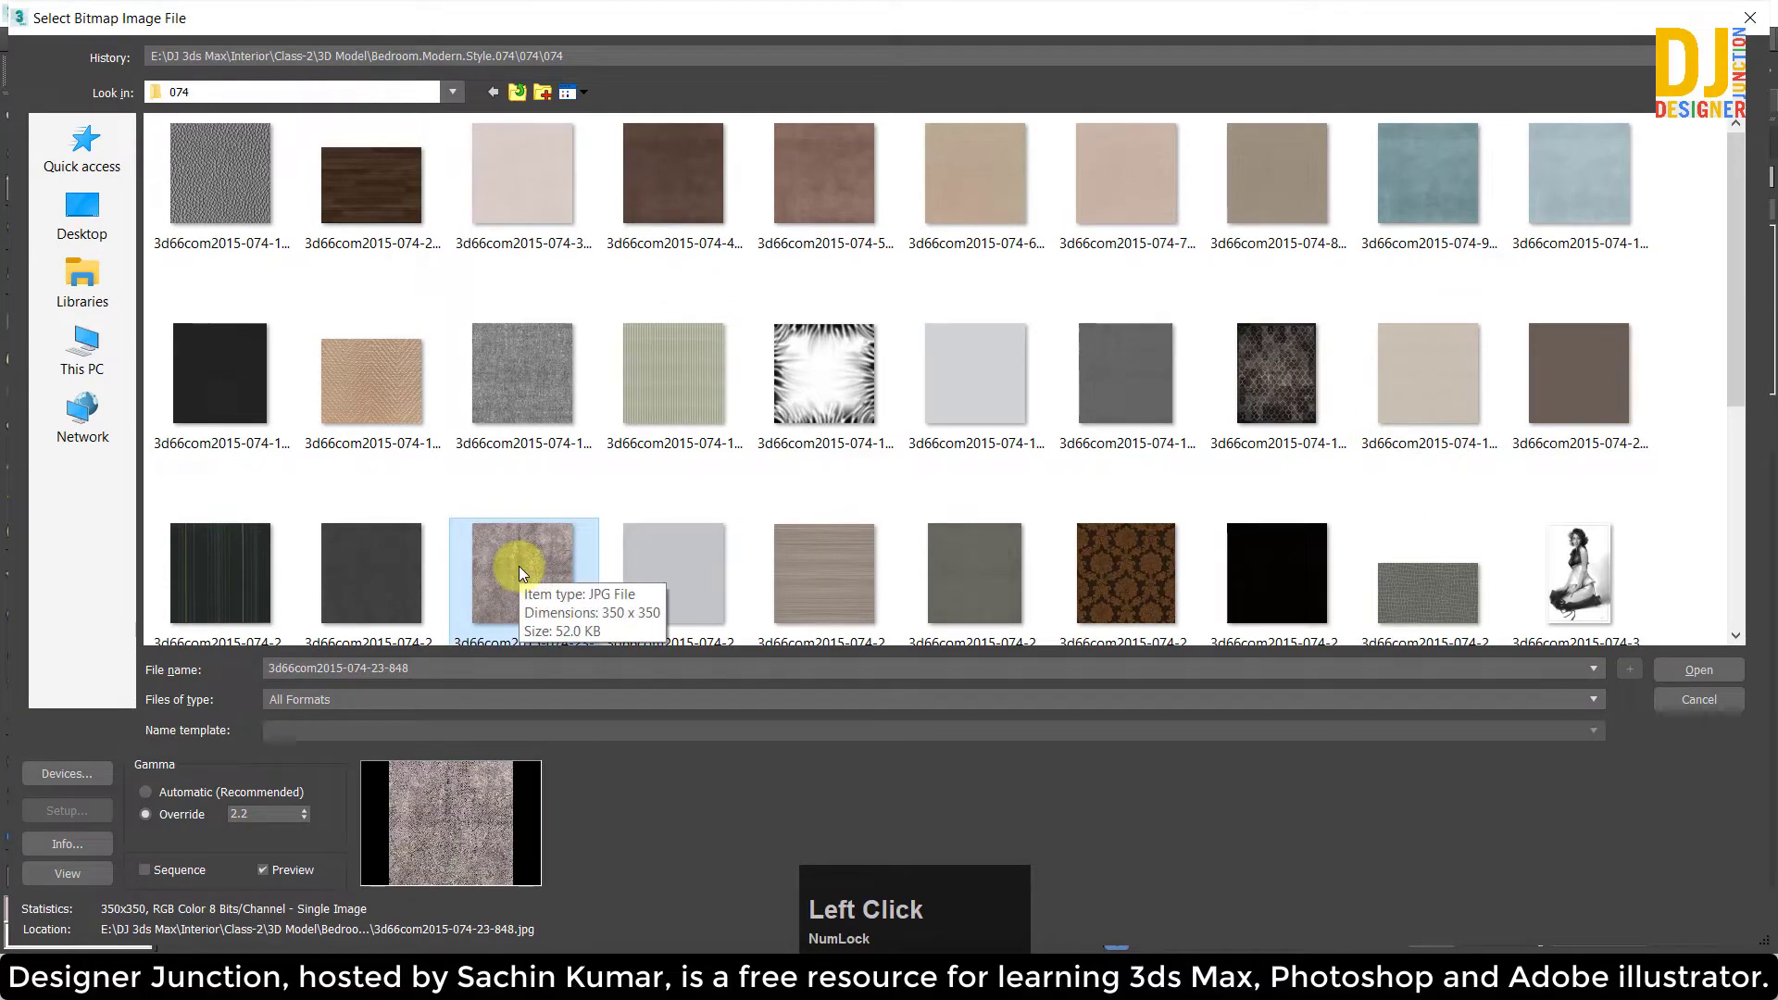
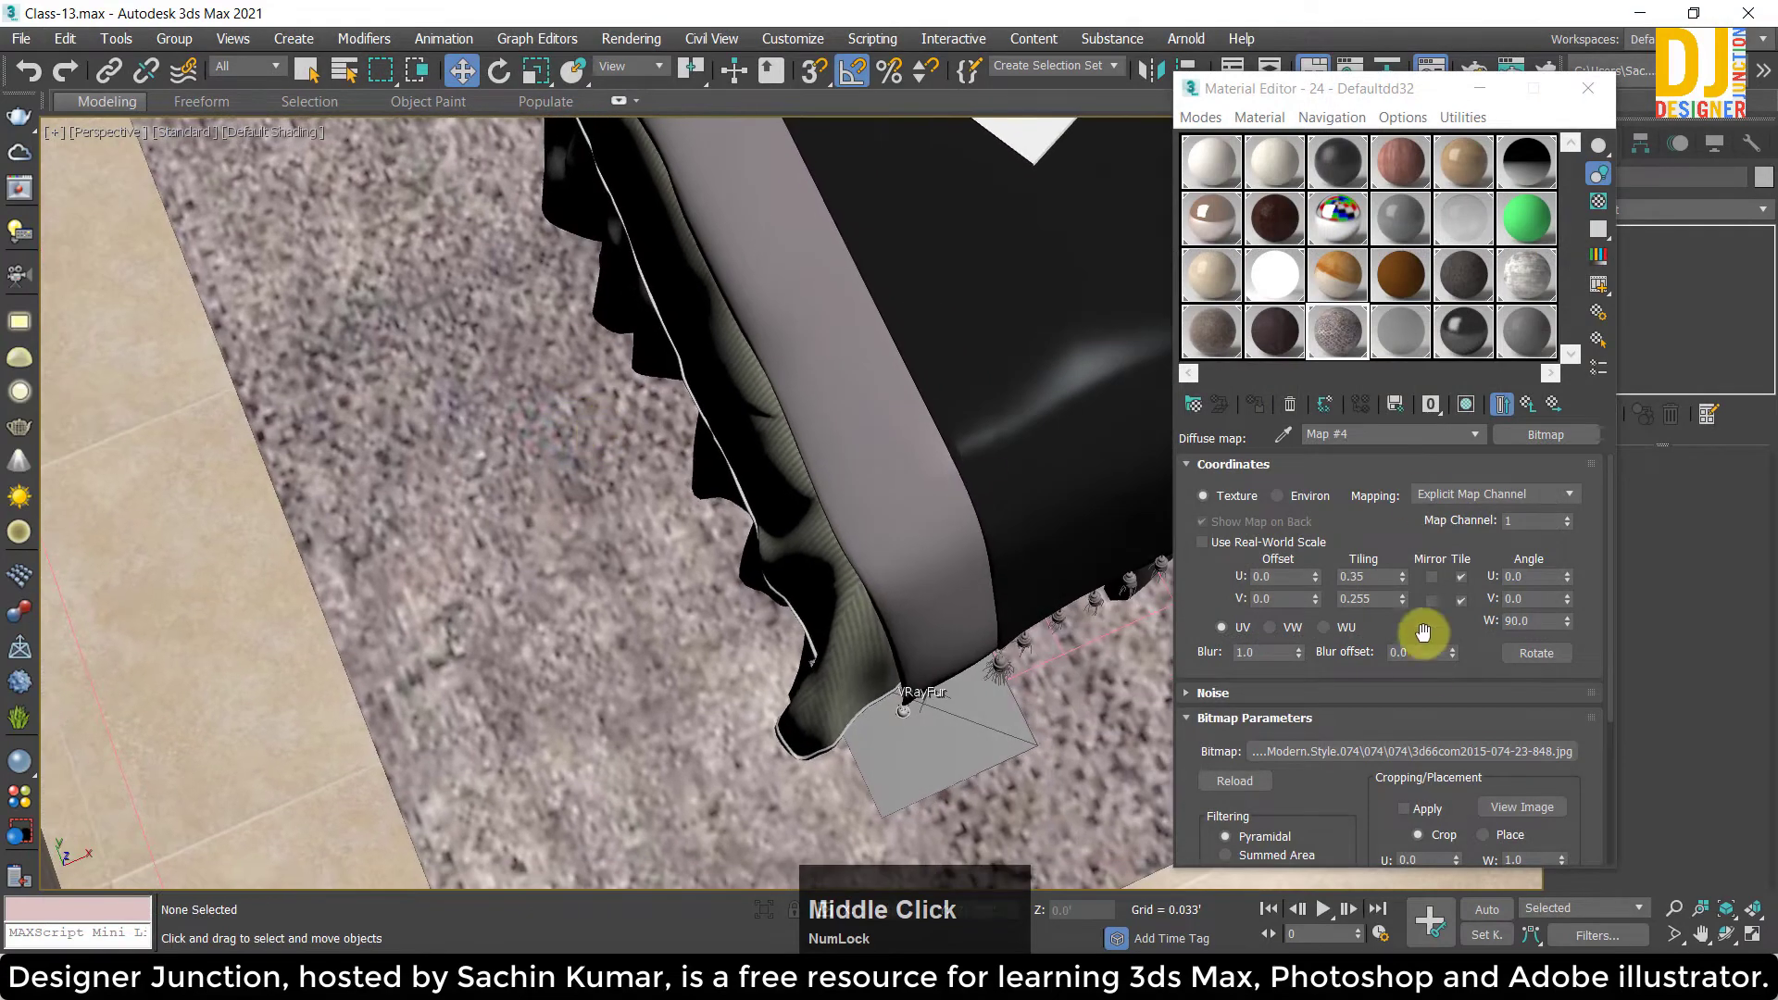
# Undo to compare with the striped texture, then reassign the speckled bitmap to the rug.
pyautogui.press('ctrl+z')
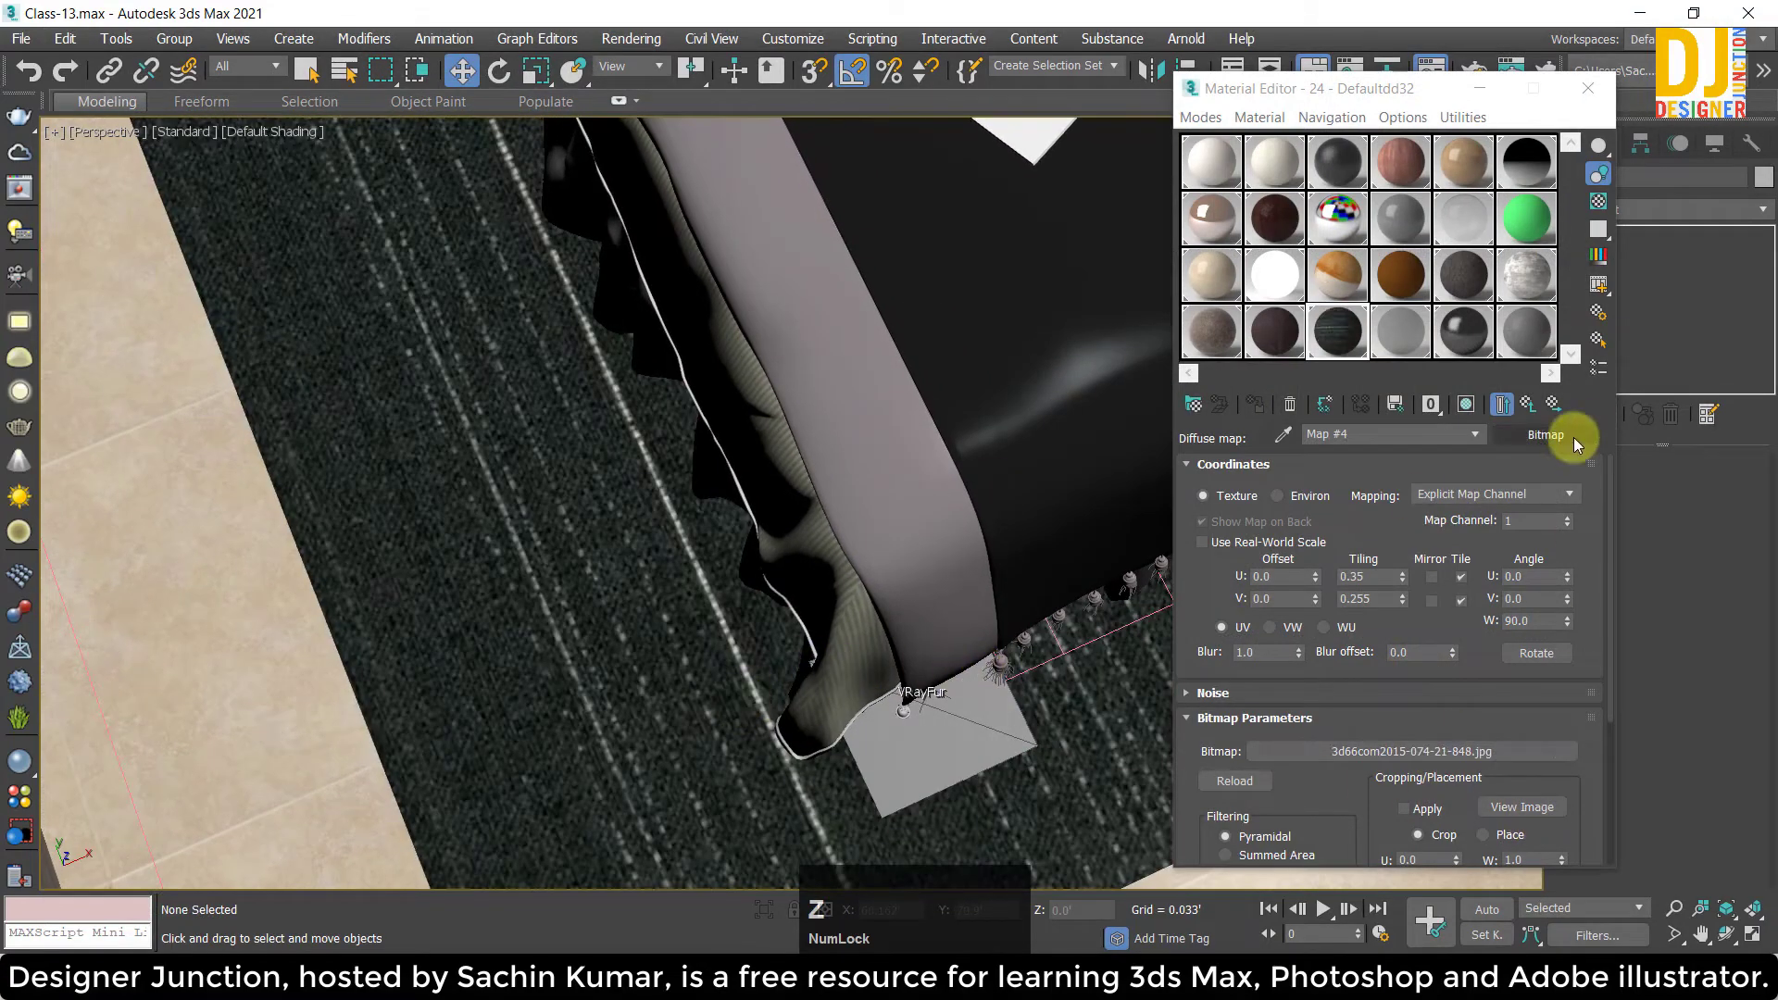
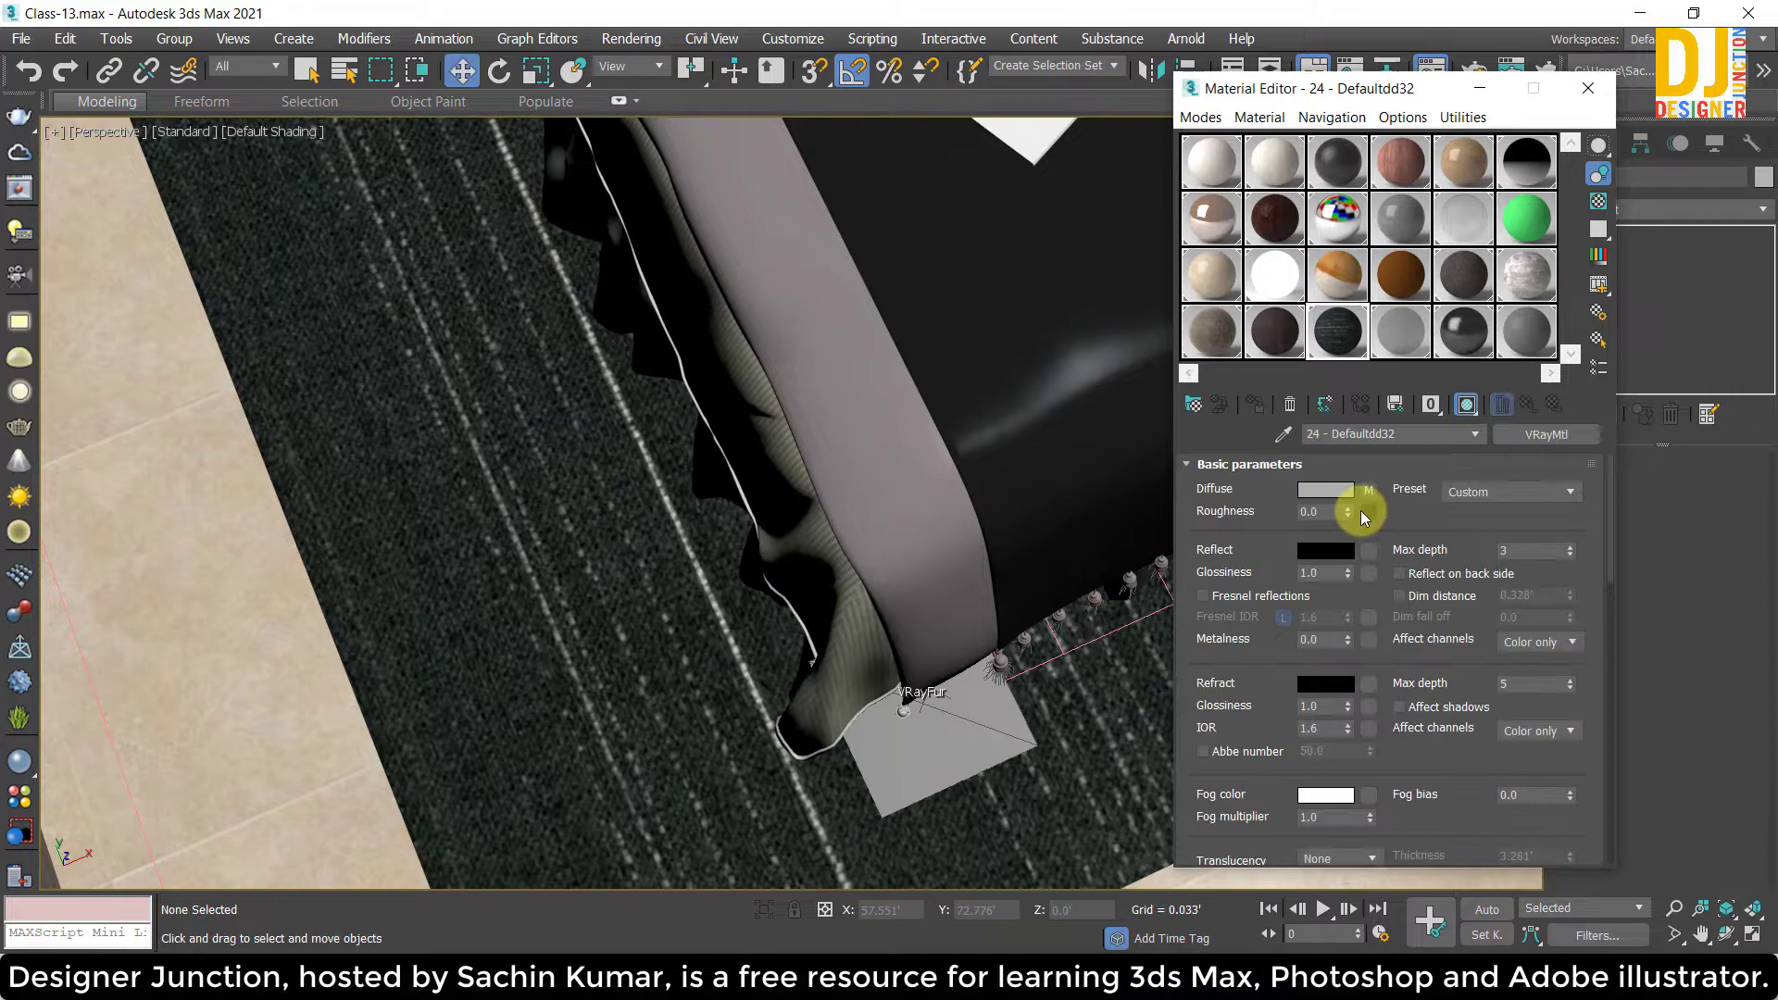
pyautogui.click(1375, 500)
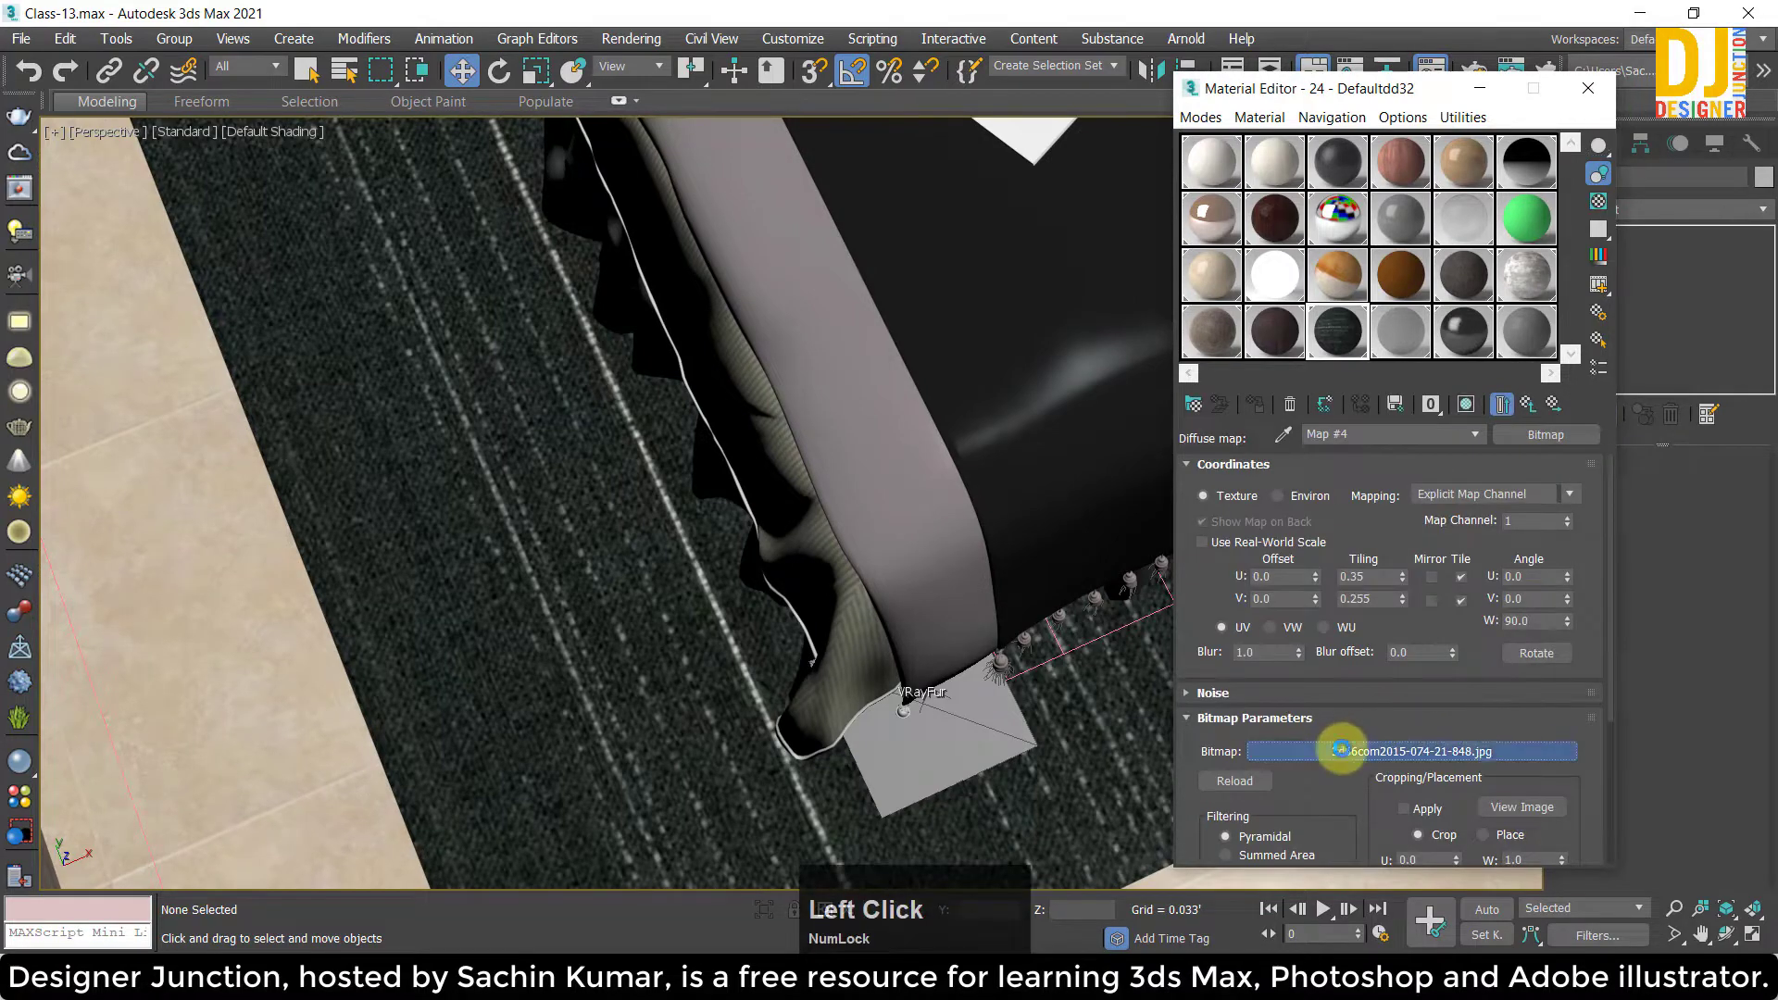
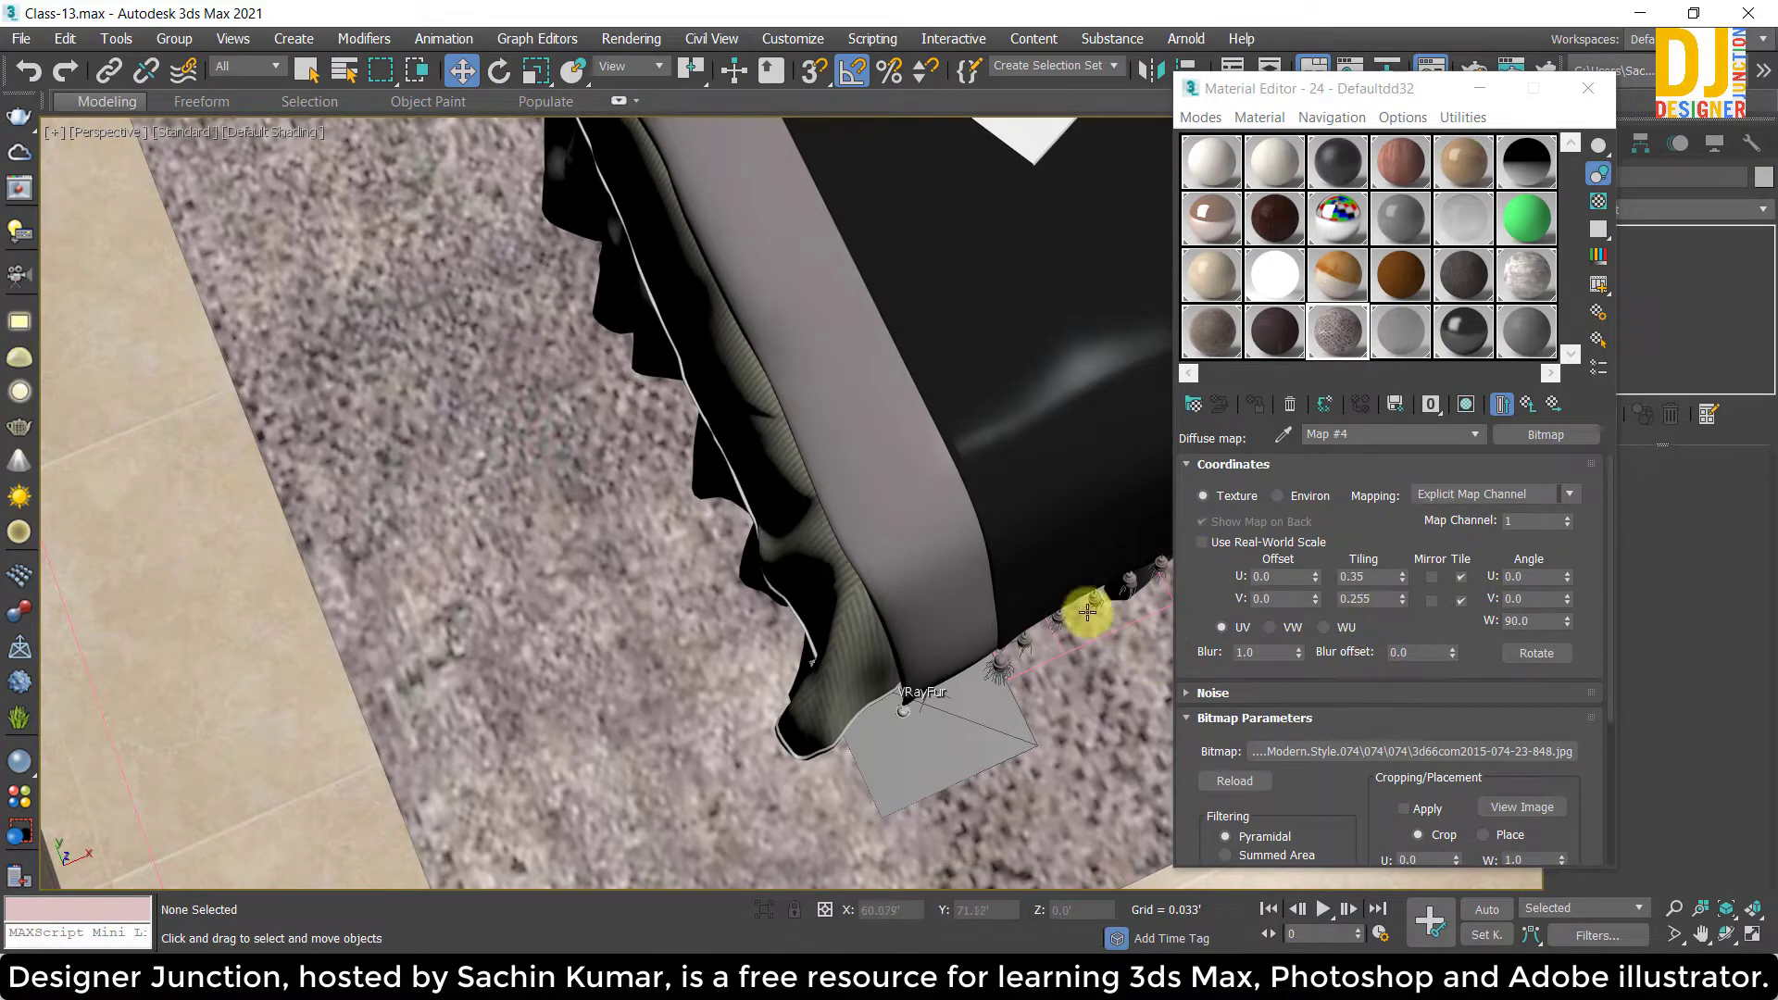
pyautogui.middleClick(791, 360)
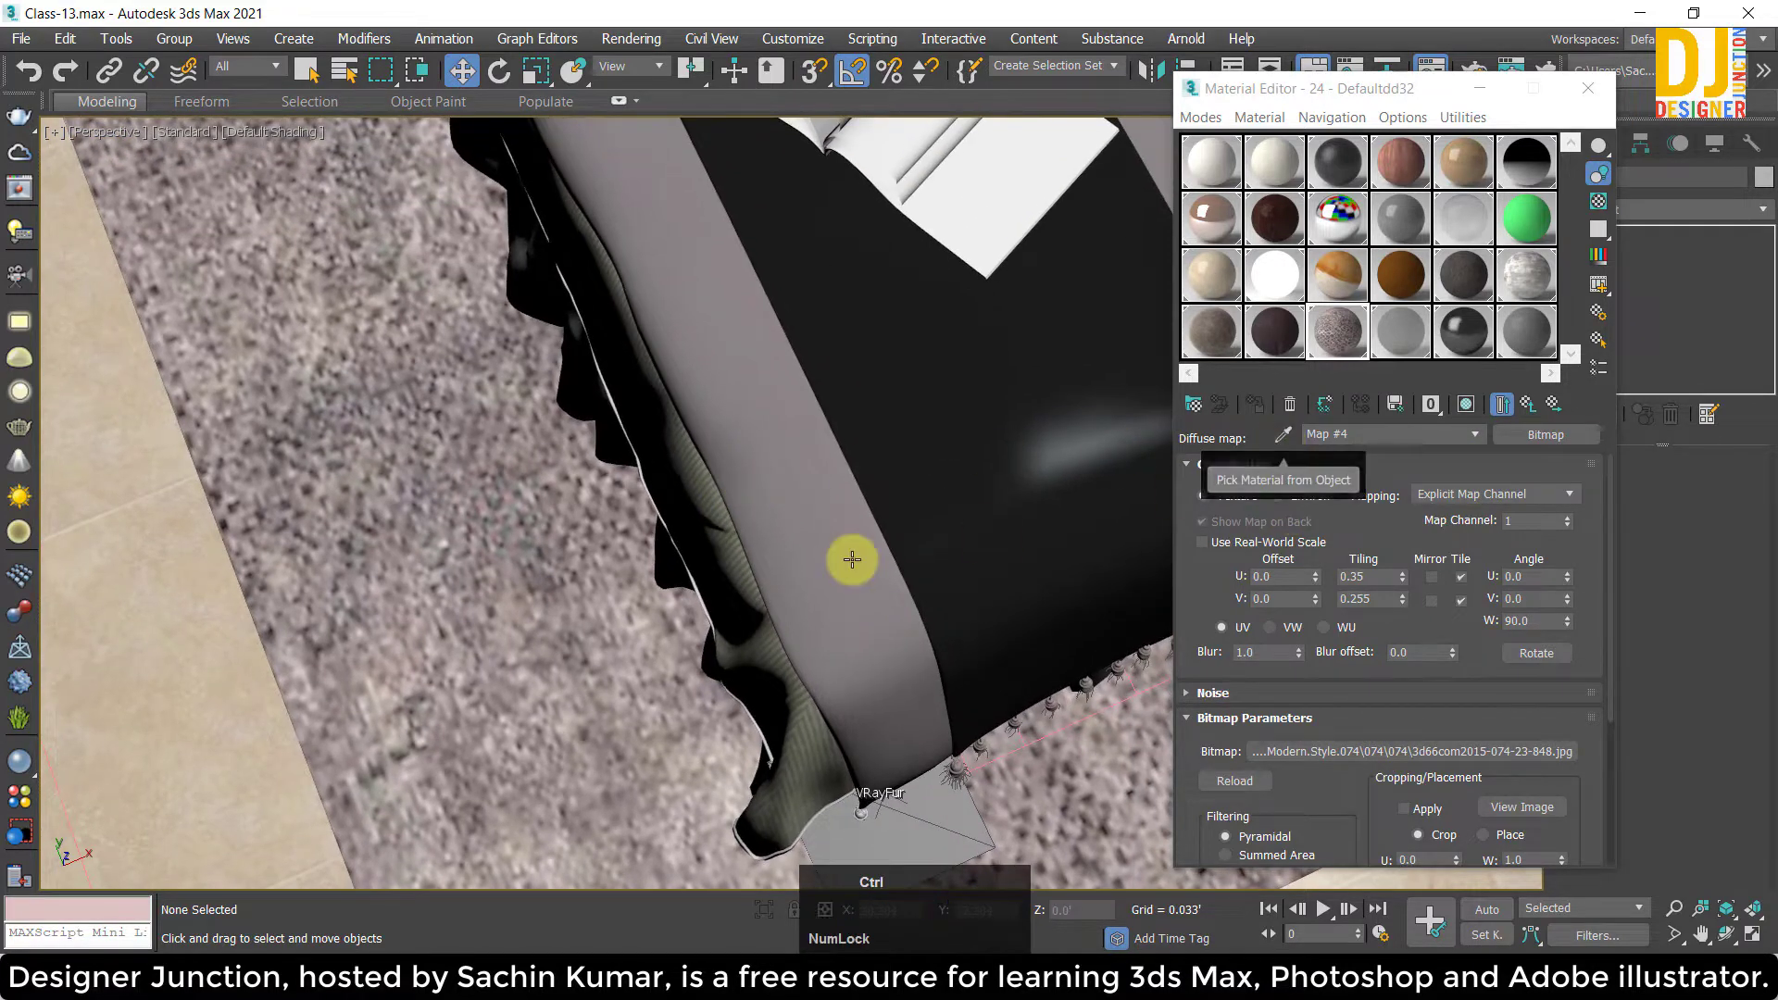
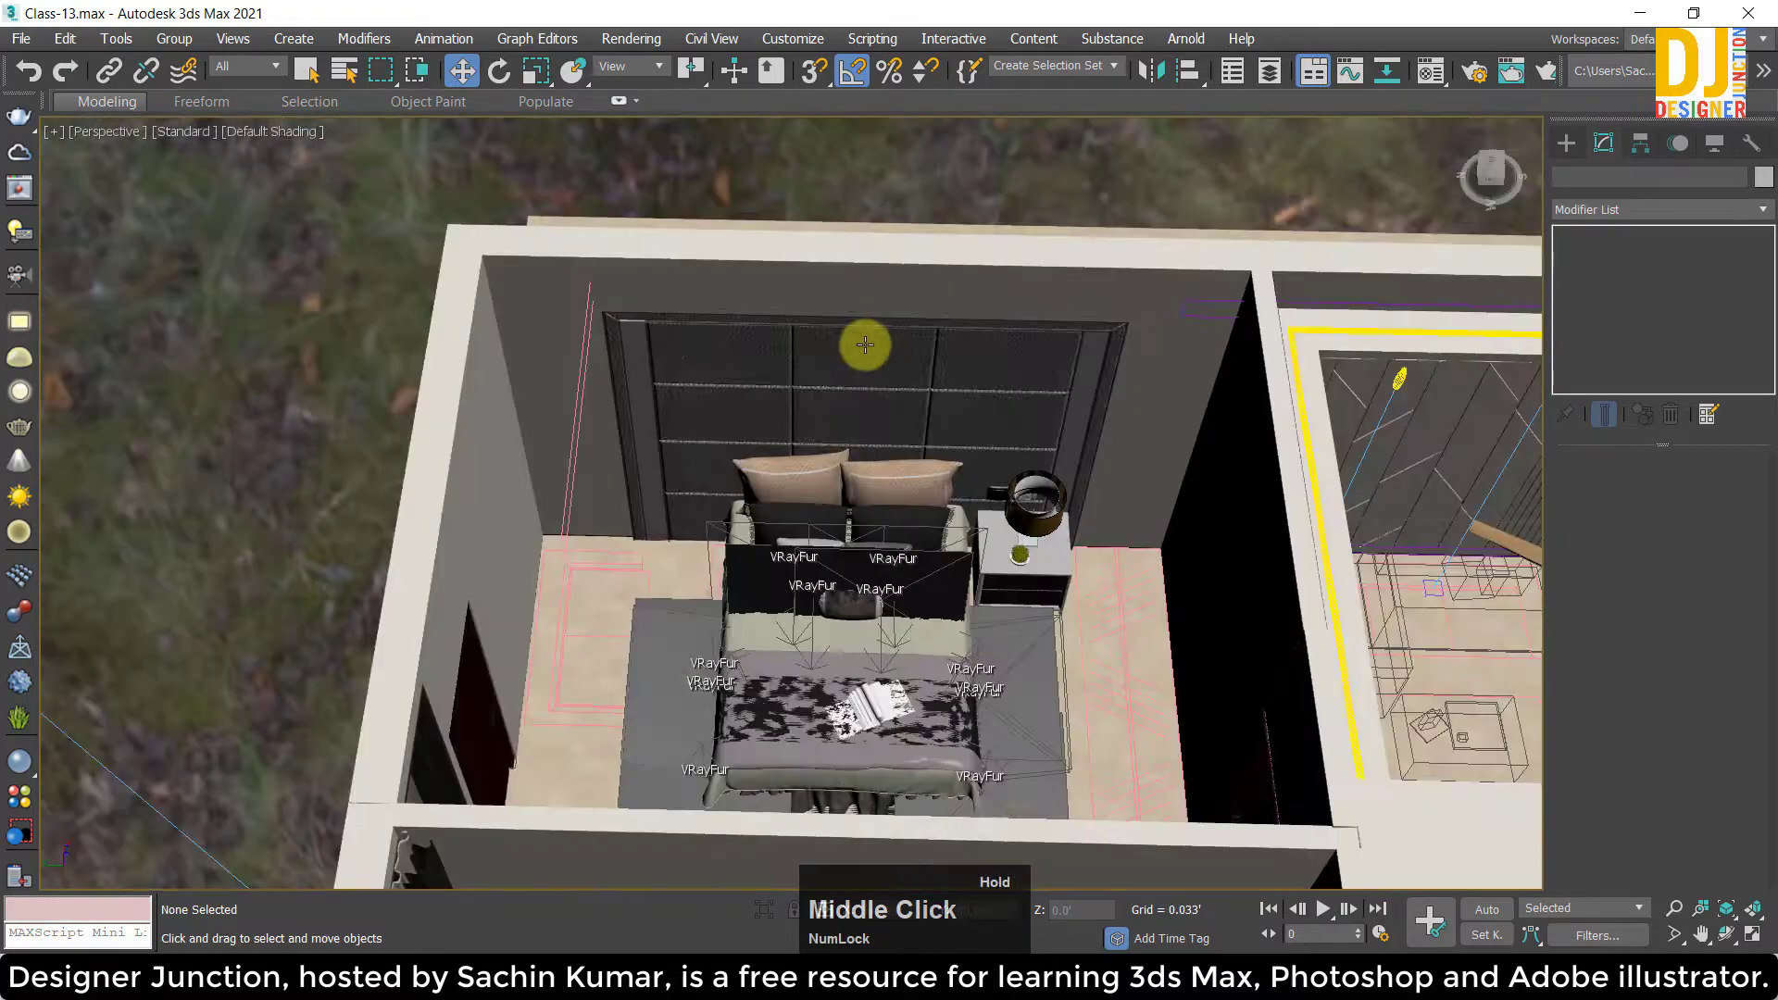
# Orbit around the wardrobe corner, undo a change and view it from the top in wireframe.
pyautogui.middleClick(926, 417)
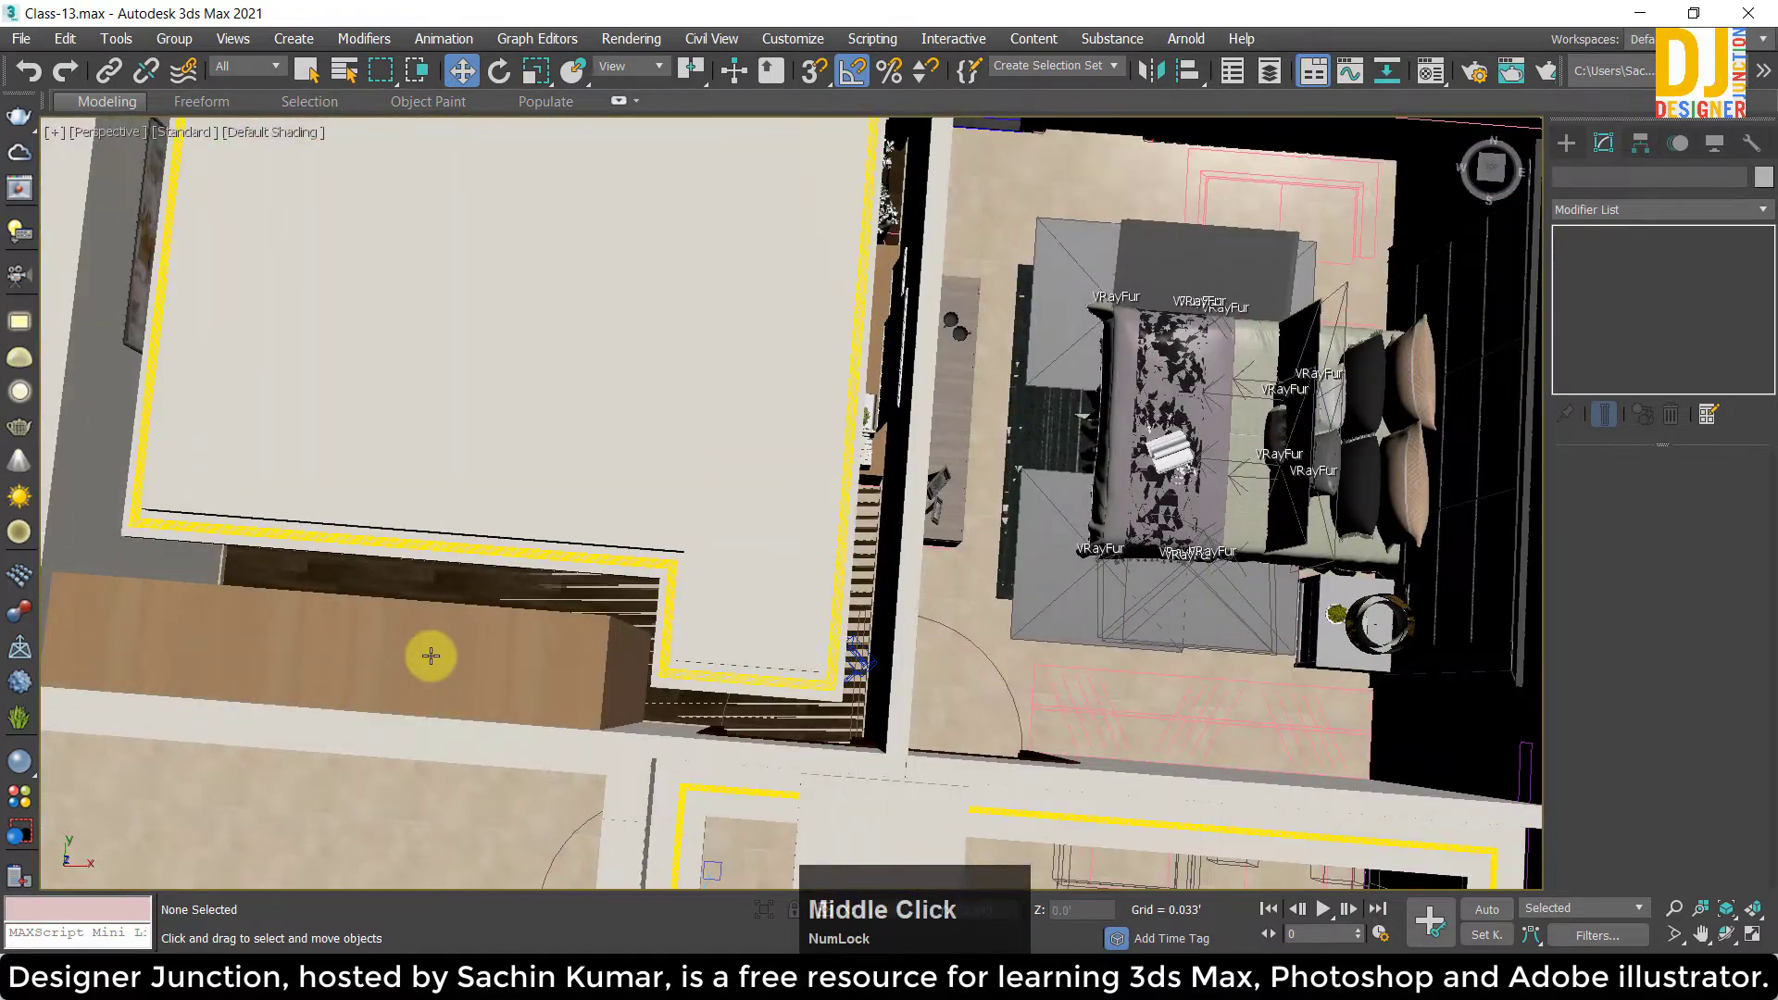
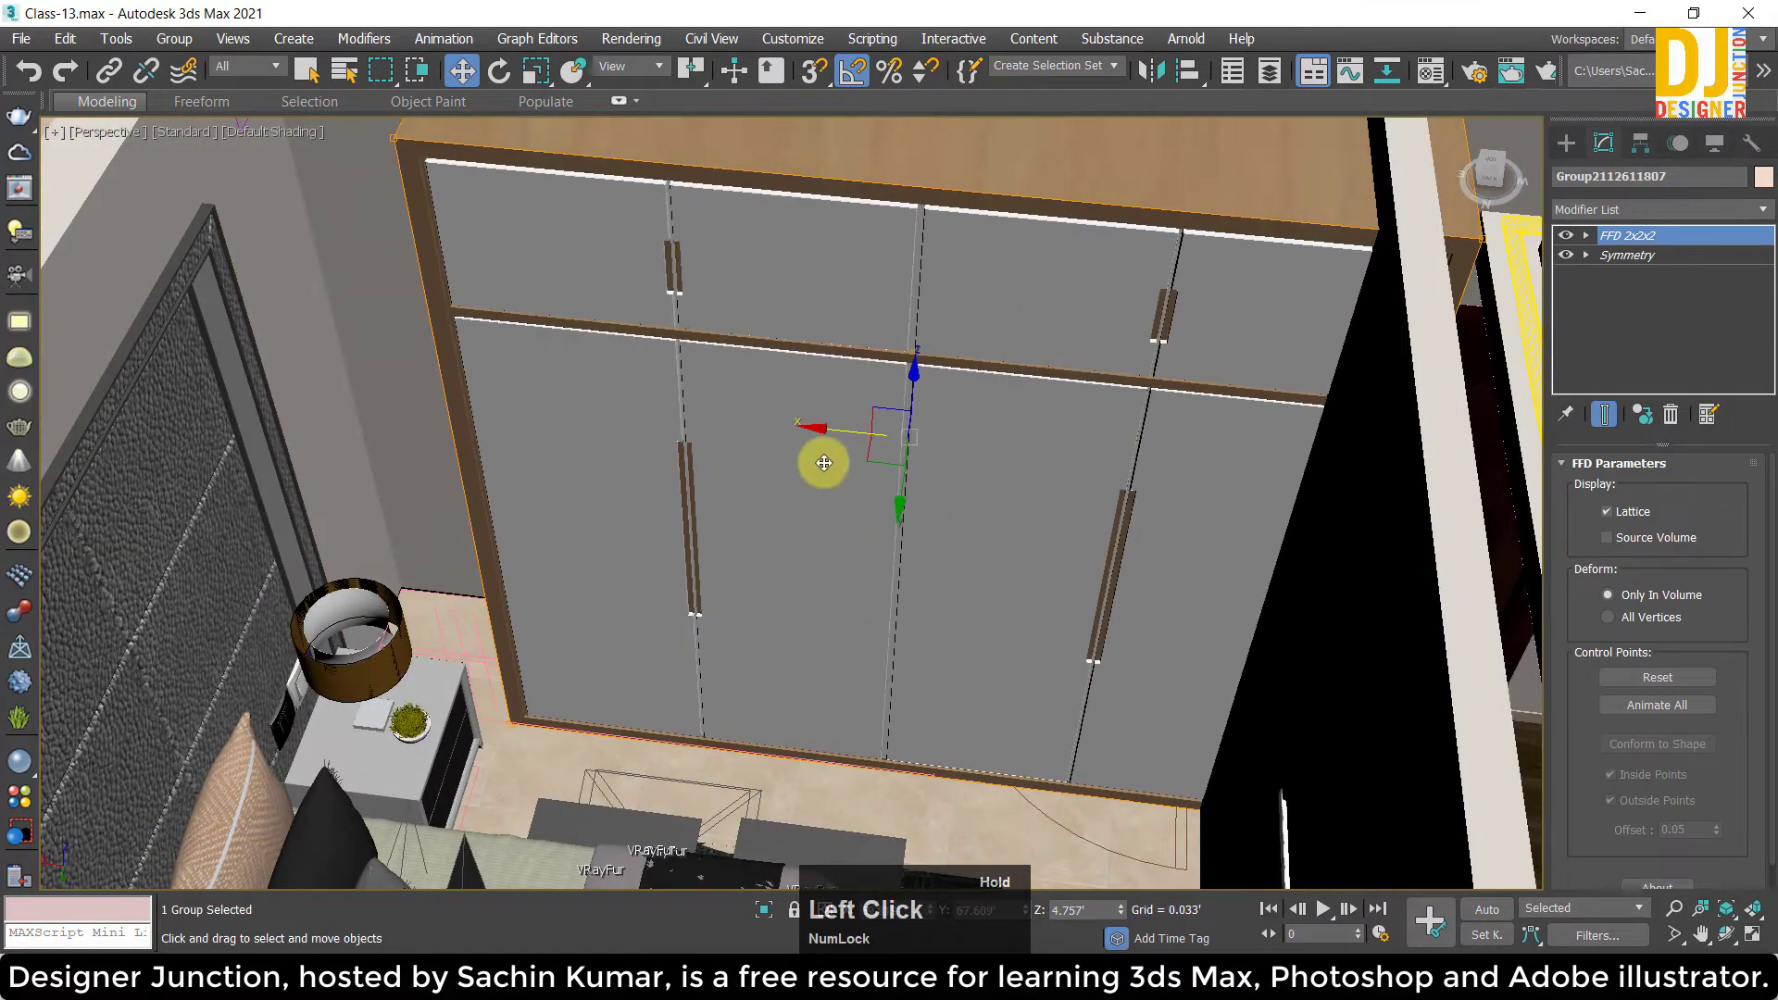
pyautogui.press('ctrl+z')
pyautogui.press('alt+w')
pyautogui.press('z')
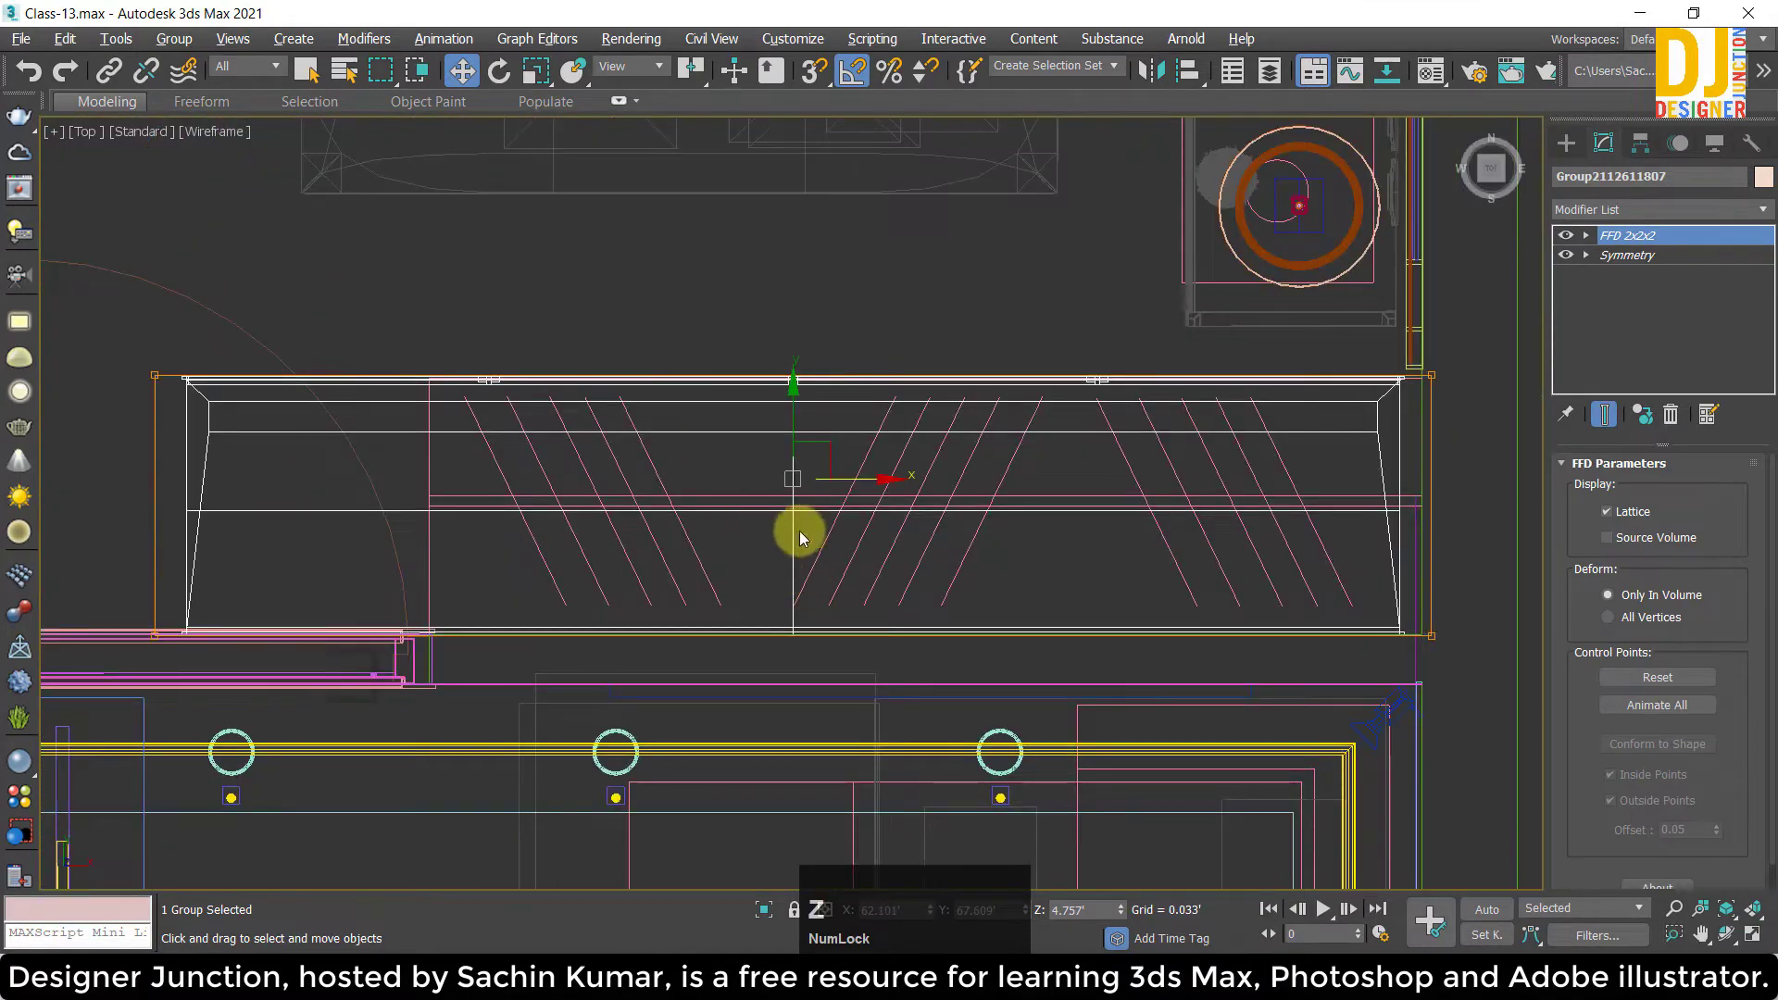
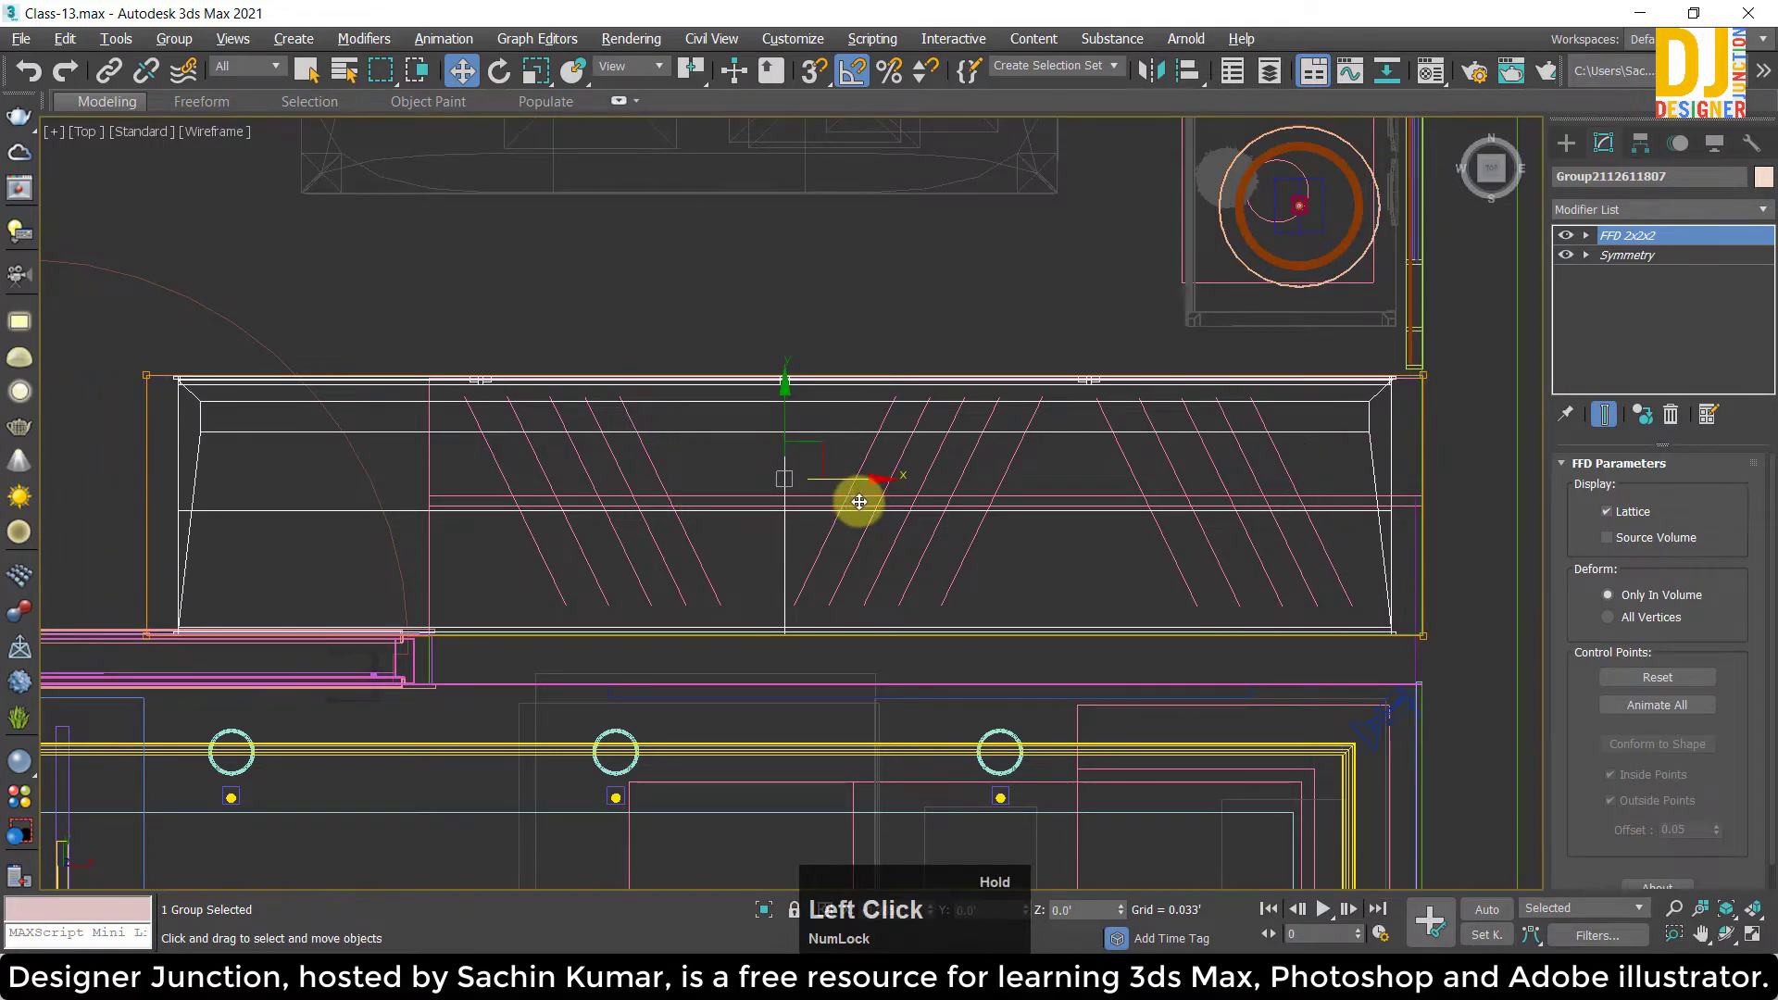
pyautogui.scroll(-3)
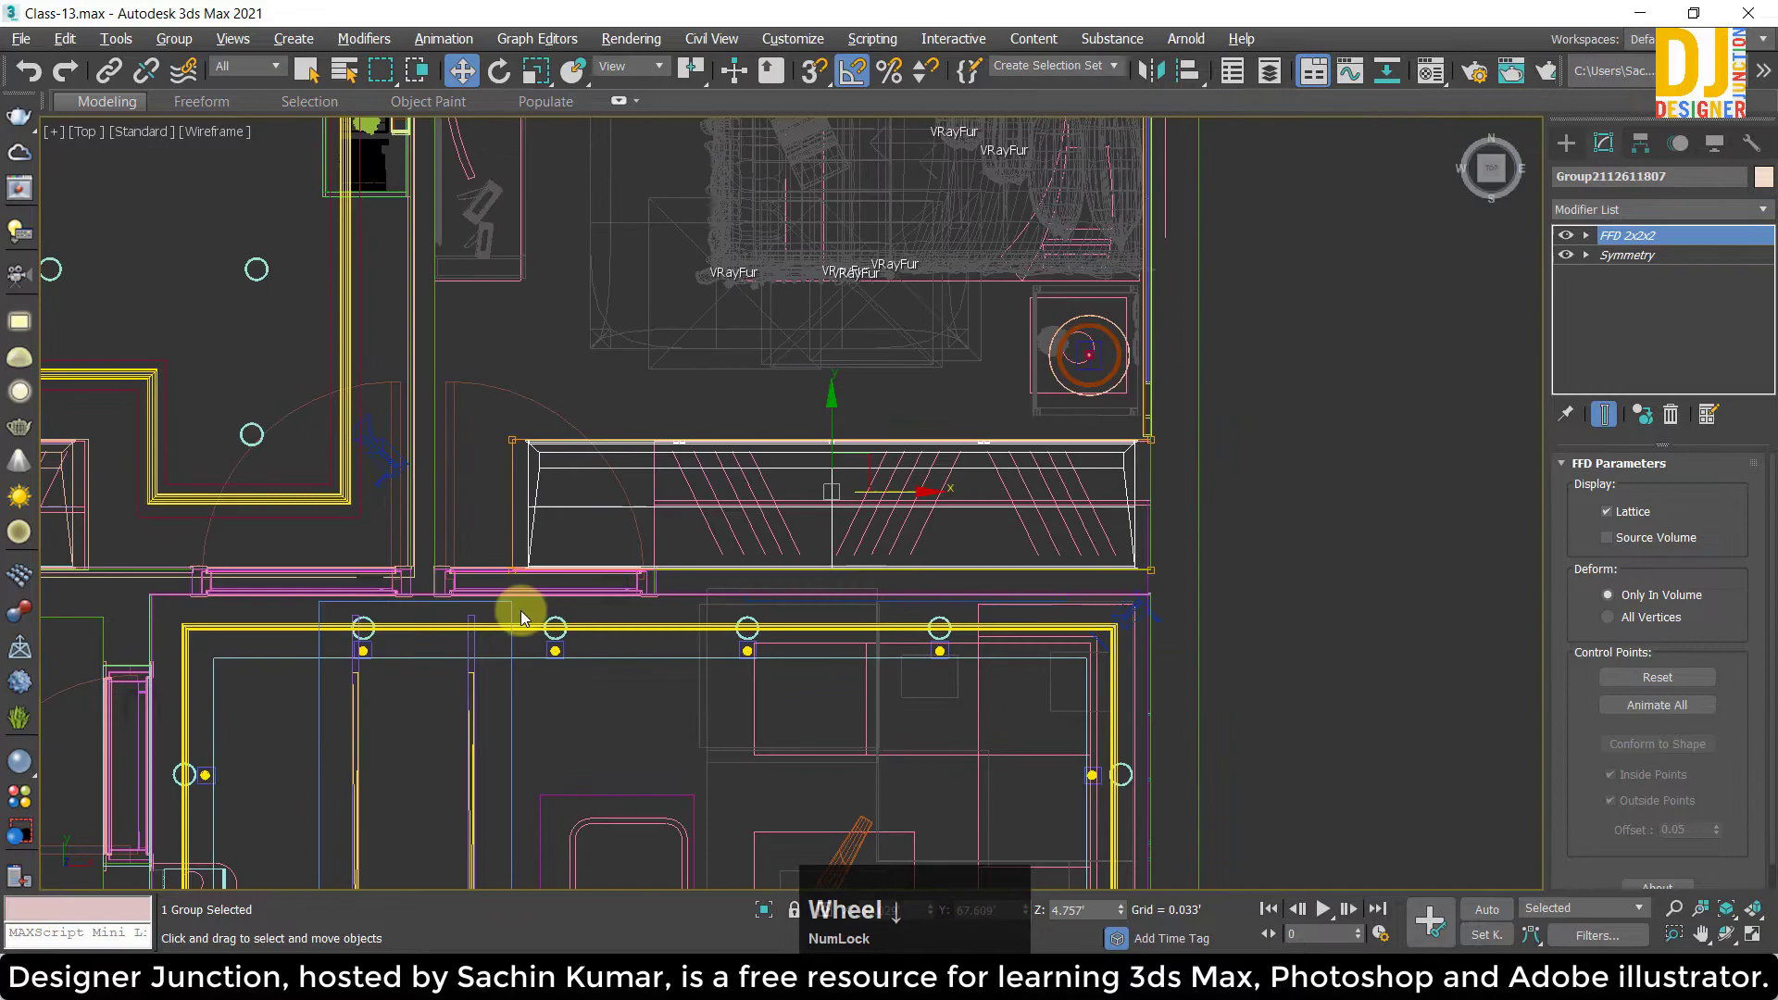
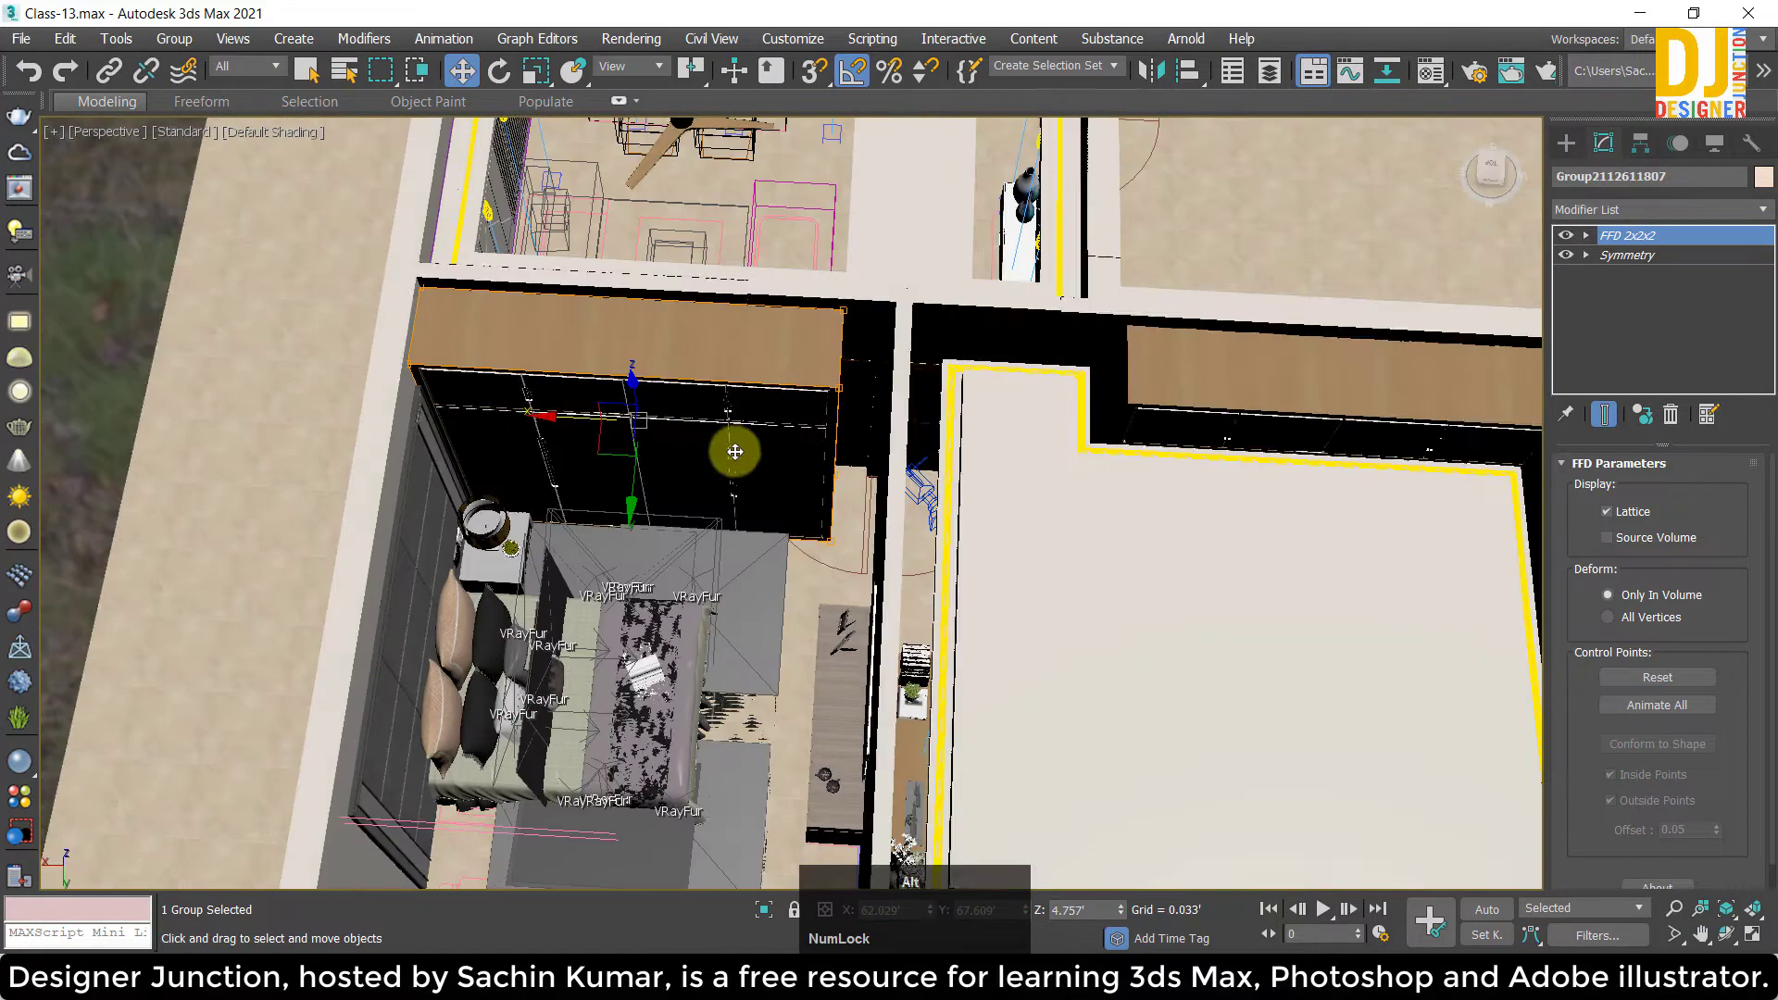
pyautogui.press('w')
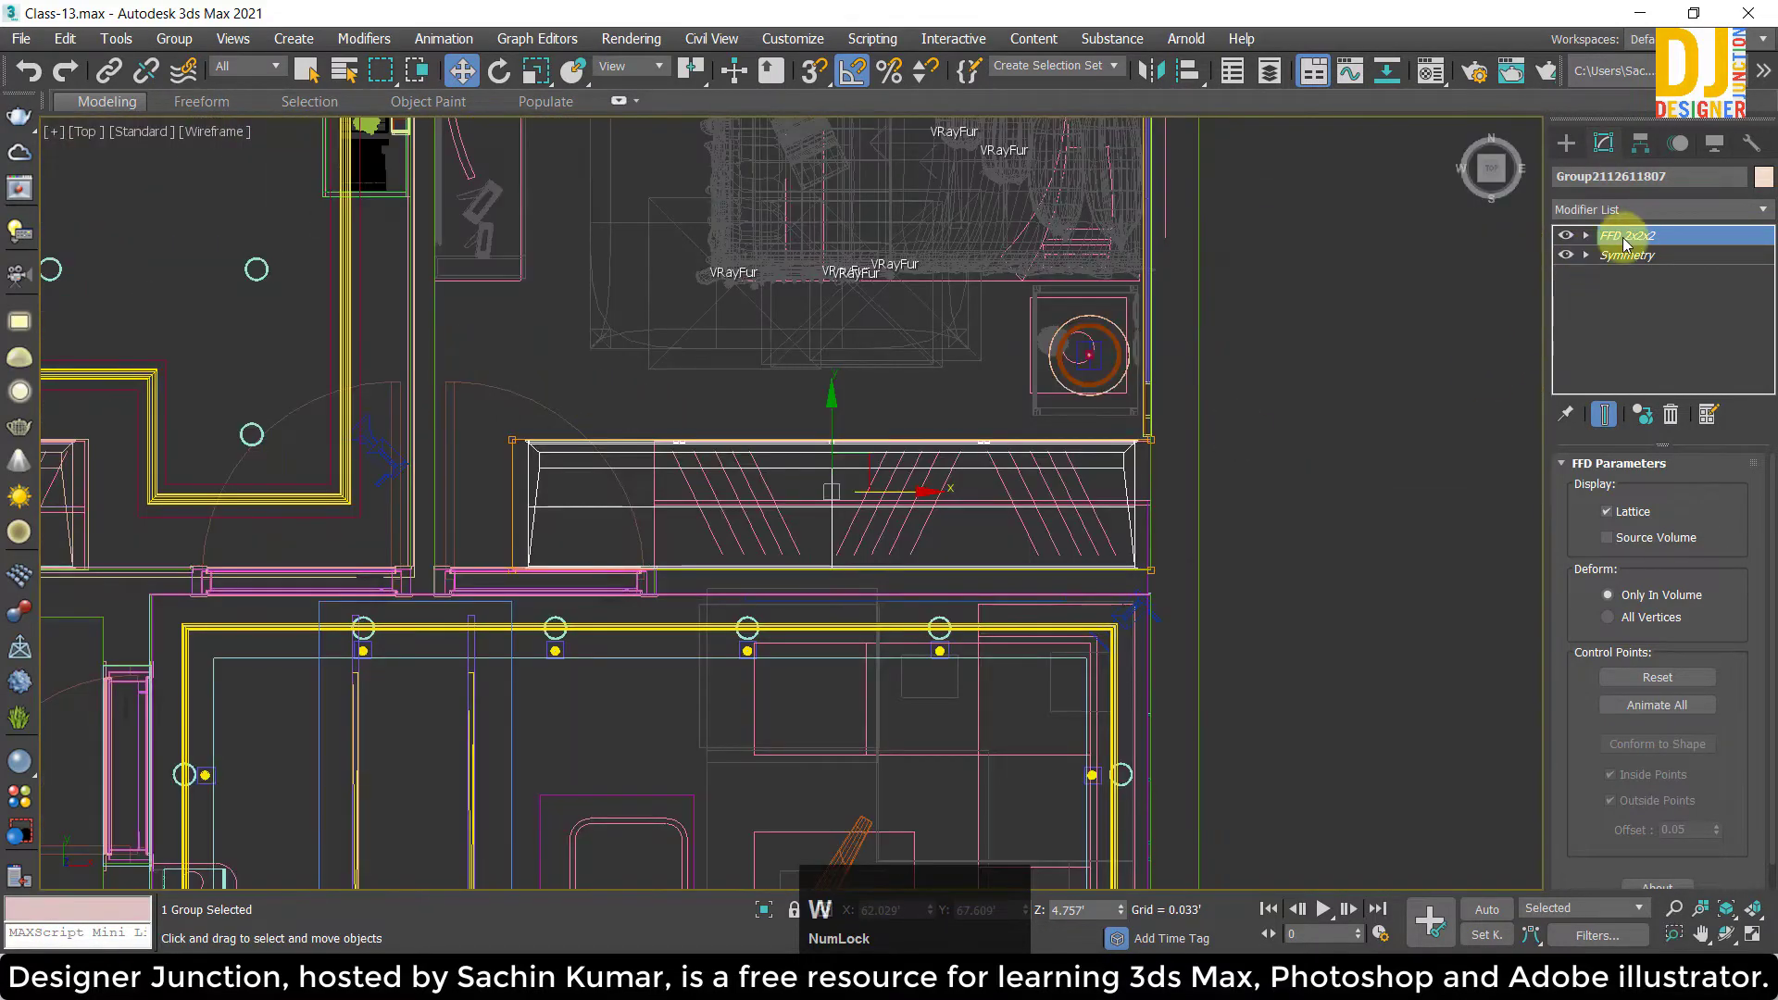
# Deselect, bring up Standard Primitives in the Create panel and pan across the wardrobe in perspective.
pyautogui.click(1589, 244)
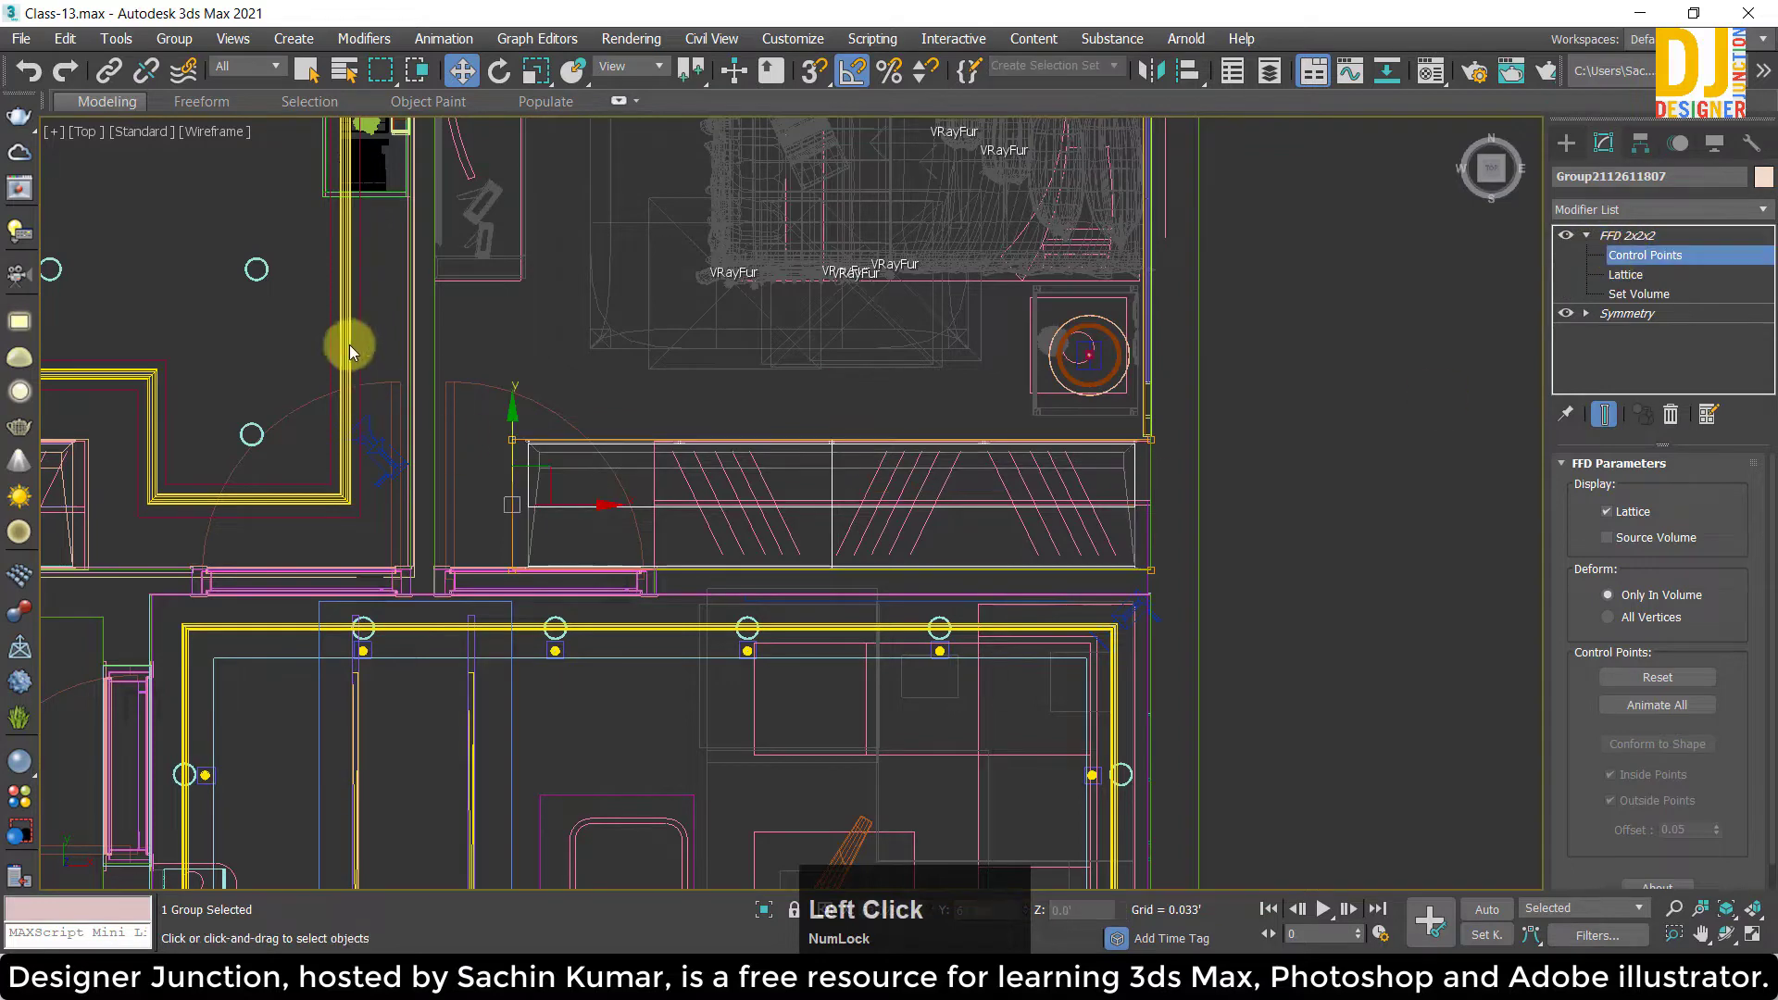
pyautogui.scroll(3)
pyautogui.click(491, 501)
pyautogui.press('w')
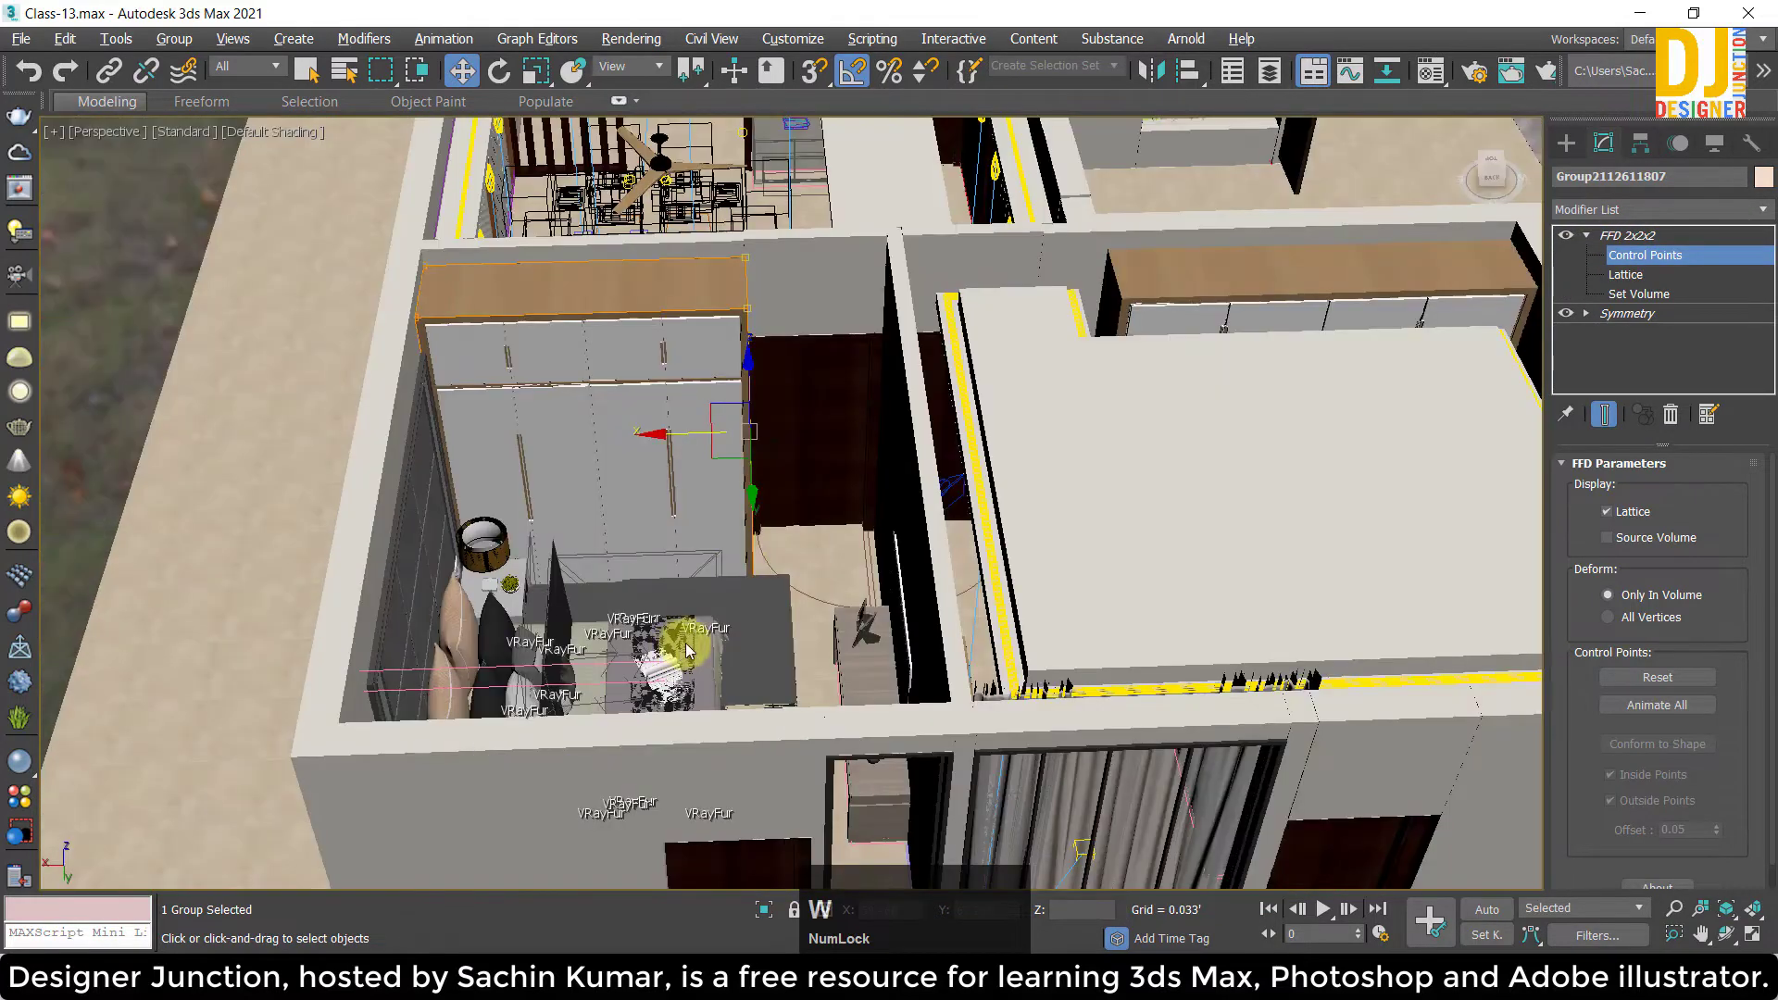
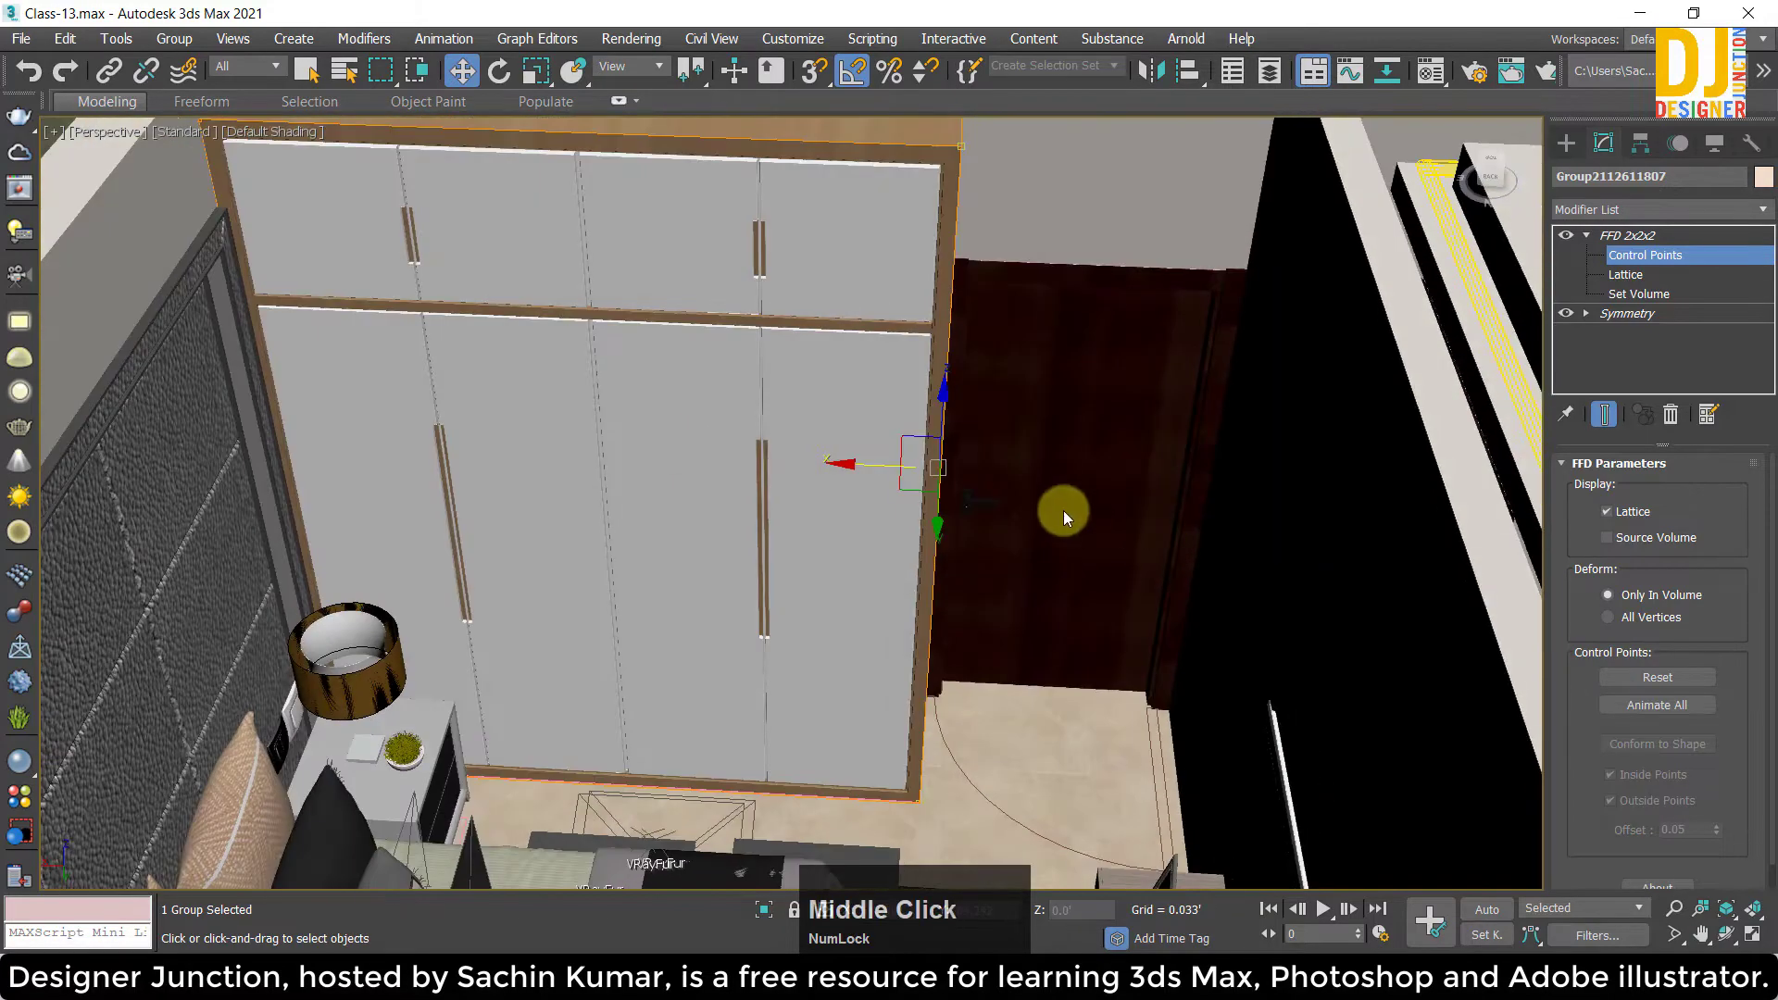
pyautogui.press('ctrl+z')
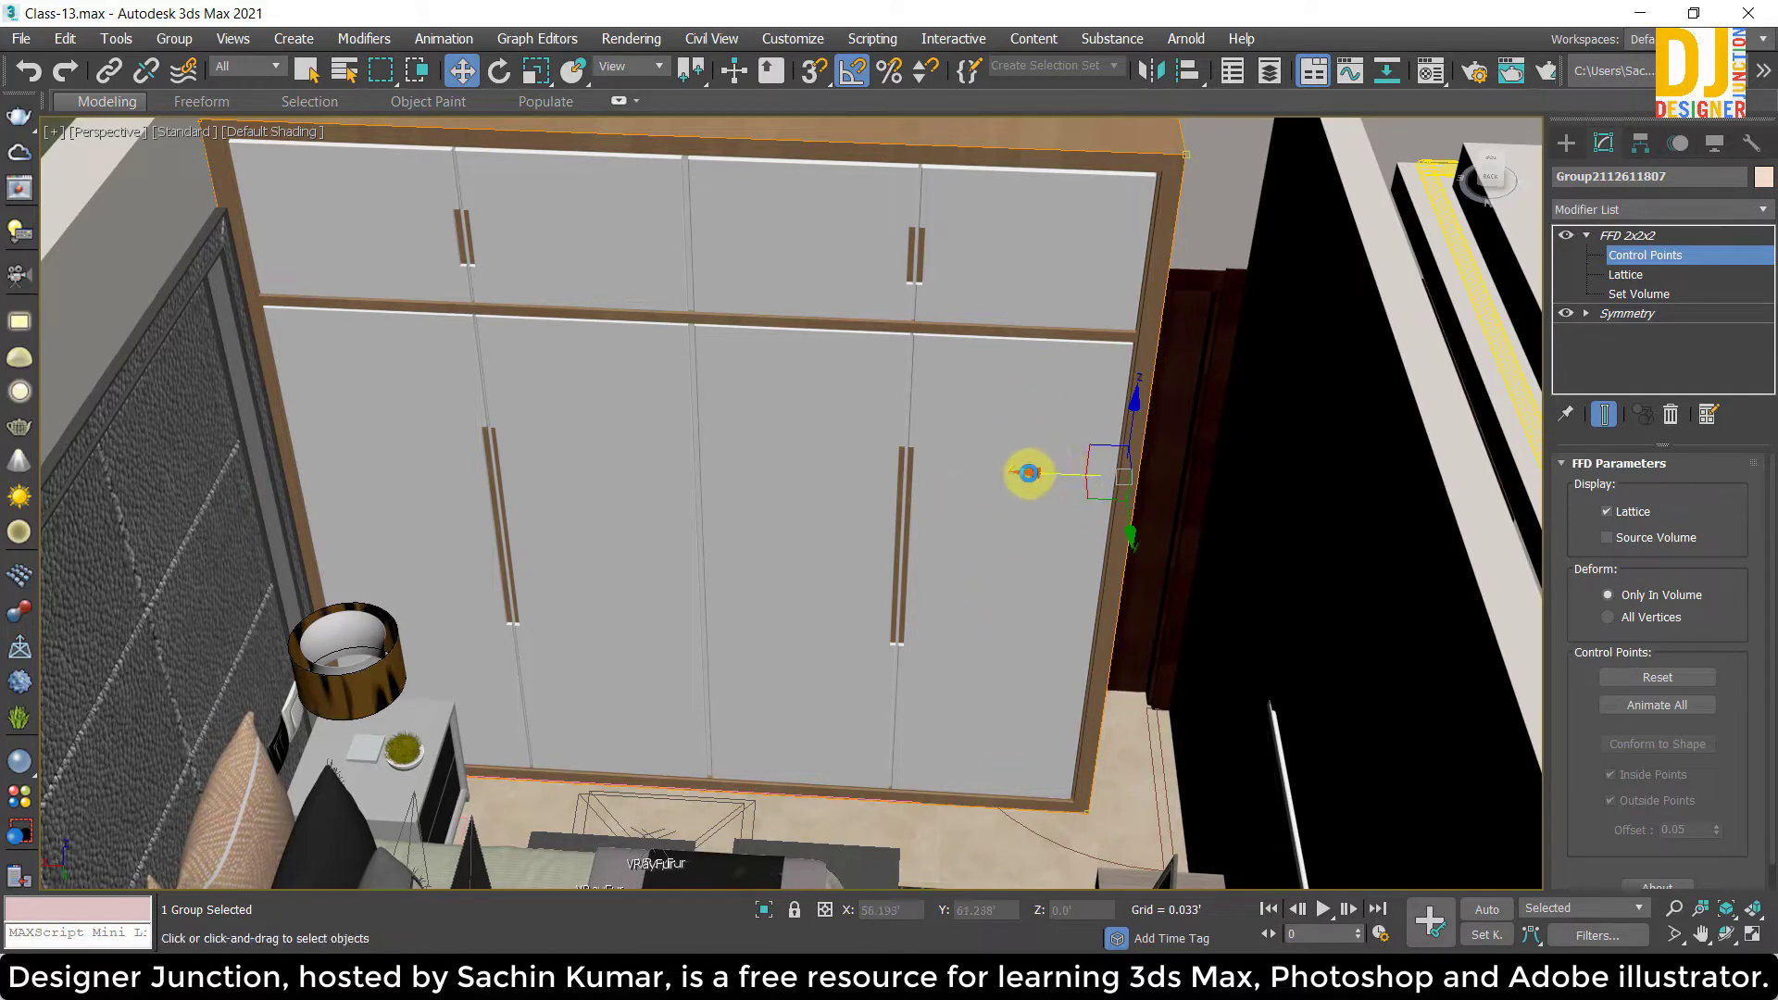
pyautogui.click(1038, 475)
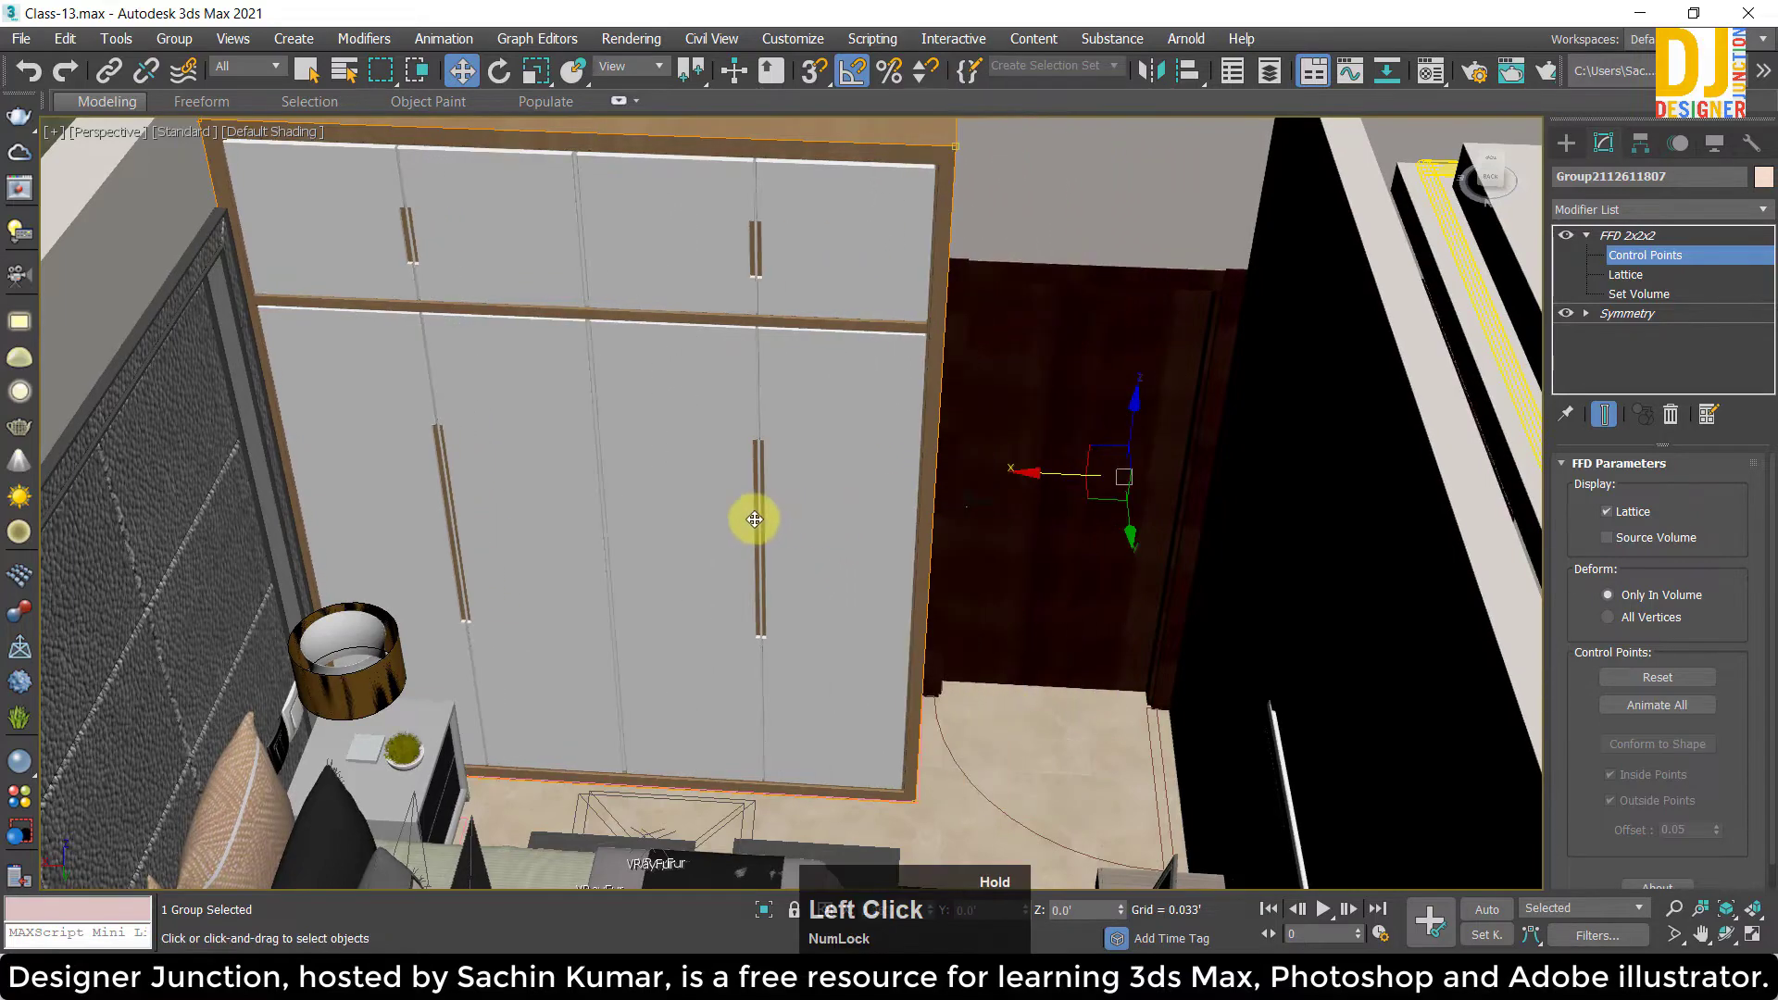
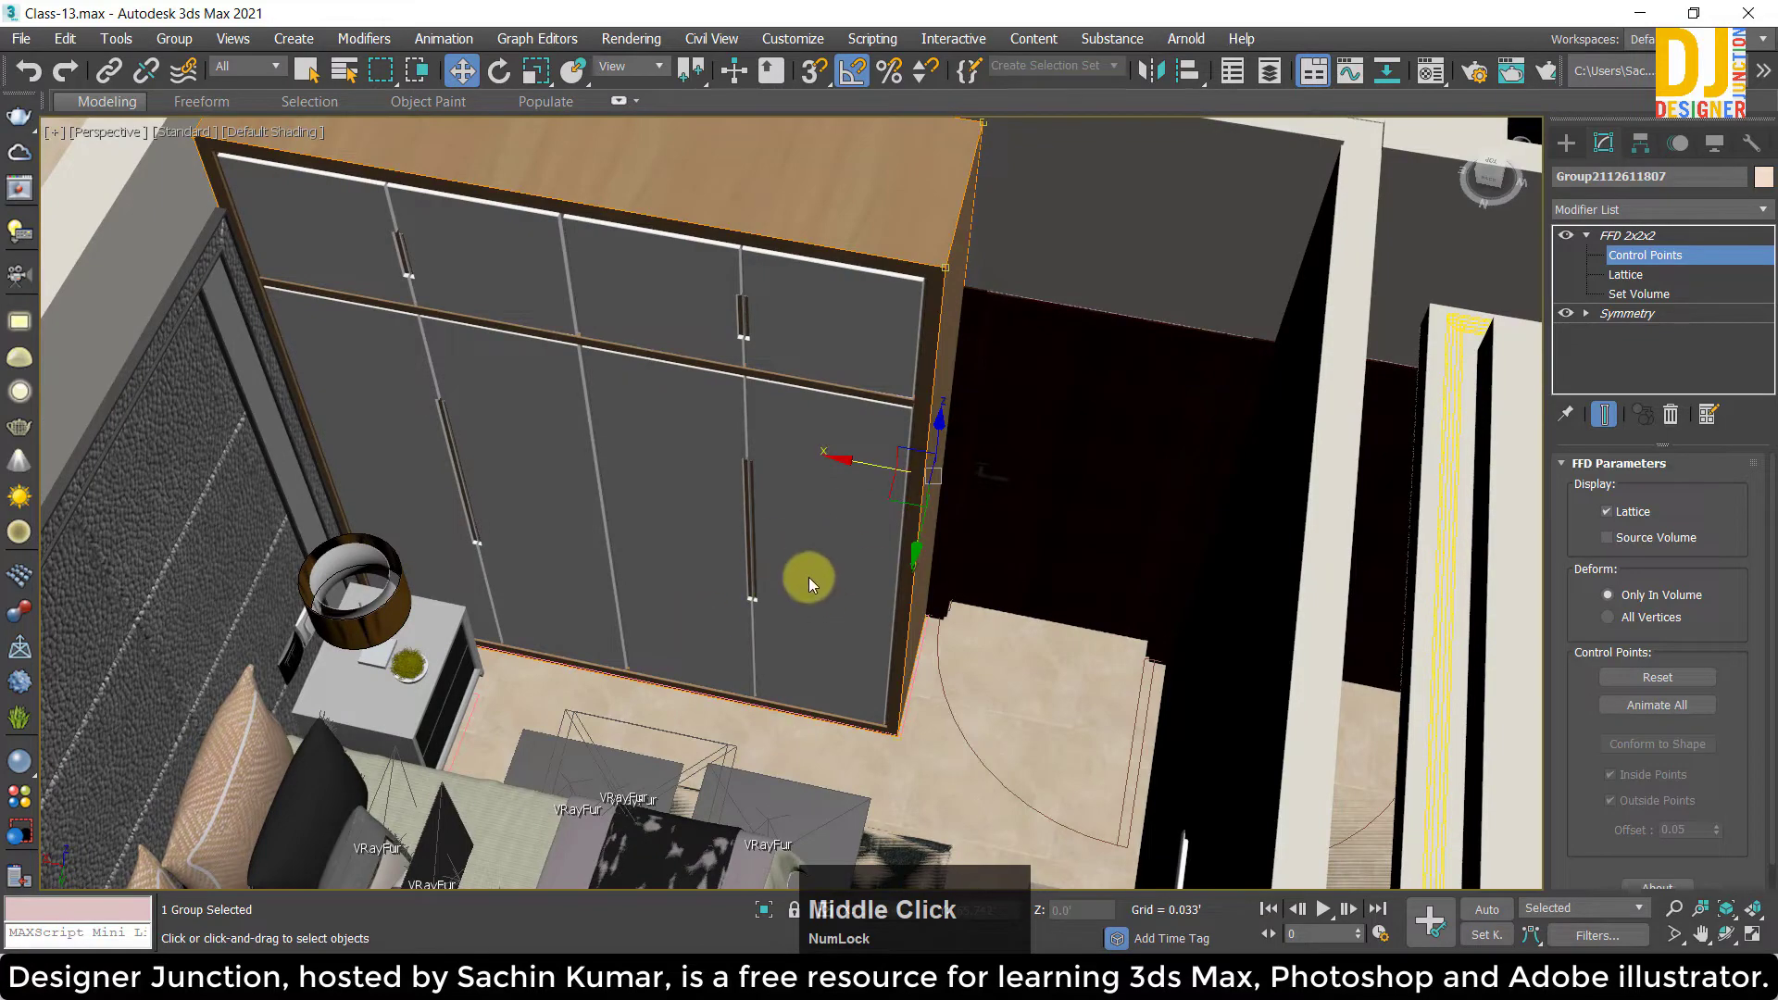
pyautogui.middleClick(832, 459)
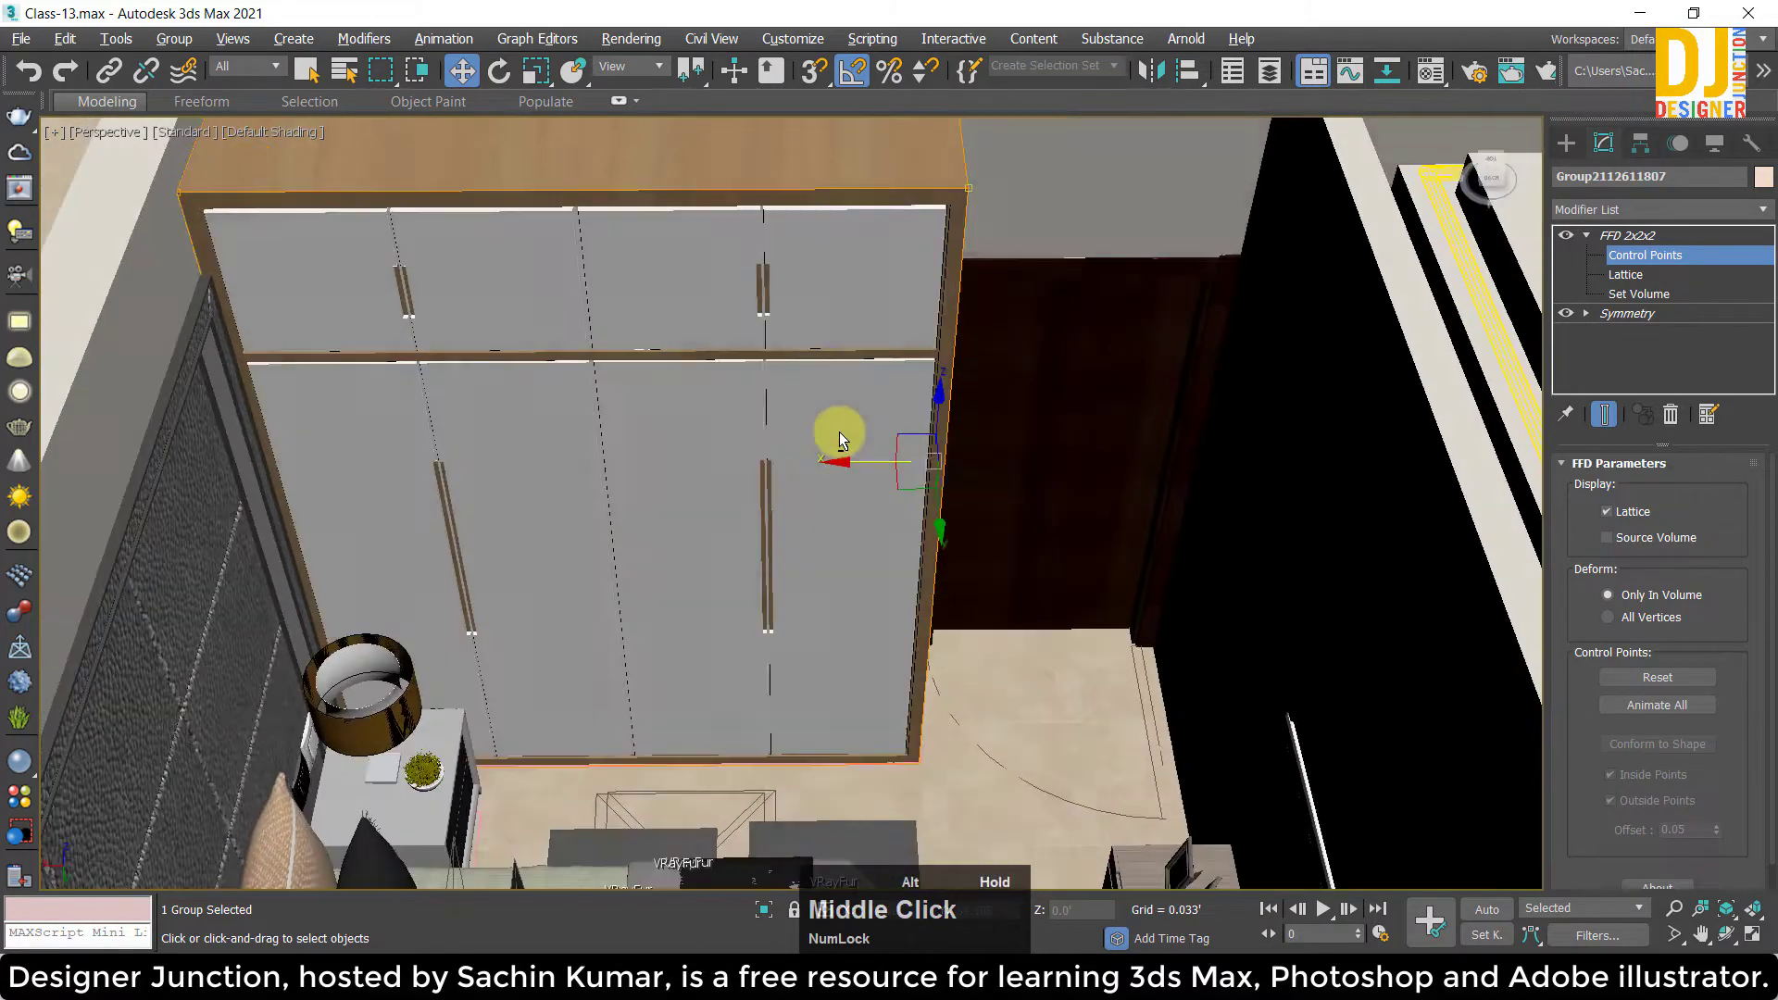
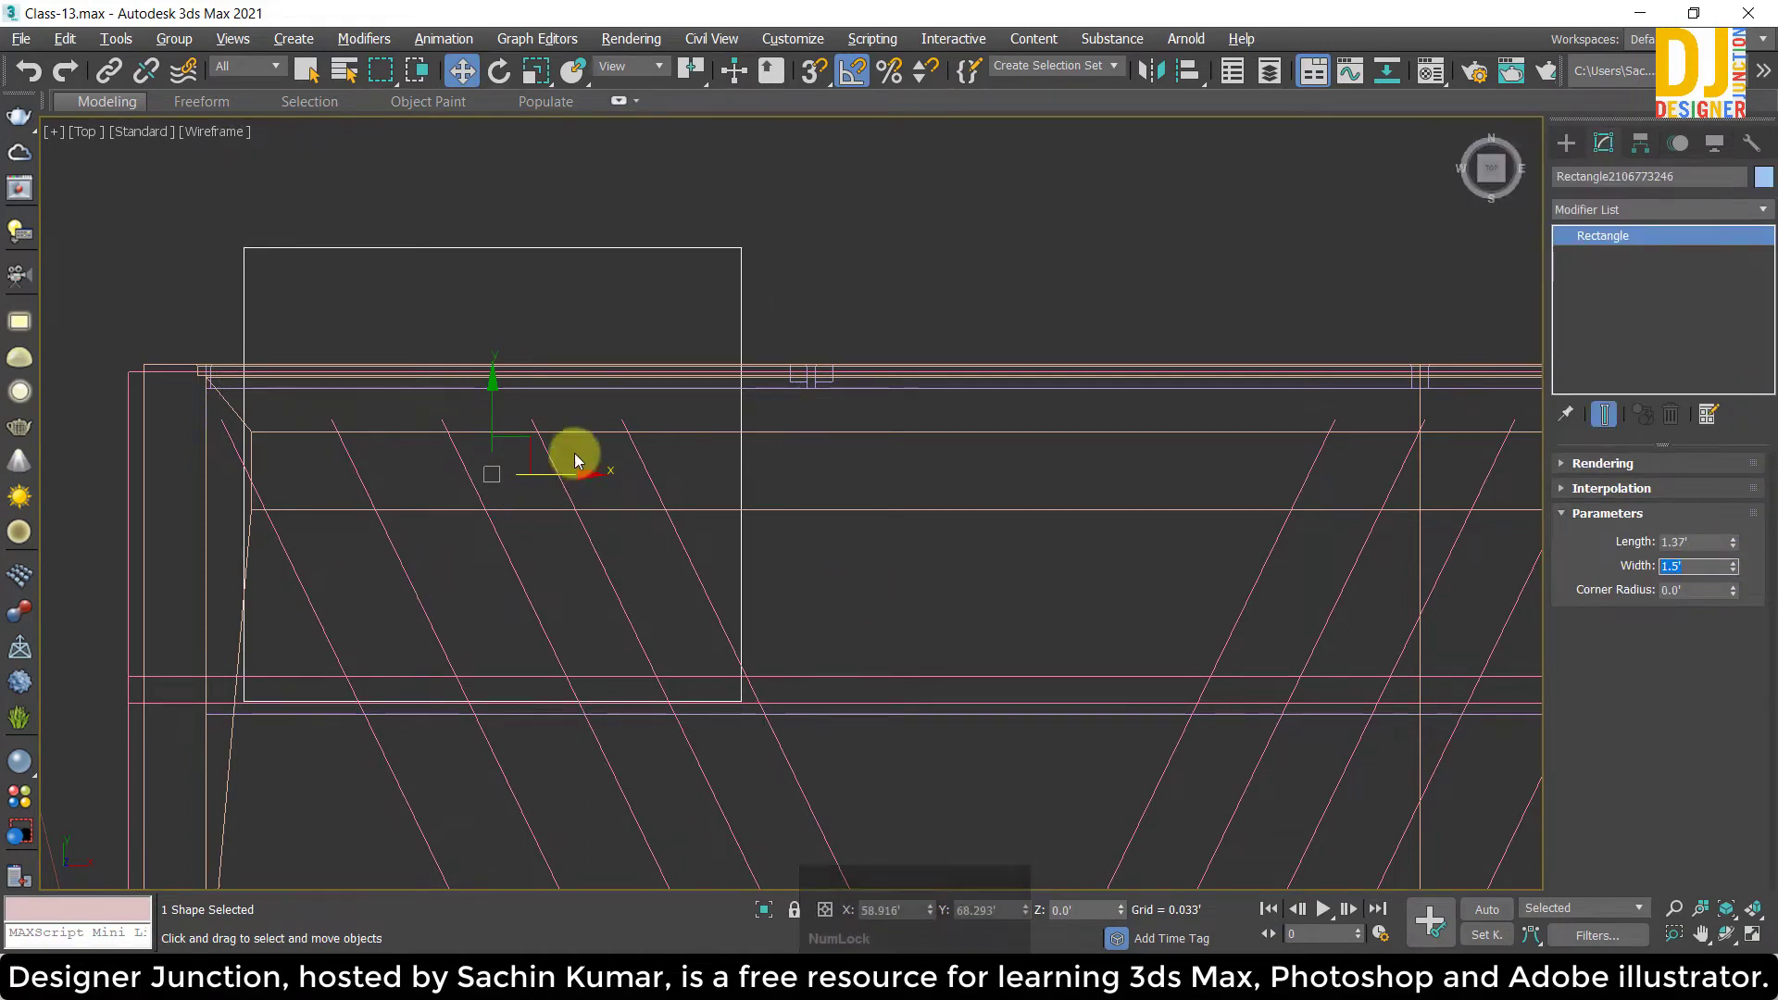
# Place a reference rectangle at the wardrobe's front corner and check it in perspective.
pyautogui.click(539, 437)
pyautogui.press('alt+w')
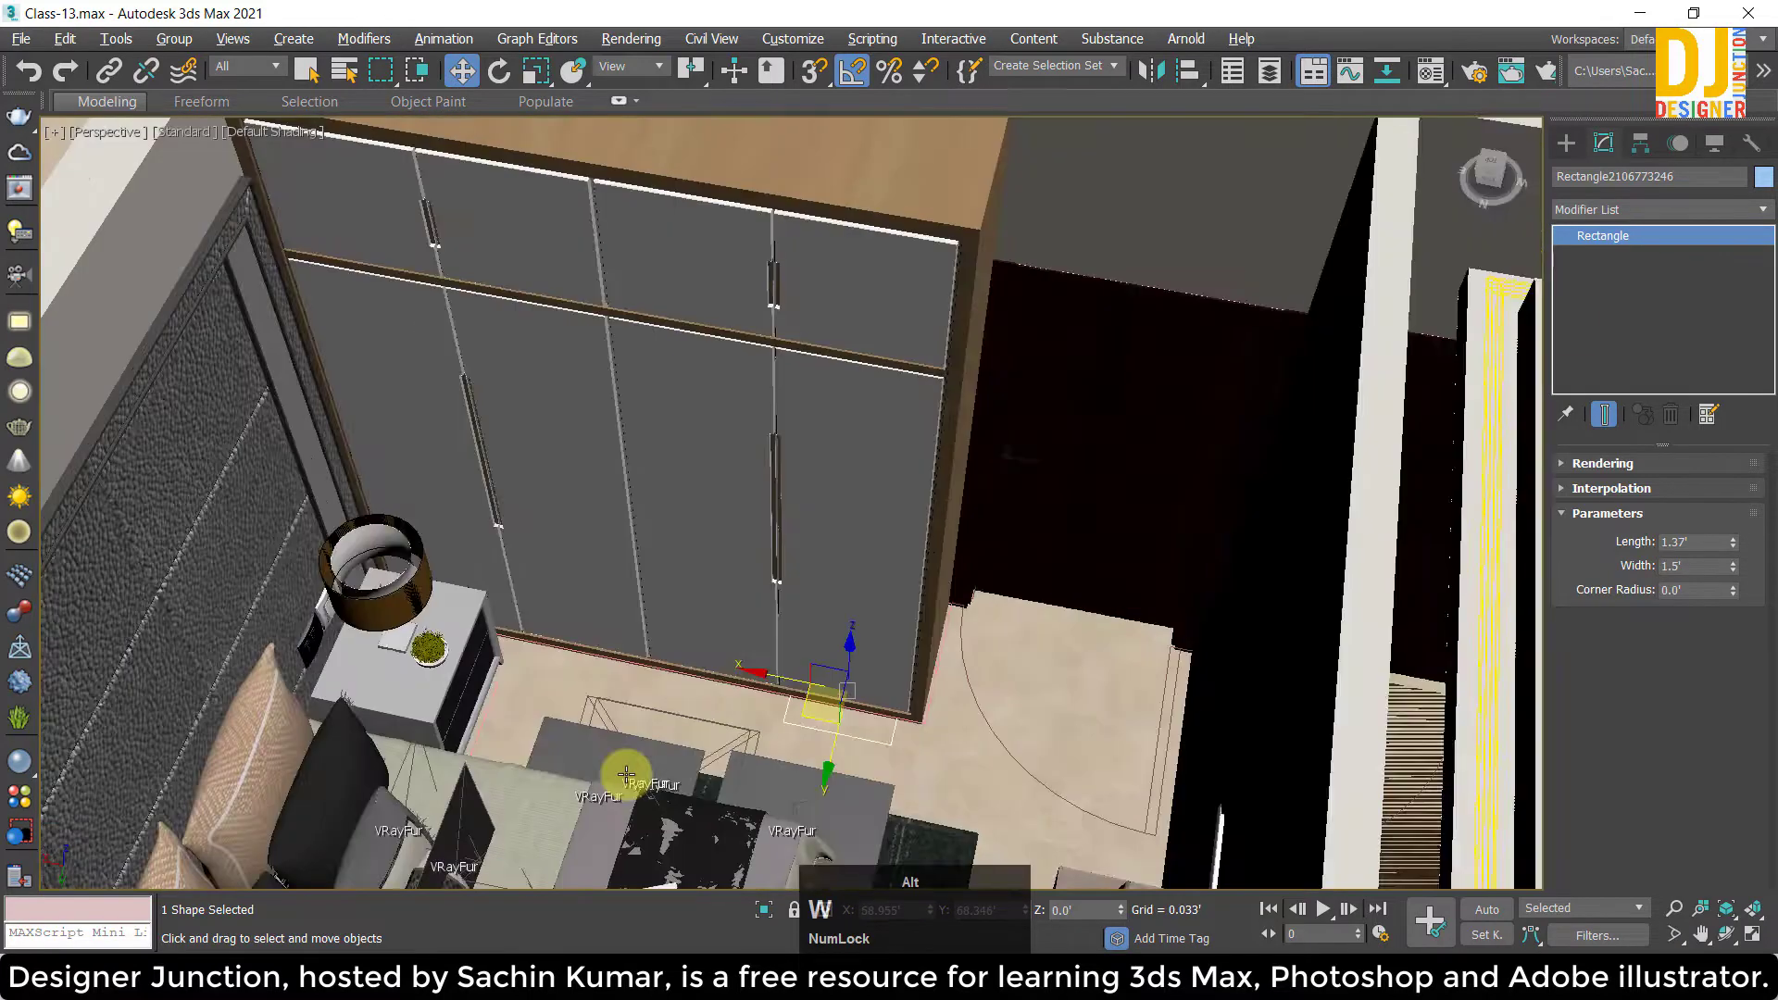
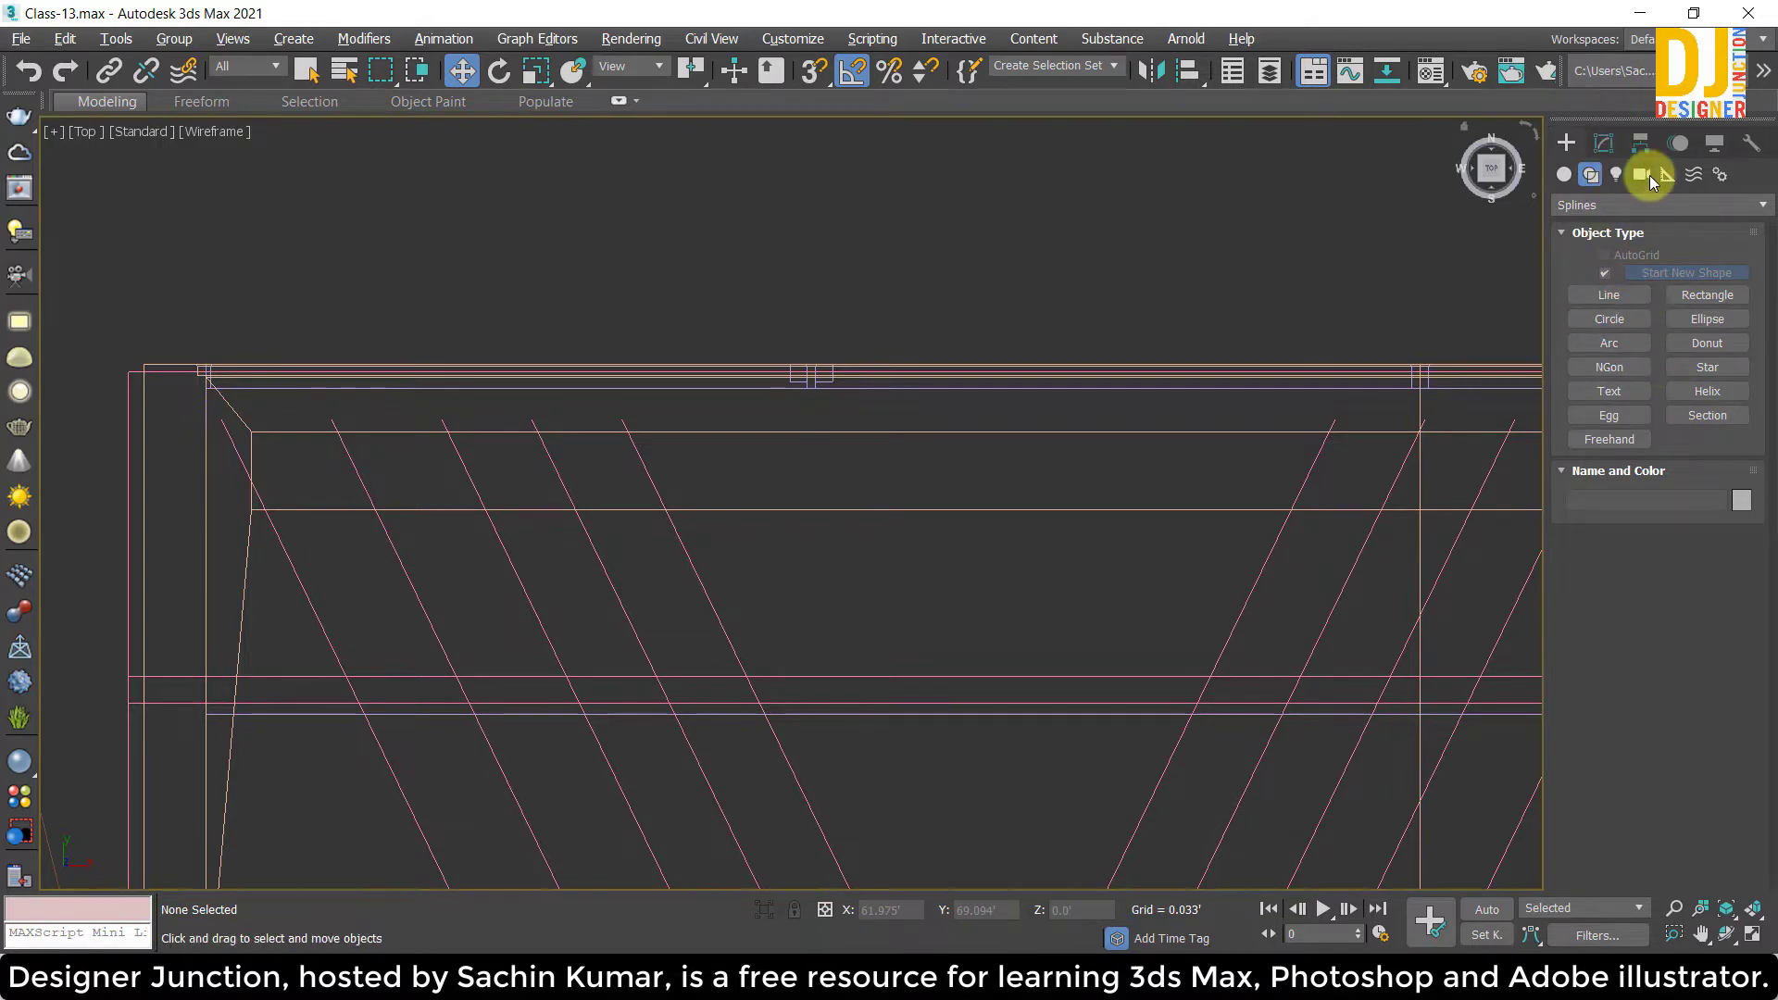
# Browse the Create, Display and Hierarchy panels and bring up the helper objects including Tape.
pyautogui.click(1700, 380)
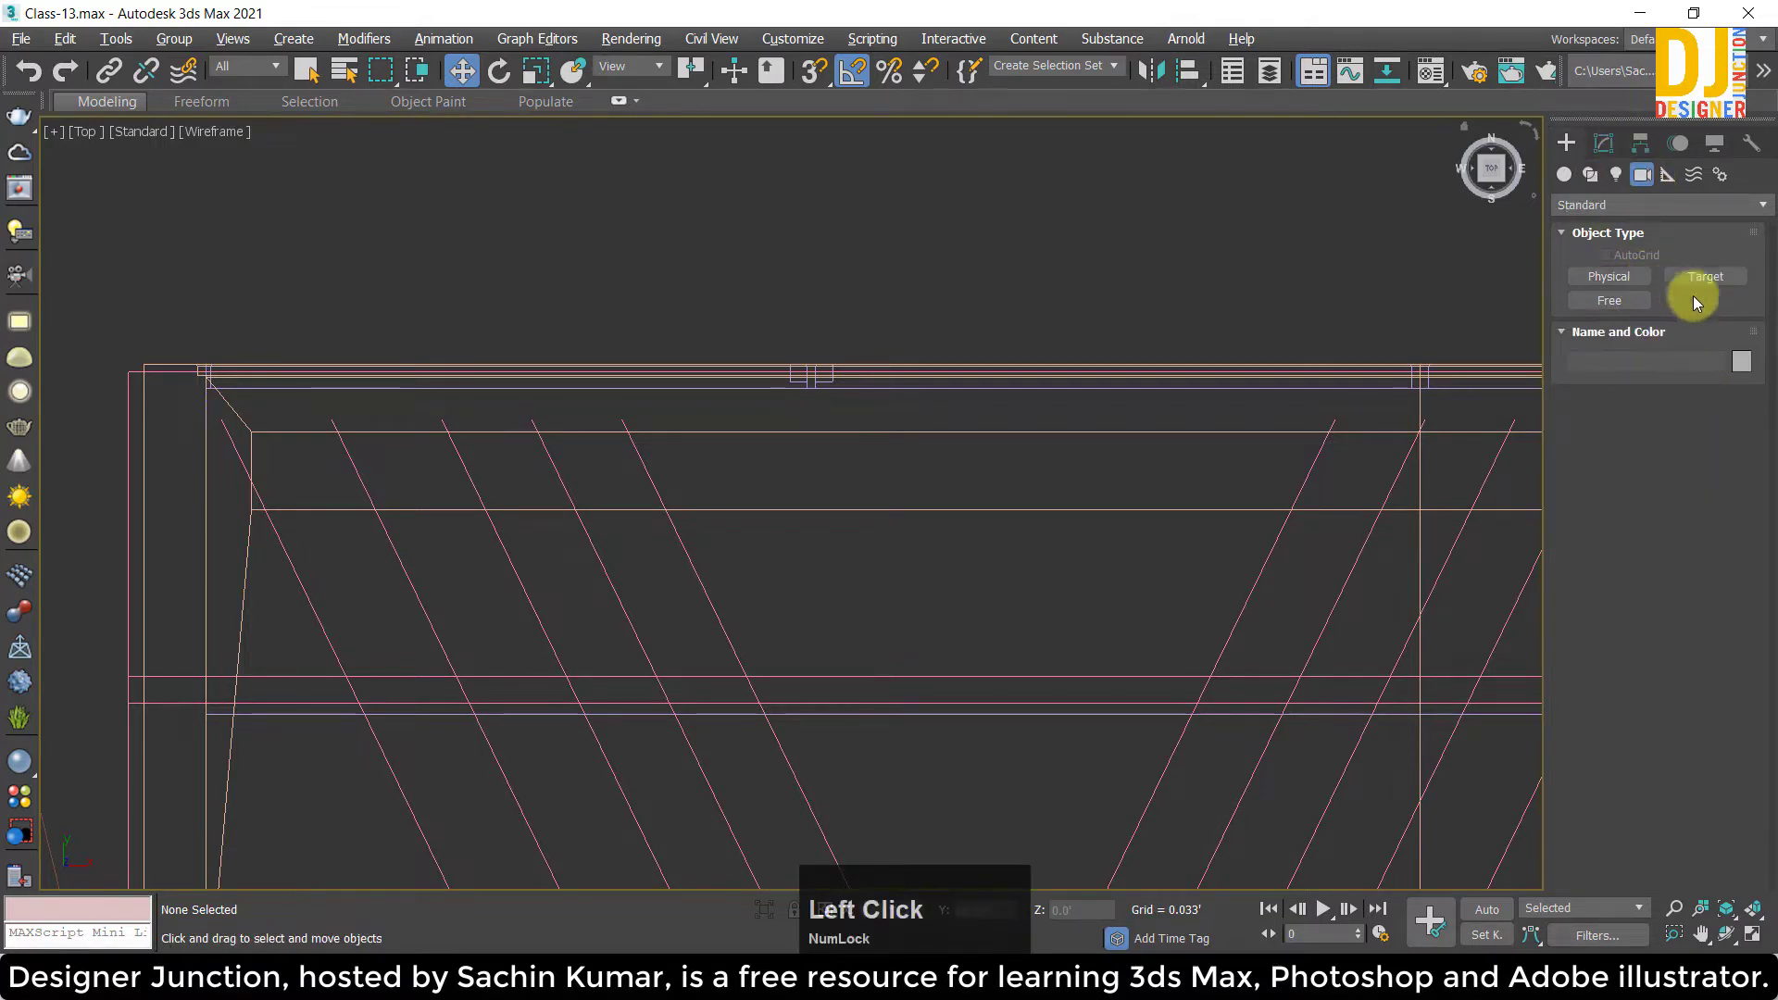
pyautogui.click(1692, 143)
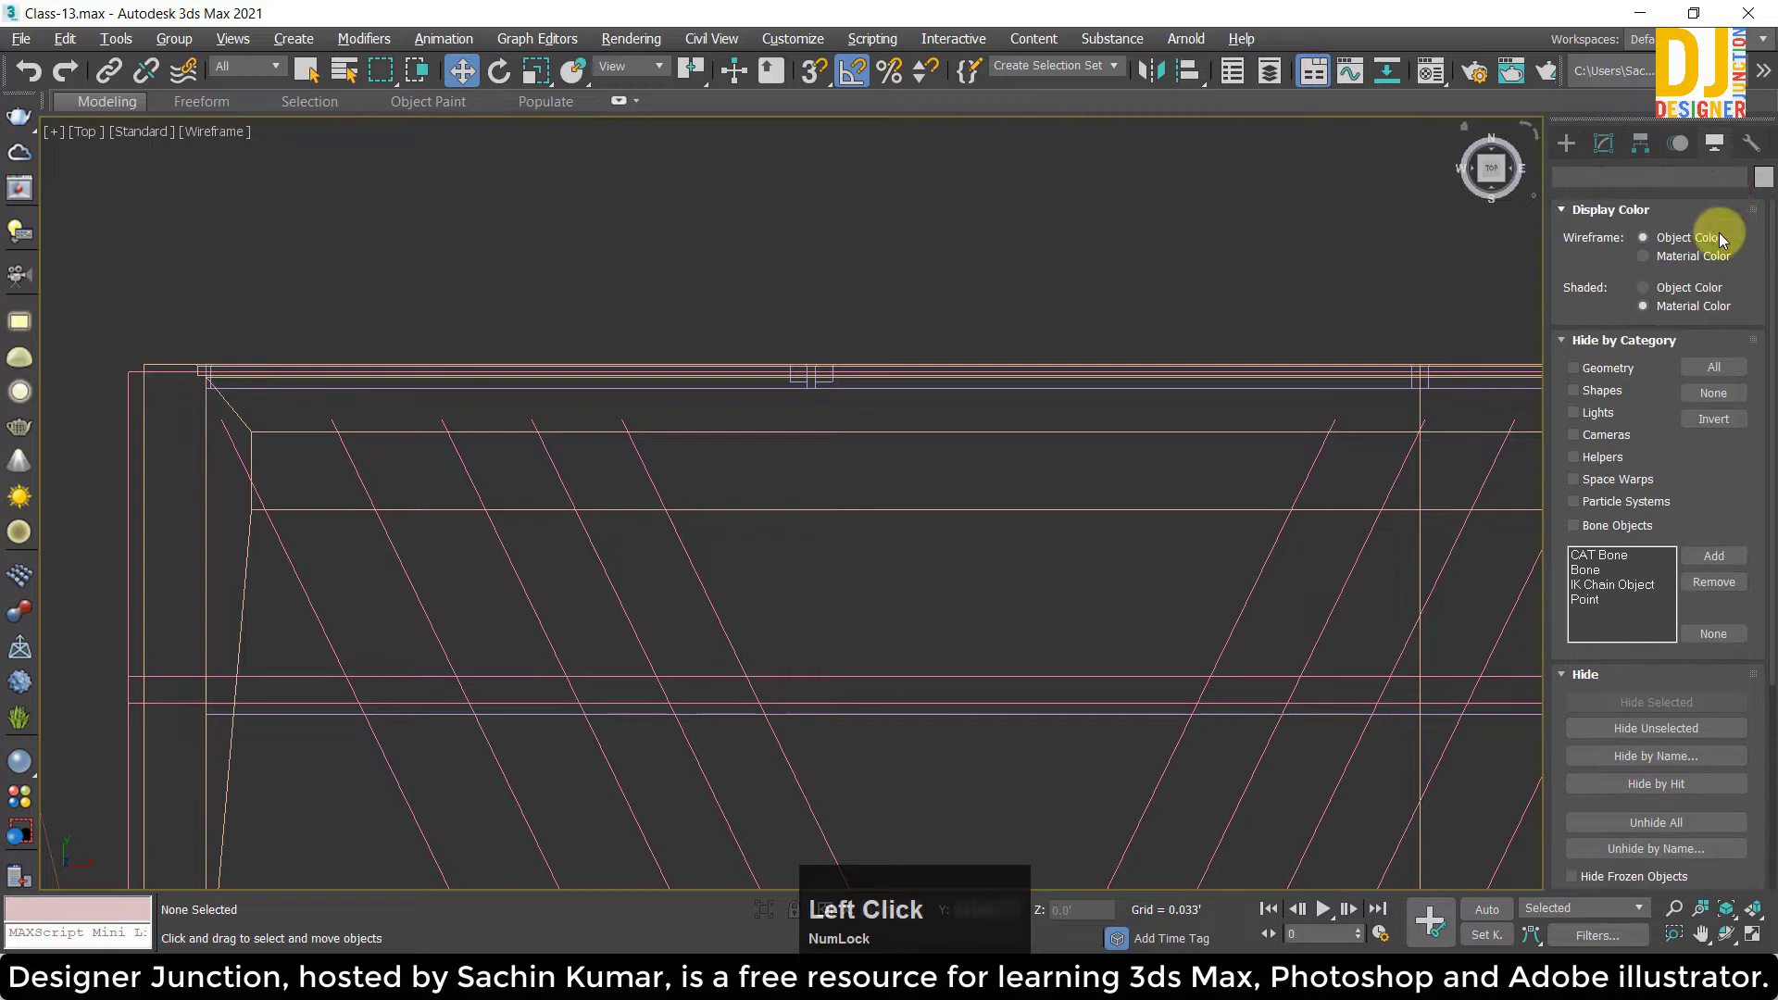
pyautogui.click(1646, 148)
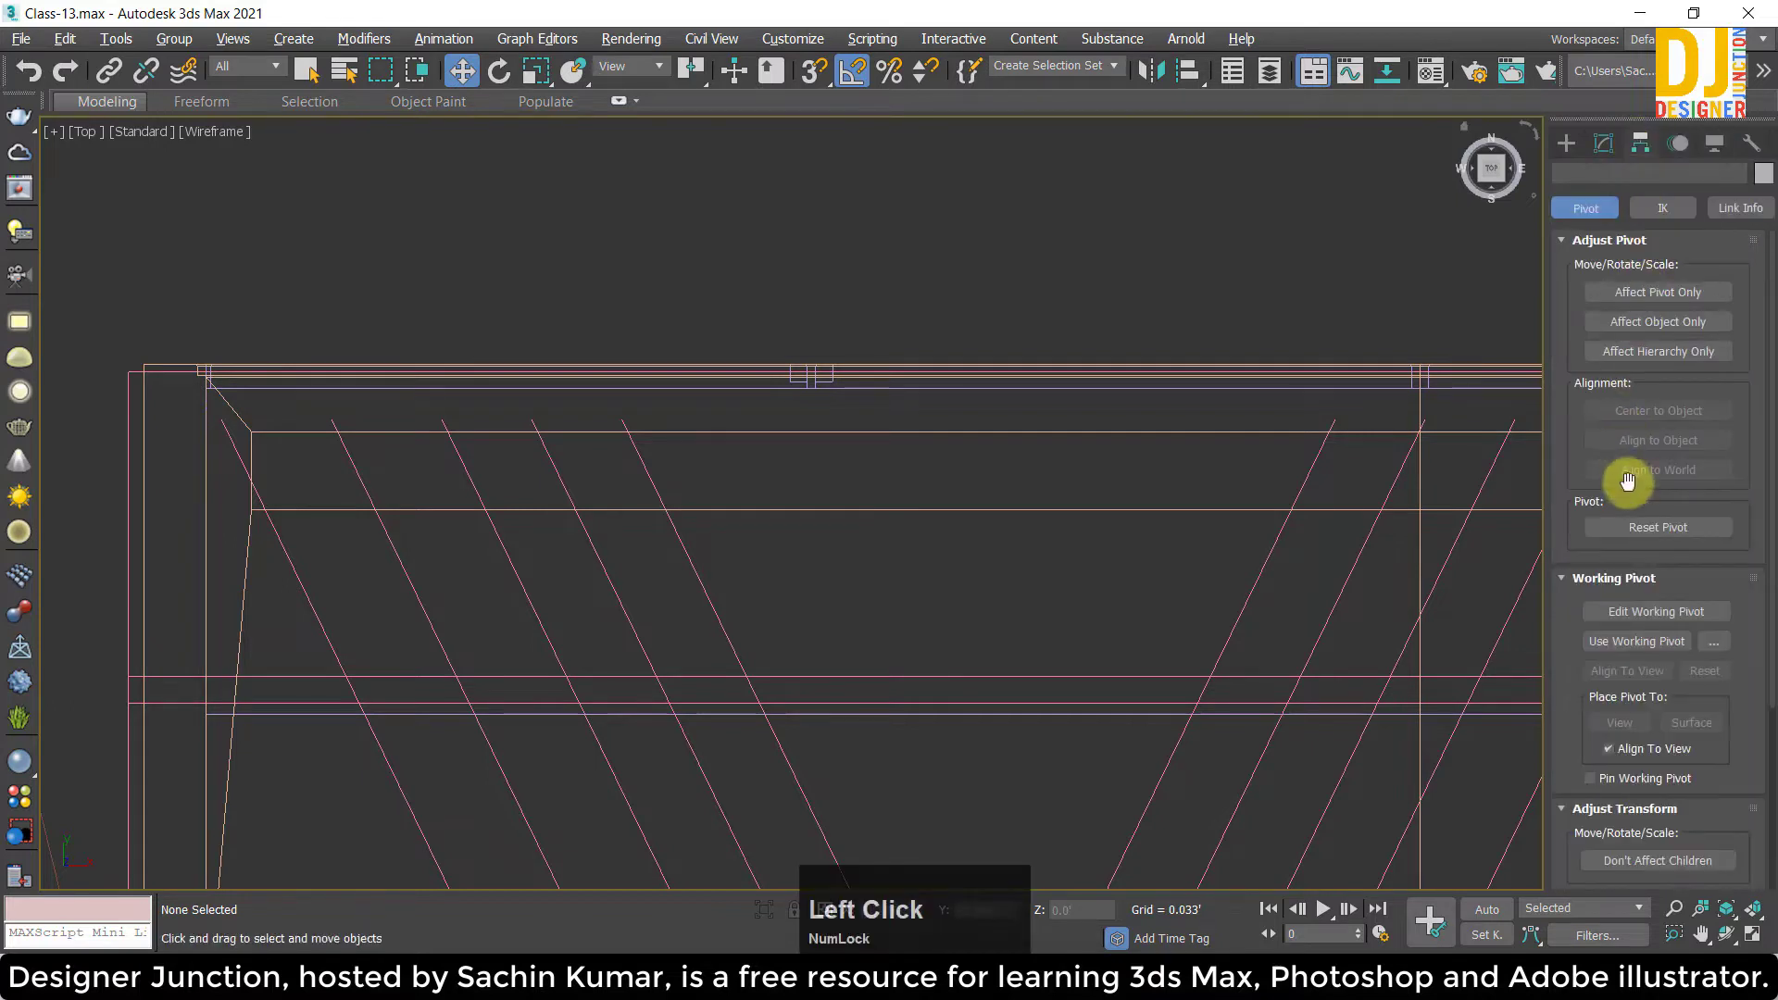
pyautogui.click(1585, 171)
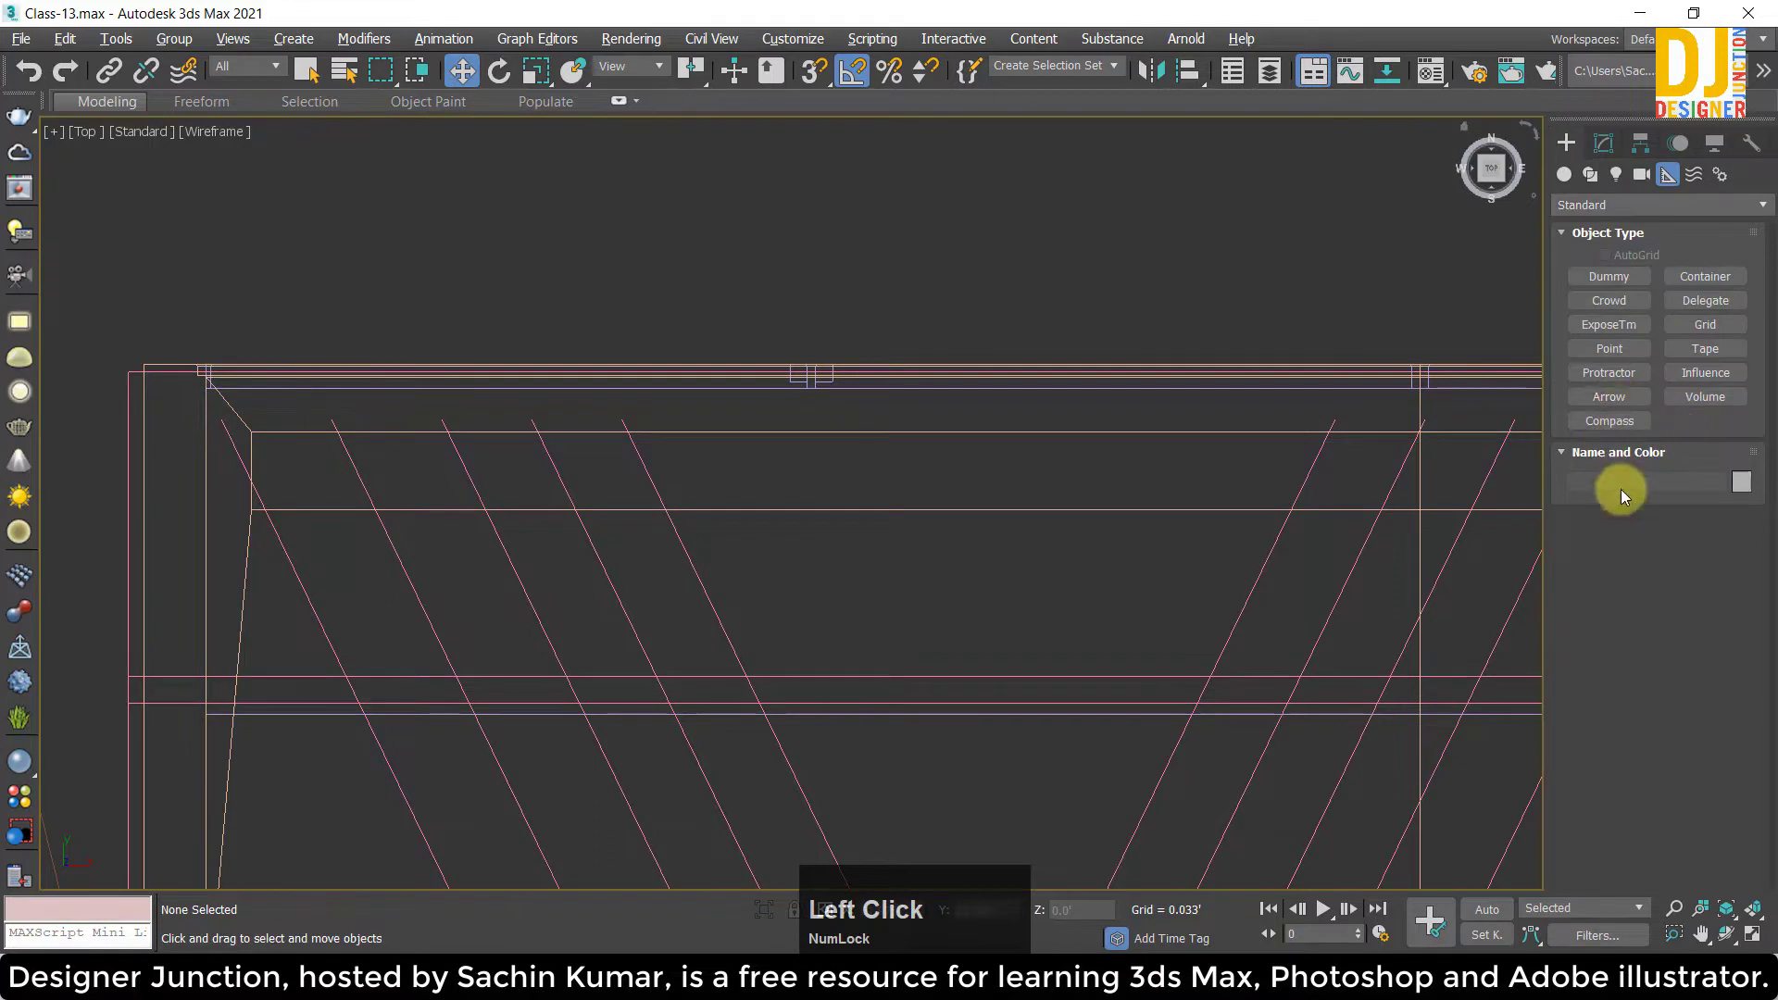
# Lay a tape along the top edge, try Specify Length, then remove it.
pyautogui.click(1710, 357)
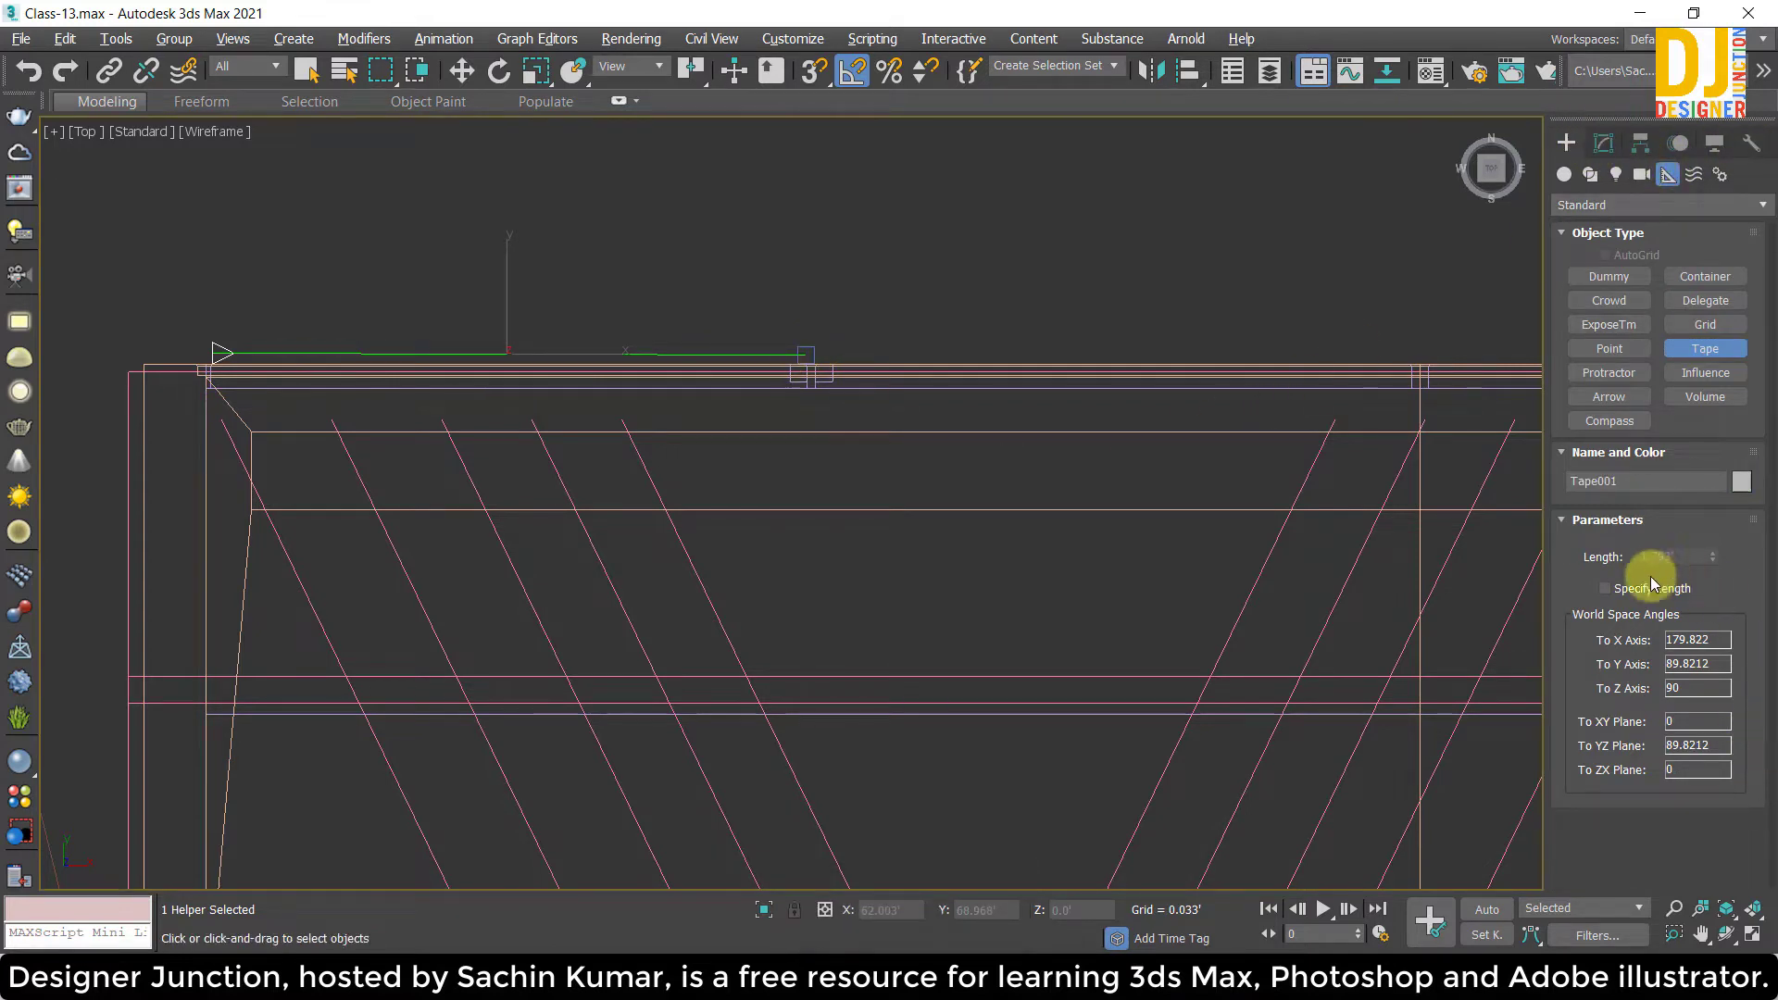
pyautogui.click(1619, 595)
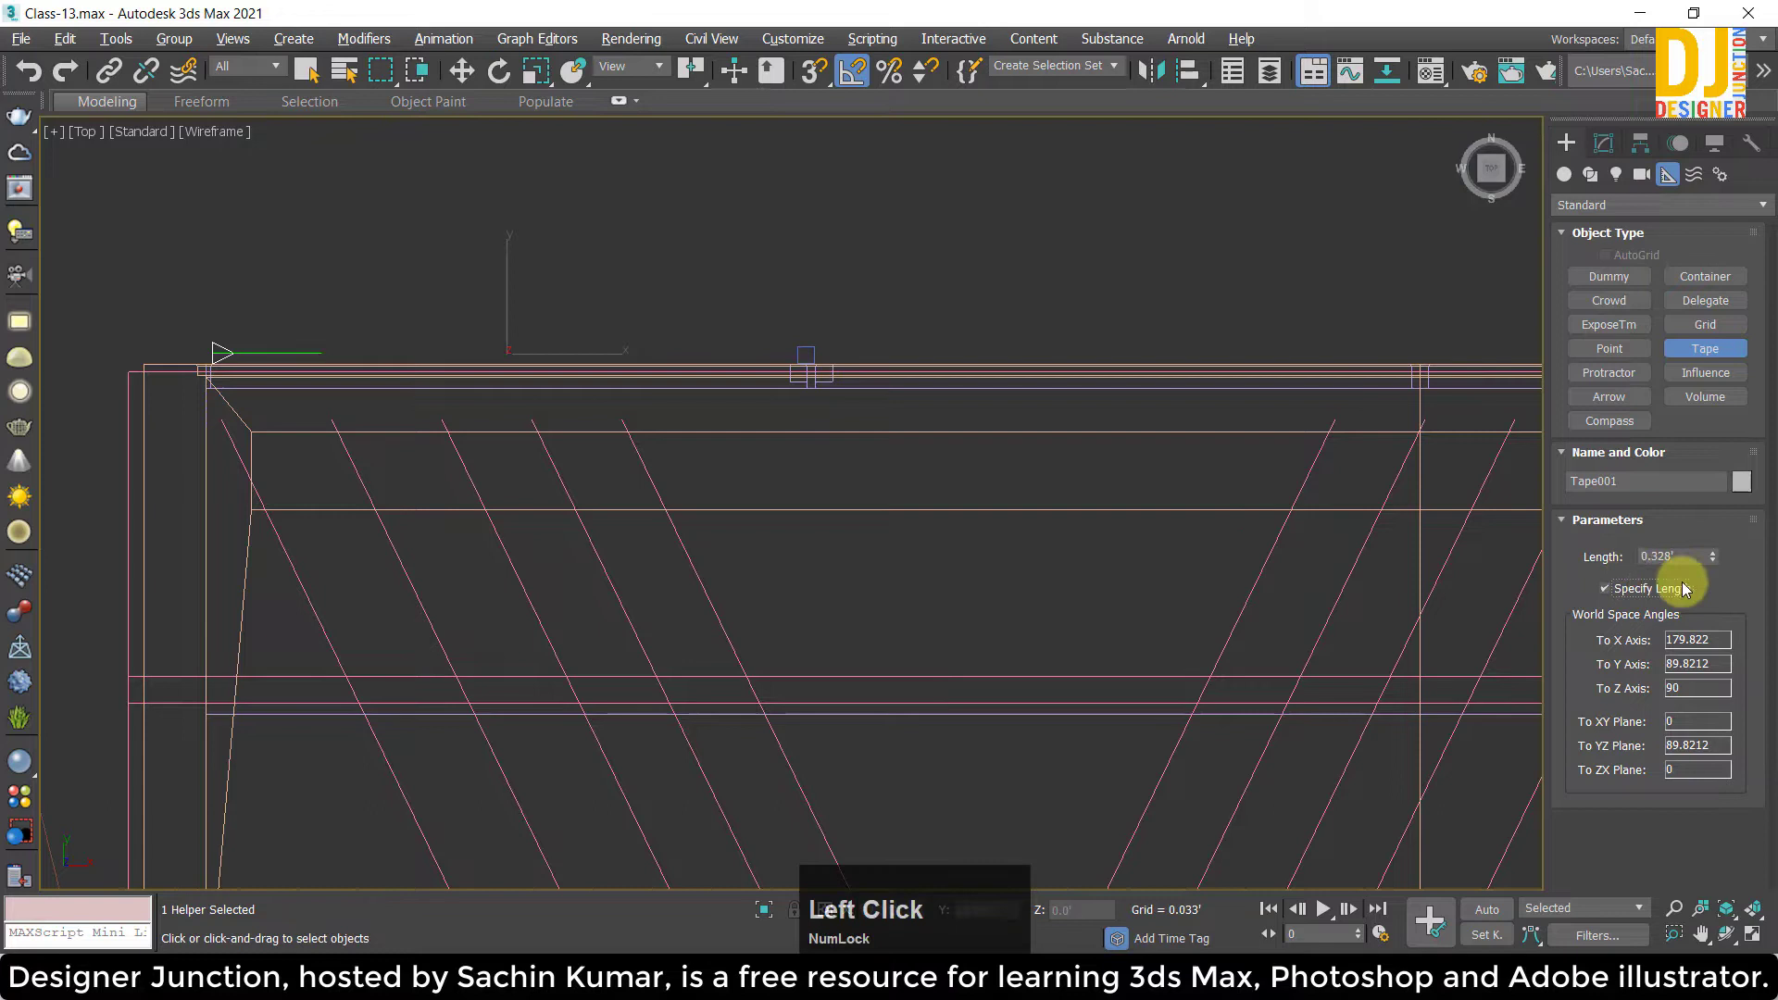
pyautogui.press('ctrl+Num_Lock')
pyautogui.press('z')
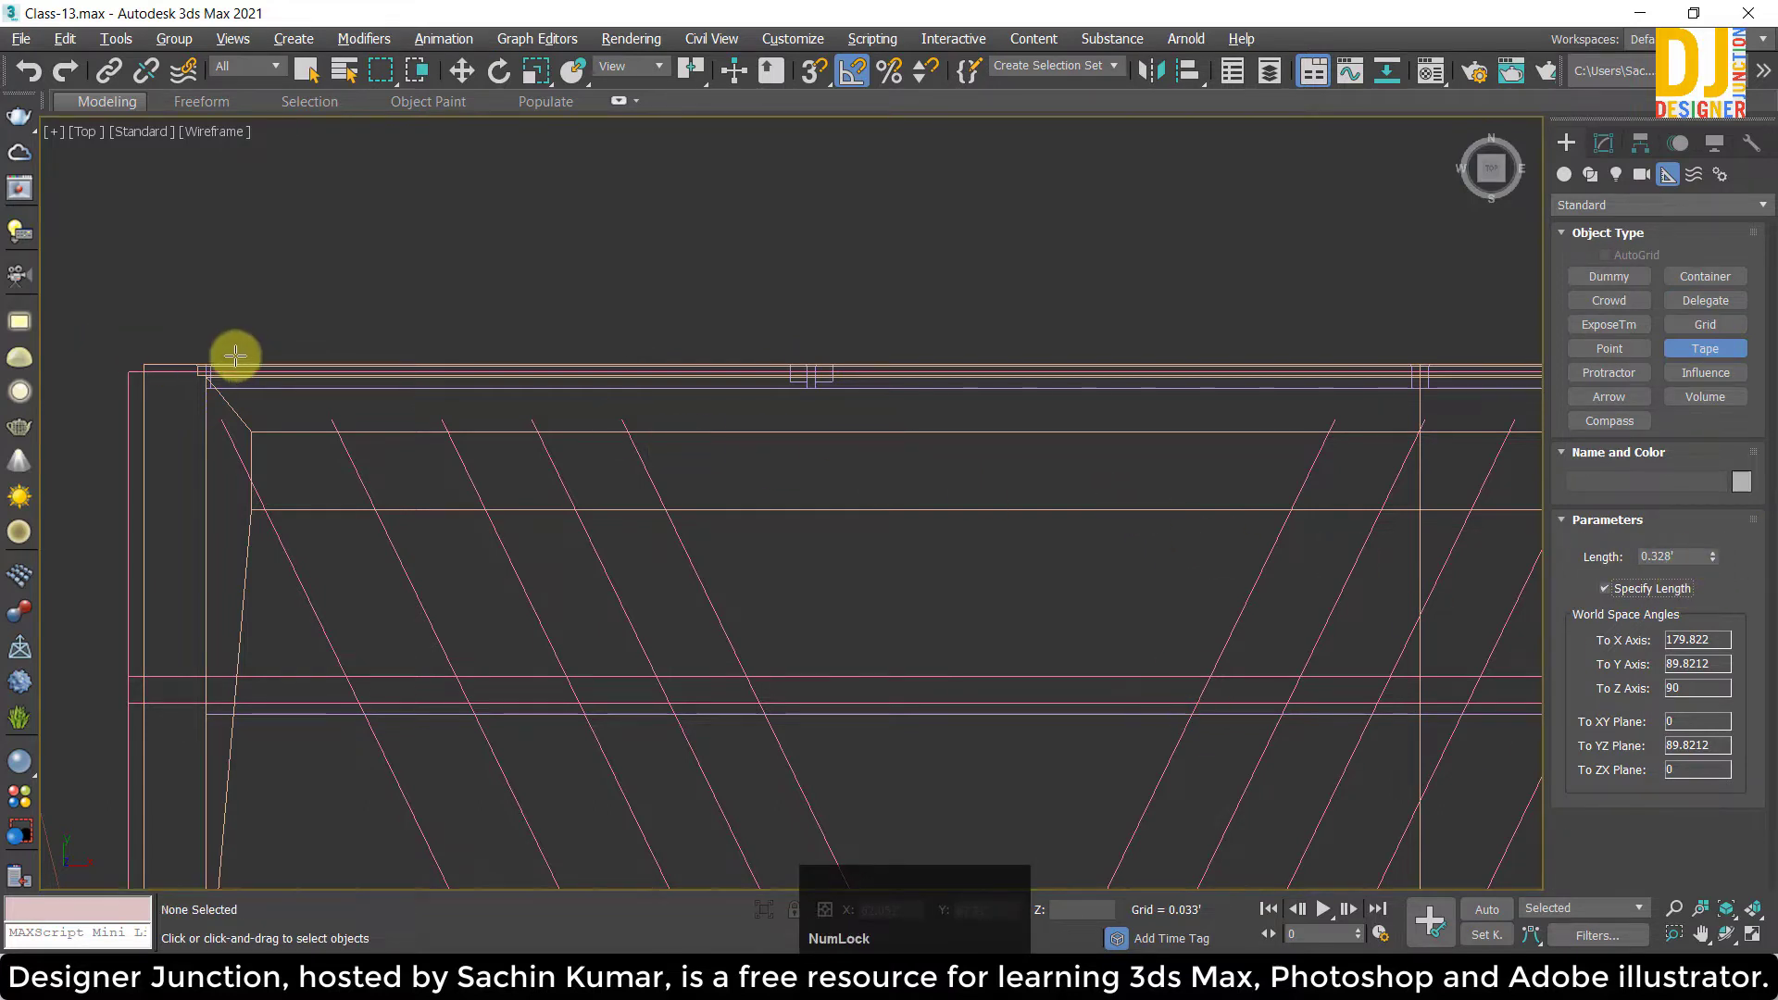
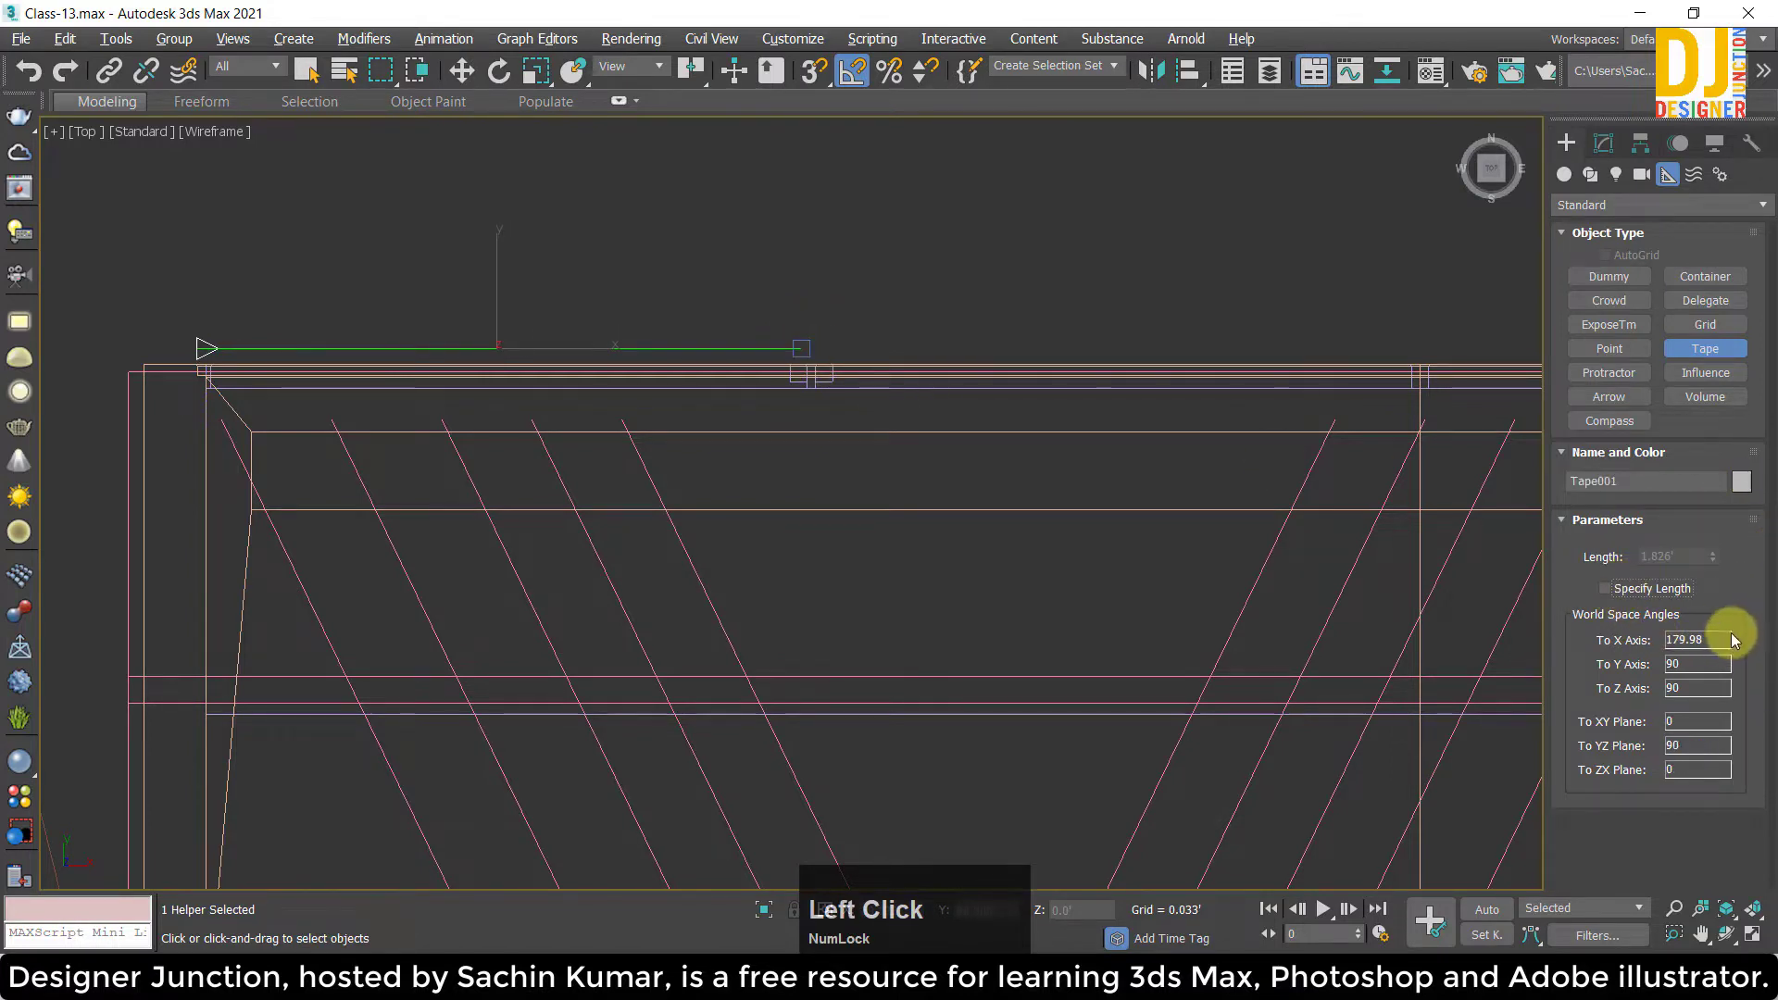
# Redraw the tape as Tape001 with a fixed 2-foot length and return to perspective.
pyautogui.click(1620, 588)
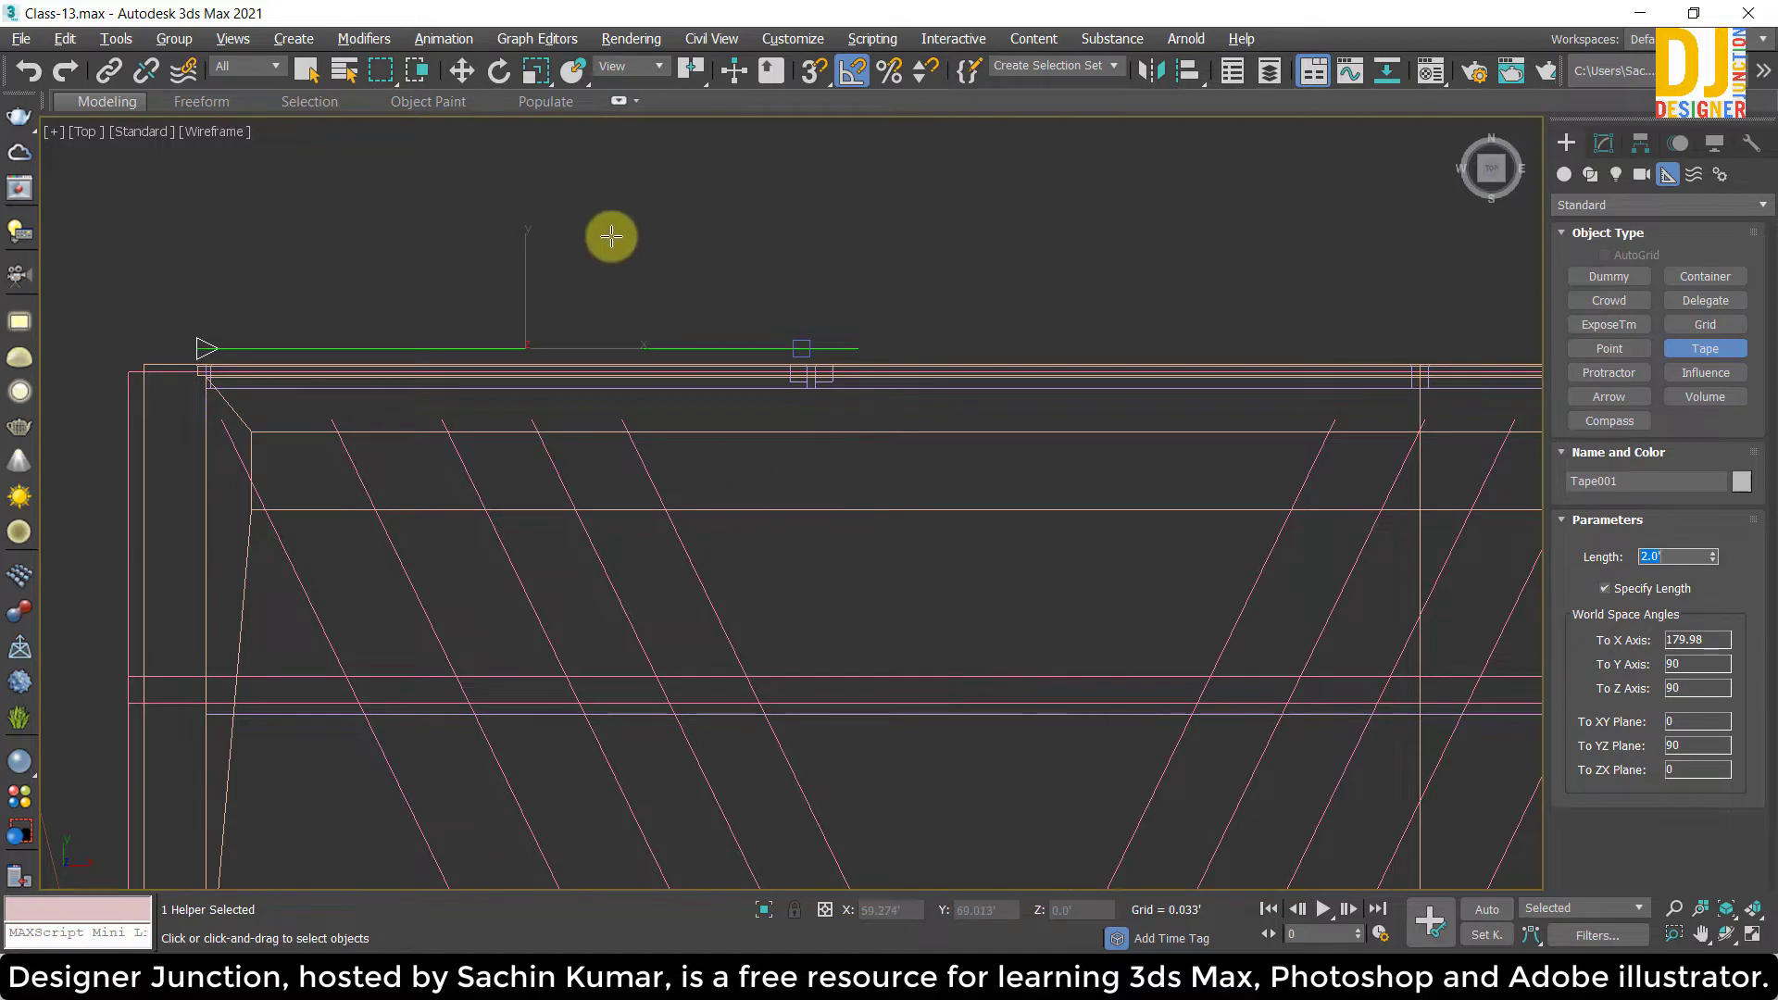
pyautogui.middleClick(529, 257)
pyautogui.write('ww')
pyautogui.click(234, 398)
pyautogui.press('w')
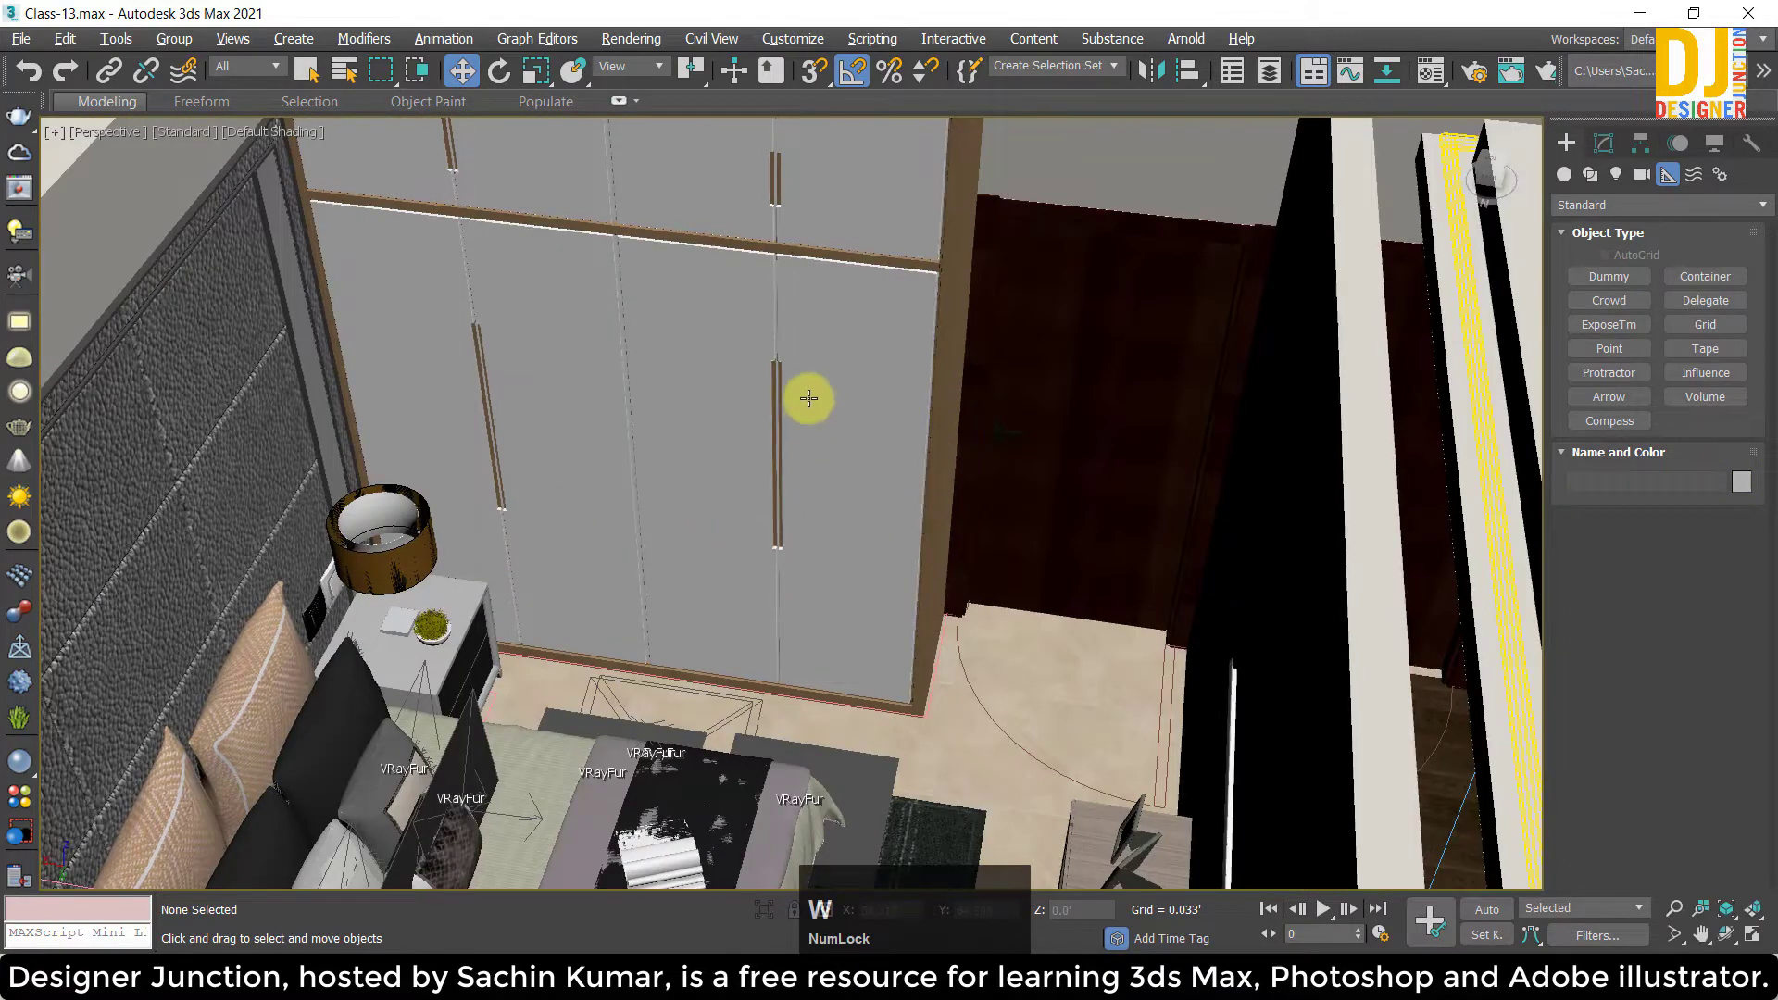
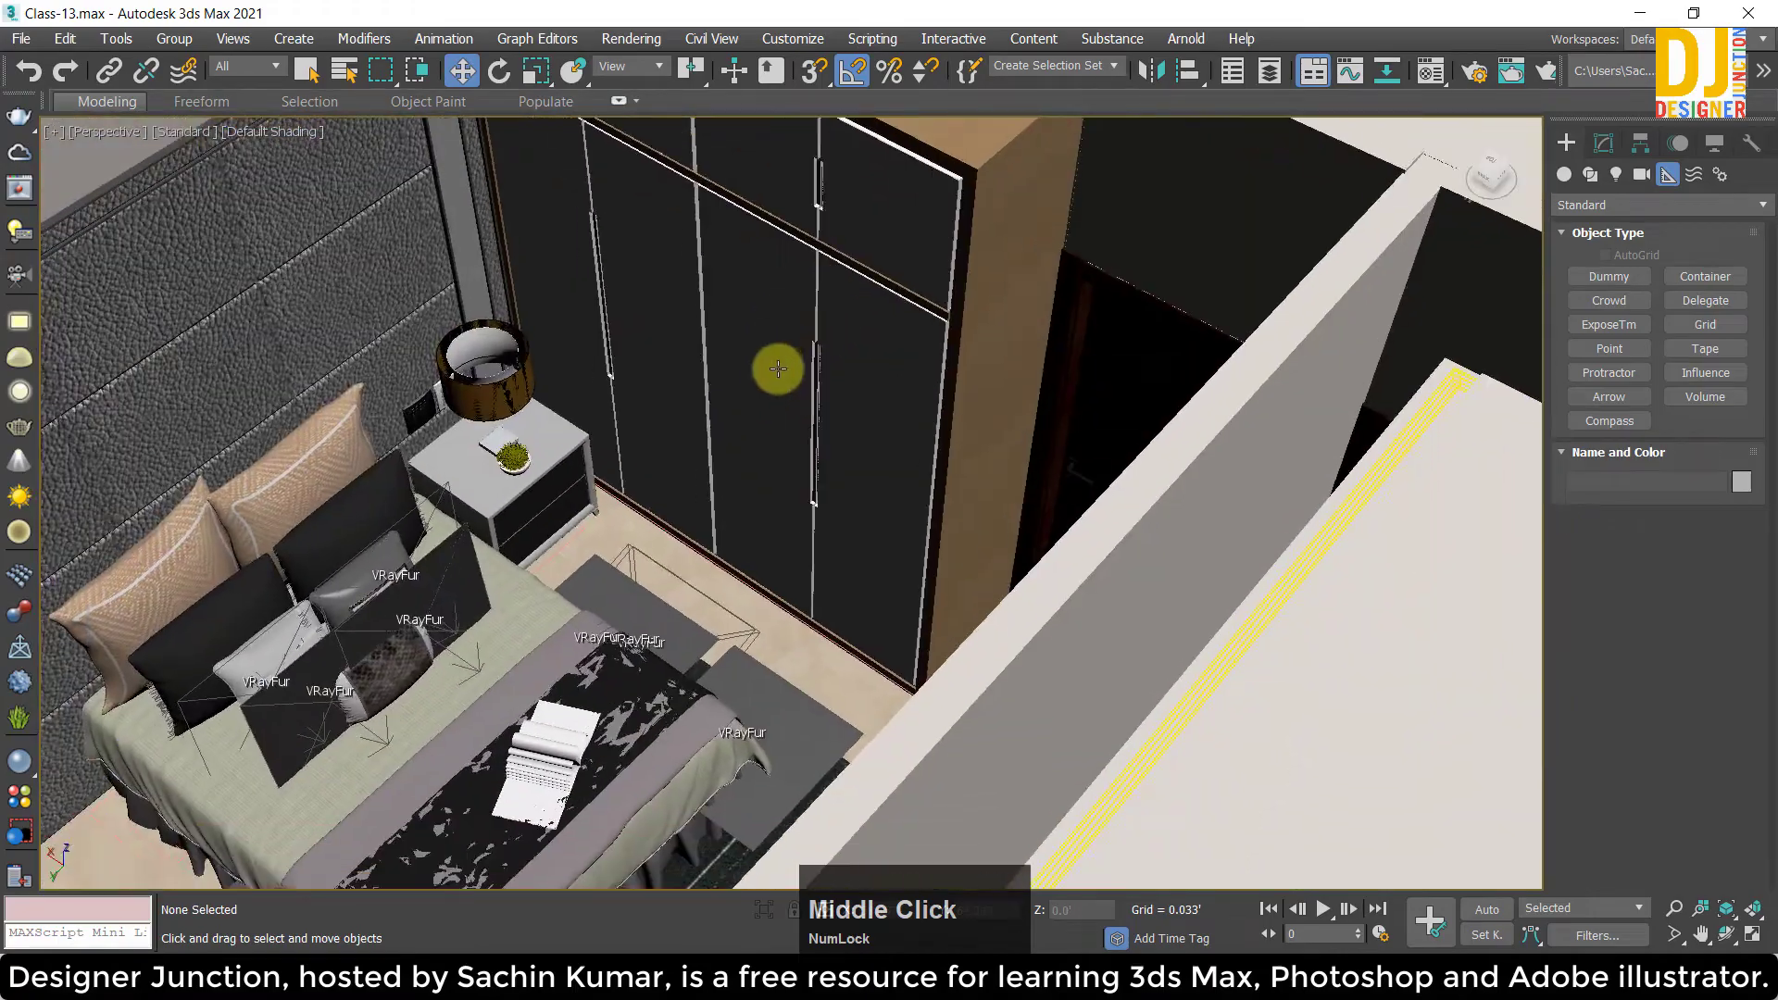
# Orbit and pan over the bedroom, then switch to the top view toward the sofa set.
pyautogui.middleClick(791, 372)
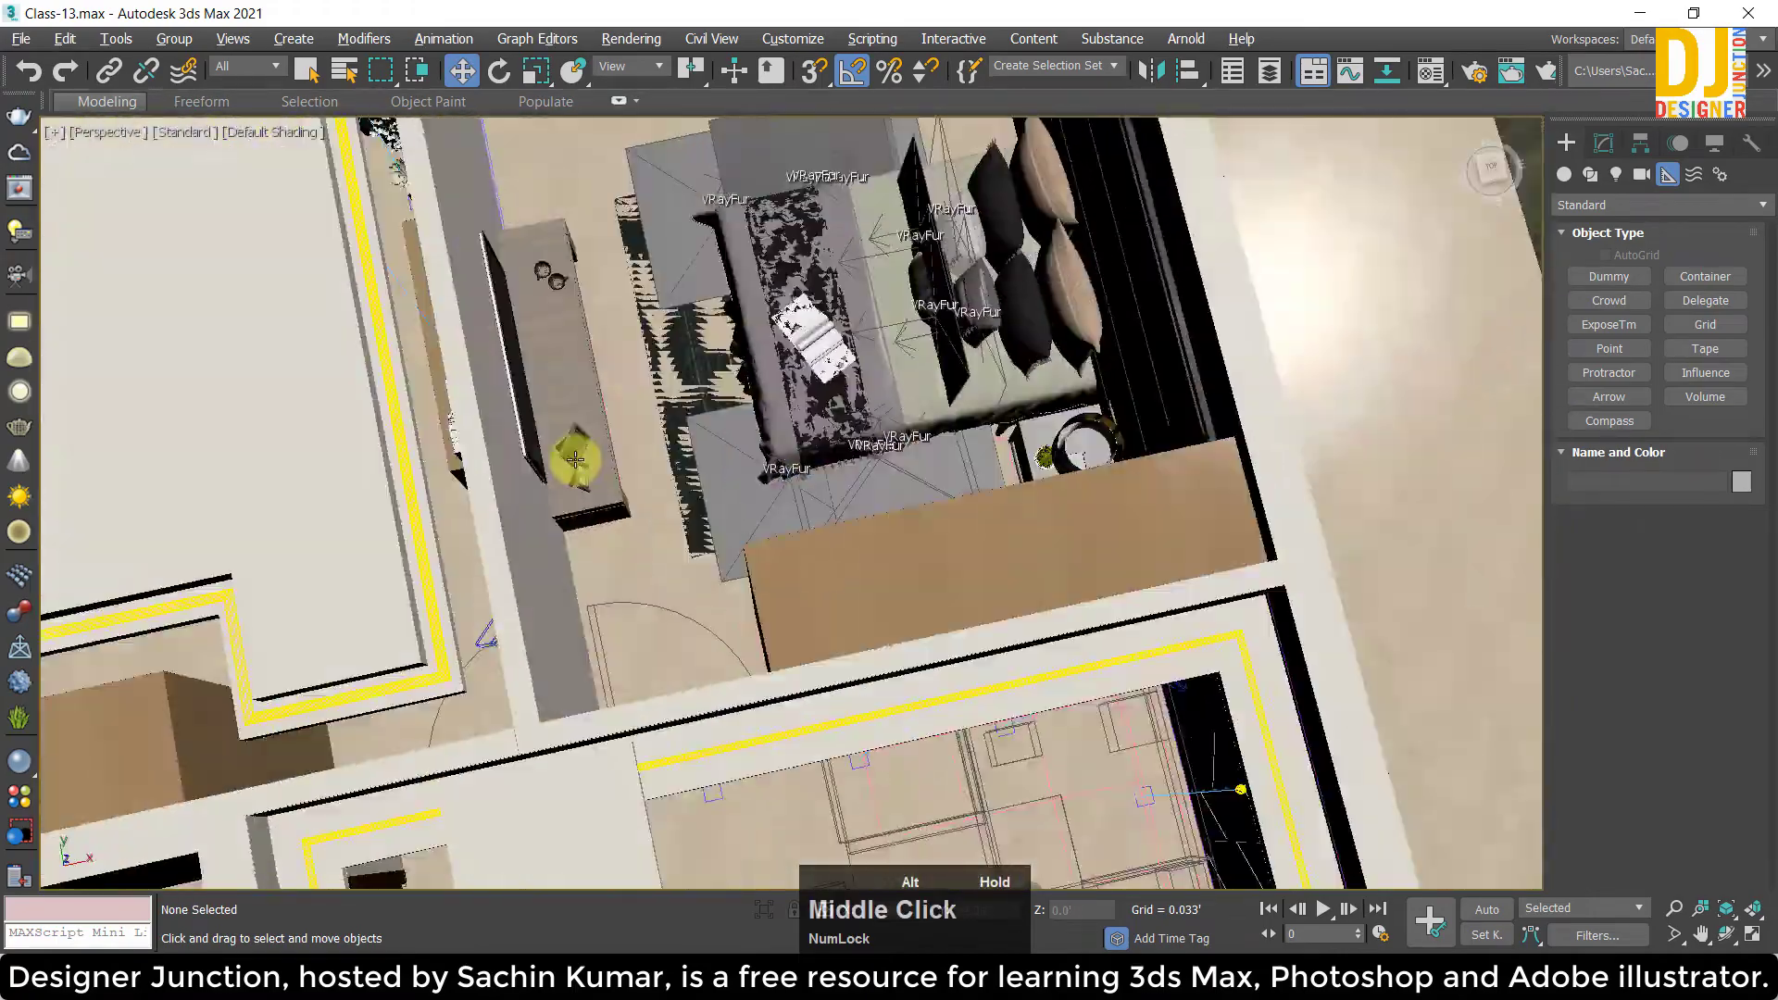
pyautogui.middleClick(781, 491)
pyautogui.press('alt+w')
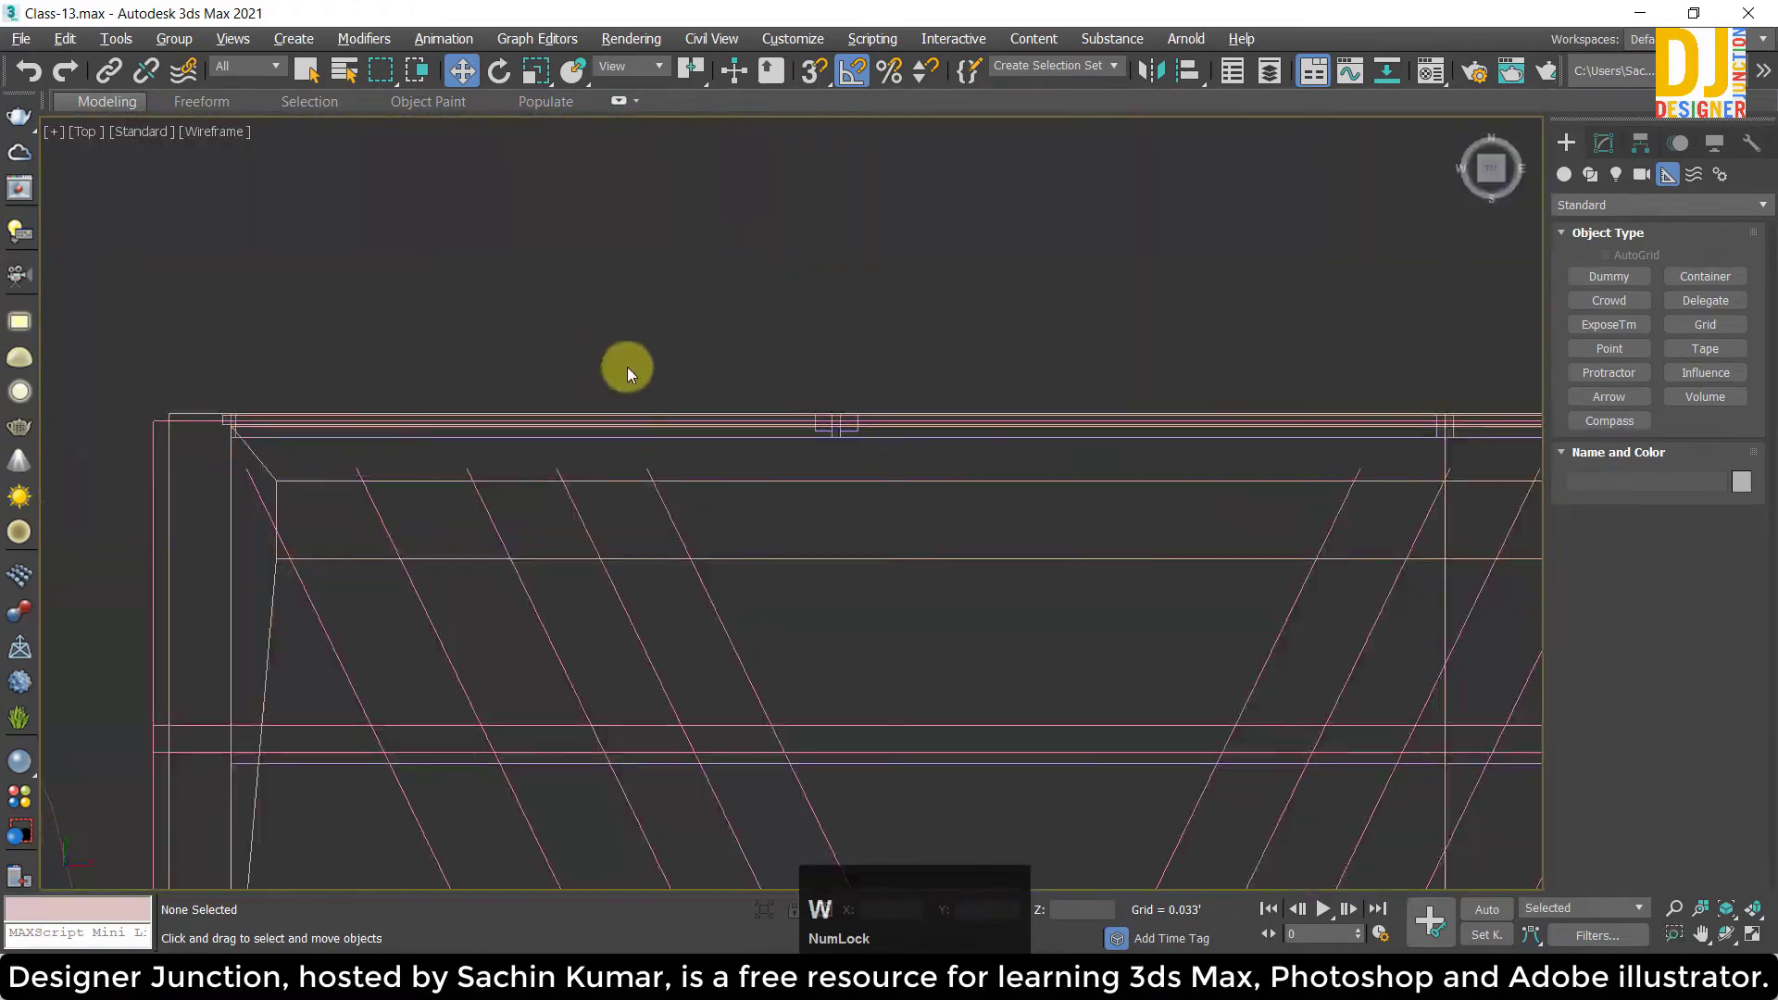
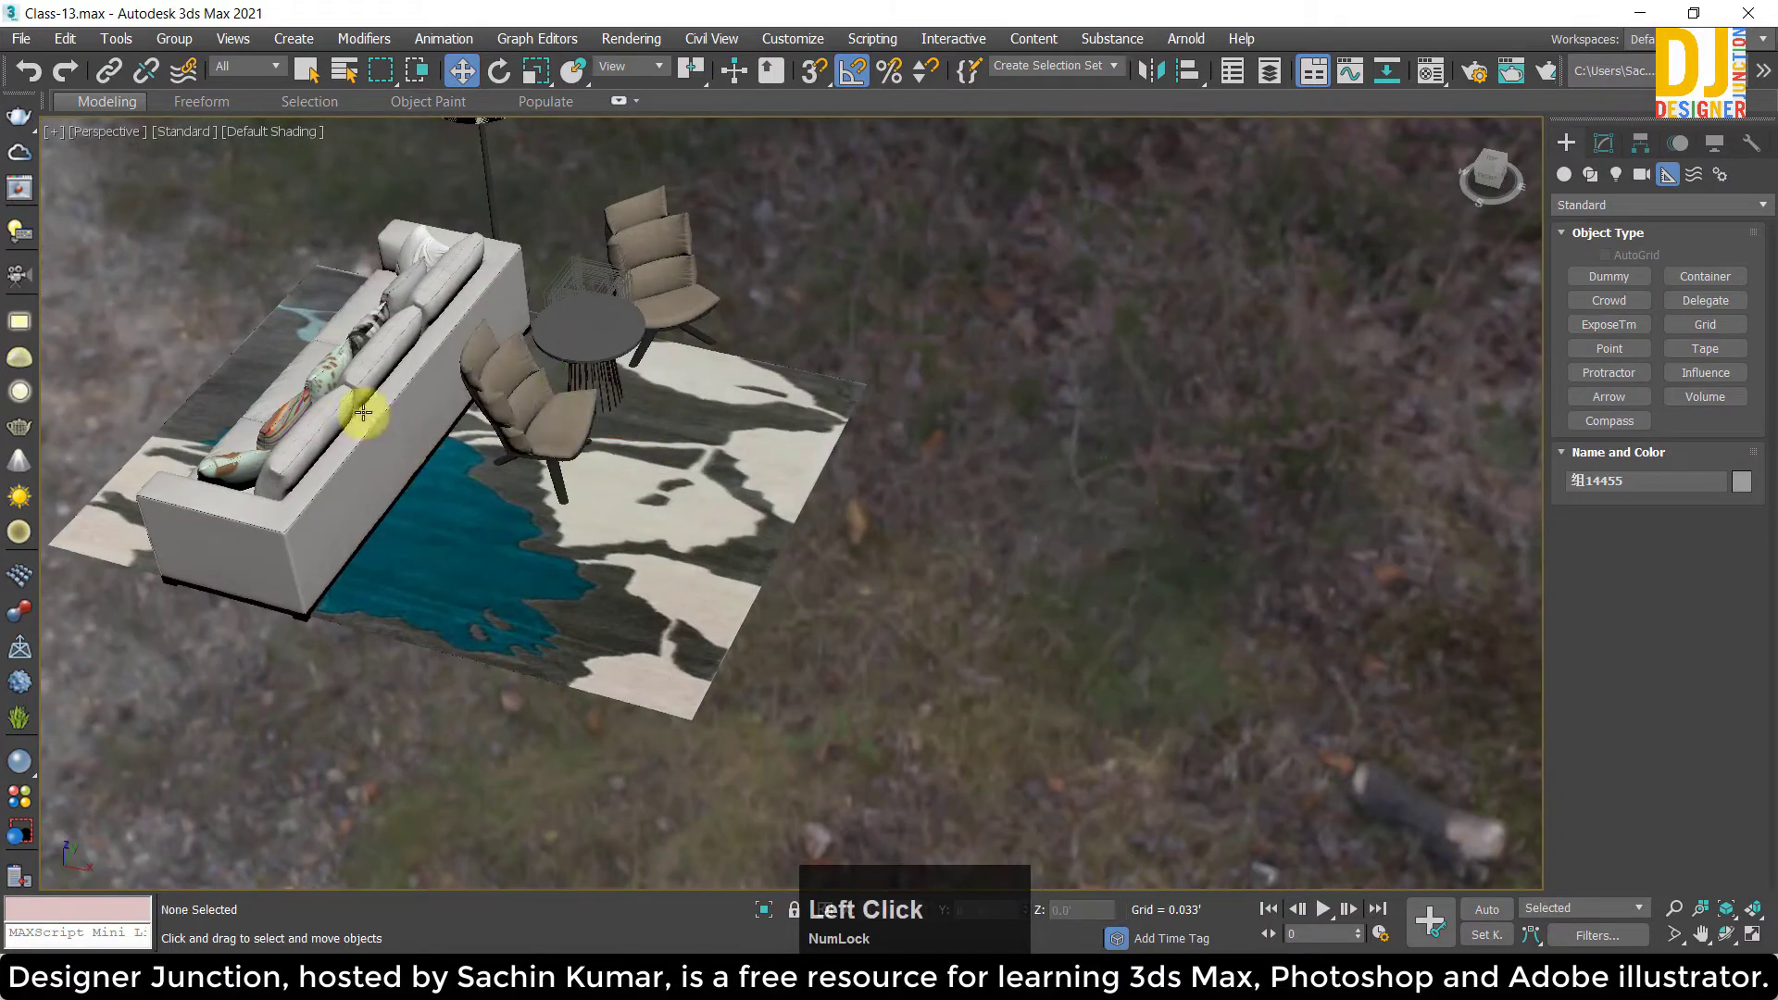
# Select the sofa group from the separate living set and zoom to it in the top view.
pyautogui.scroll(-3)
pyautogui.click(466, 531)
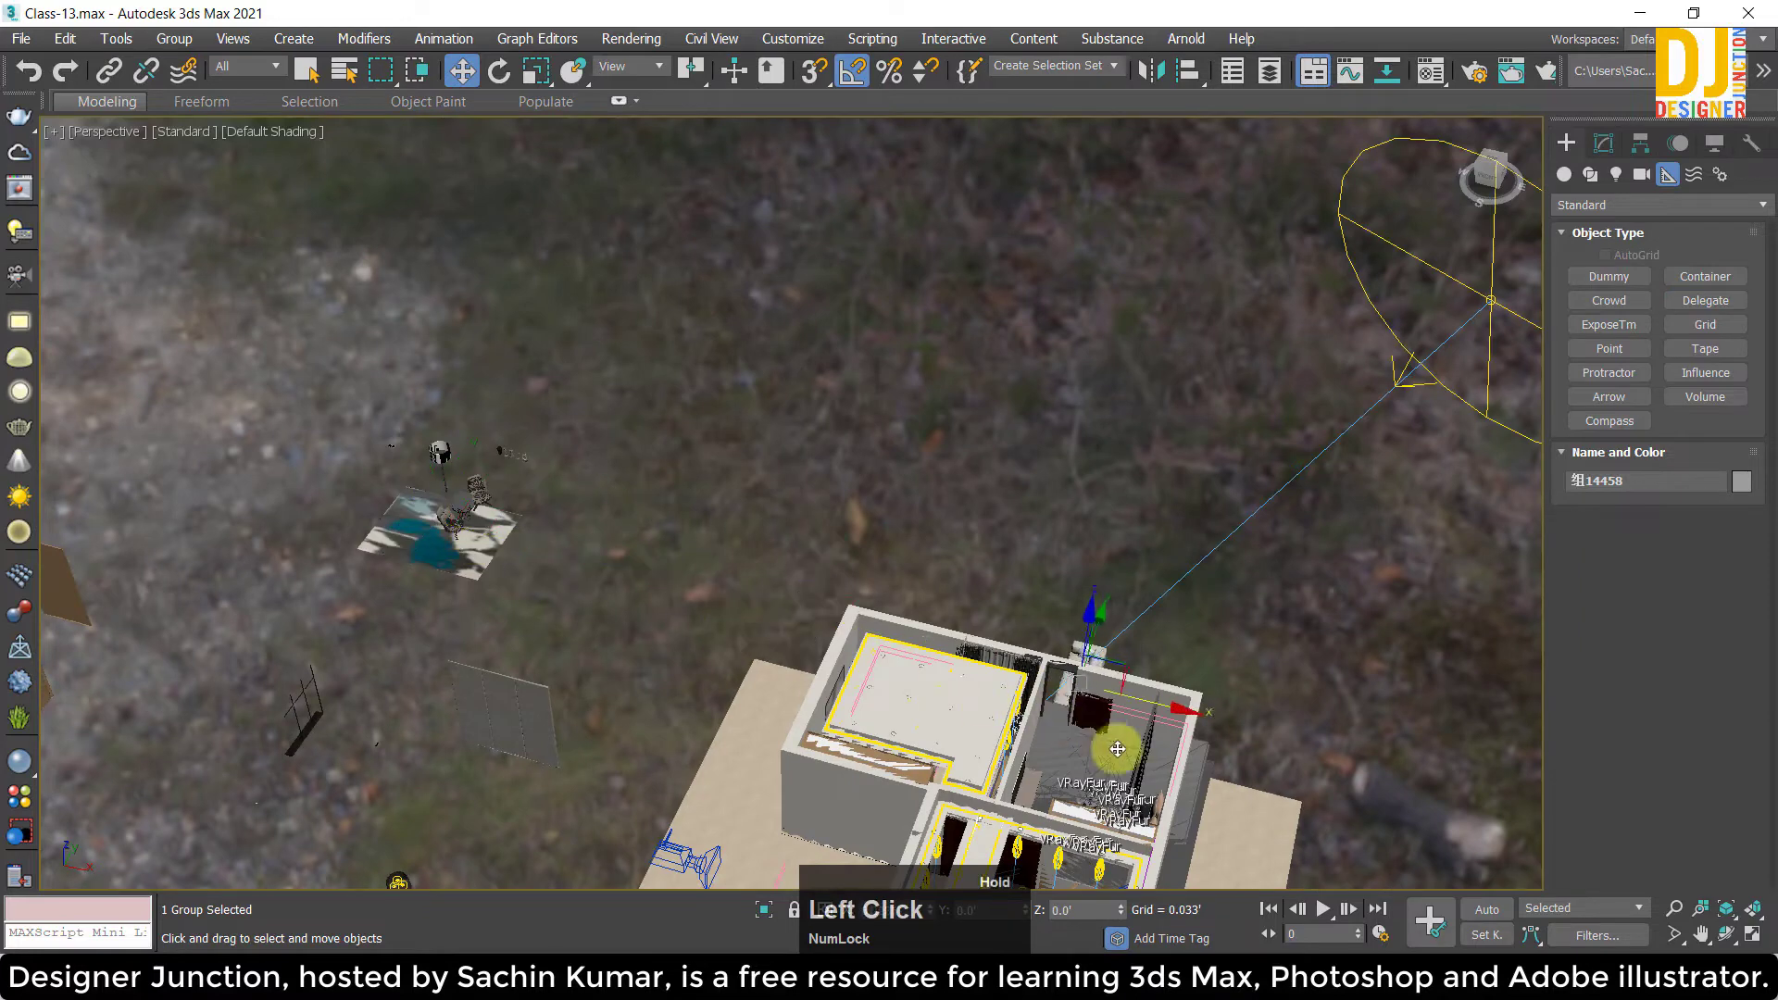
pyautogui.press('z')
pyautogui.press('w')
pyautogui.press('z')
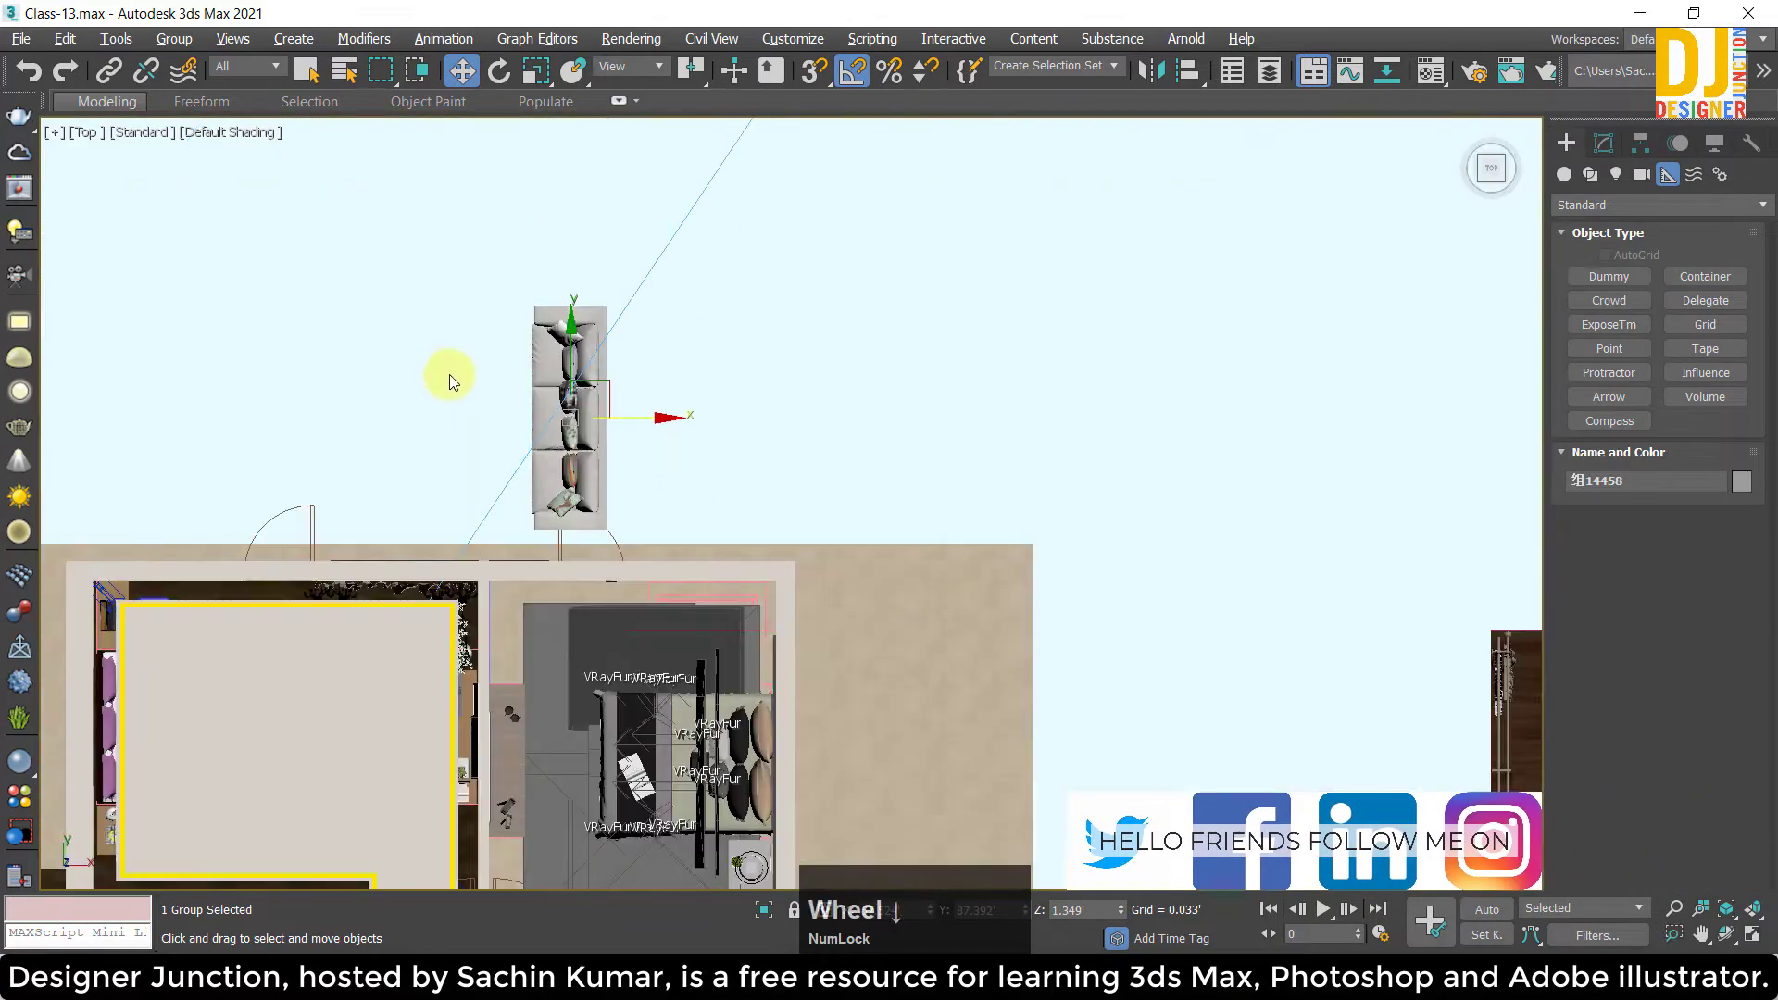
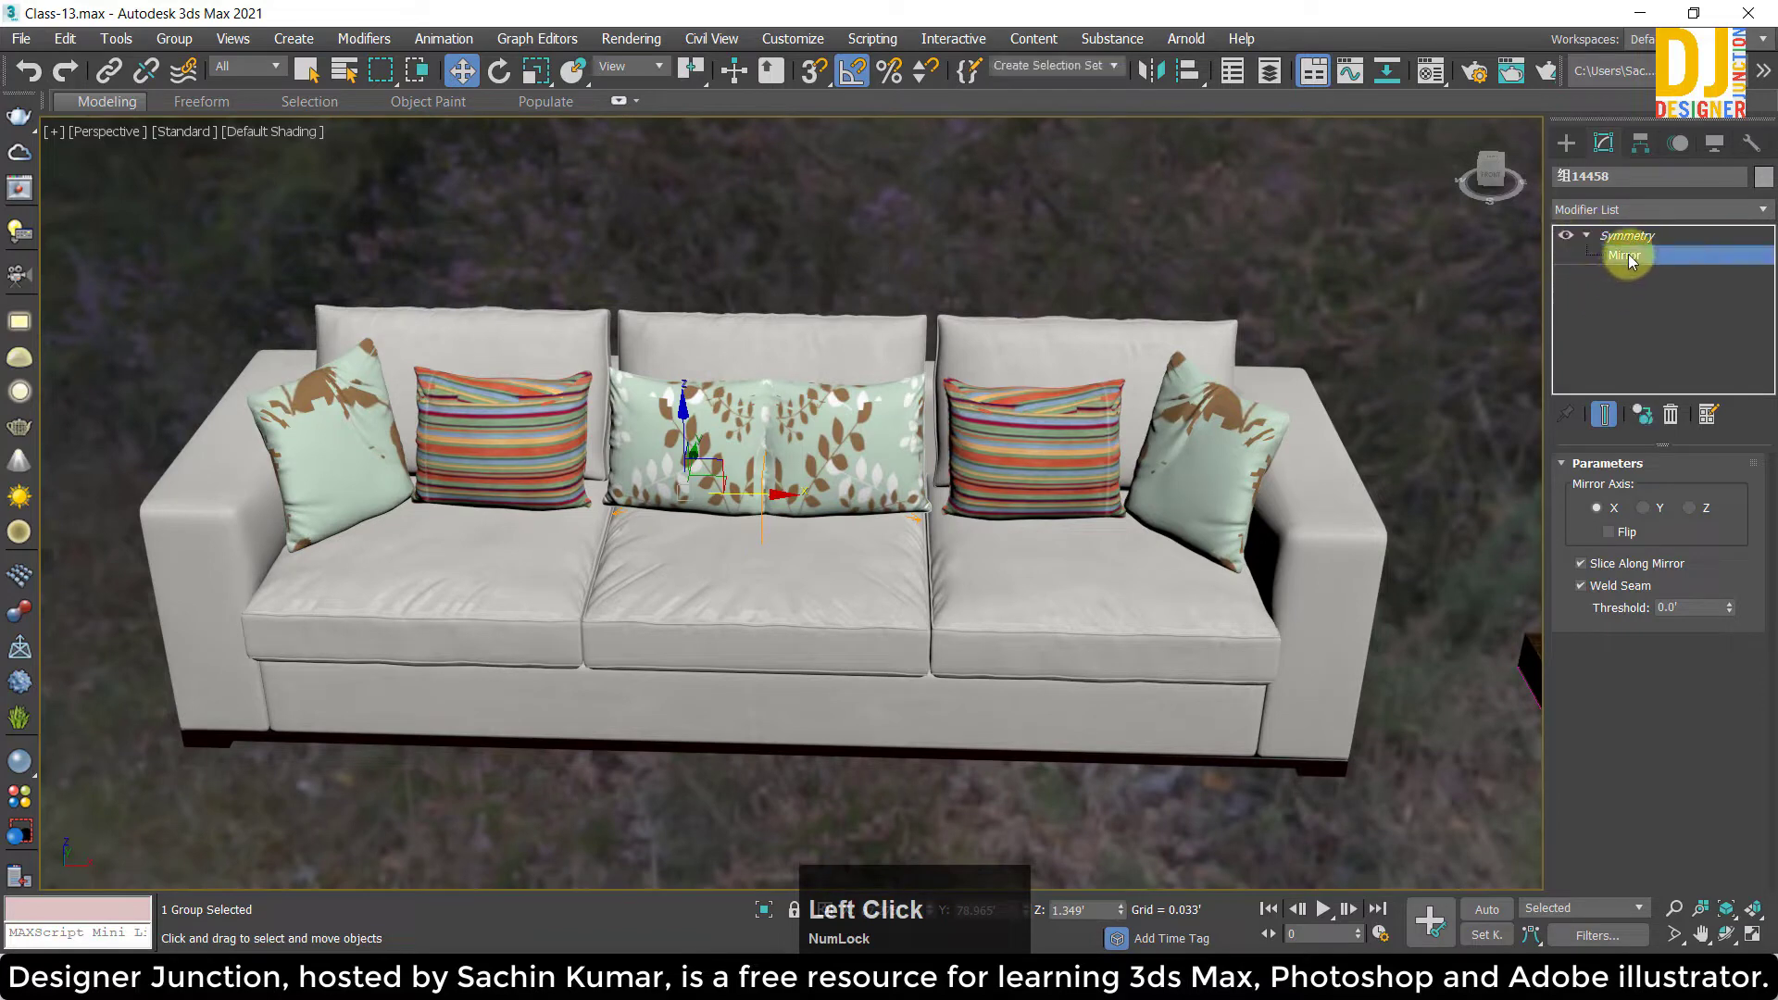
# Set the Symmetry modifier's mirror axis to X on the sofa group.
pyautogui.middleClick(1009, 441)
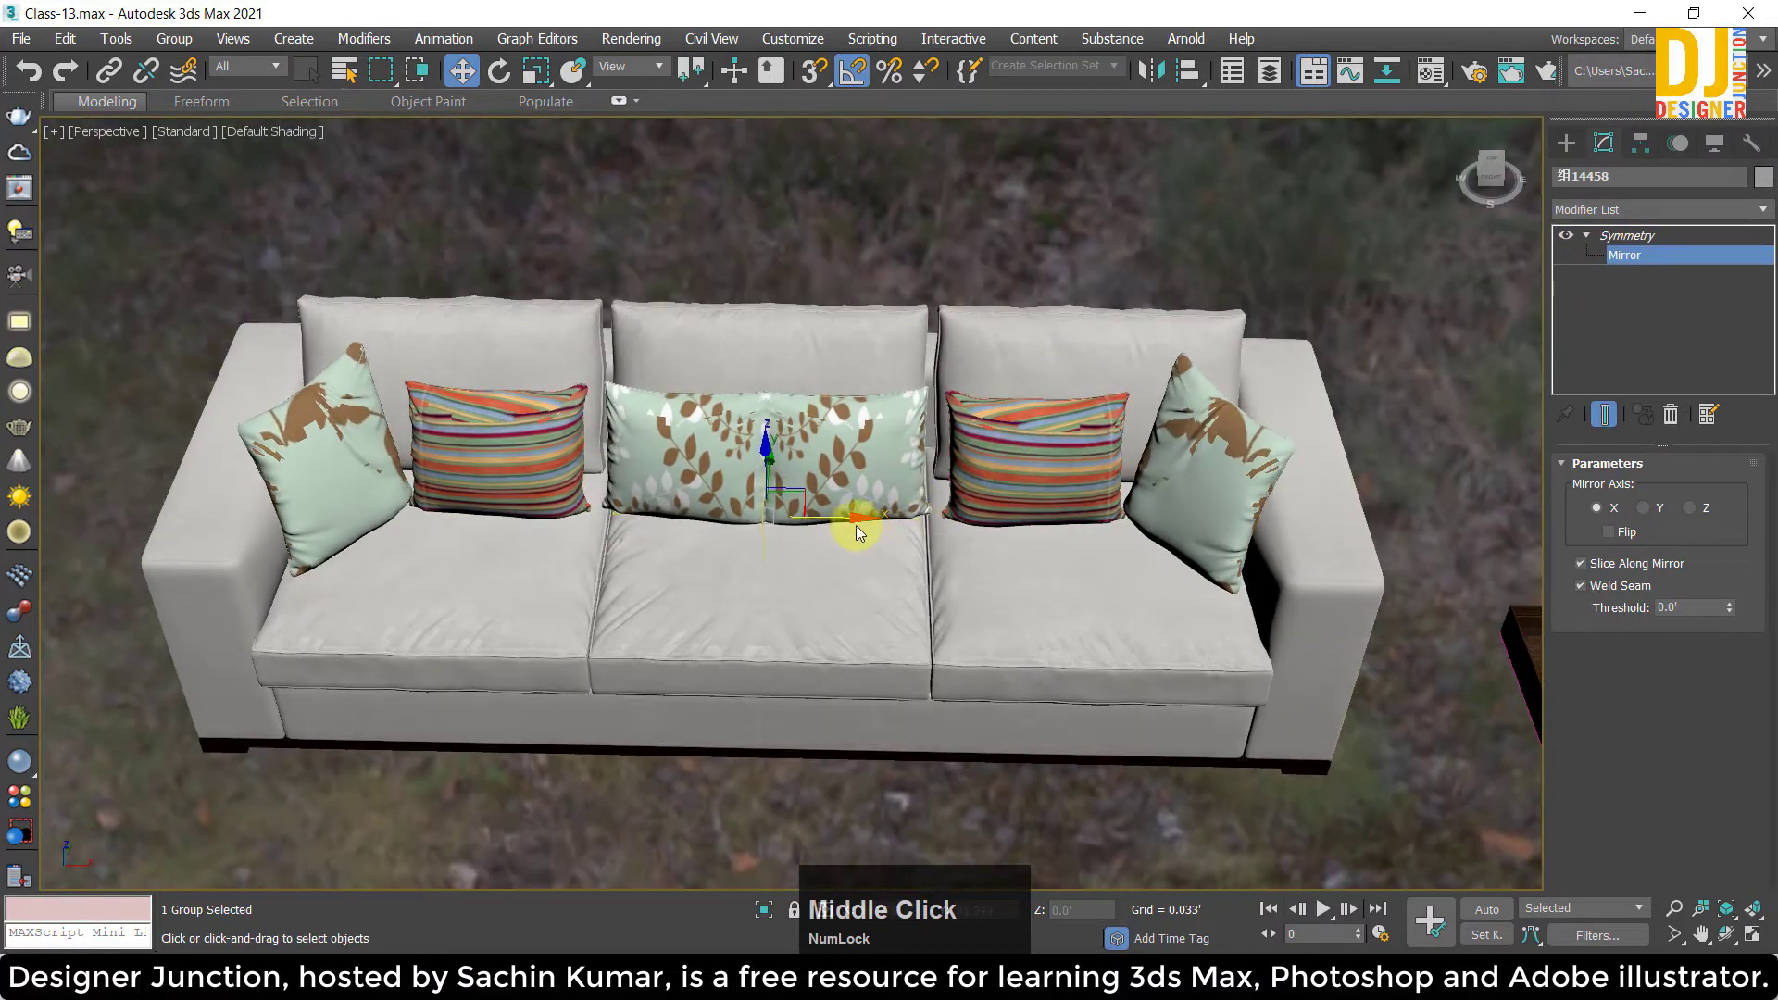
pyautogui.click(855, 521)
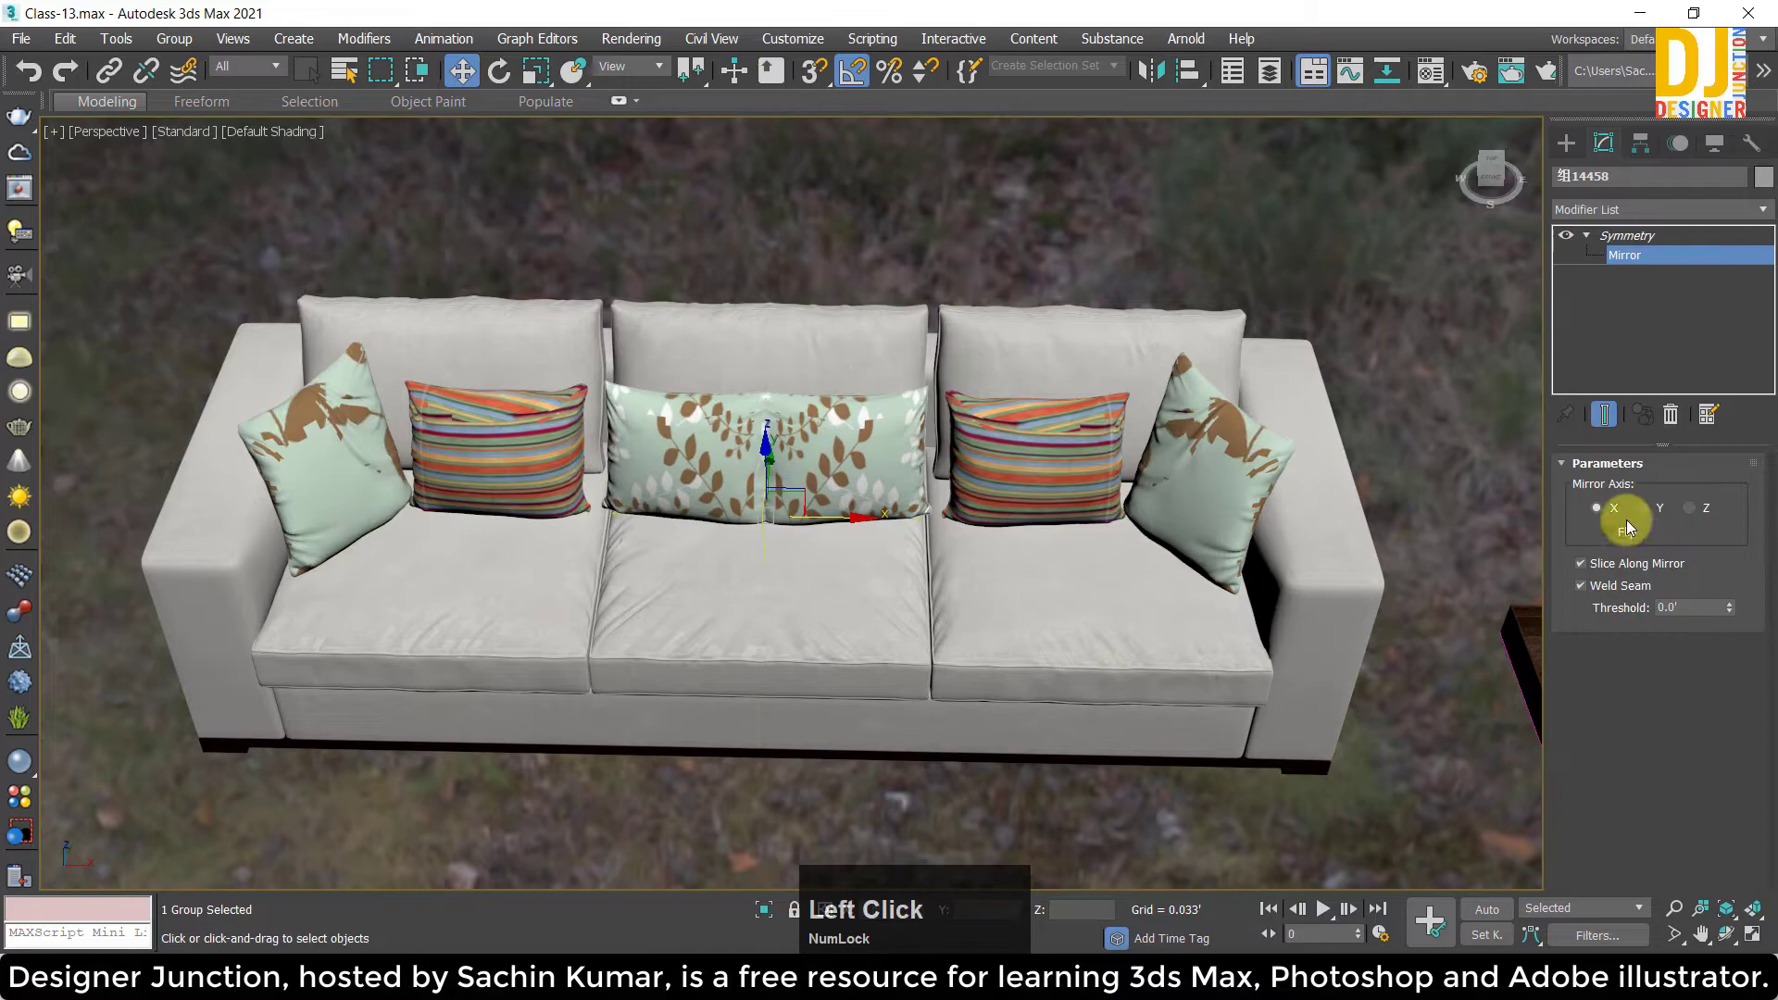
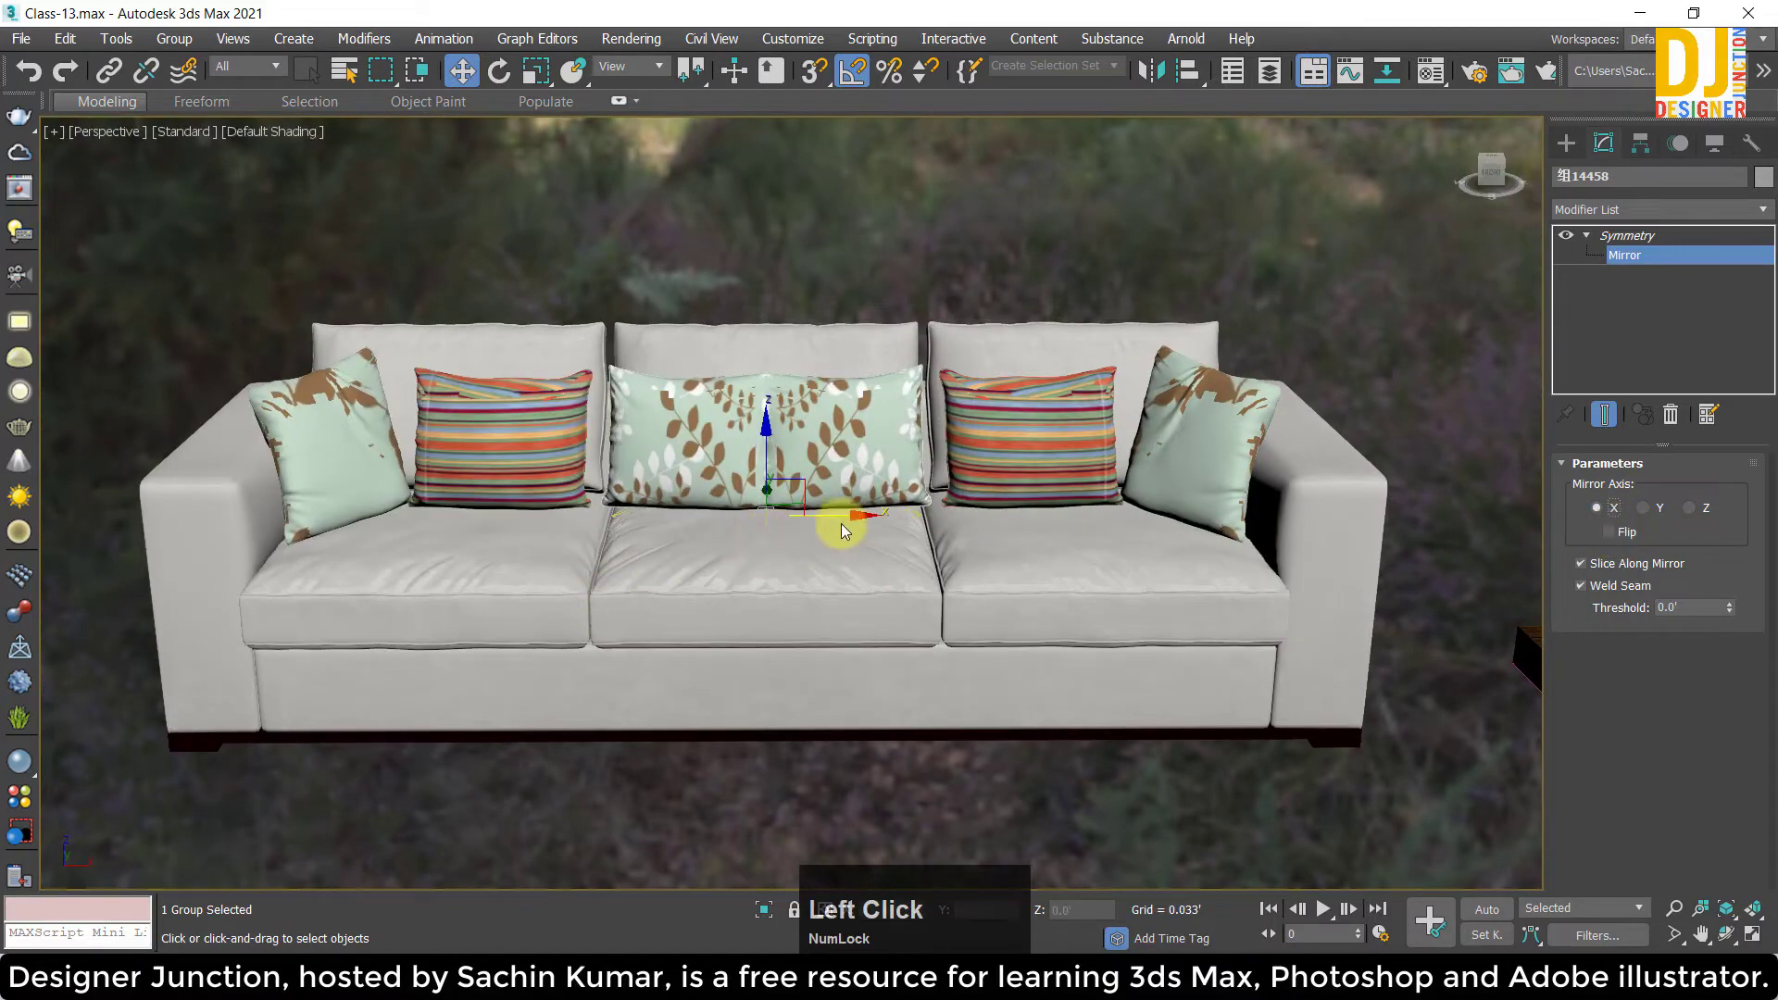
pyautogui.click(833, 521)
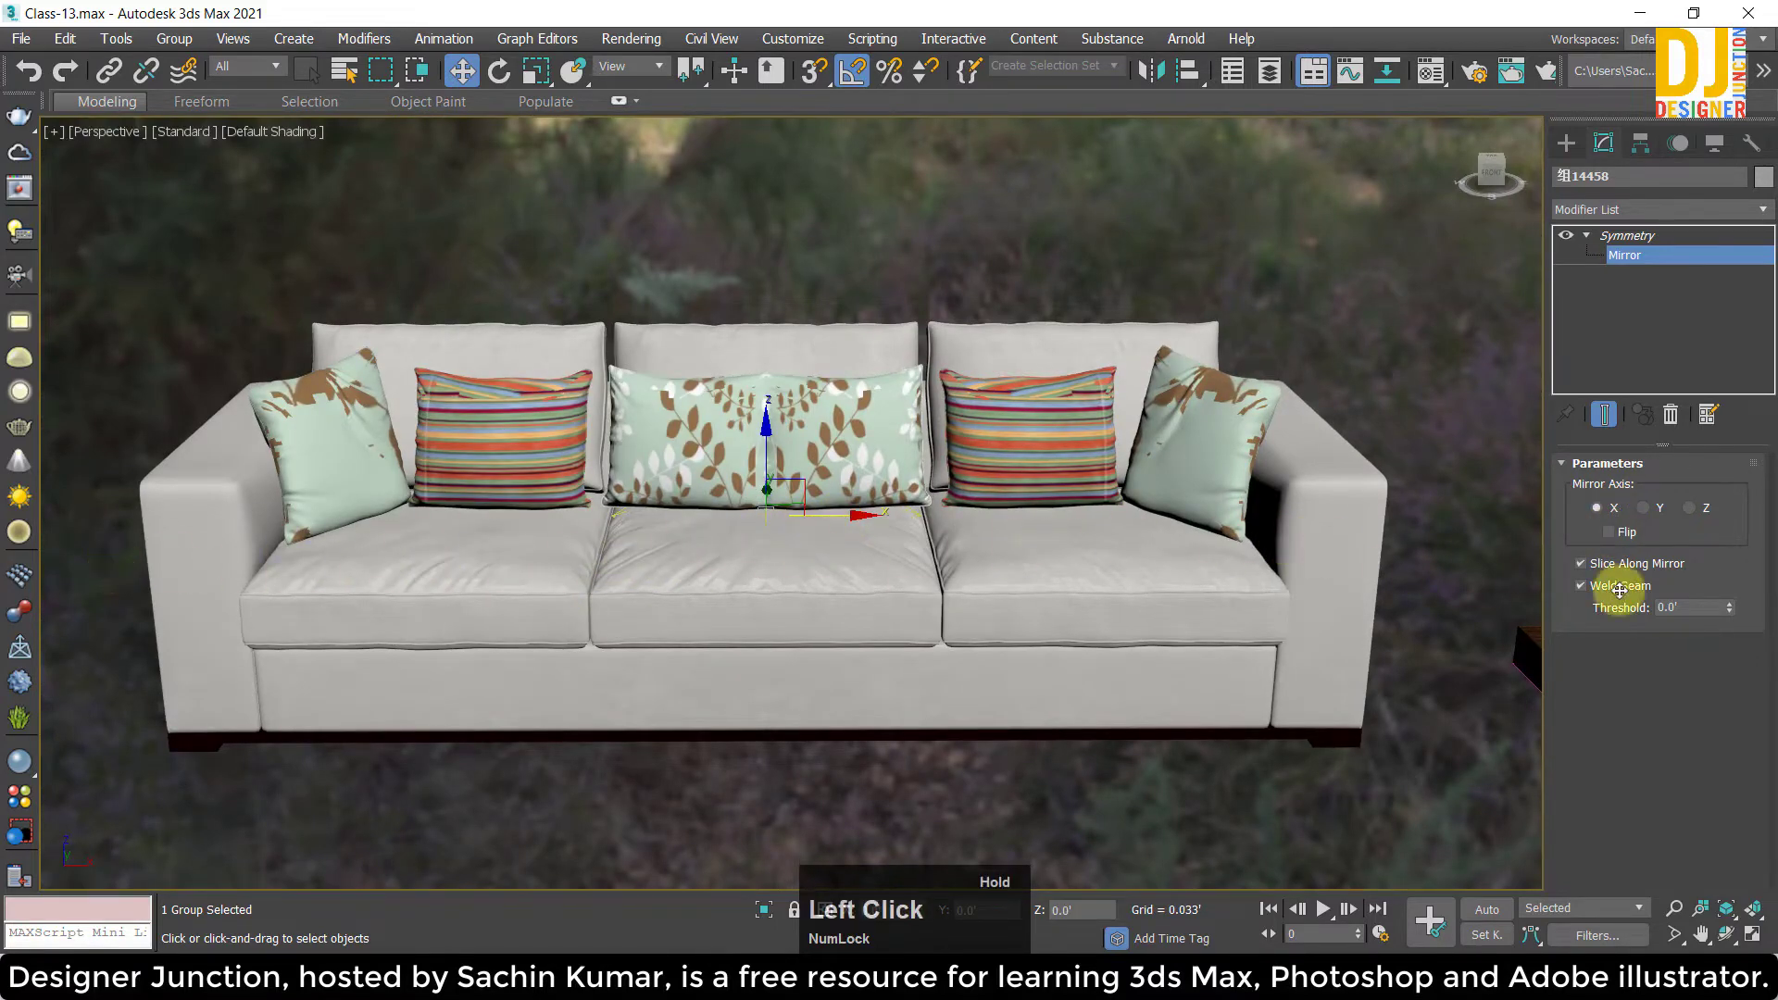
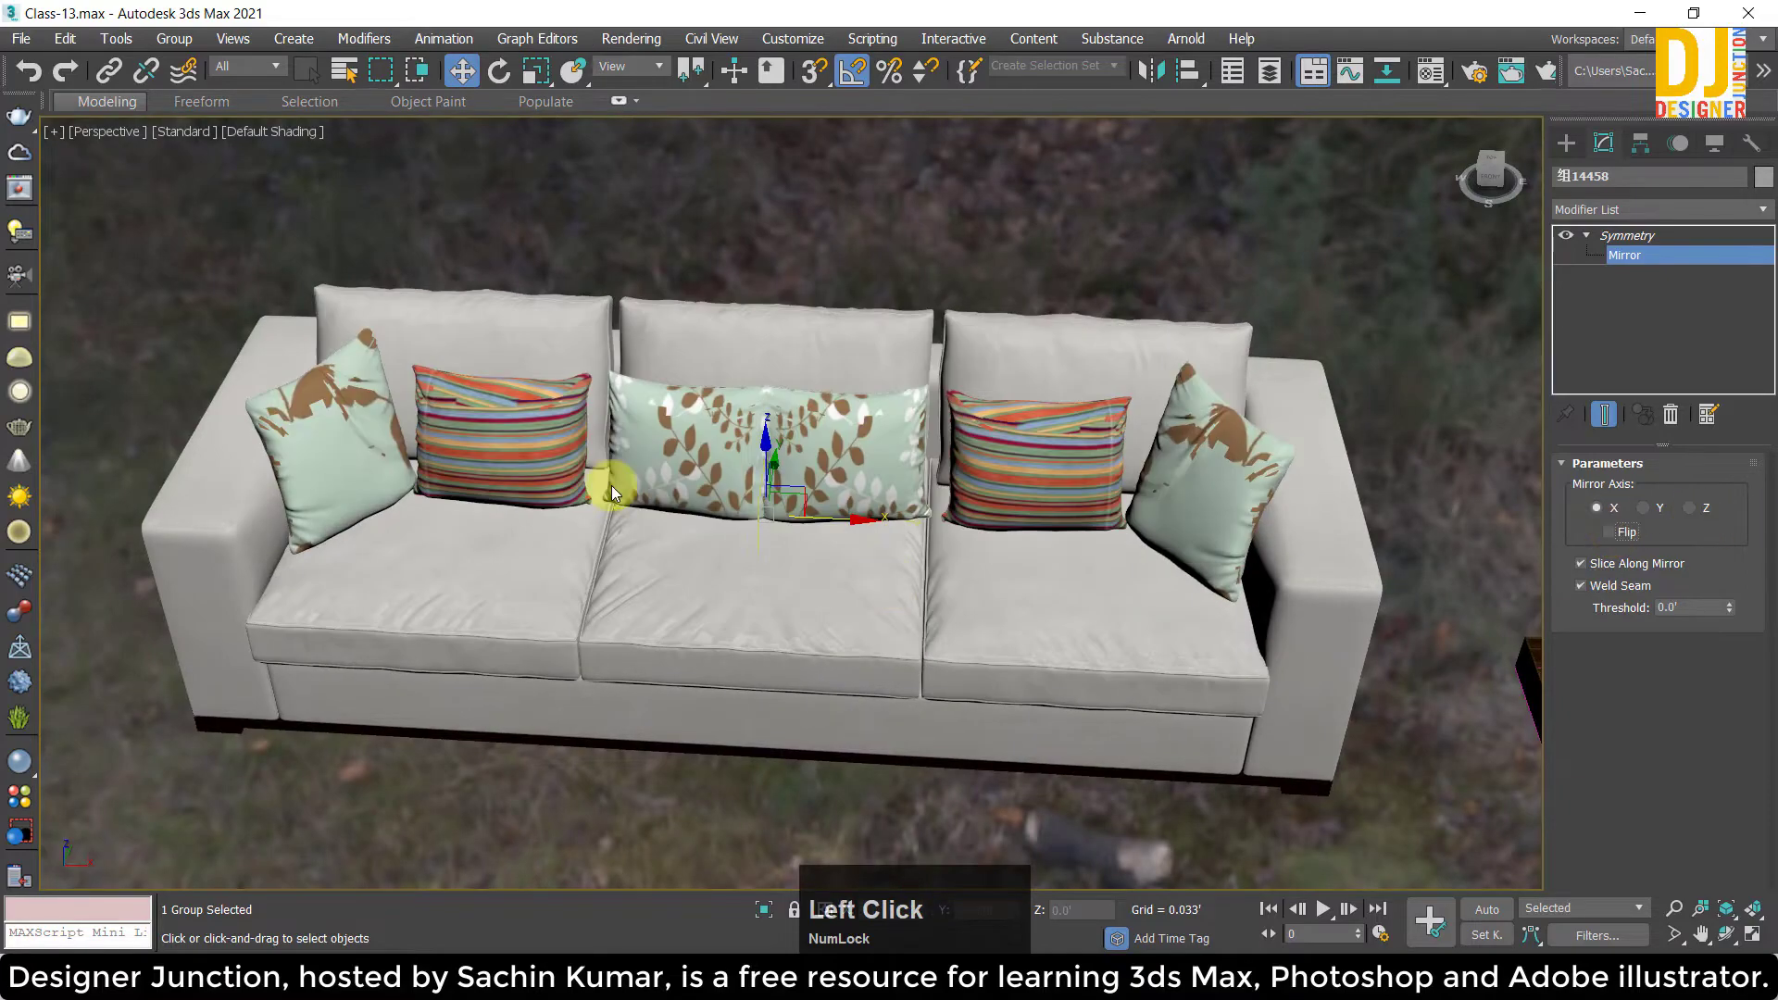
pyautogui.scroll(-3)
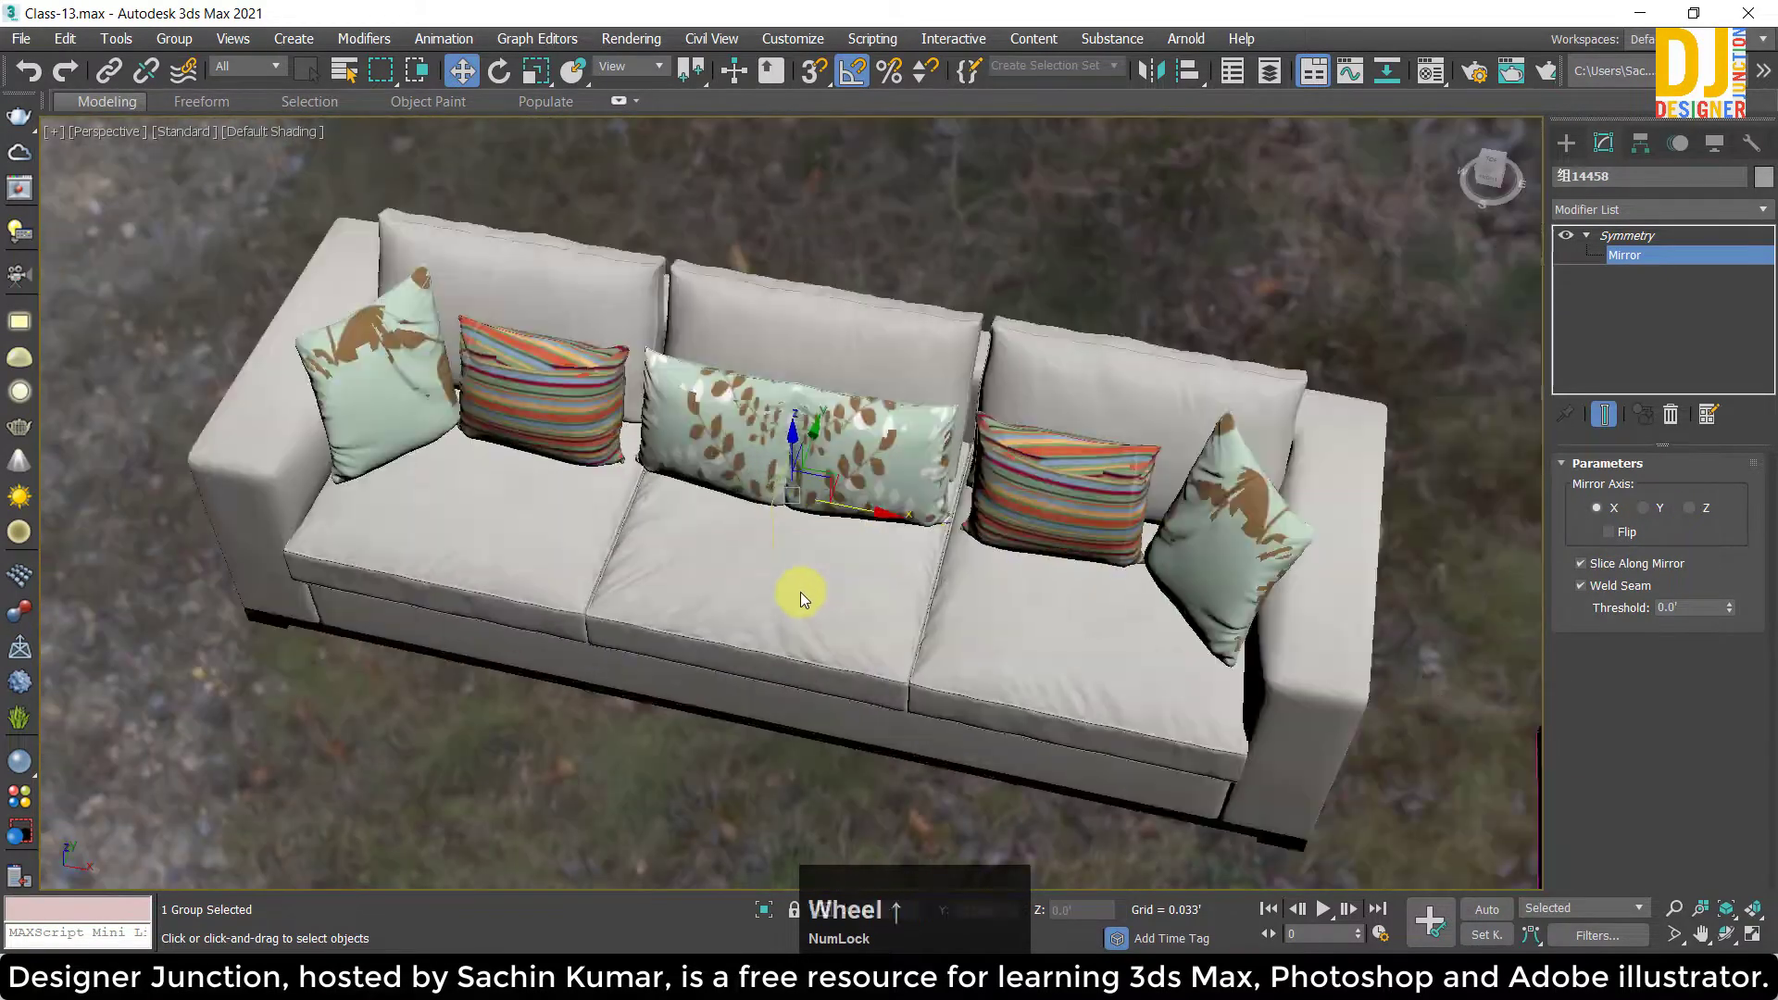
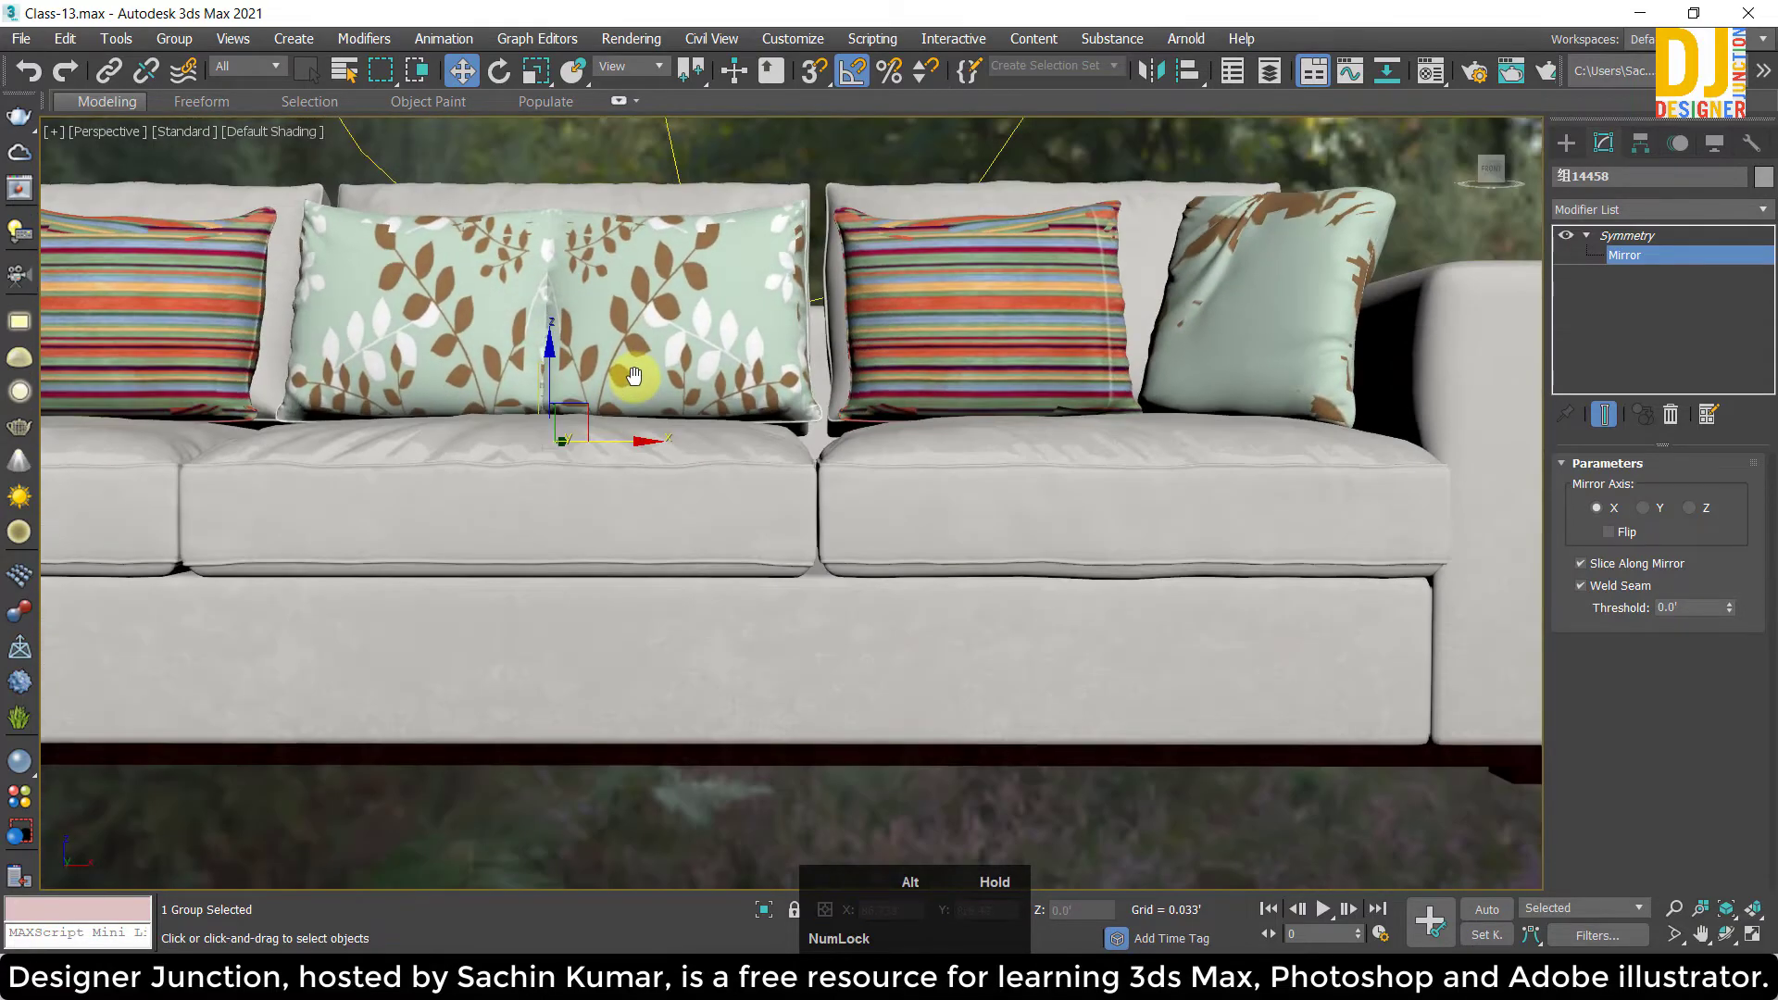
# Move the mirror plane so the sofa shortens to a two-seater with mirrored pillows.
pyautogui.click(590, 403)
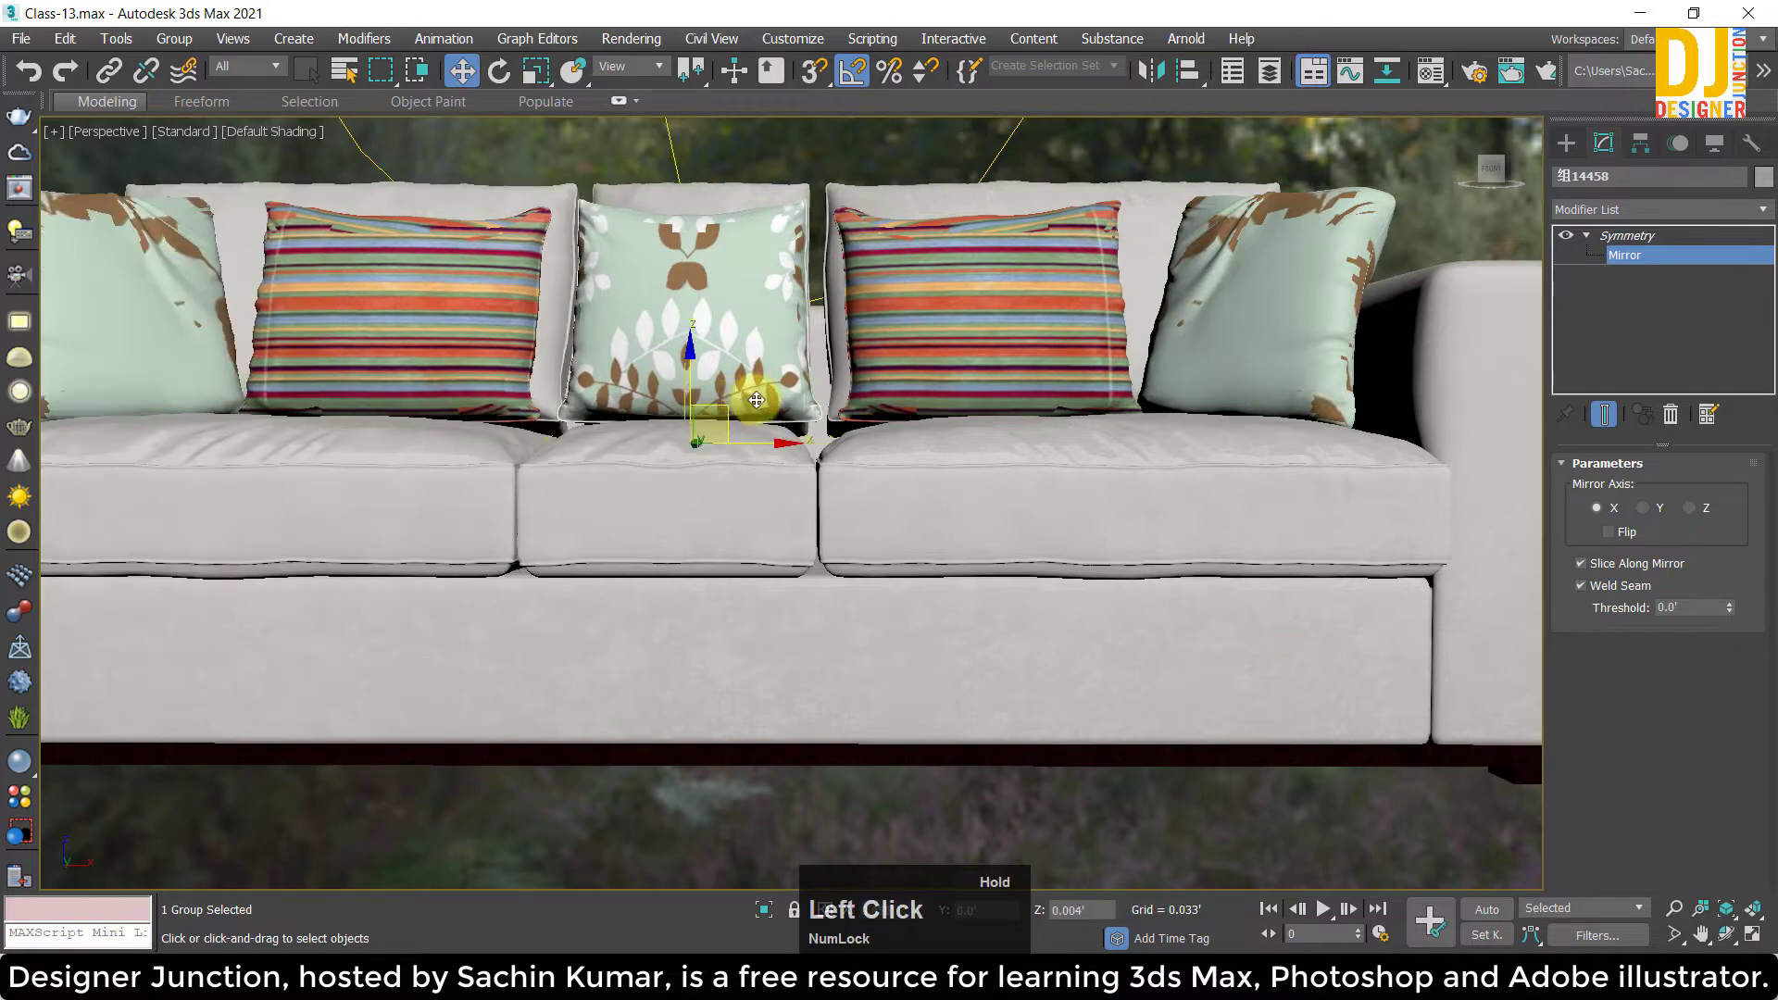
pyautogui.press('ctrl+z')
pyautogui.click(634, 447)
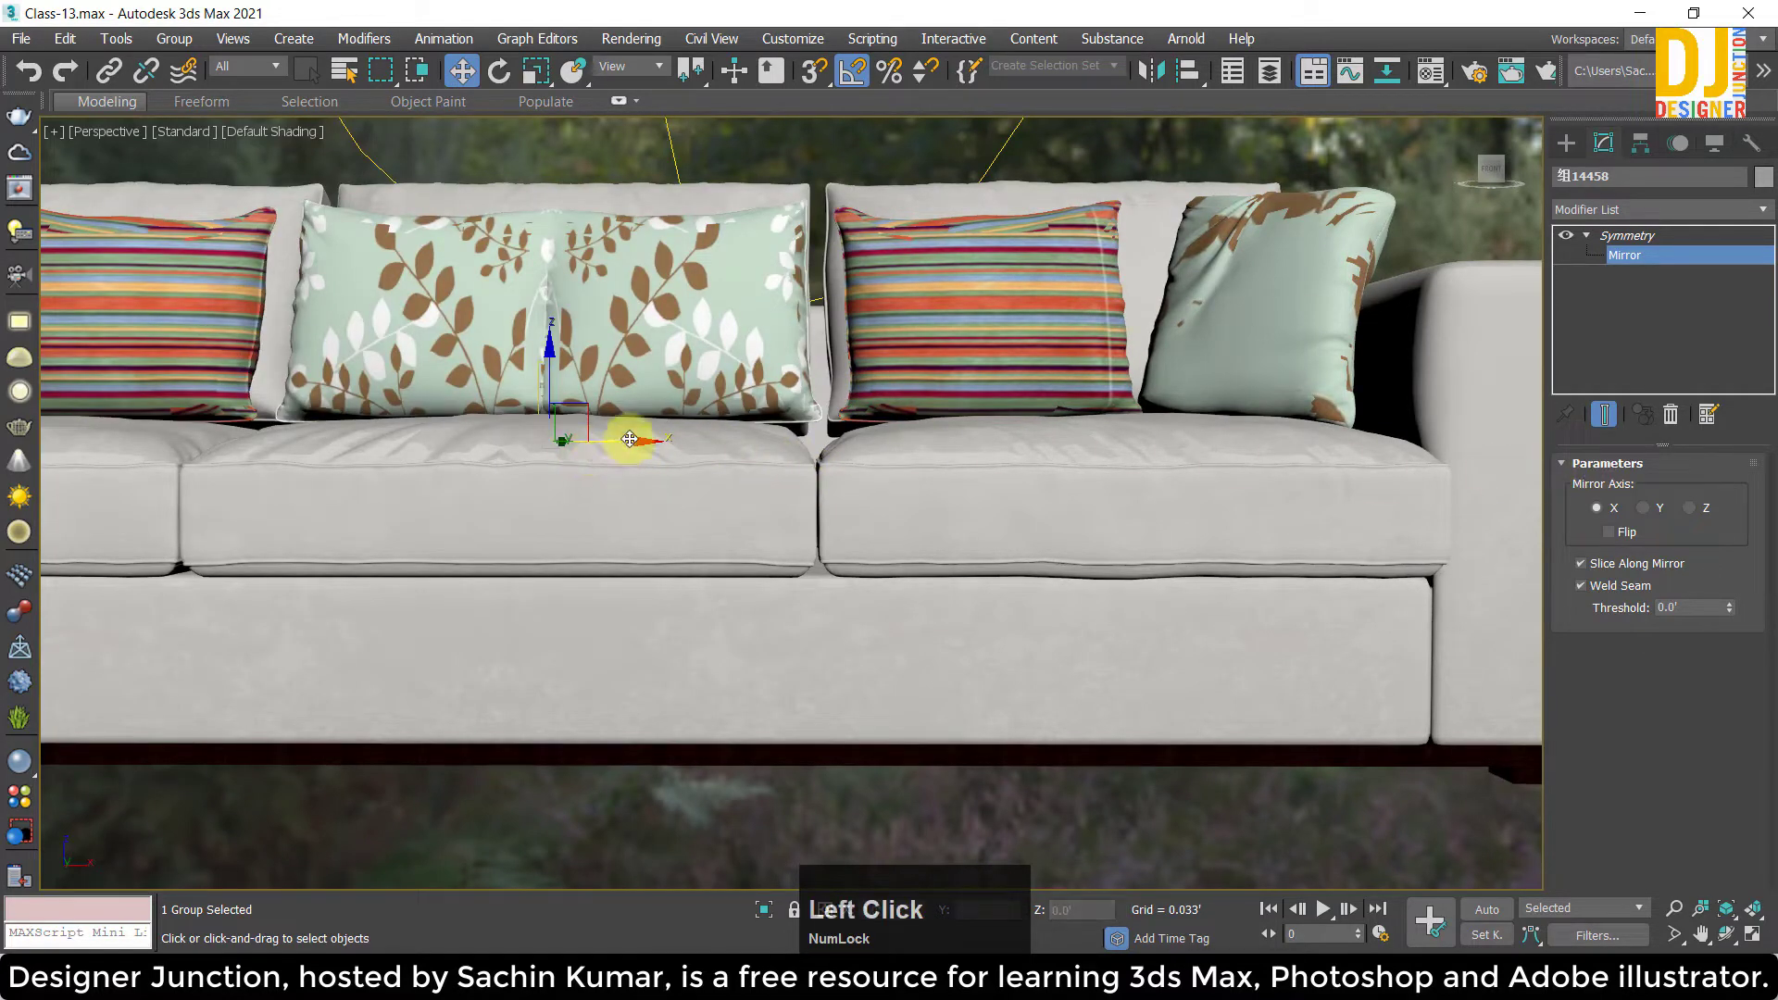
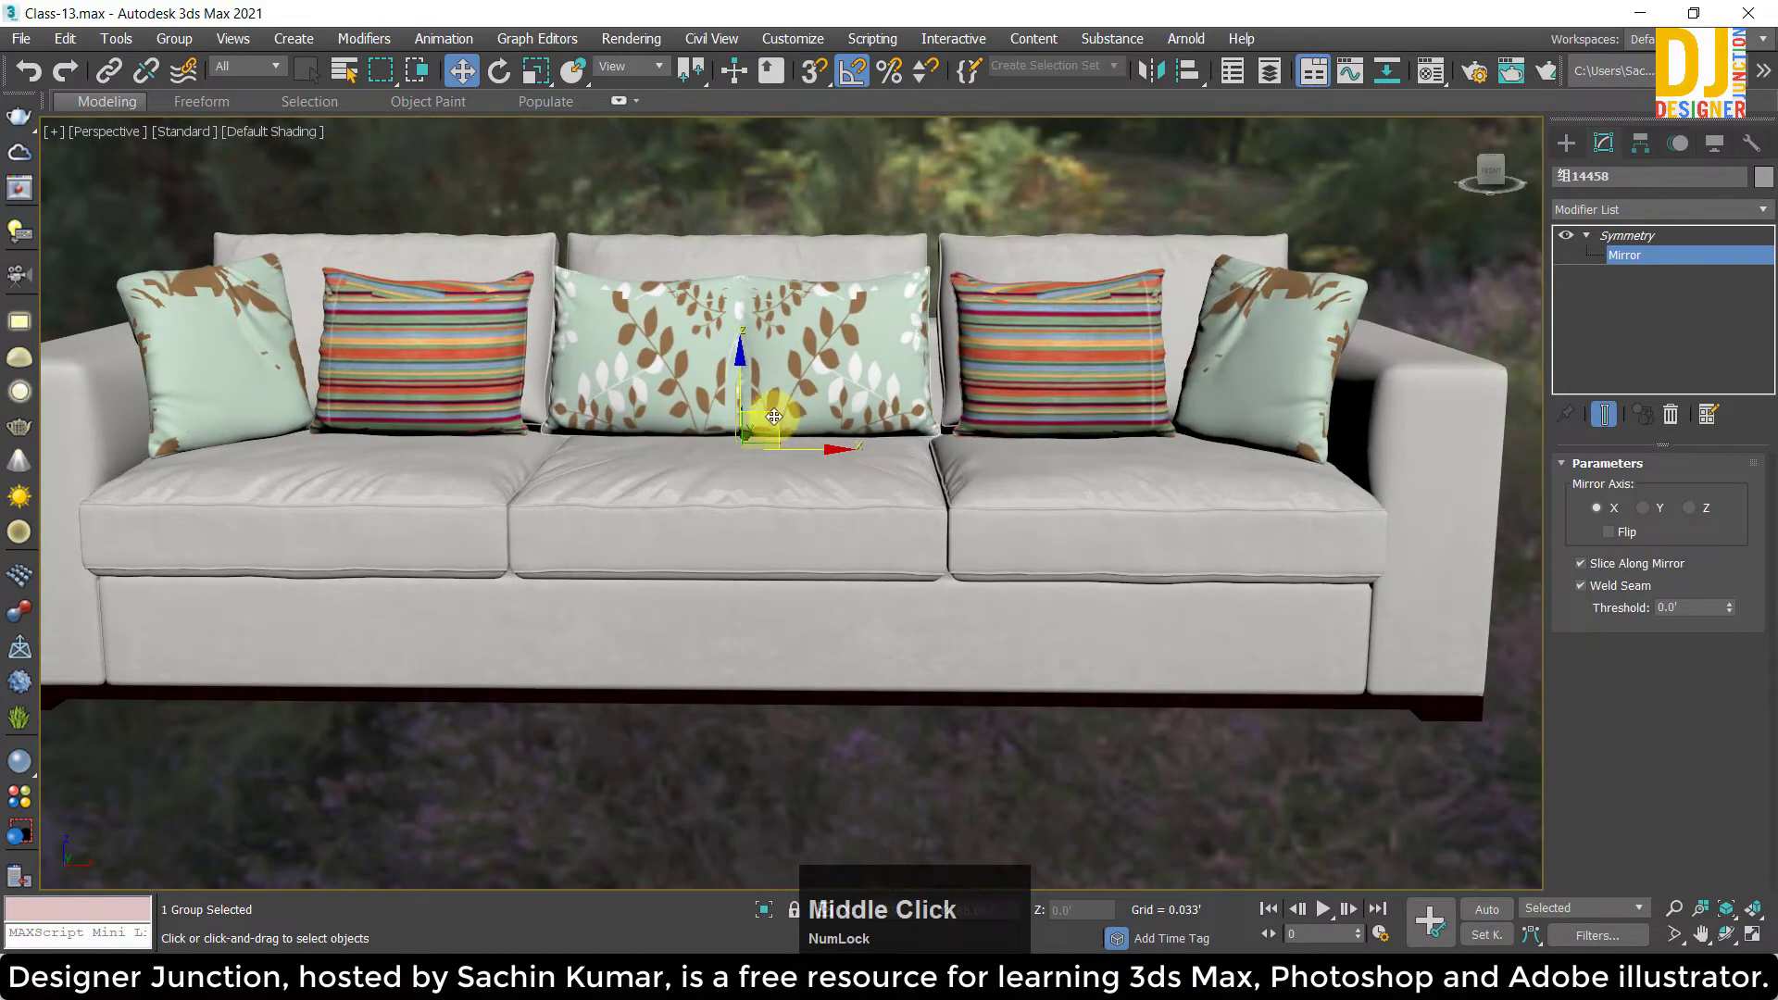
pyautogui.click(778, 418)
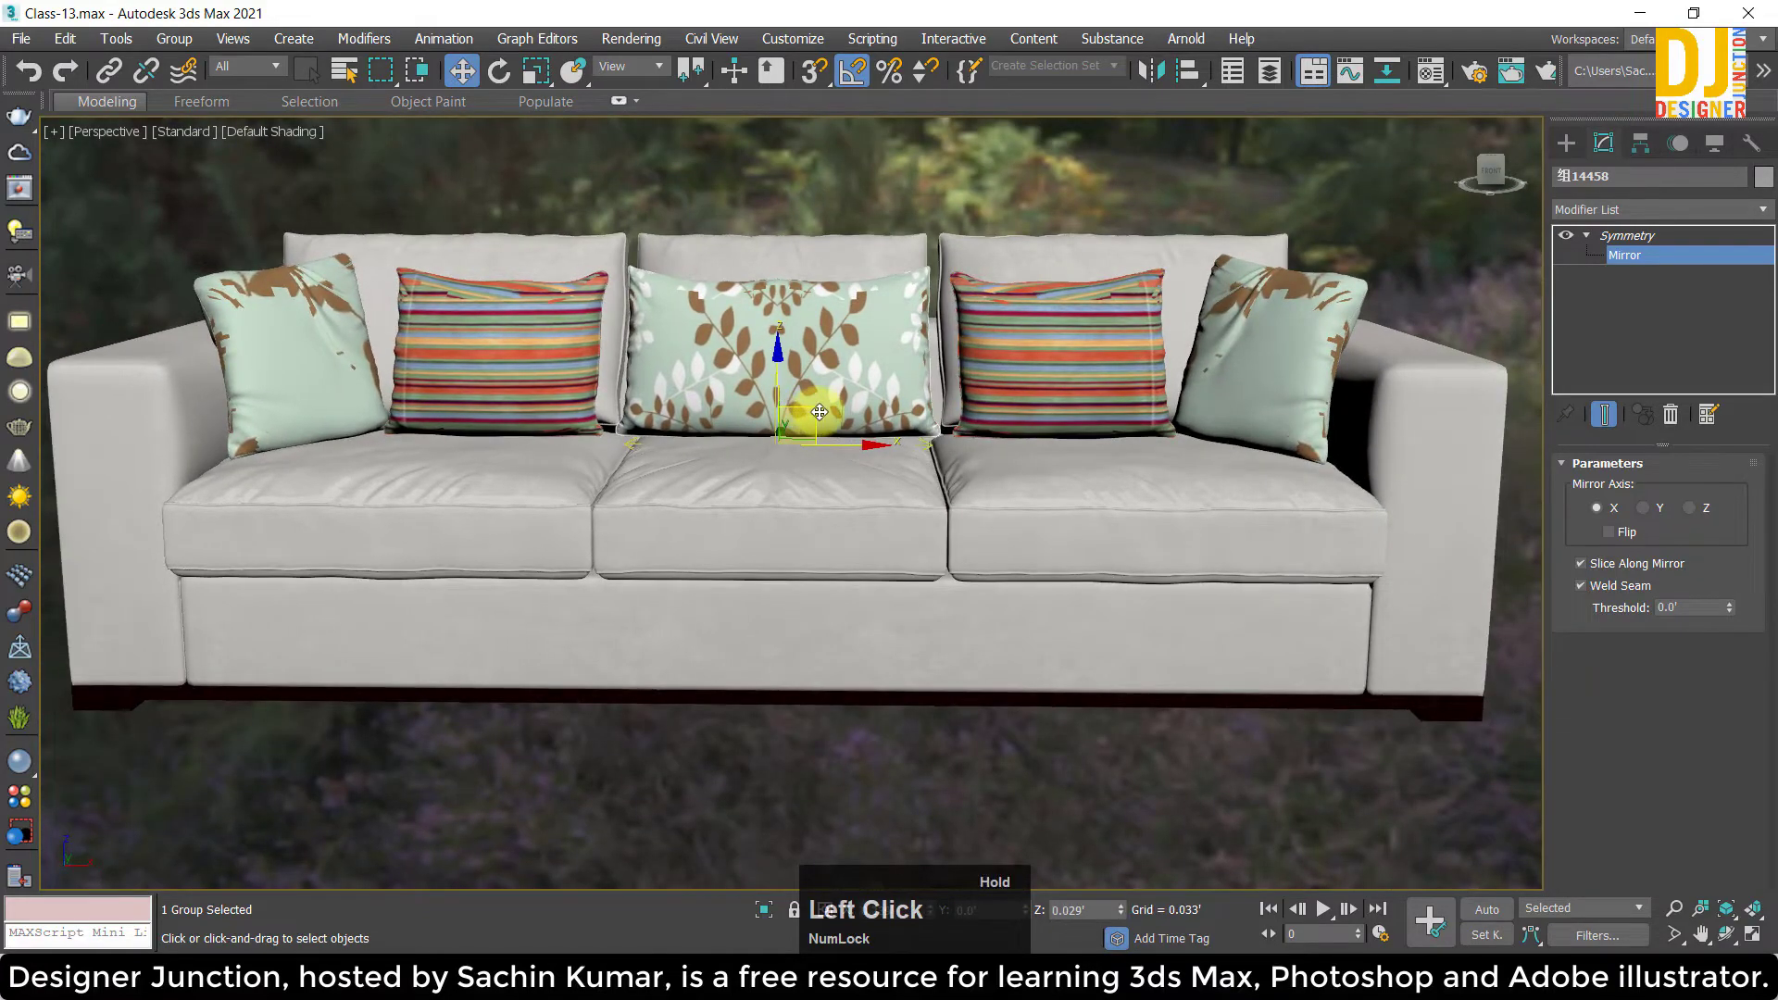
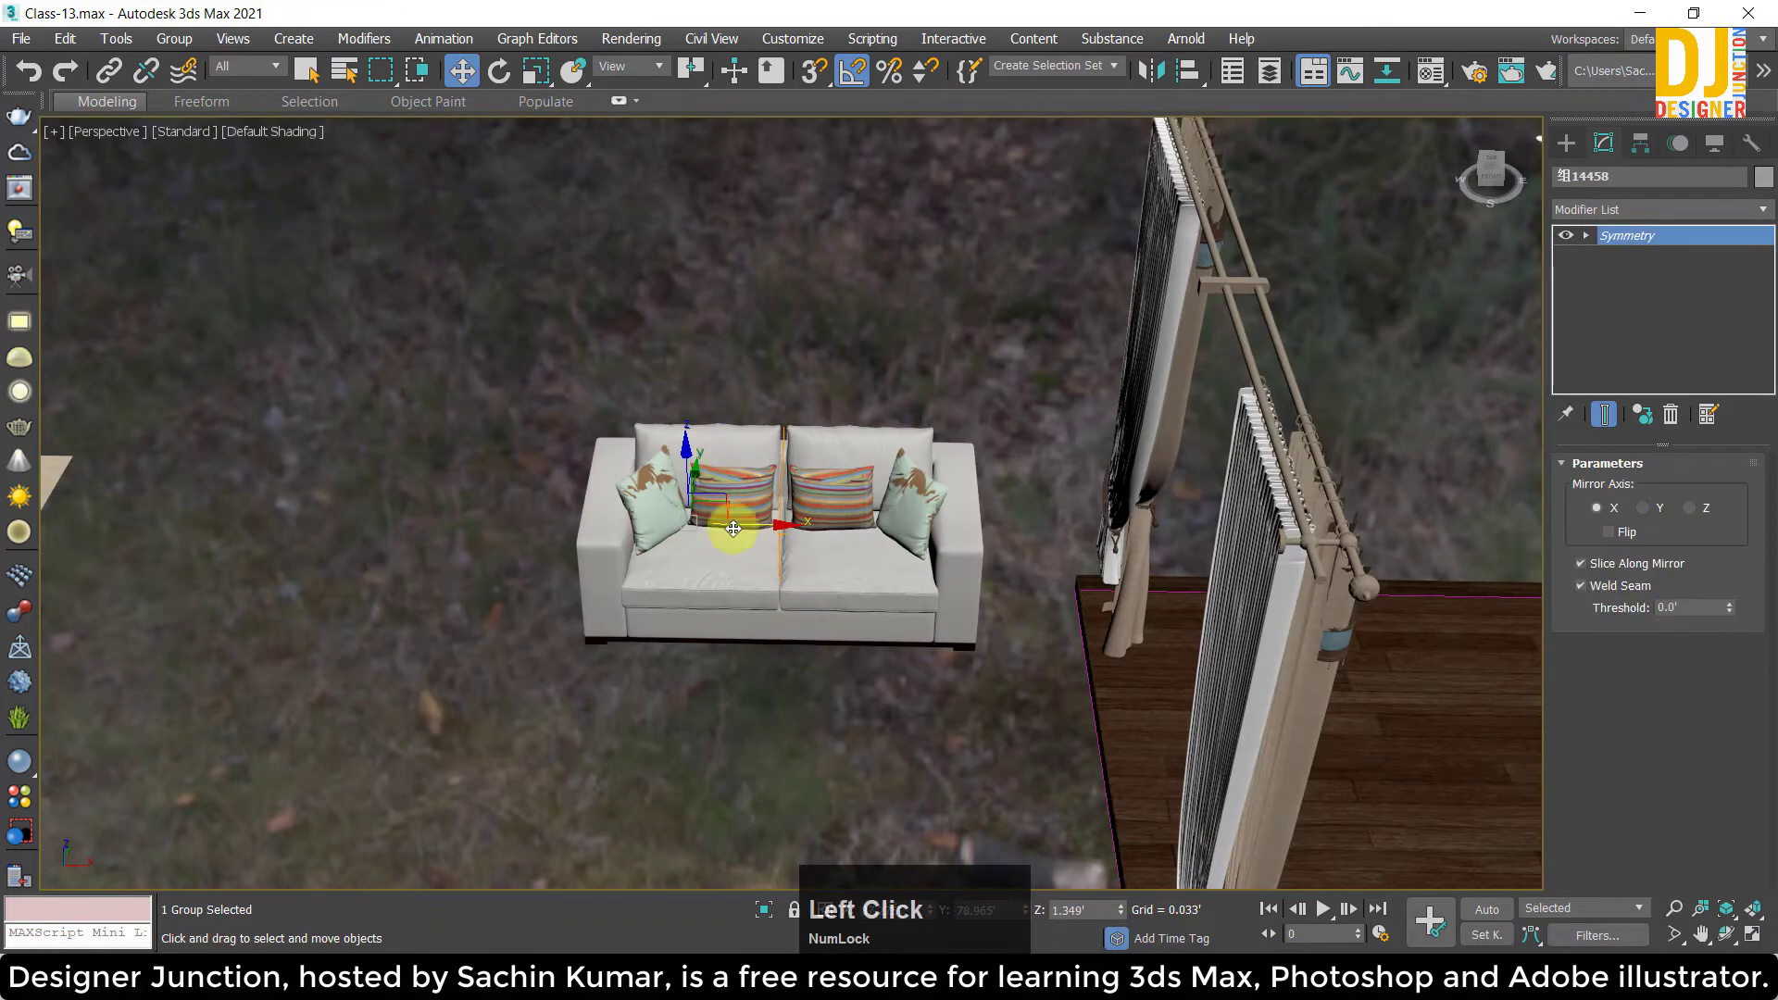
# Finish the Symmetry editing and zoom out from the two-seater sofa.
pyautogui.click(716, 486)
pyautogui.scroll(-3)
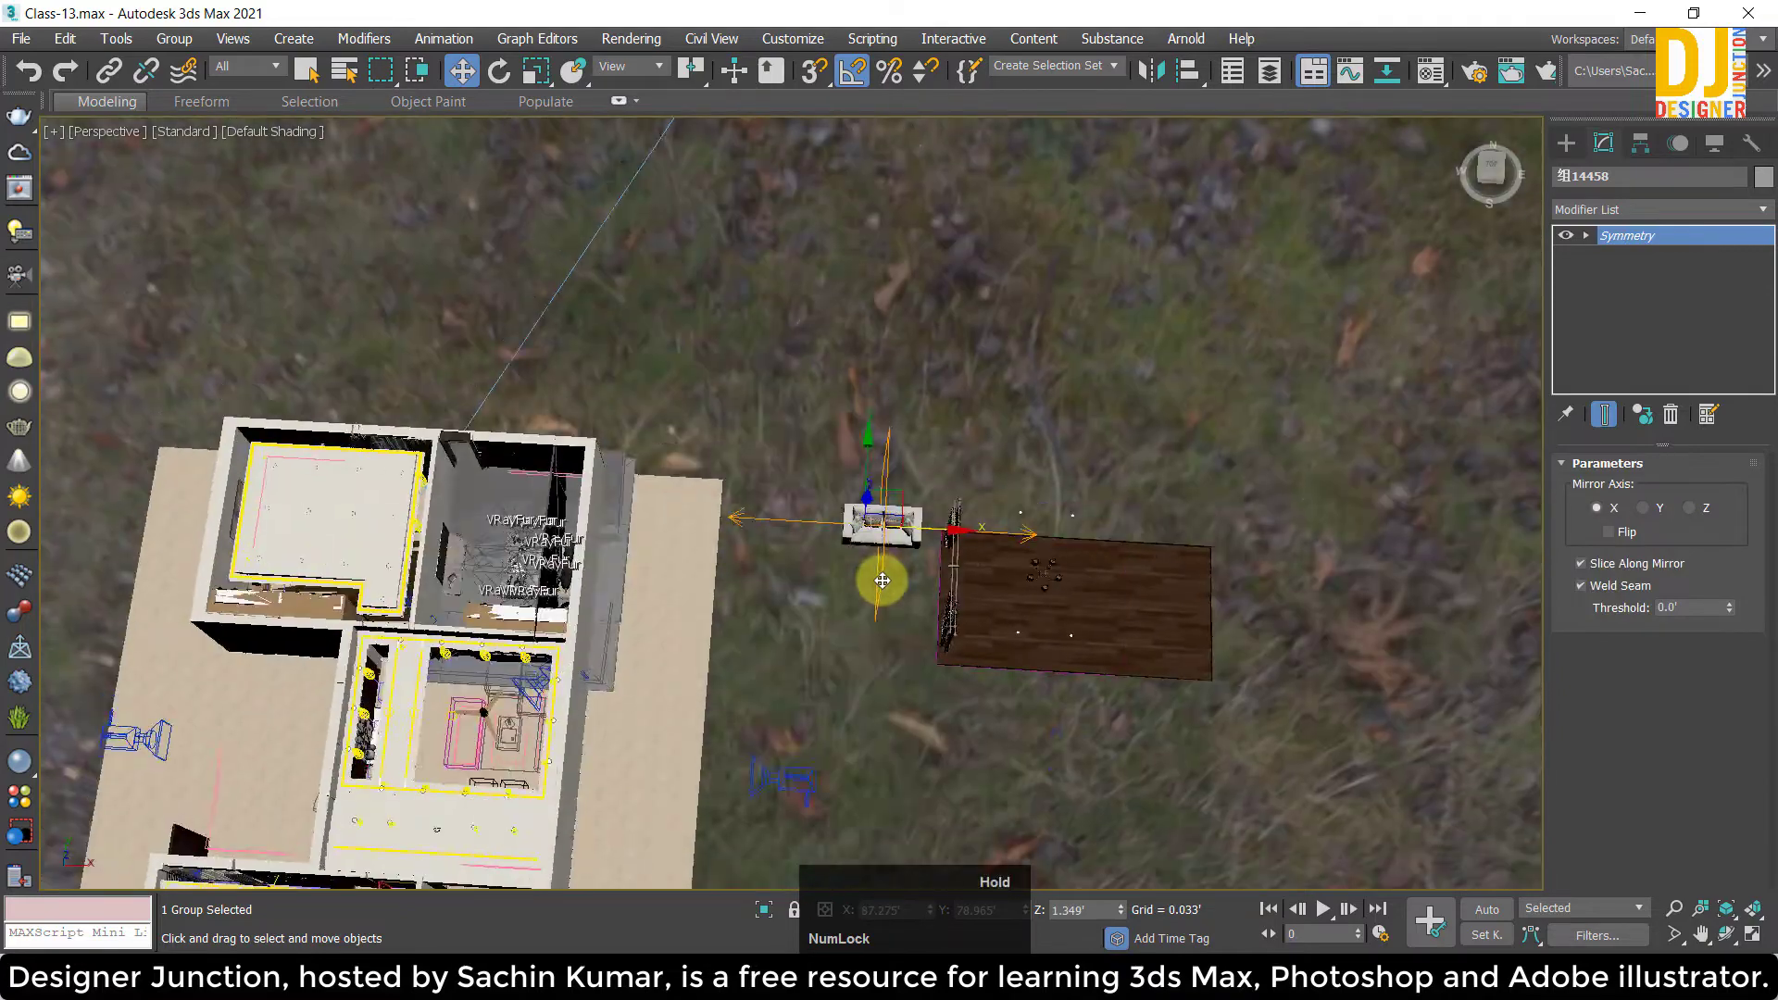
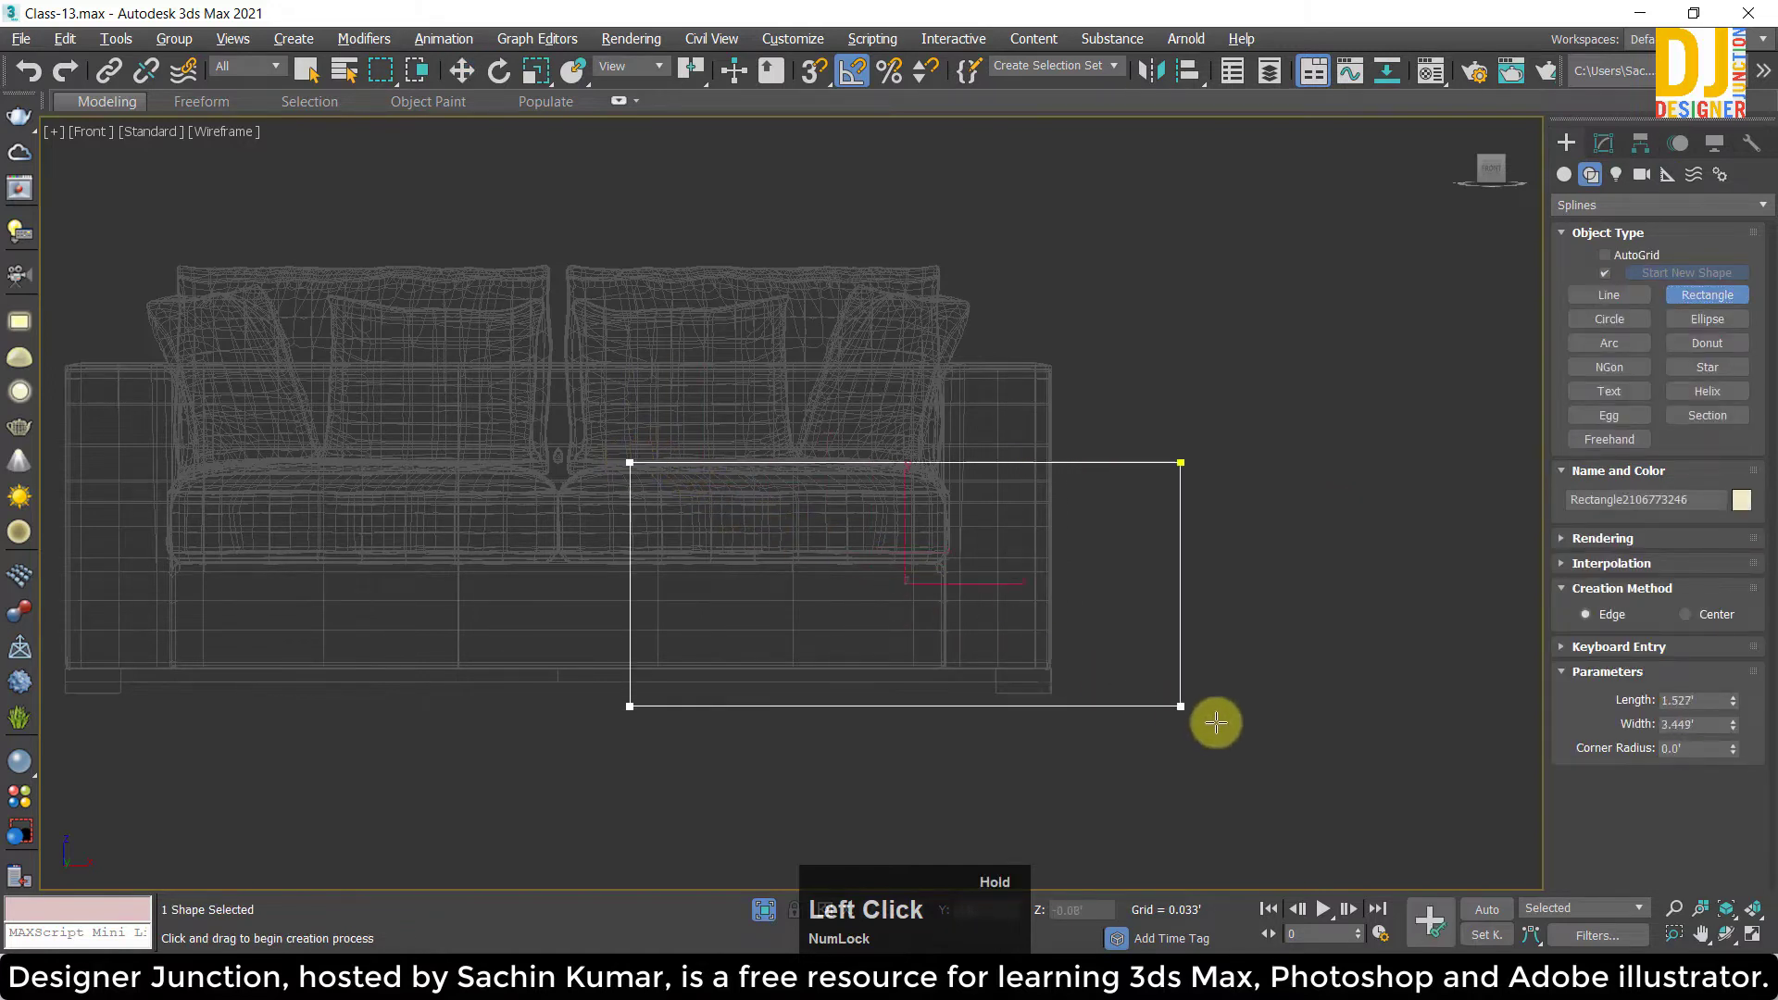
# Finish the first front-view rectangle, check its parameters and zoom to it.
pyautogui.rightClick(1089, 320)
pyautogui.click(1609, 145)
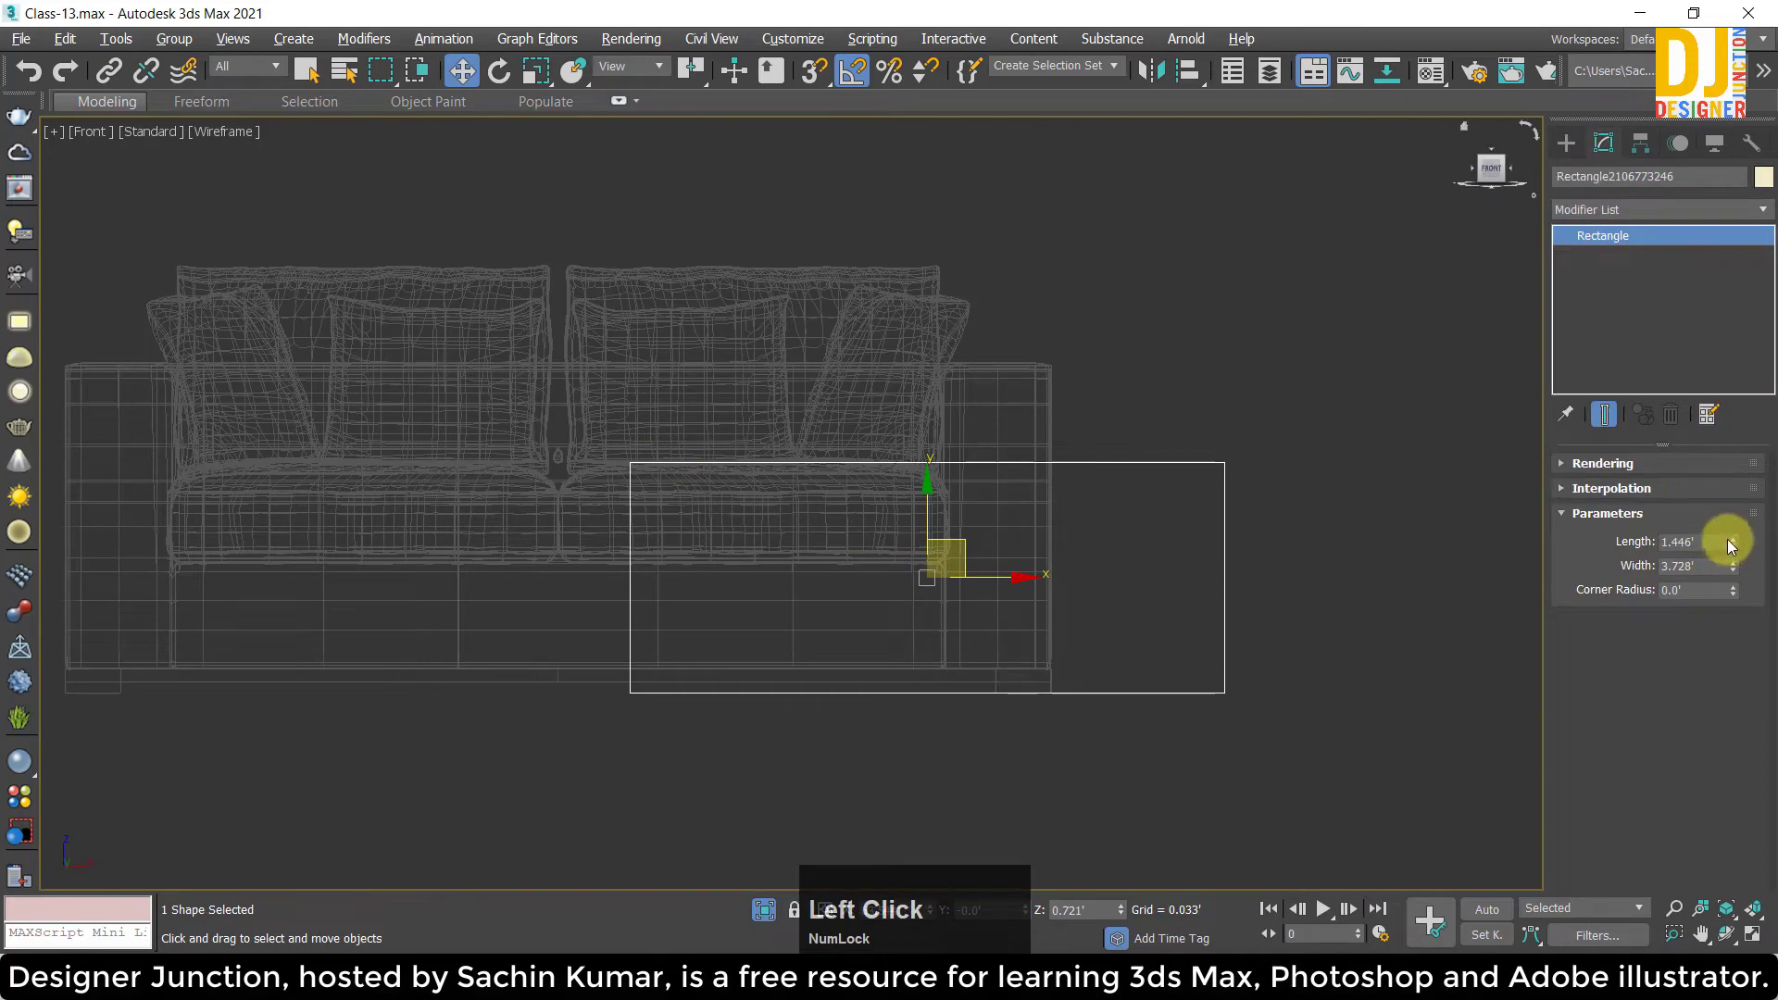
pyautogui.press('z')
pyautogui.click(1749, 575)
pyautogui.press('z')
# Redraw the rectangle over the sofa's lower right and set its length to 1.5'.
pyautogui.click(1570, 143)
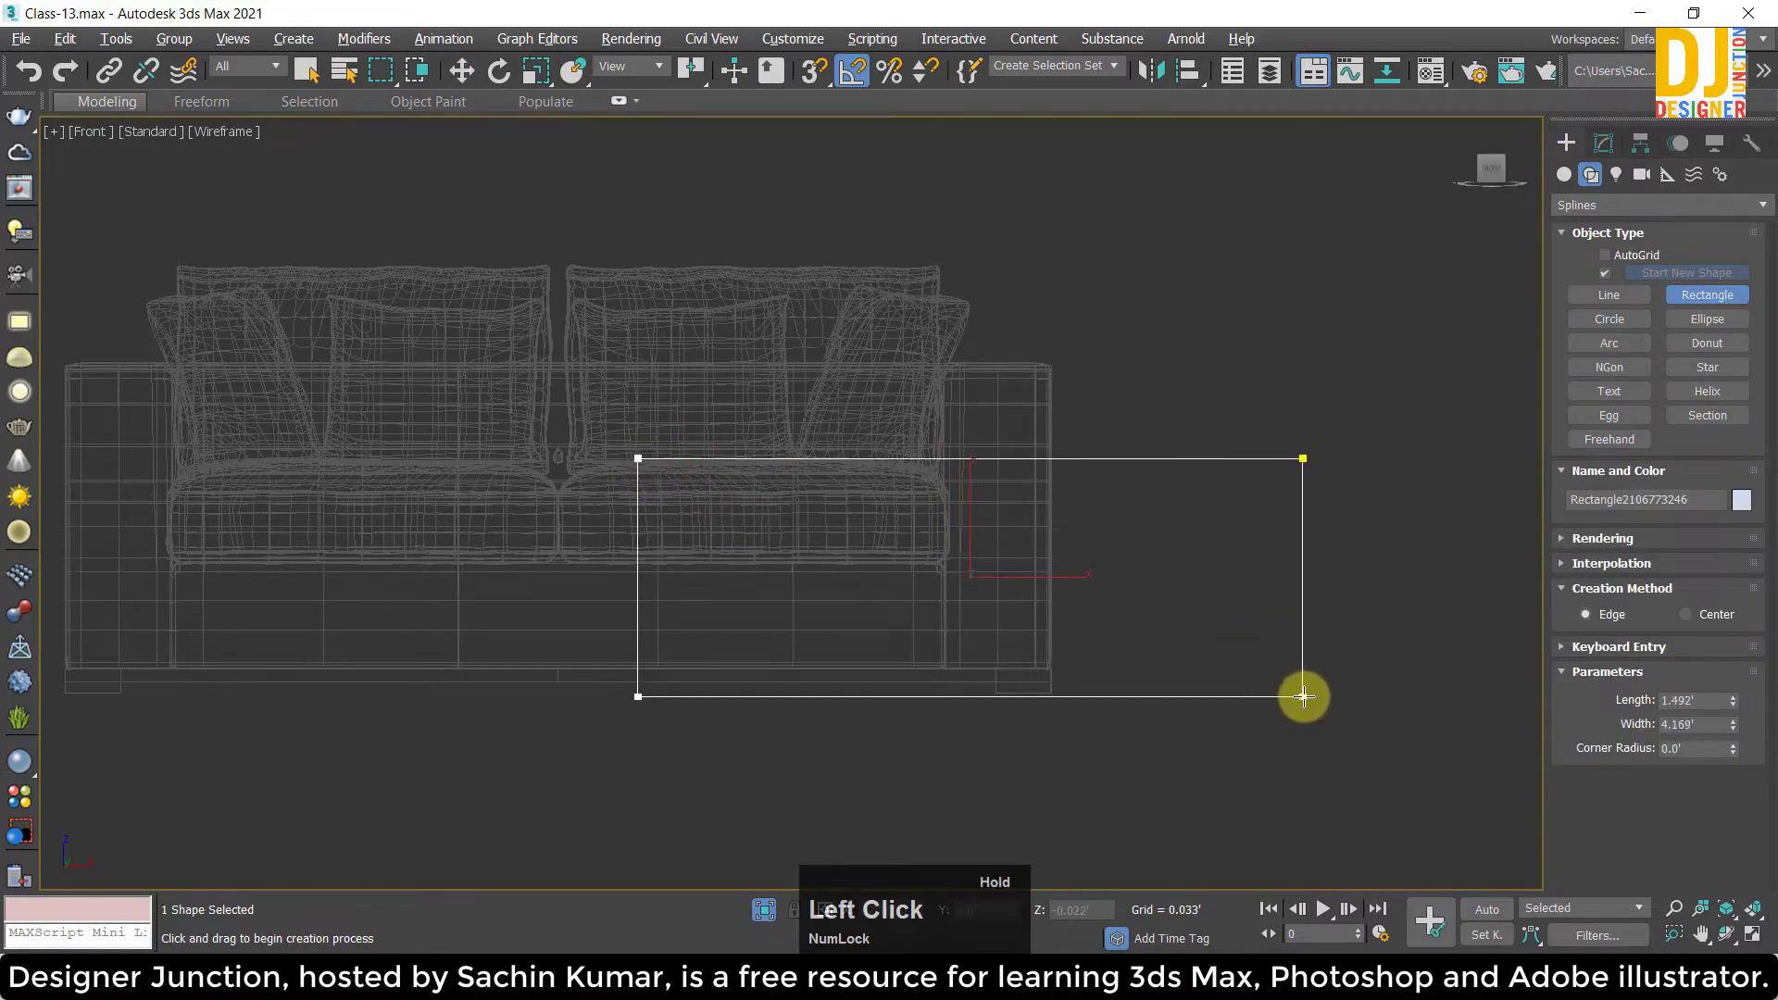
pyautogui.rightClick(1033, 573)
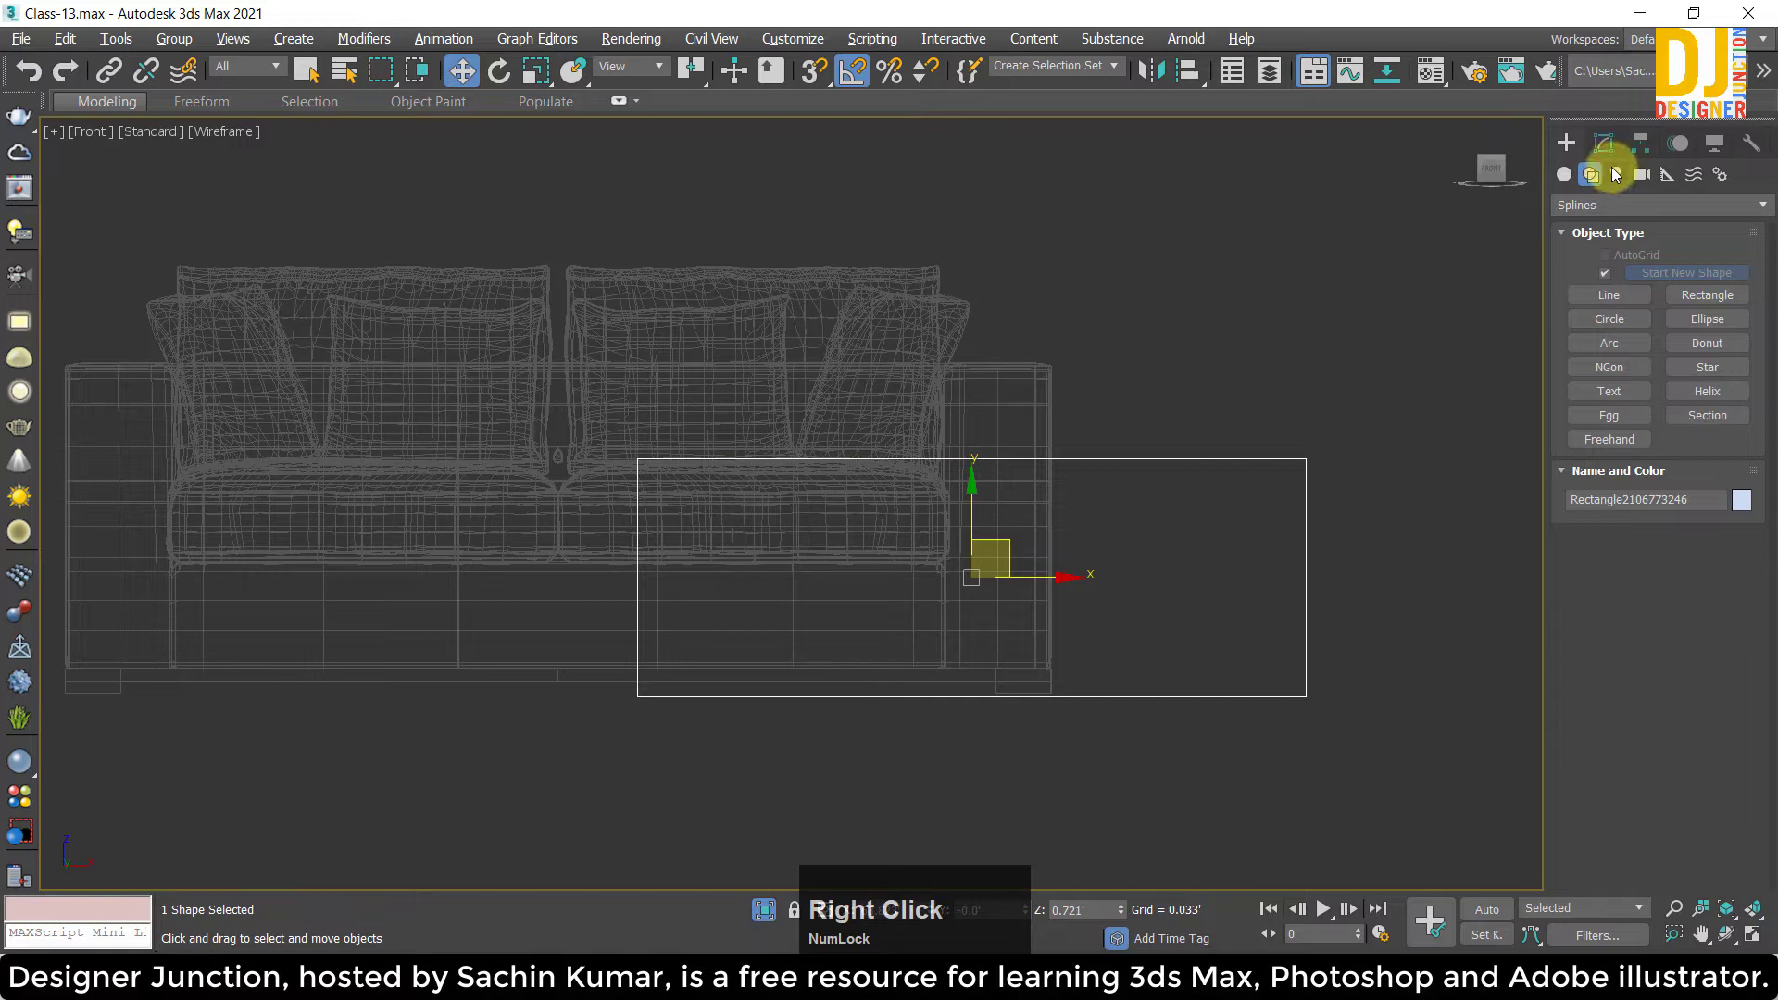
pyautogui.click(1608, 147)
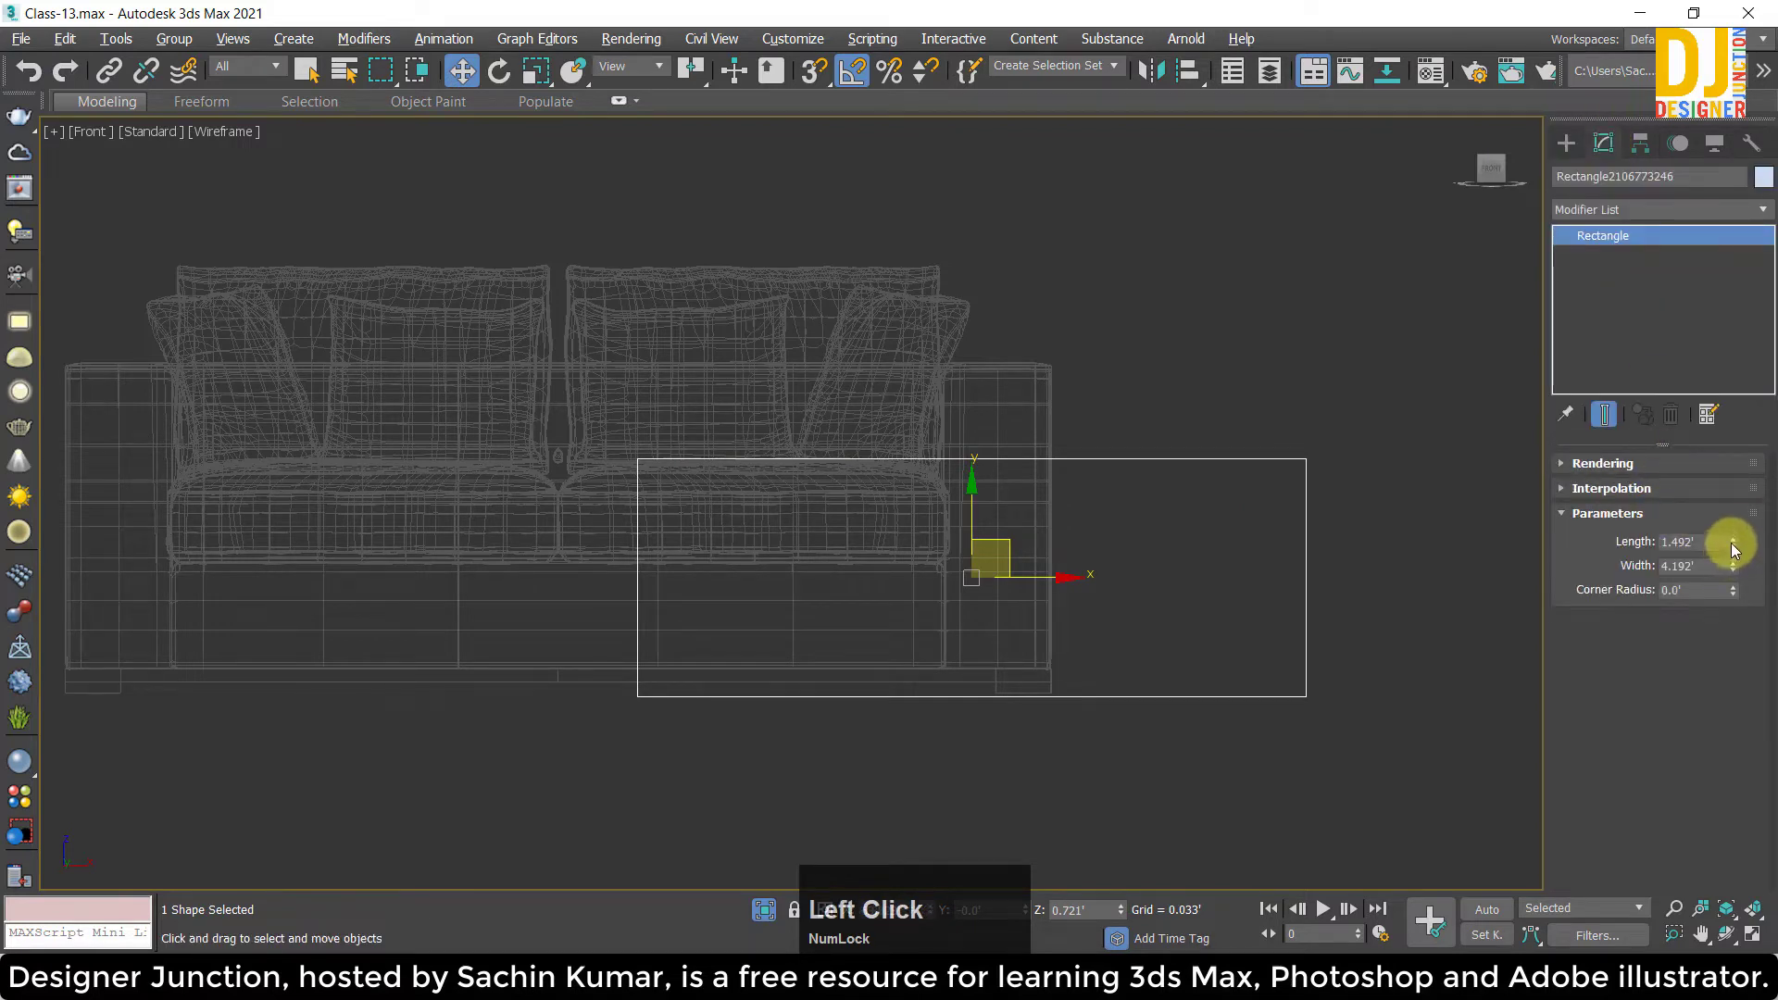
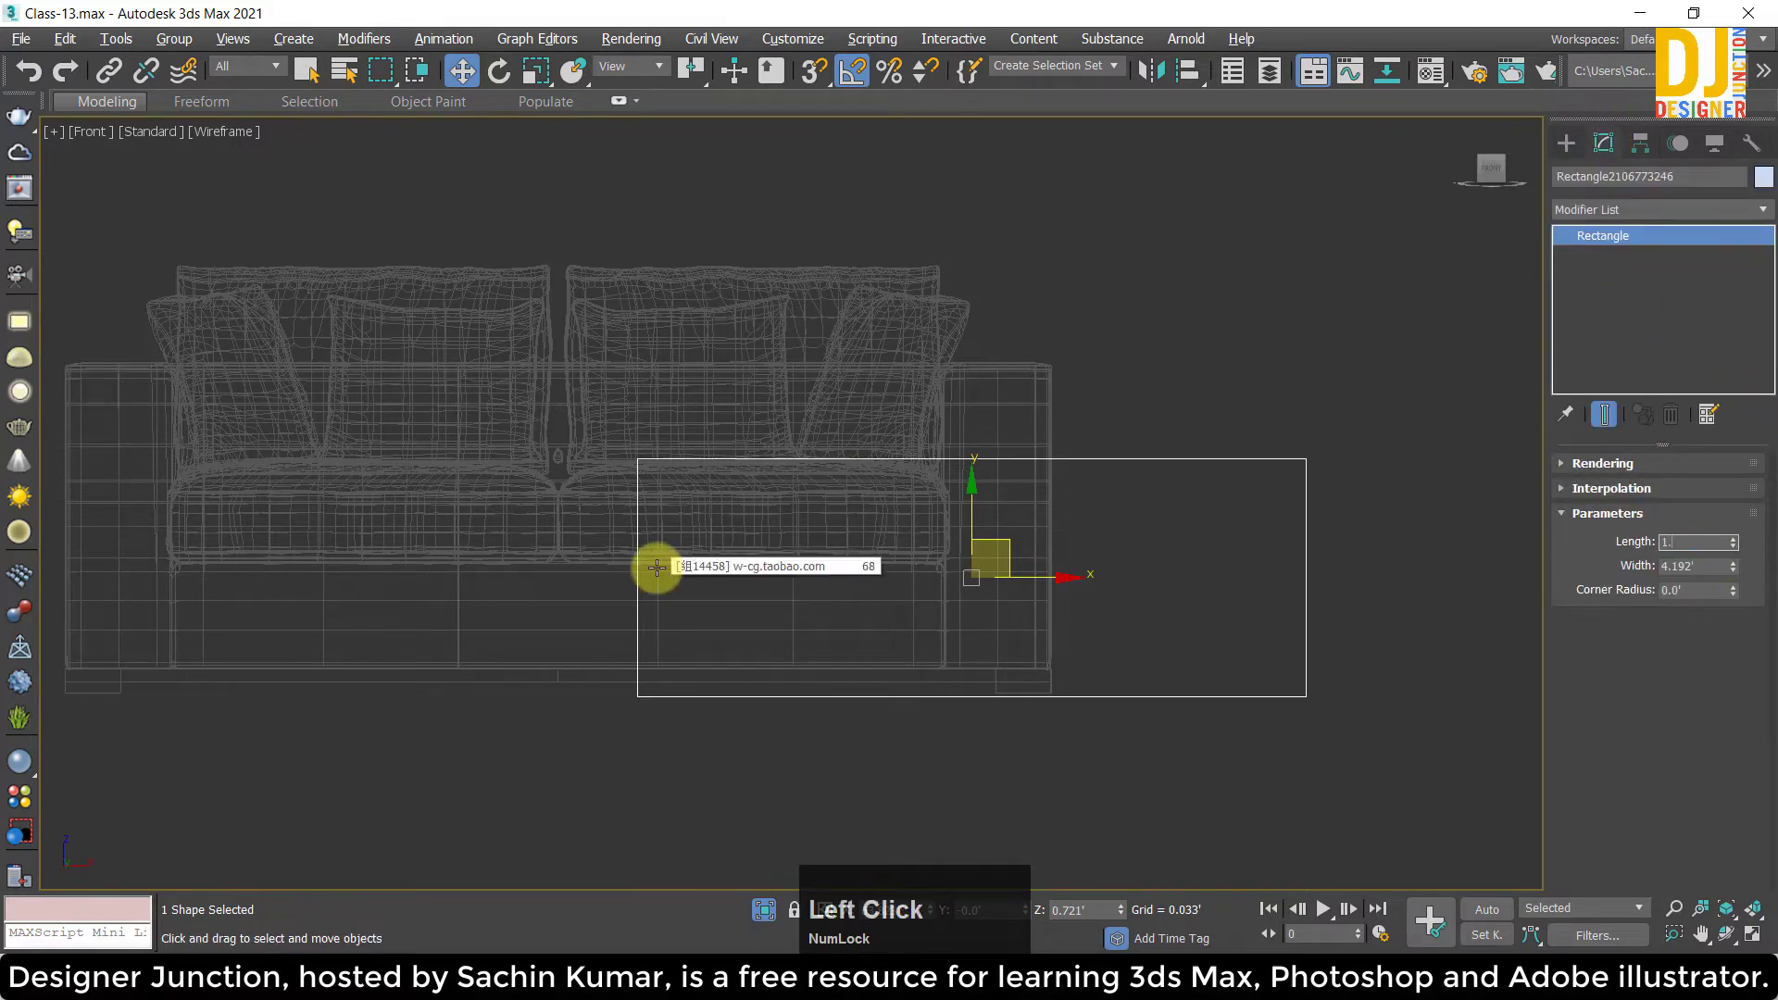
pyautogui.press("'")
pyautogui.press('Return')
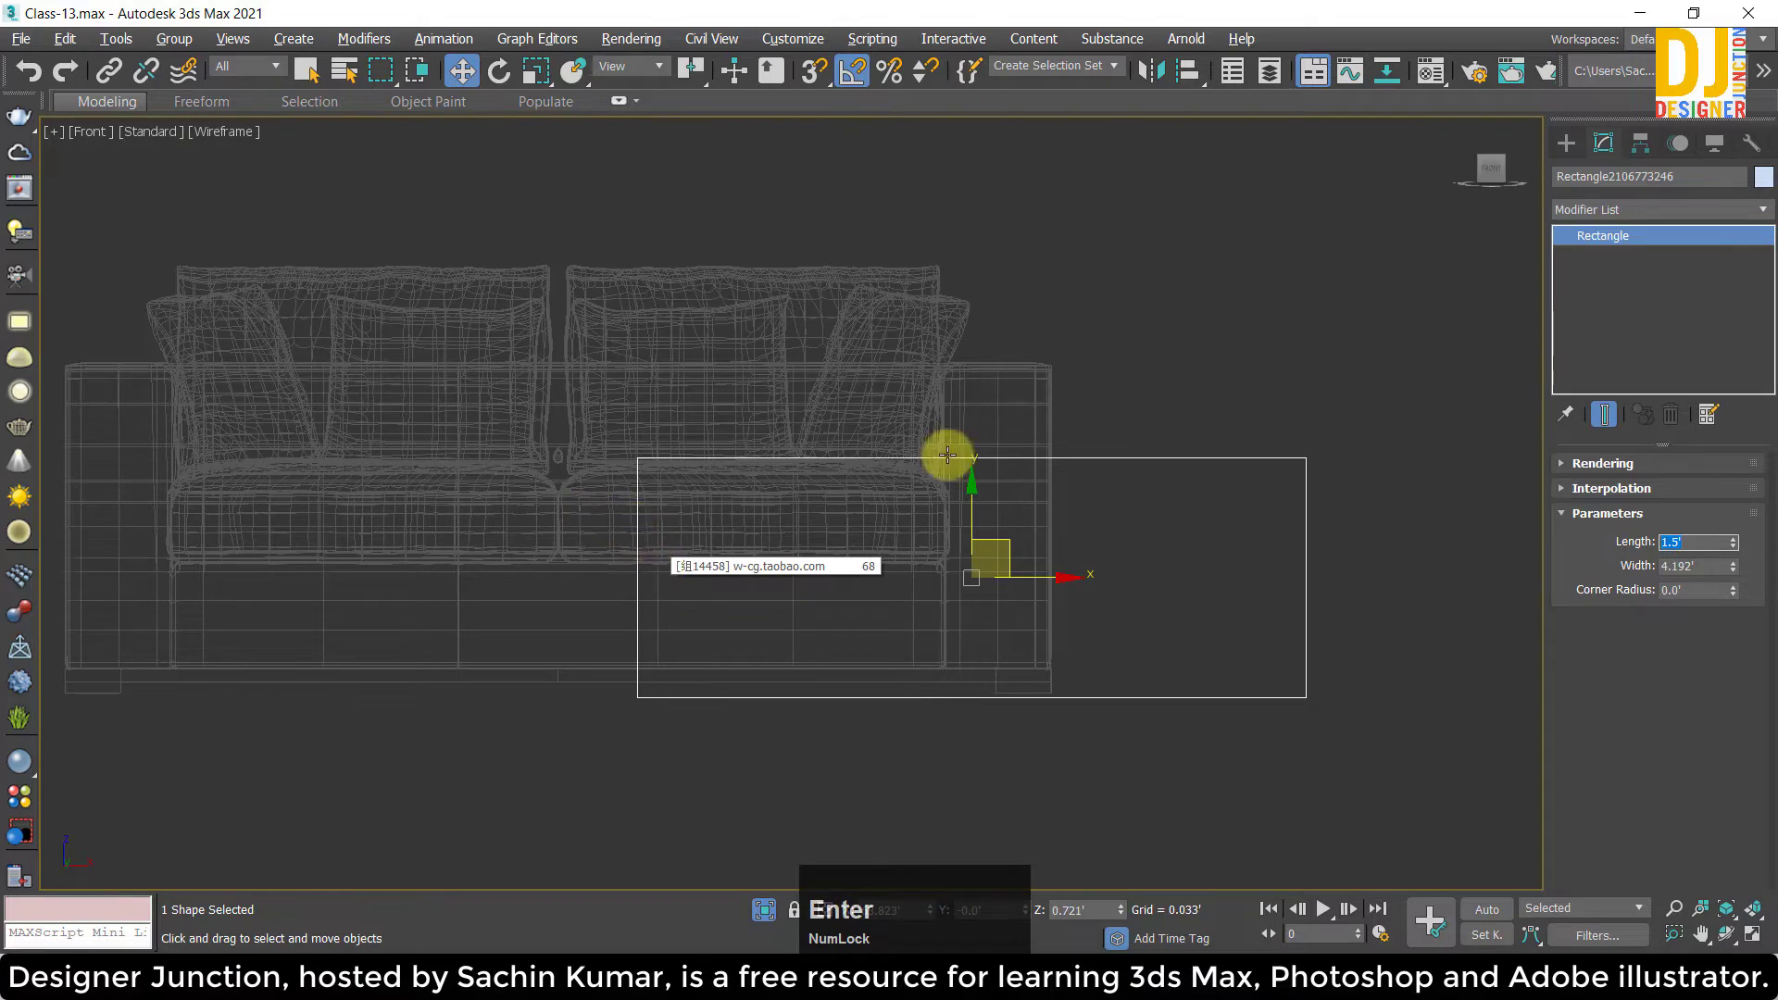
# Inspect the rectangle against the sofa, then discard it and clear the selection.
pyautogui.scroll(3)
pyautogui.middleClick(978, 565)
pyautogui.scroll(-3)
pyautogui.middleClick(964, 535)
pyautogui.click(970, 563)
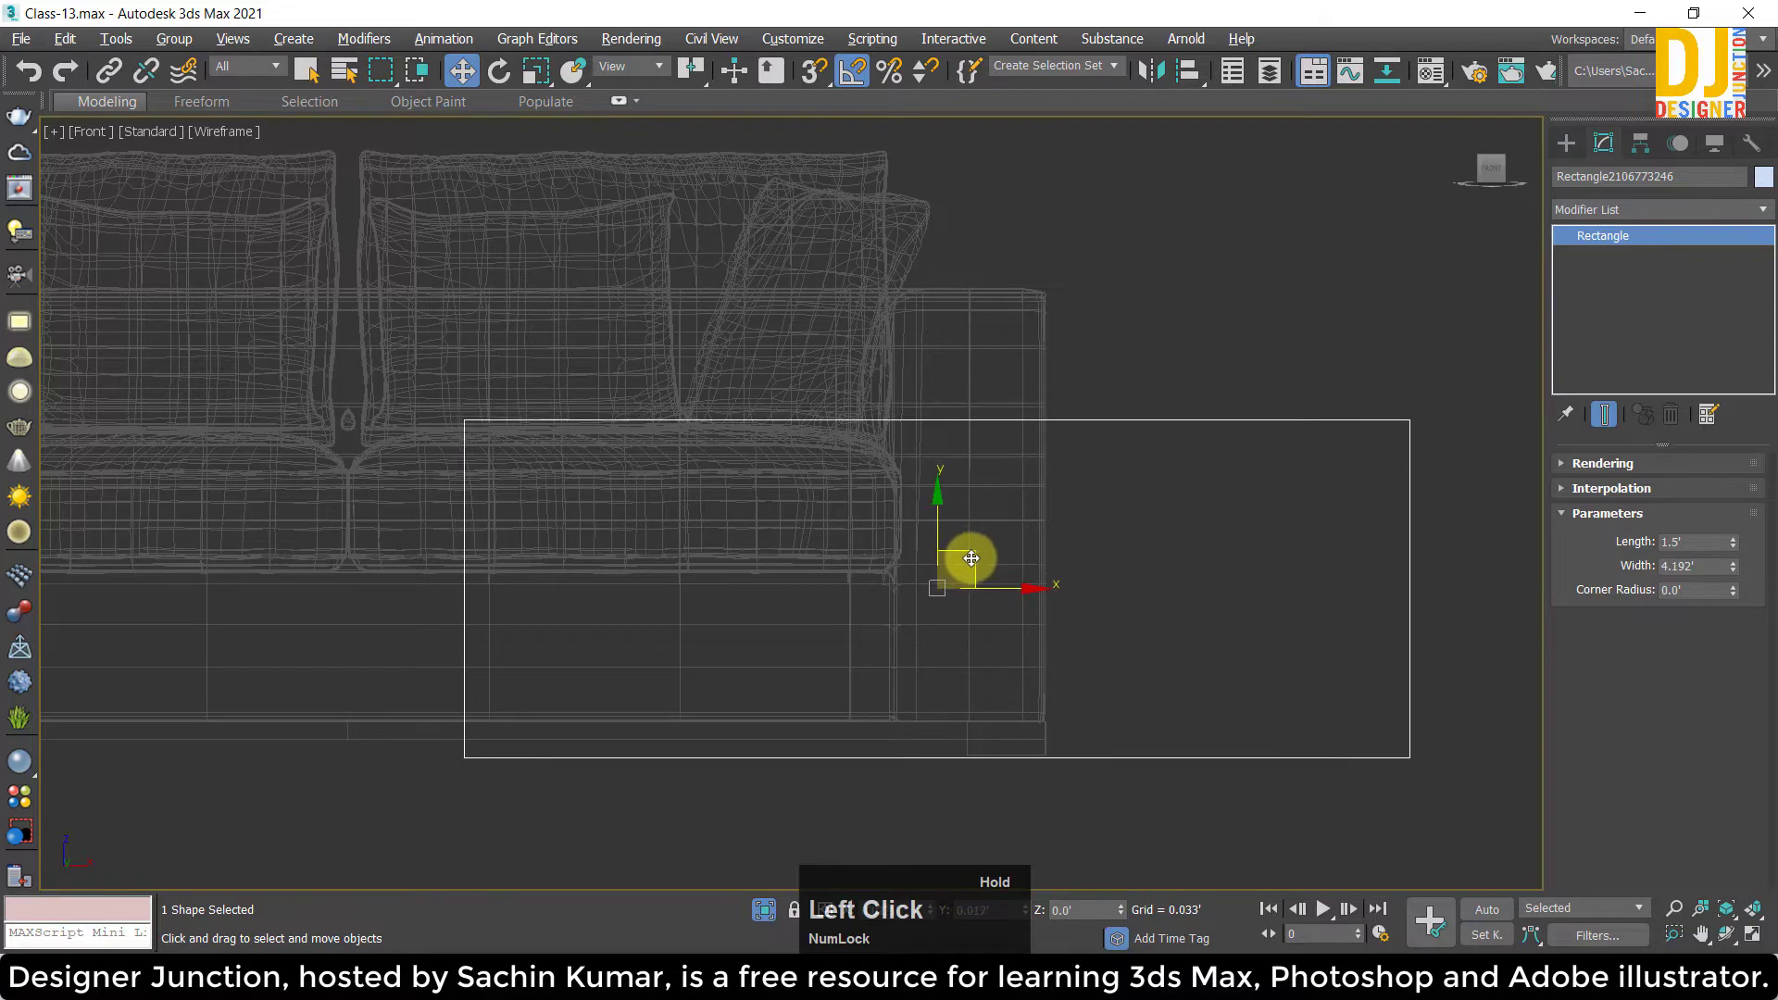
pyautogui.middleClick(1126, 512)
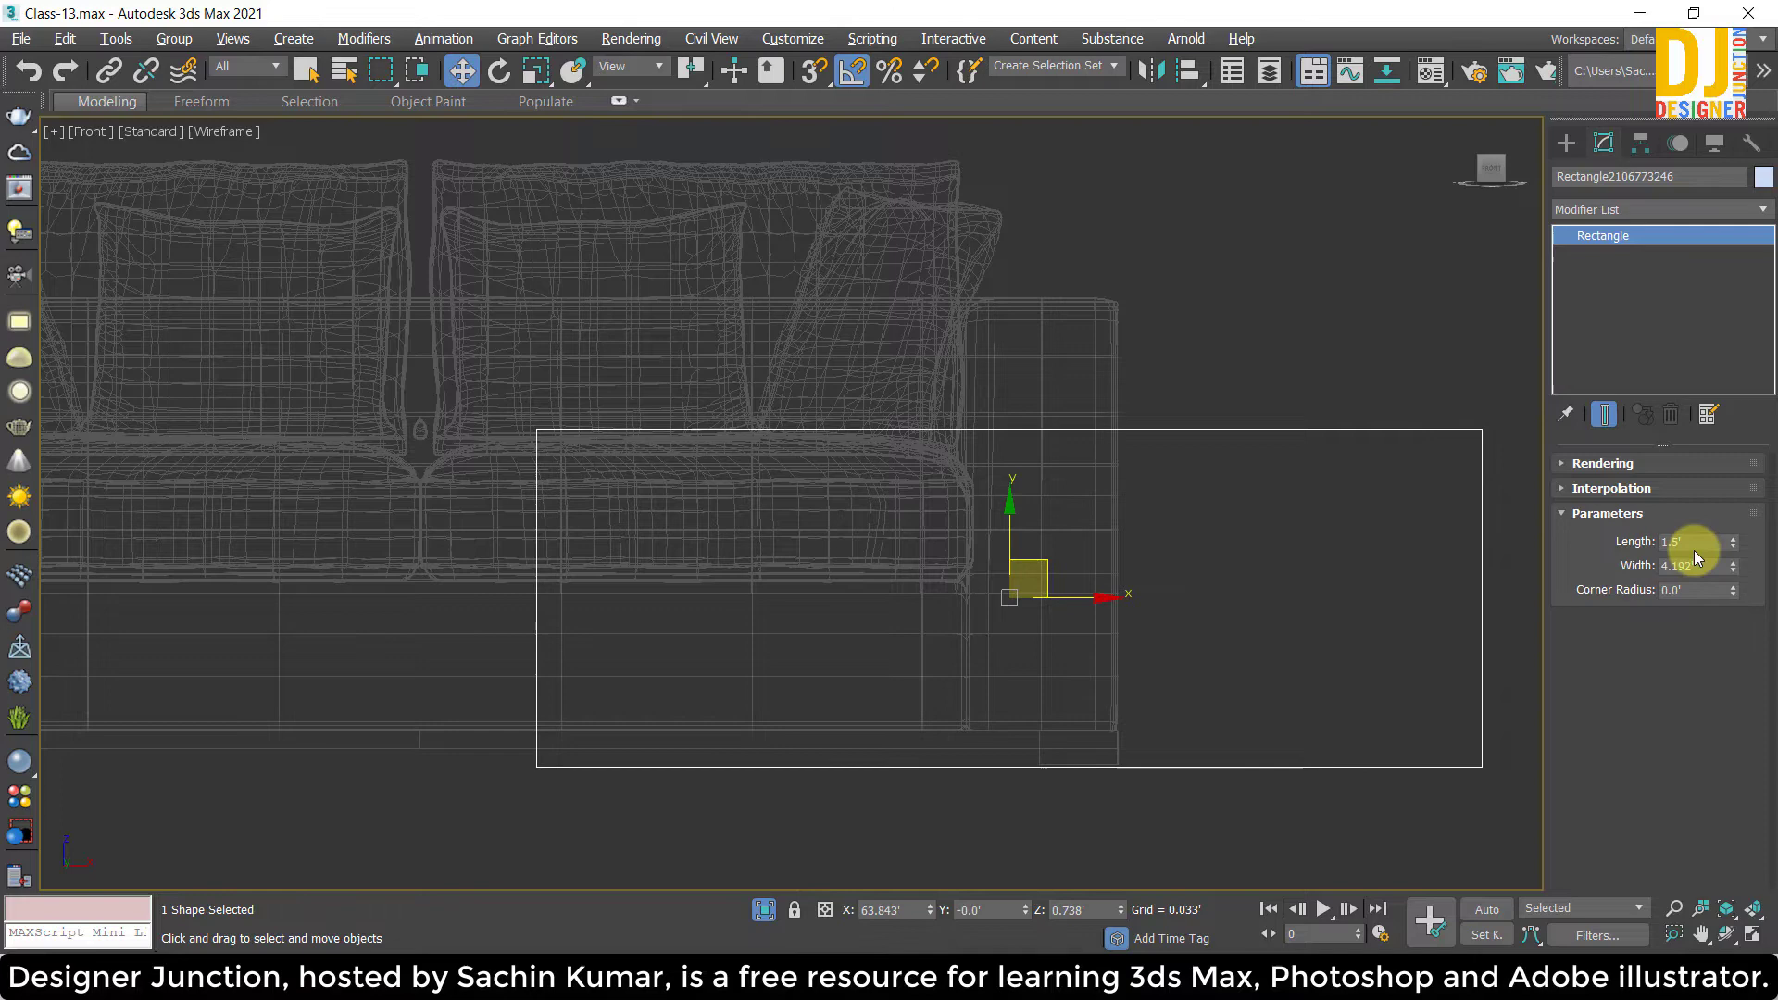
pyautogui.click(1049, 562)
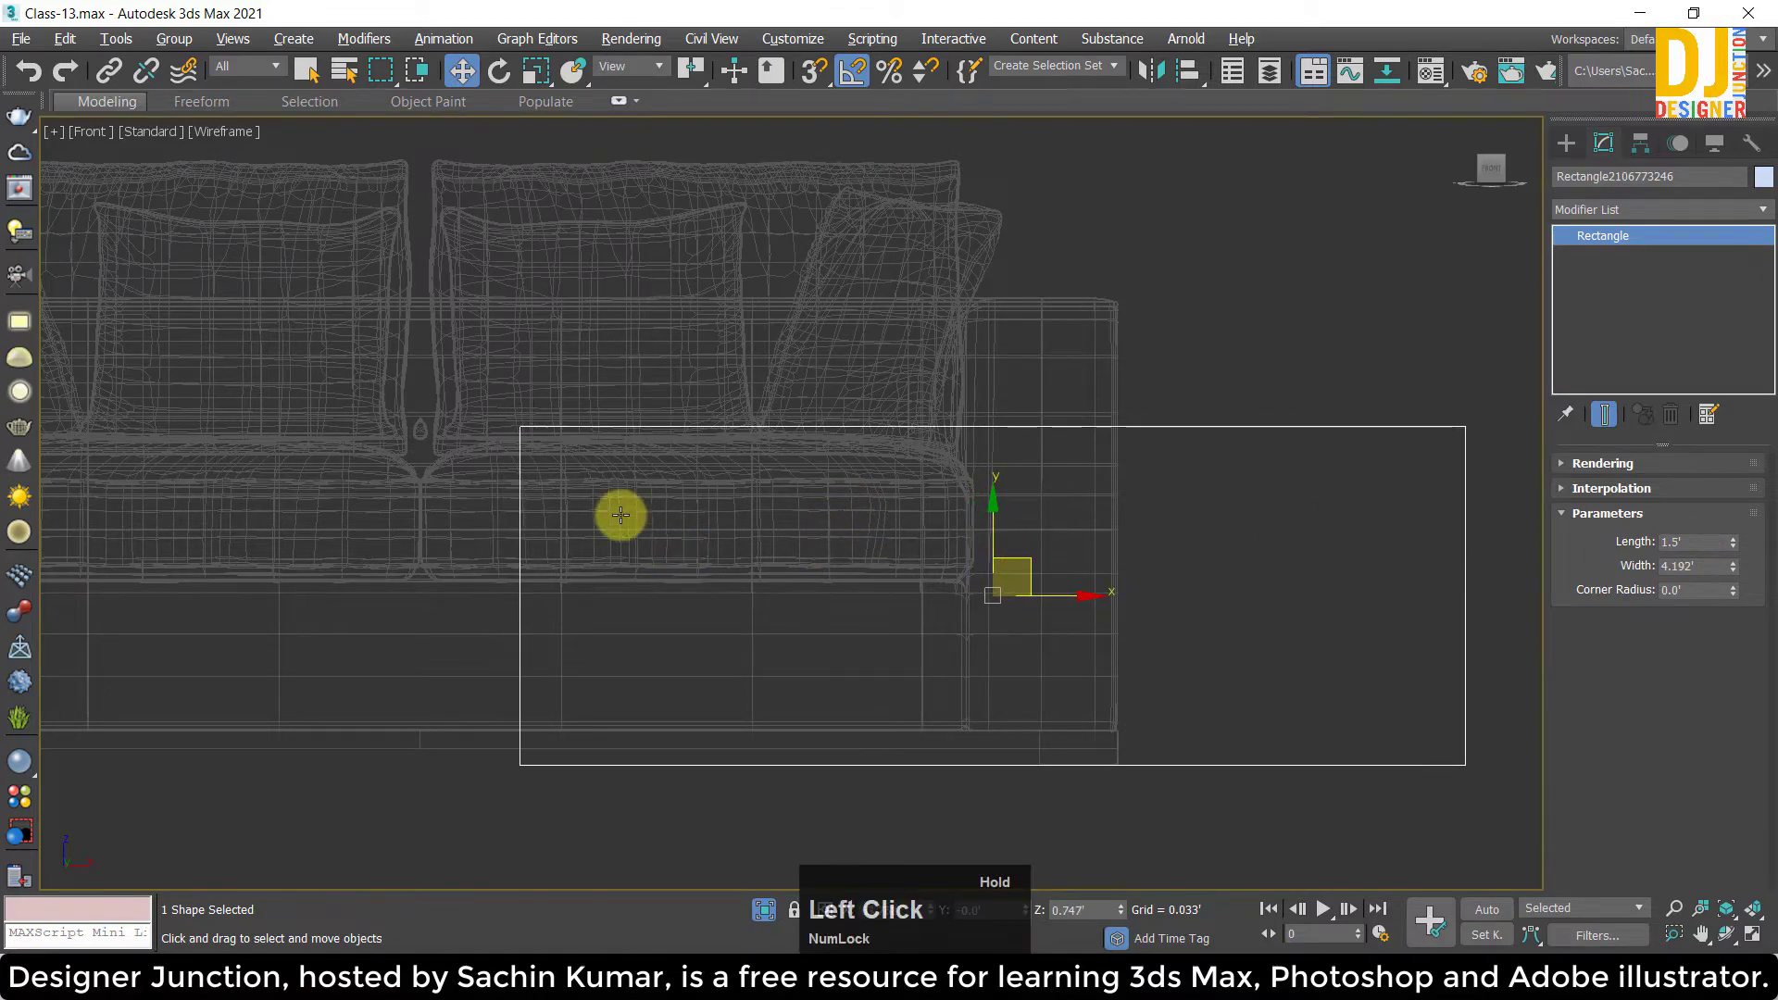
pyautogui.scroll(-3)
pyautogui.click(1247, 672)
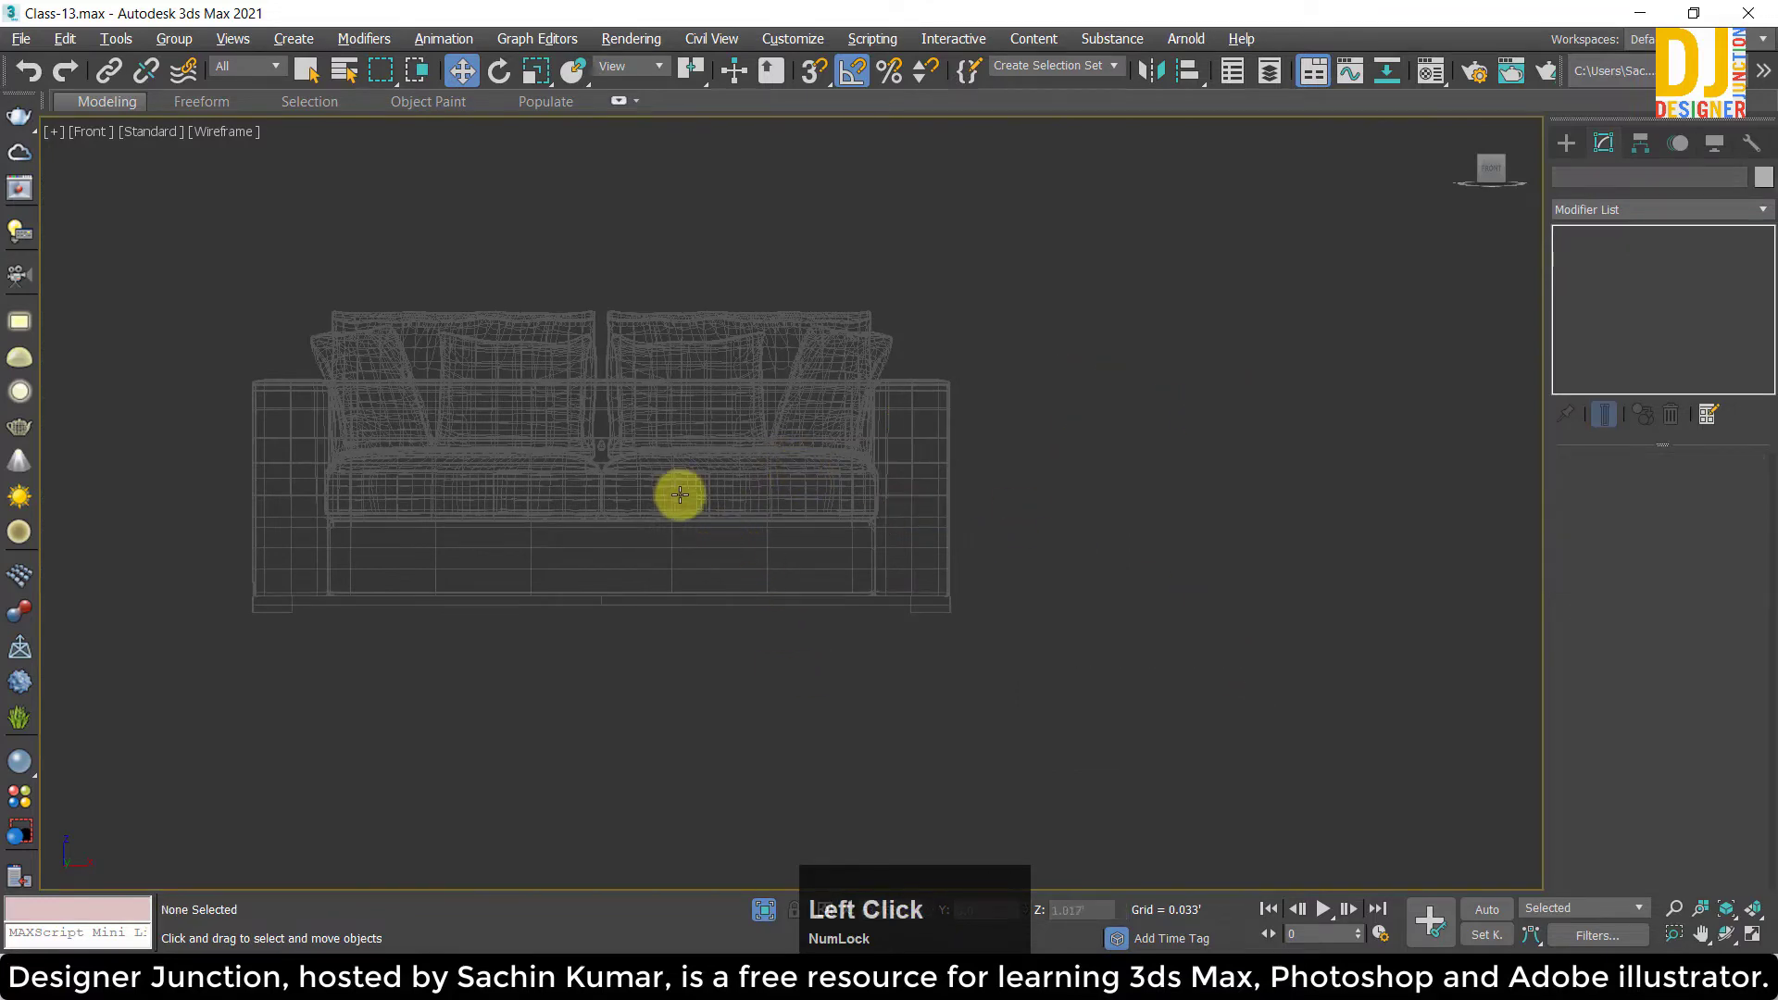
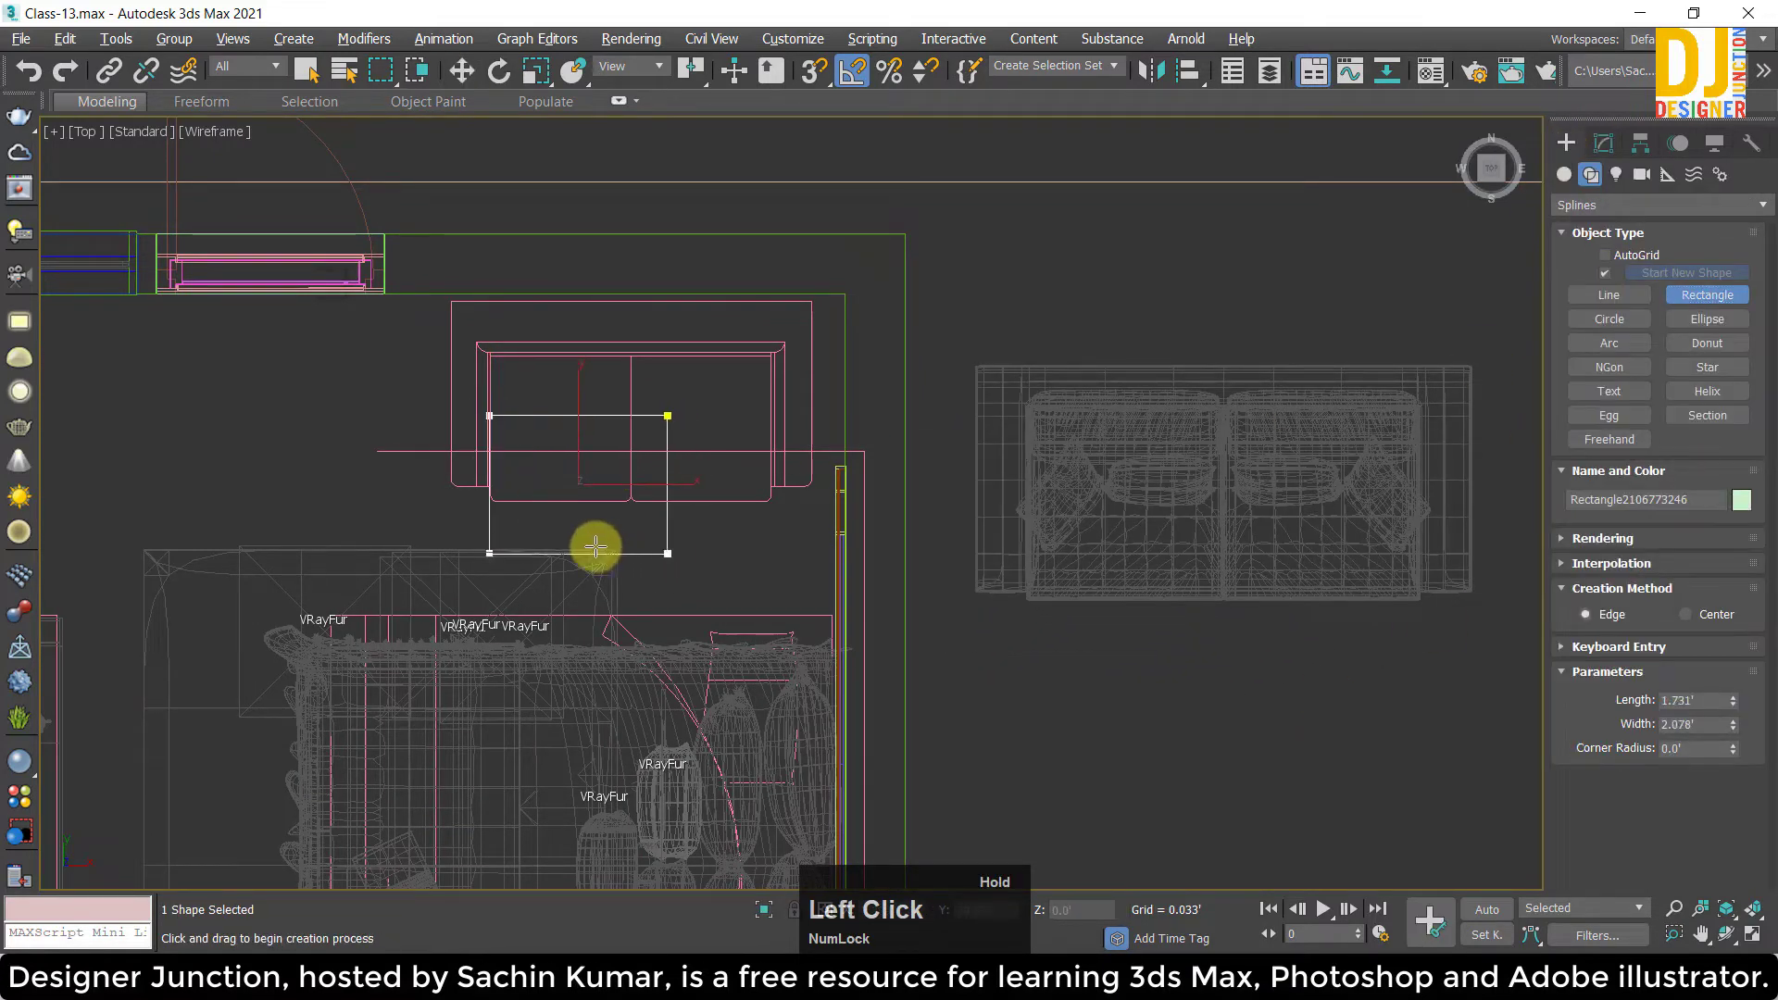
pyautogui.rightClick(735, 497)
pyautogui.click(1607, 147)
pyautogui.middleClick(627, 485)
pyautogui.click(1741, 571)
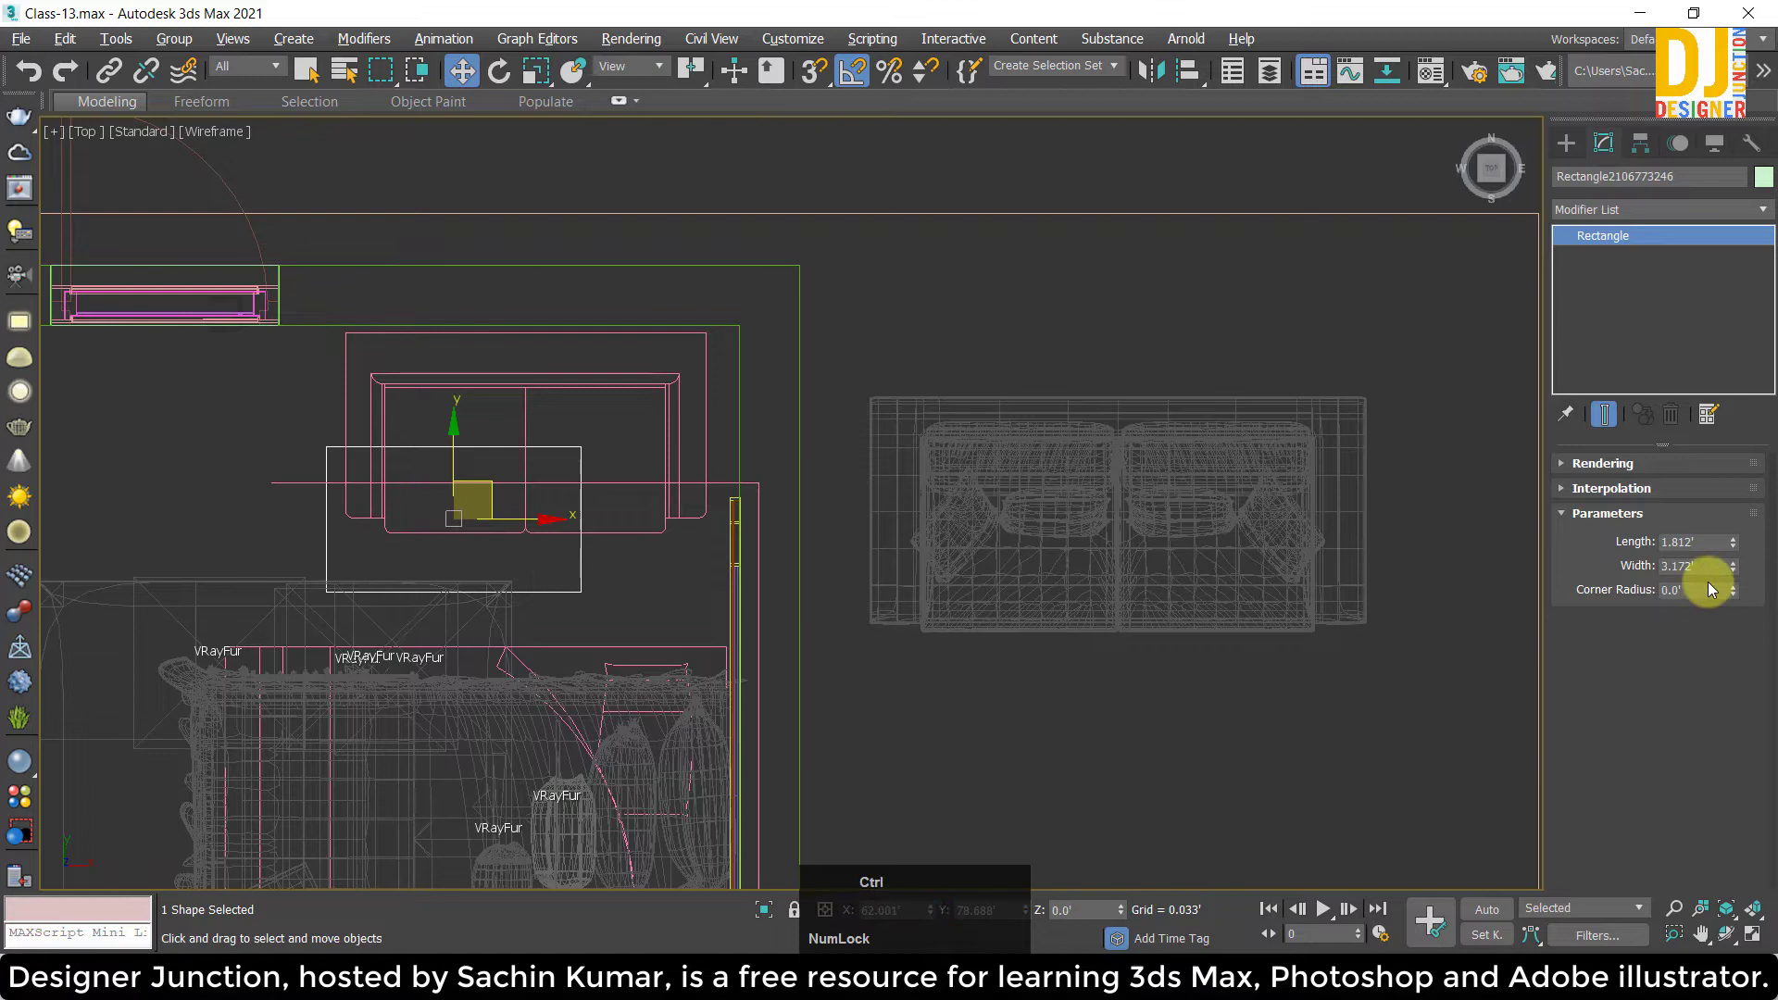
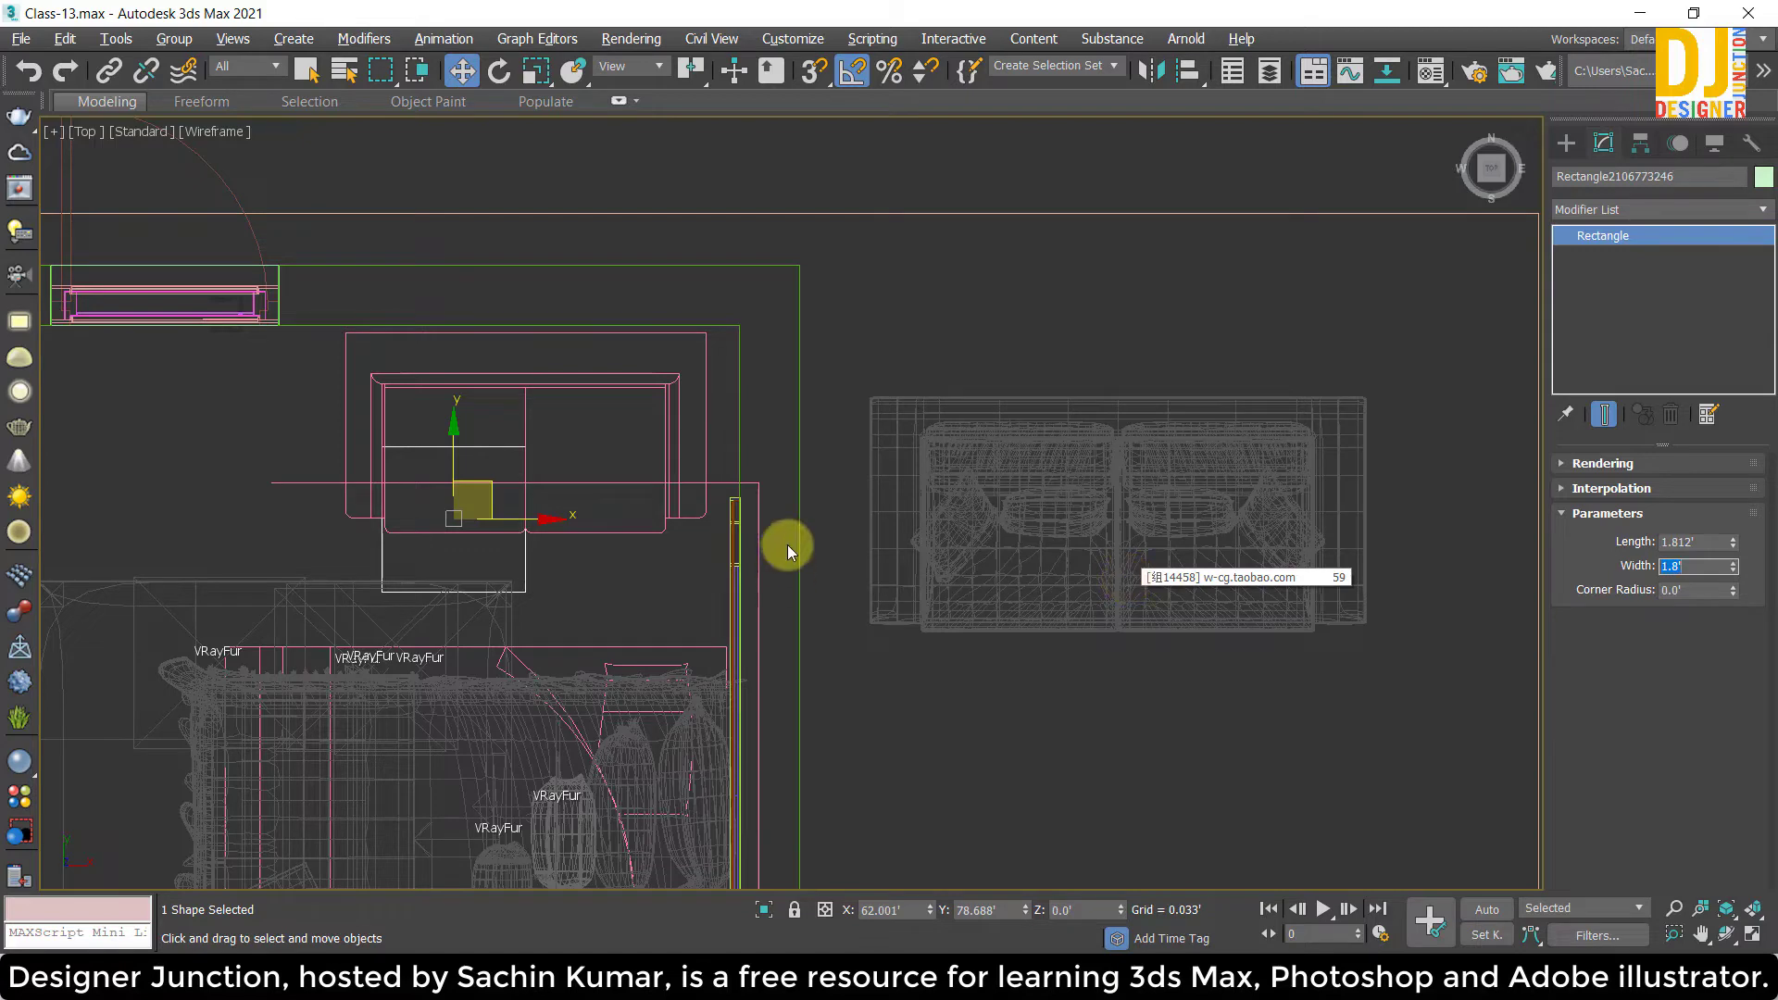
pyautogui.click(527, 514)
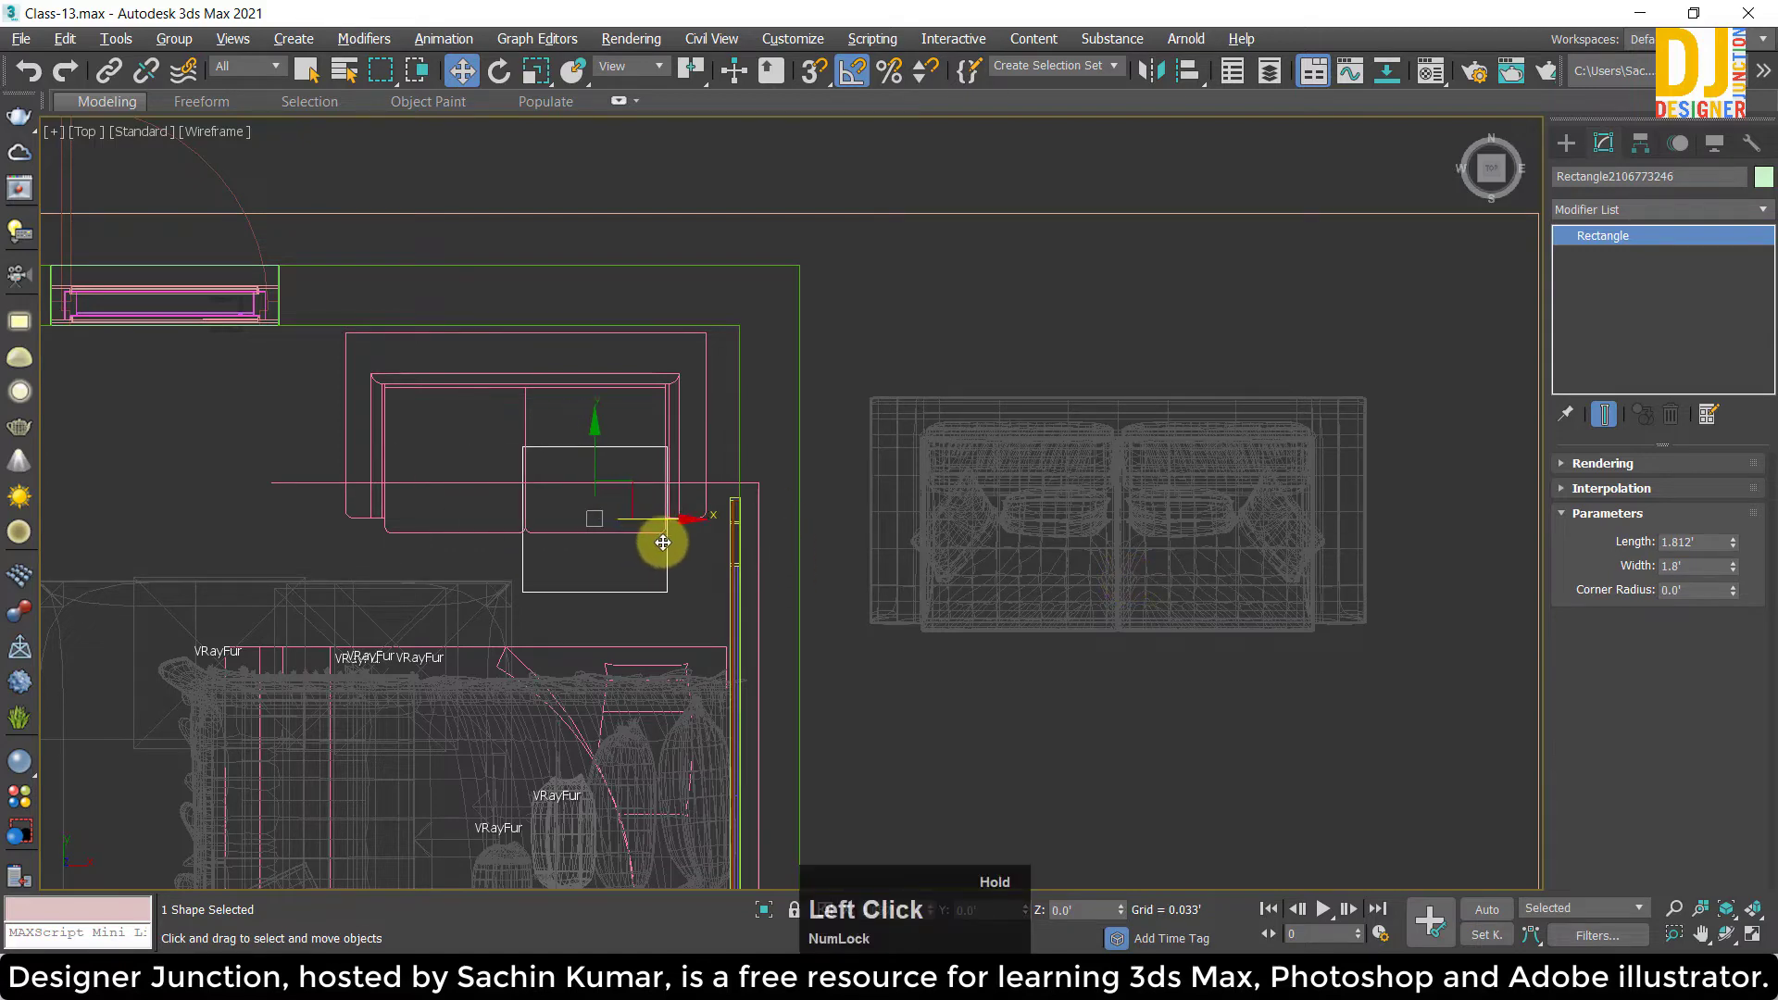
pyautogui.scroll(3)
pyautogui.middleClick(673, 512)
pyautogui.click(342, 457)
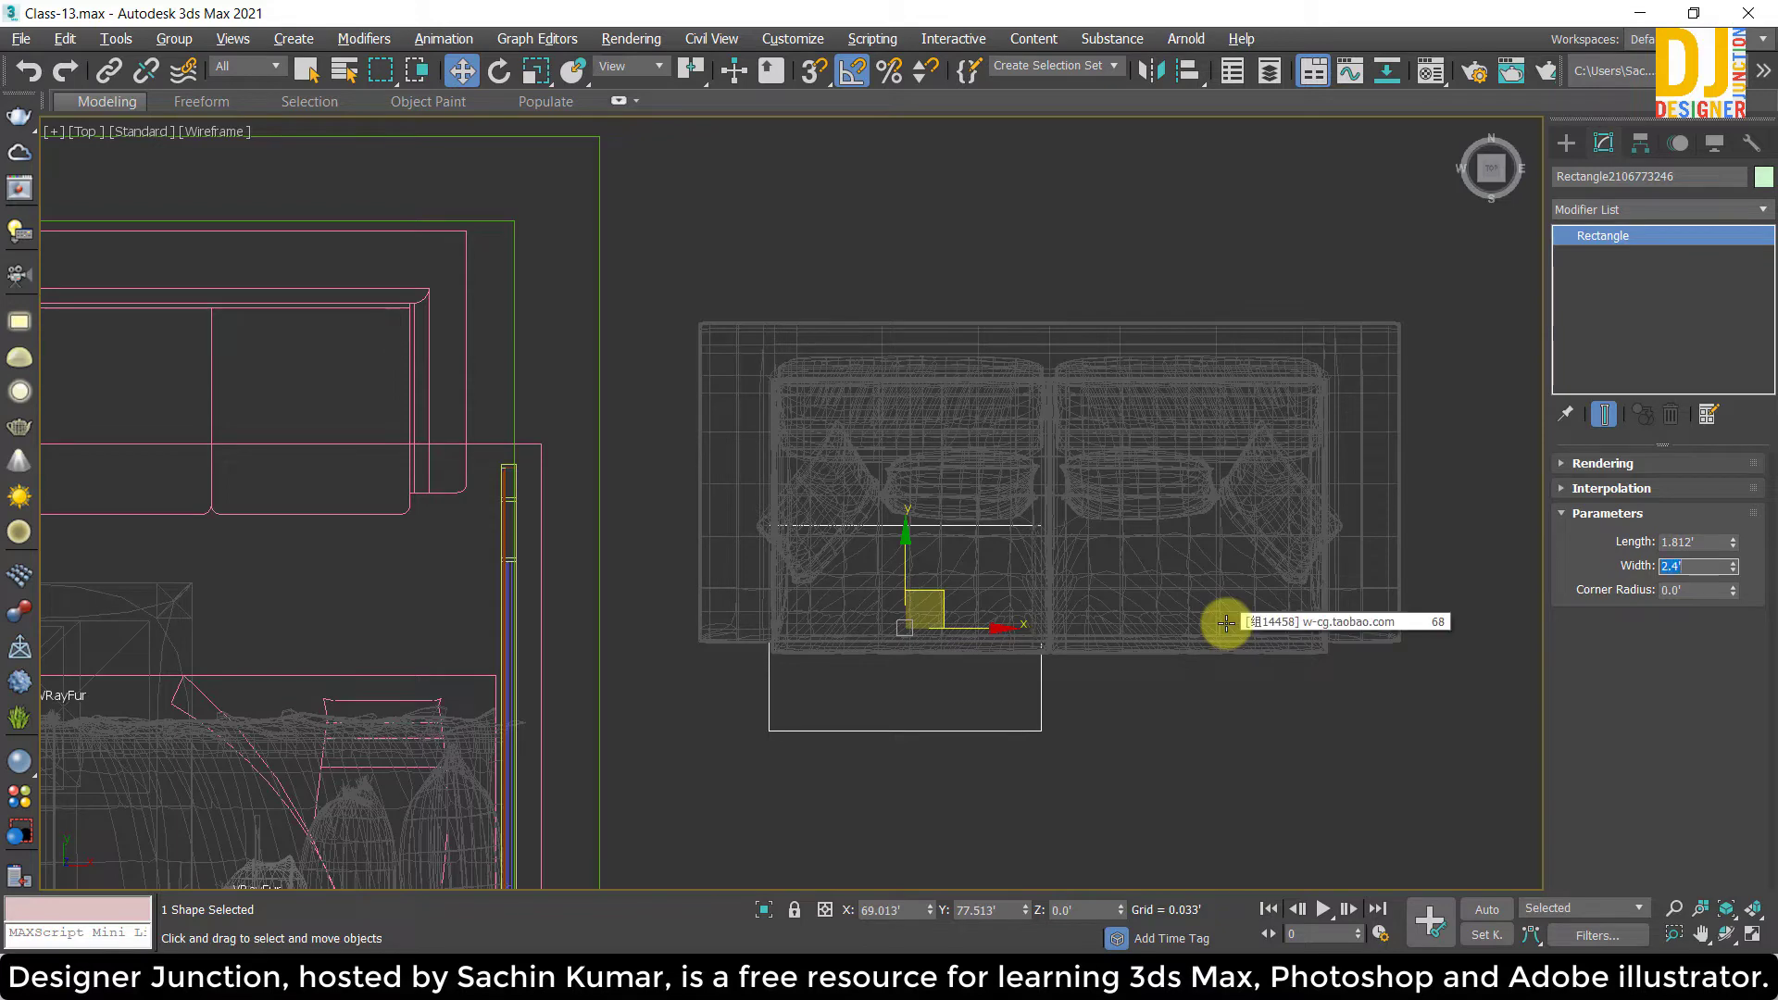
pyautogui.click(940, 596)
pyautogui.scroll(-3)
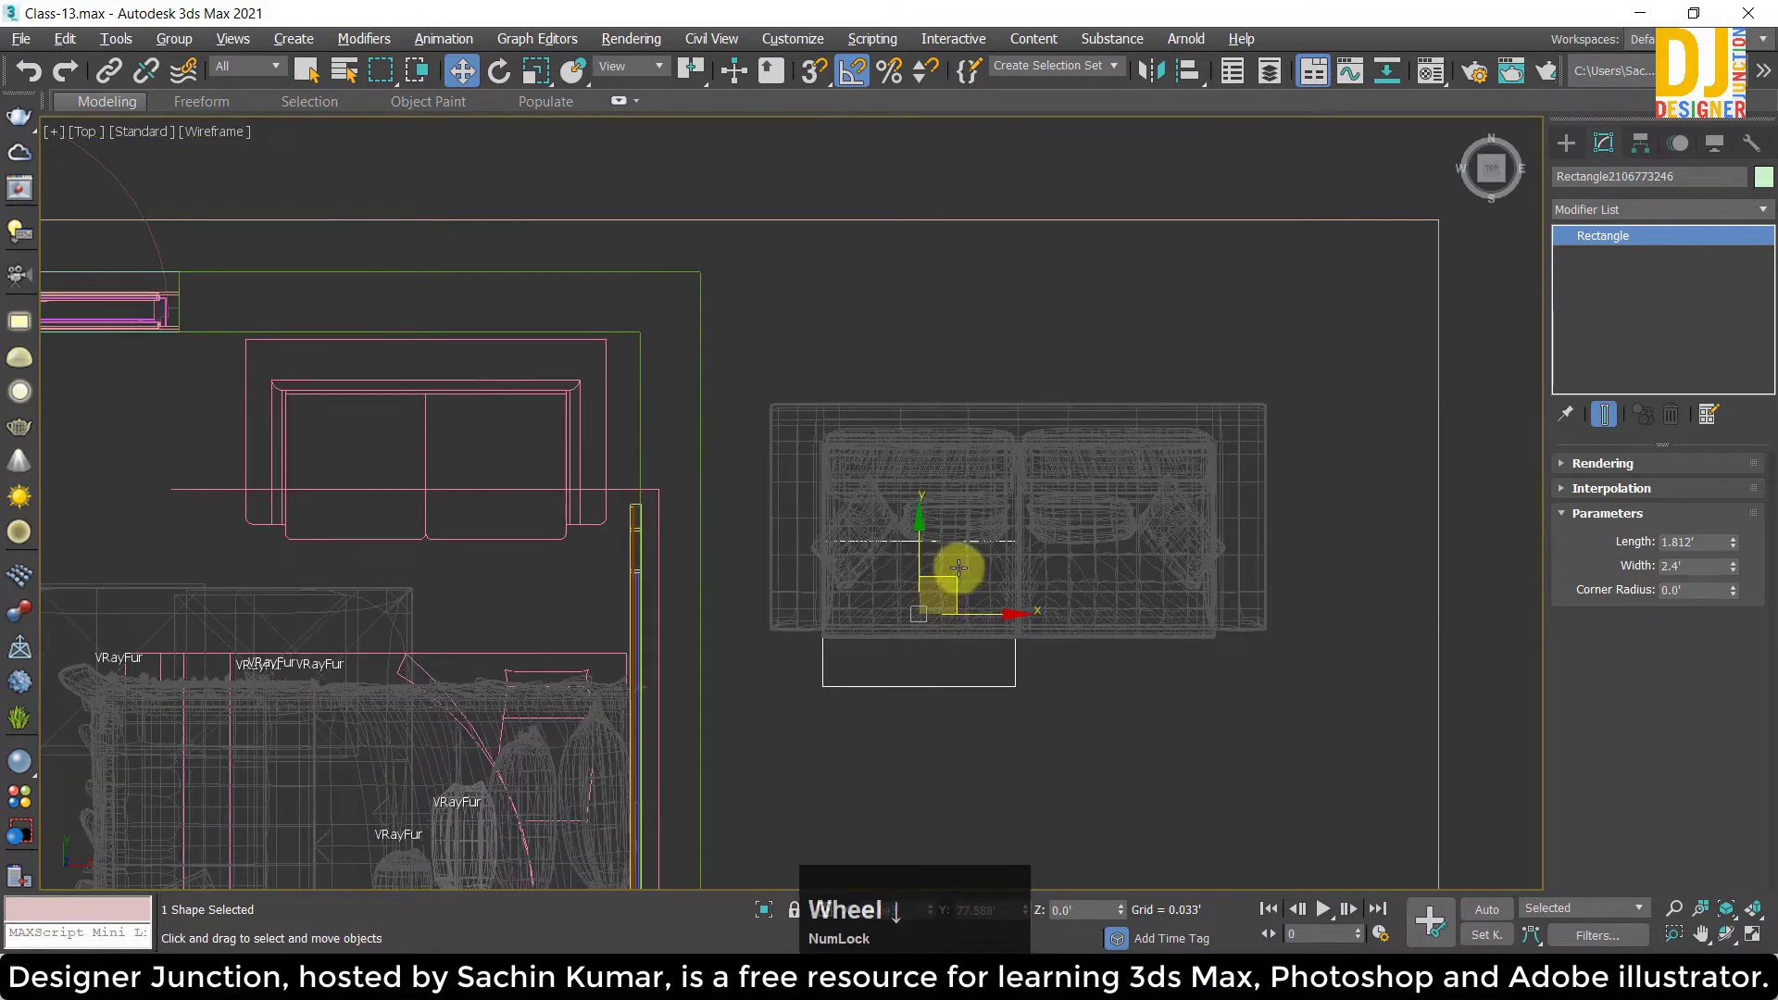
pyautogui.click(959, 581)
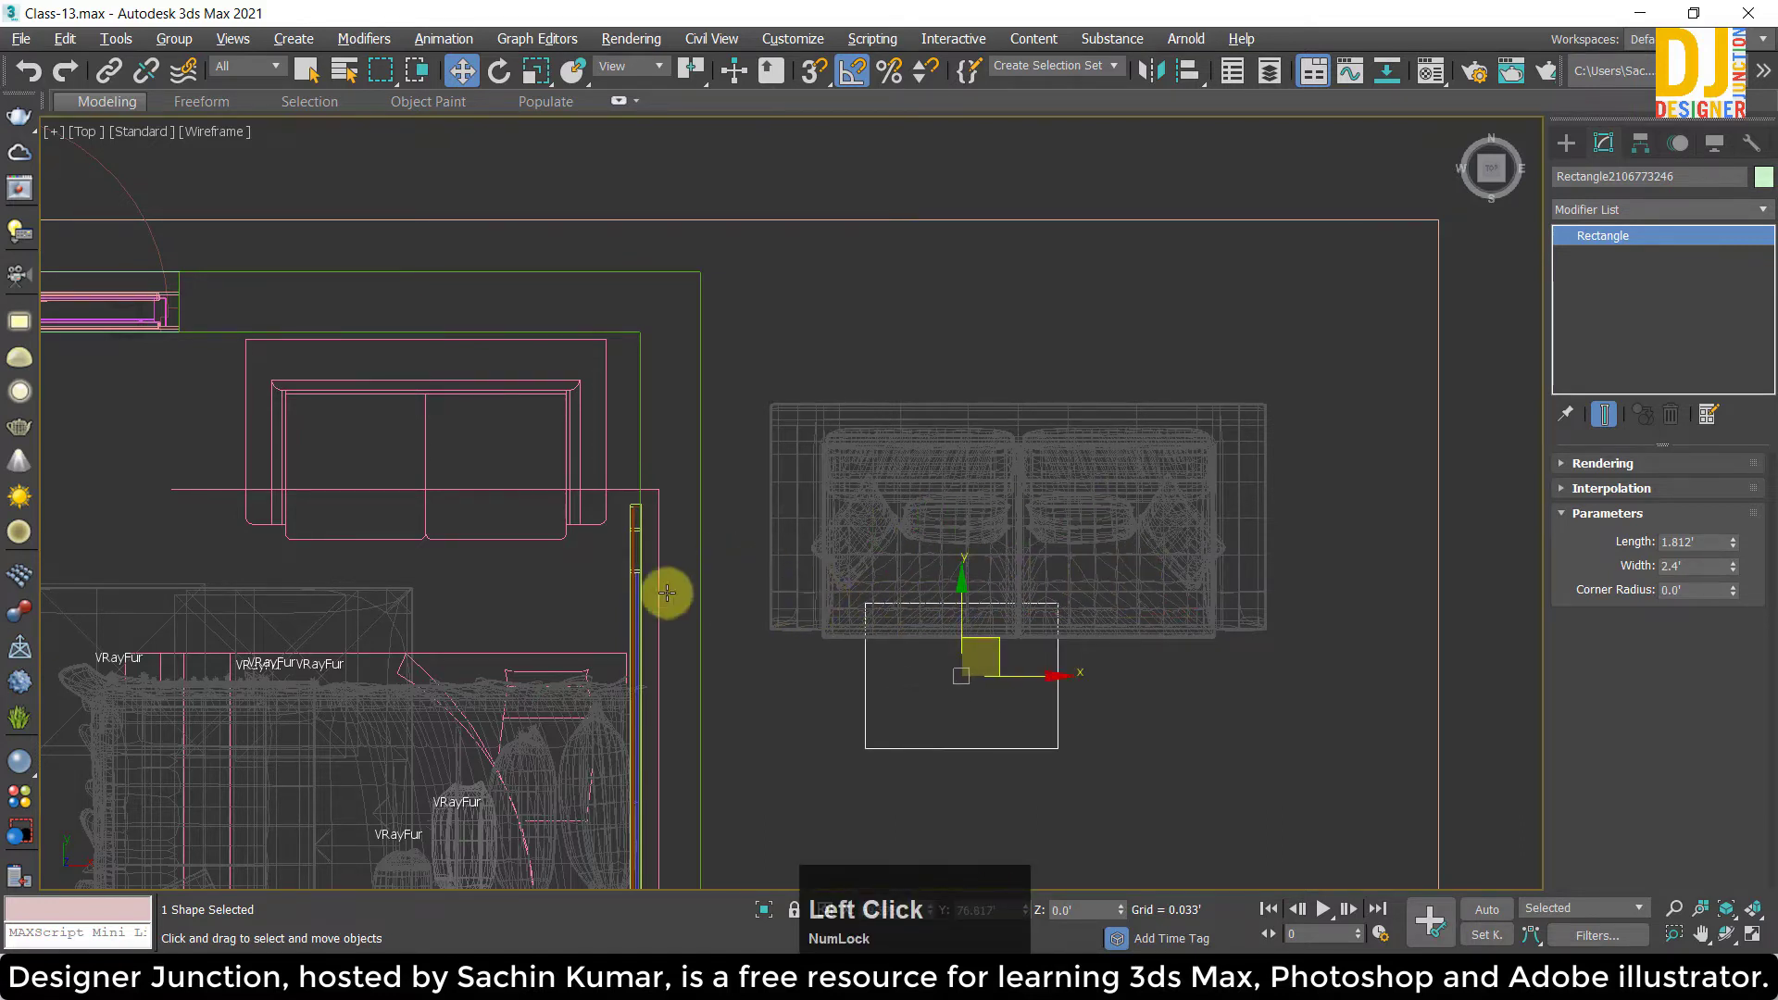
pyautogui.click(1098, 778)
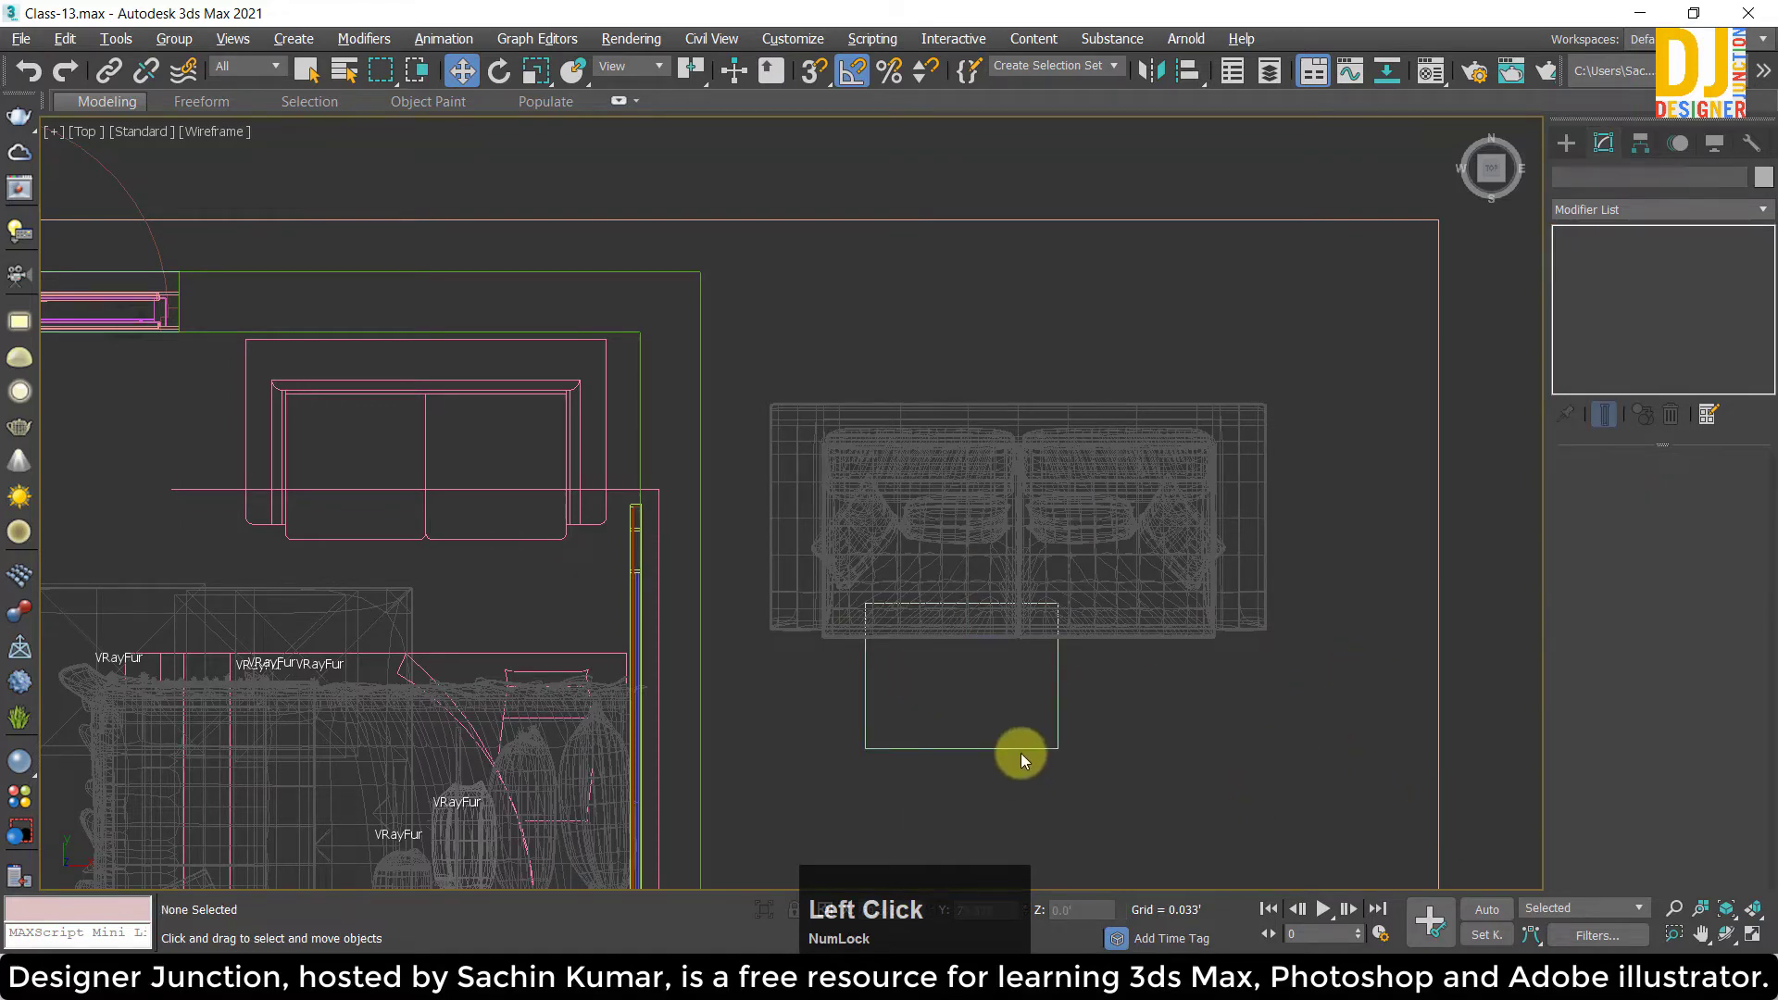
pyautogui.click(1268, 761)
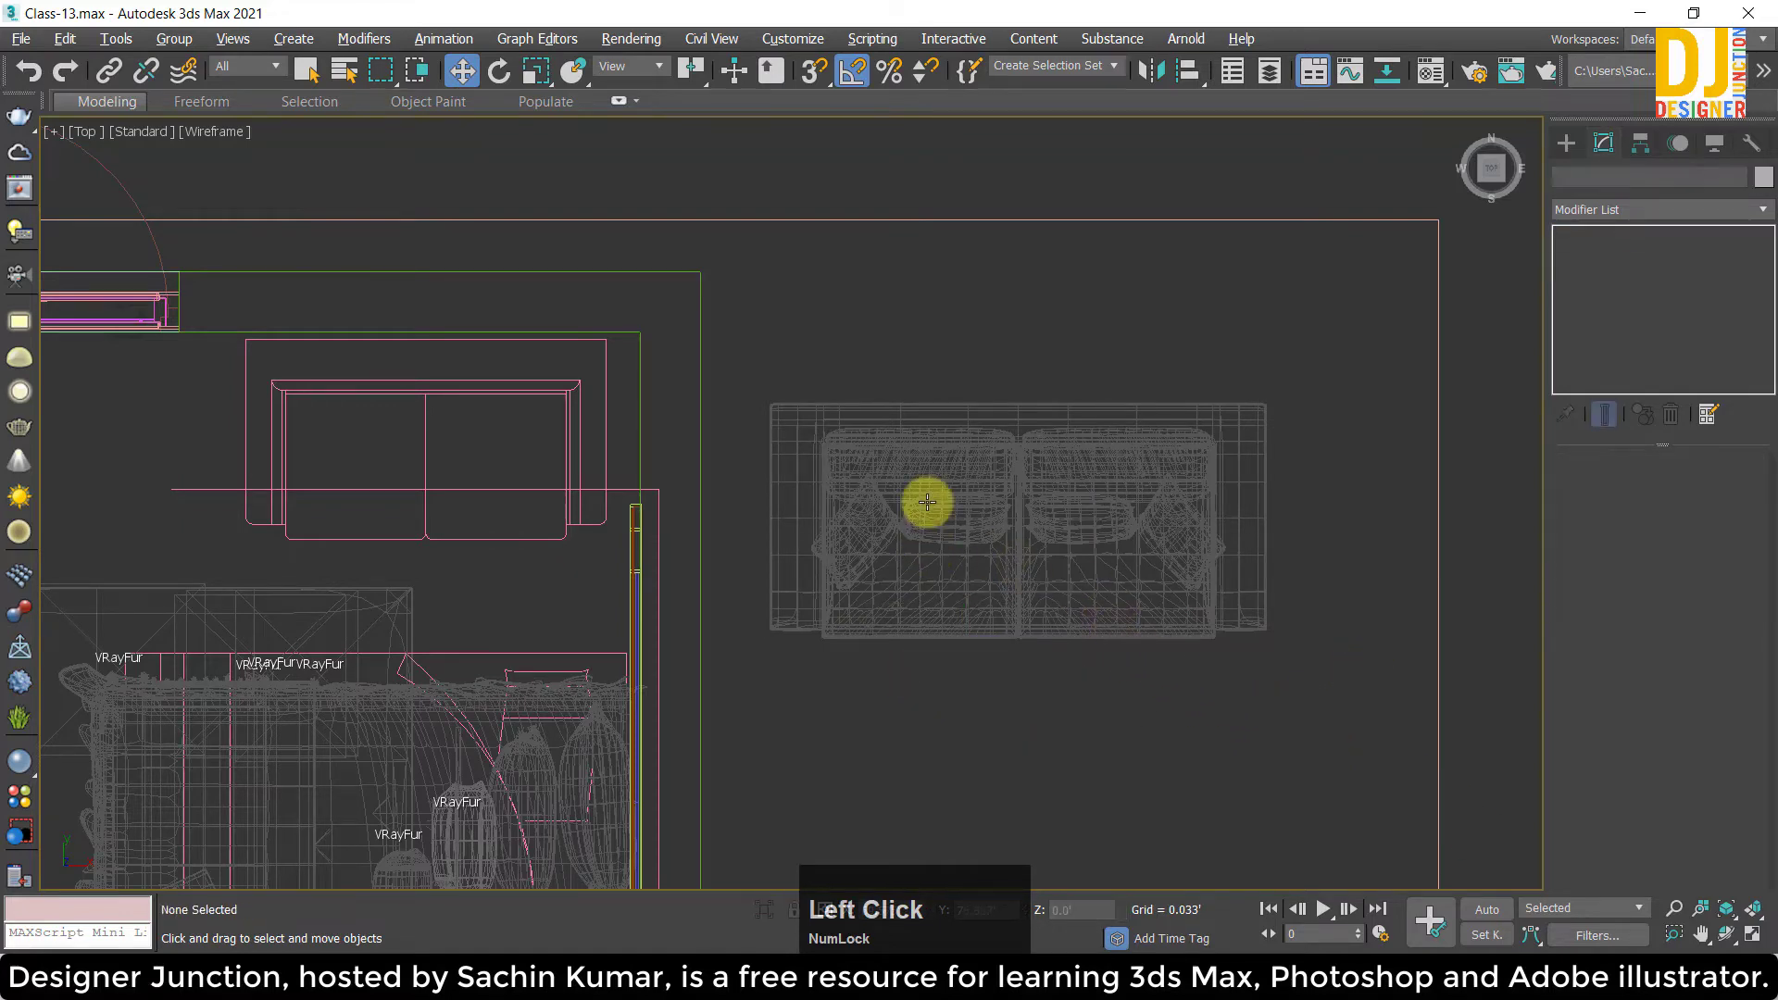
# Add an FFD 2x2x2 modifier to the sofa group and enter Control Points editing.
pyautogui.click(906, 507)
pyautogui.press('f')
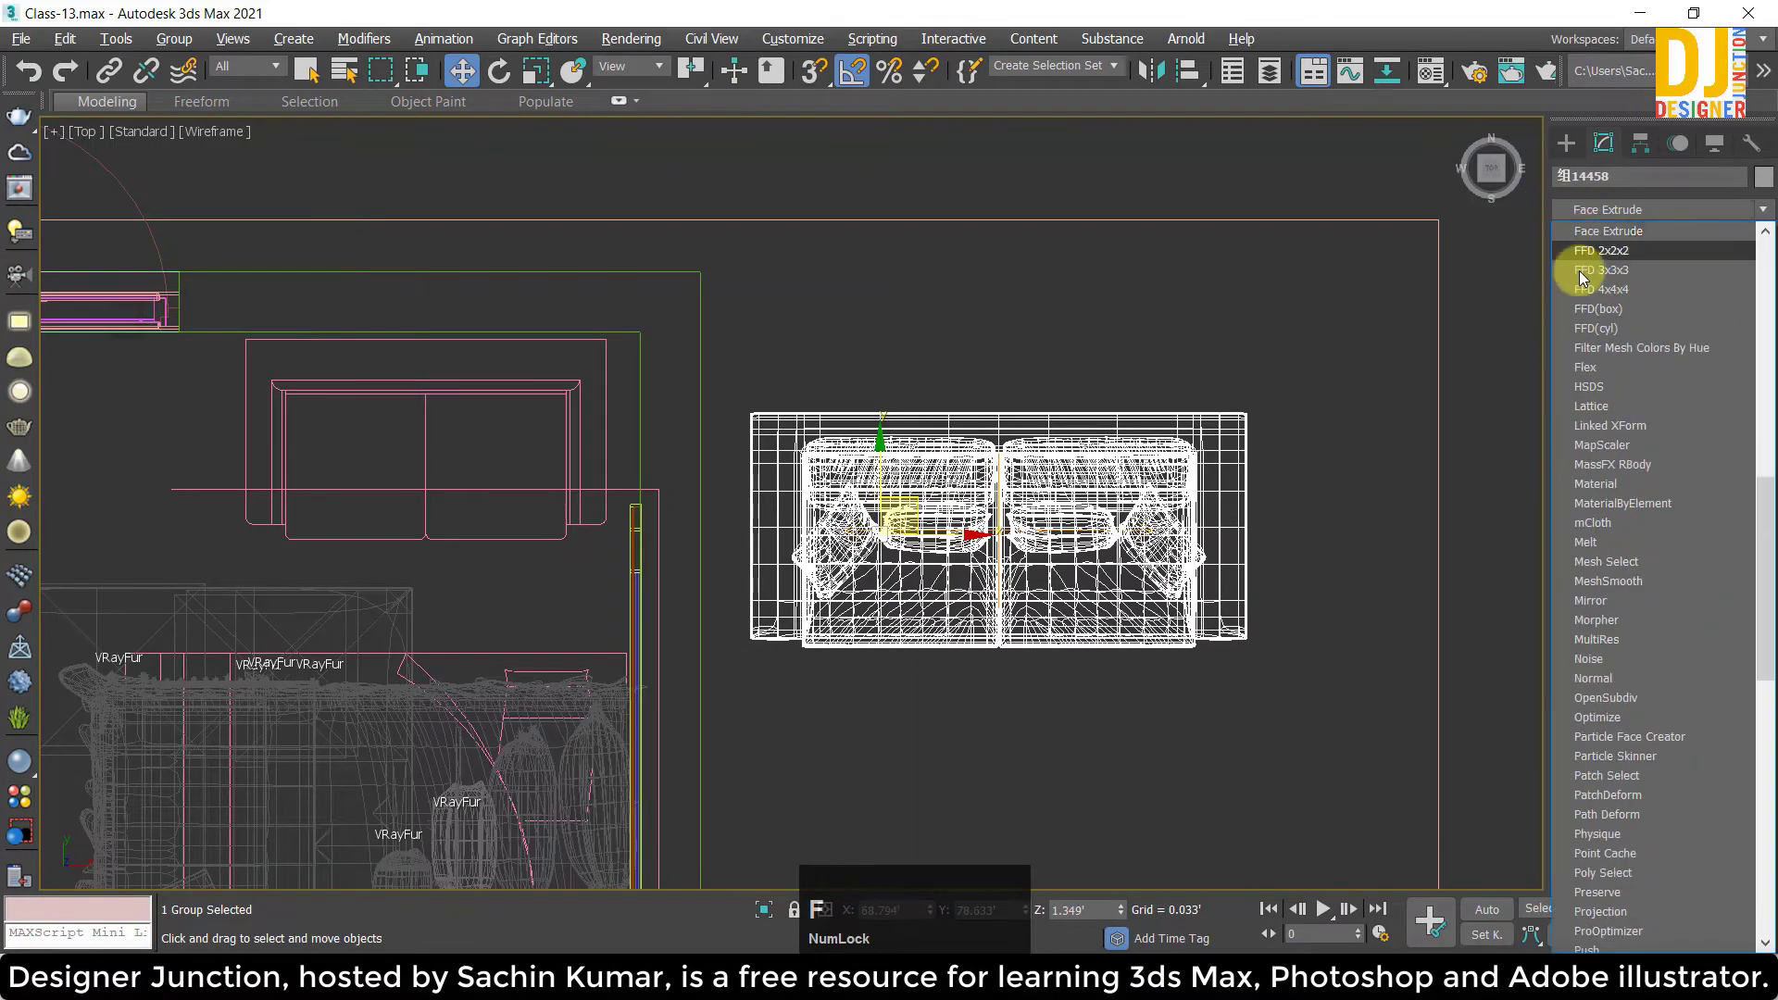
pyautogui.click(1583, 256)
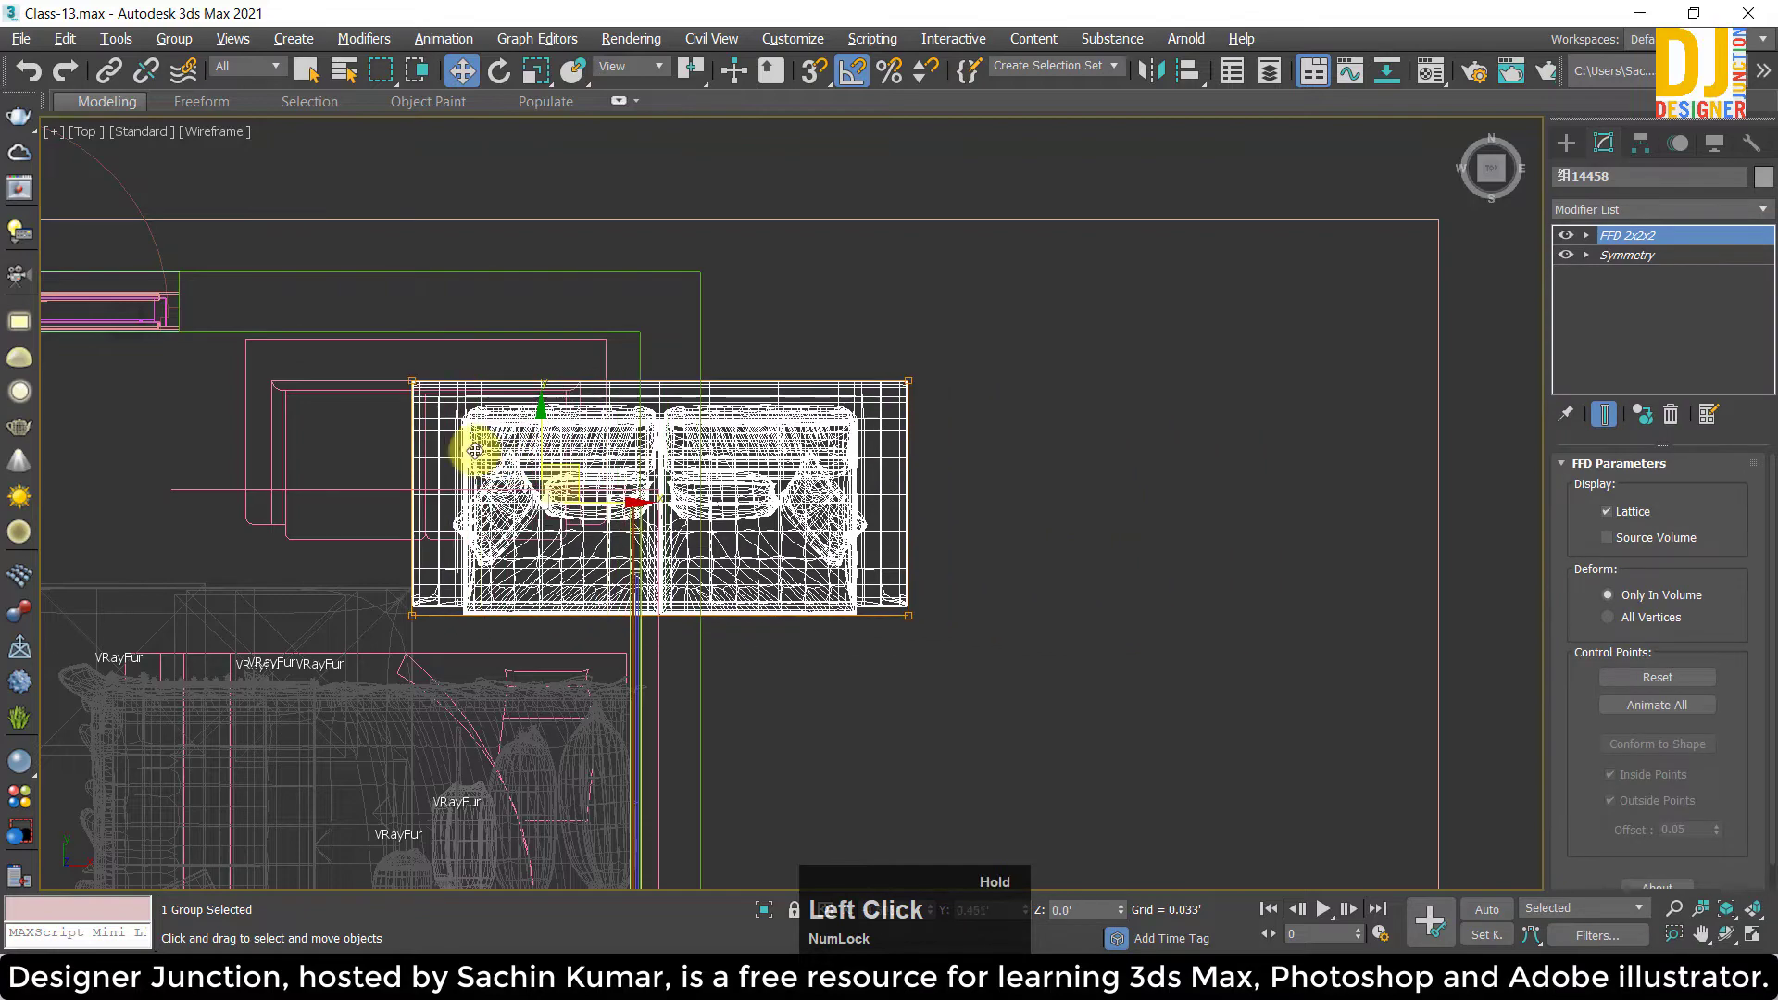
pyautogui.scroll(3)
pyautogui.click(412, 399)
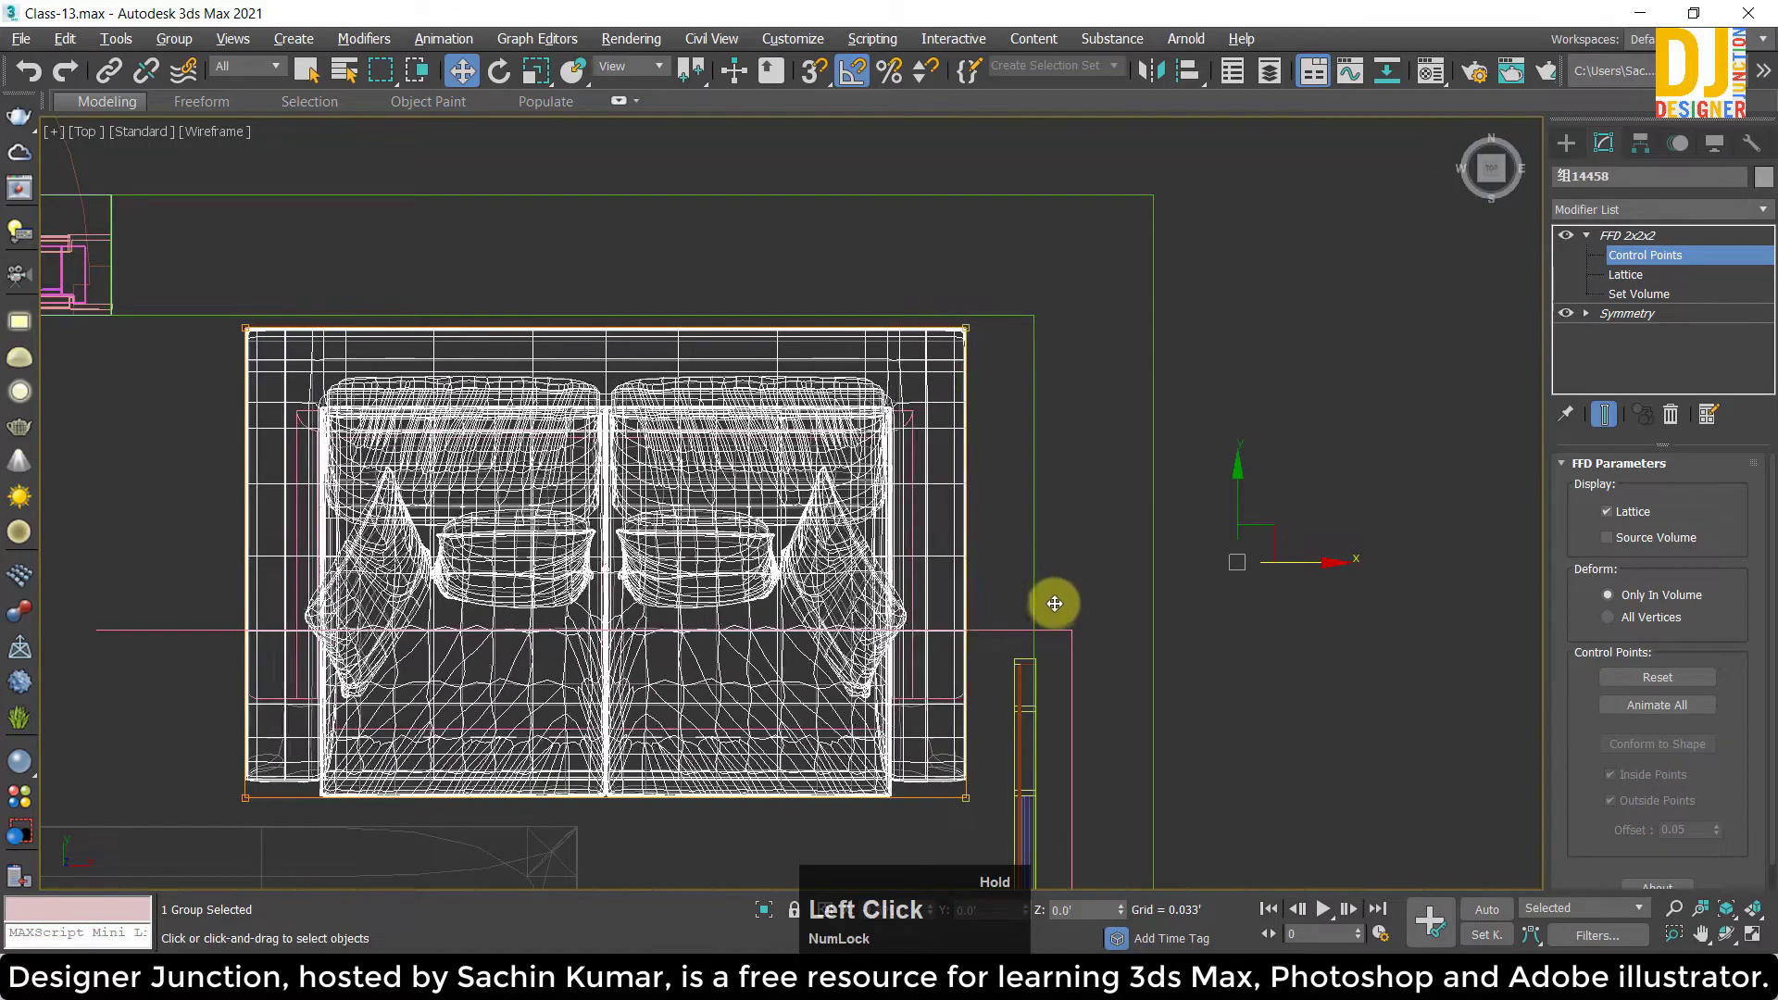
# Select and move lattice points in top view to shrink the sofa to its plan outline.
pyautogui.middleClick(856, 642)
pyautogui.click(1071, 534)
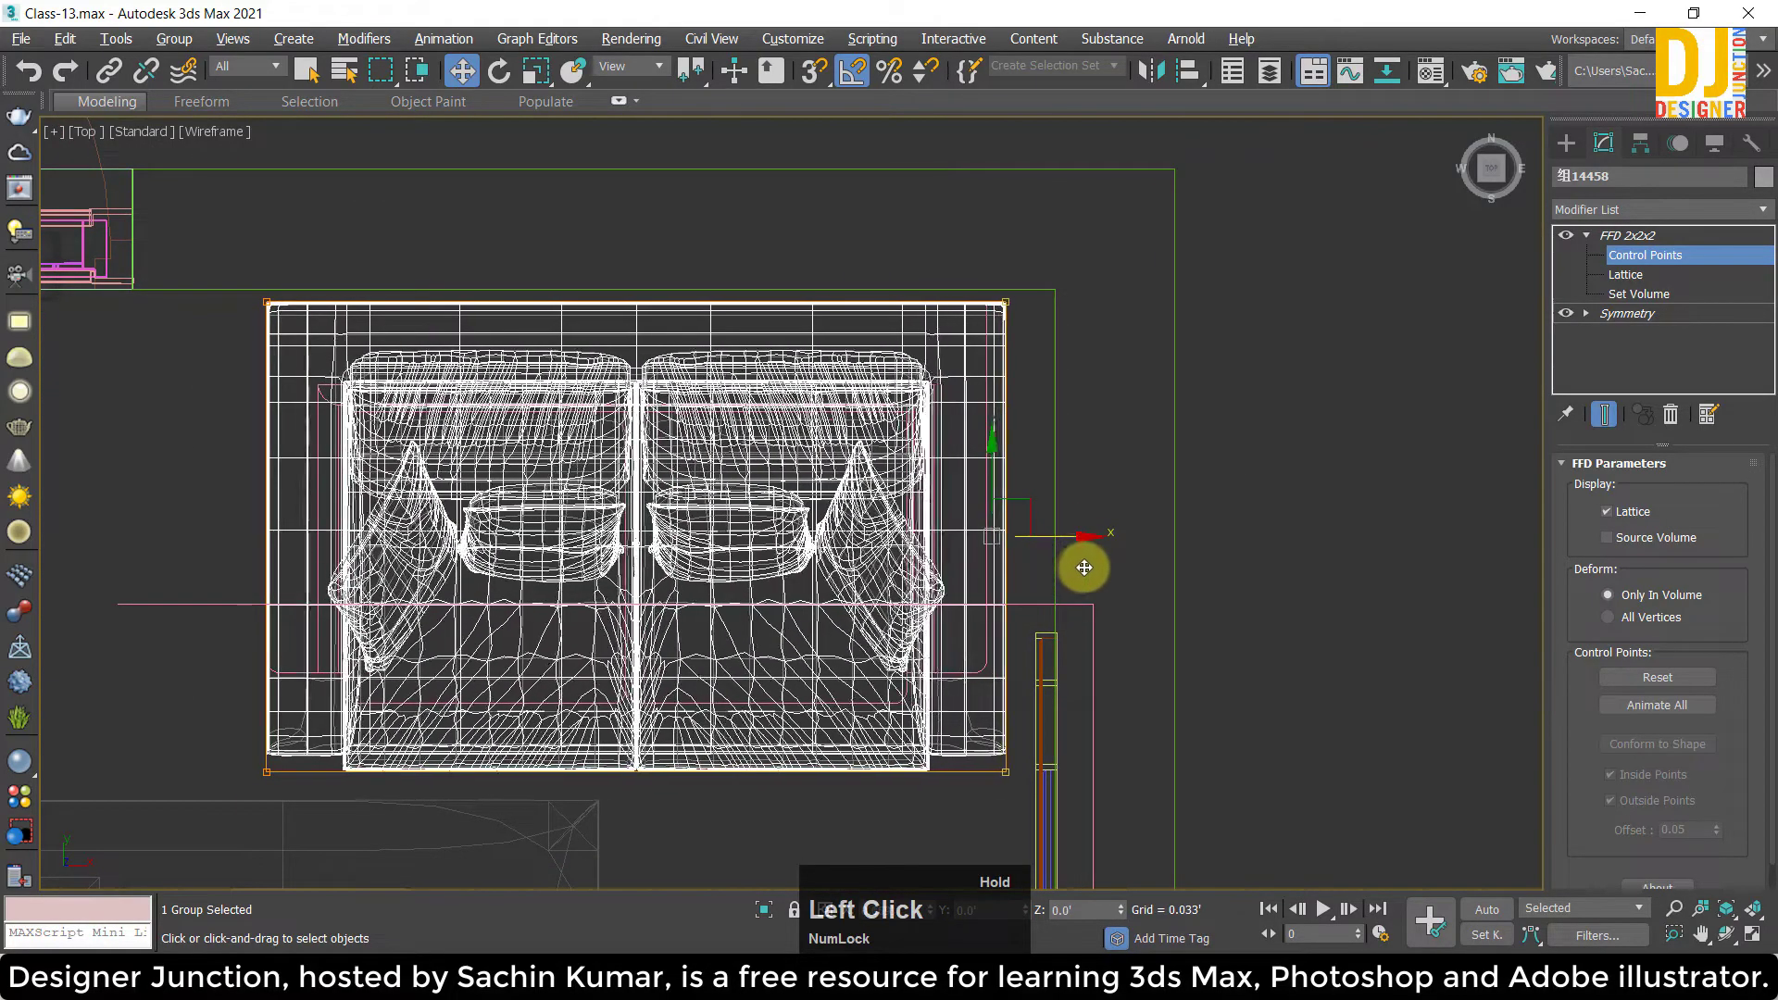
pyautogui.scroll(-3)
pyautogui.click(434, 679)
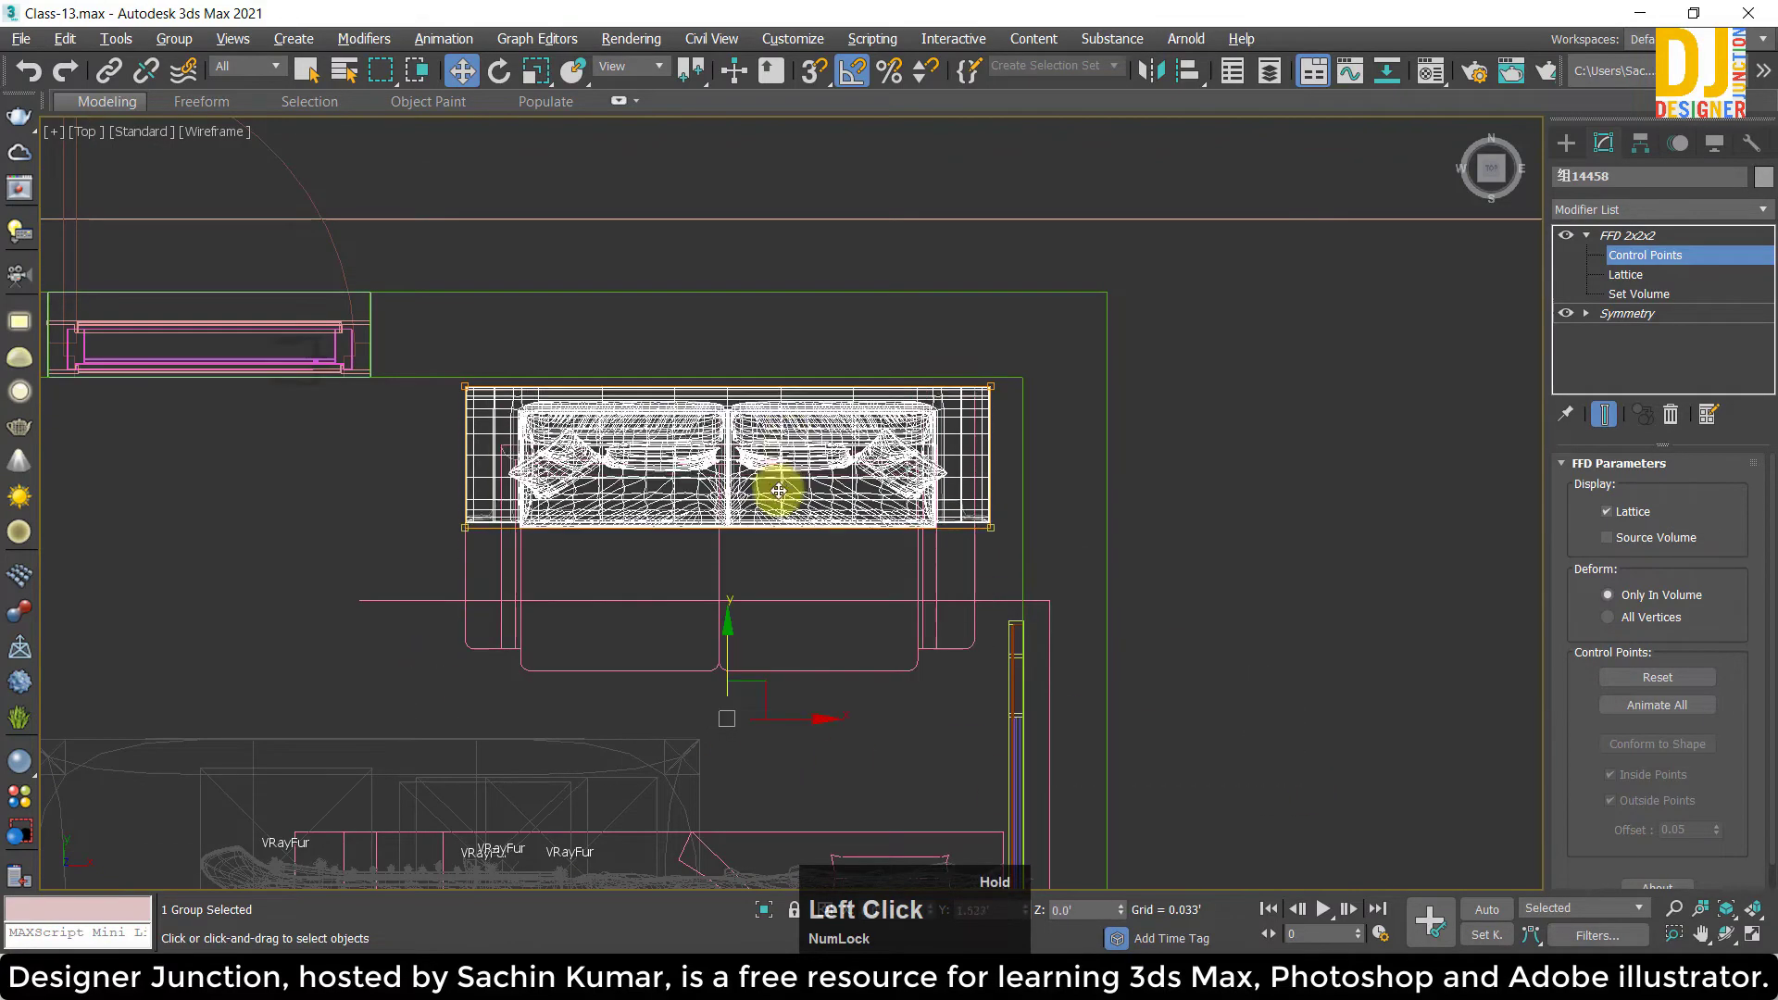
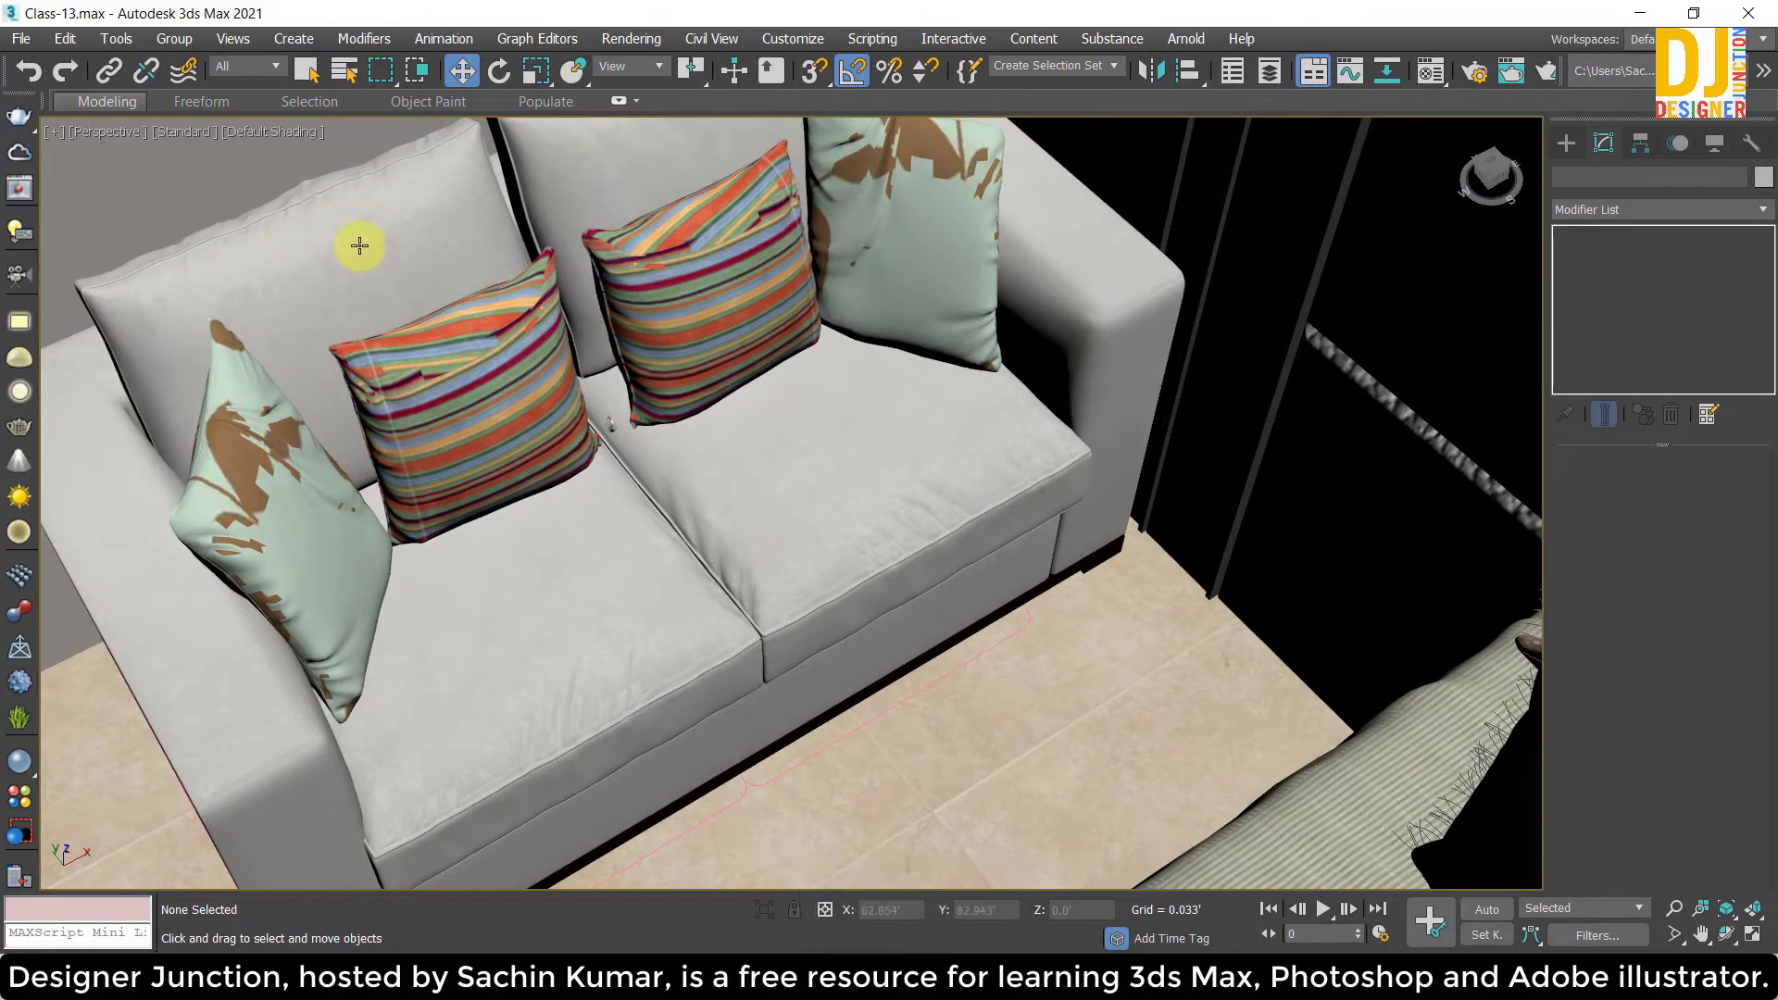
pyautogui.scroll(-3)
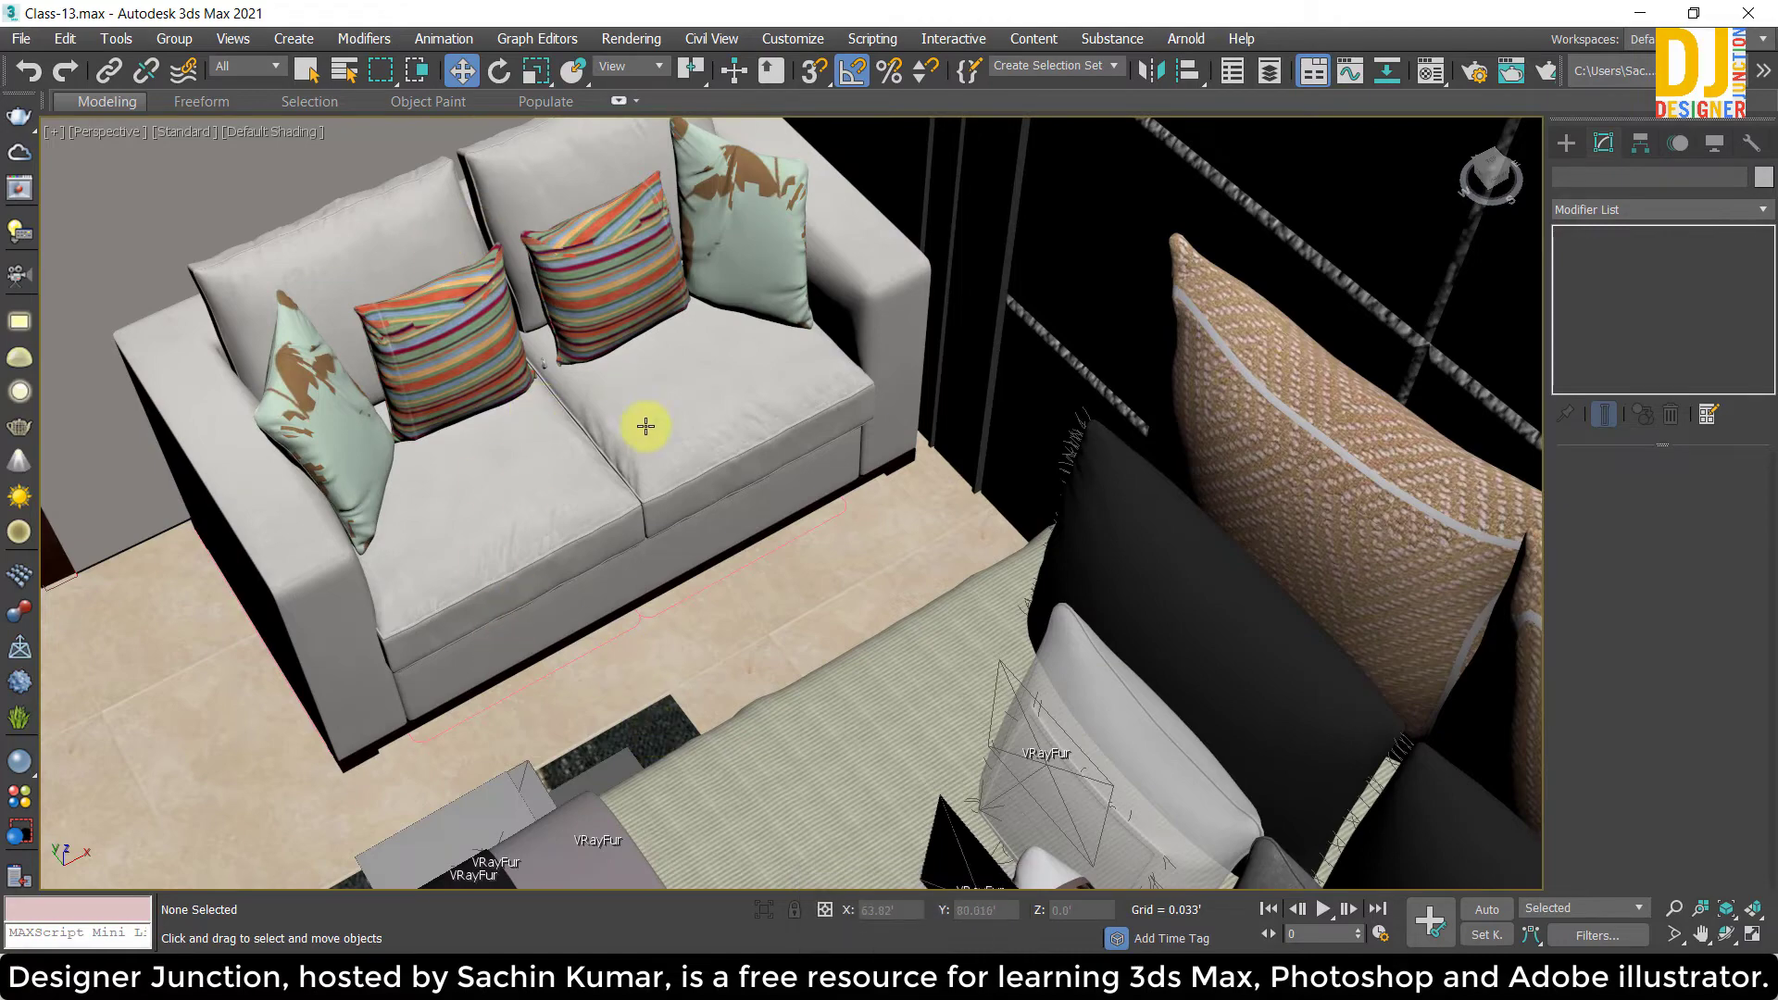
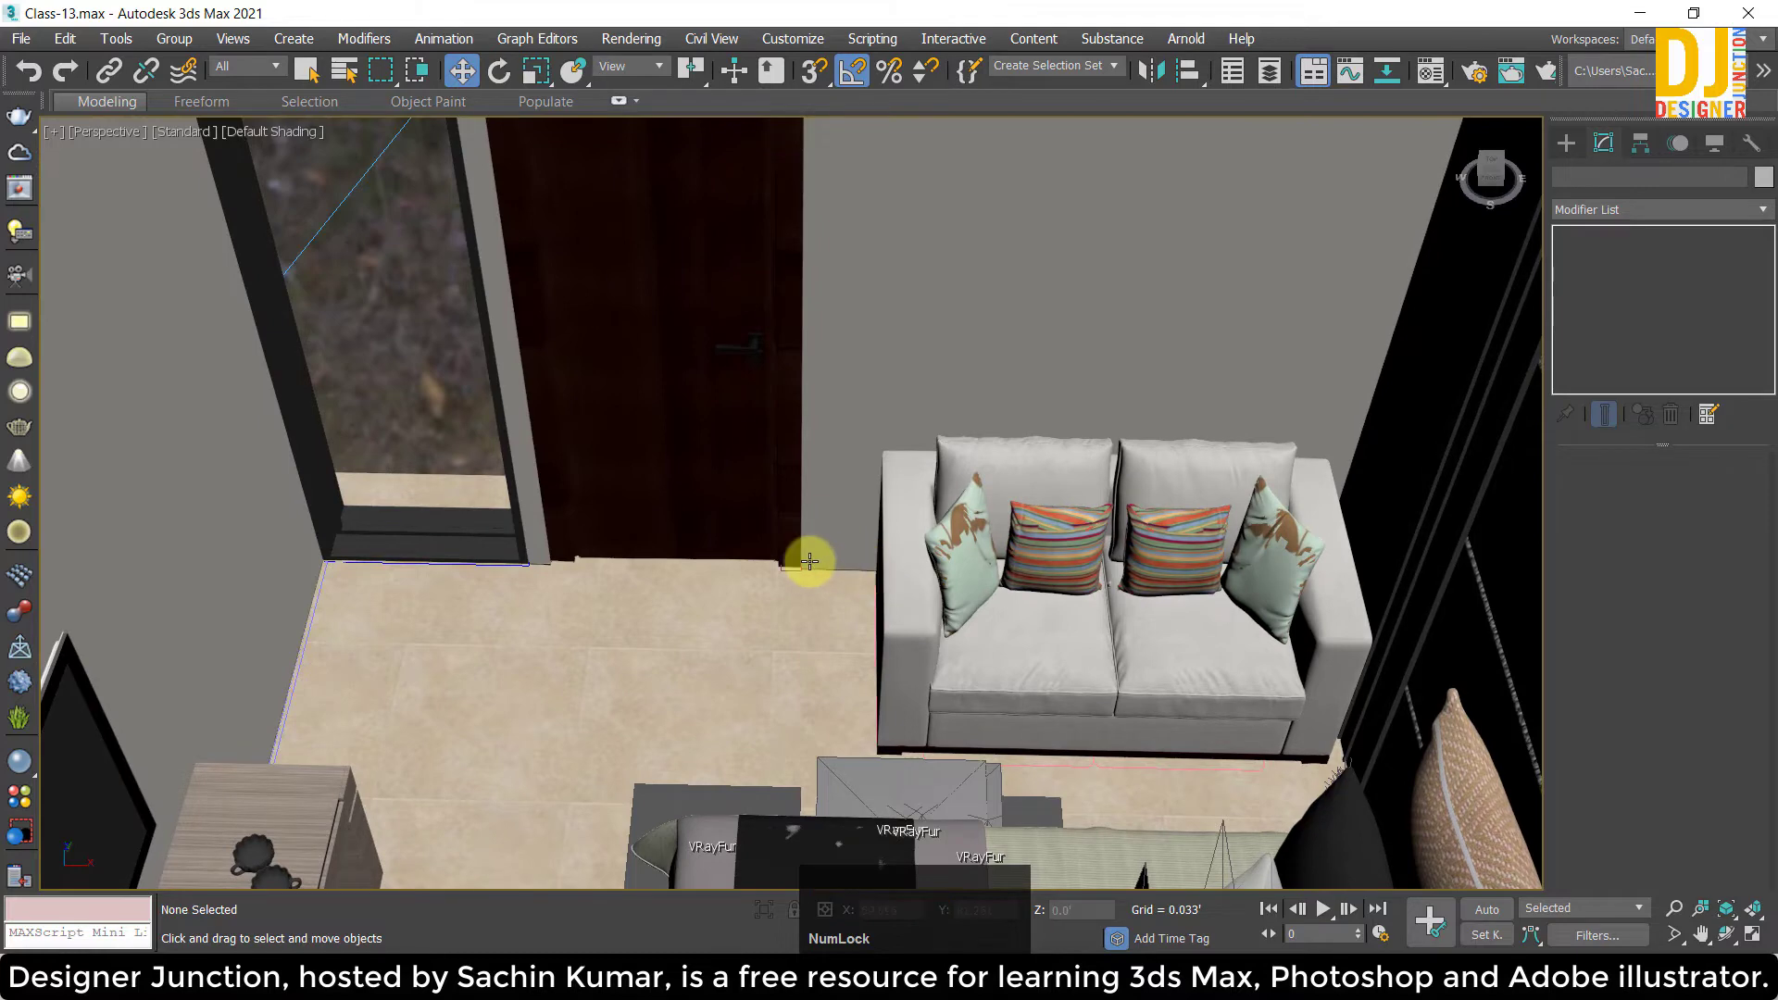
pyautogui.press('w')
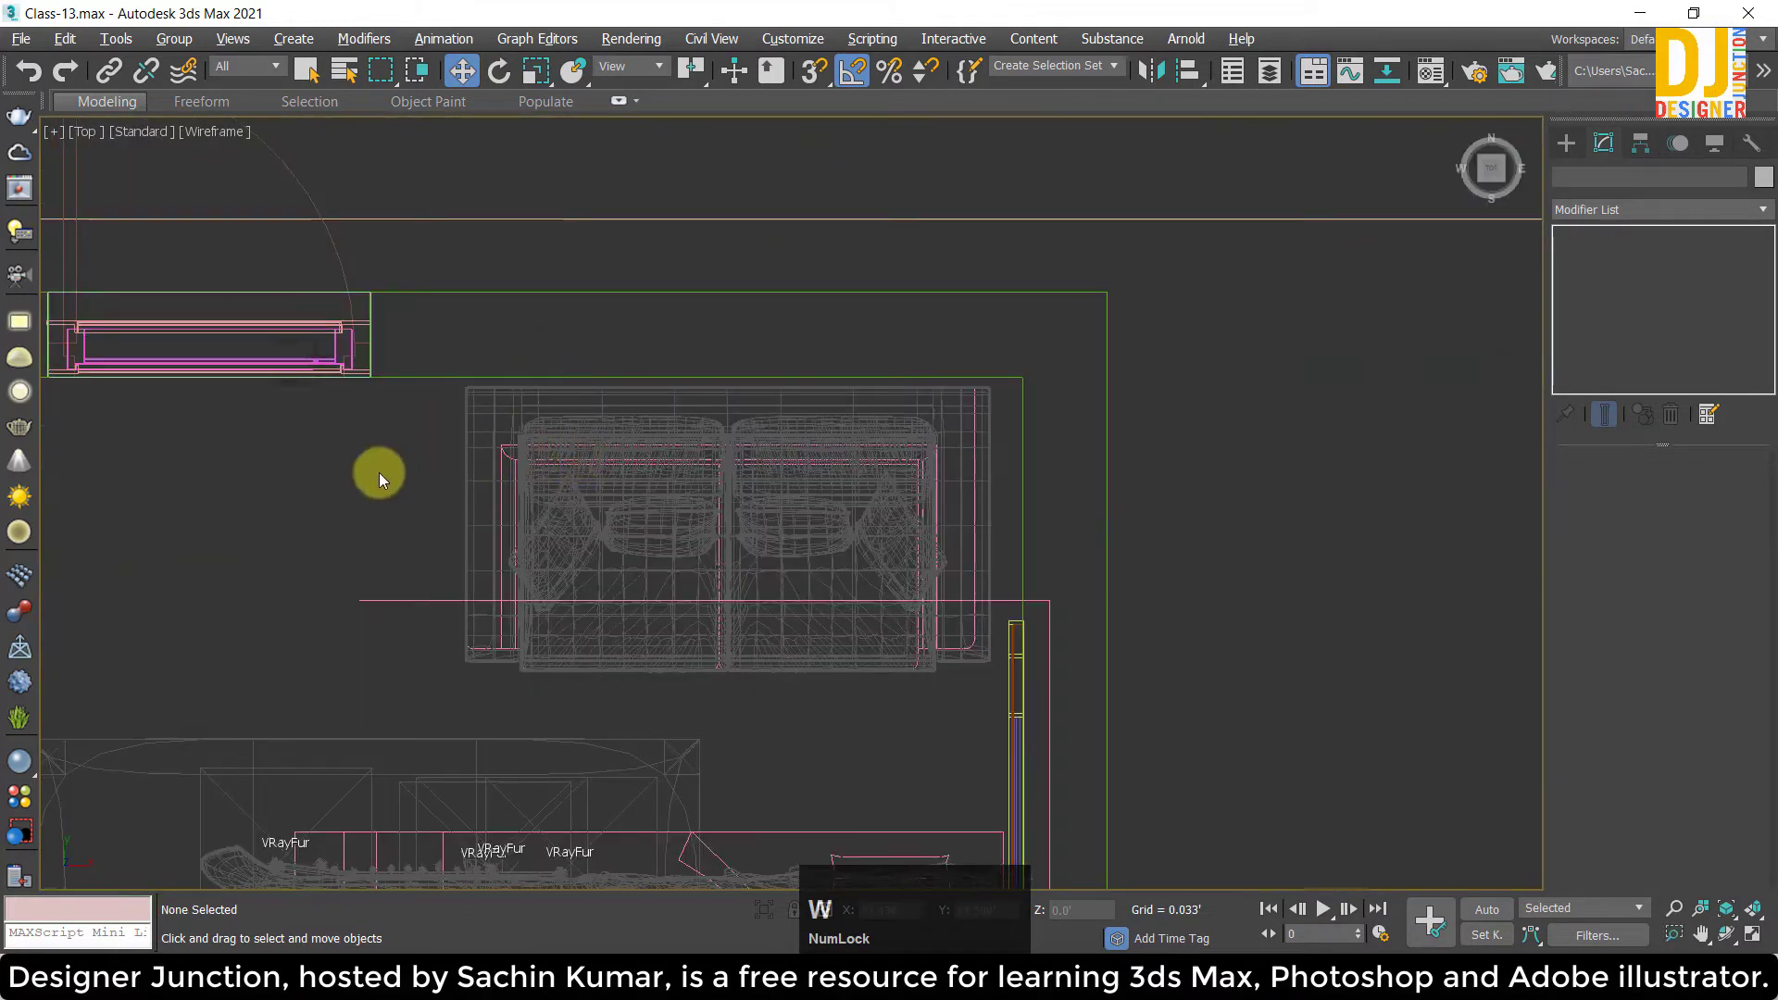
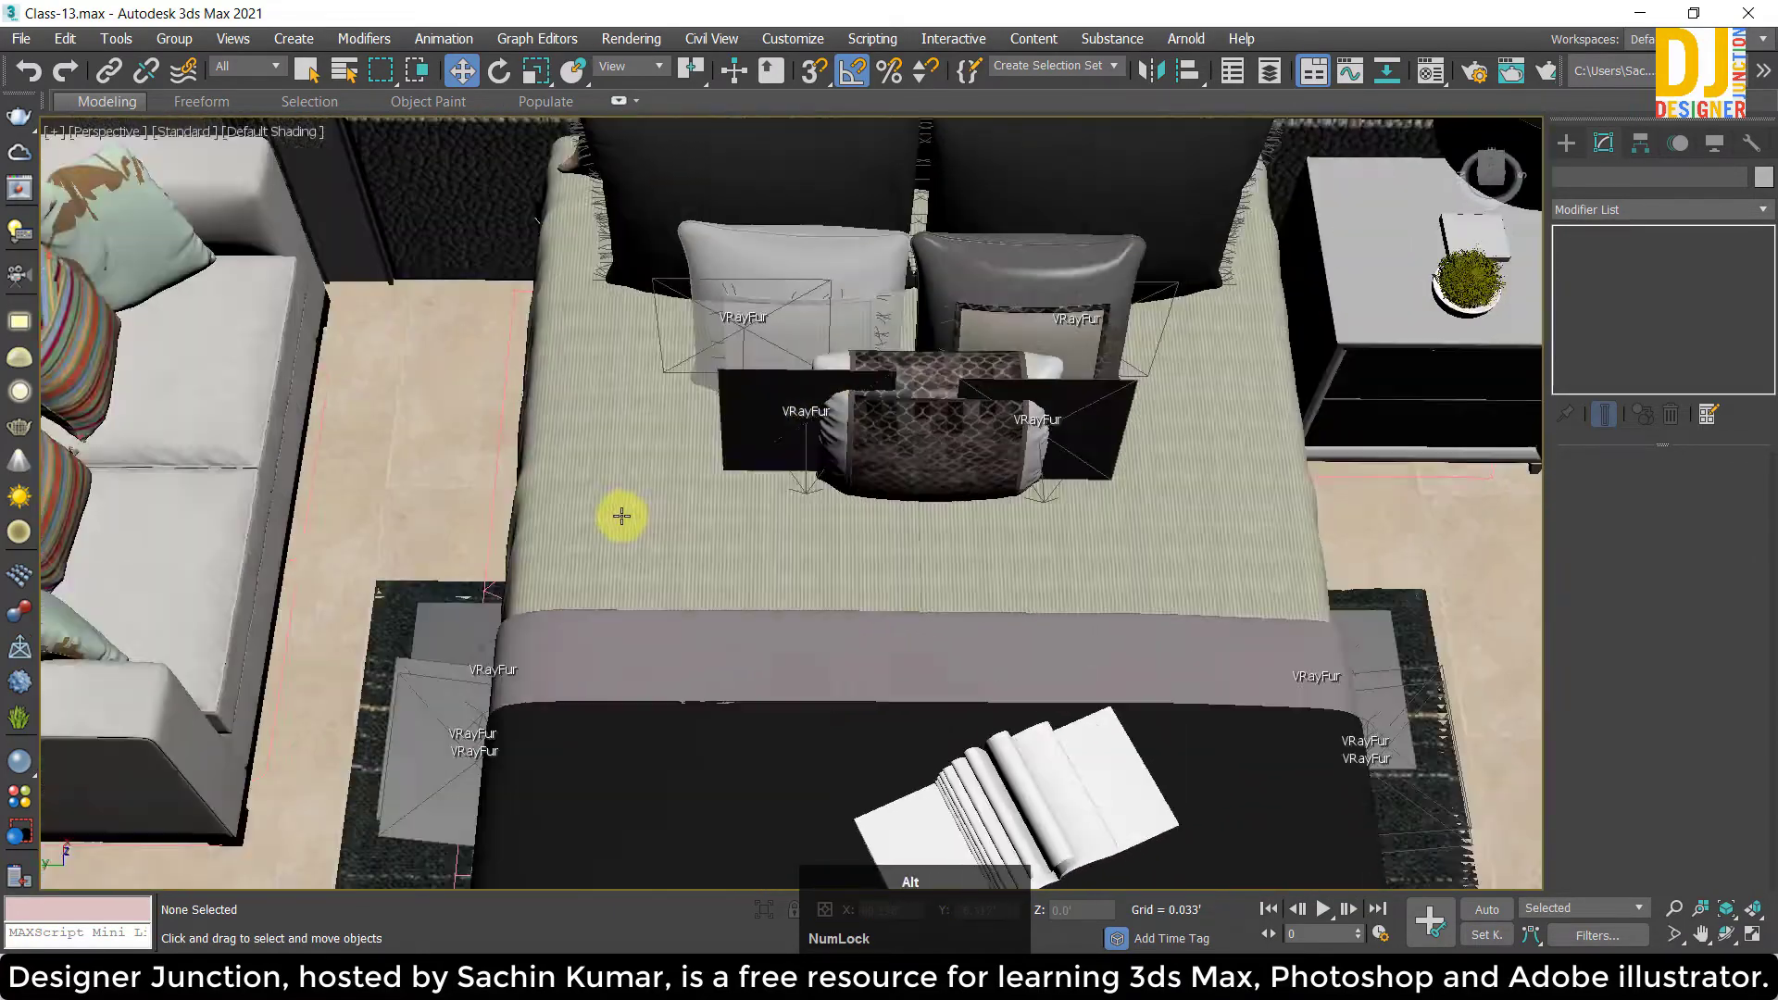
pyautogui.scroll(-3)
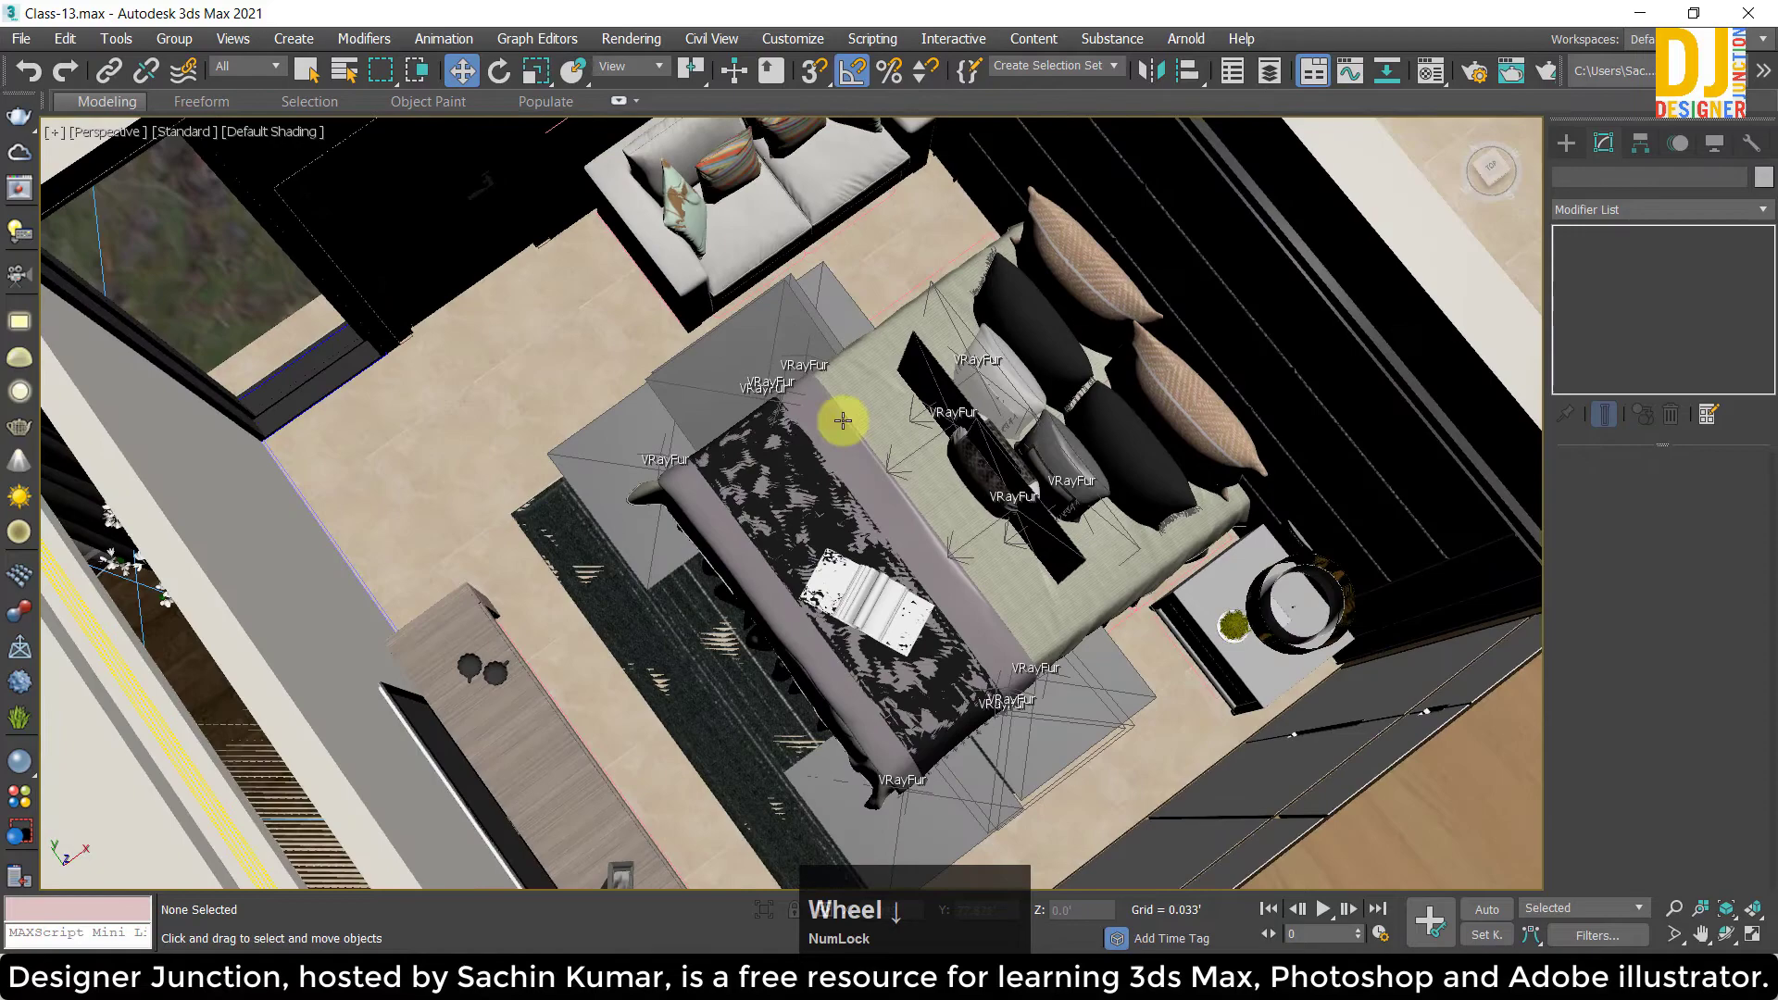
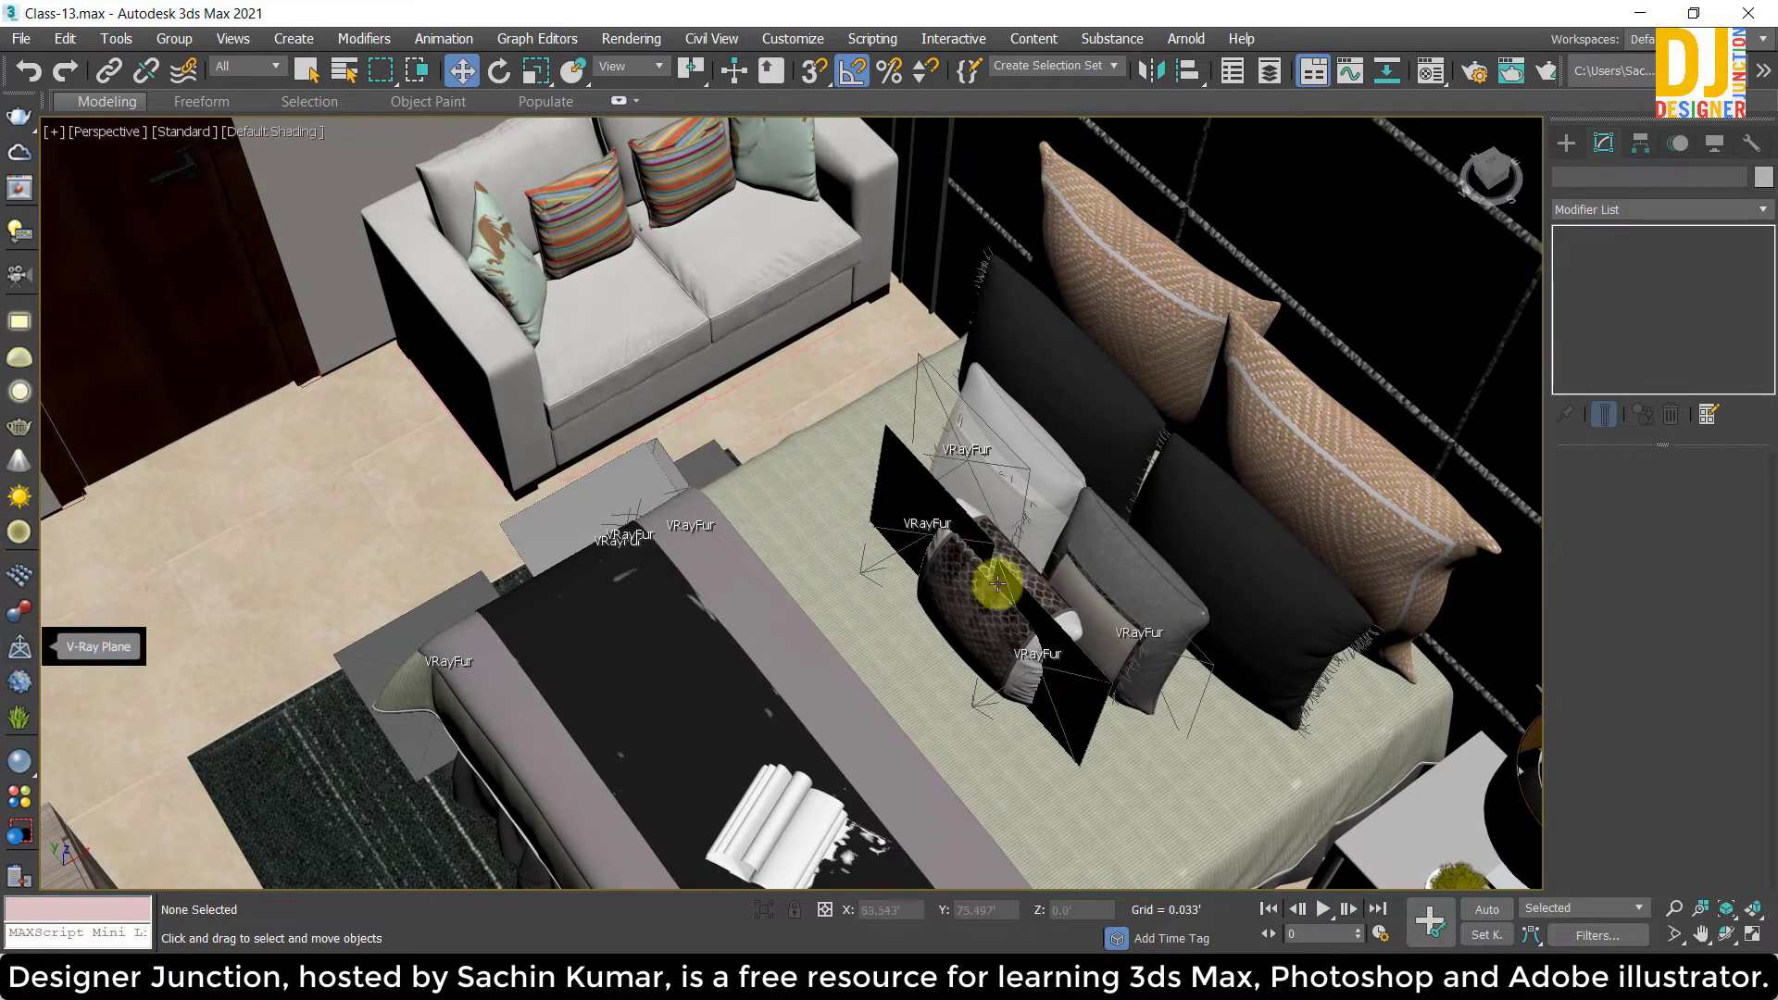
pyautogui.scroll(-3)
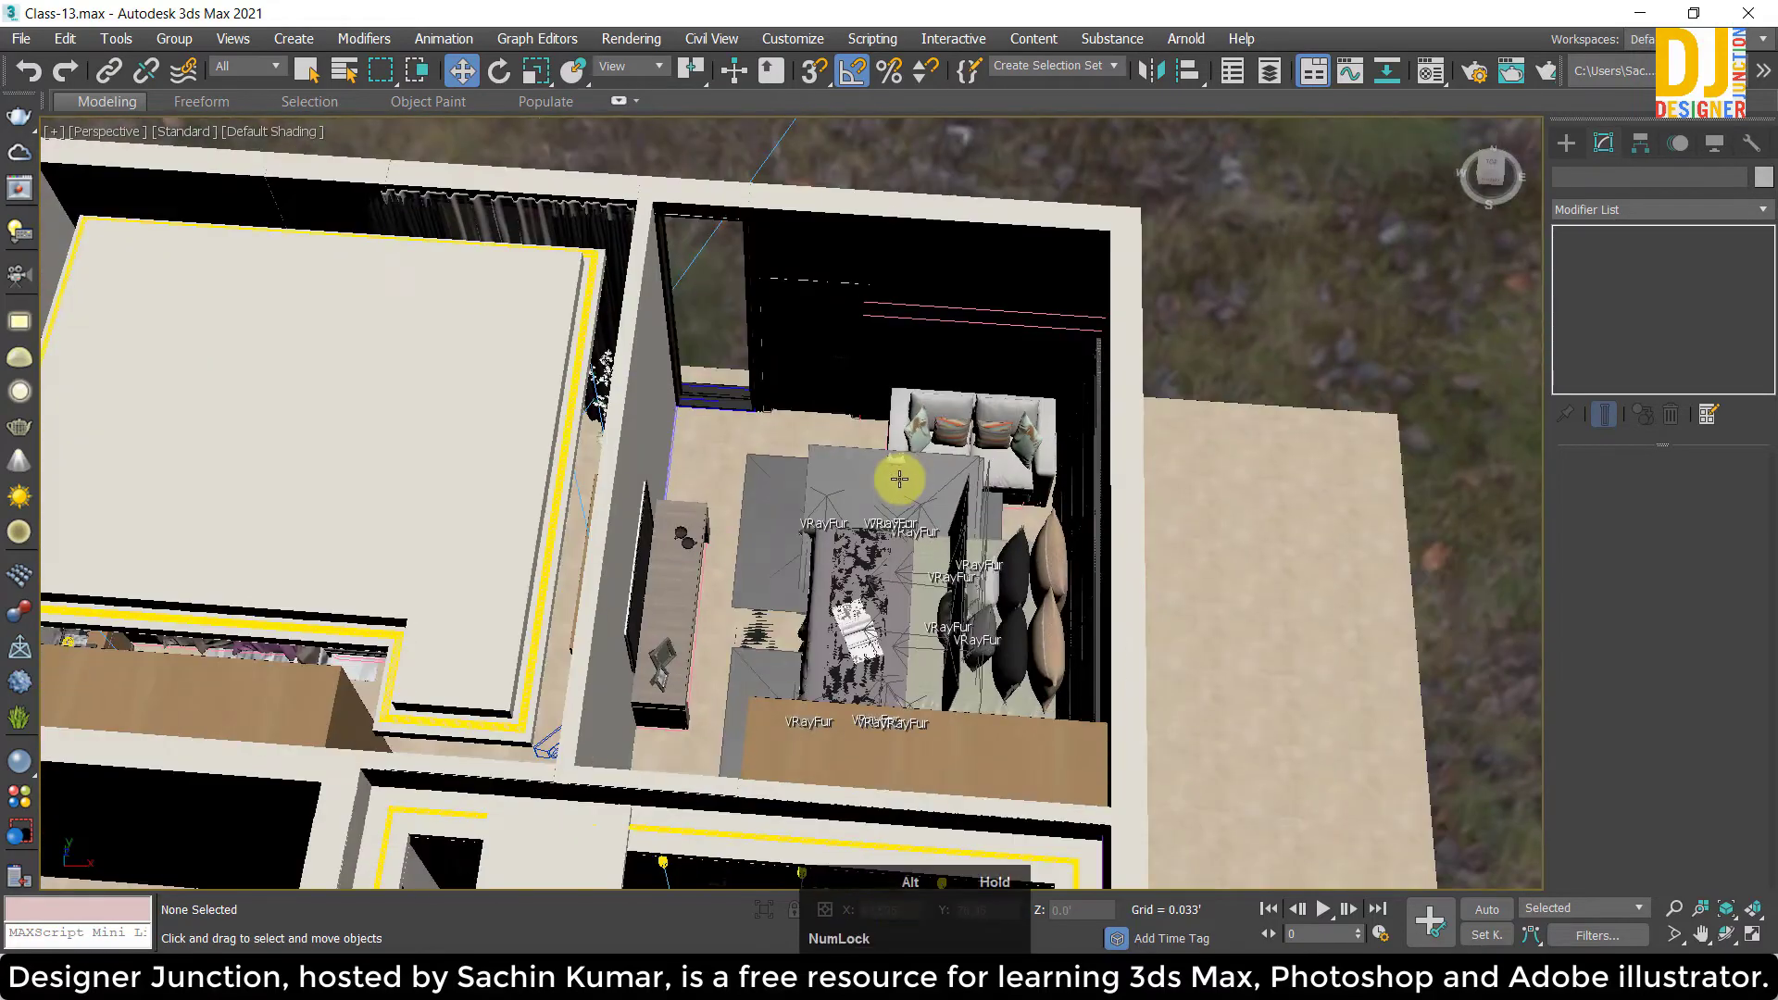
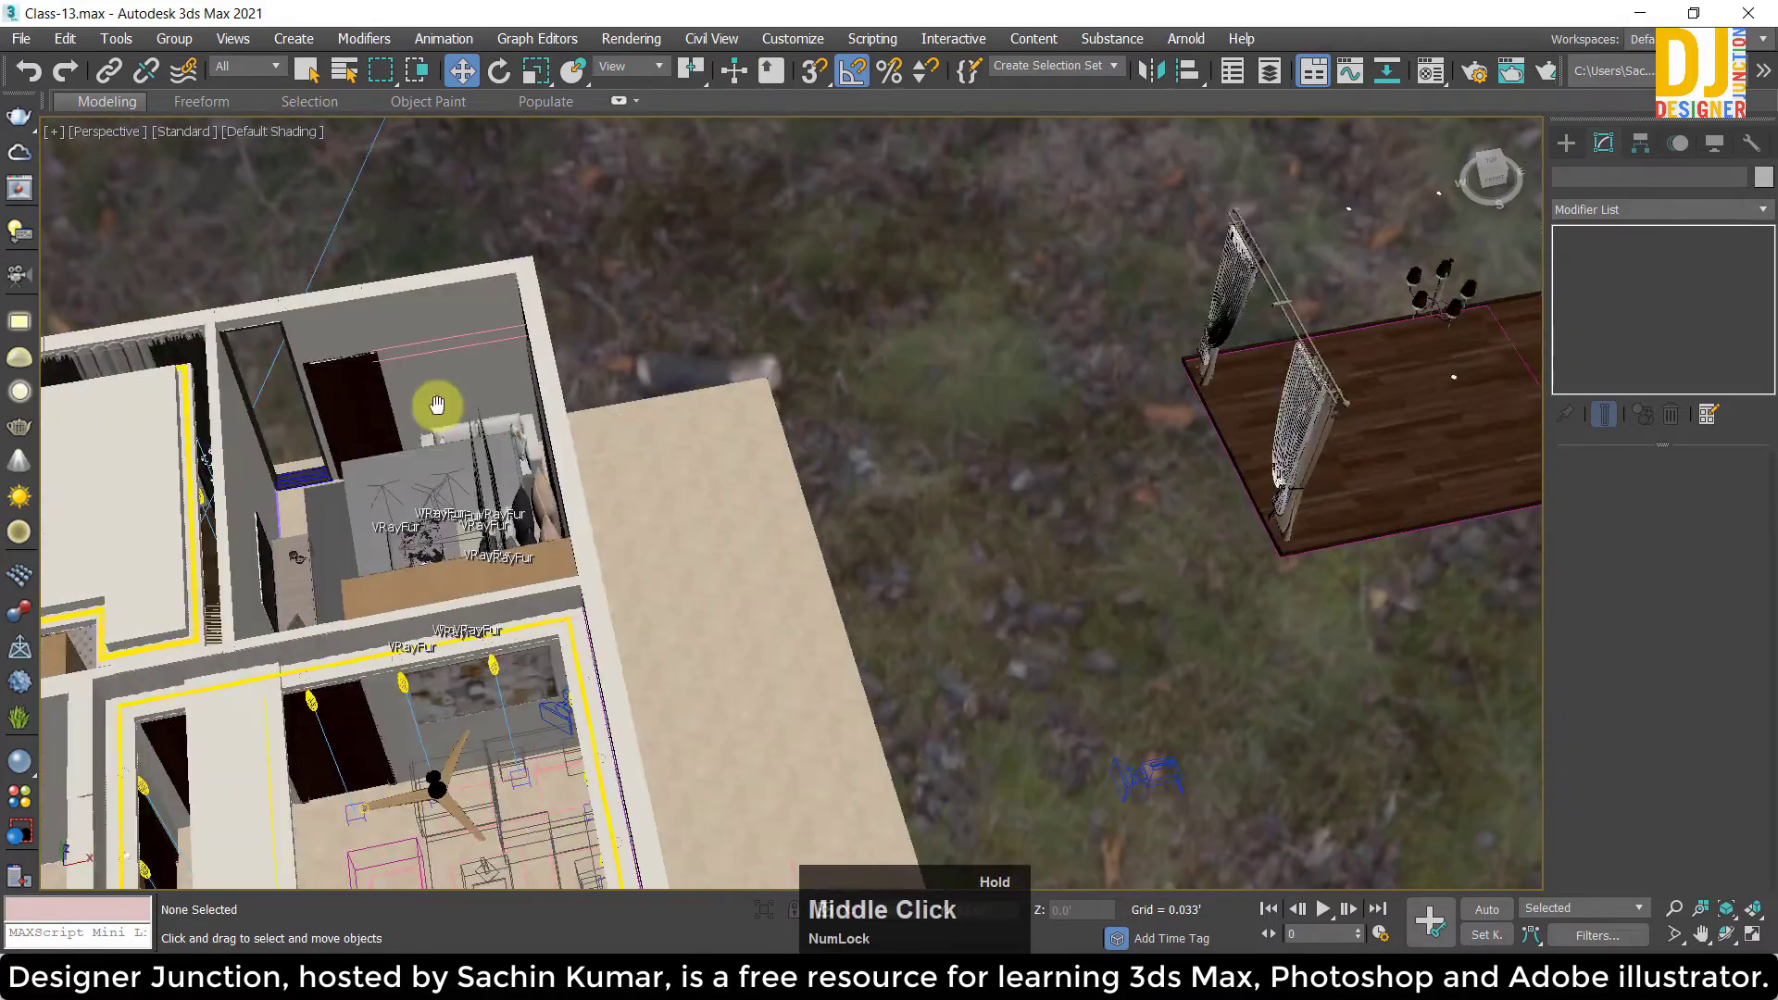
# Zoom out to view the whole apartment from above.
pyautogui.scroll(-3)
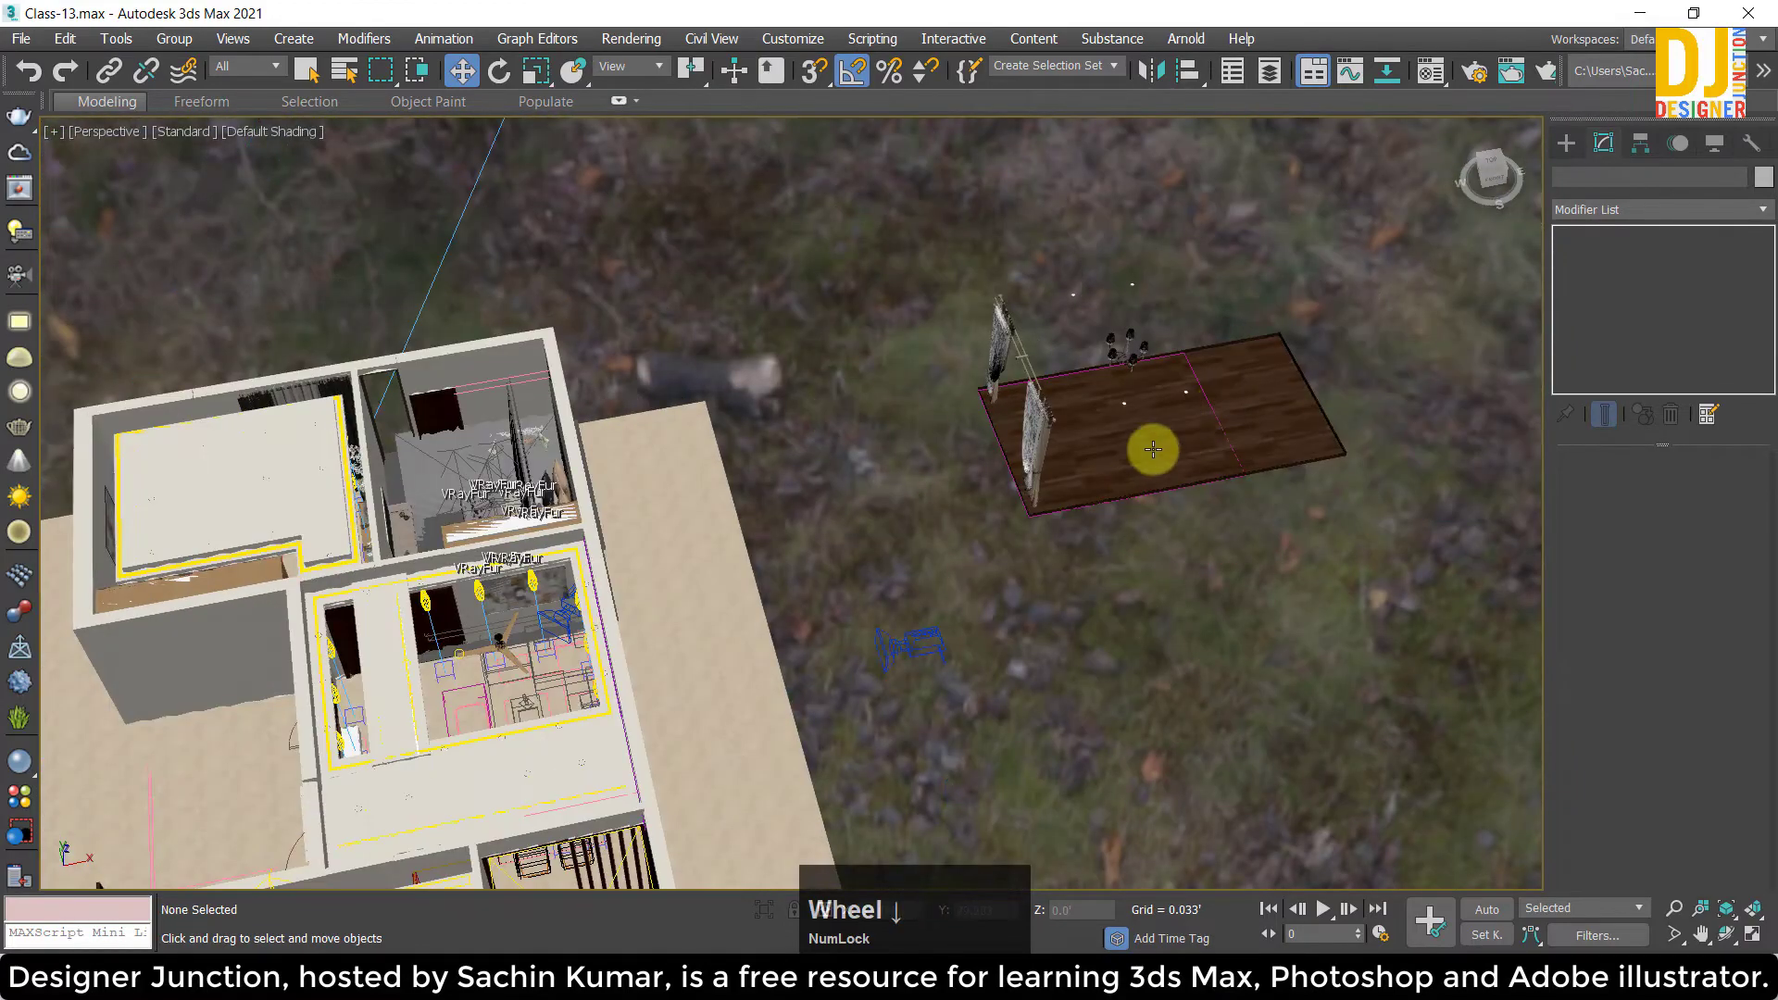
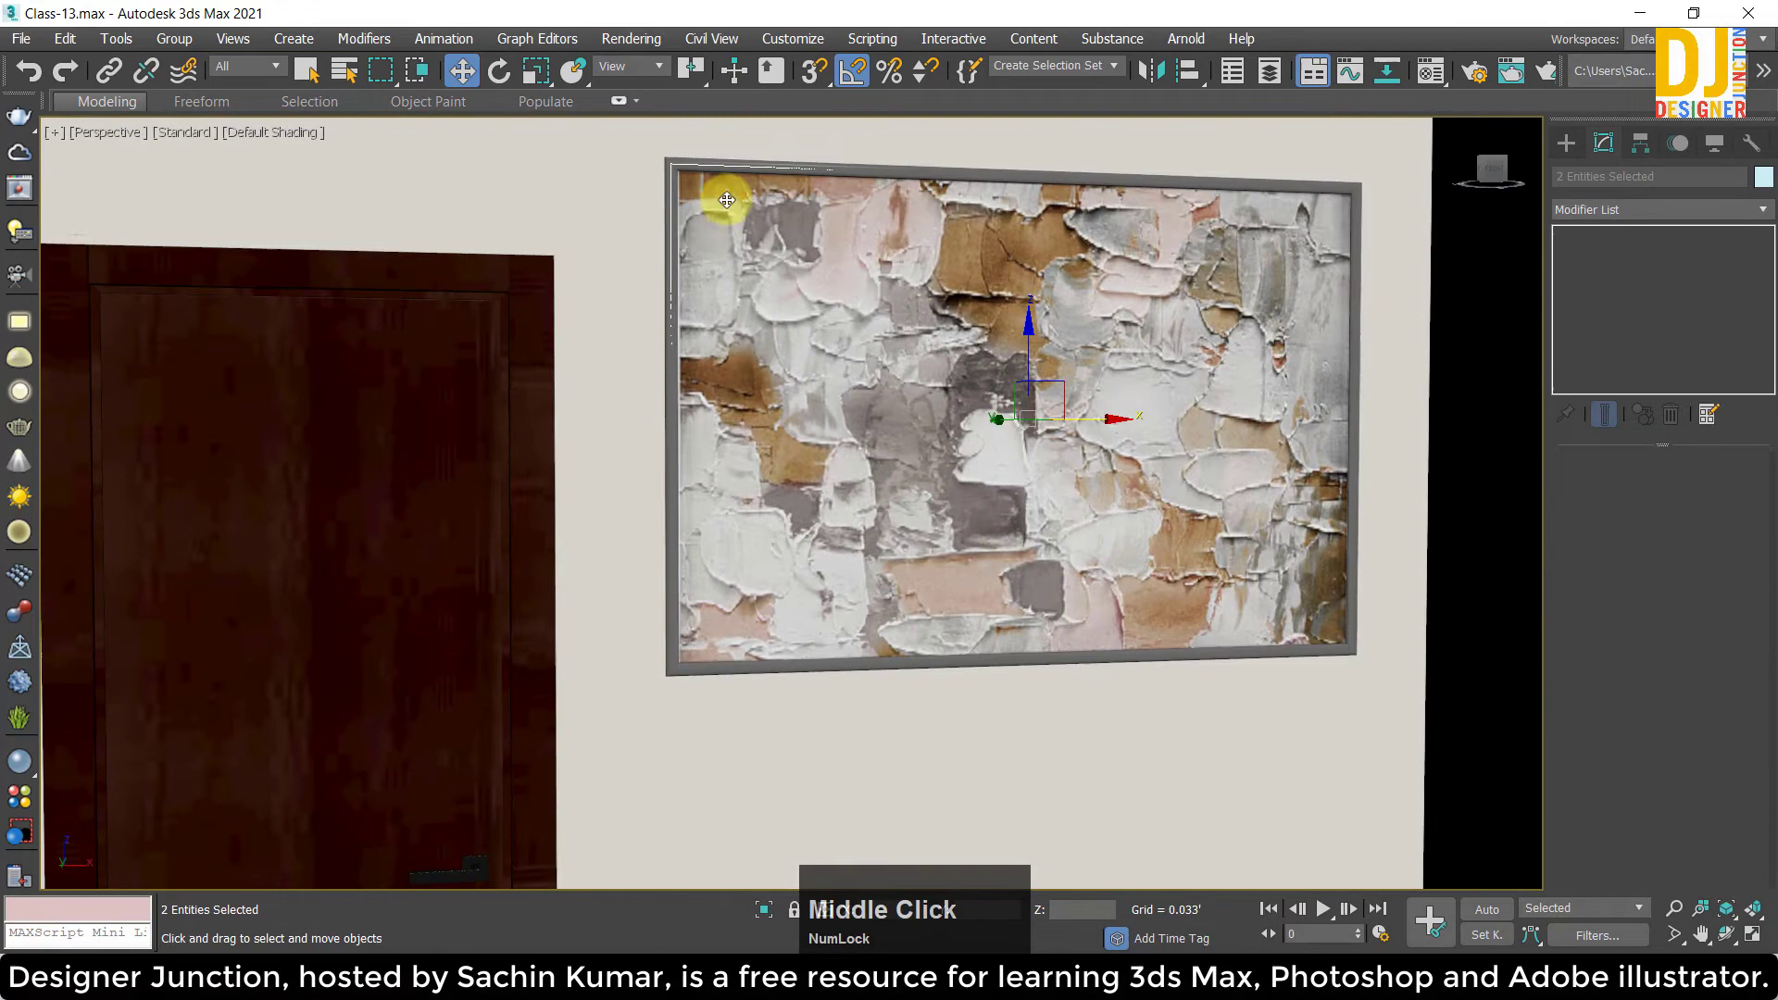
# Move the framed painting onto the wall above the sofa, lowered away from the door.
pyautogui.click(1030, 323)
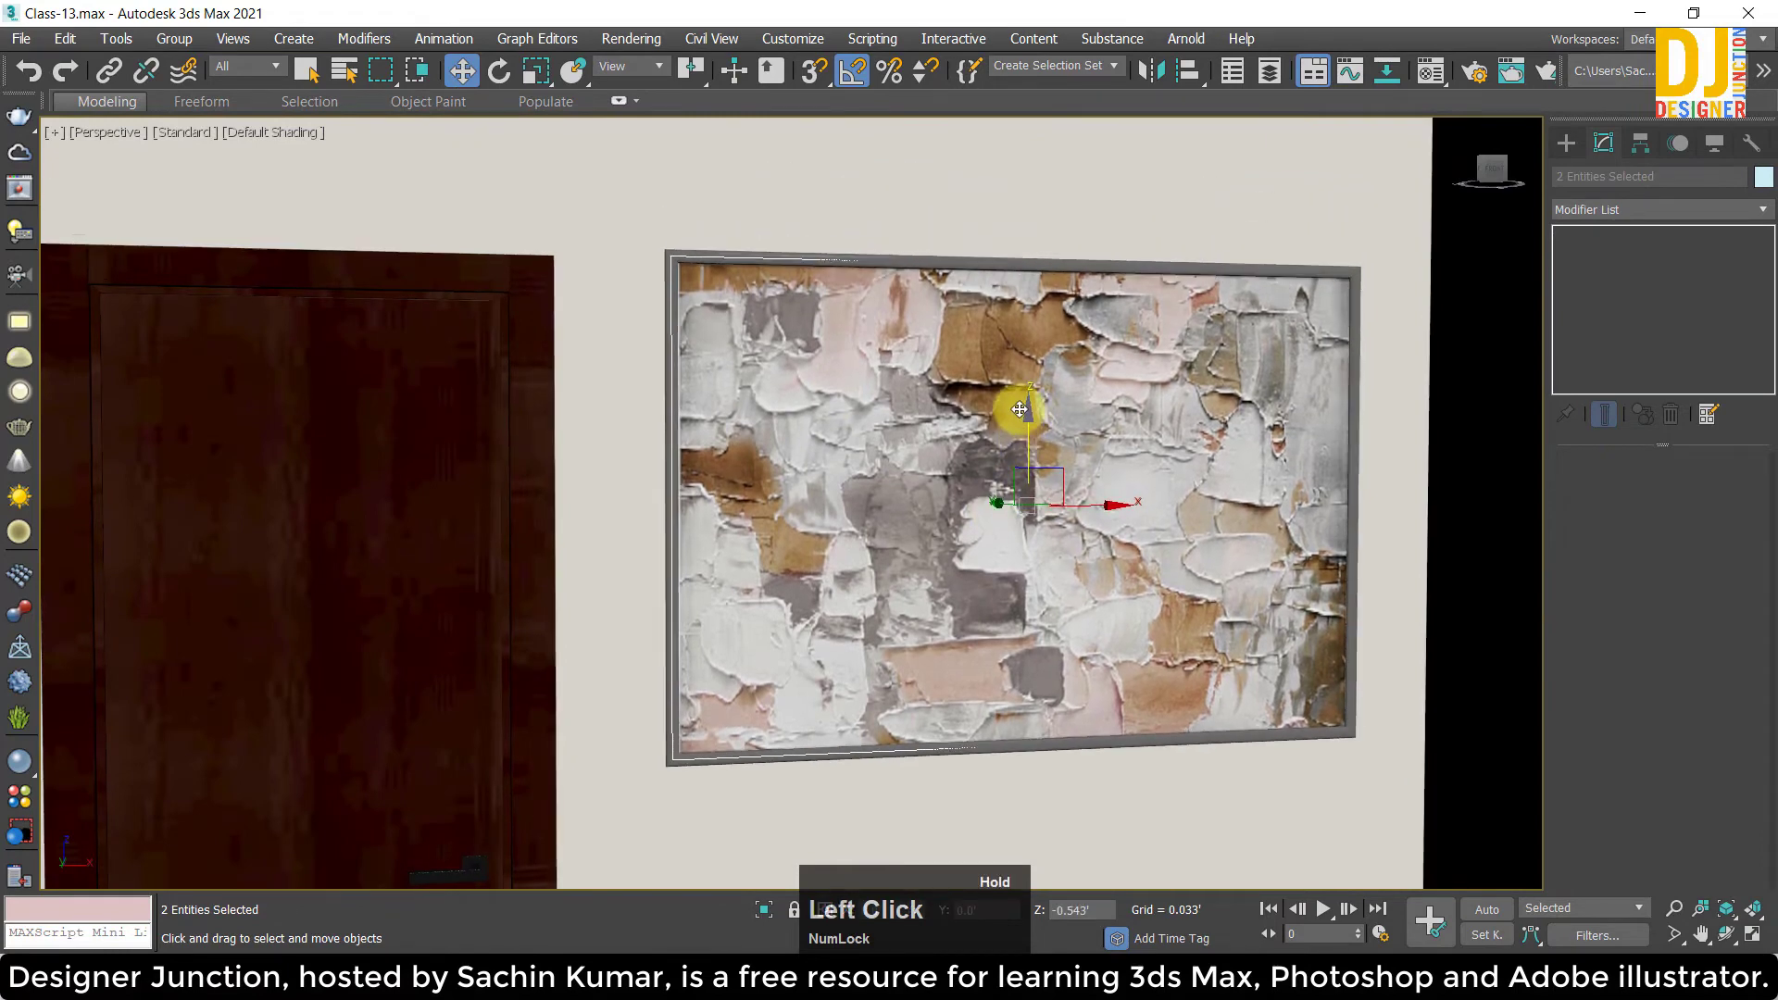
pyautogui.middleClick(949, 420)
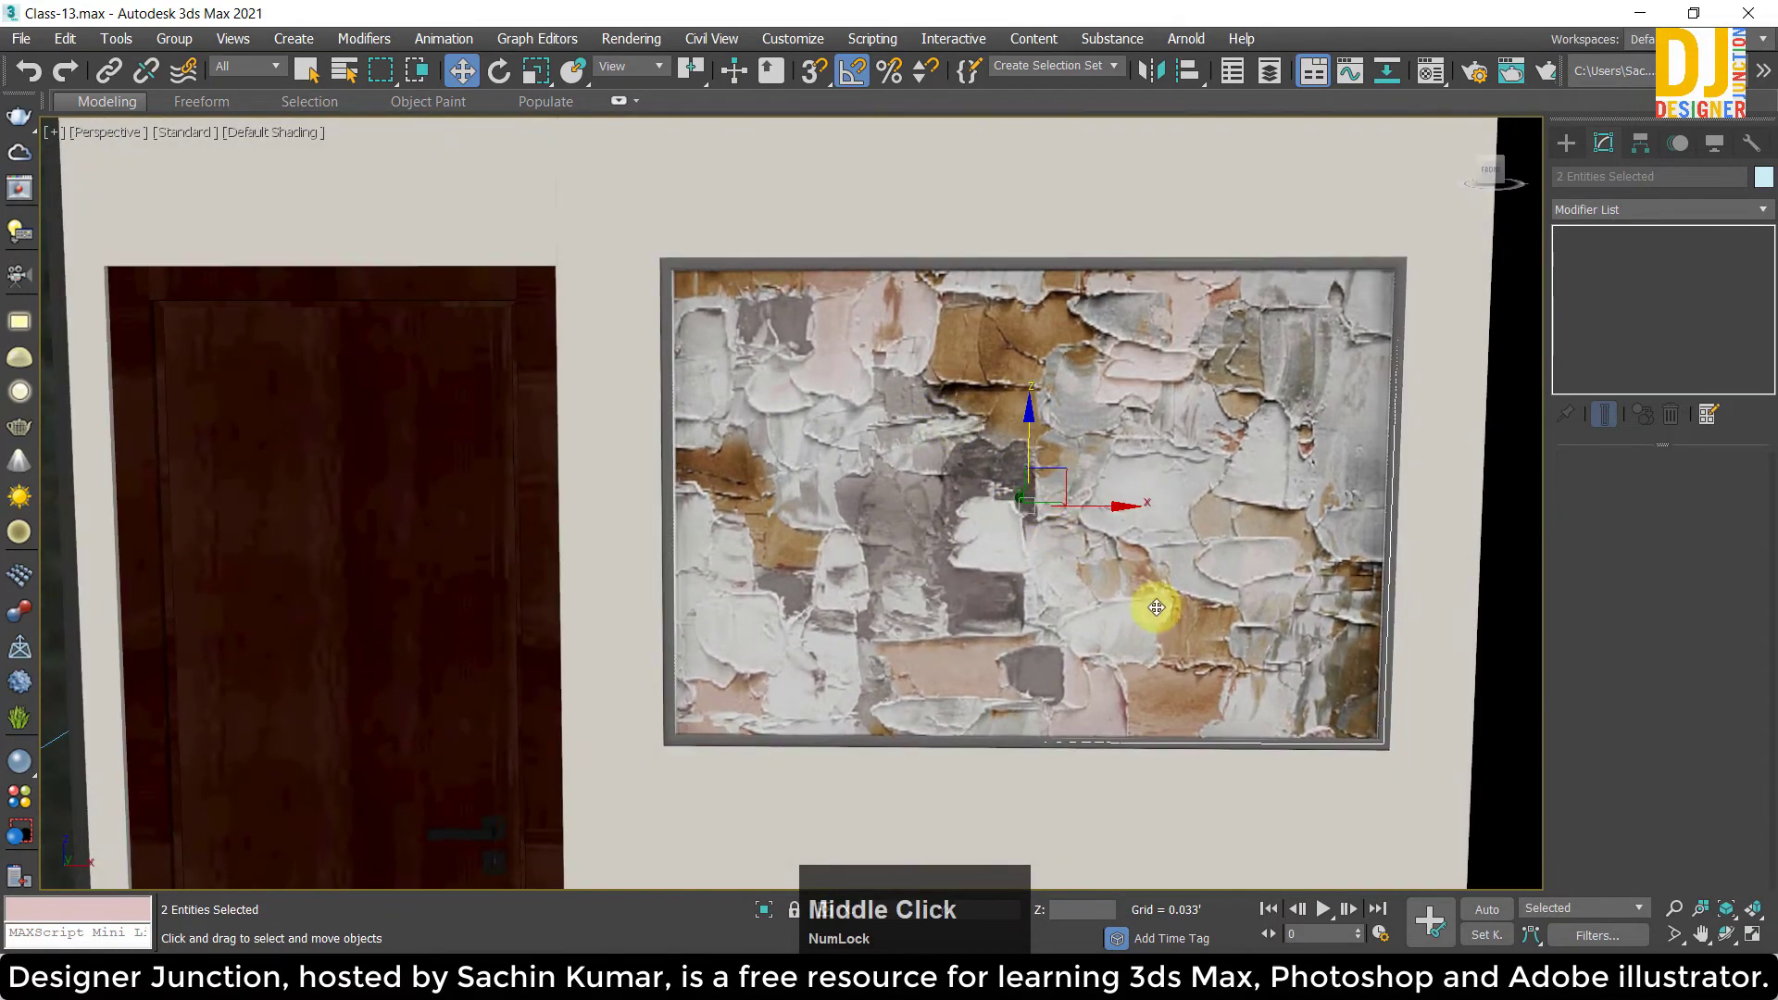
pyautogui.click(1100, 501)
pyautogui.press('ctrl+z')
pyautogui.click(1107, 508)
pyautogui.middleClick(713, 465)
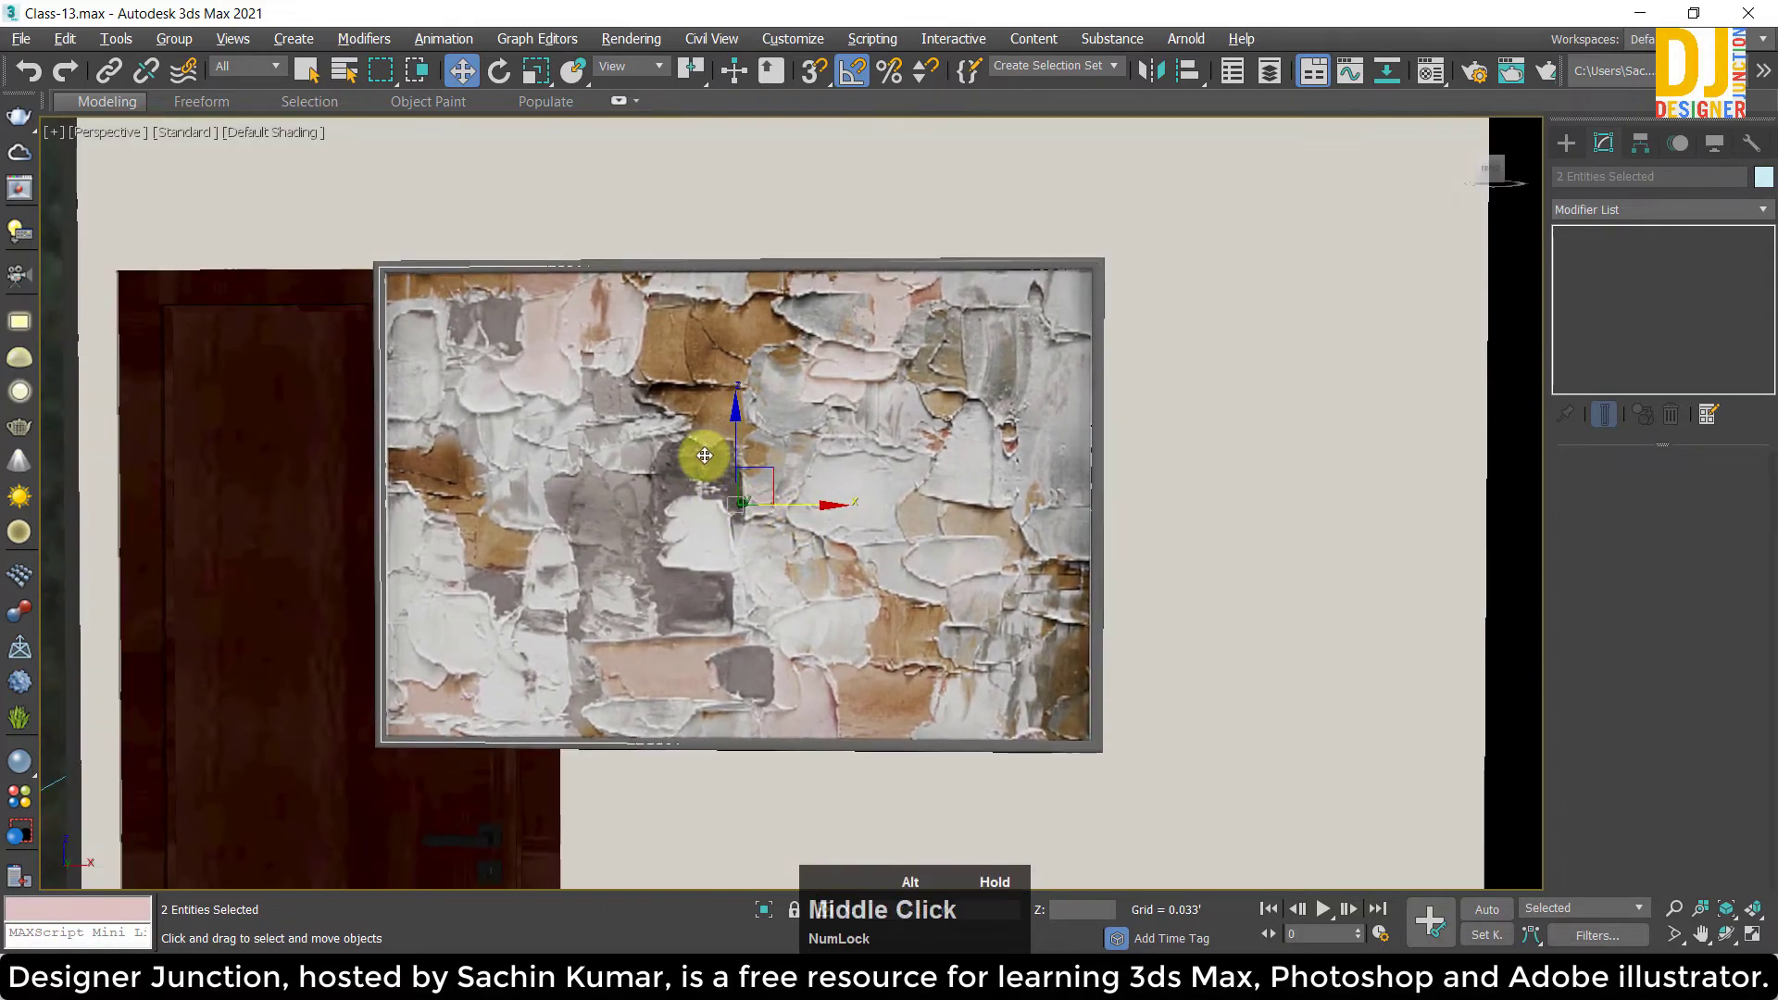
pyautogui.click(740, 422)
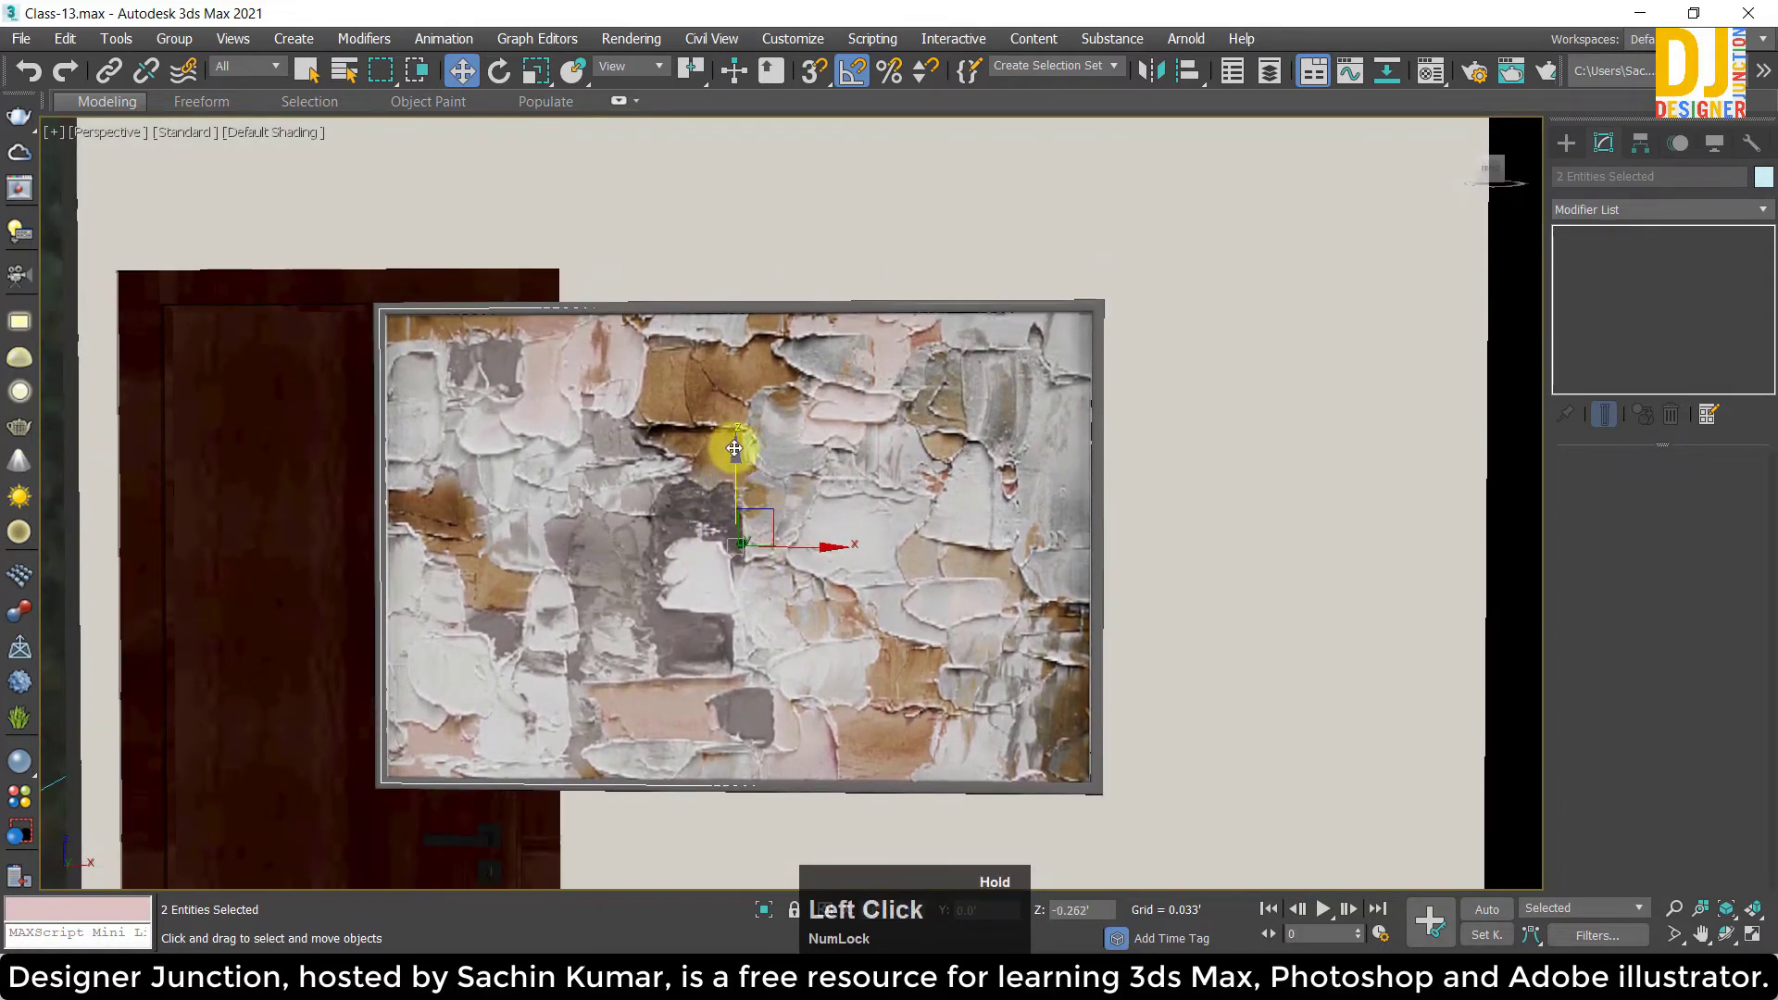
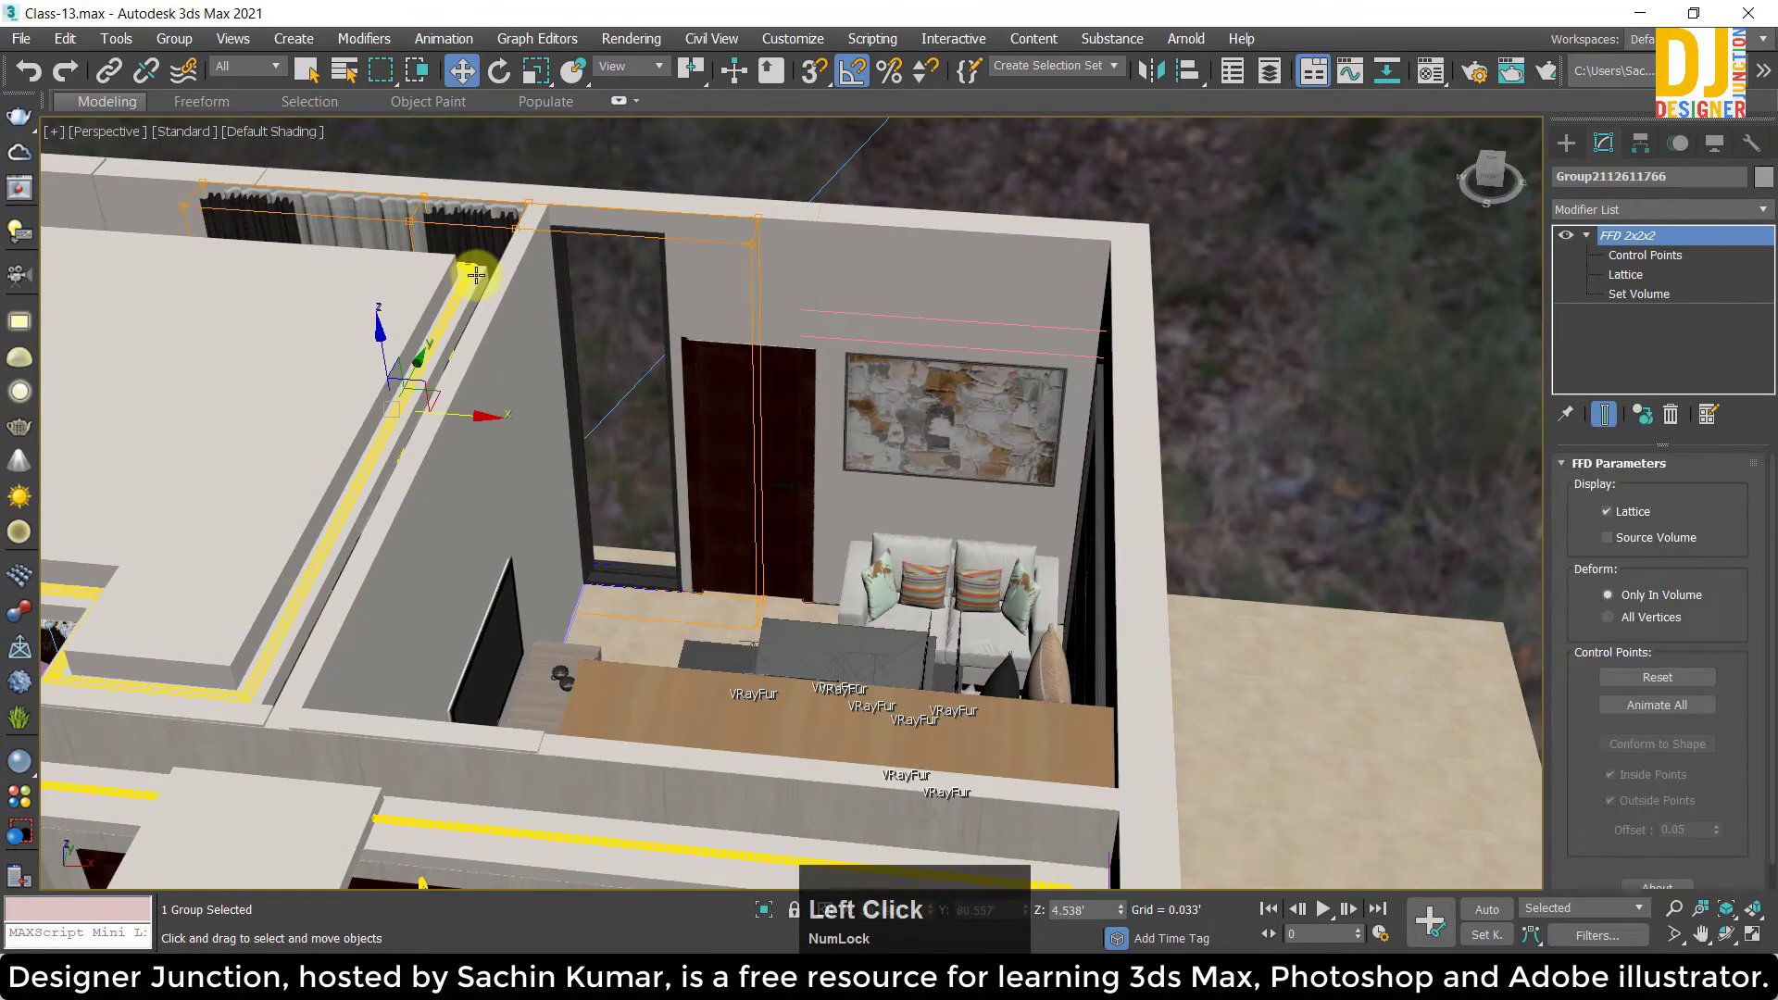
# Move the curtain group from the outside slab into the bedroom by the door.
pyautogui.click(465, 414)
pyautogui.press('z')
pyautogui.middleClick(1087, 538)
pyautogui.scroll(-3)
pyautogui.middleClick(972, 503)
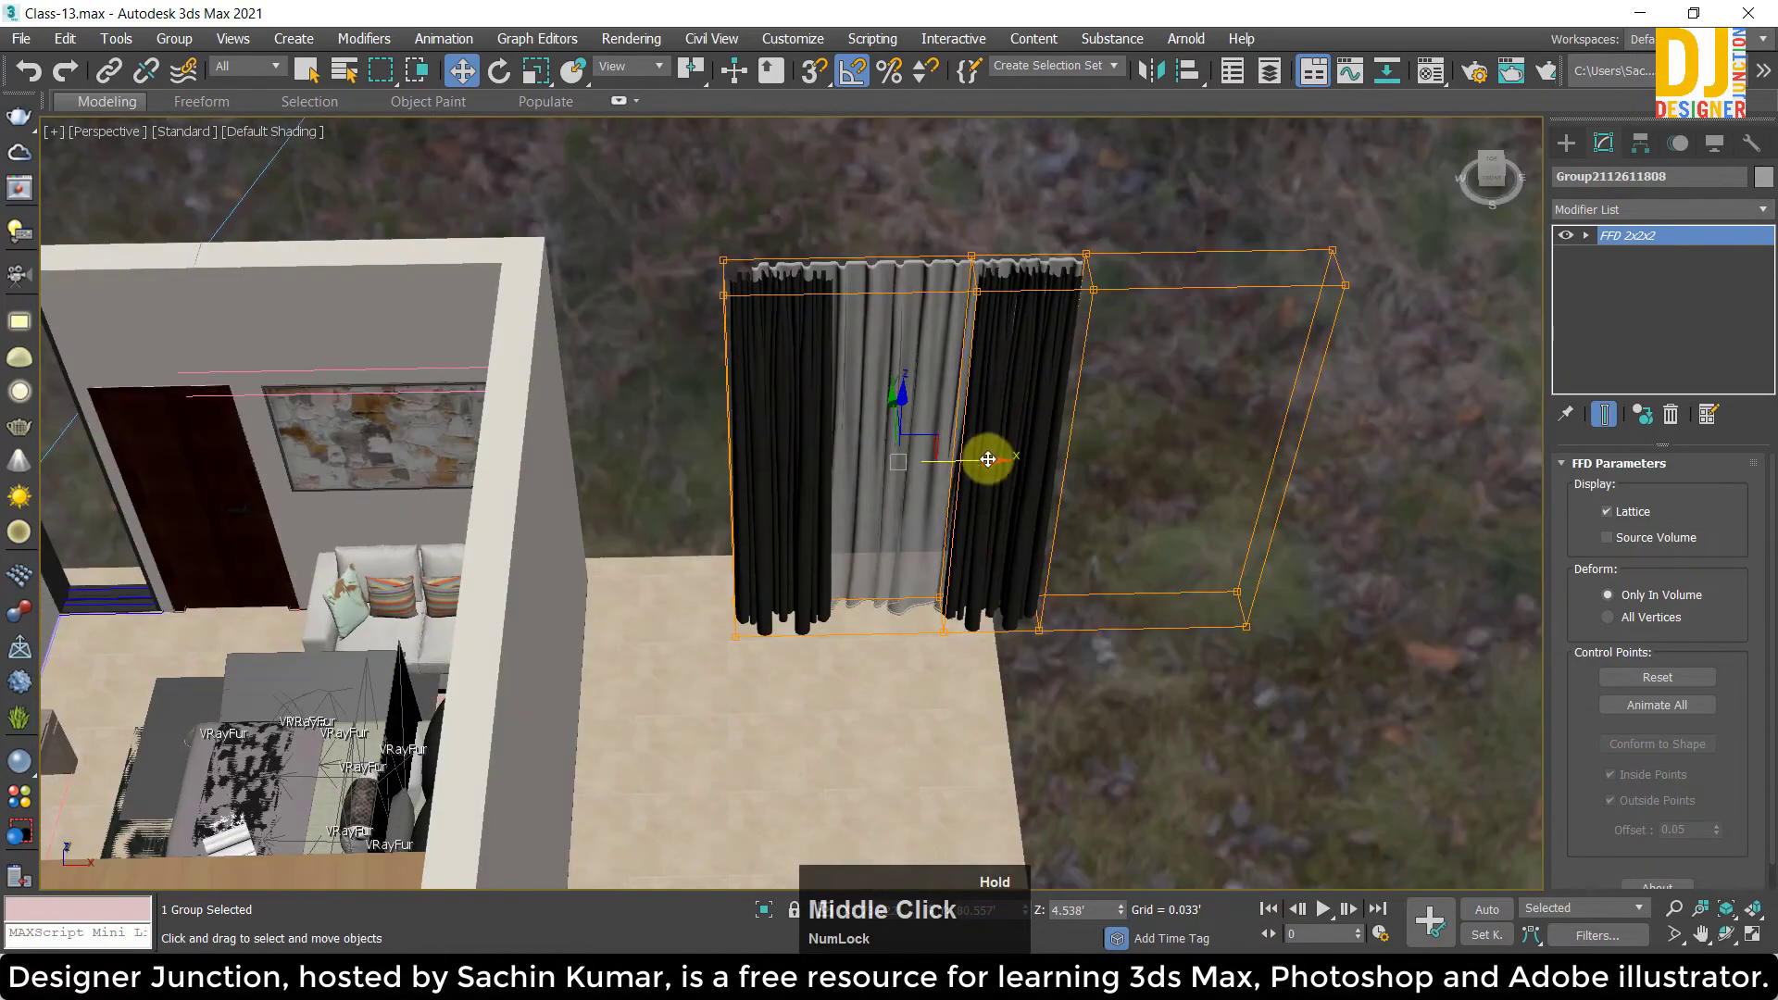
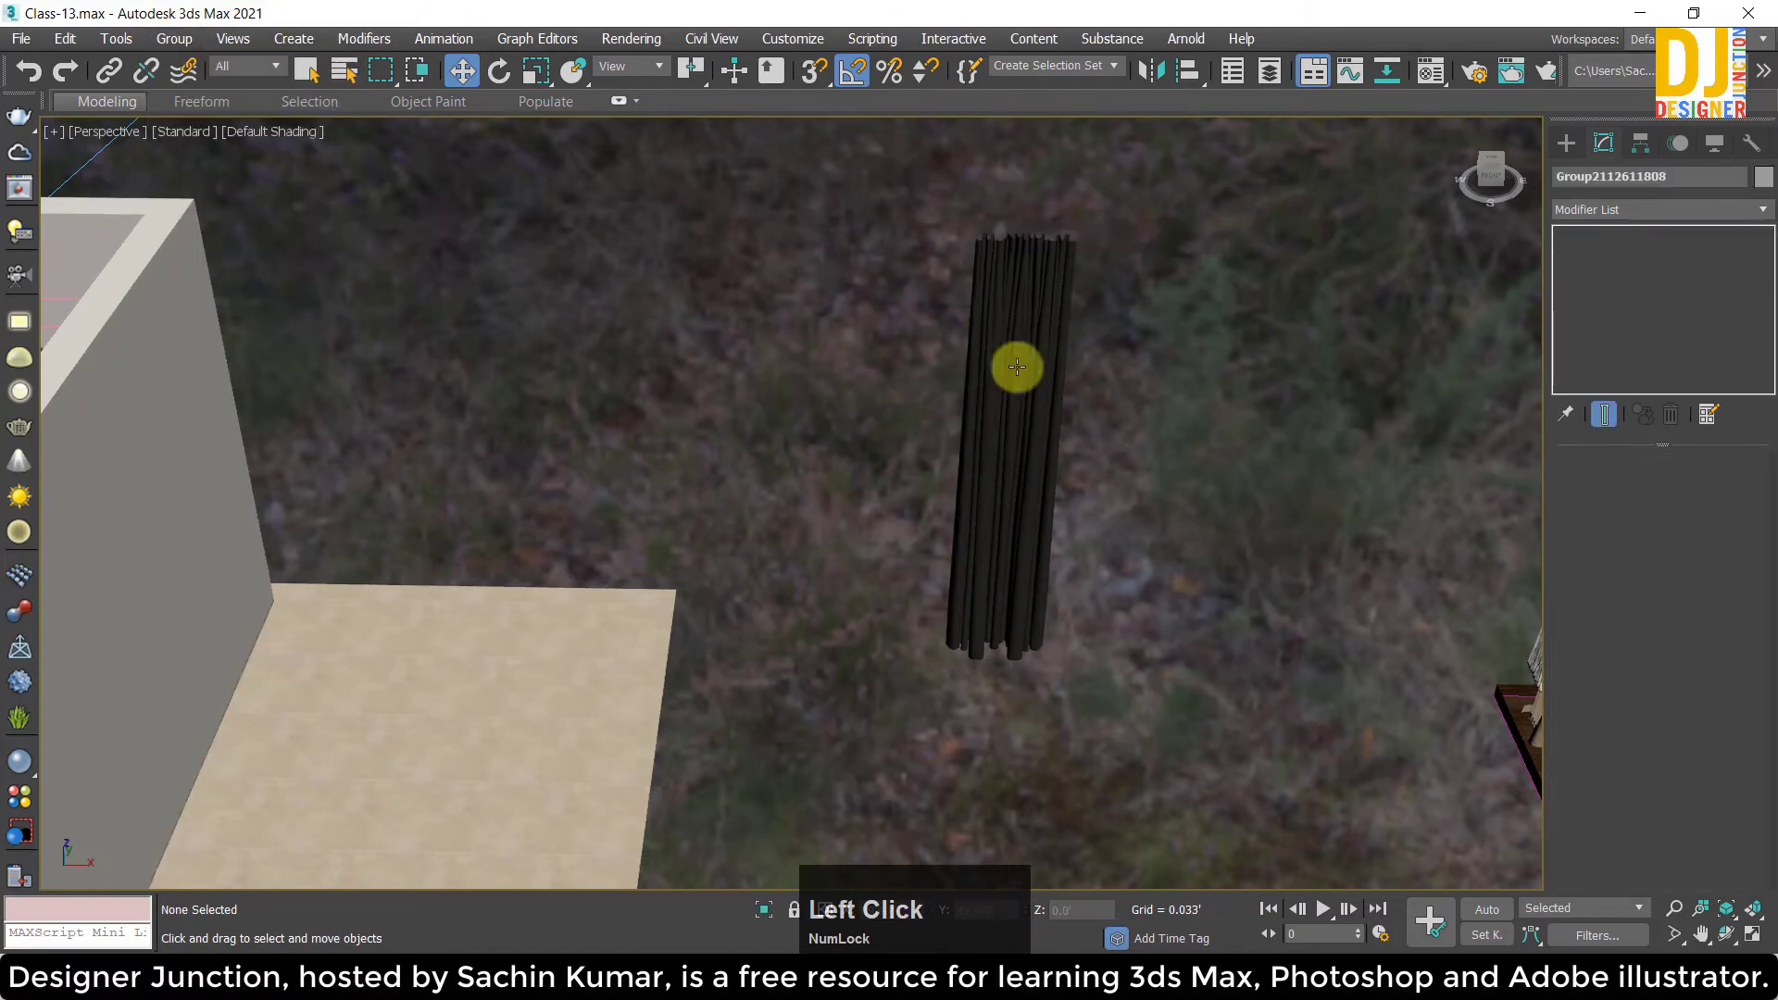
pyautogui.scroll(-3)
pyautogui.click(1087, 436)
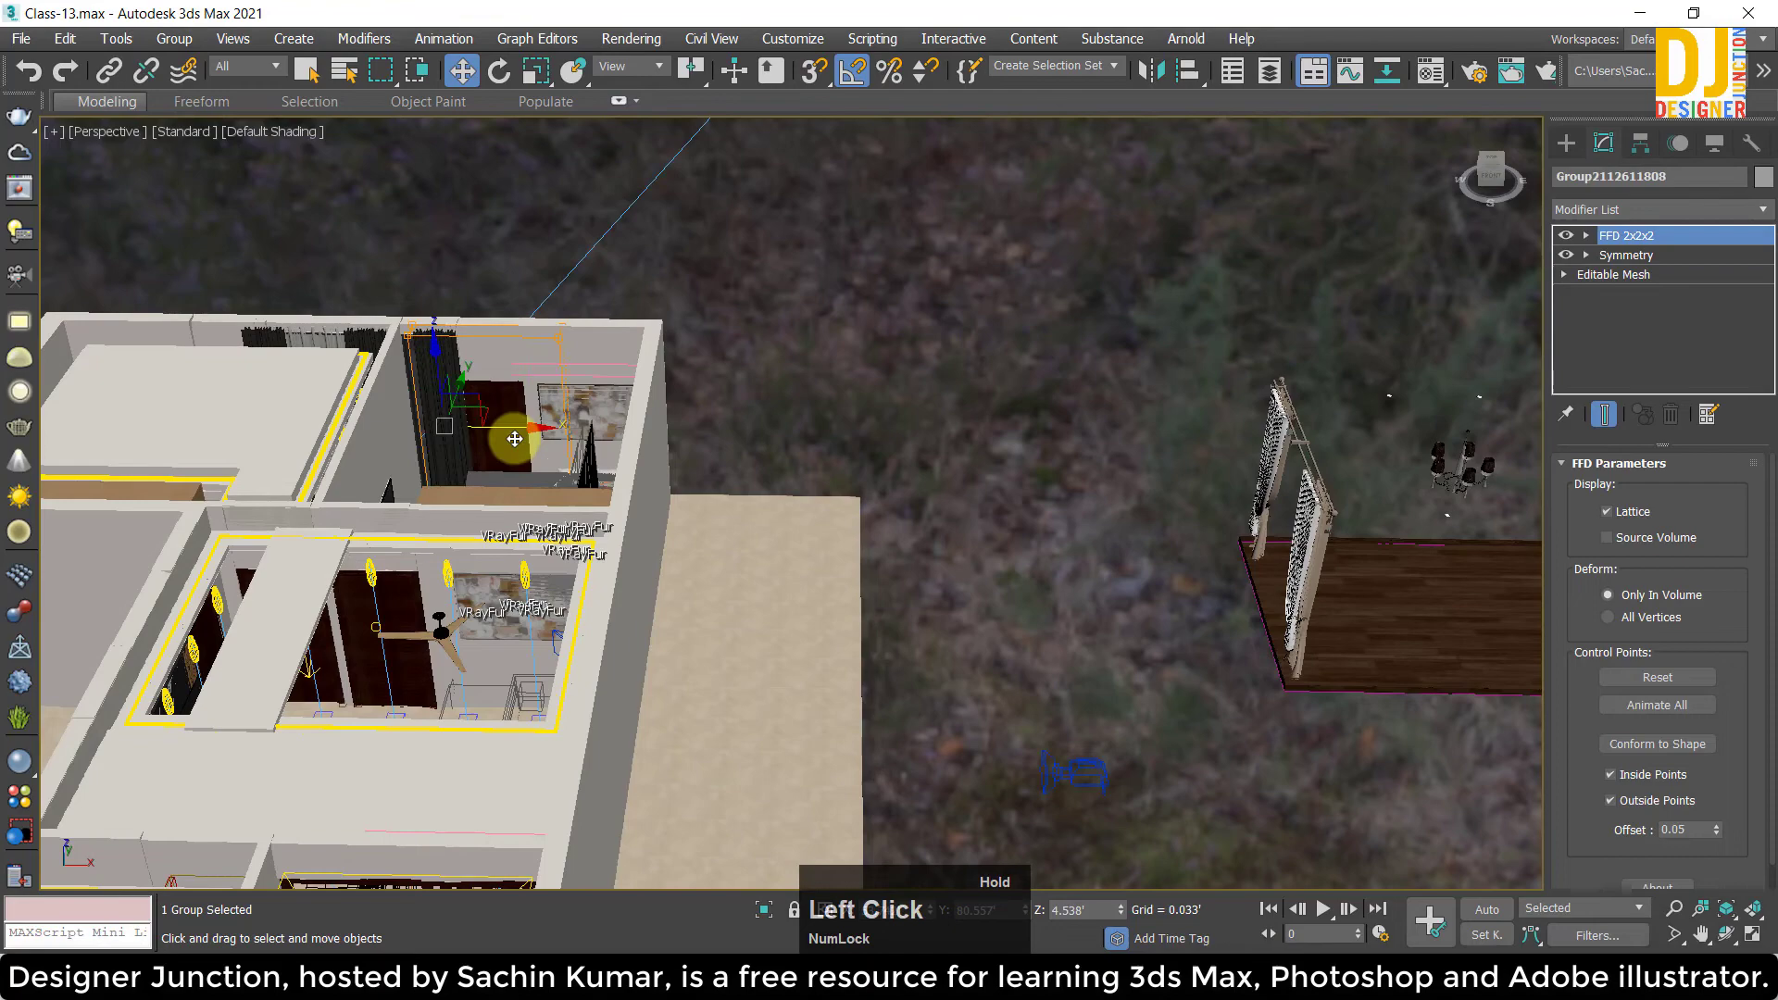
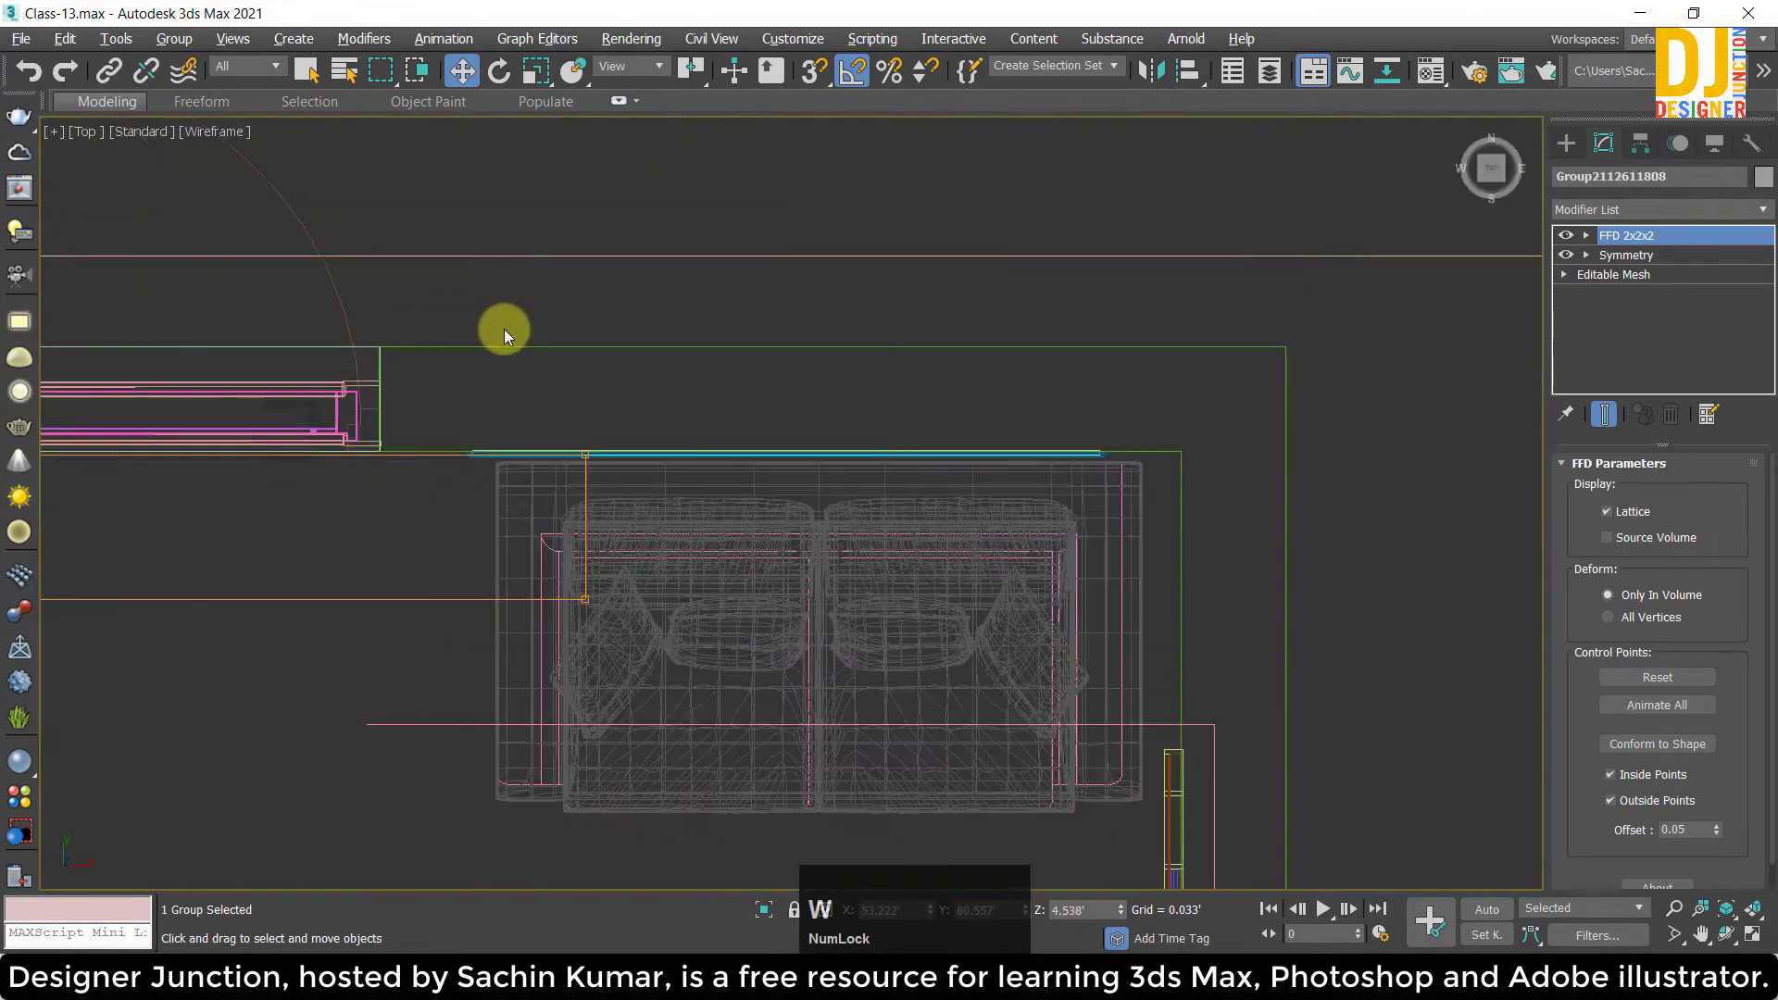
# Select the curtain group's FFD lattice points in top view to stretch it along the wall.
pyautogui.press('z')
pyautogui.click(1588, 242)
pyautogui.scroll(-3)
pyautogui.click(1082, 501)
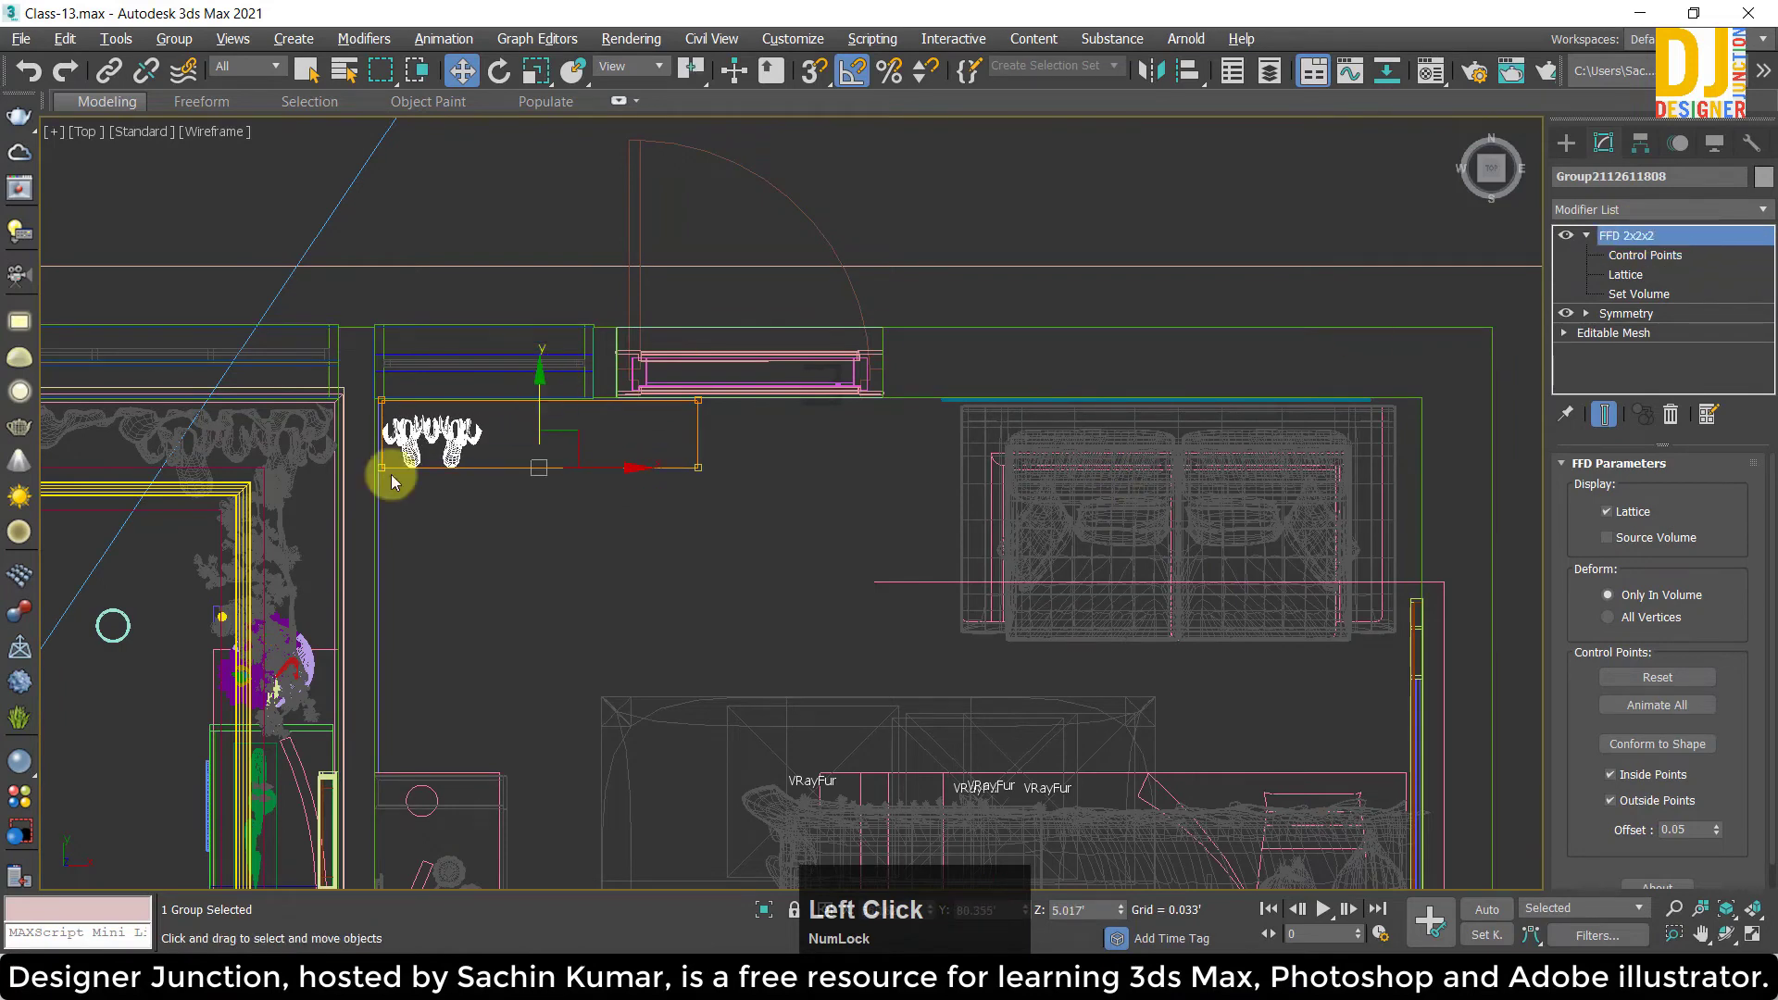
pyautogui.scroll(3)
pyautogui.click(654, 368)
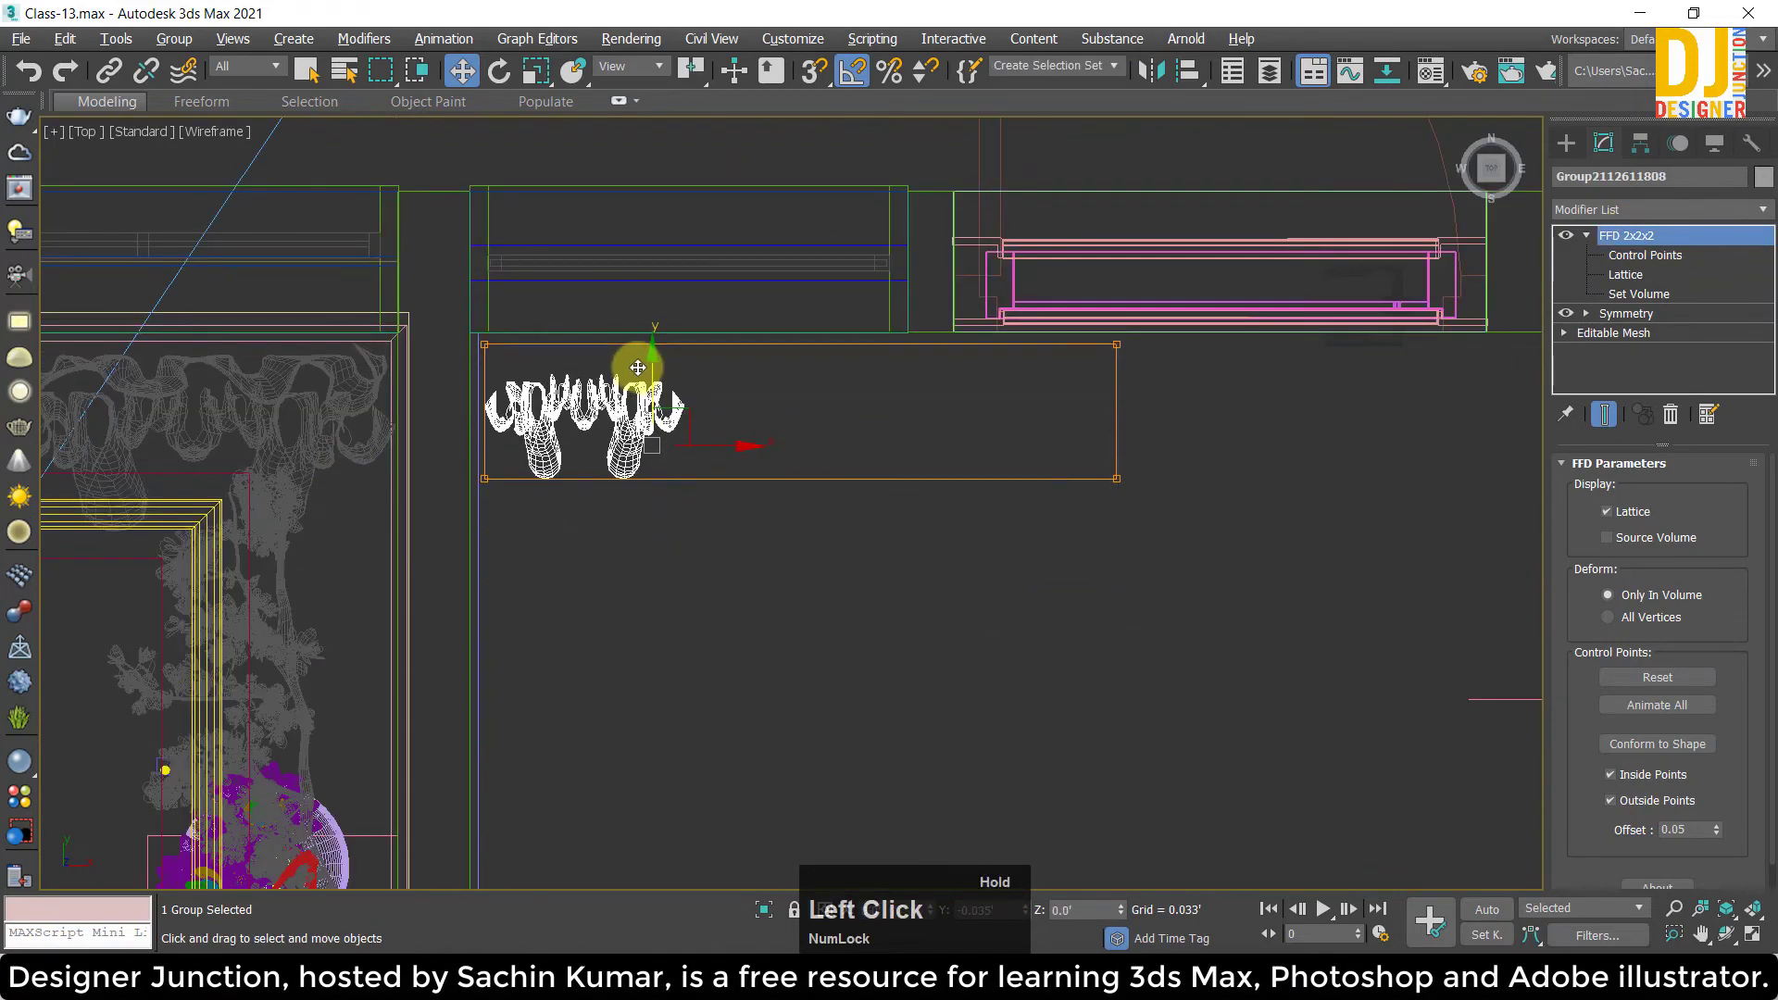